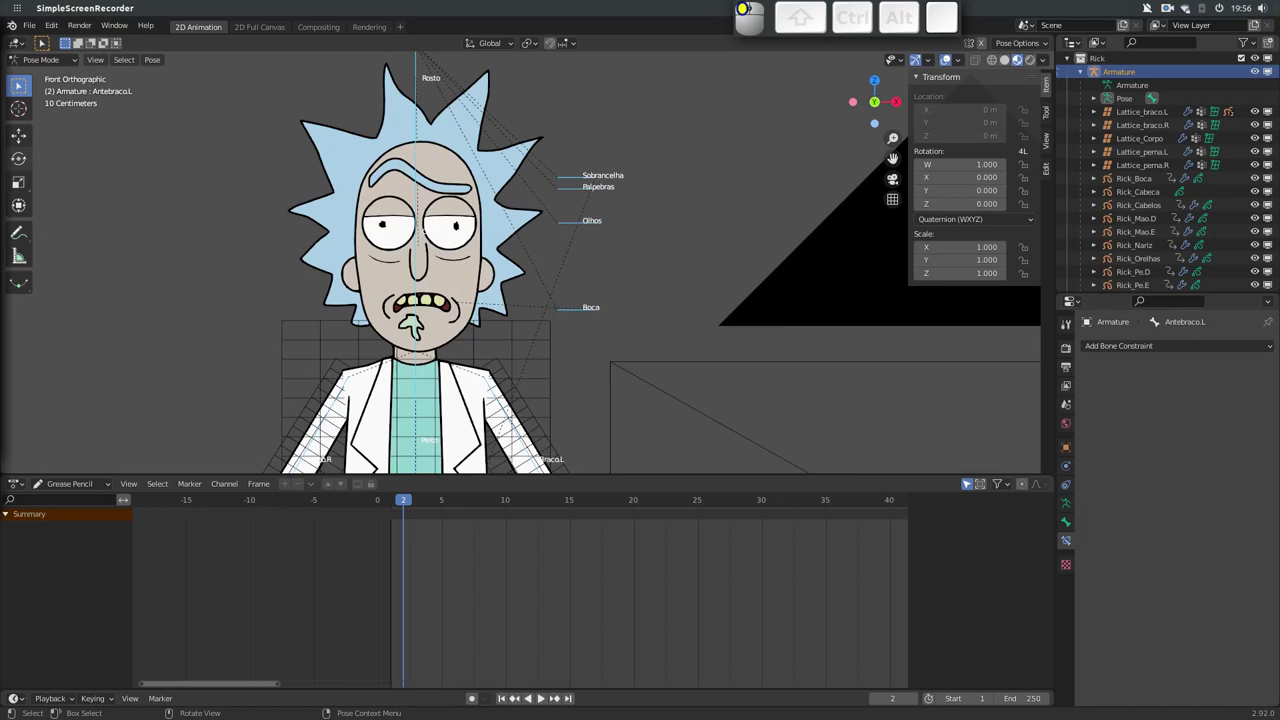
Frame Rick's arms in the viewport ready for posing
left_click(555, 24)
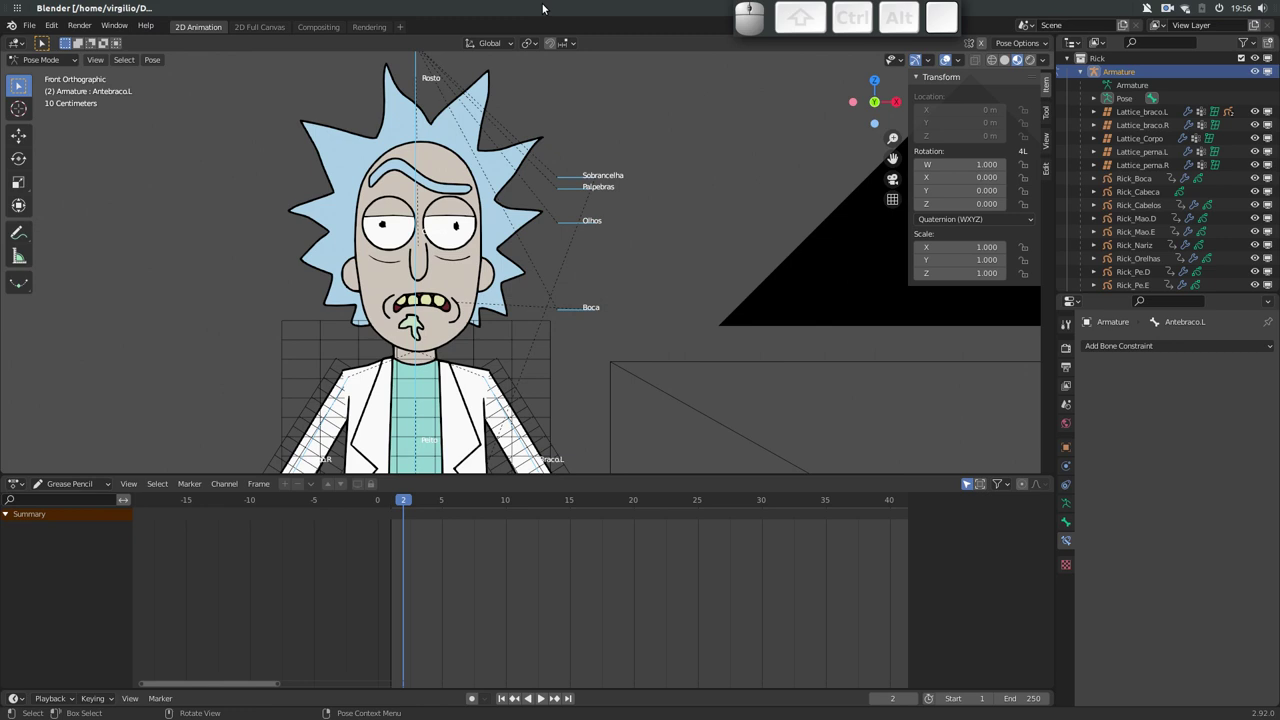
left_click_drag(479, 262, 414, 252)
left_click_drag(411, 269, 408, 297)
middle_click(385, 264)
left_click_drag(400, 292, 410, 277)
left_click_drag(427, 270, 452, 270)
left_click_drag(488, 294, 429, 252)
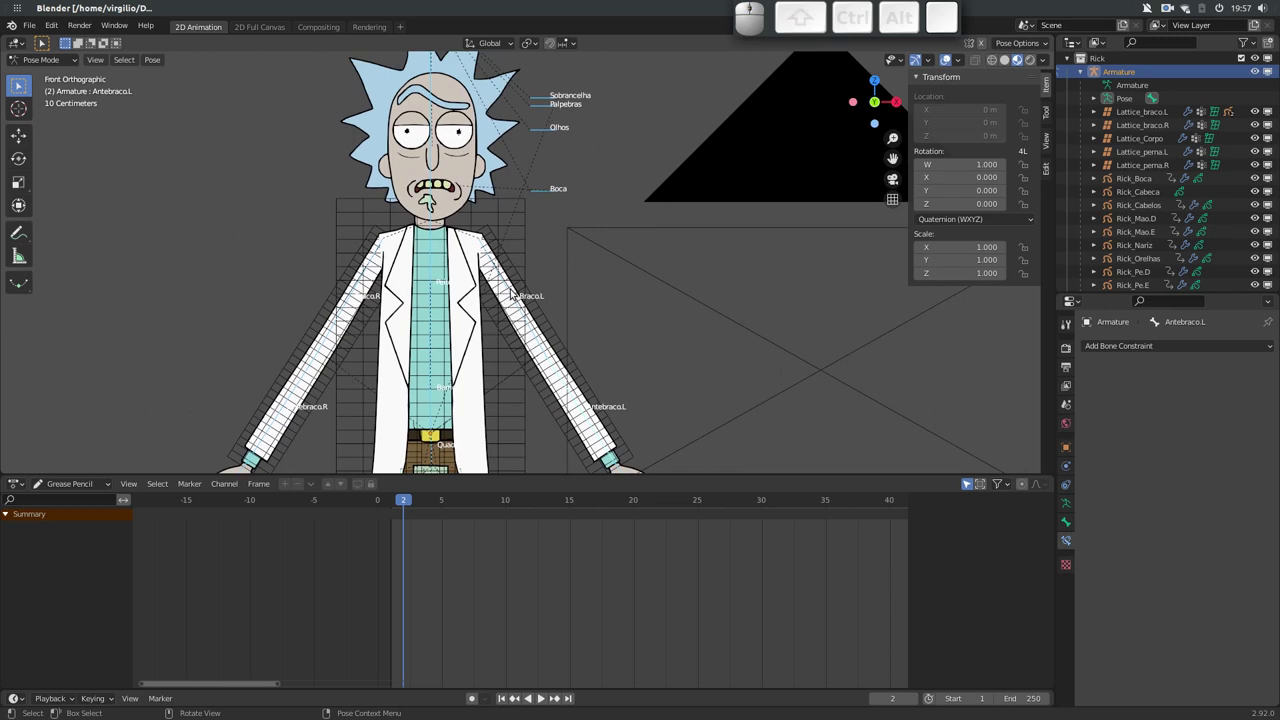
Rotate Braco.L outward, then rotate Antebraco.L so the forearm and sleeve bend down
left_click(511, 292)
key("r")
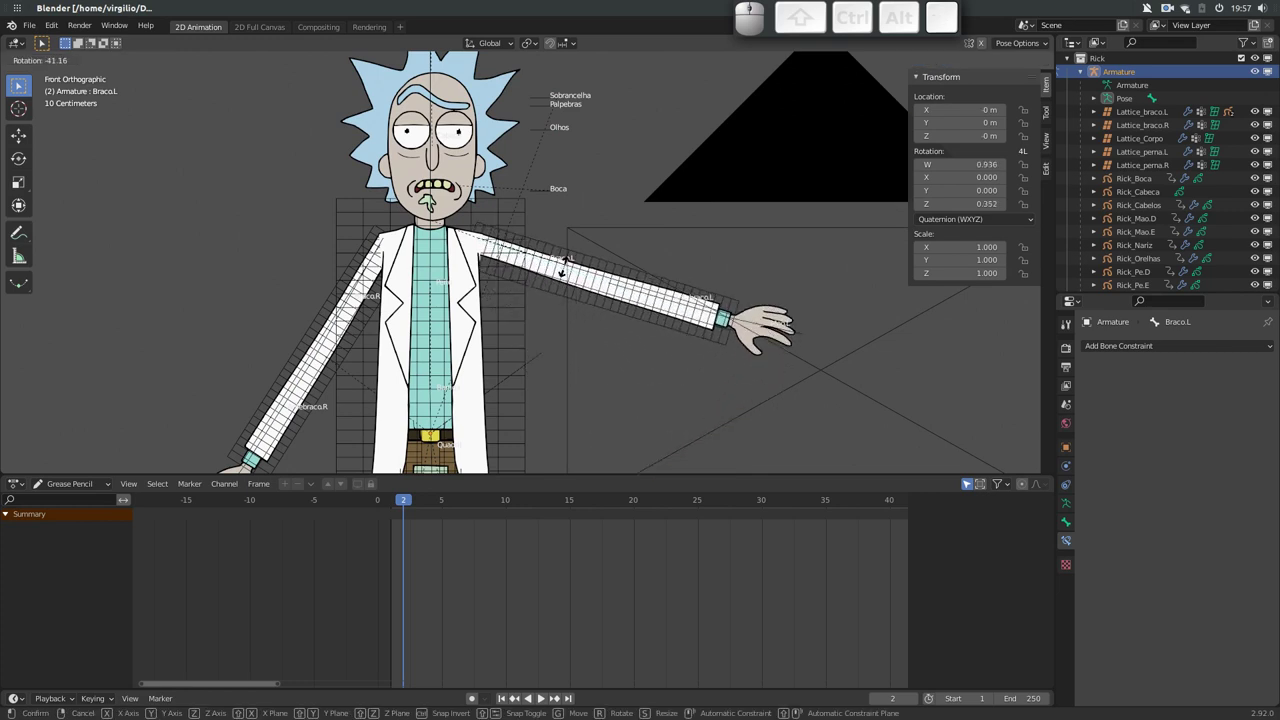
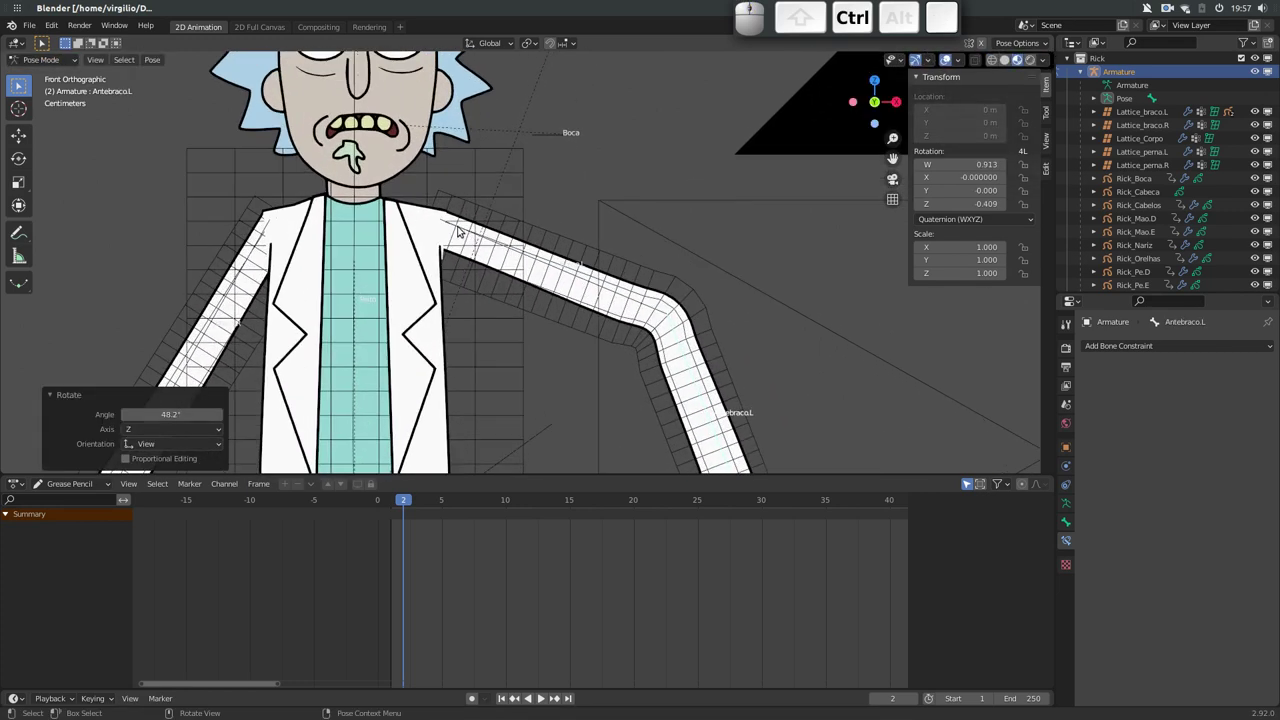
left_click(635, 266)
key("g")
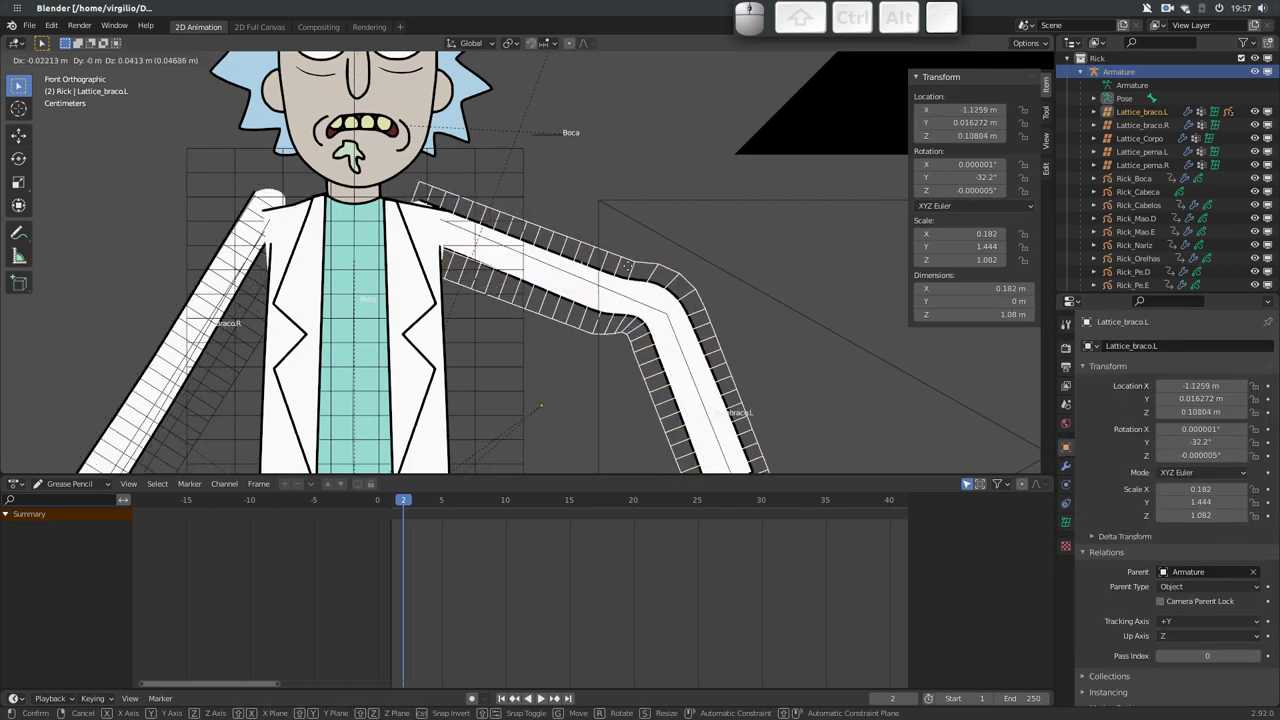
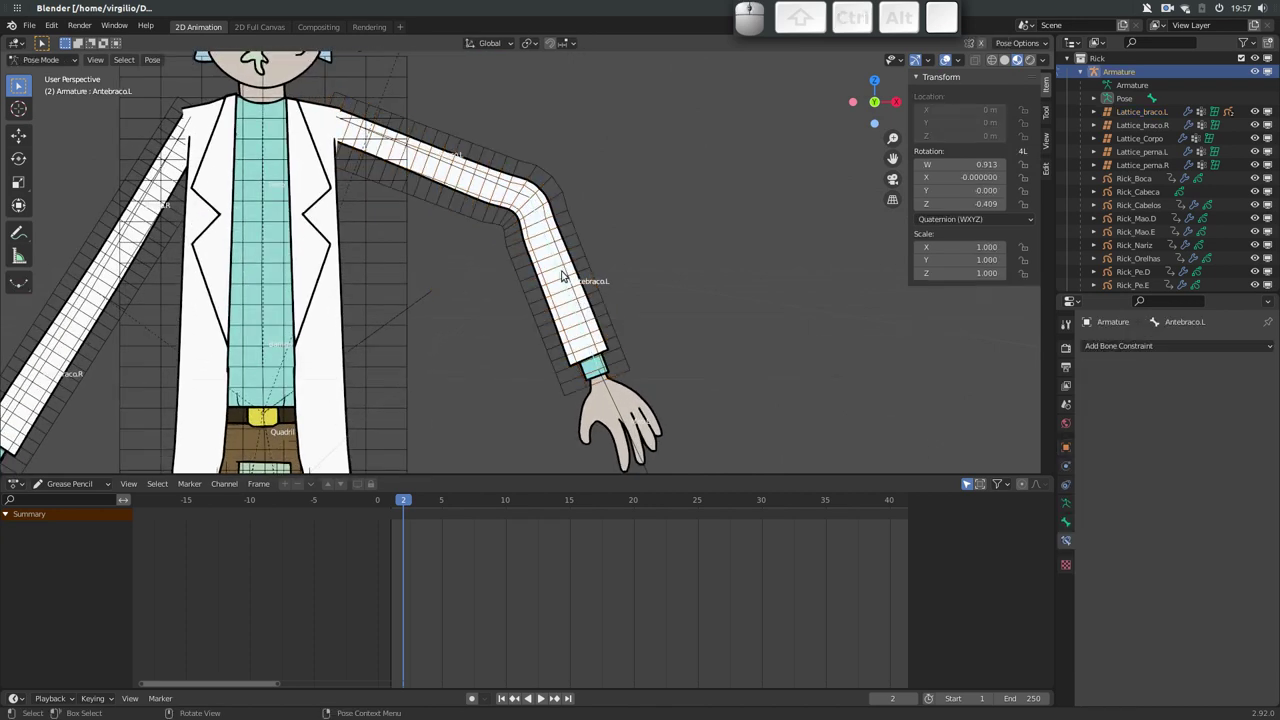
key("r")
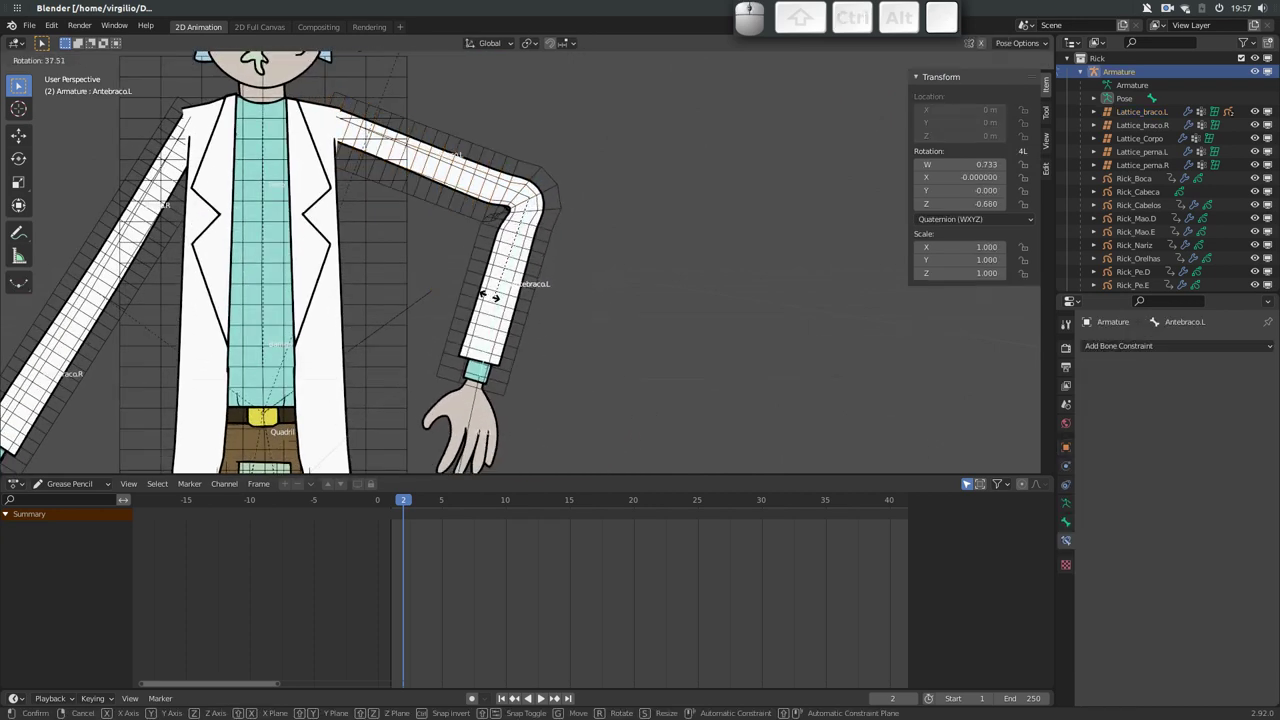
left_click(591, 268)
Select the left hand drawing and scrub the Dope Sheet through its keyframes to frame 4
left_click(690, 356)
left_click_drag(524, 337, 636, 365)
left_click(649, 370)
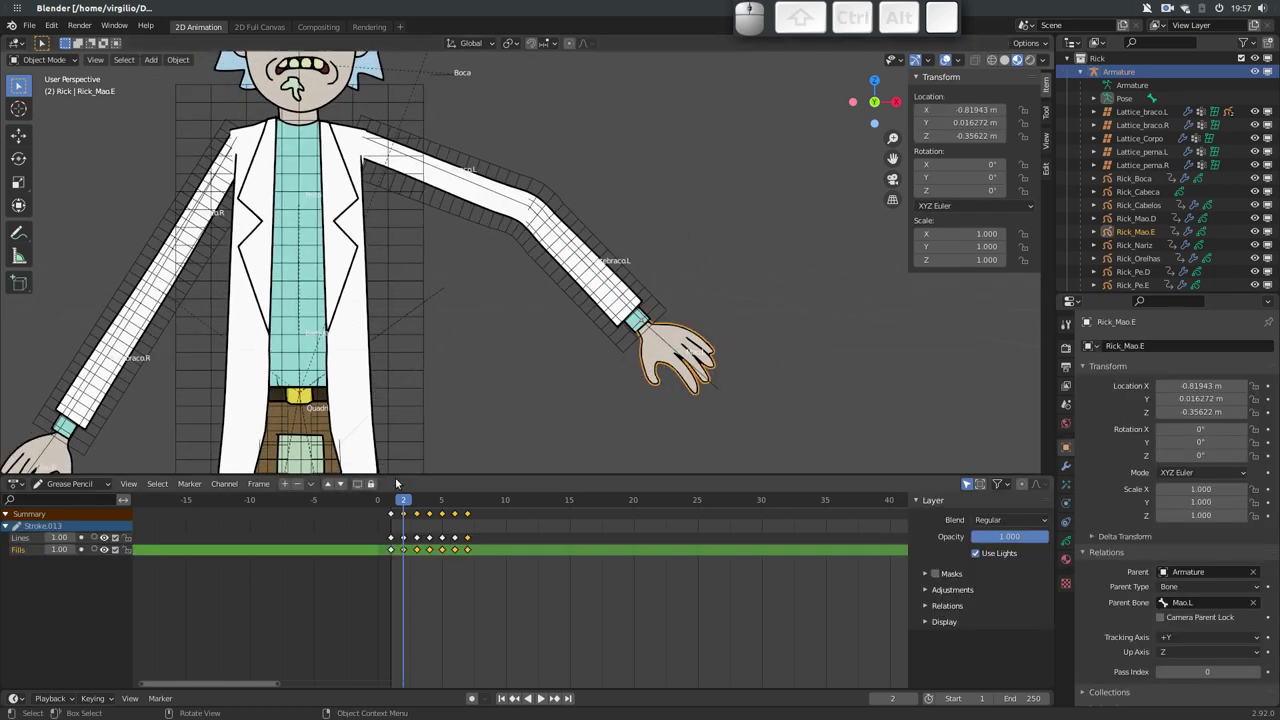
left_click_drag(410, 502, 746, 309)
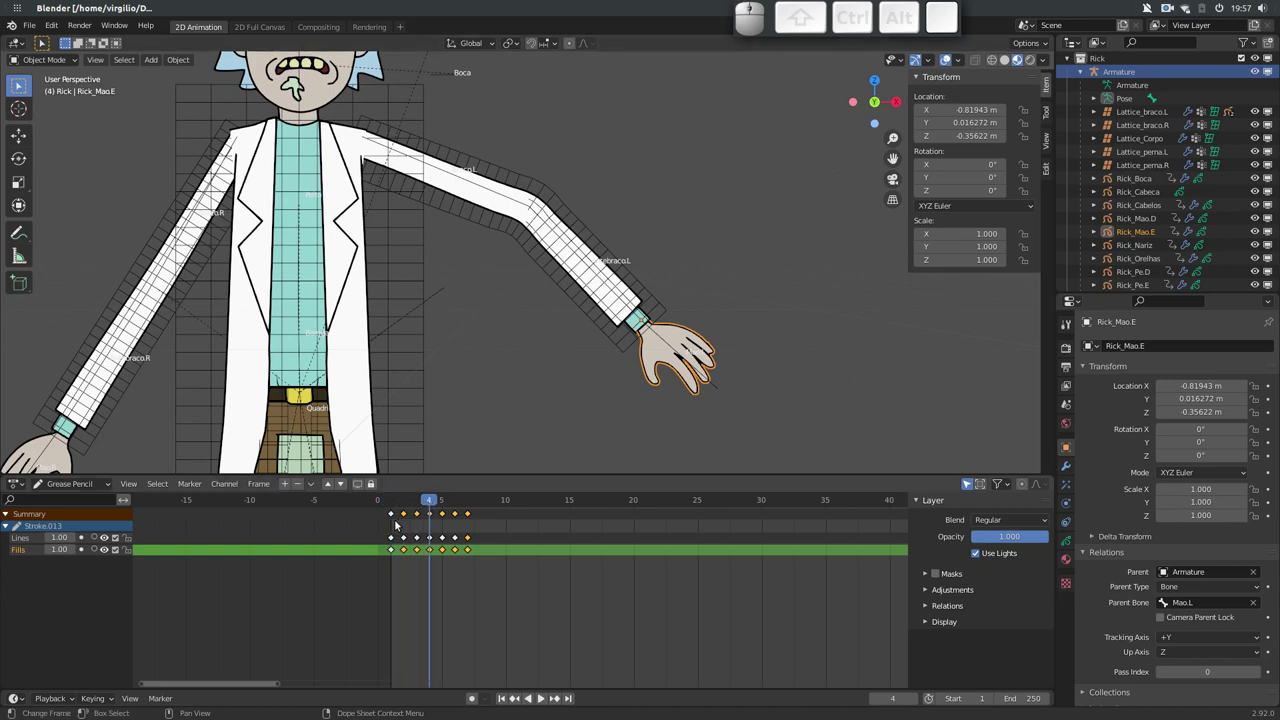
left_click(468, 502)
left_click(431, 501)
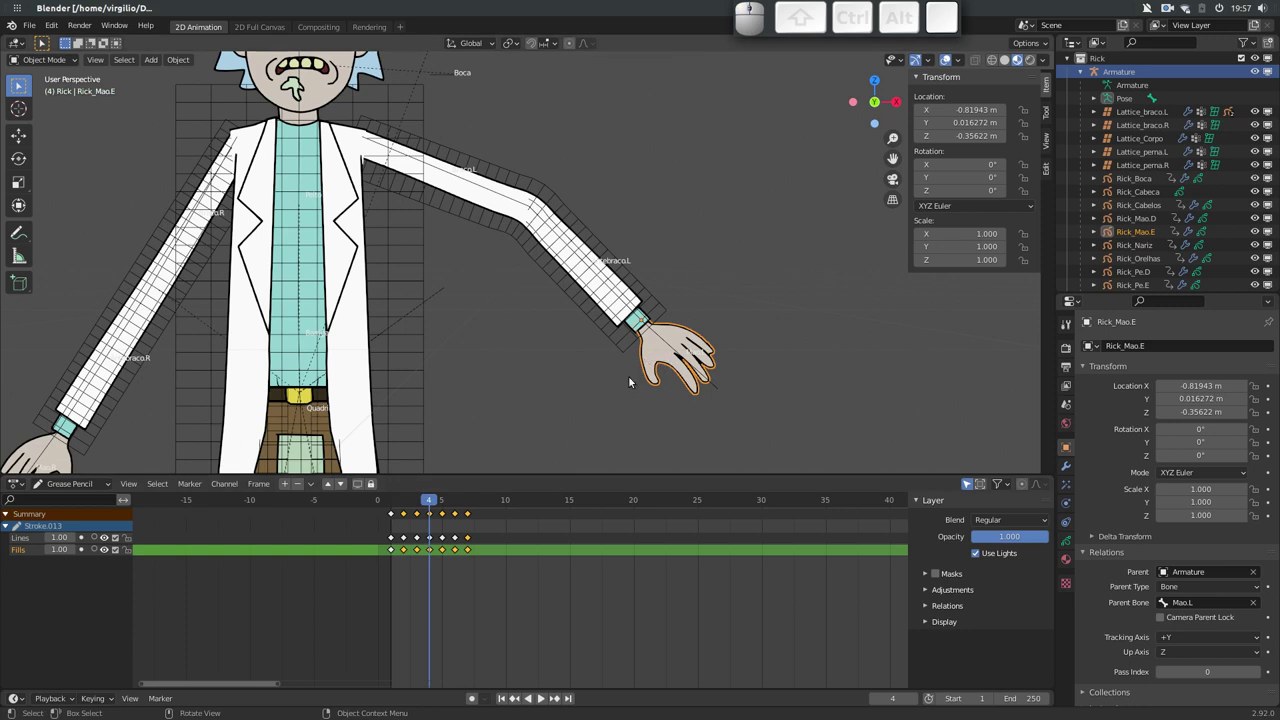
left_click_drag(424, 503, 694, 380)
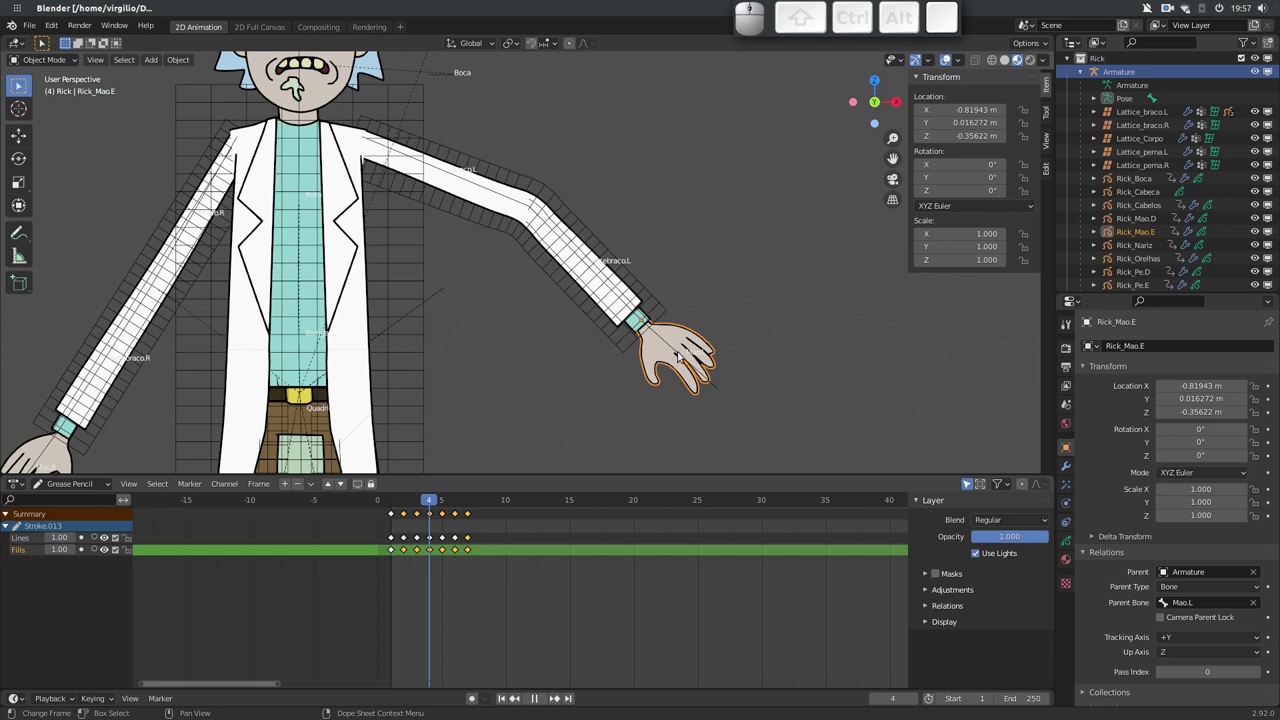
left_click(1069, 467)
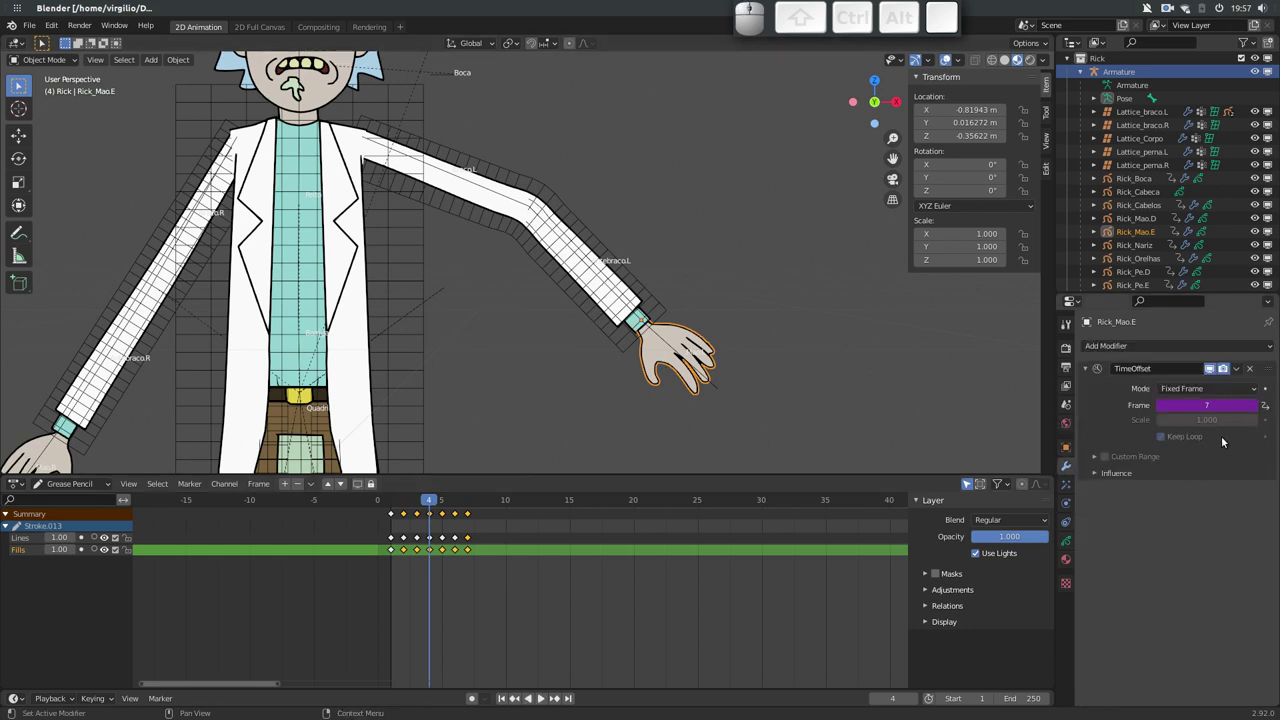
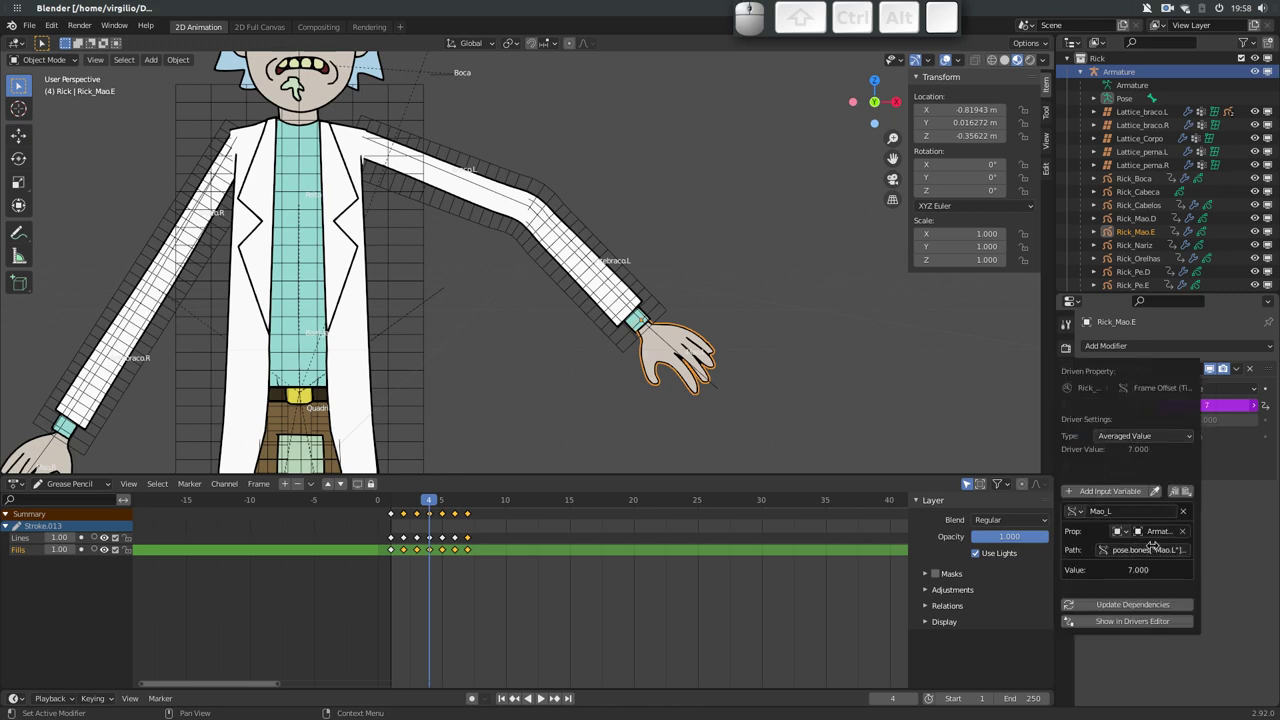
left_click(1251, 537)
Select the Mao.L bone and test-rotate it twice, cancelling each rotation
left_click(713, 385)
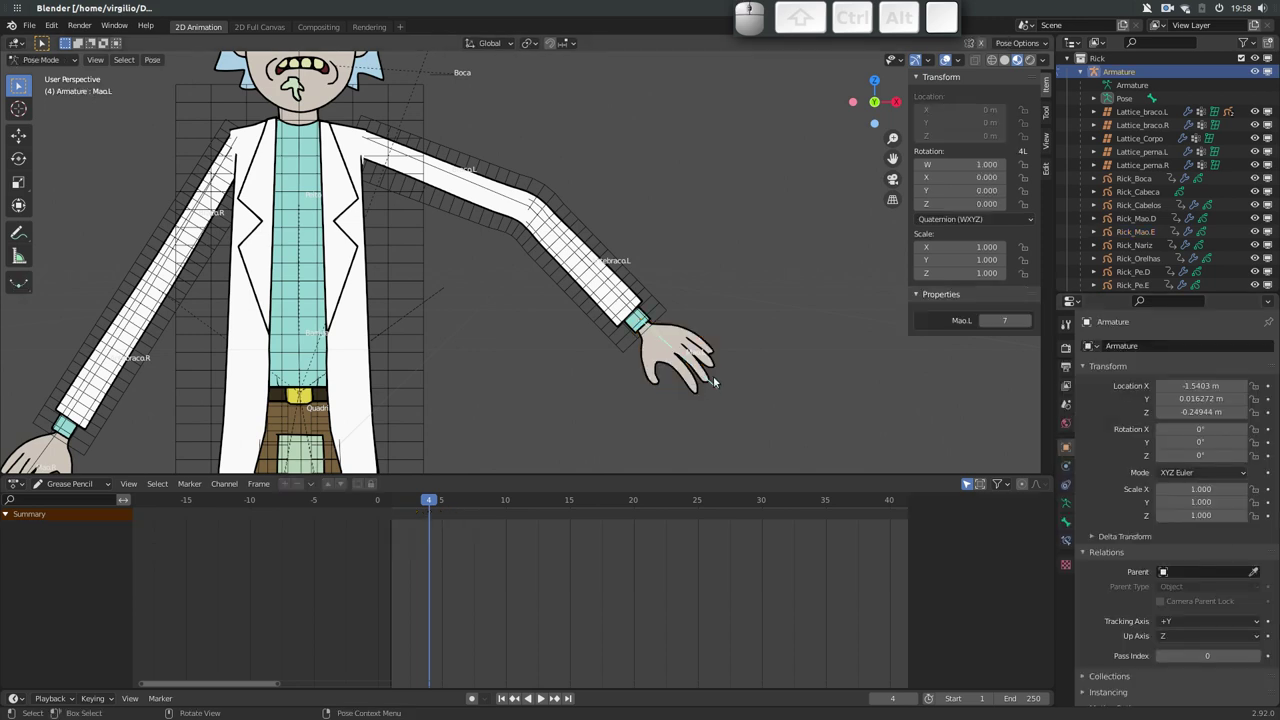
key("r")
key("Escape")
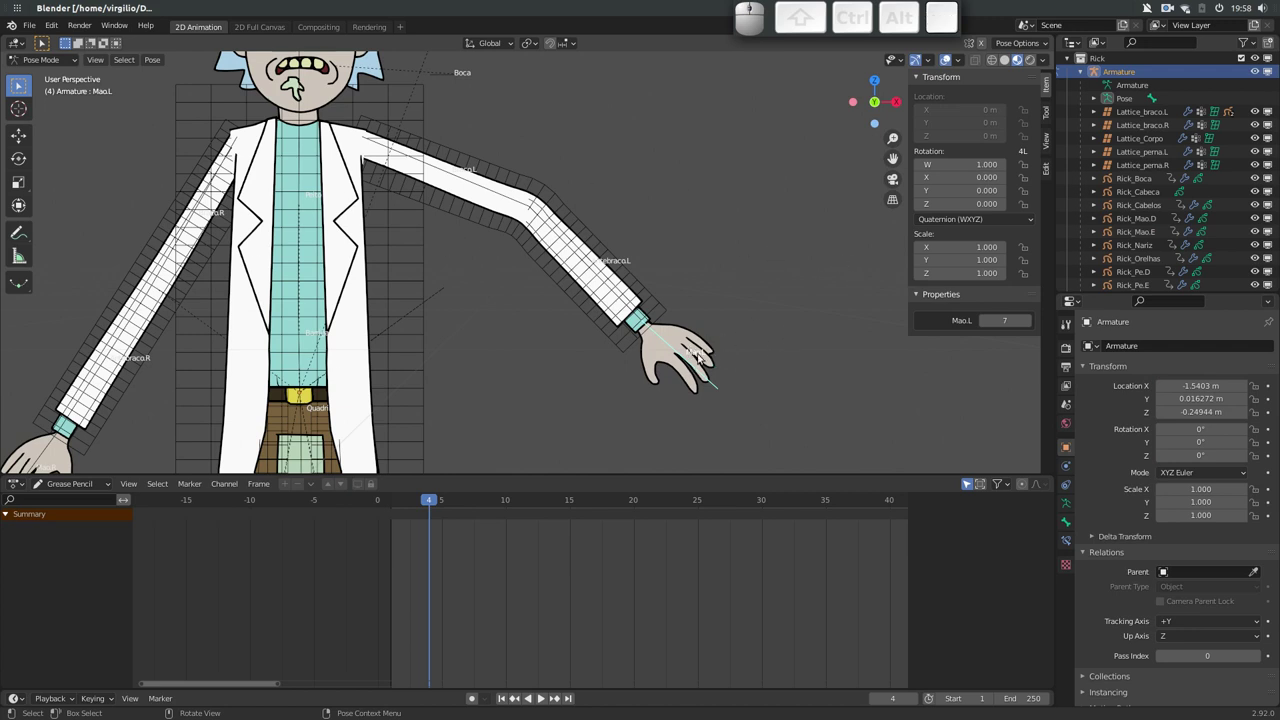
key("r")
key("Escape")
Show the bone's Custom Properties and inspect the Mao.L property settings, value 7 in range 1–7
left_click(1065, 521)
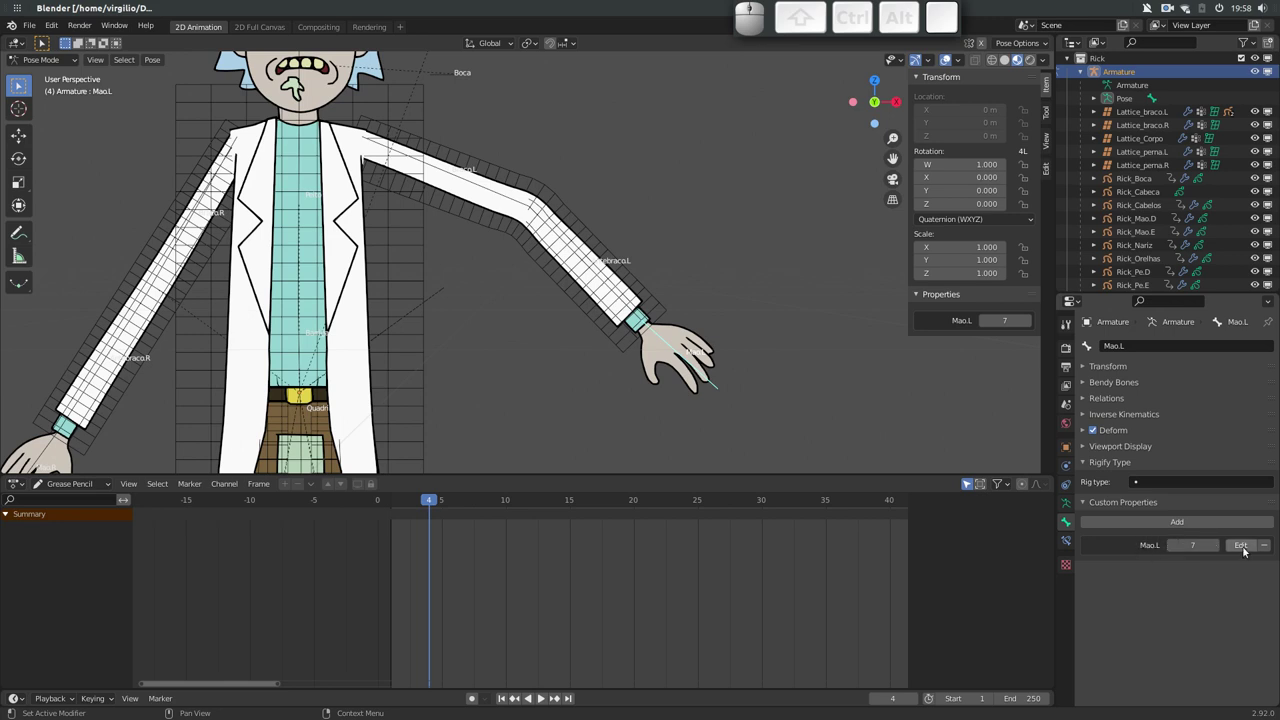
left_click(1247, 550)
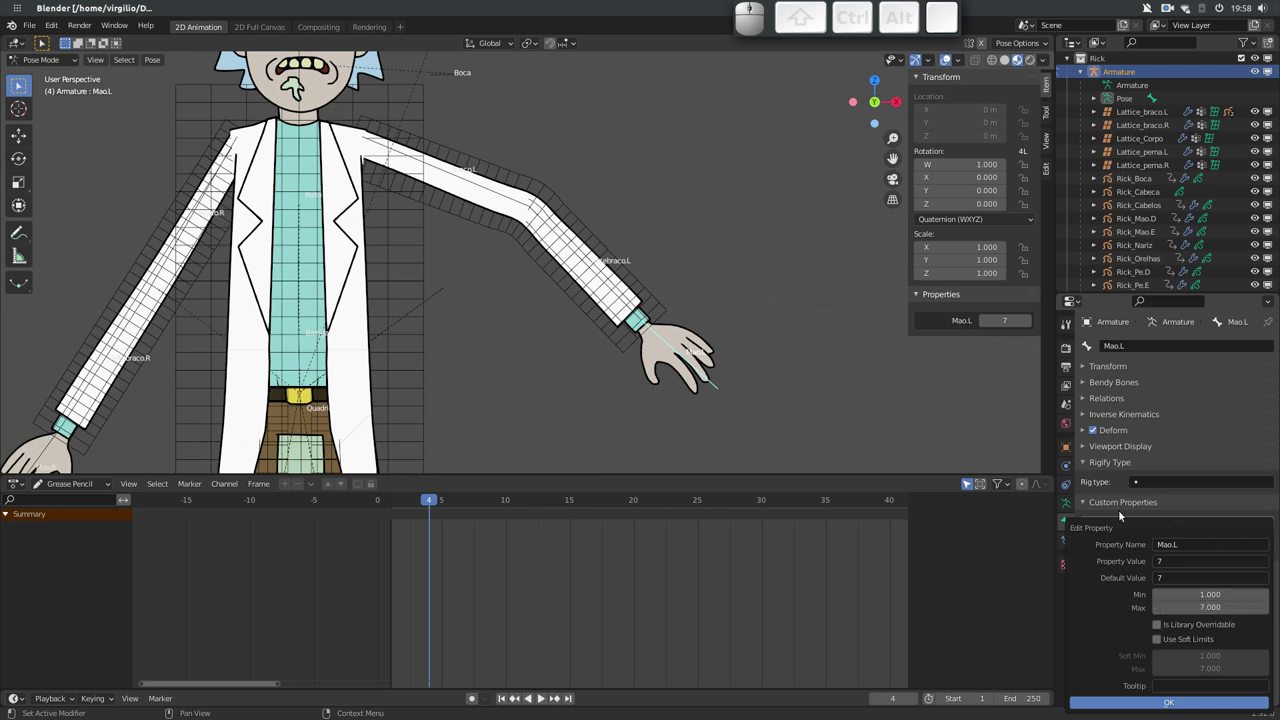
key("Escape")
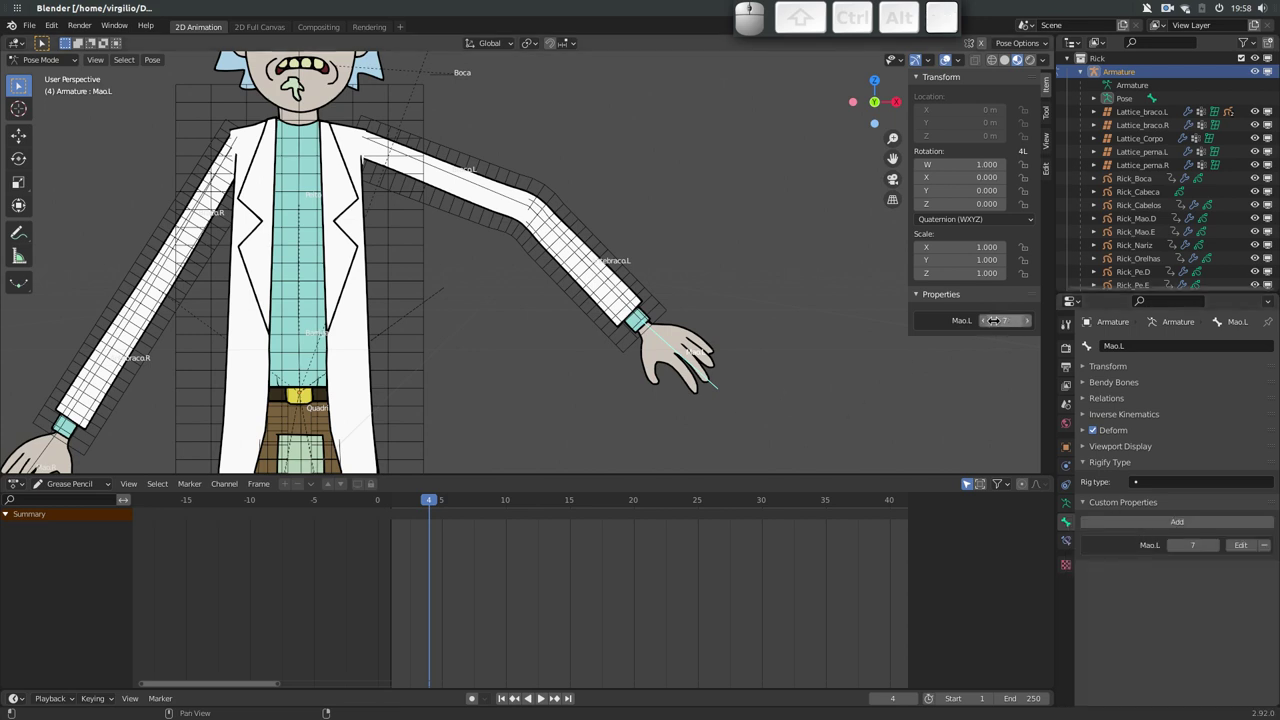
left_click(711, 385)
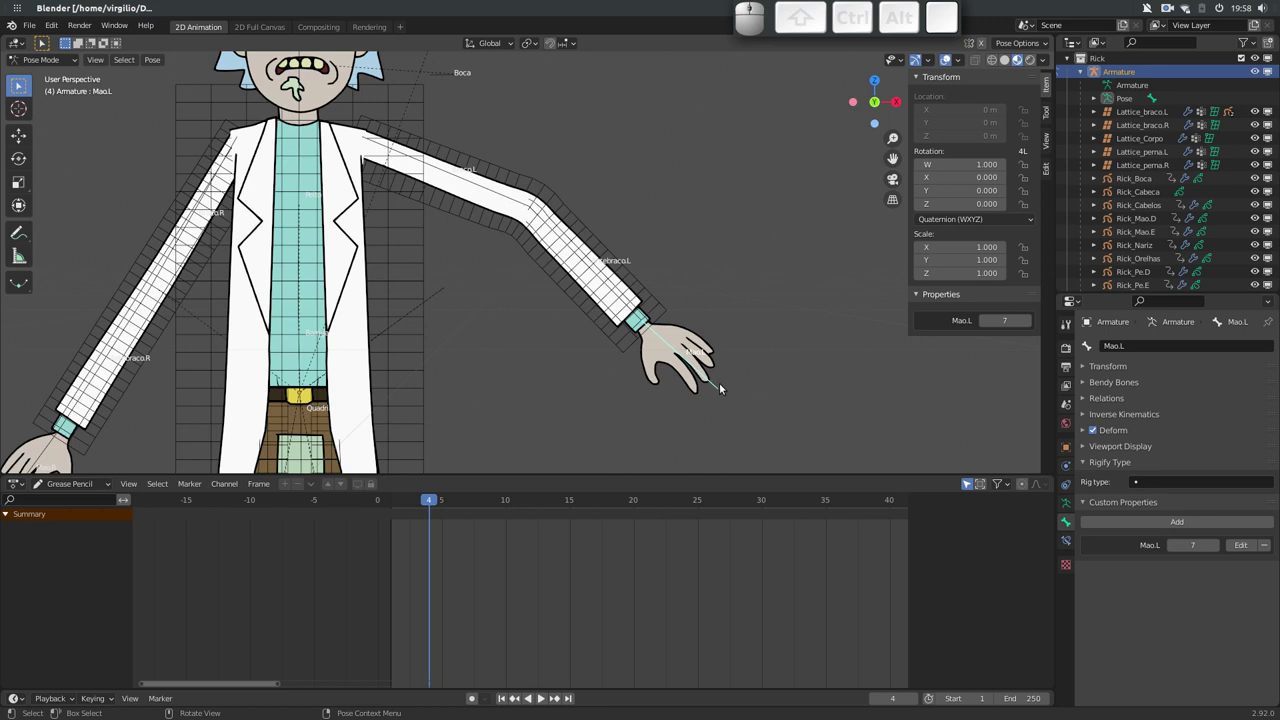
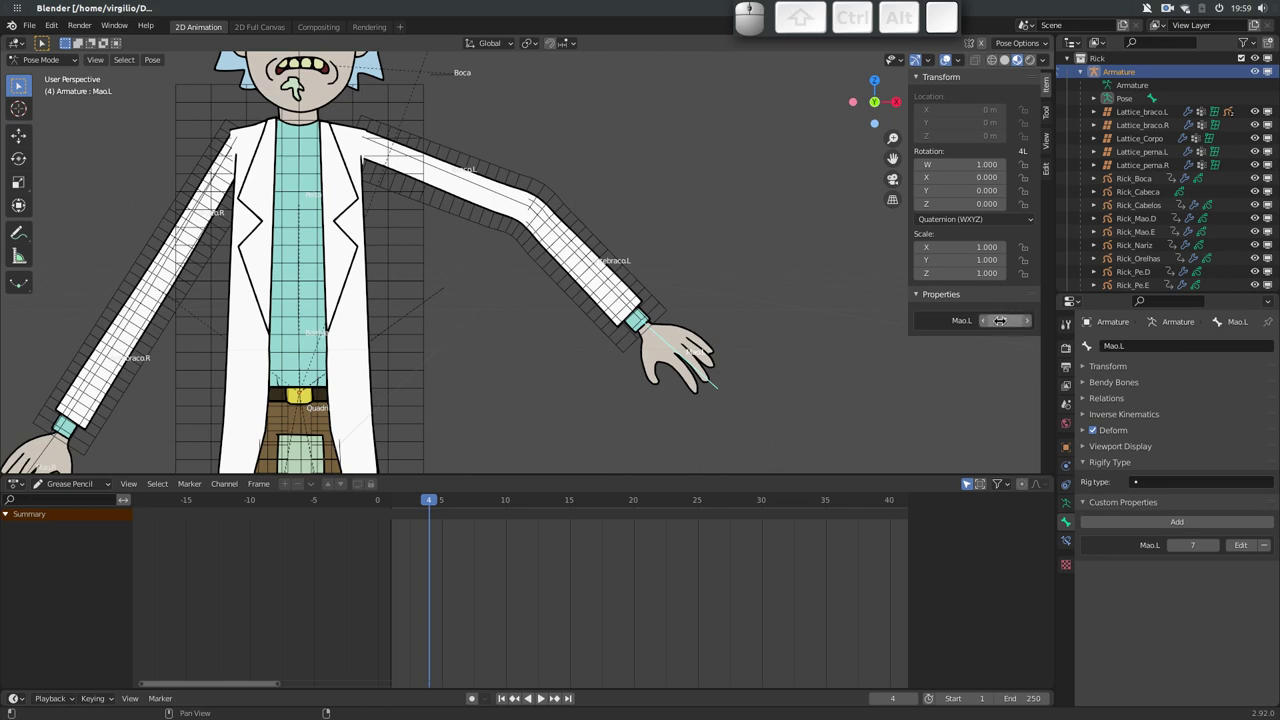
Select the Mao.L bone and lower its Mao.L custom property to 5, changing the hand drawing
left_click(690, 334)
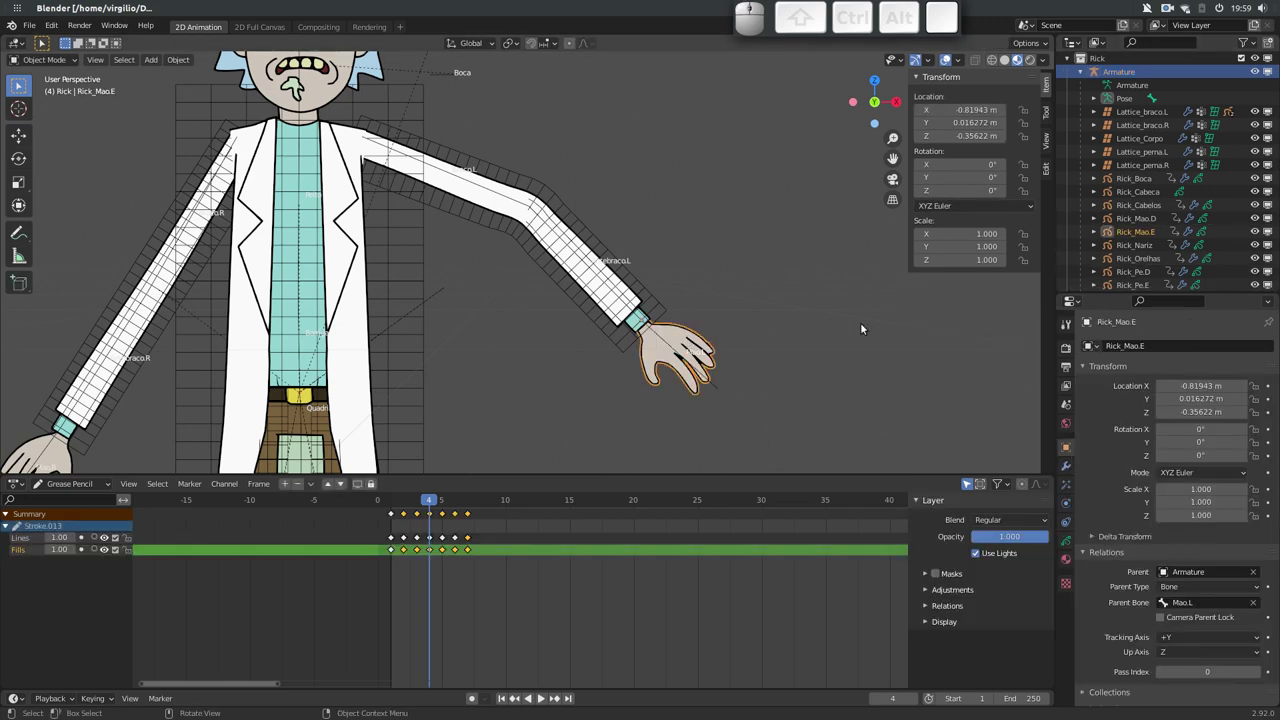
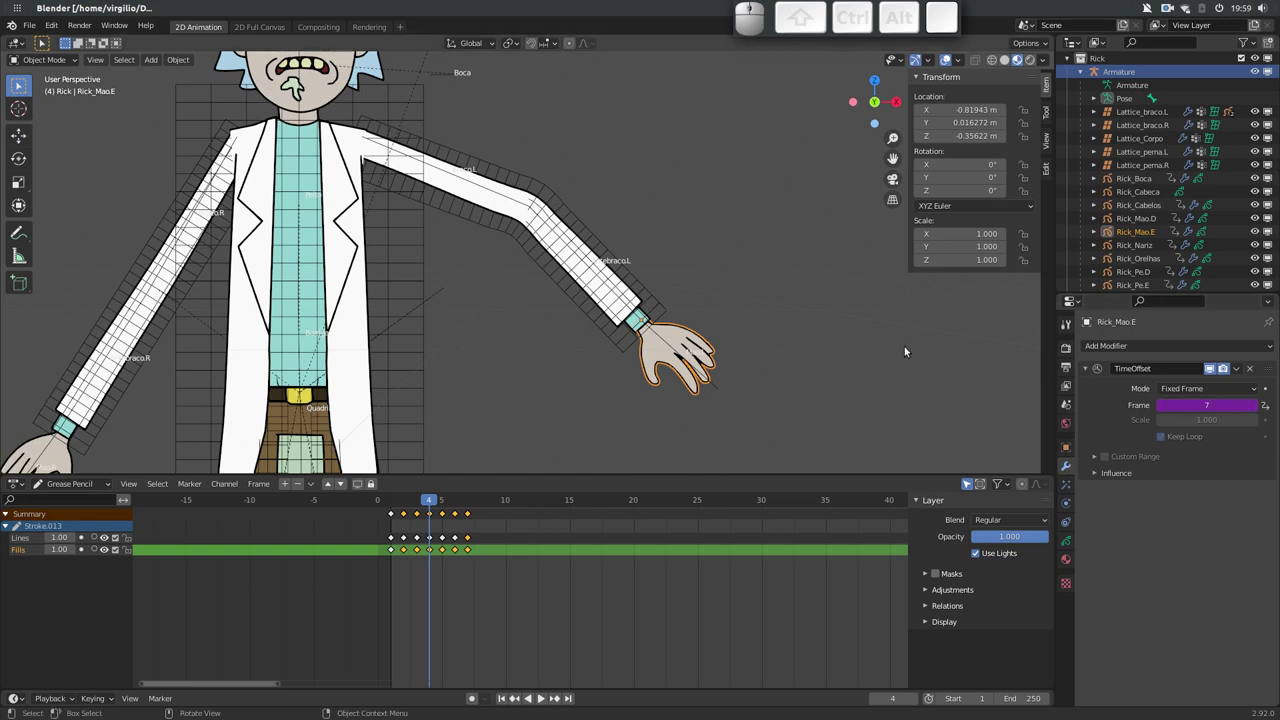
left_click(705, 379)
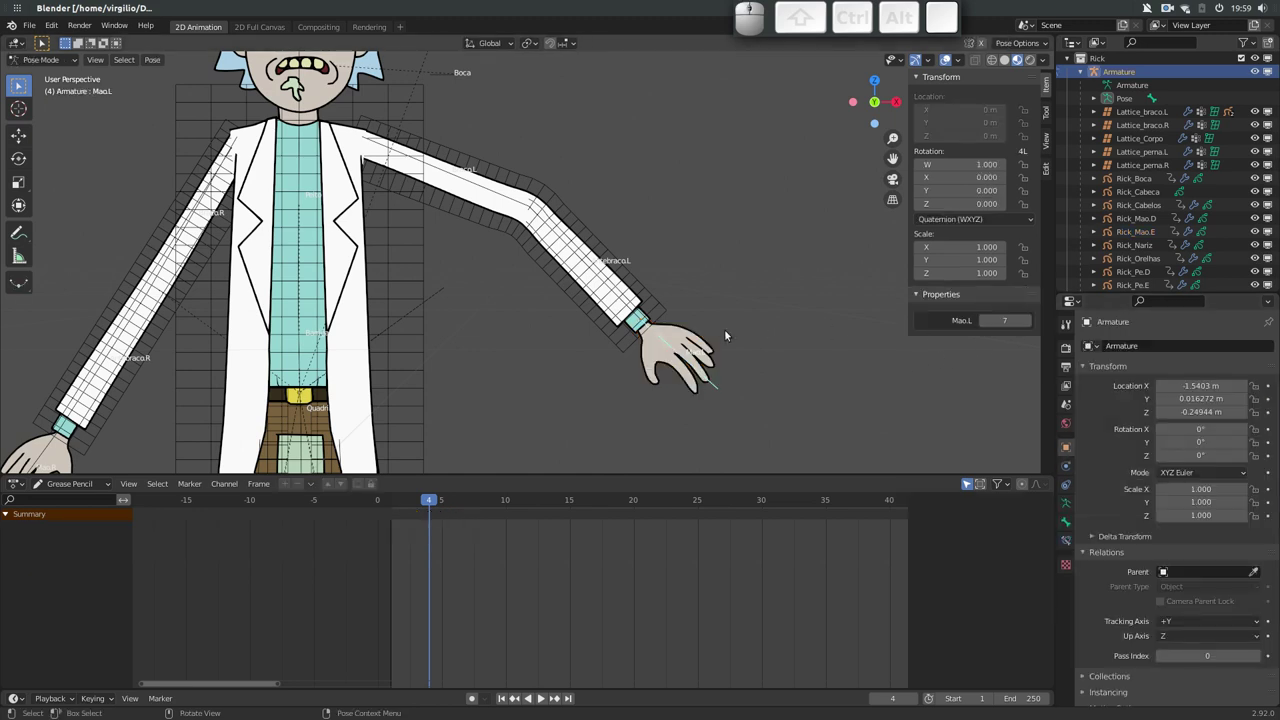
left_click(702, 336)
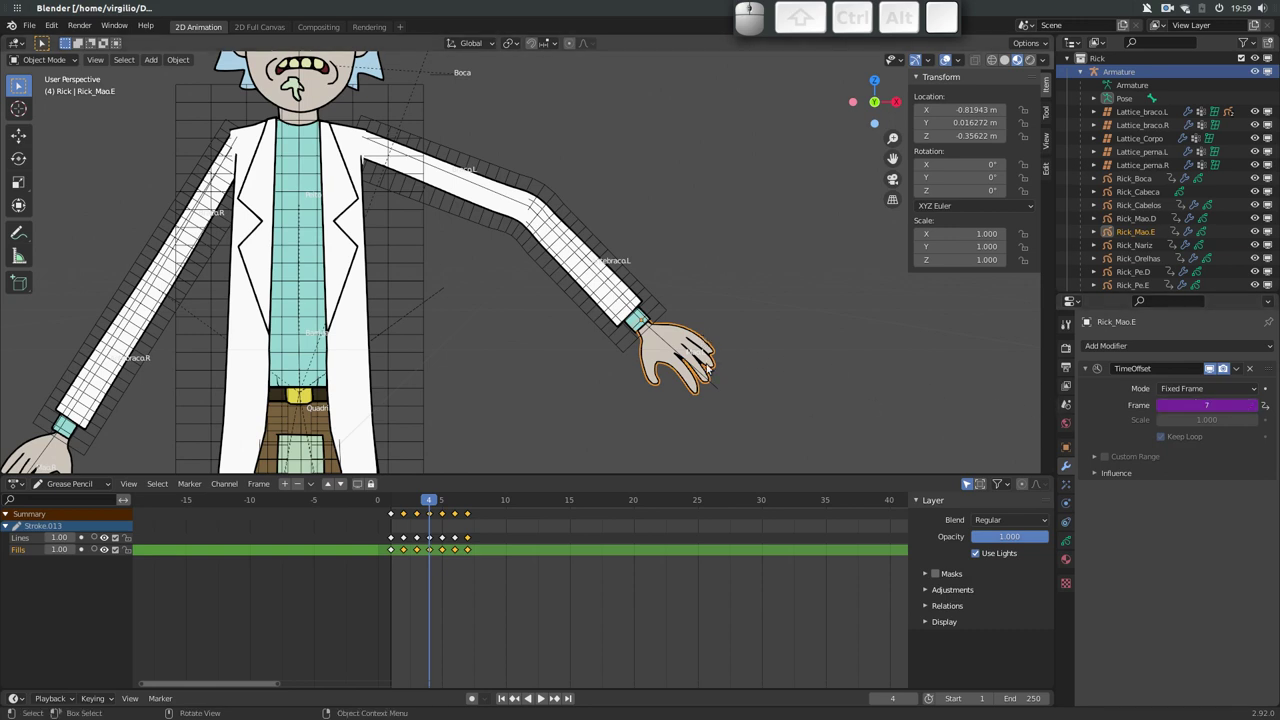
left_click(712, 381)
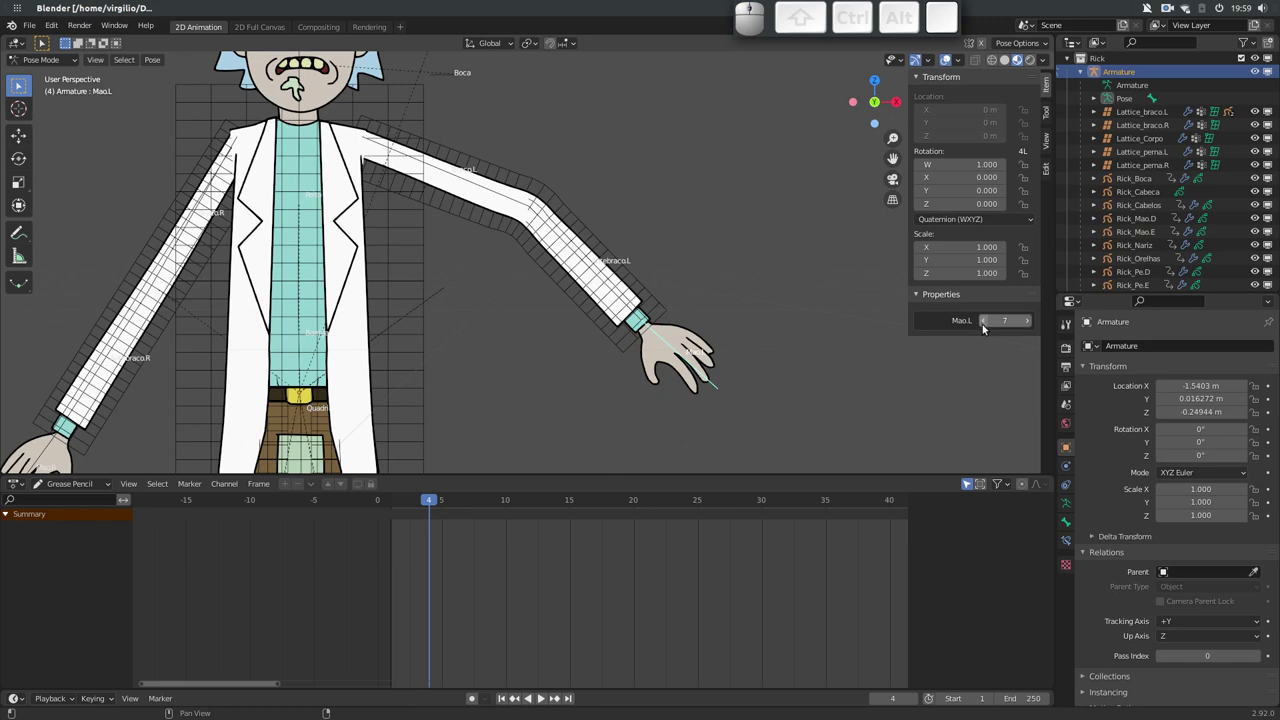
left_click(984, 324)
left_click(985, 323)
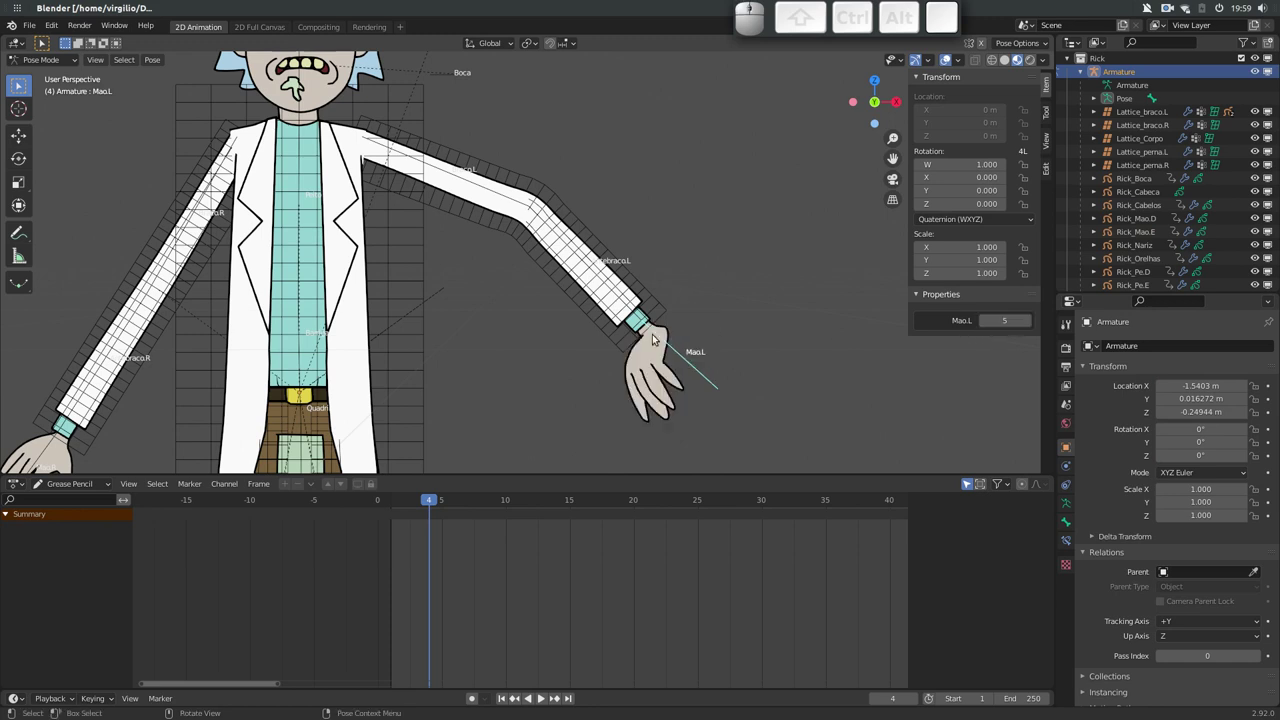
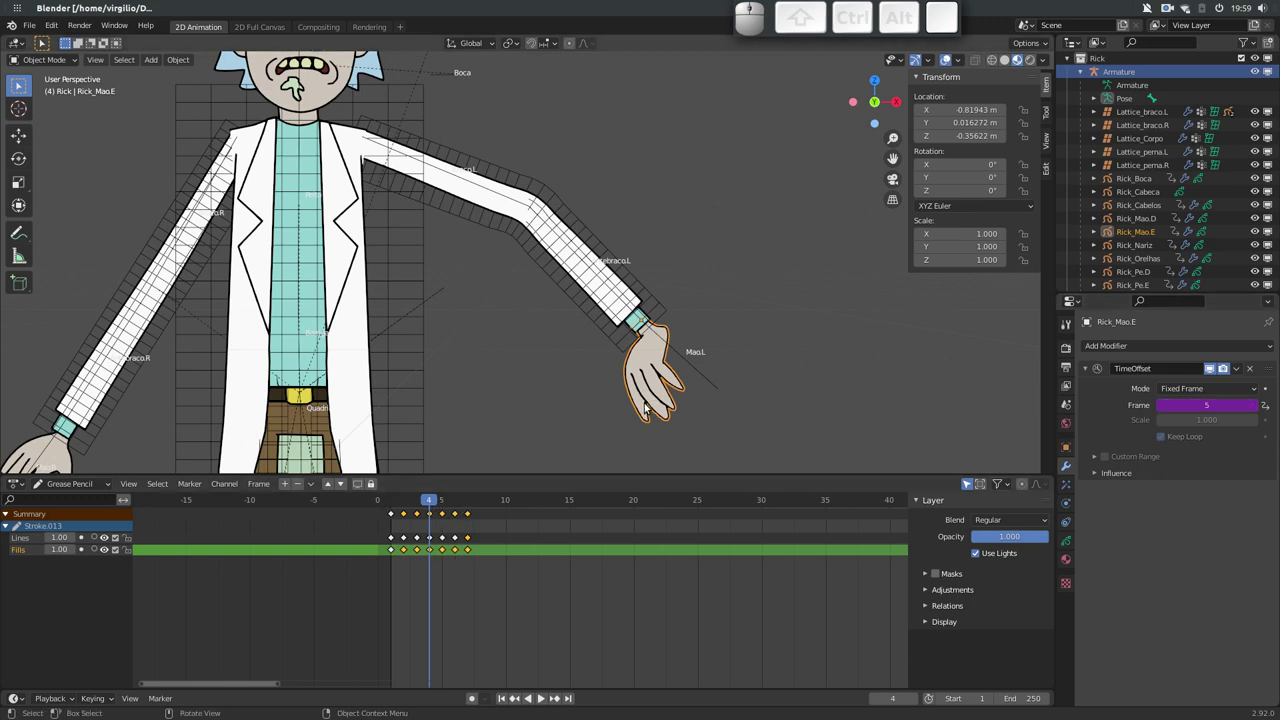
Check the hand strokes in Edit Mode, return, then select the Quadril hip bone
key("Tab")
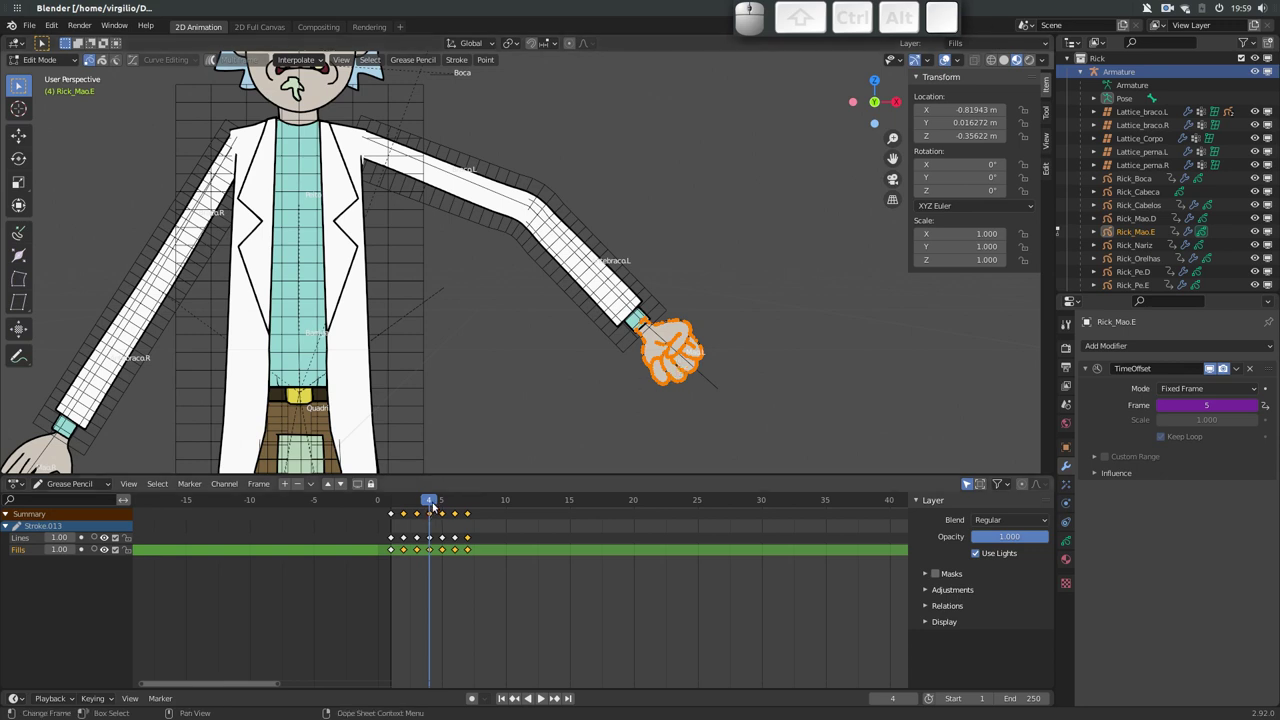
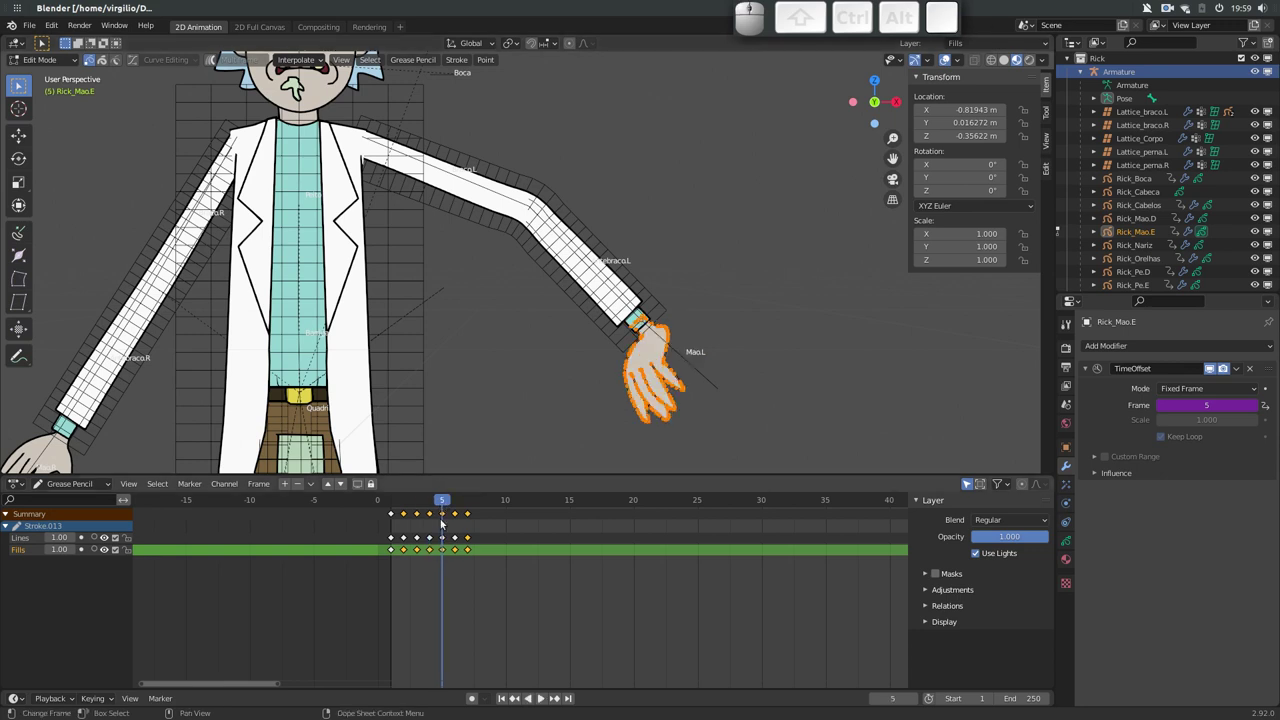
key("Tab")
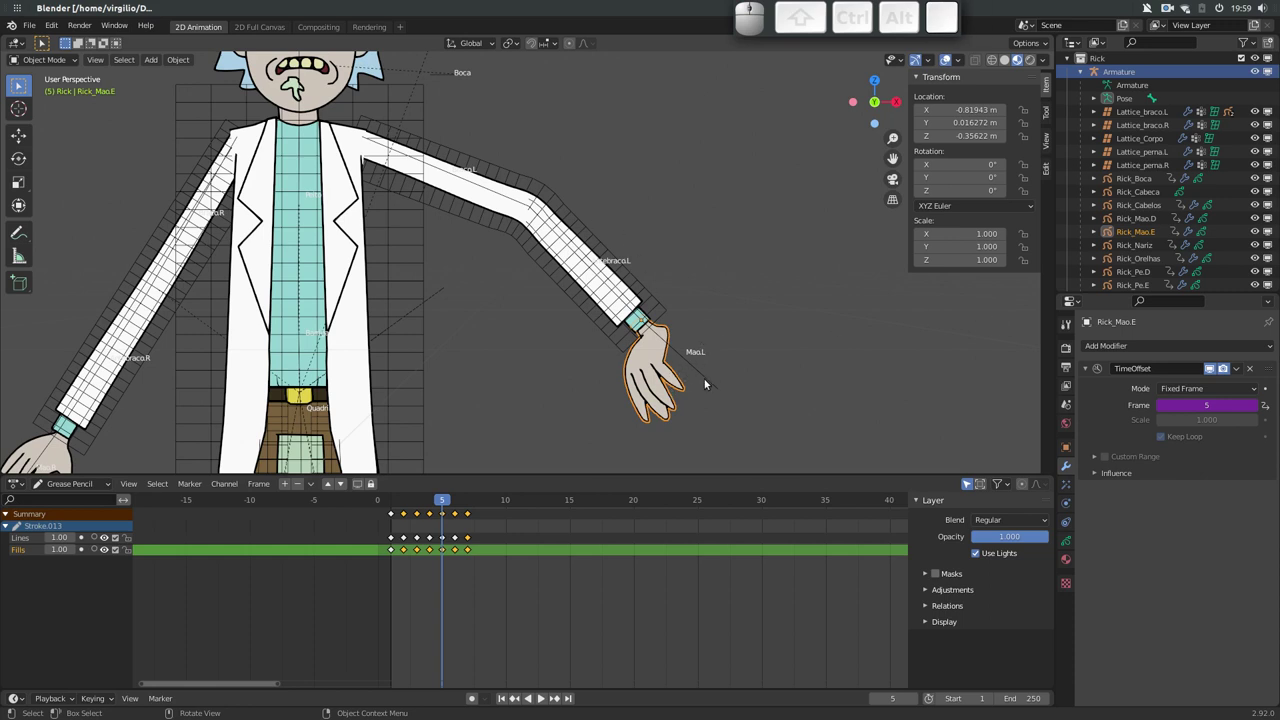
left_click(708, 377)
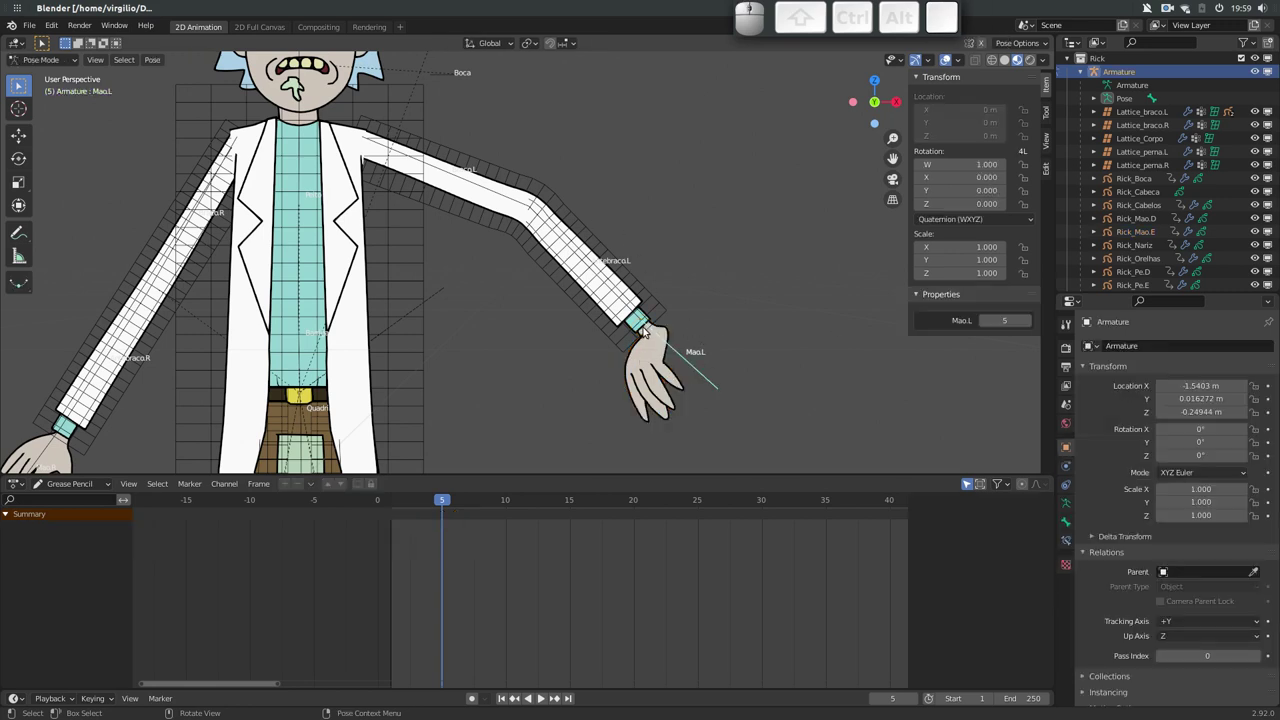
left_click_drag(474, 308, 476, 283)
left_click(457, 291)
Test-move the Quadril hip bone and the Pe_IK.L foot bone, resetting the foot to rest
key("g")
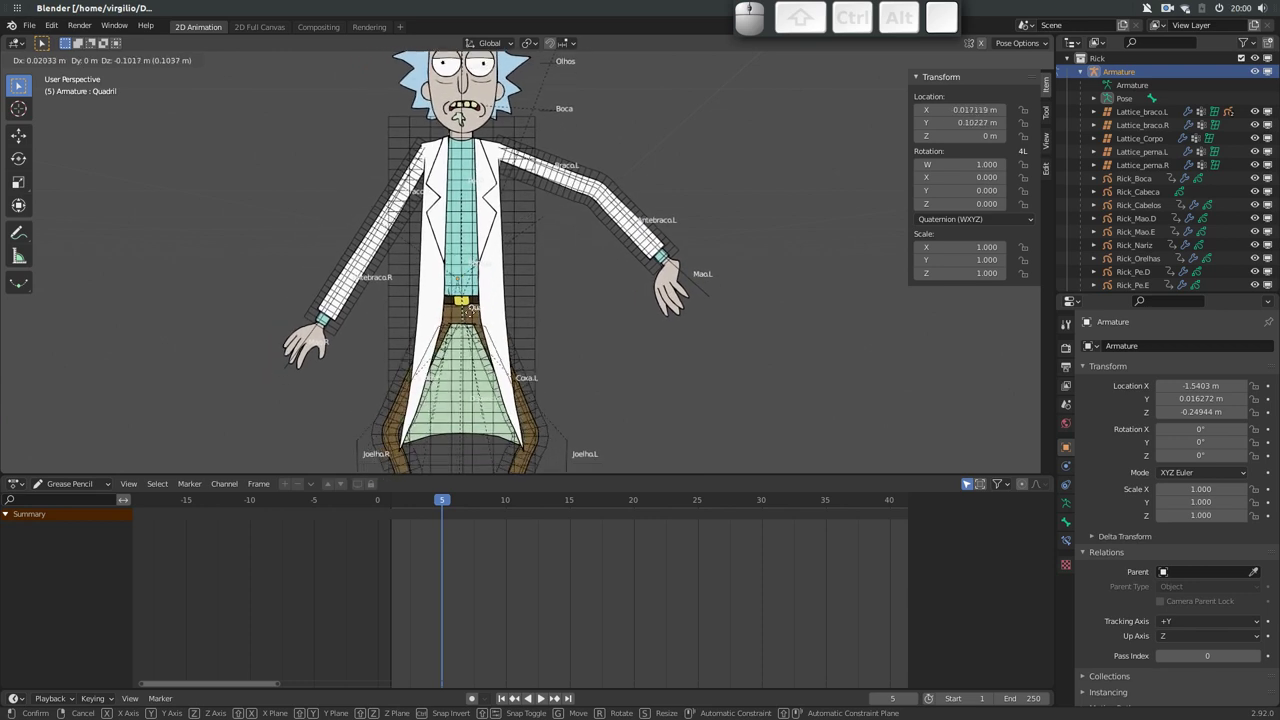
left_click(463, 311)
left_click_drag(474, 355, 481, 310)
left_click(515, 434)
left_click(513, 429)
key("g")
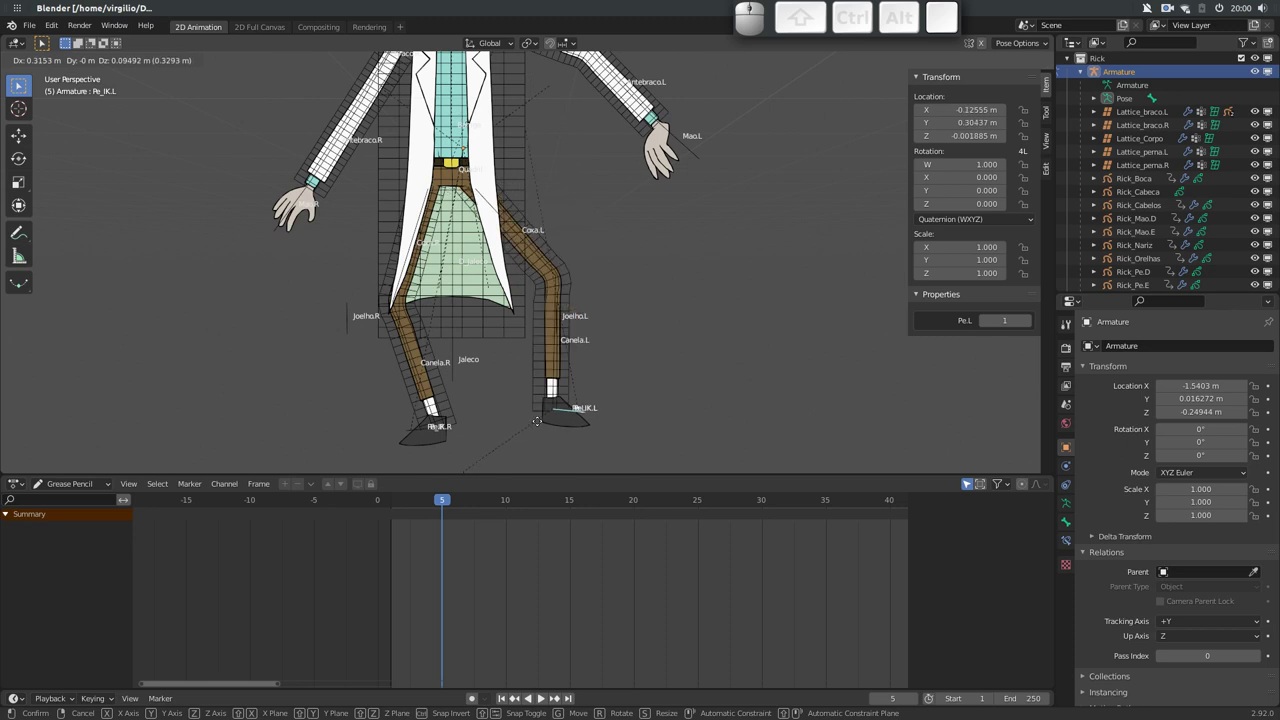
key("Escape")
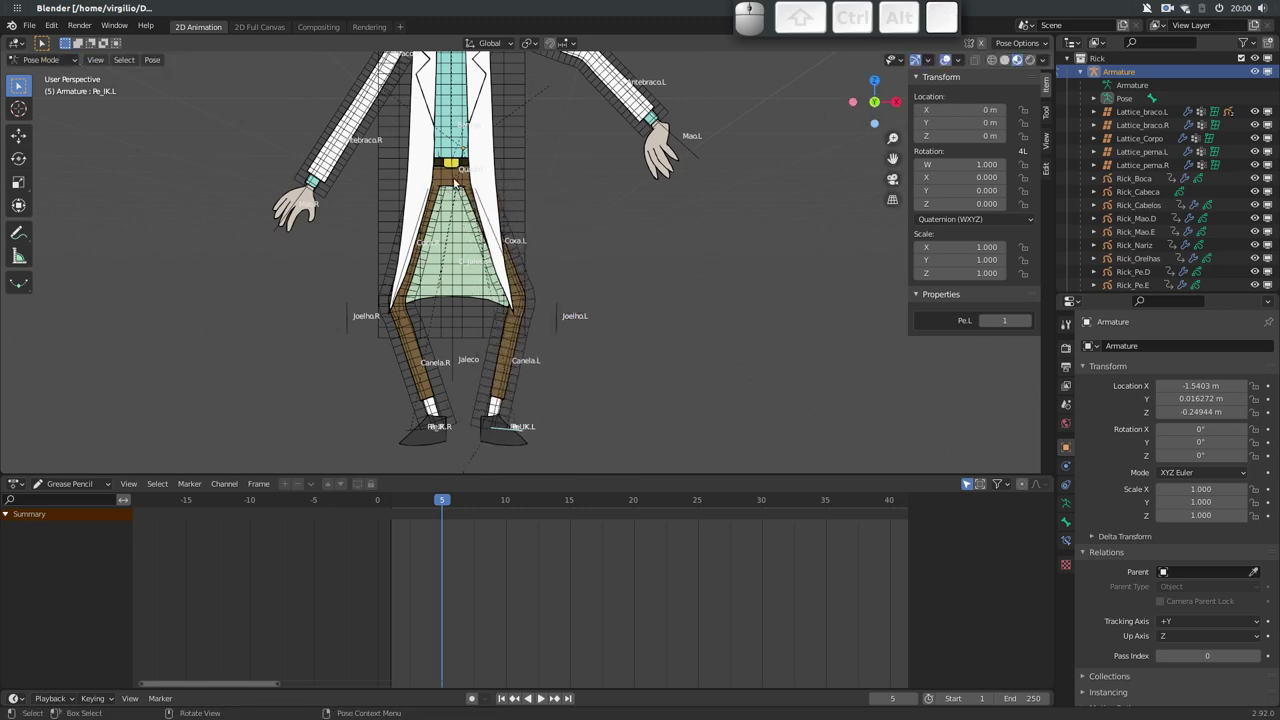
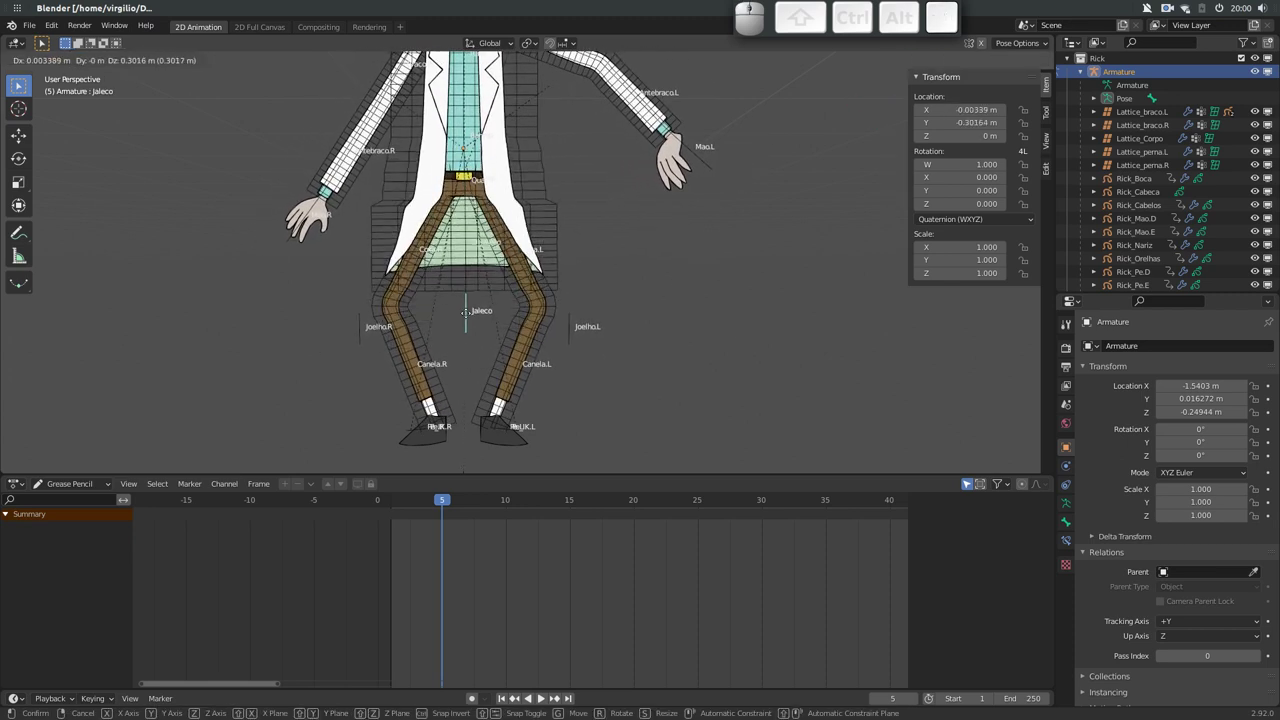
Raise the Jaleco jacket bone about 0.25 m along Z and frame the whole character
left_click(467, 322)
left_click_drag(510, 194, 498, 296)
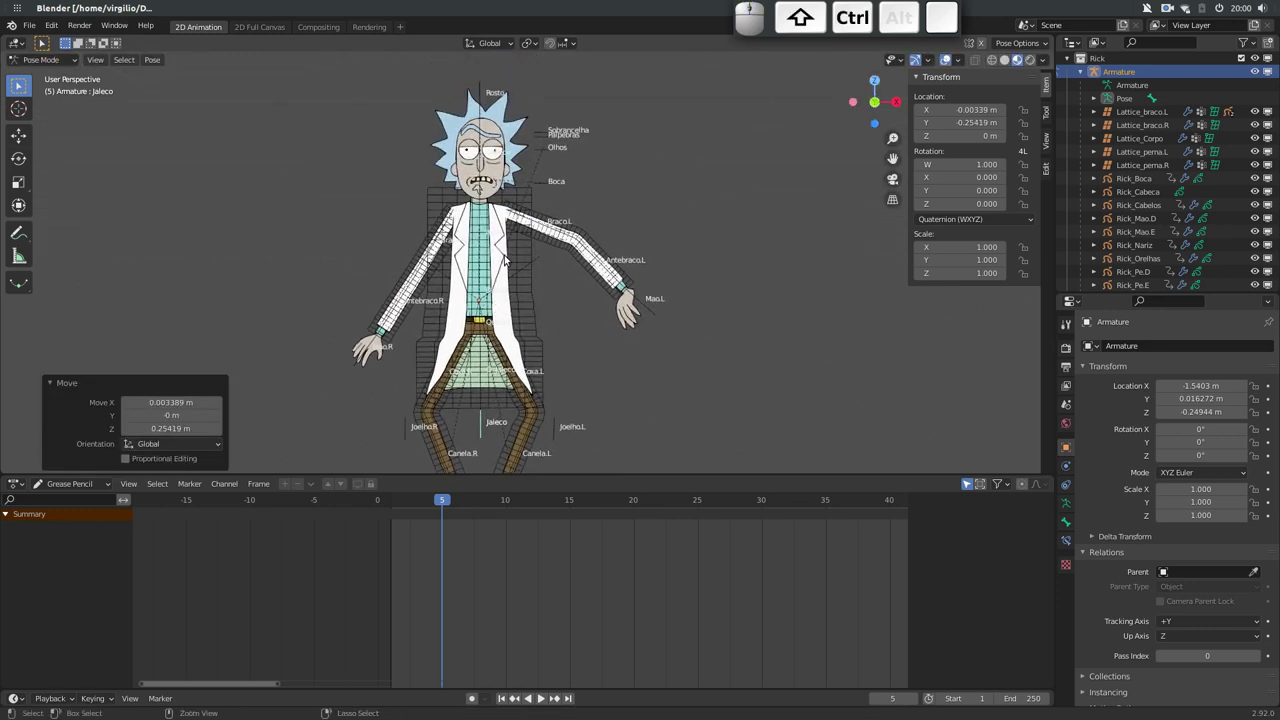
Zoom and centre the view on Rick's head and face
left_click_drag(507, 286, 499, 300)
middle_click(503, 294)
left_click_drag(509, 245, 498, 281)
middle_click(509, 319)
left_click_drag(505, 336, 443, 241)
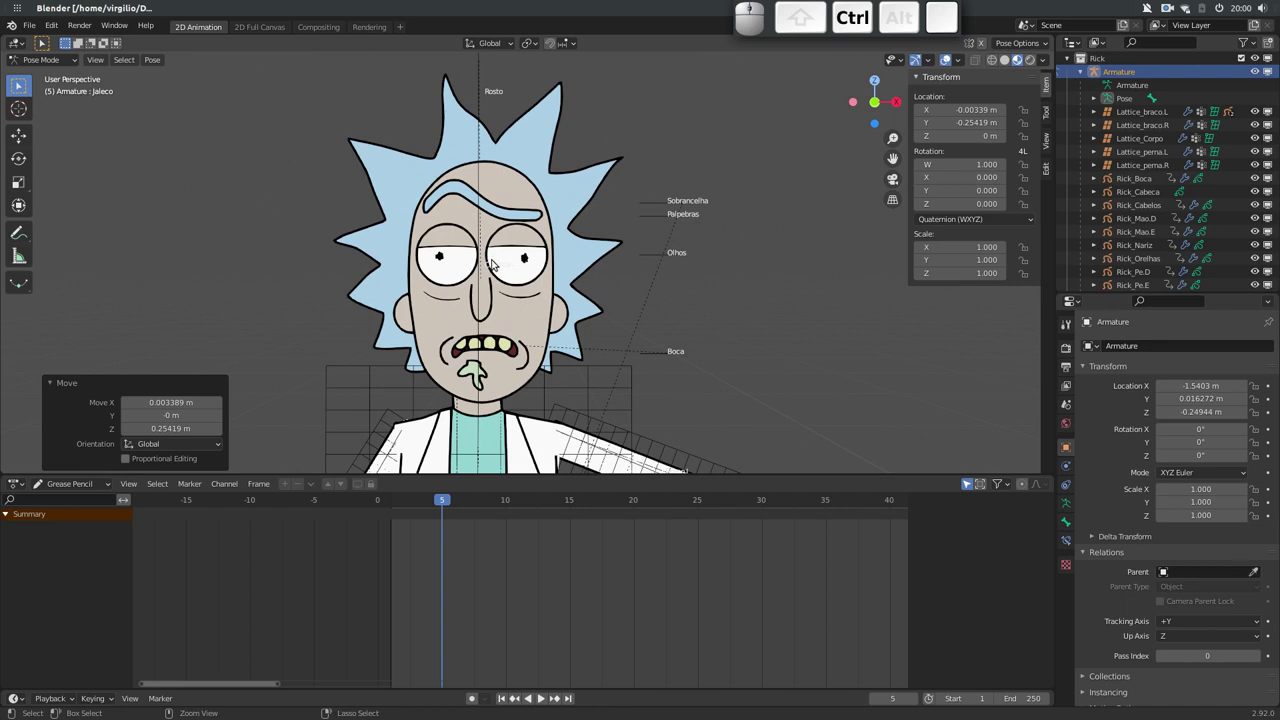
left_click_drag(499, 307, 488, 245)
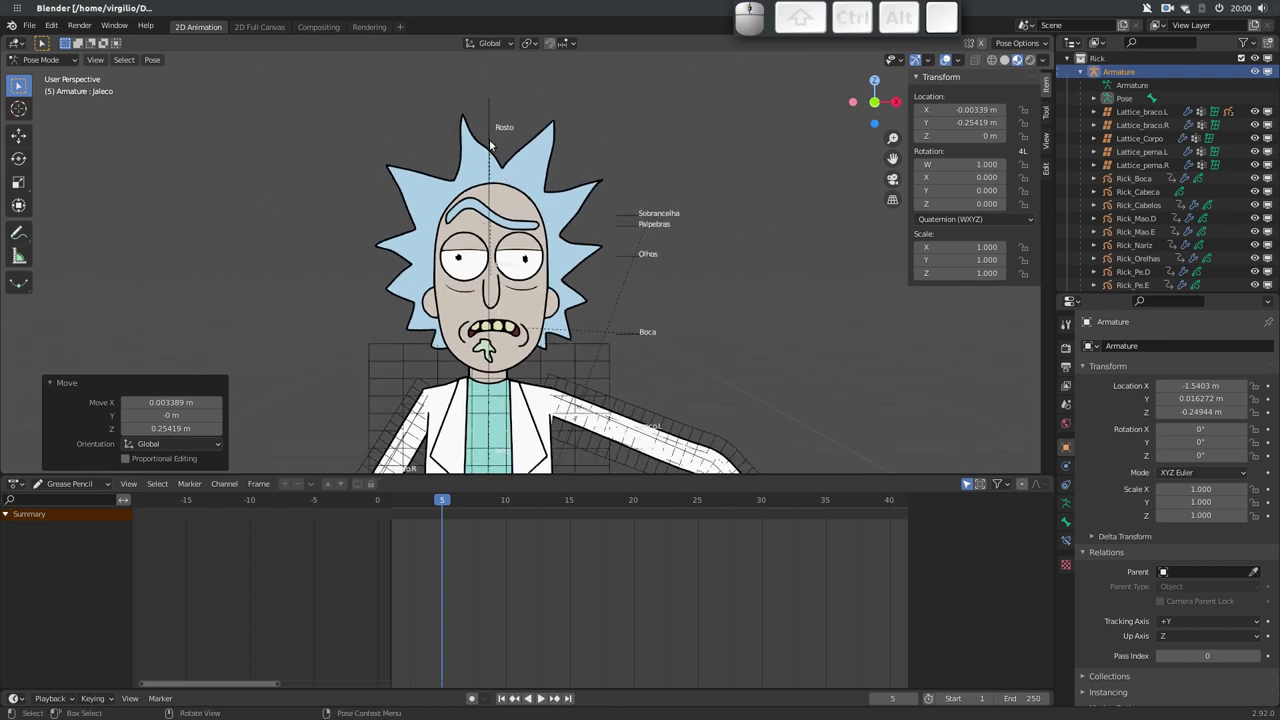
Test-rotate the Cabeca head bone and test-move the Rosto face bone, cancelling both
left_click(492, 190)
key("r")
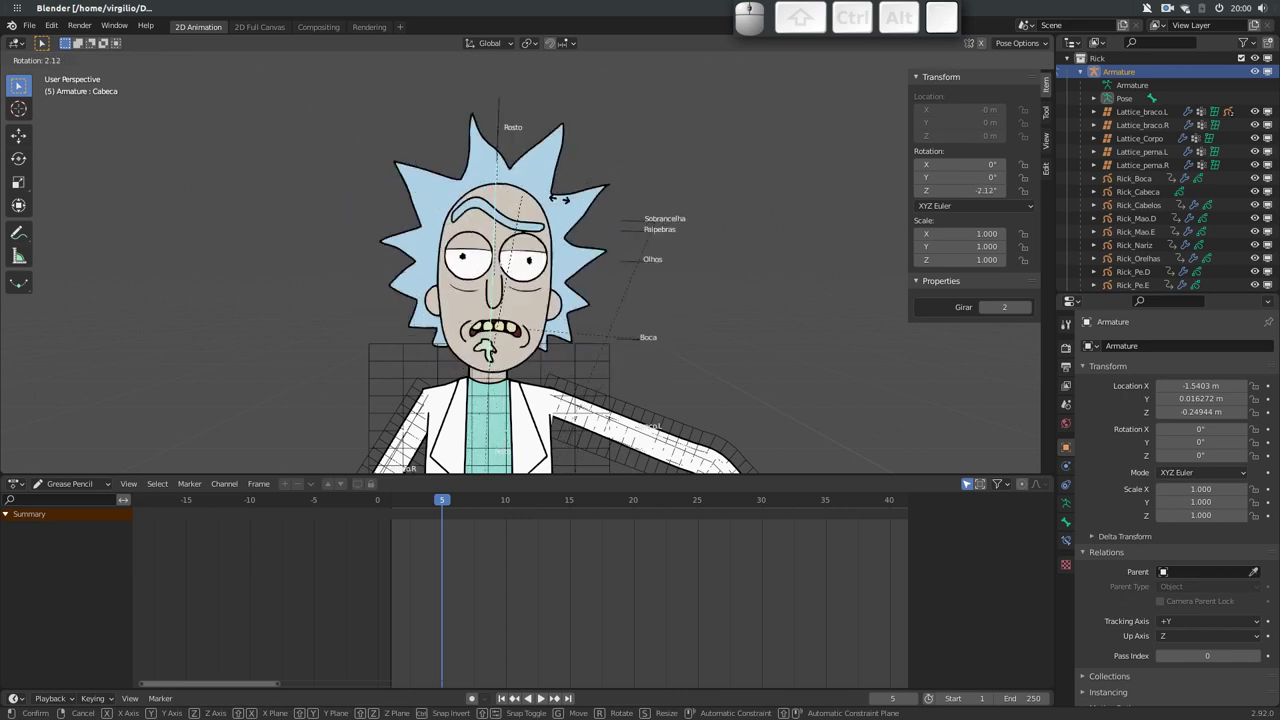
key("Escape")
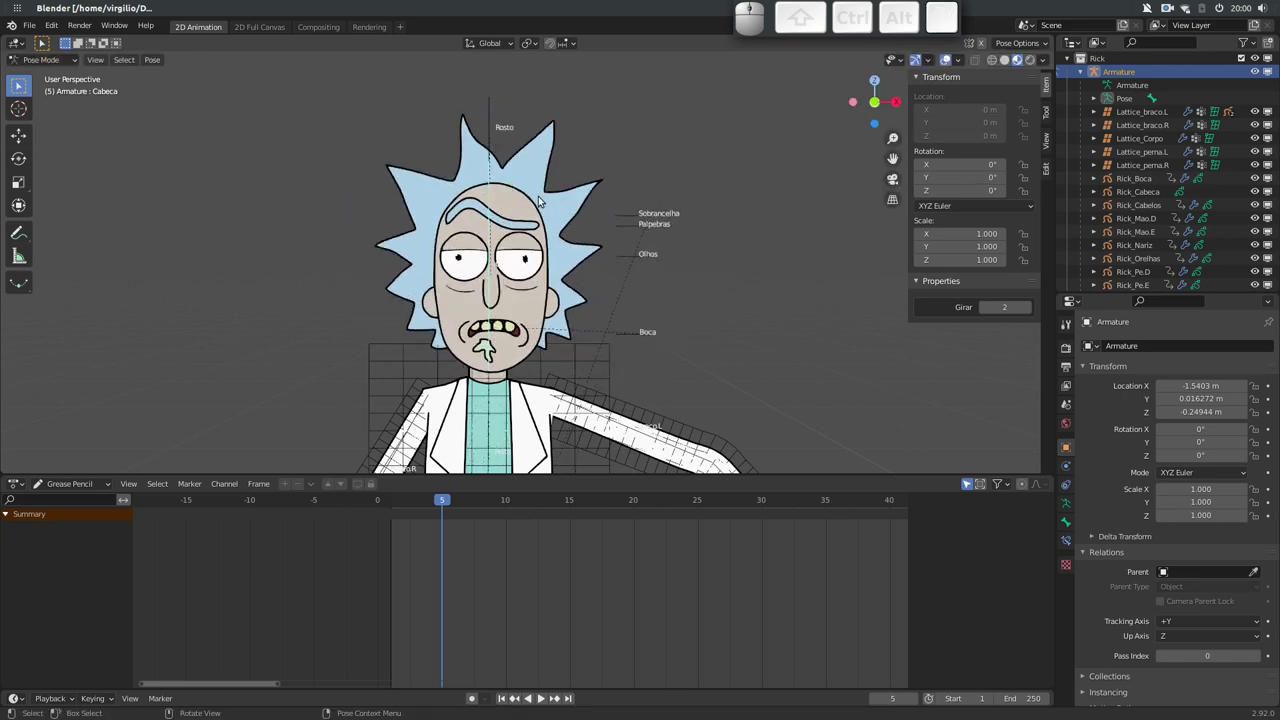
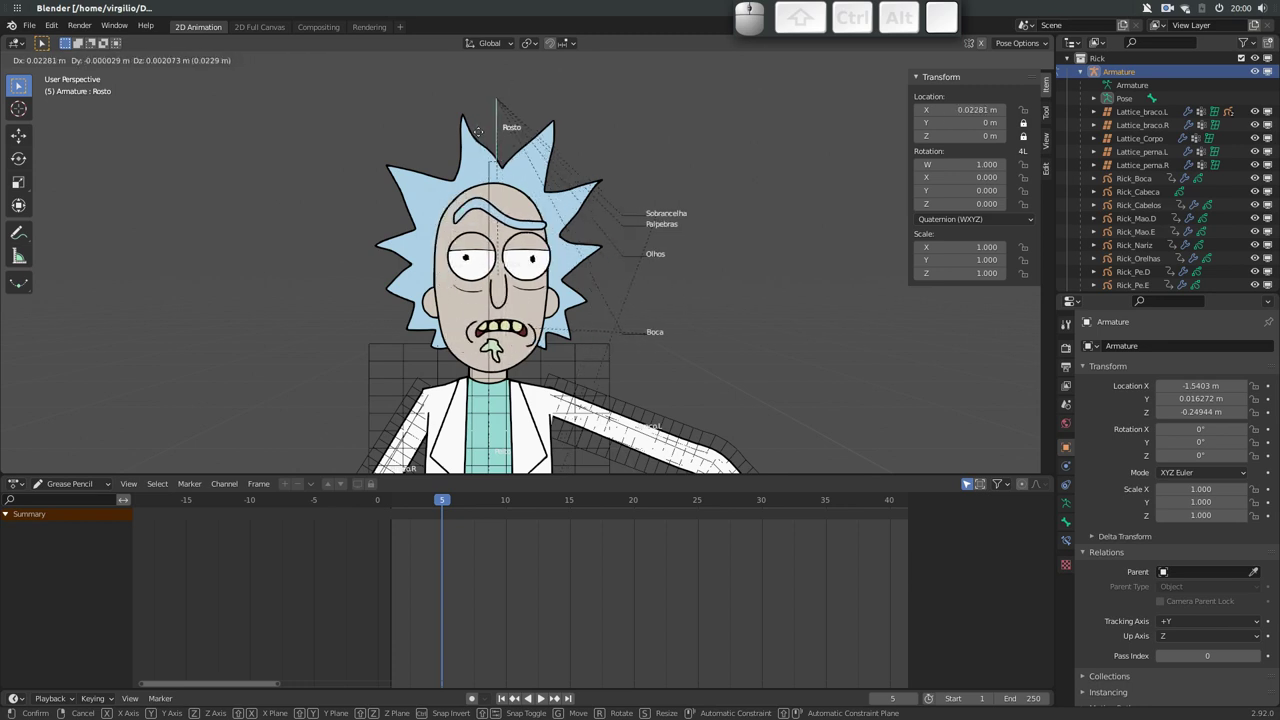
key("Escape")
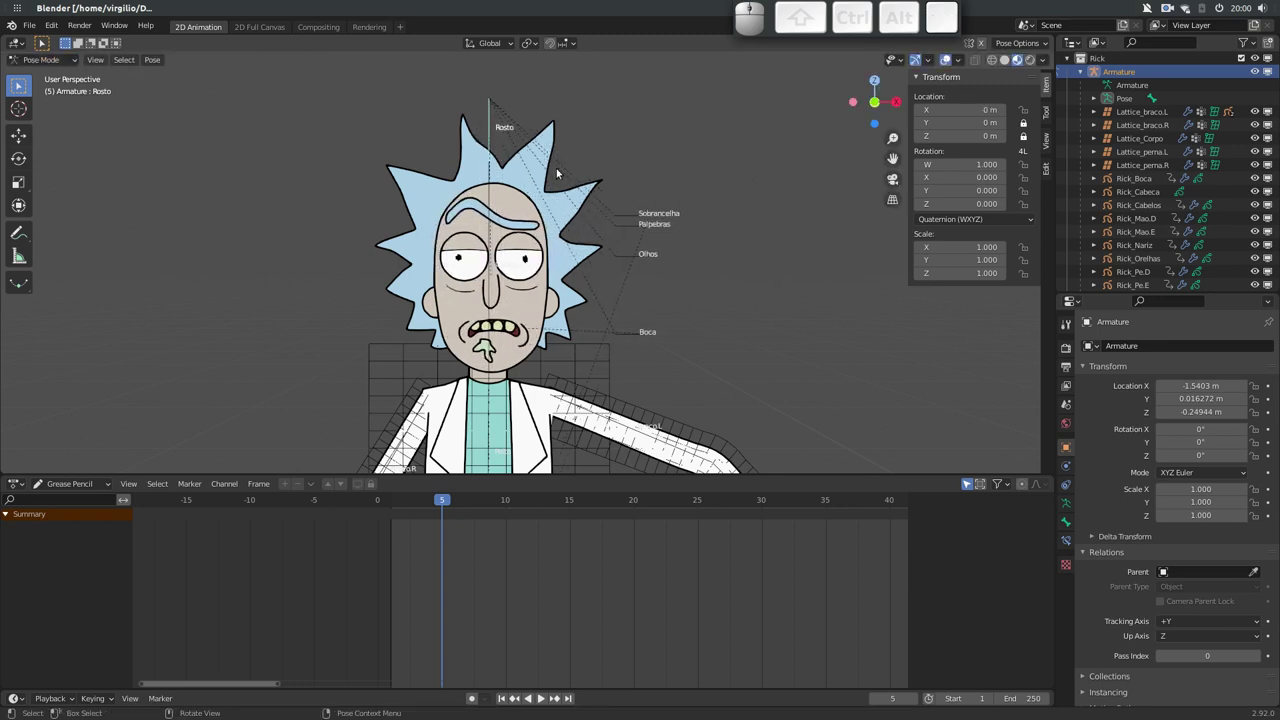
Revert the file to its saved version, discarding the tests
left_click(33, 27)
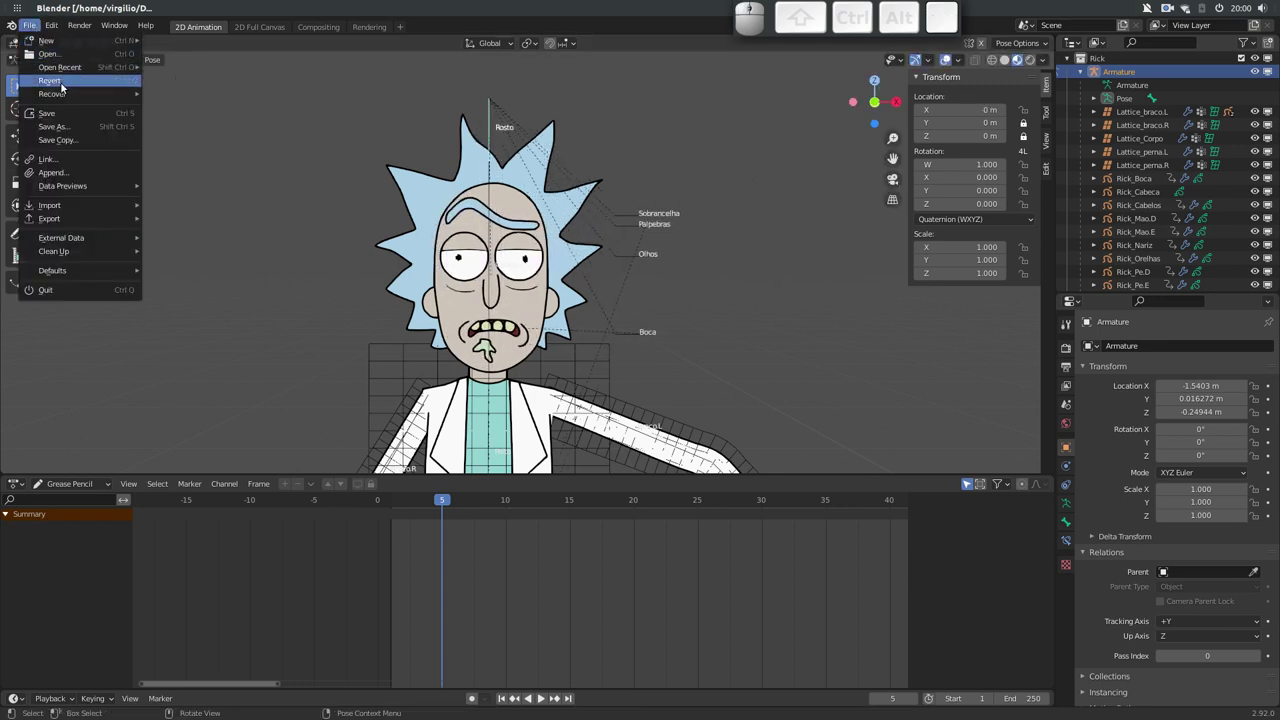
left_click(70, 85)
left_click(71, 86)
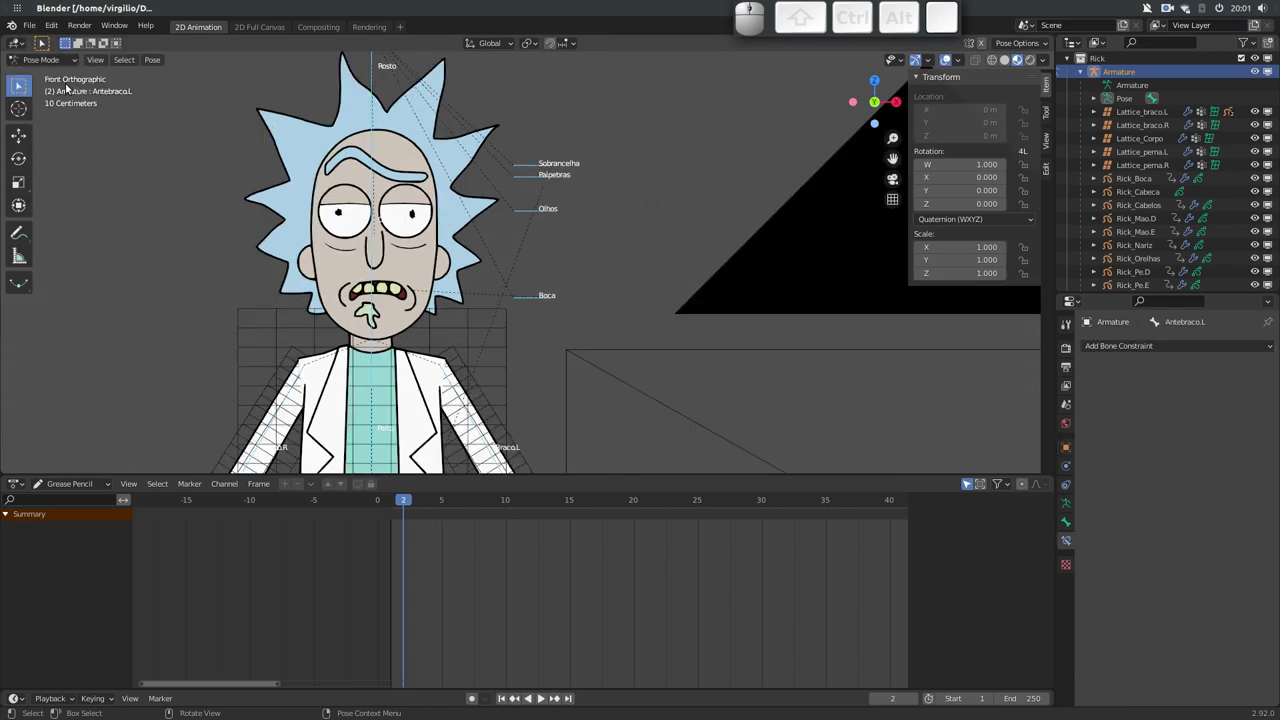
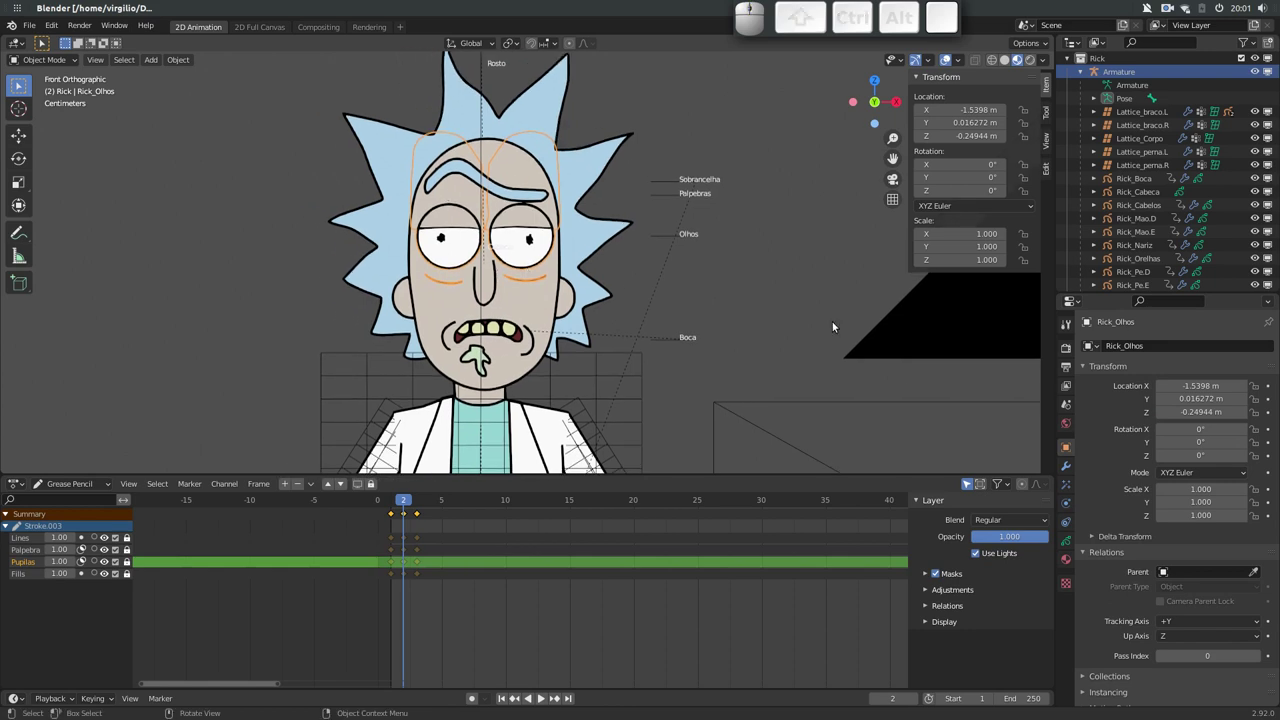
Delete the TimeOffset and Armature modifiers from Rick_Olhos and the TimeOffset from Rick_Sobrancelha
left_click(1066, 466)
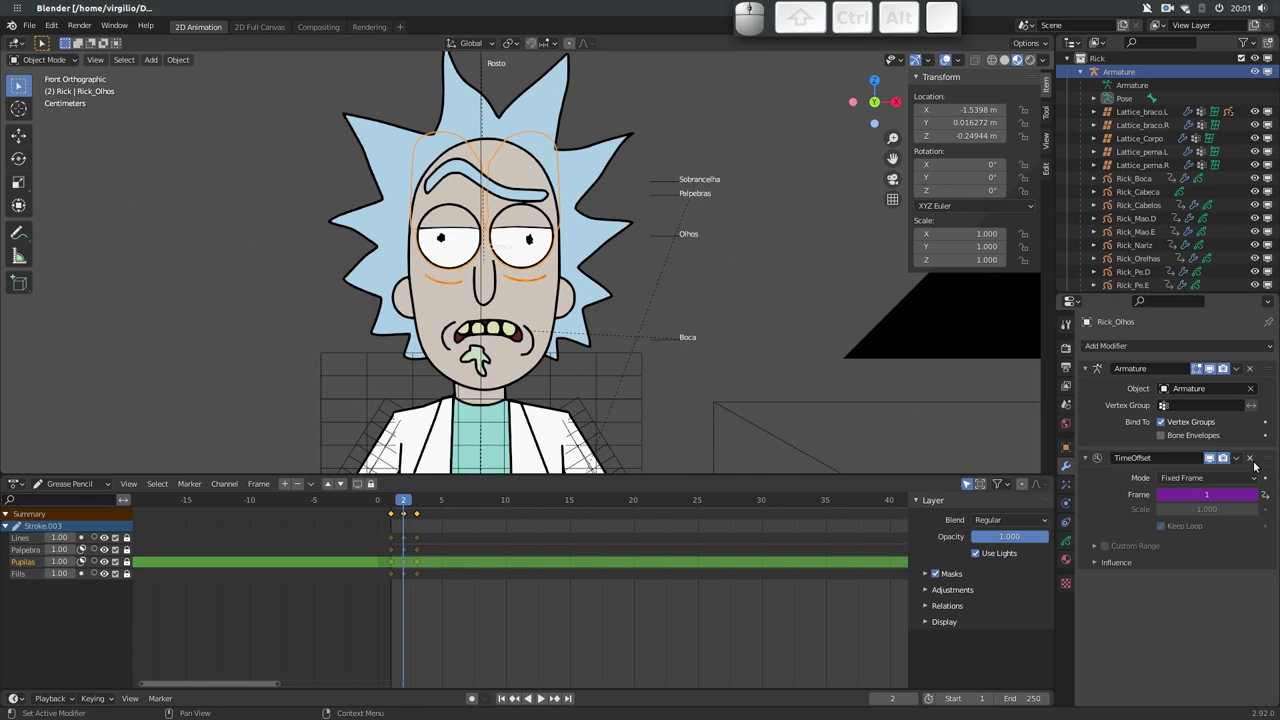
left_click(1252, 458)
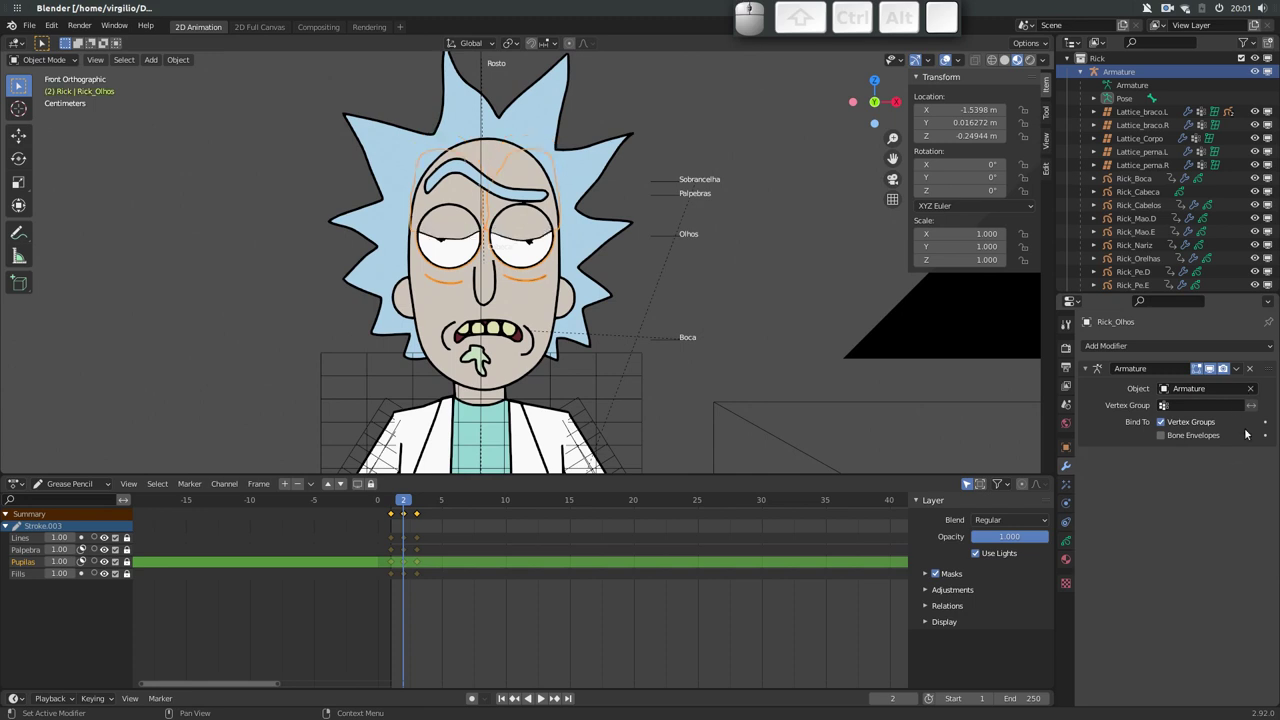
left_click(1251, 373)
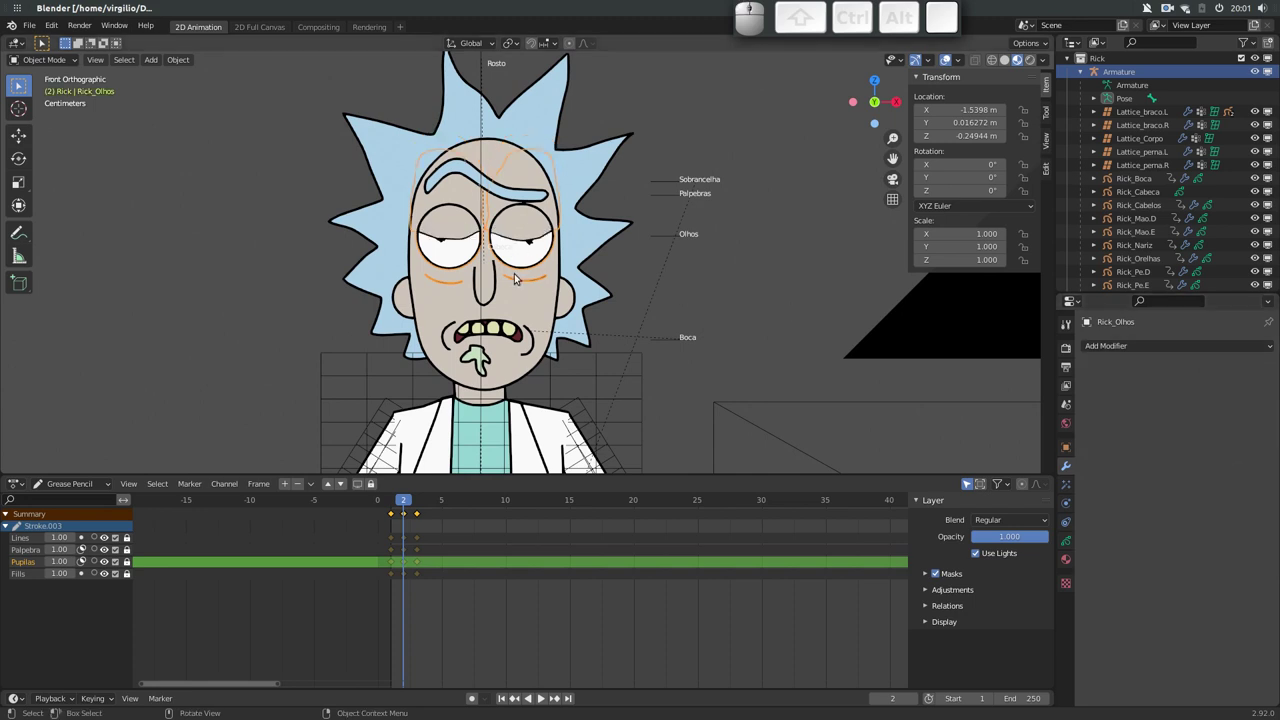
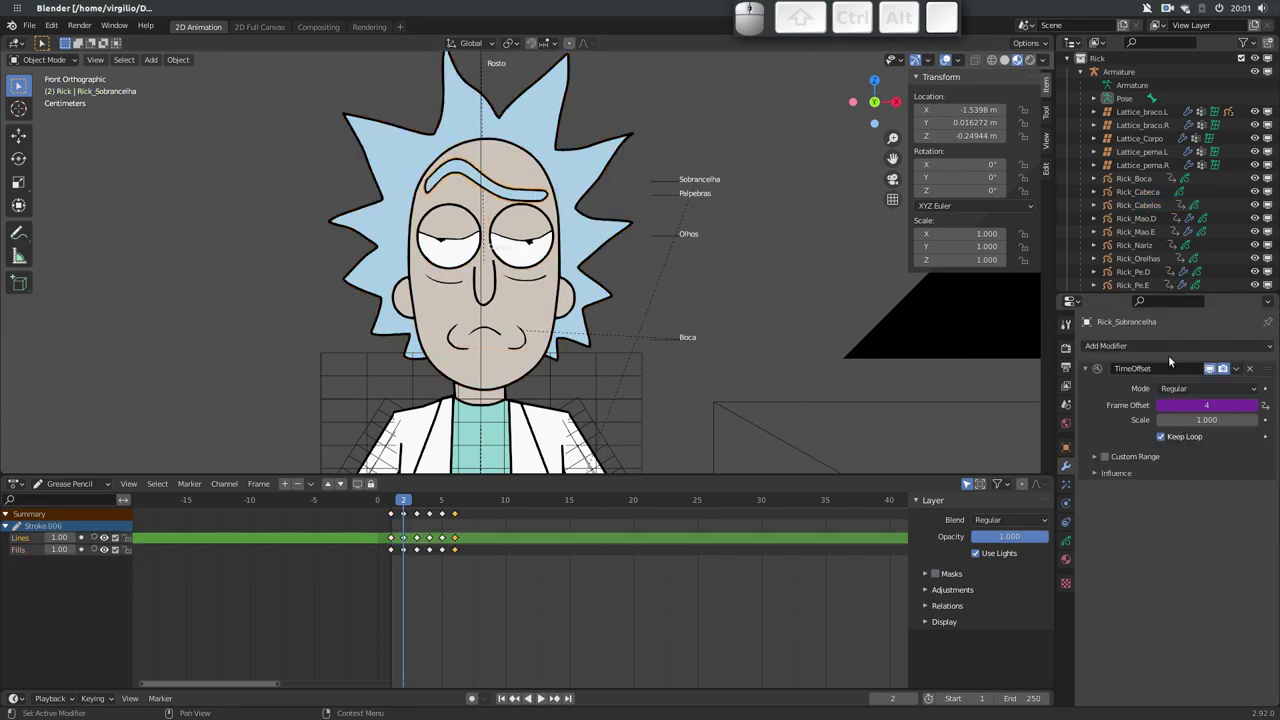
left_click(1252, 370)
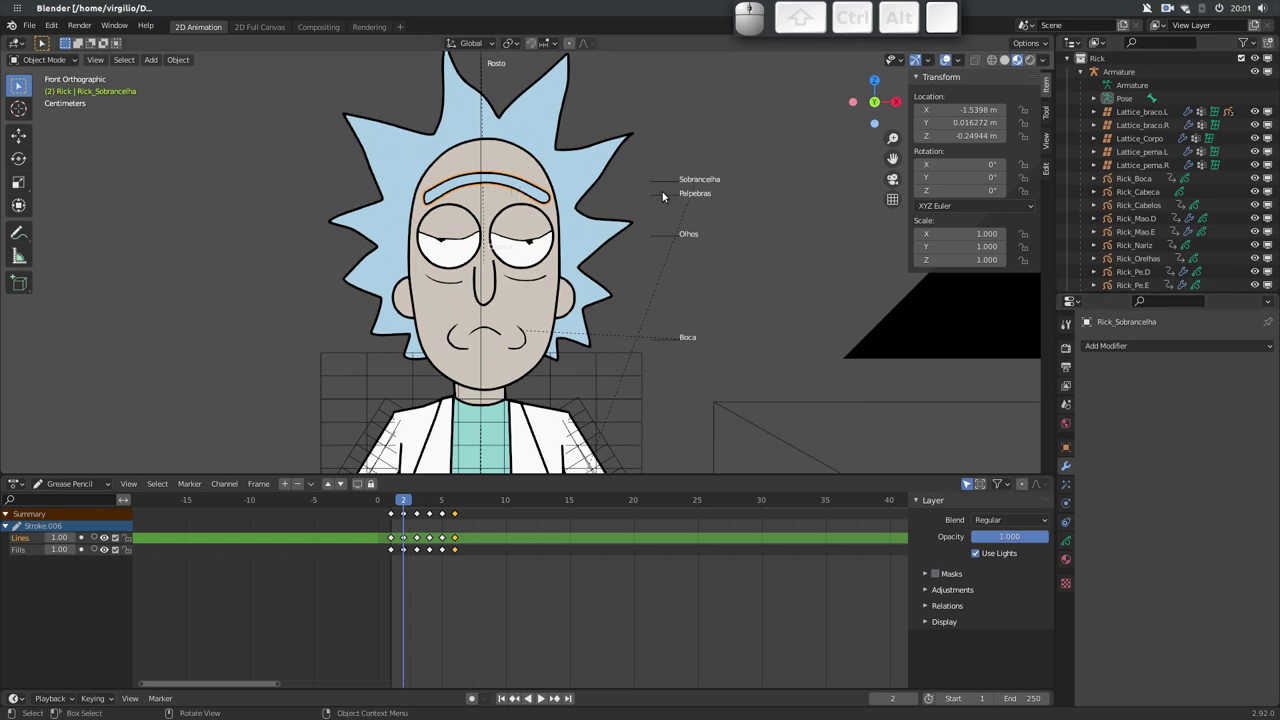
Unparent the eyebrow drawing from the armature, keeping its transformation
left_click(668, 196)
key("g")
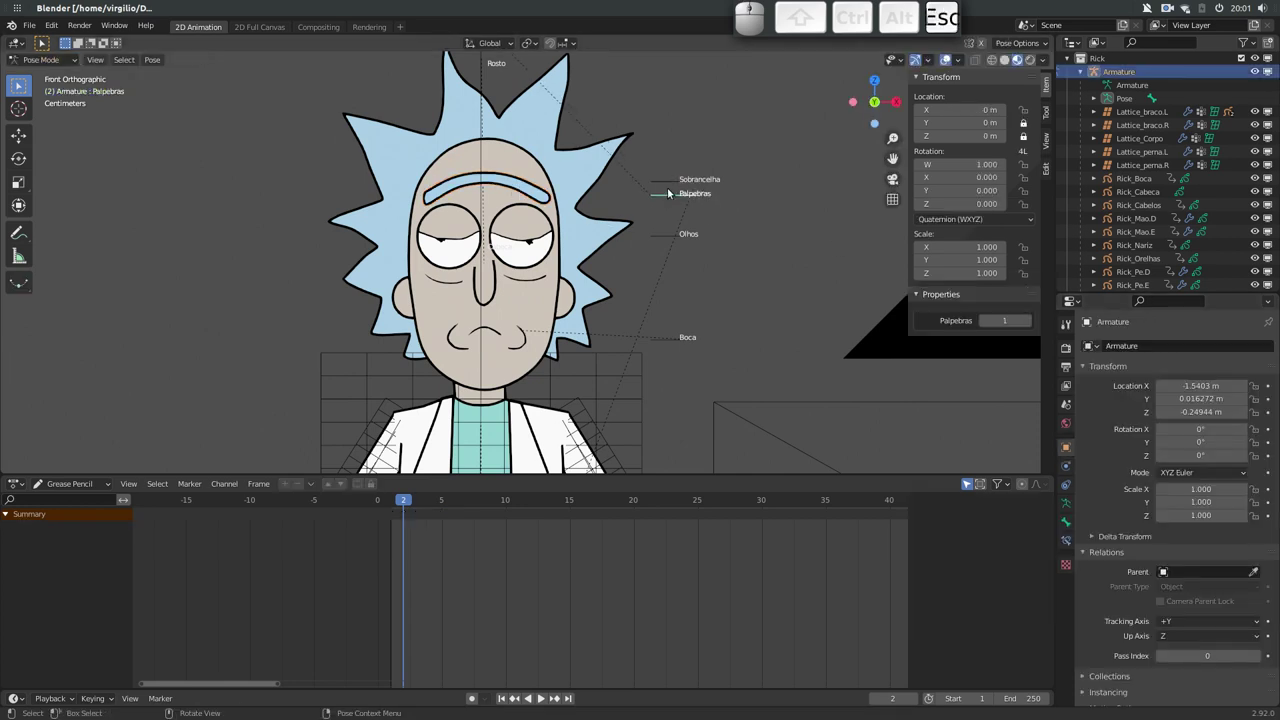
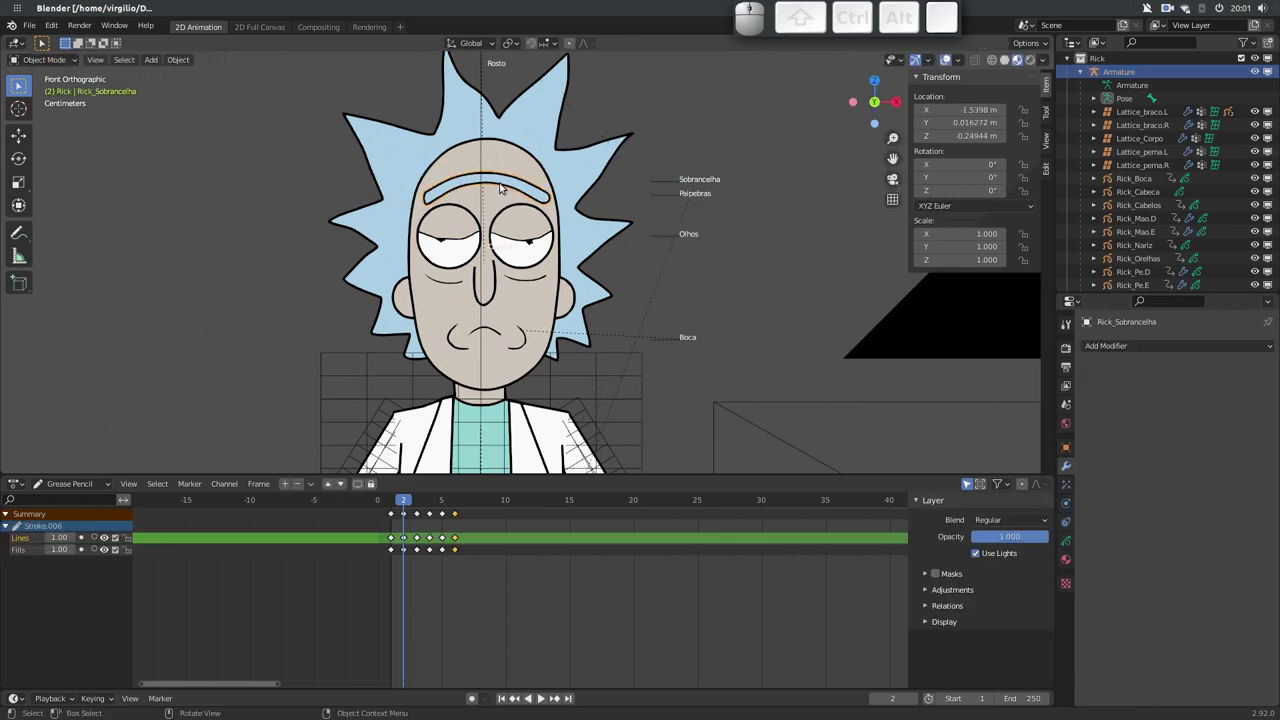
key("alt+p")
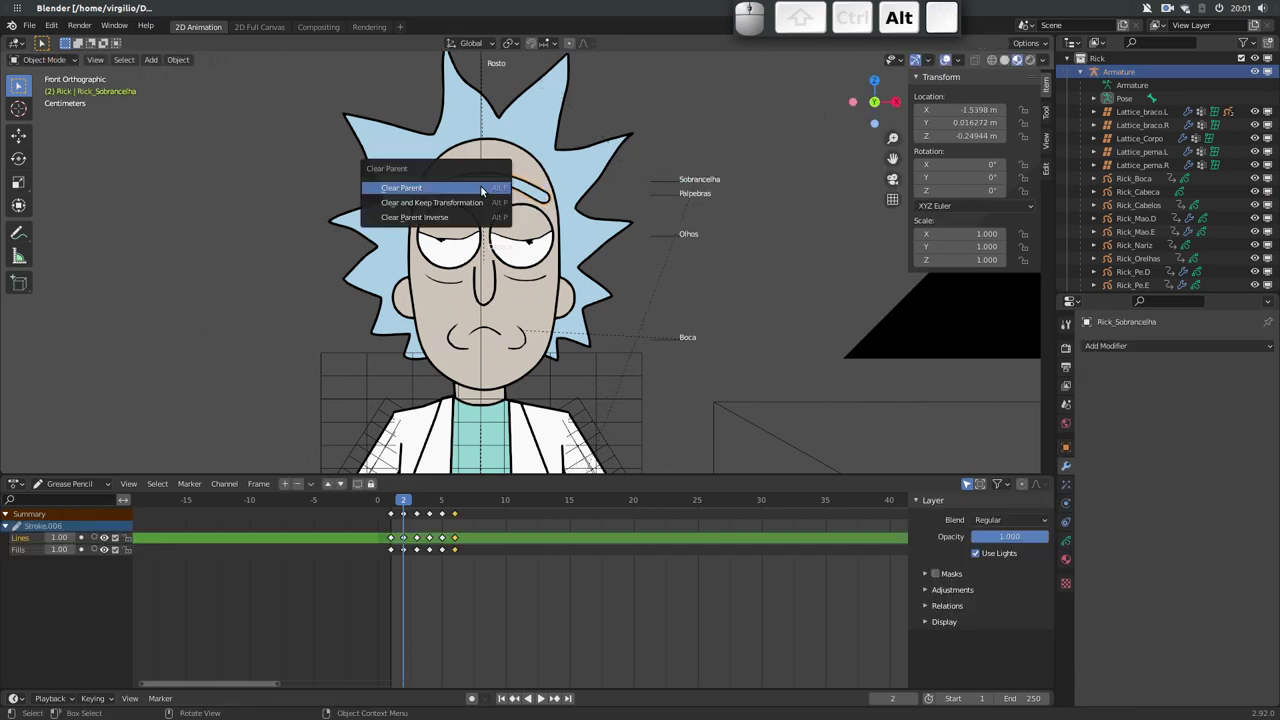
key("Down")
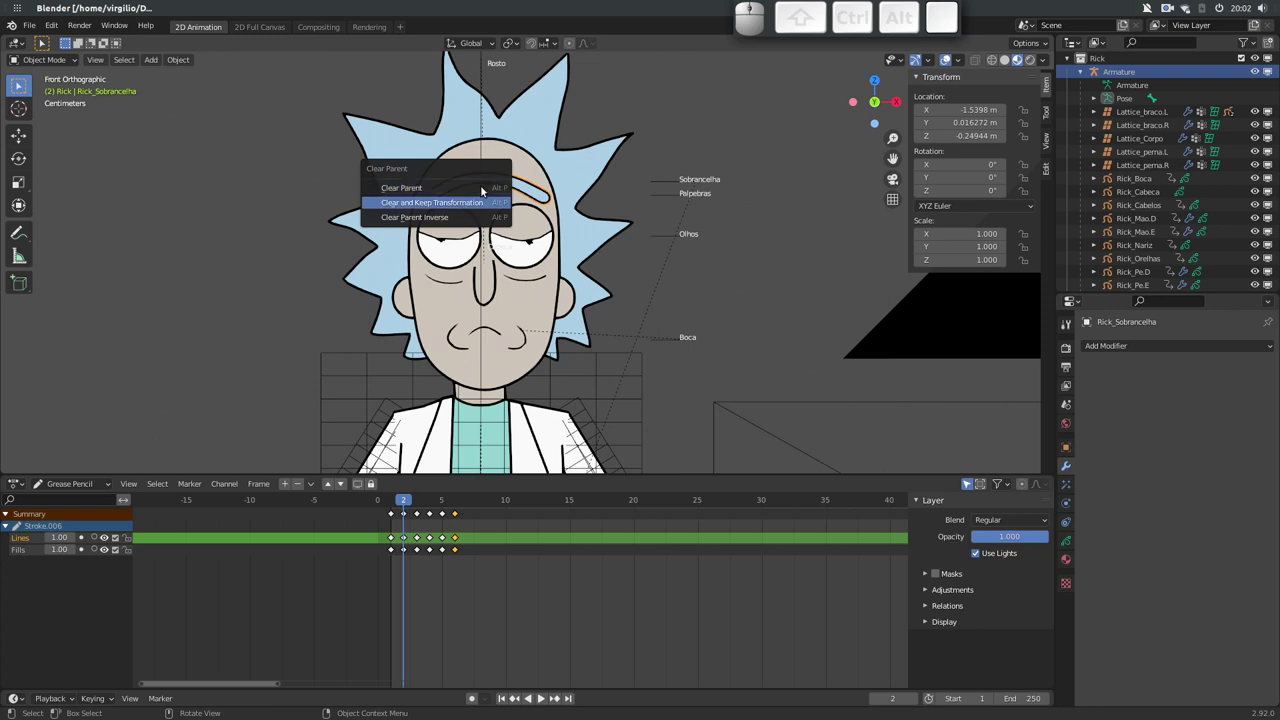
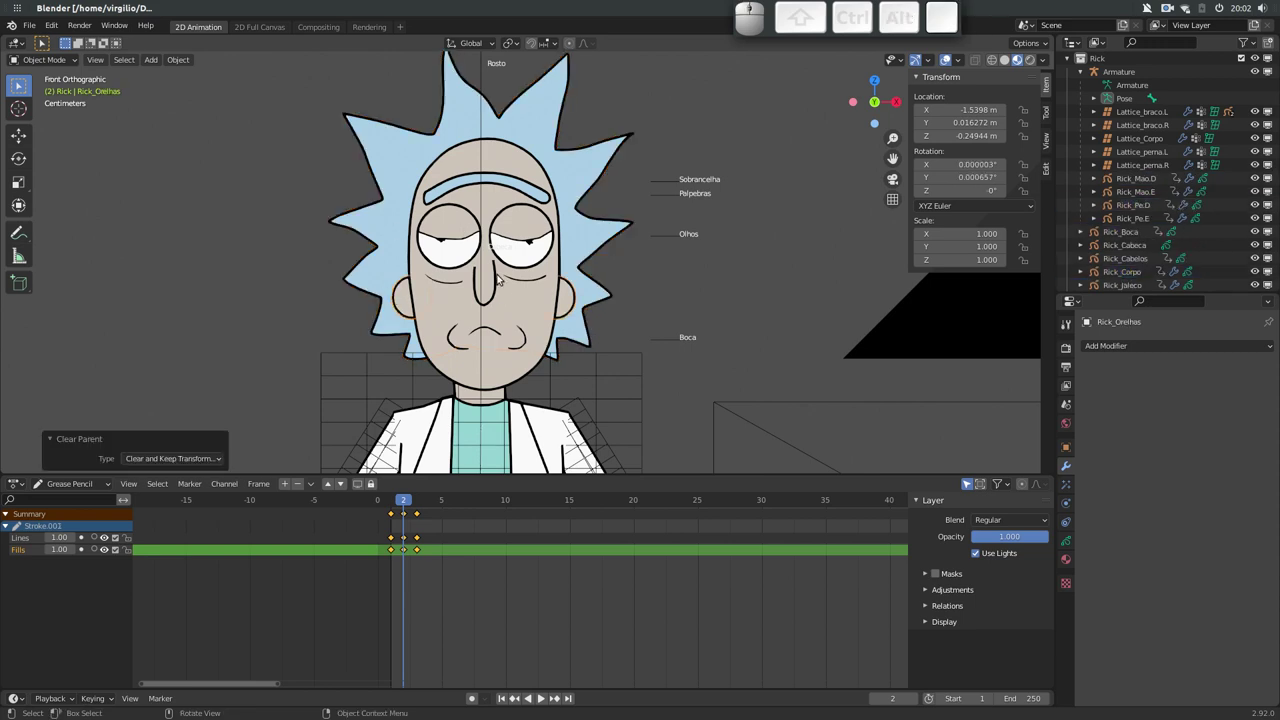
Unparent the eyes drawing keeping its position, then start test-rotating the Cabeca bone
left_click(497, 286)
left_click(523, 262)
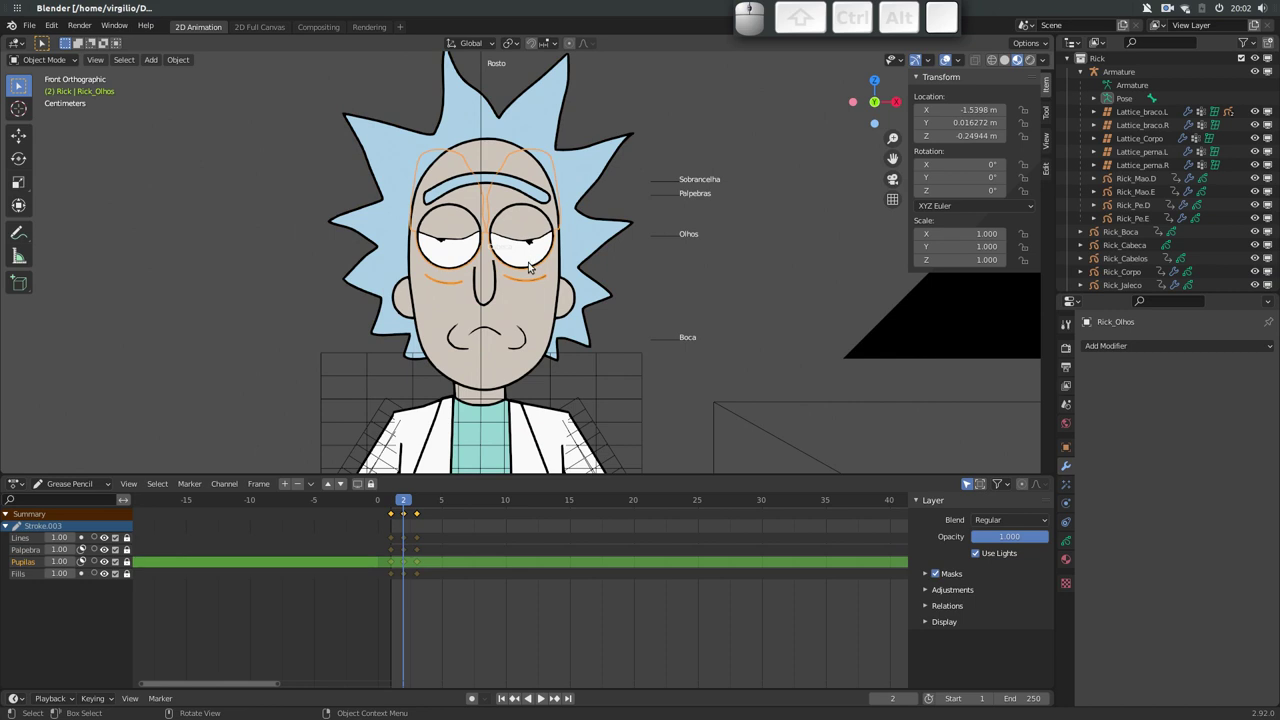
key("alt+p")
key("alt+Return")
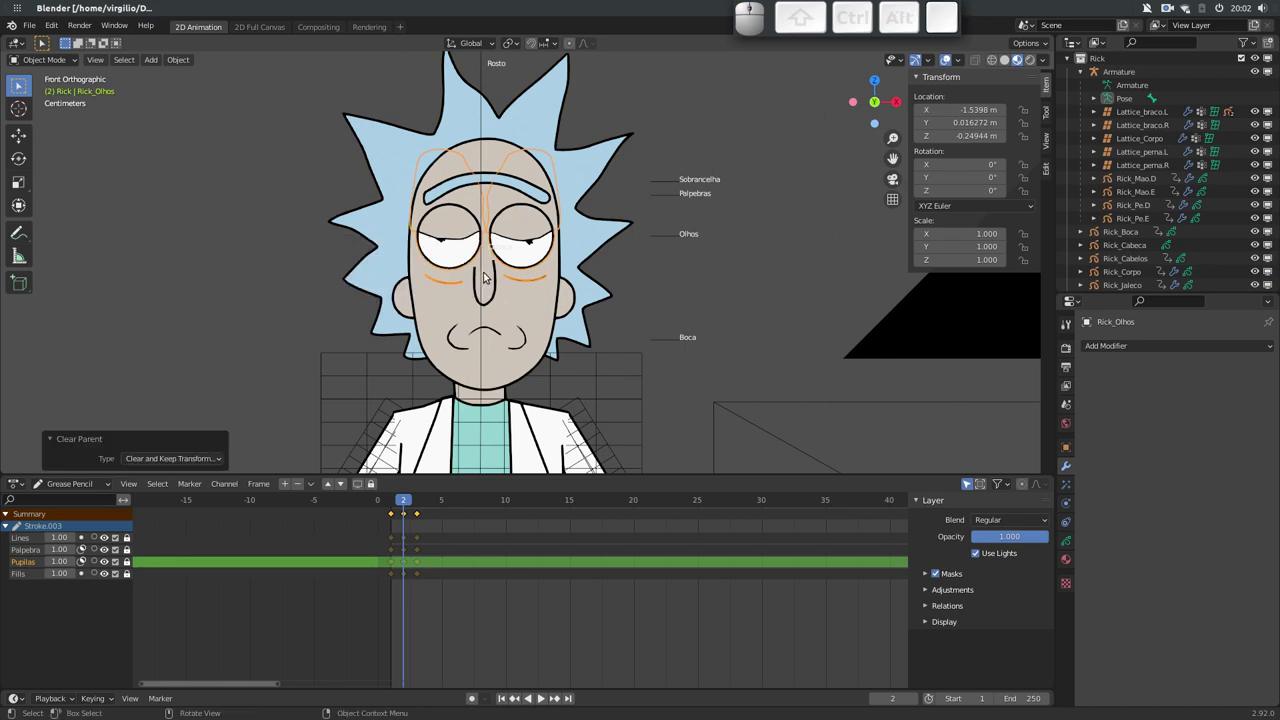
left_click(484, 283)
key("r")
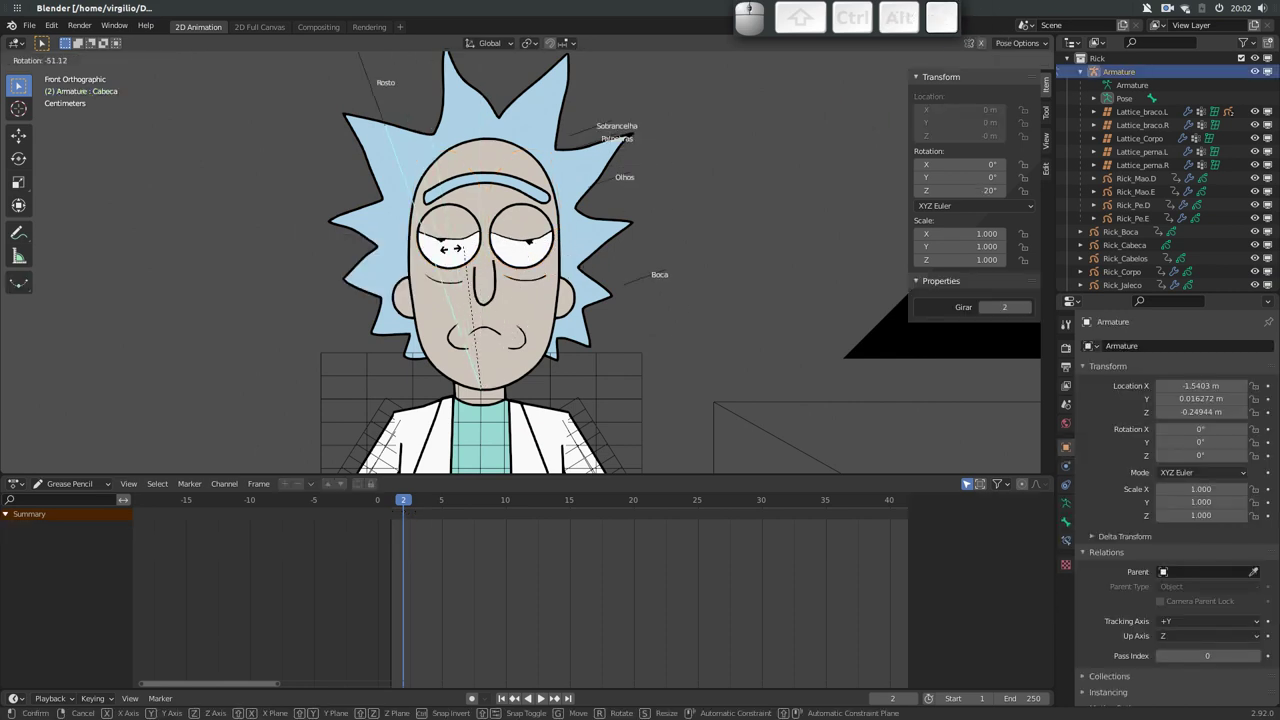
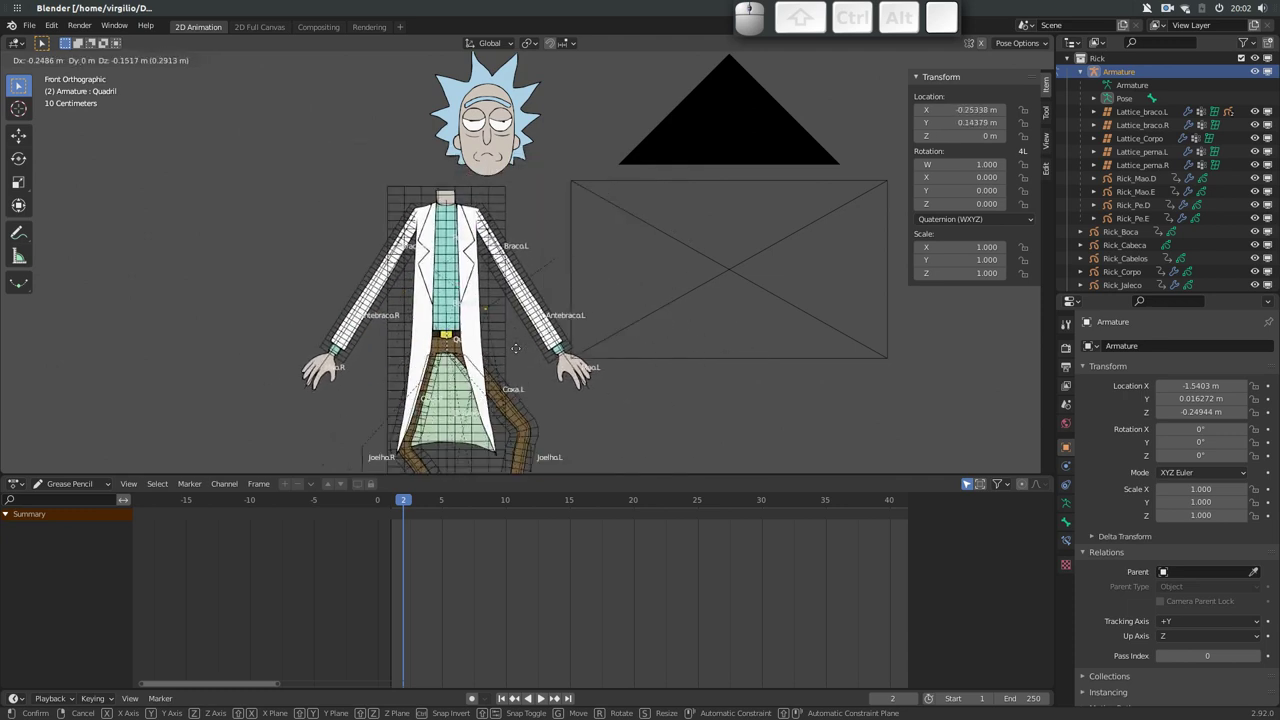
key("Escape")
left_click_drag(483, 206, 544, 349)
left_click_drag(545, 318, 463, 337)
left_click(530, 381)
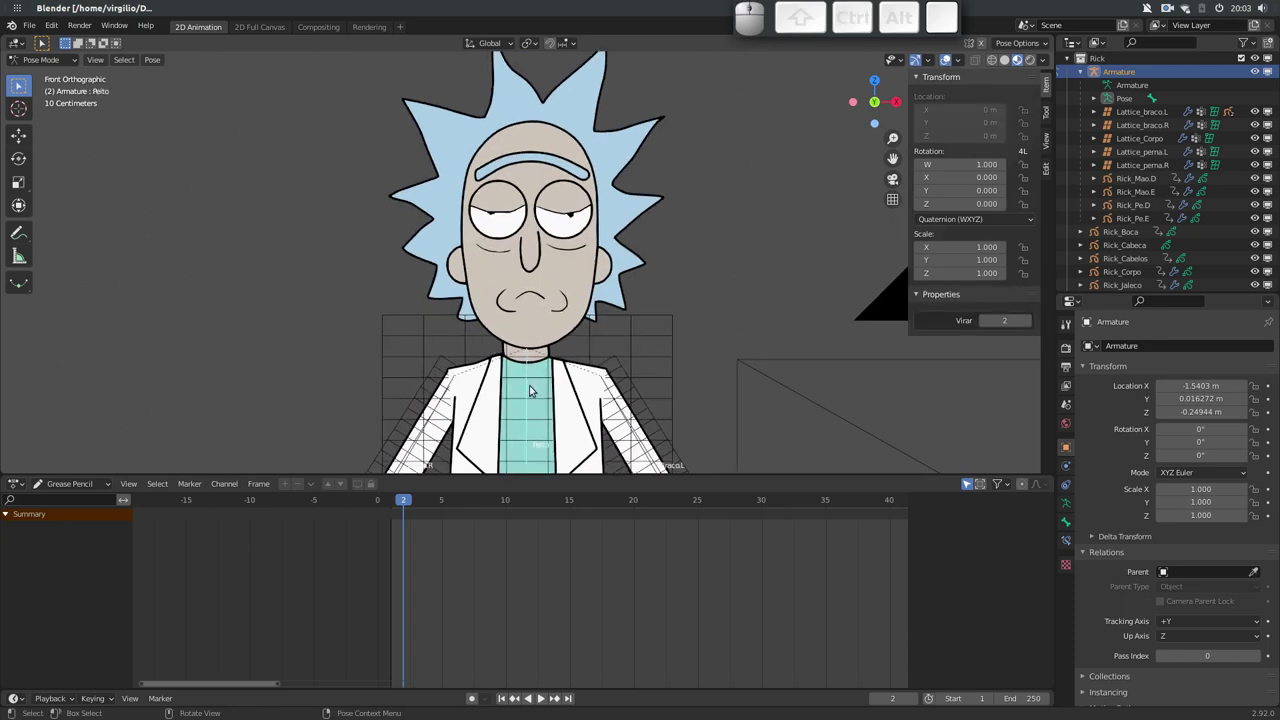
Set the armature's Viewport Display 'Display As' to Stick in Object Data Properties
left_click(1065, 503)
left_click(1197, 548)
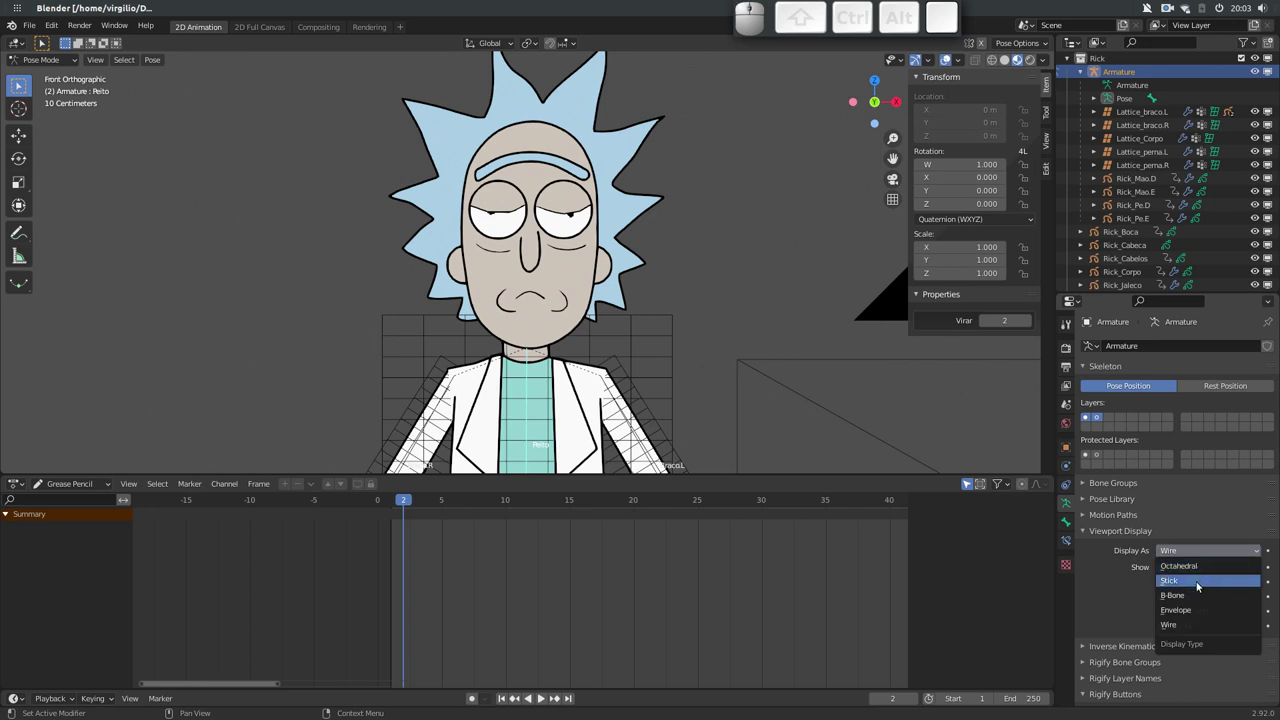
left_click(1199, 580)
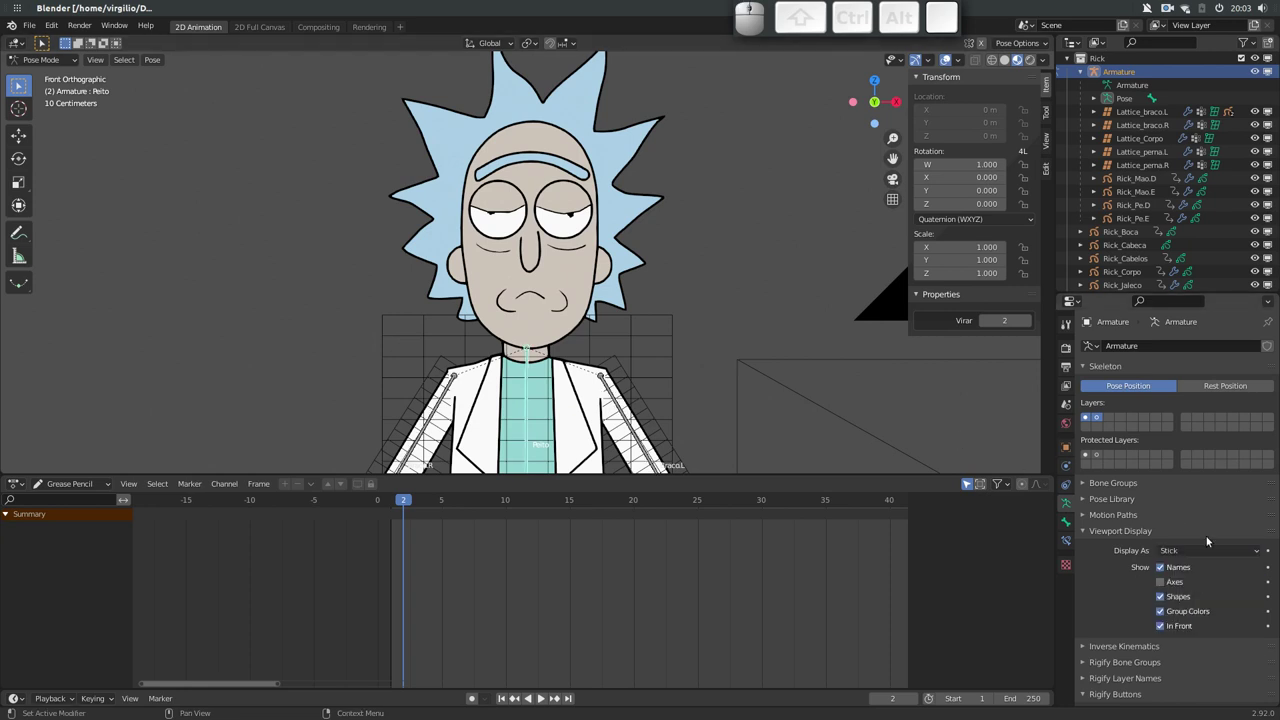
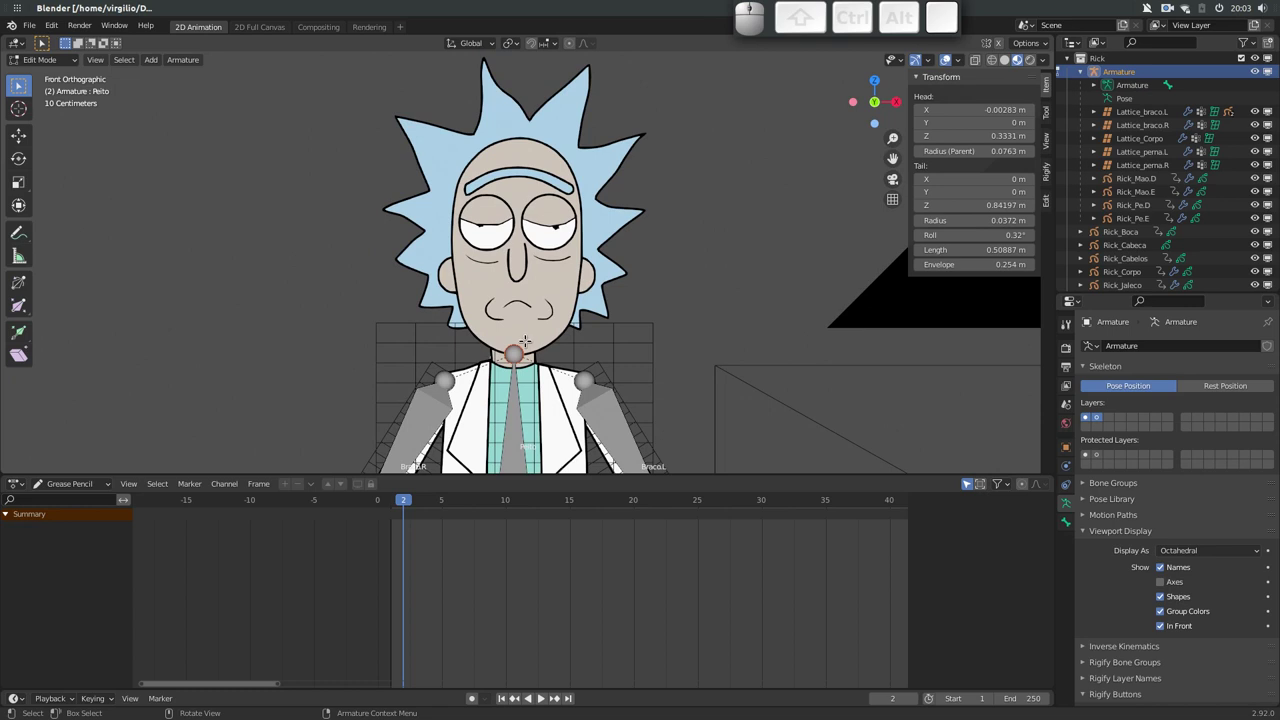
Extrude a new bone up along Z over the head, later named Cabeca, and leave Edit Mode
key("e")
key("z")
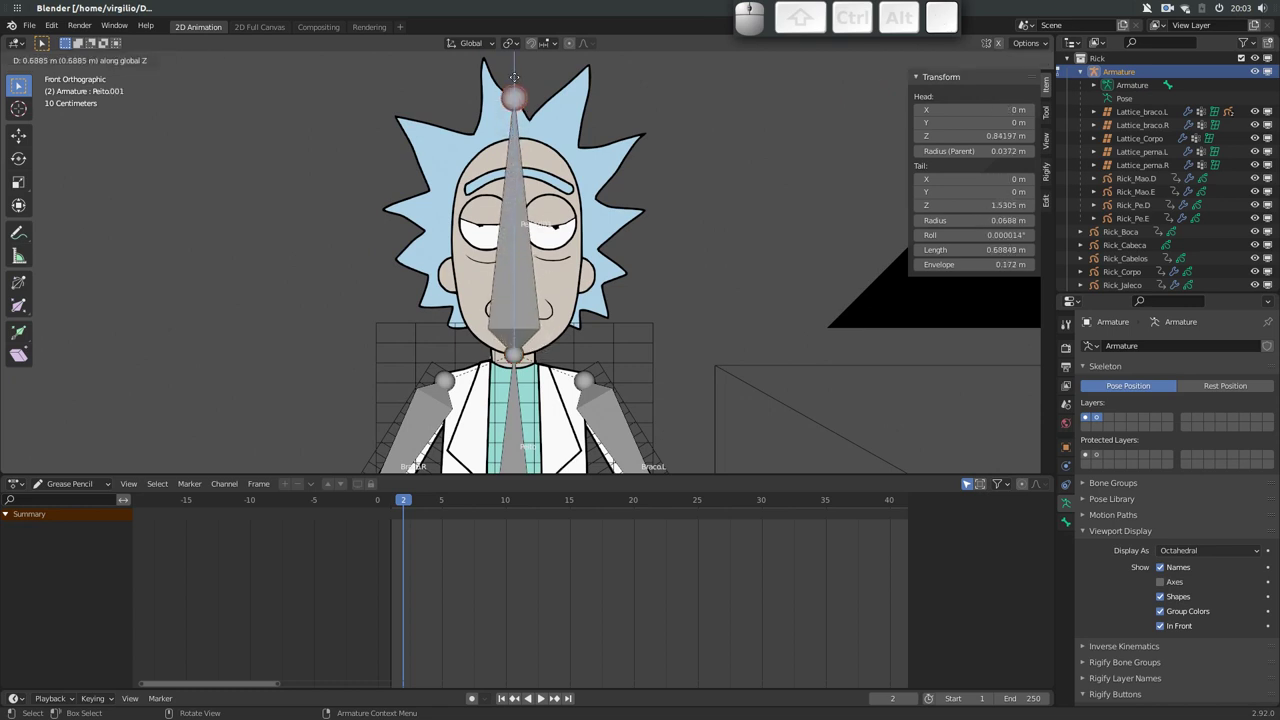
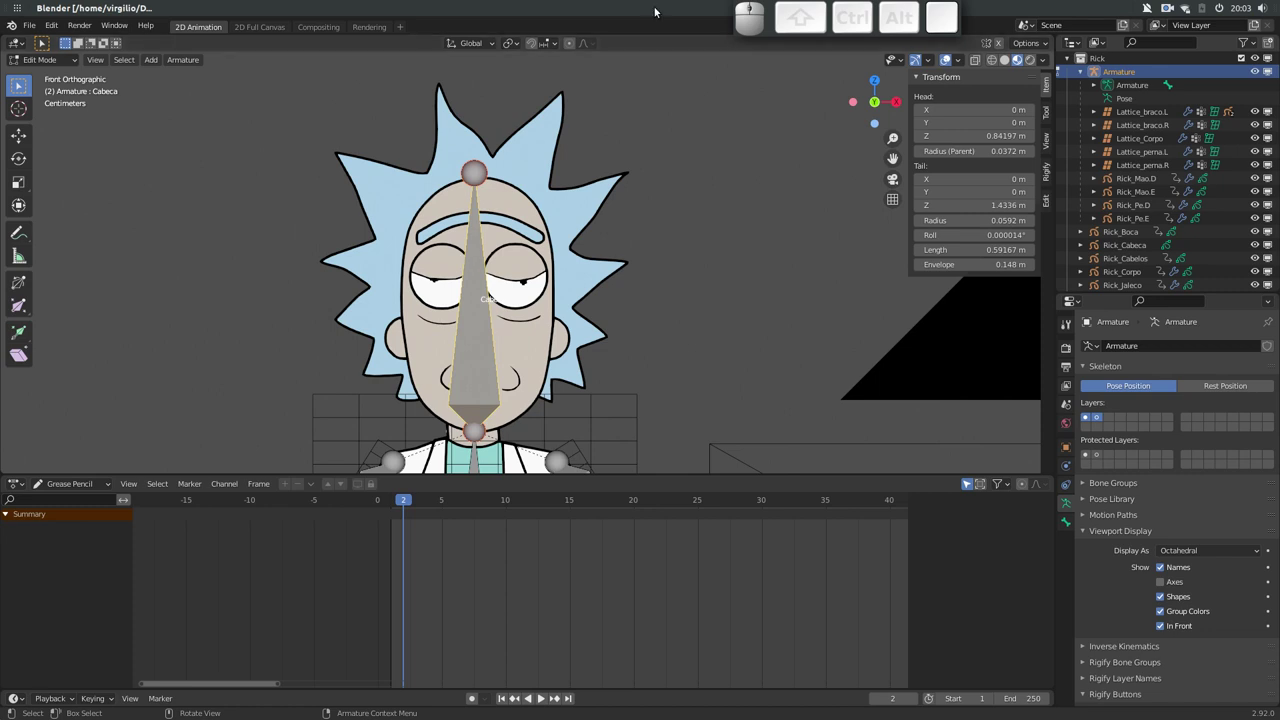
key("Tab")
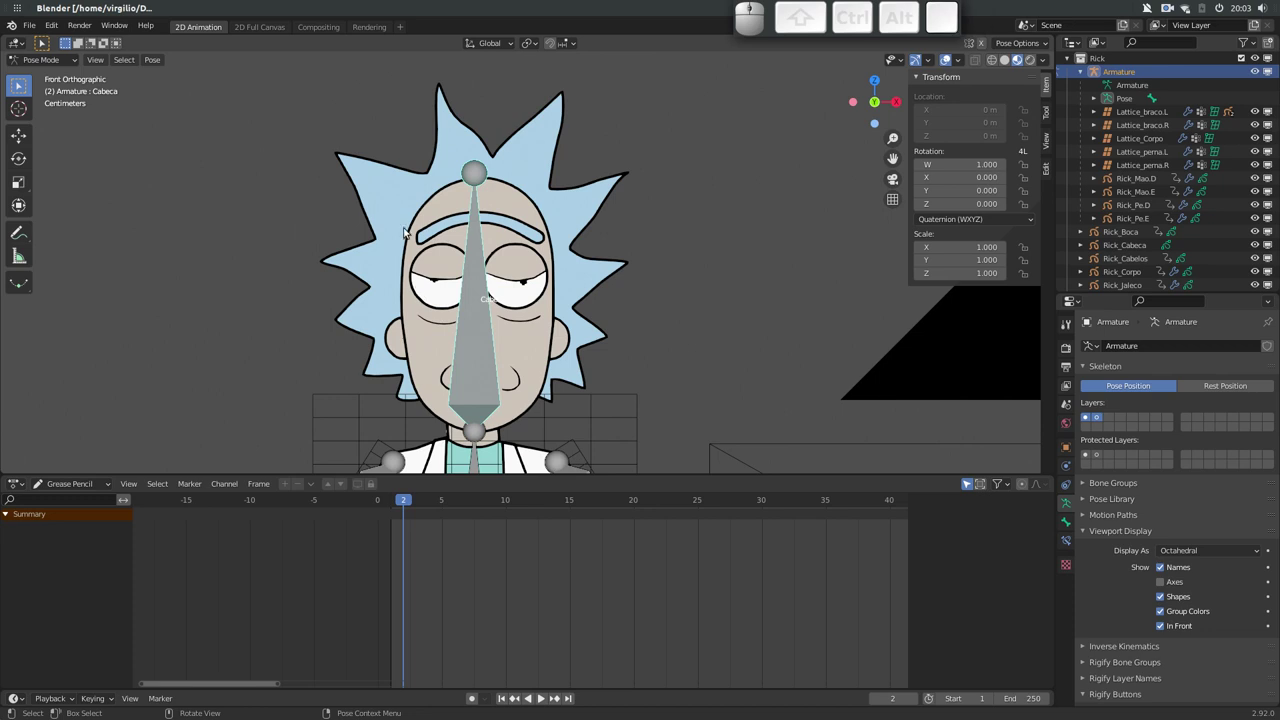
Bone-parent Rick_Cabeca and Rick_Cabelos to the armature's Cabeca bone via Ctrl+P > Bone
left_click(429, 212)
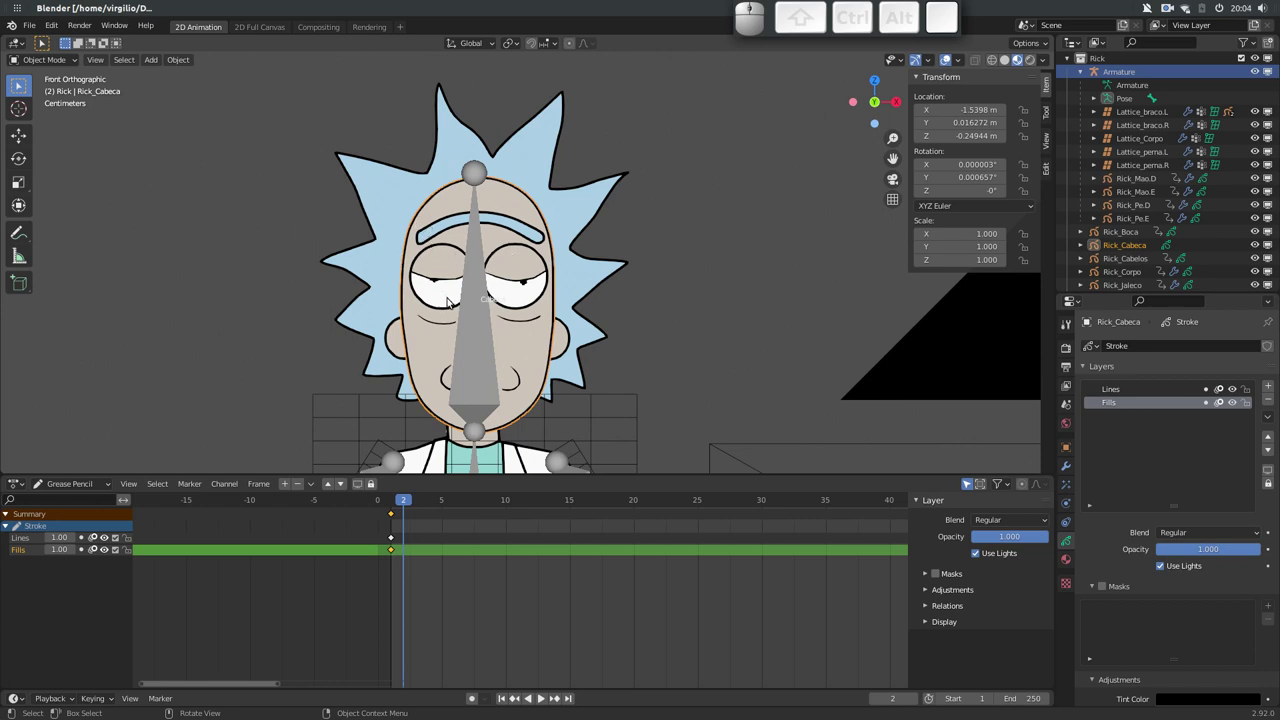
key("g")
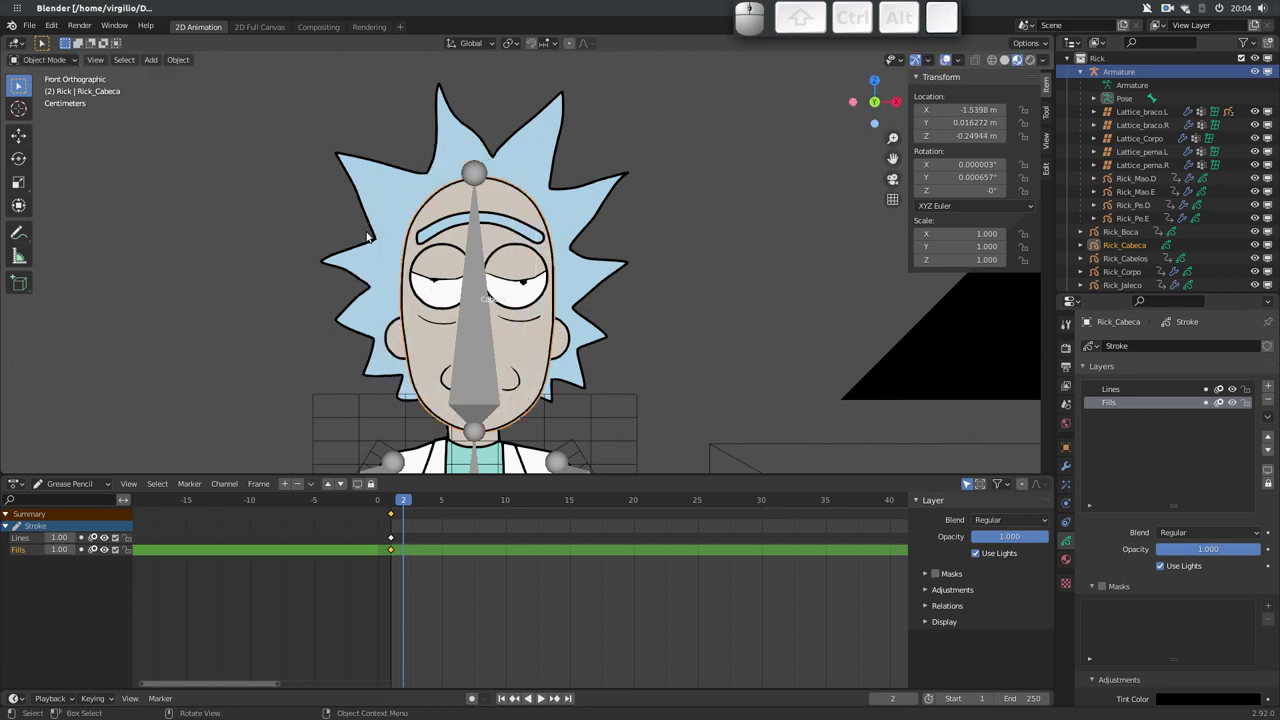
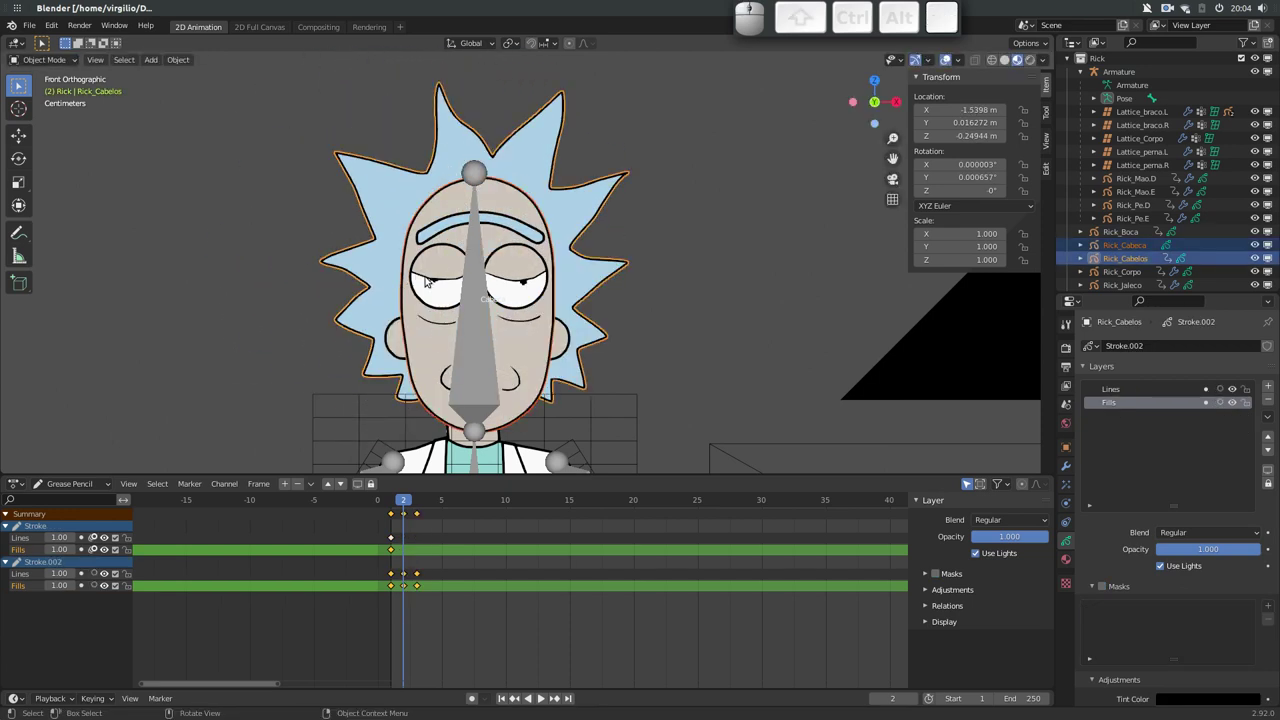
left_click(485, 344)
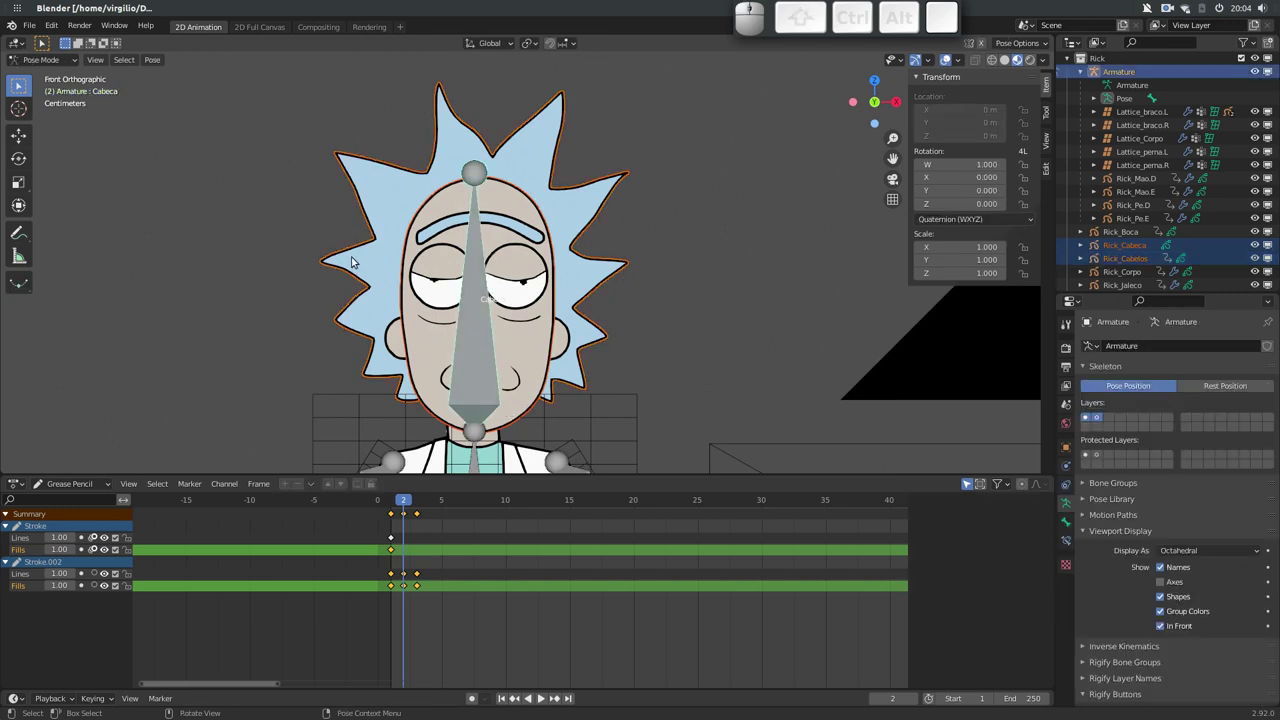
left_click(364, 254)
left_click(425, 369)
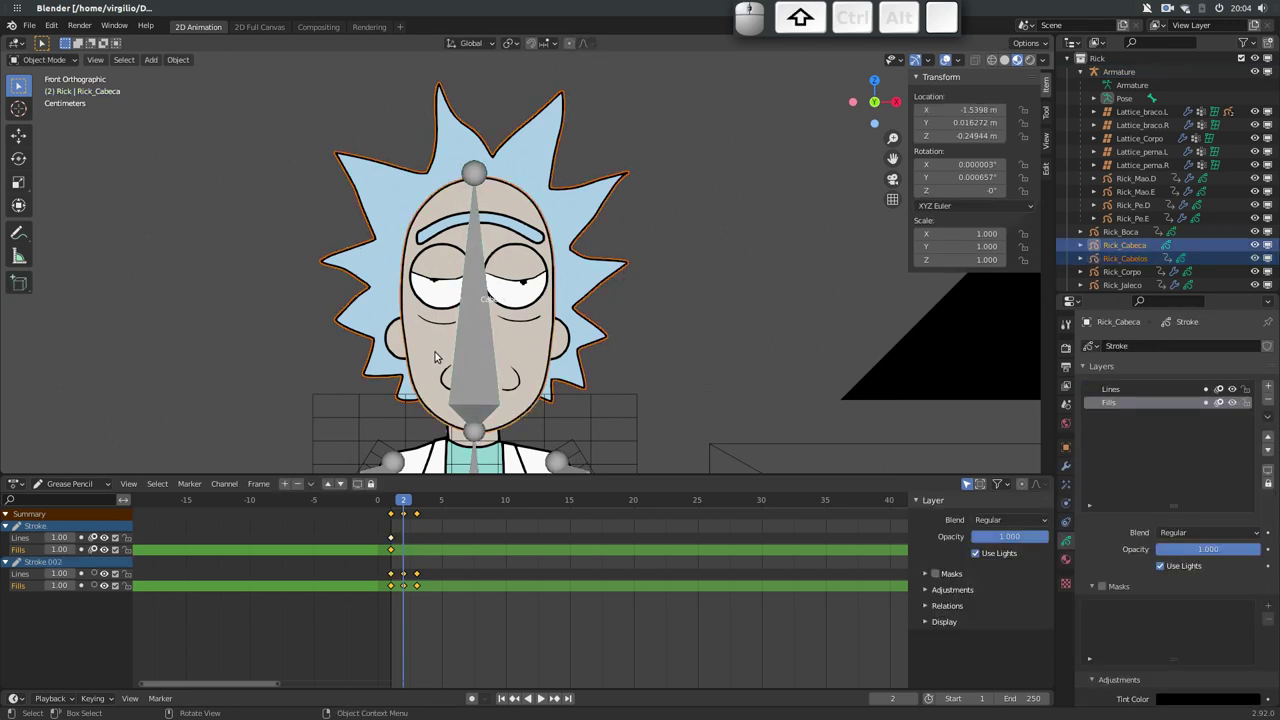
left_click(482, 343)
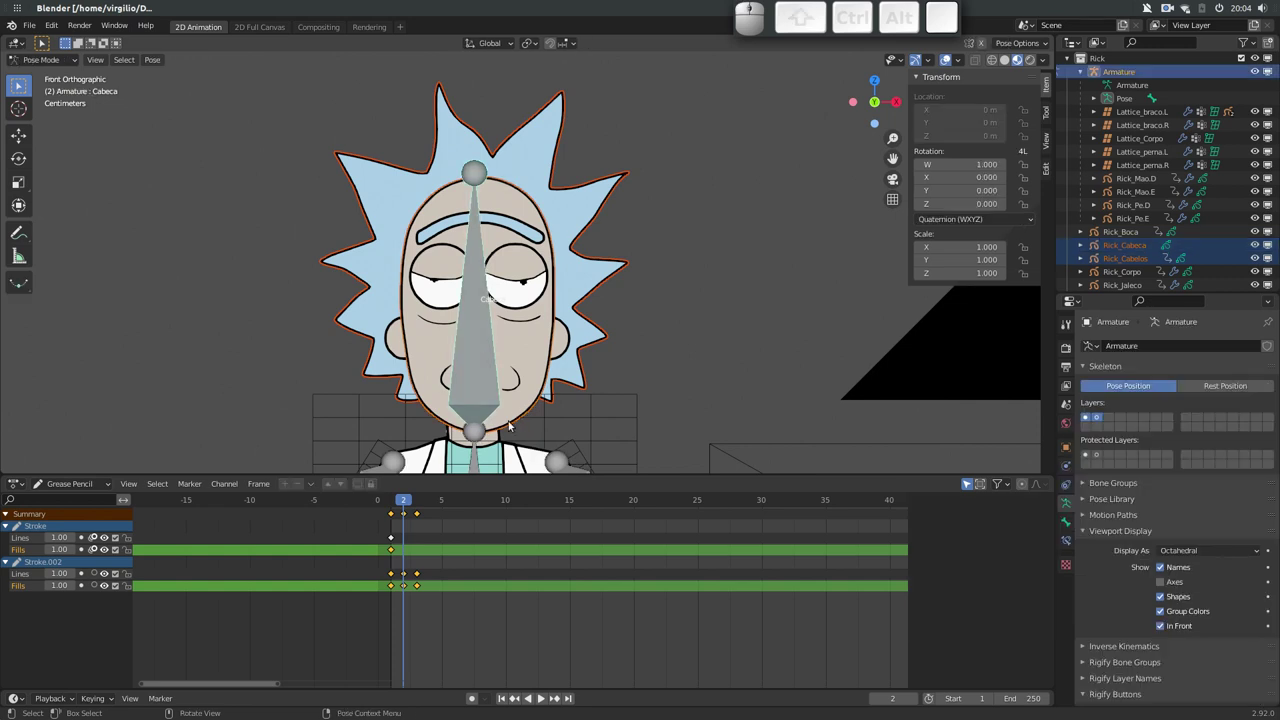
key("ctrl+p")
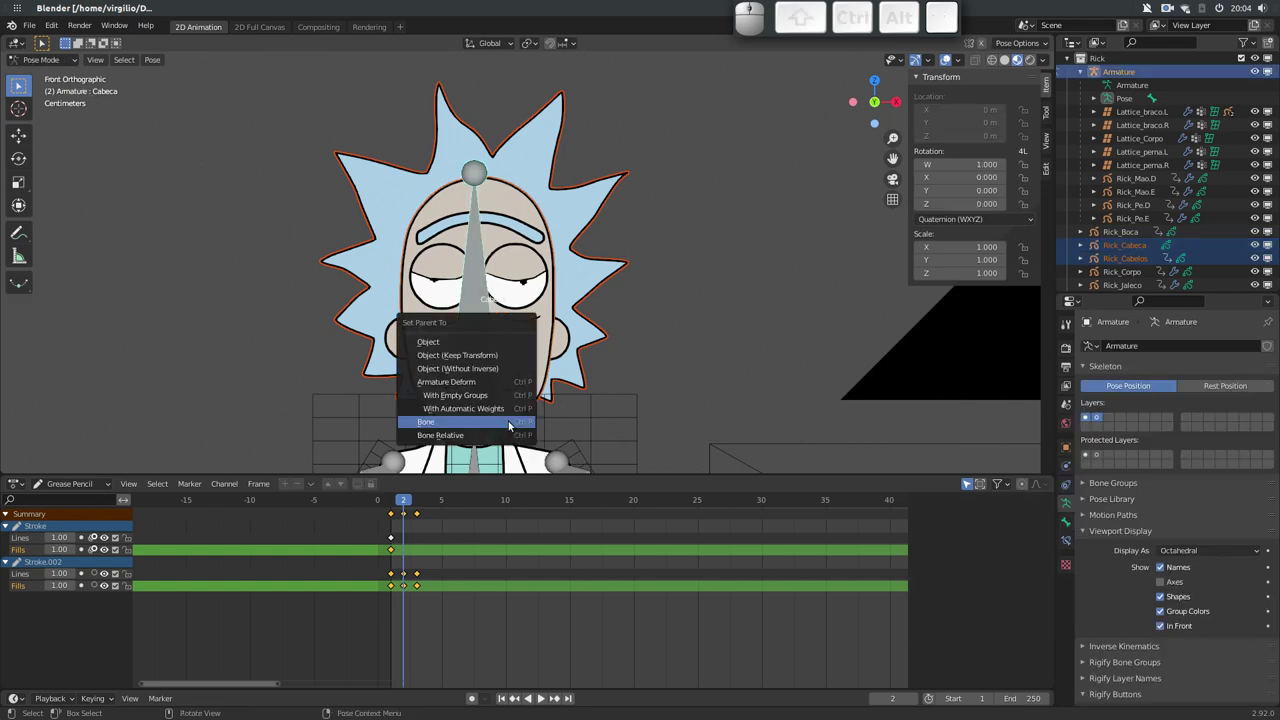
key("Return")
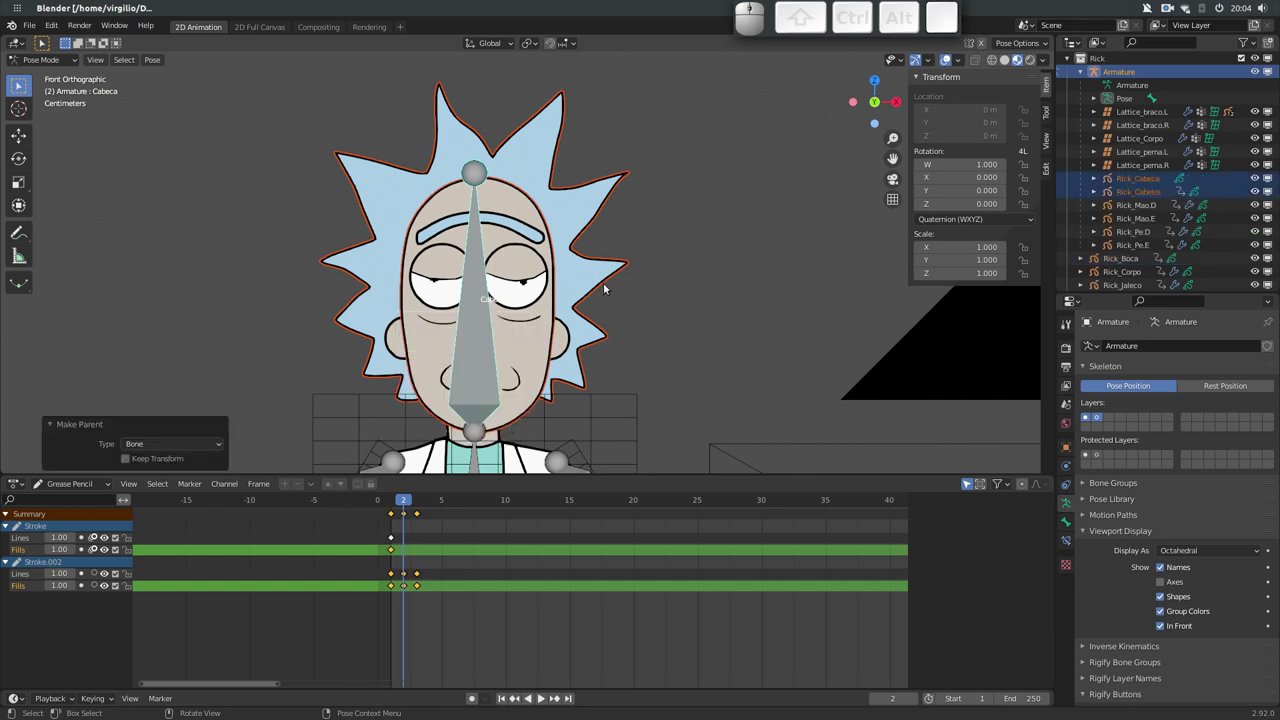
Rotate the Cabeca bone to confirm head and hair follow, then cancel
left_click(536, 342)
left_click(488, 337)
key("r")
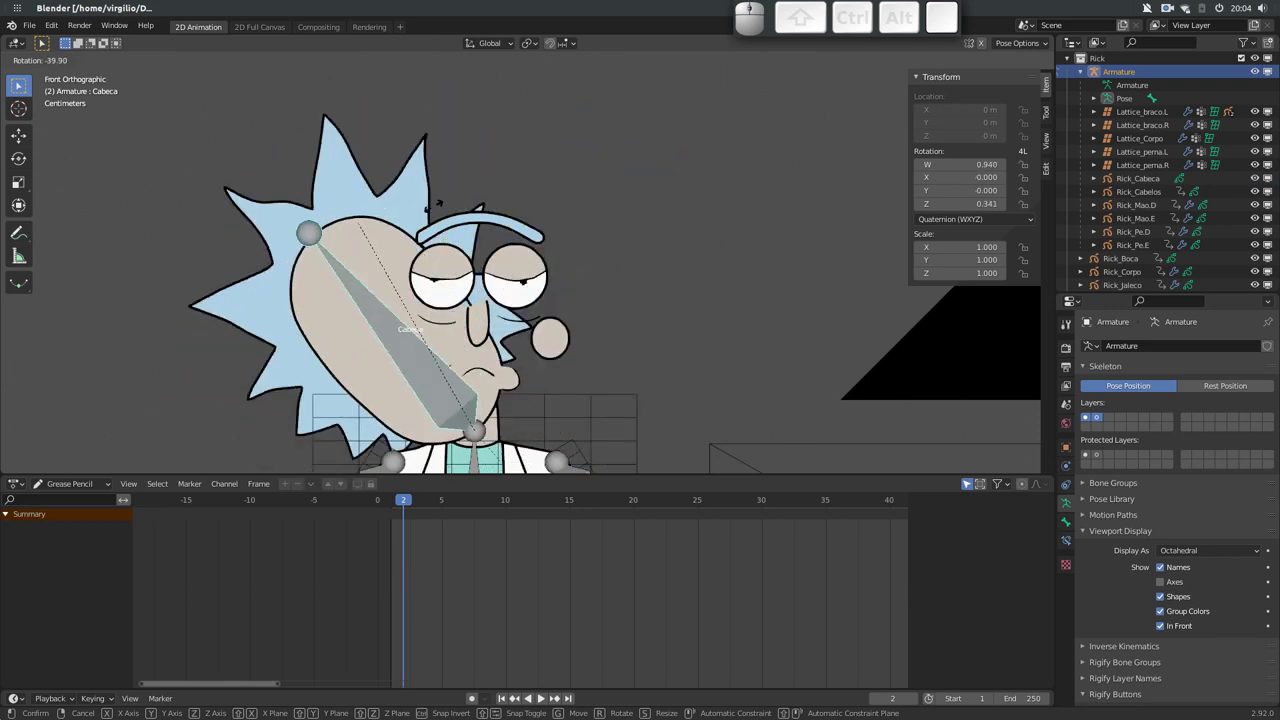
key("Escape")
Bone-parent Rick_Orelhas to Cabeca and rotate the bone to check the ears follow
left_click(397, 346)
left_click(476, 352)
key("ctrl+p")
key("Return")
left_click(488, 350)
key("r")
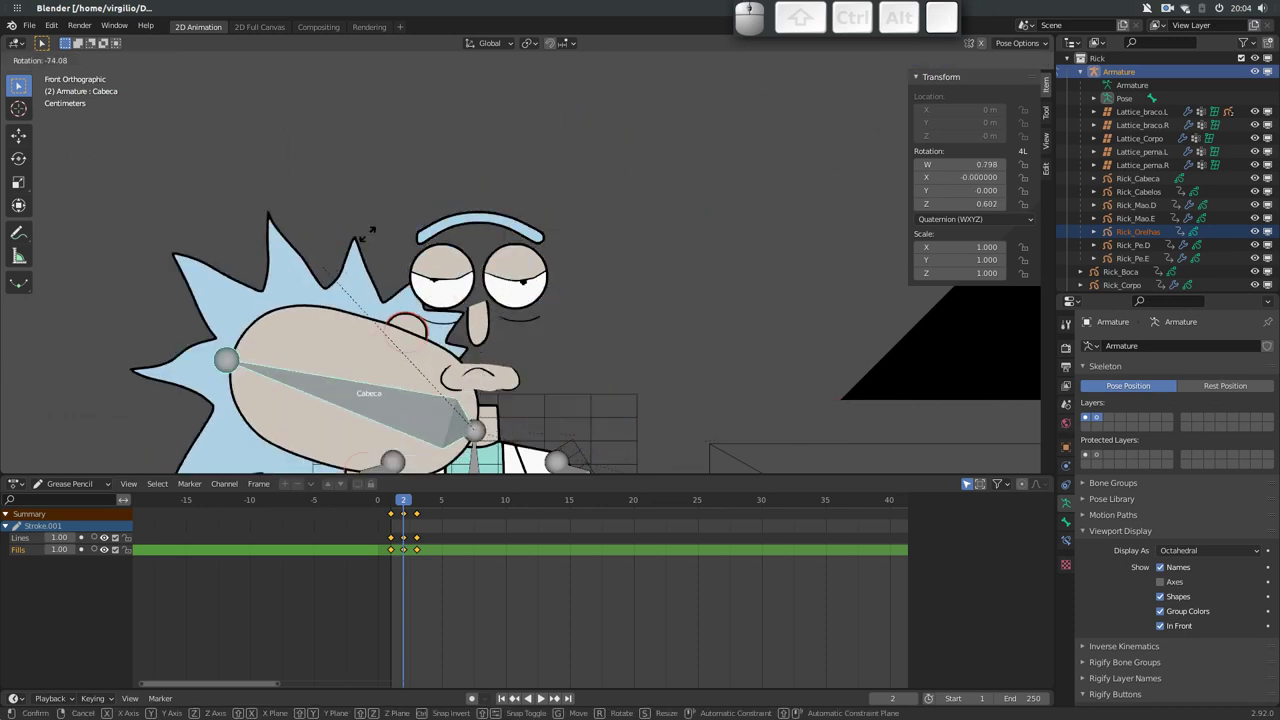
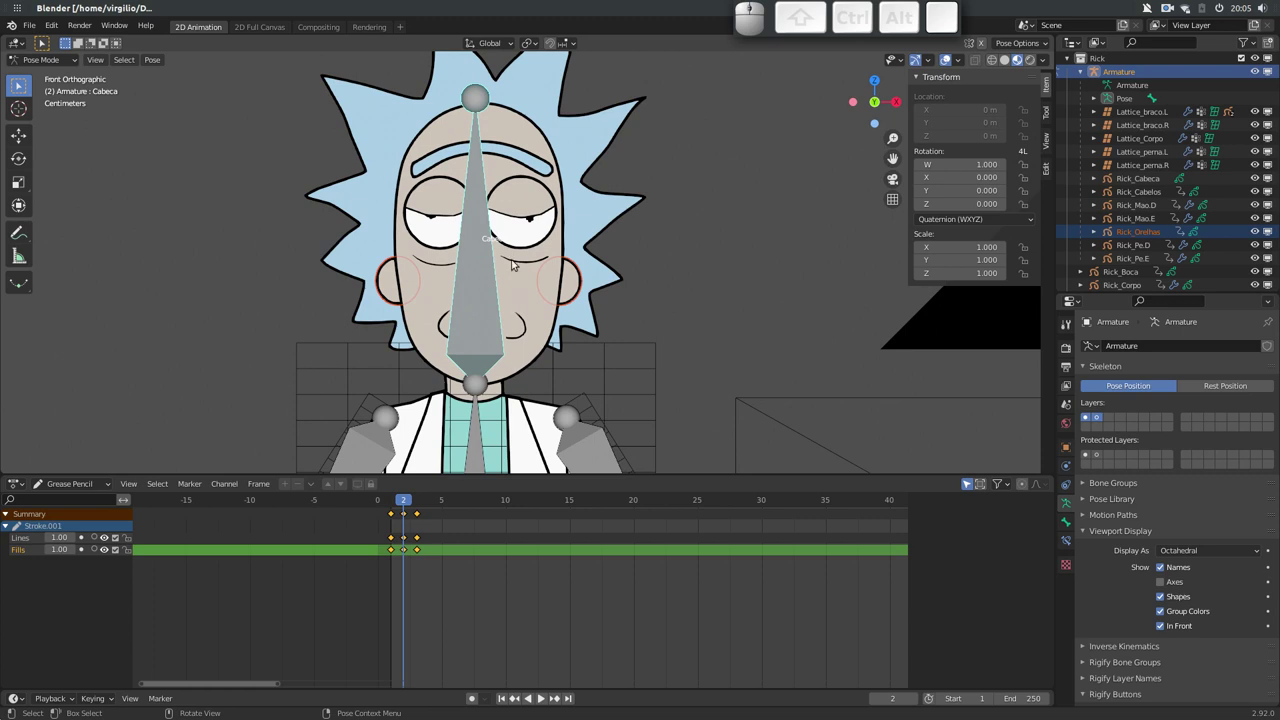
Add a Limit Rotation bone constraint to Cabeca and rotate the head to test it
left_click(480, 193)
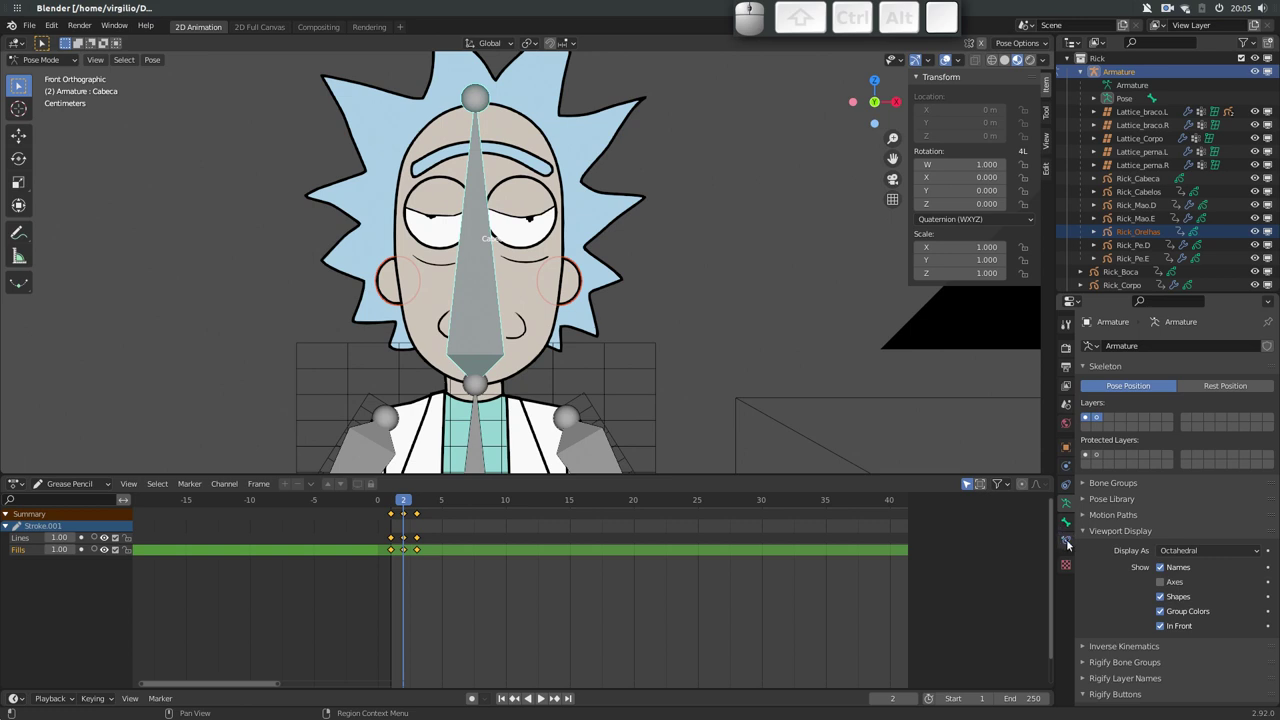
left_click(1065, 541)
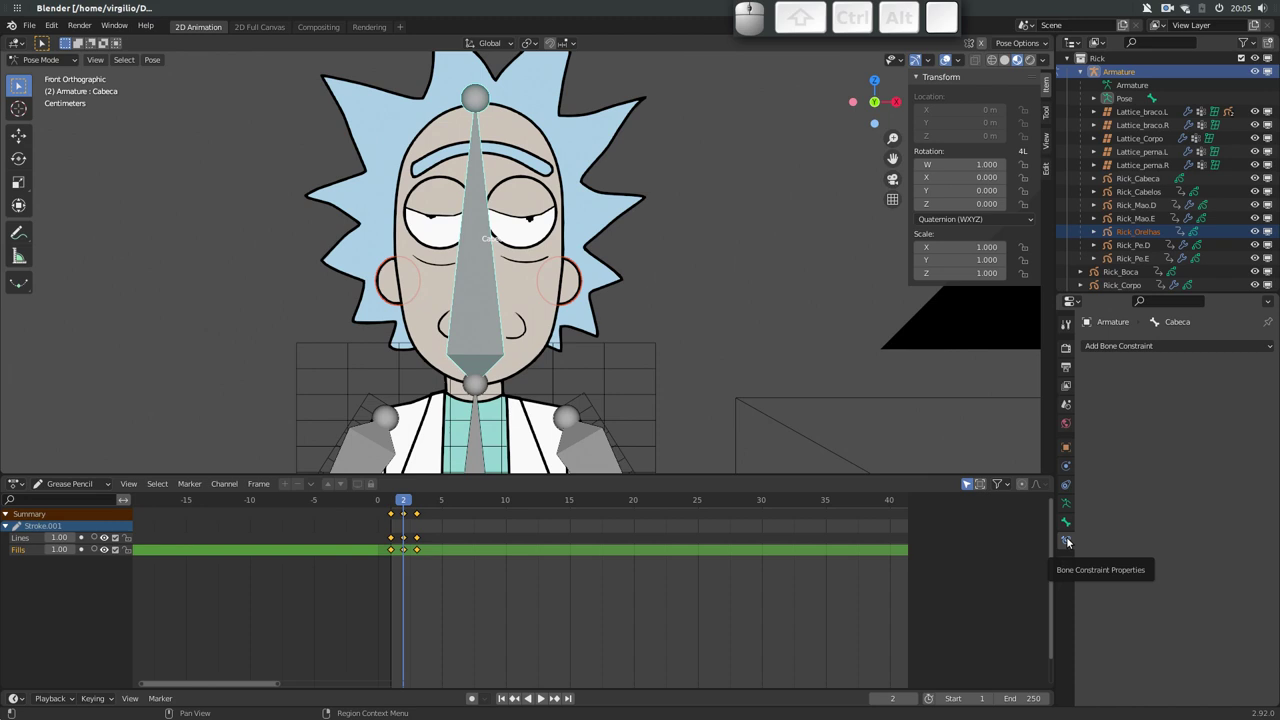
left_click(1183, 345)
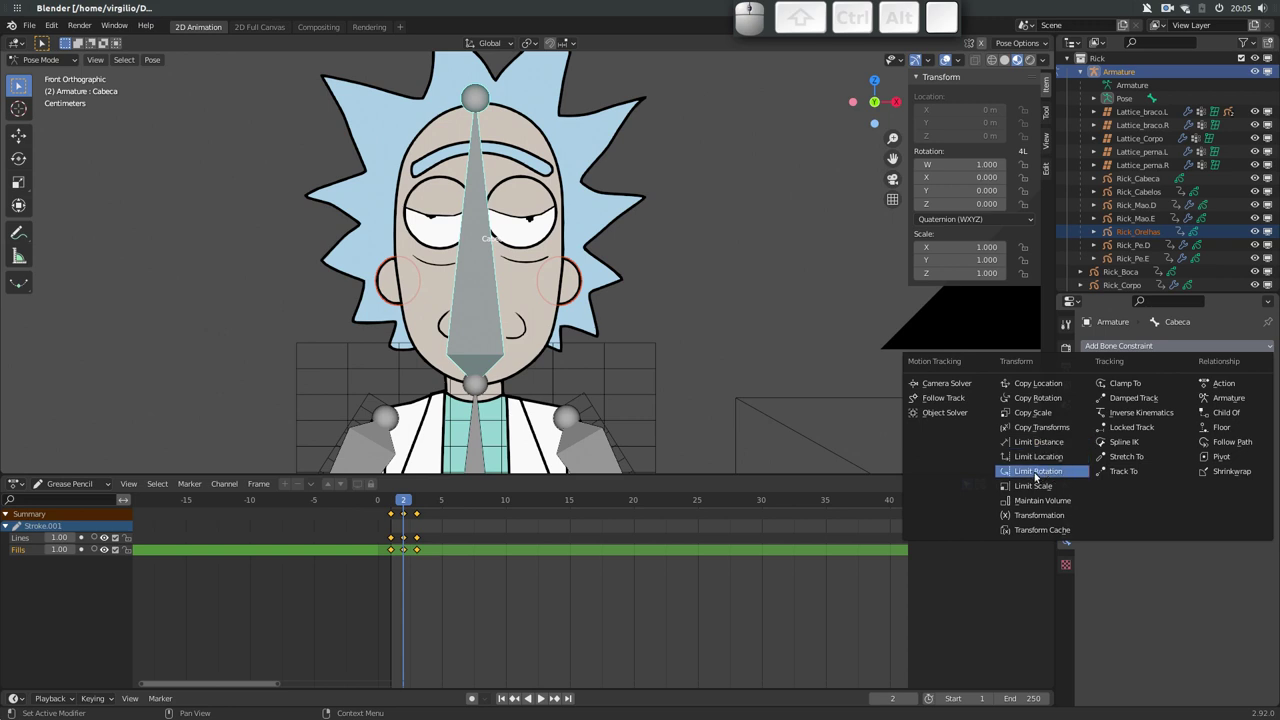
left_click(1033, 473)
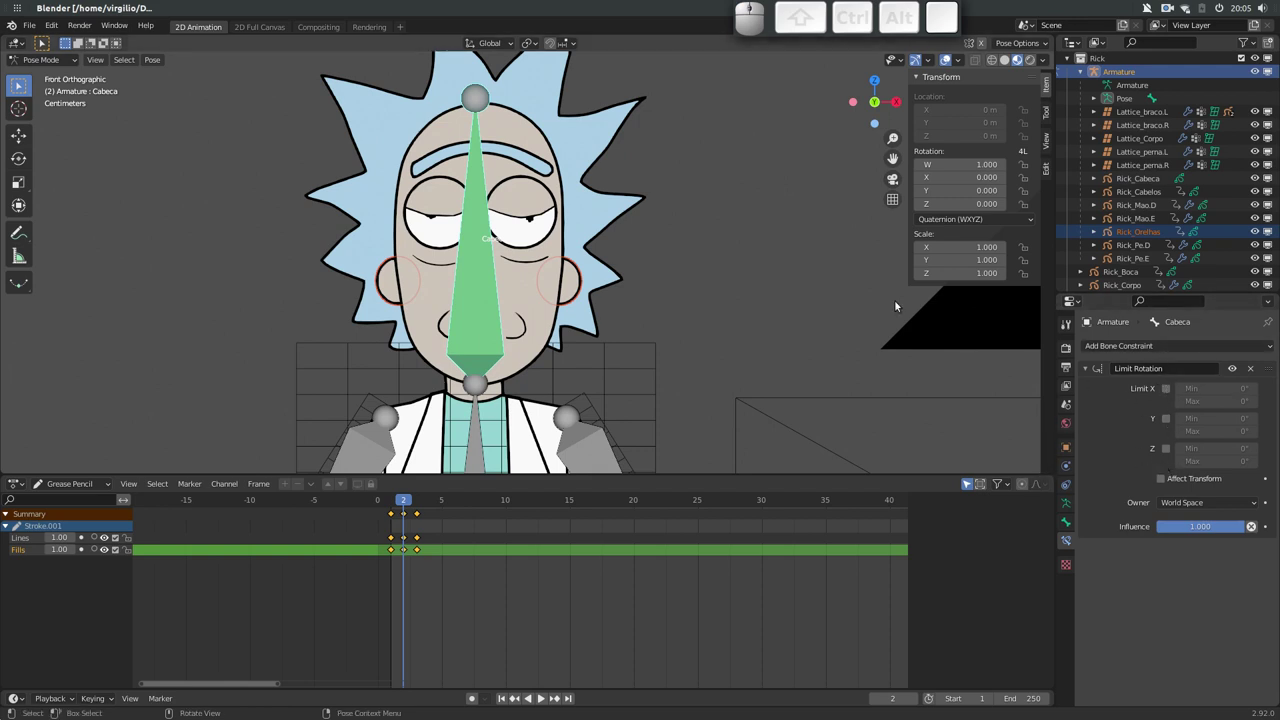
left_click(1231, 370)
key("r")
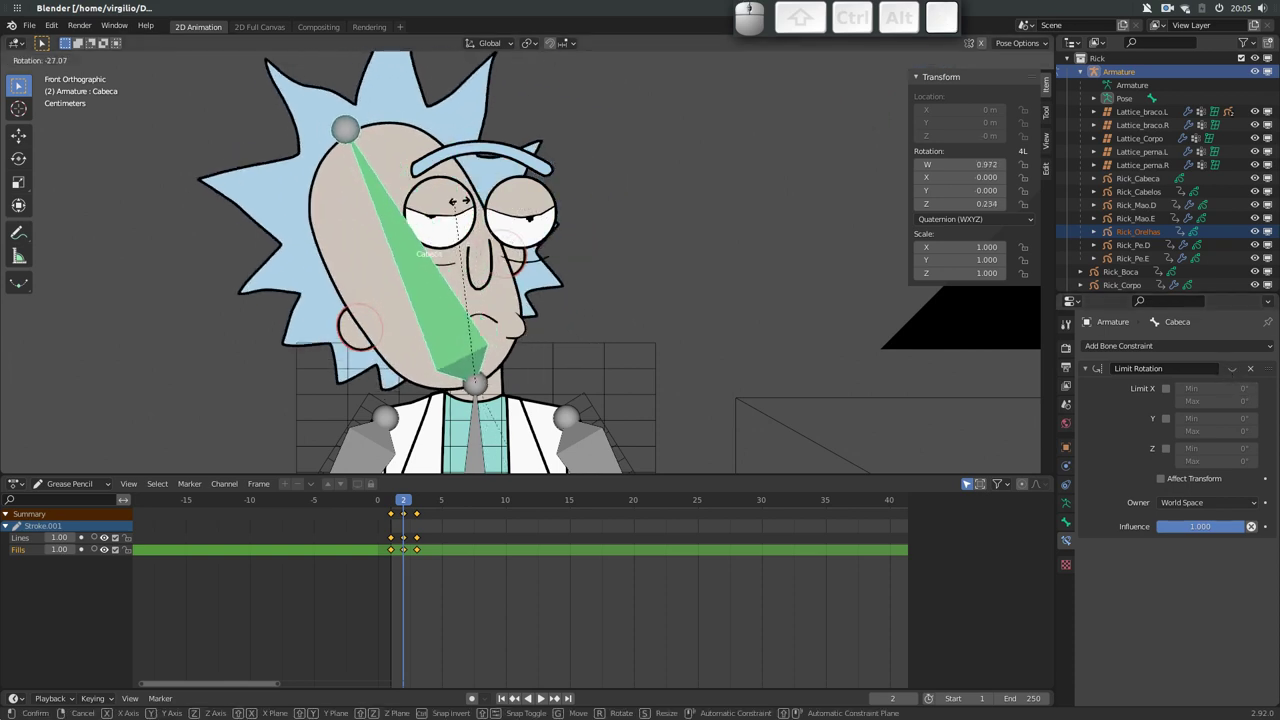
Set the Cabeca bone's Rotation Mode to XYZ Euler and rotate the head to test
key("Escape")
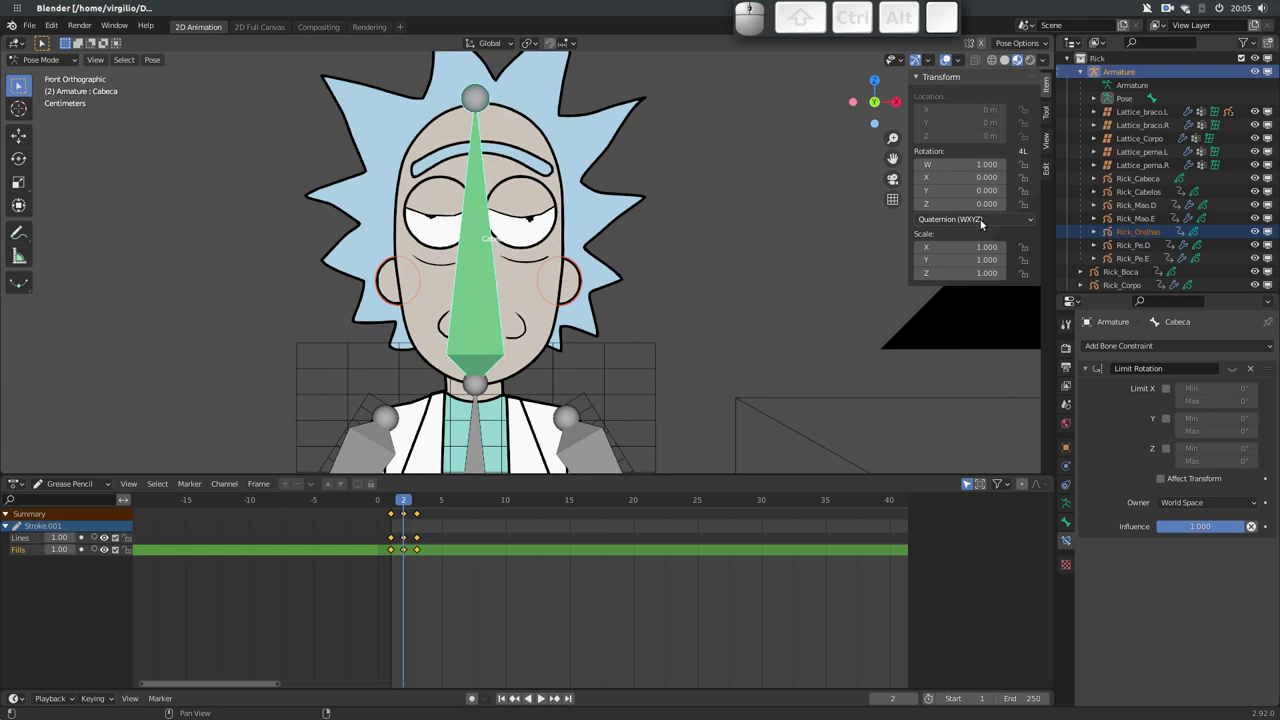
left_click(970, 223)
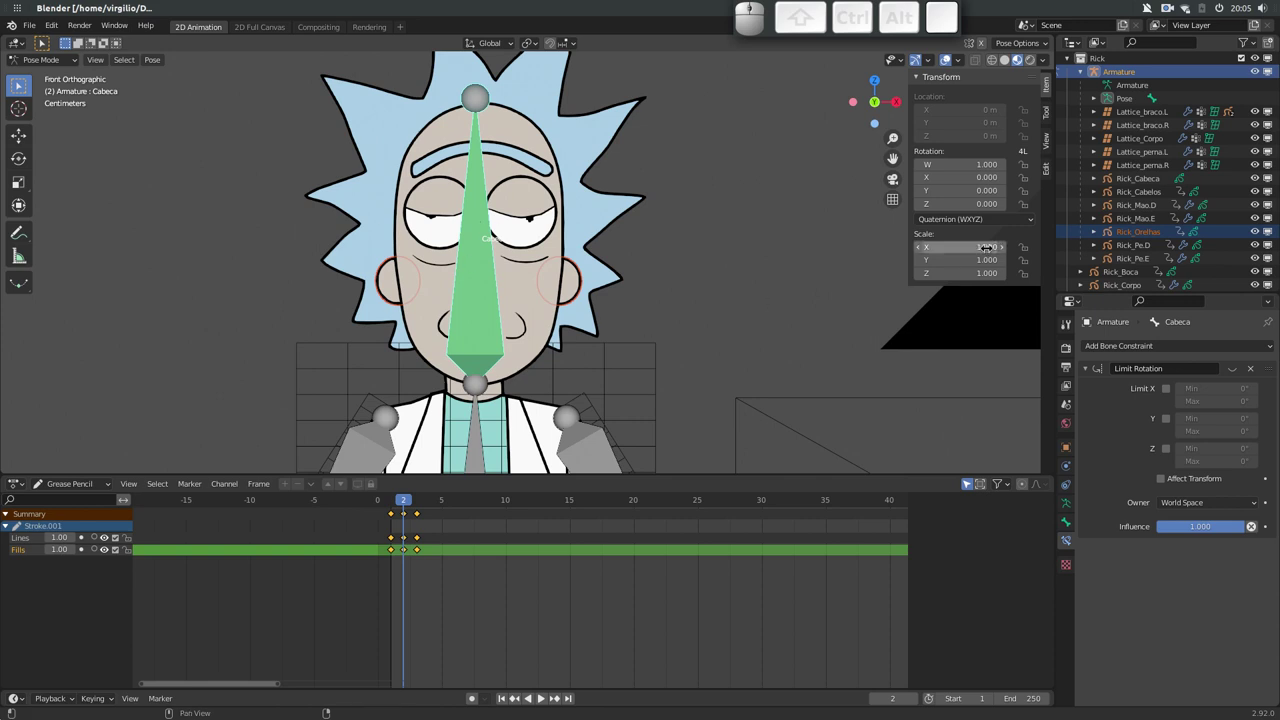
left_click(986, 220)
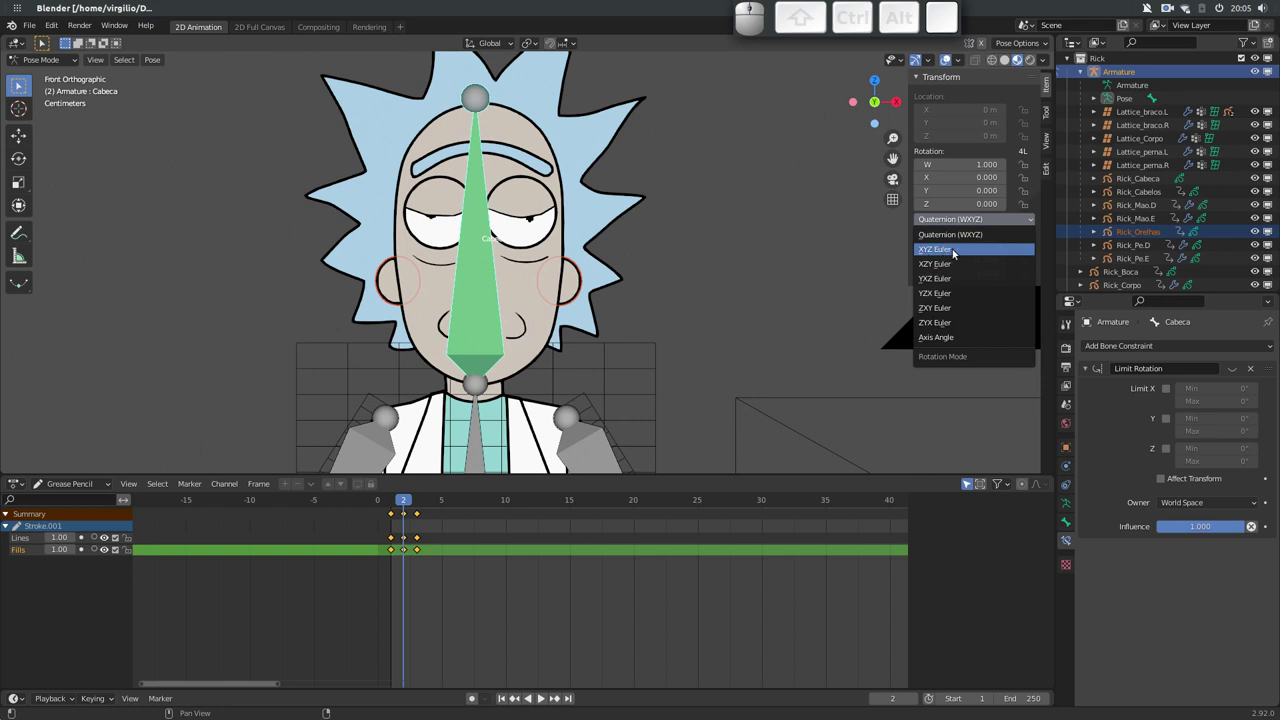
left_click(946, 253)
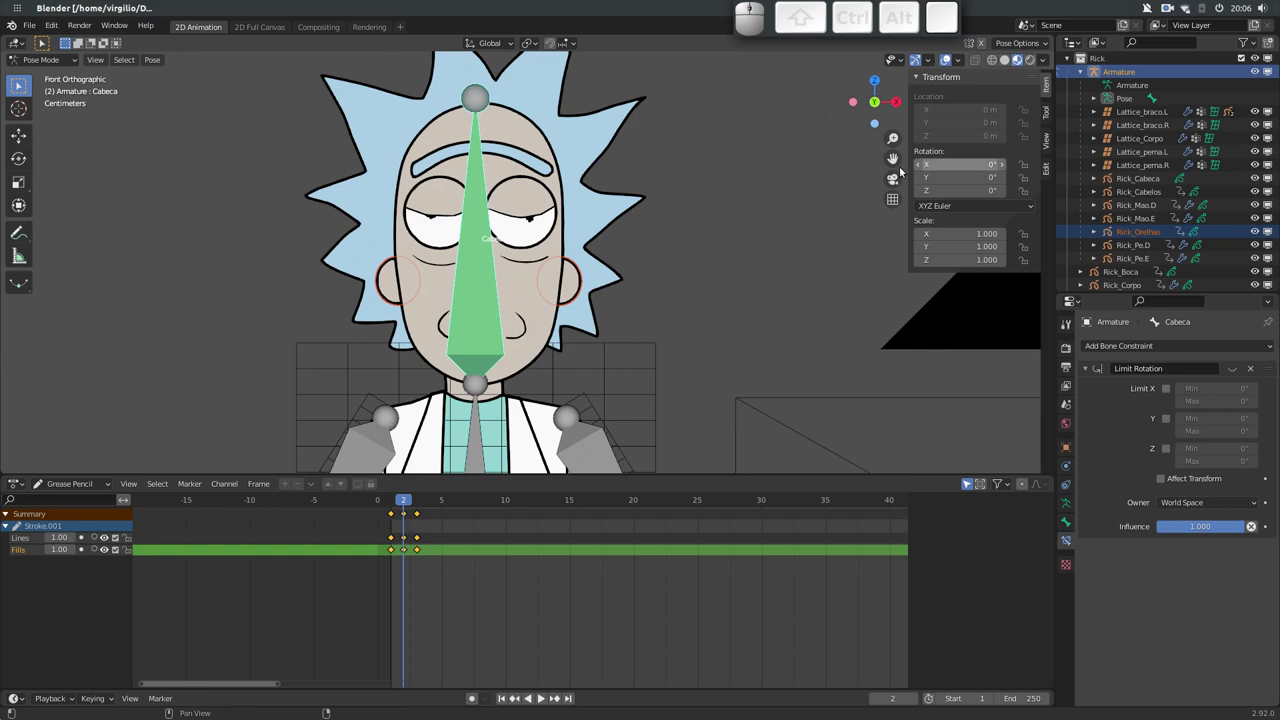
key("r")
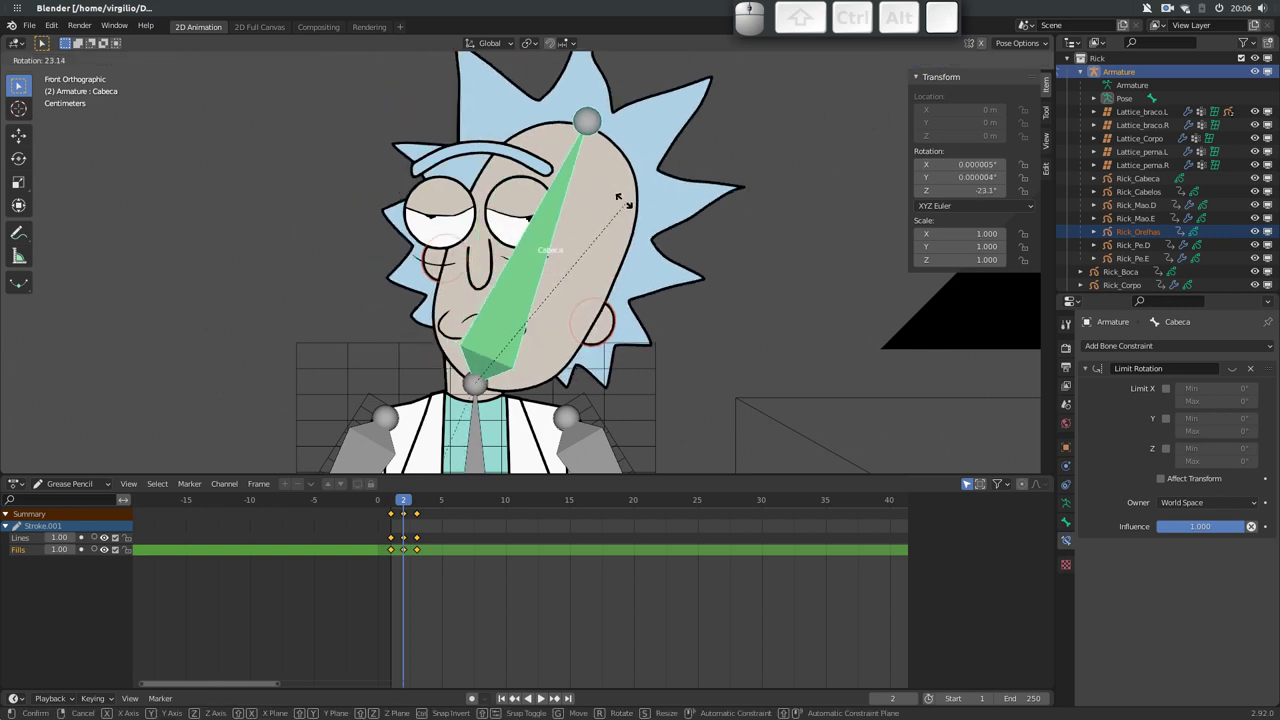
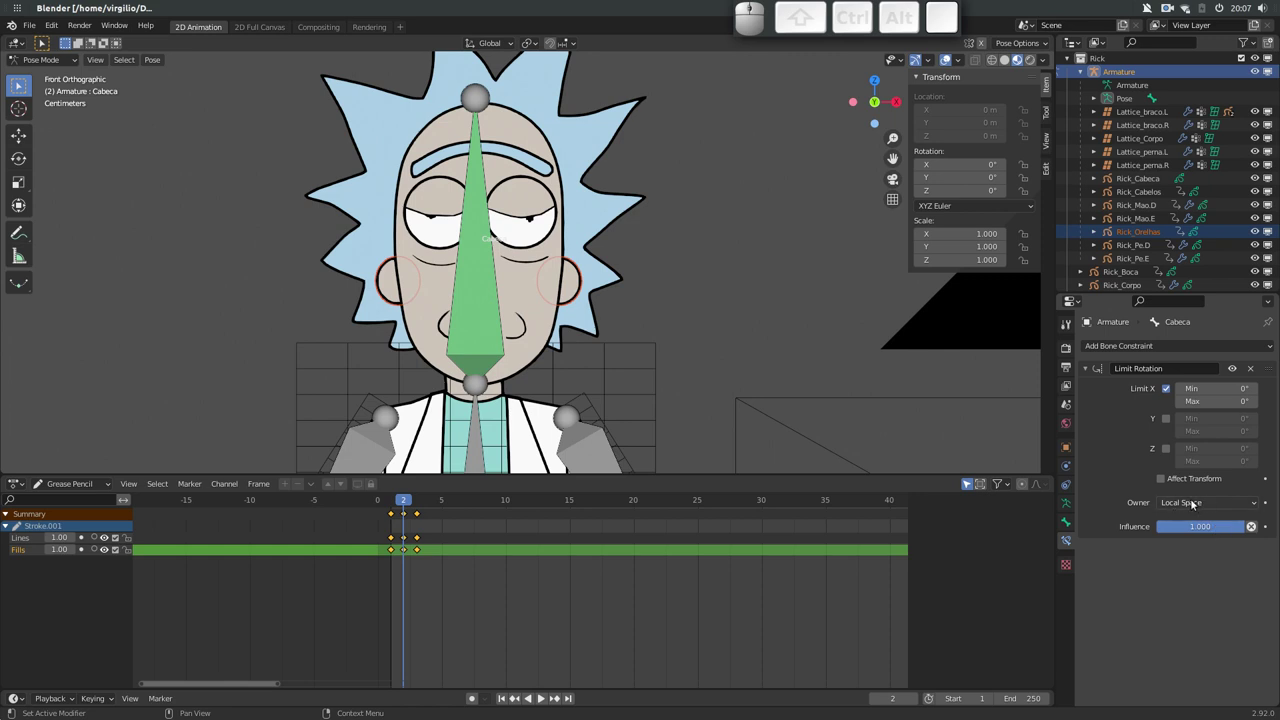
Compare World Space on the Limit Rotation owner, then set it back to Local Space
left_click(1199, 503)
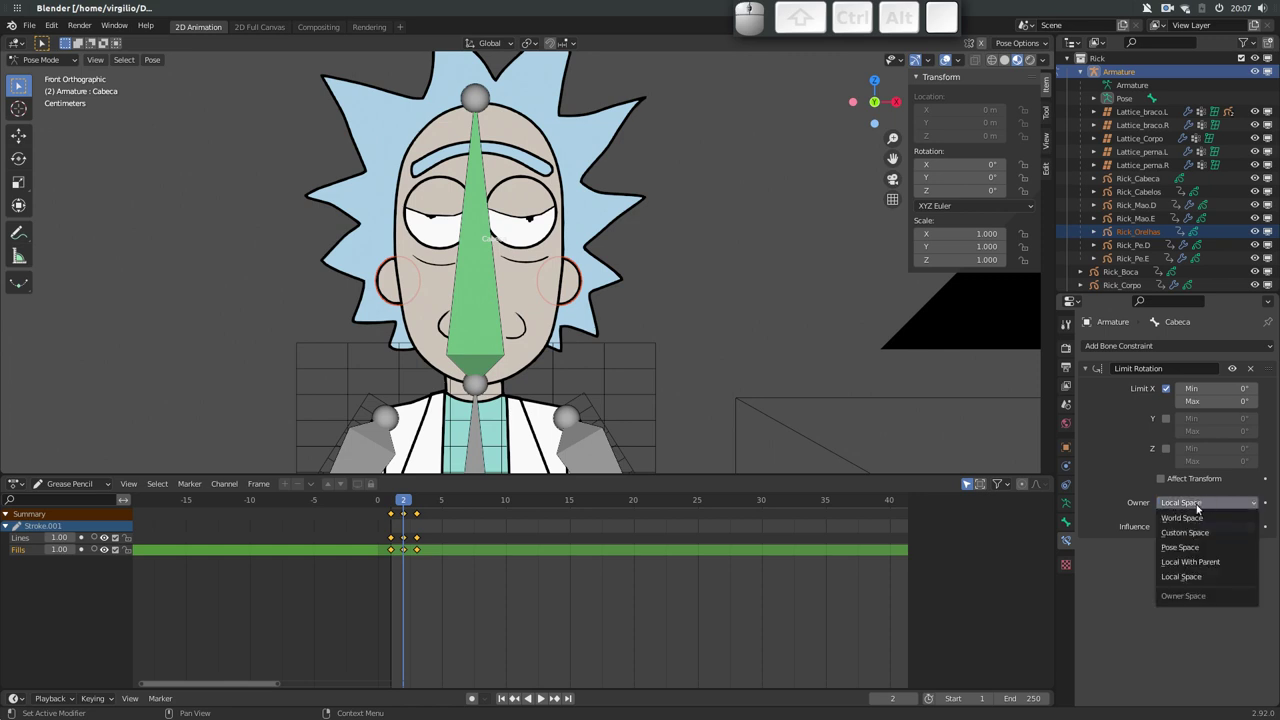
left_click(1194, 518)
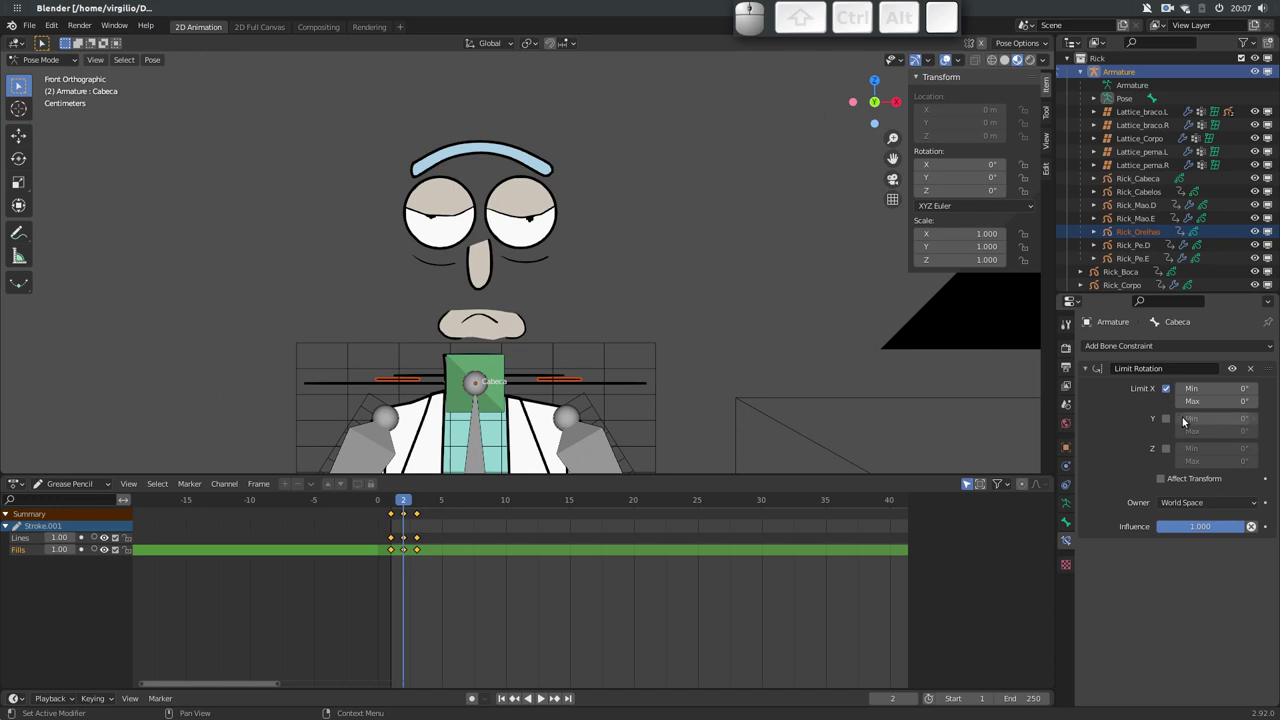
left_click(1199, 503)
left_click(1201, 579)
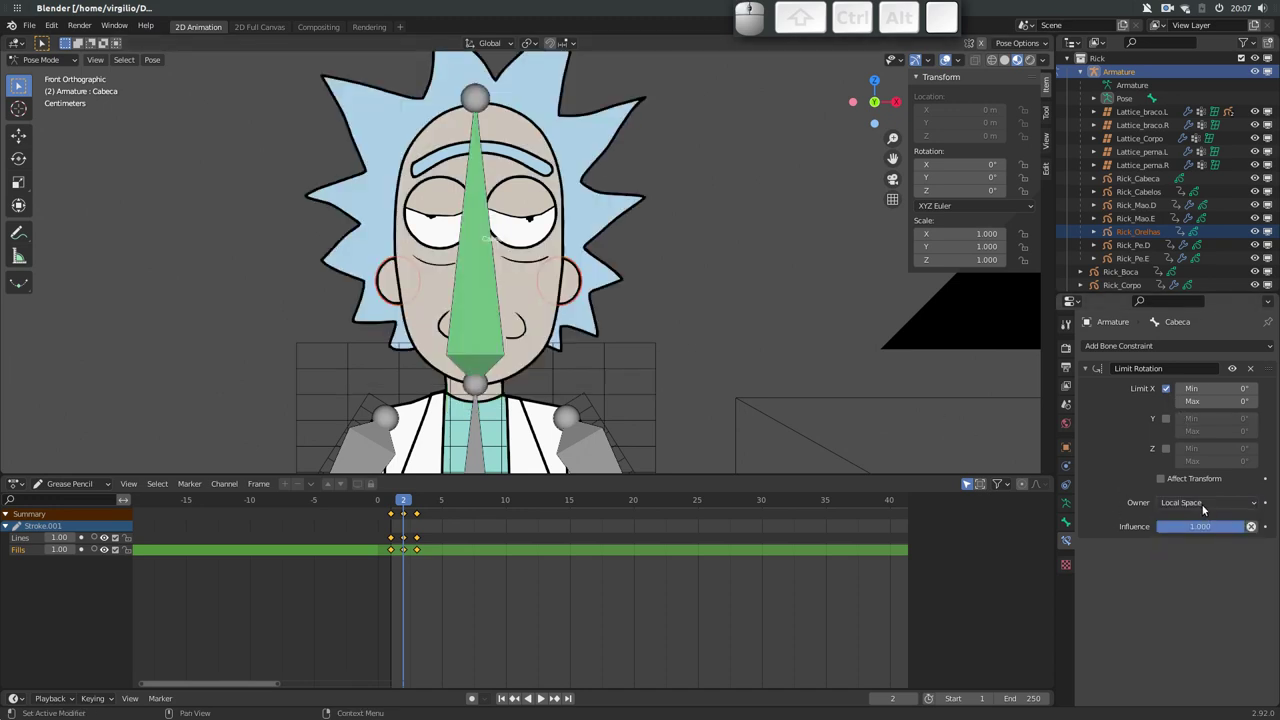
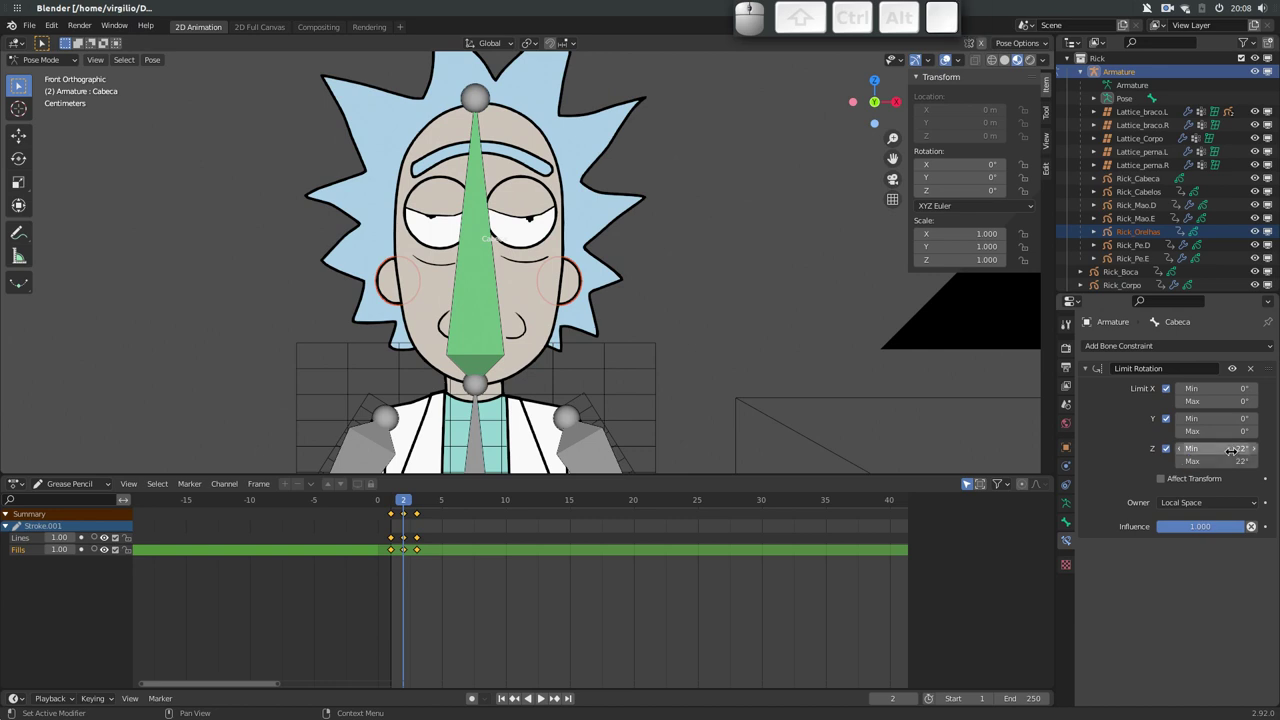
Enable Affect Transform on Cabeca's -22° to 22° Z limits, test by rotating, then clear the rotation
left_click(1158, 481)
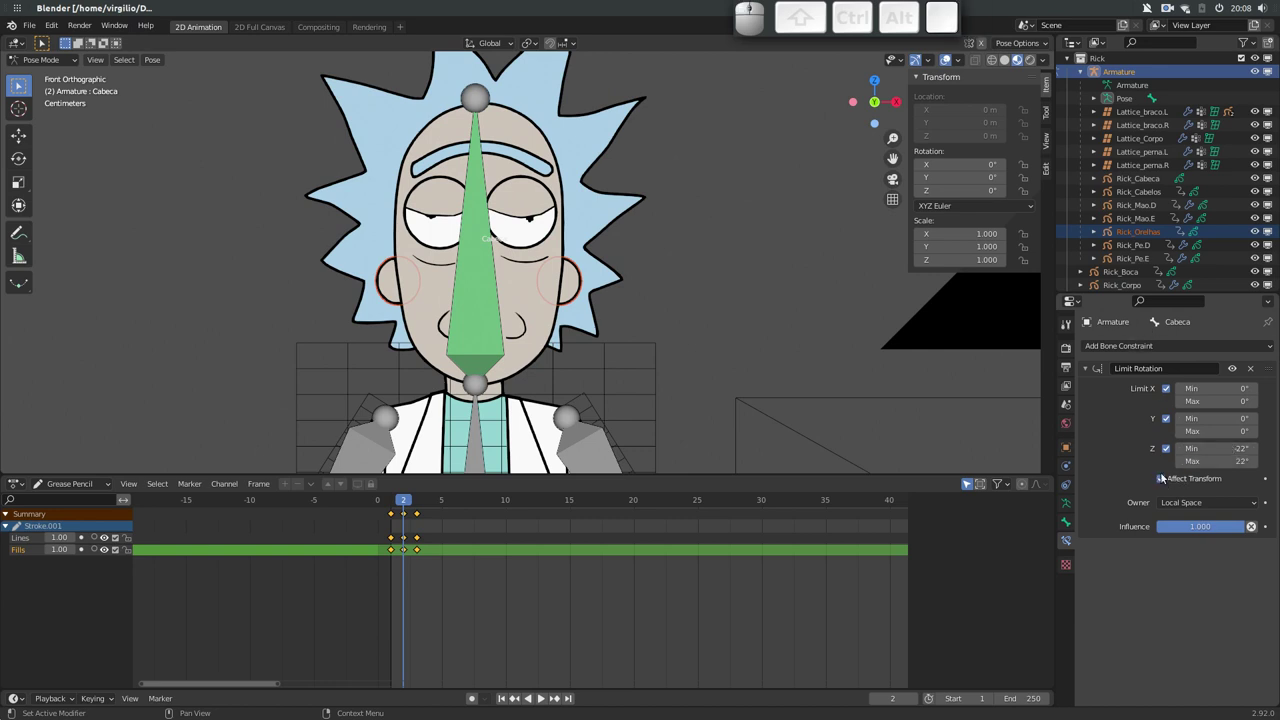
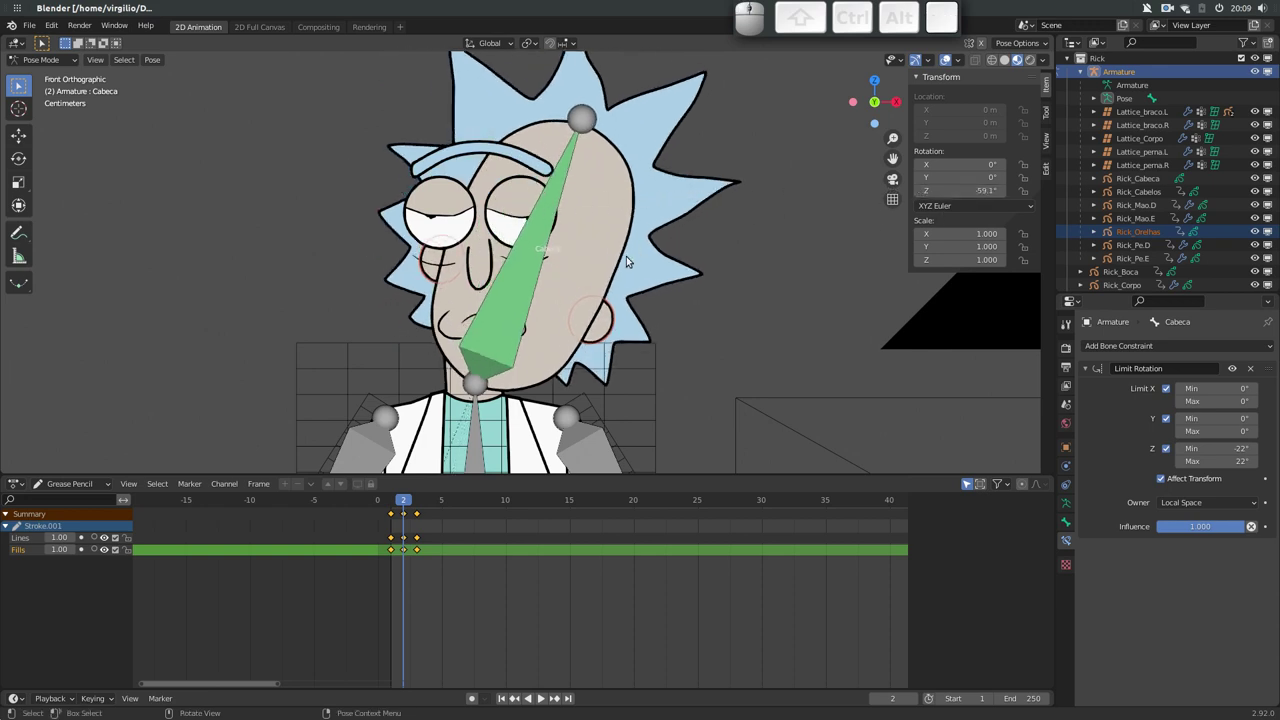
left_click(537, 289)
key("r")
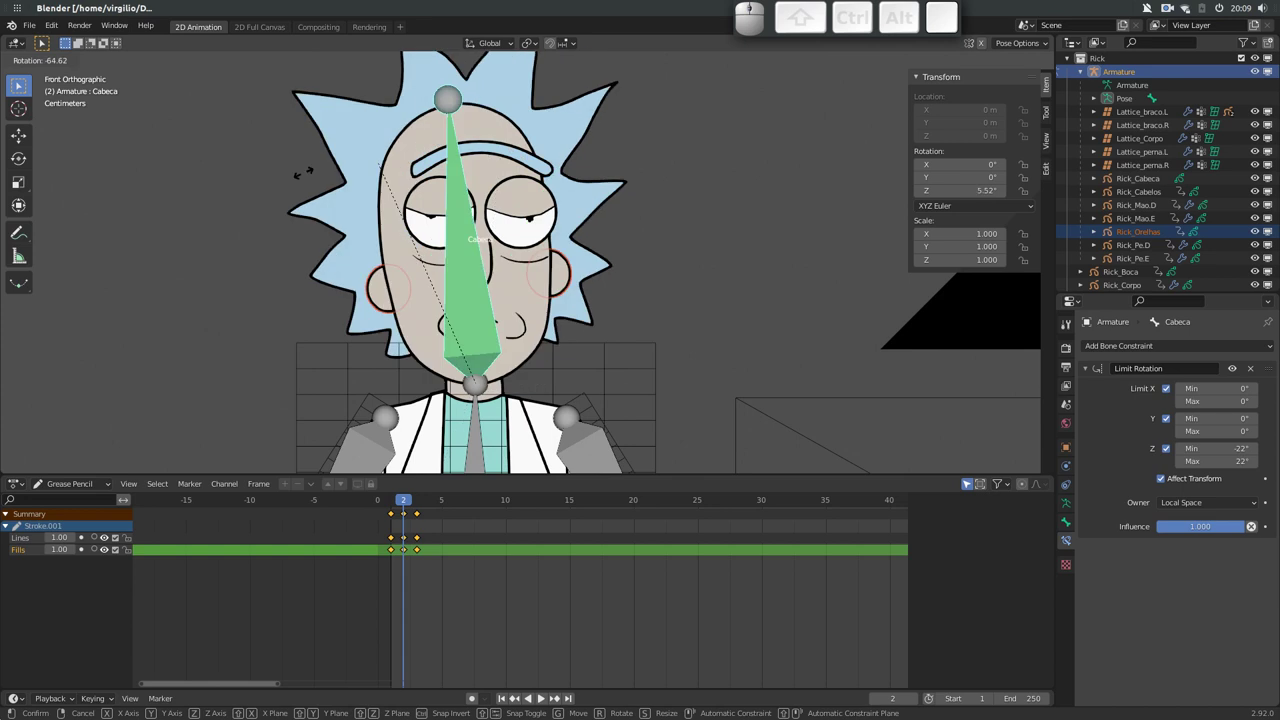
key("Escape")
key("alt+r")
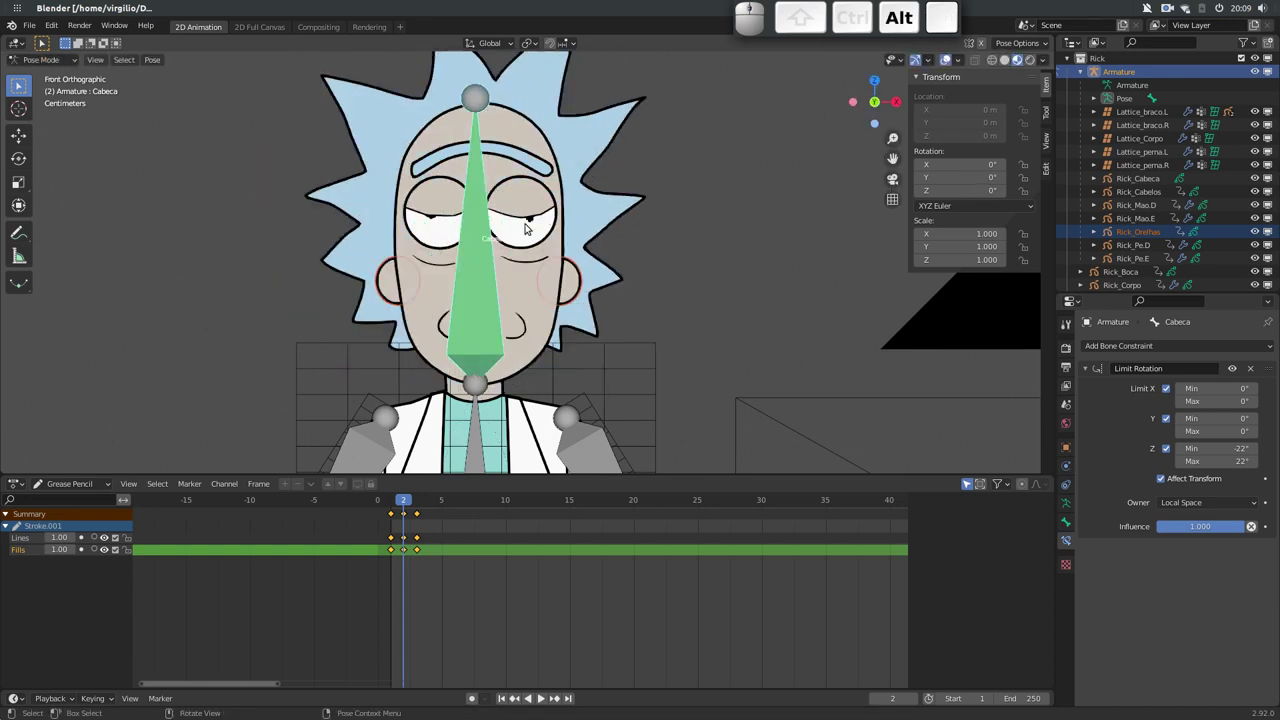
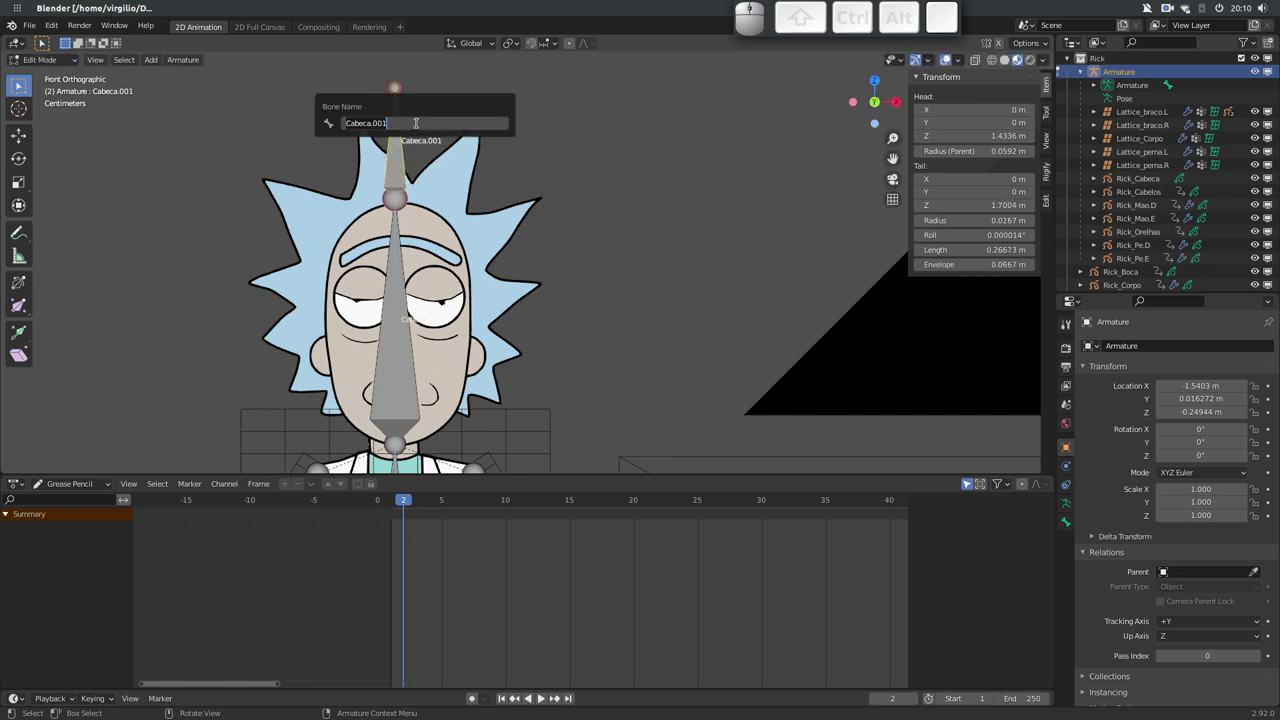
Name the new bone above the head Rosto
key("shift+r")
key("shift+o")
key("shift+s")
key("shift+t")
key("shift+o")
key("shift+Return")
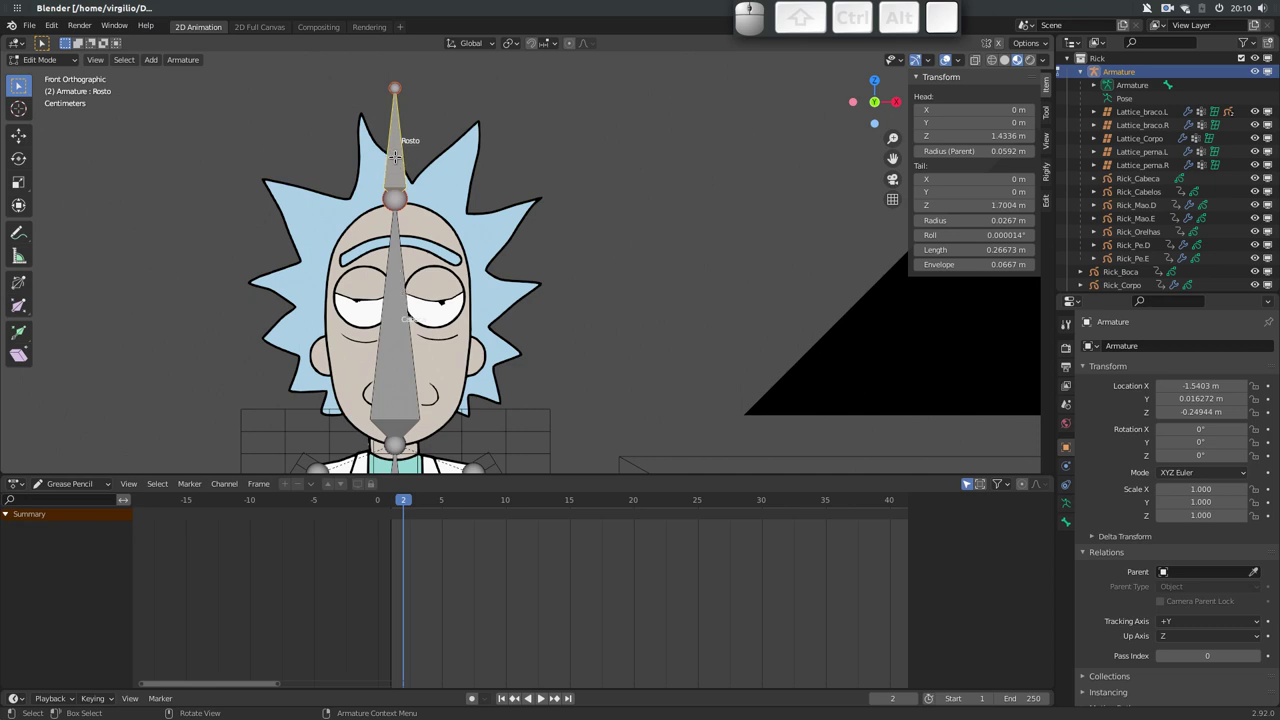
Bring up the Alt+P parent-clearing options for Rosto and browse them
key("alt+p")
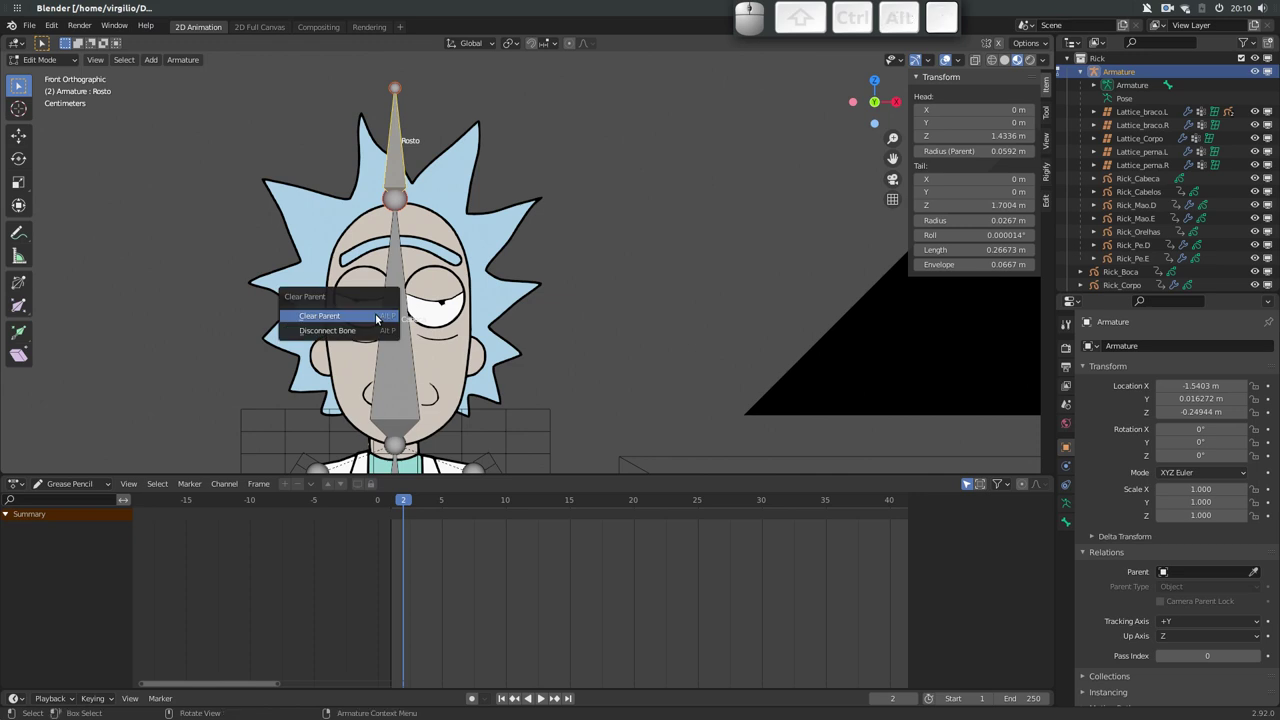
key("Down")
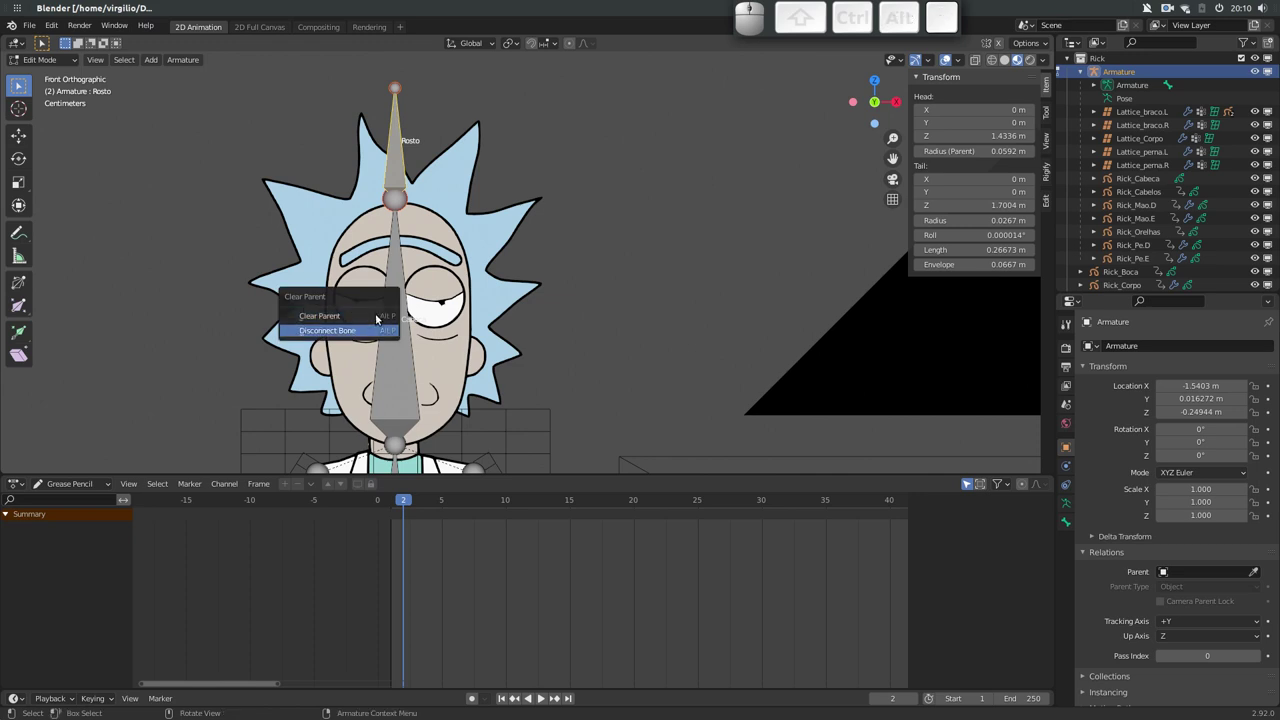
key("Up")
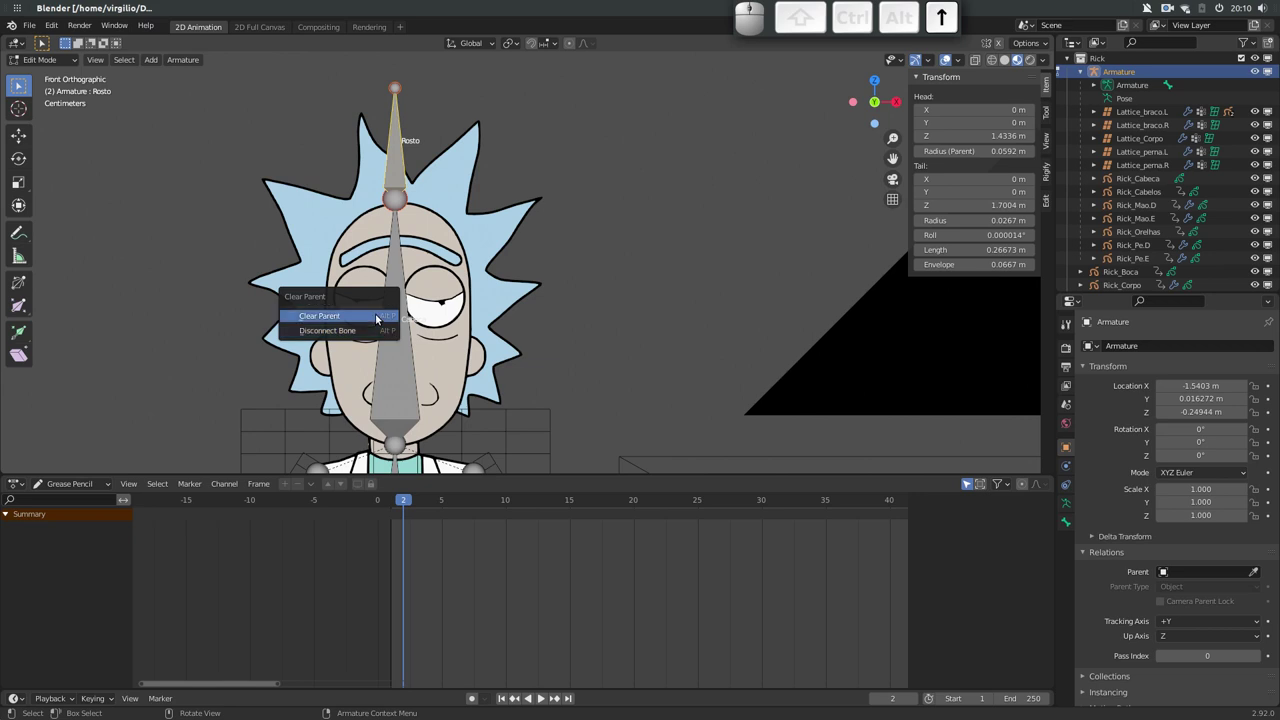
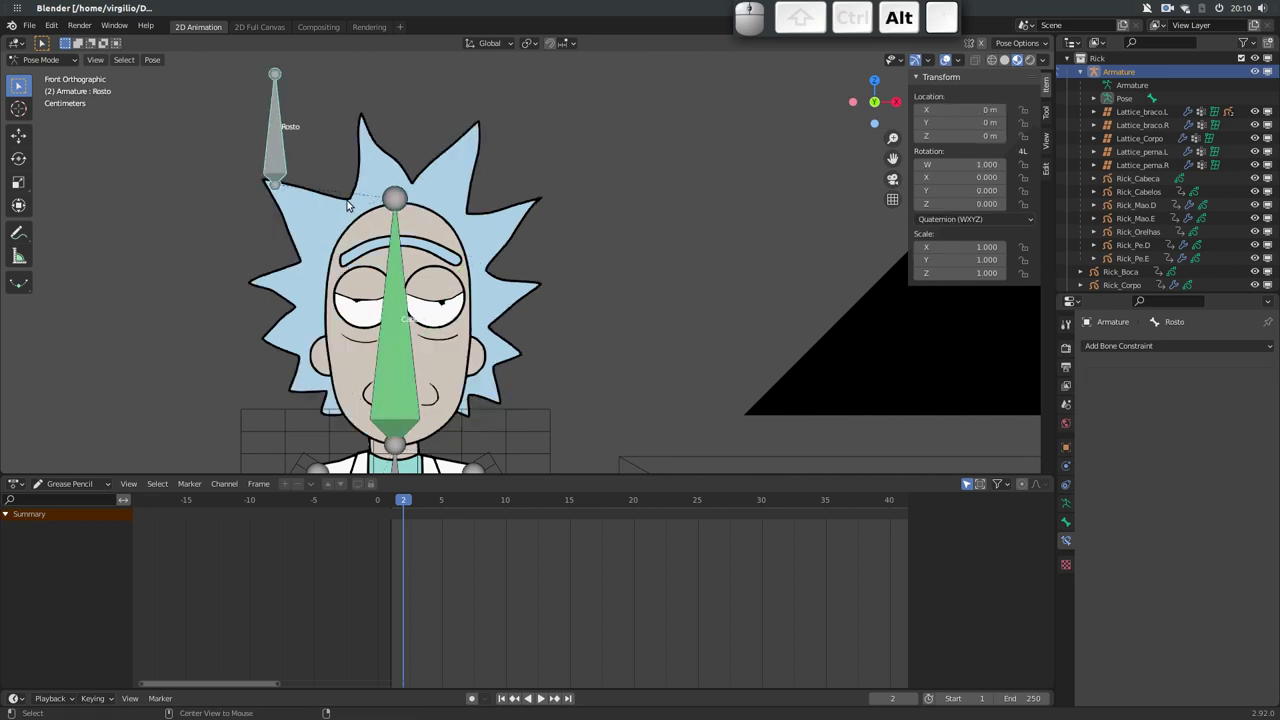
In Edit Mode, move the Rosto bone back onto the top of the head bone
key("alt+g")
key("alt+Tab")
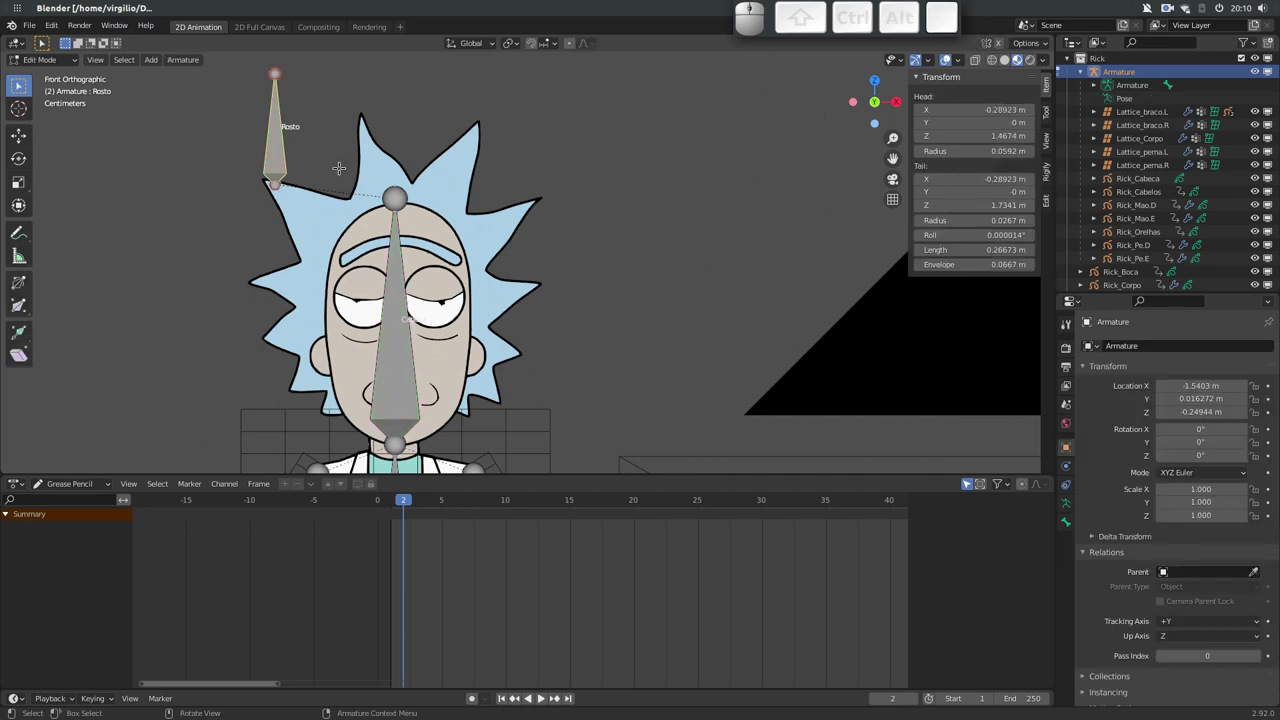
key("g")
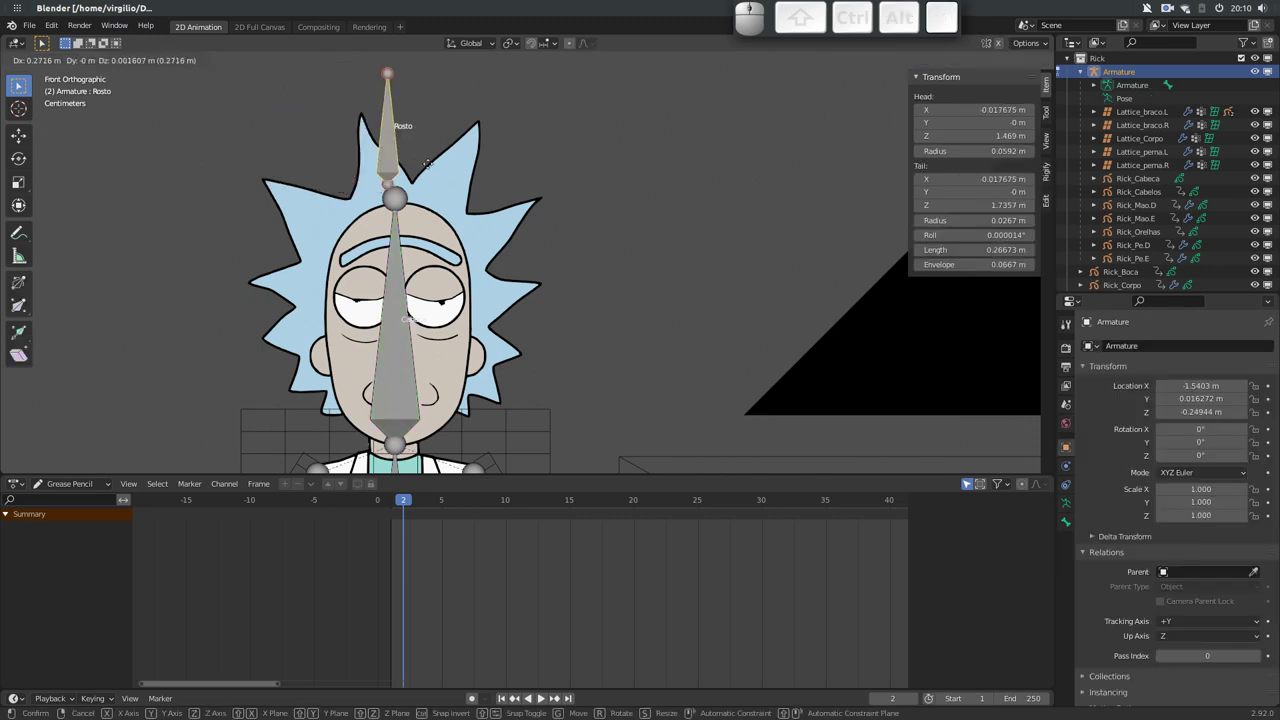
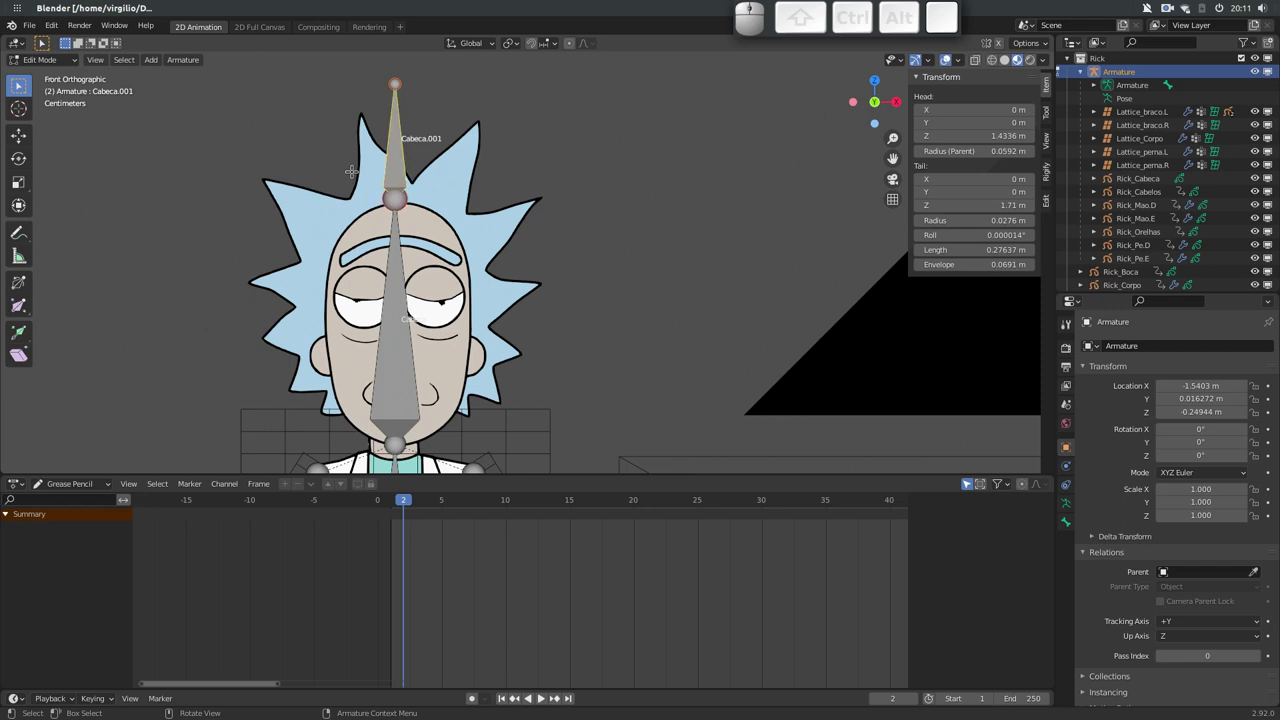
Rename the bone above the head to Rosto again and confirm
key("F2")
key("shift+r")
key("shift+s")
key("shift+BackSpace")
key("shift+o")
key("shift+t")
key("shift+o")
key("shift+Return")
key("alt+p")
key("Return")
In Pose Mode clear the head's test transforms, select Rosto and recentre the view on the head
key("Tab")
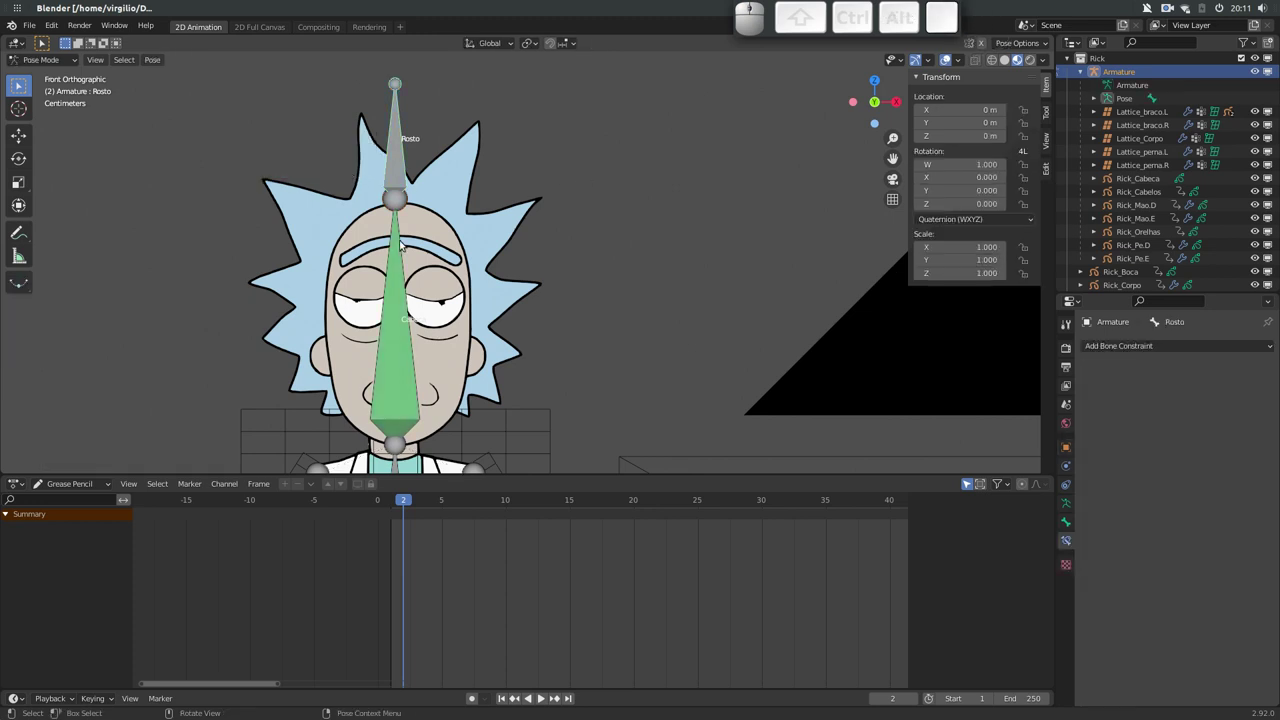
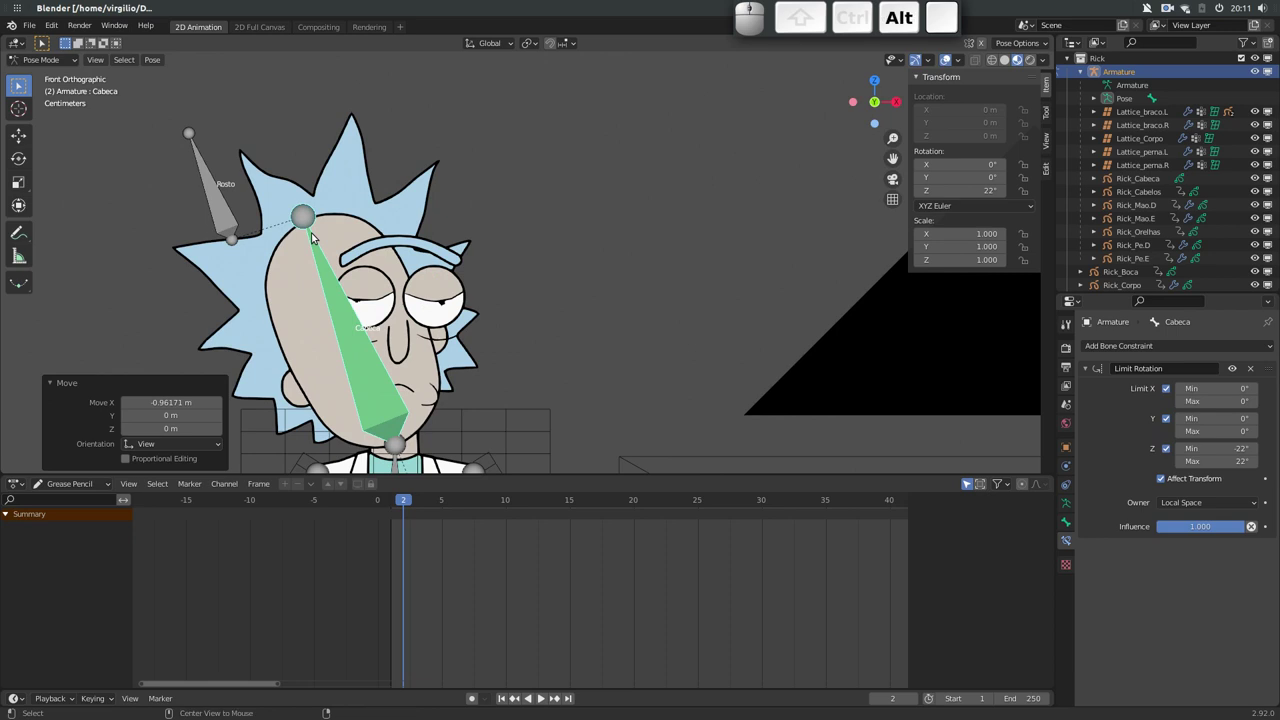
key("alt+r")
left_click(327, 176)
key("alt+g")
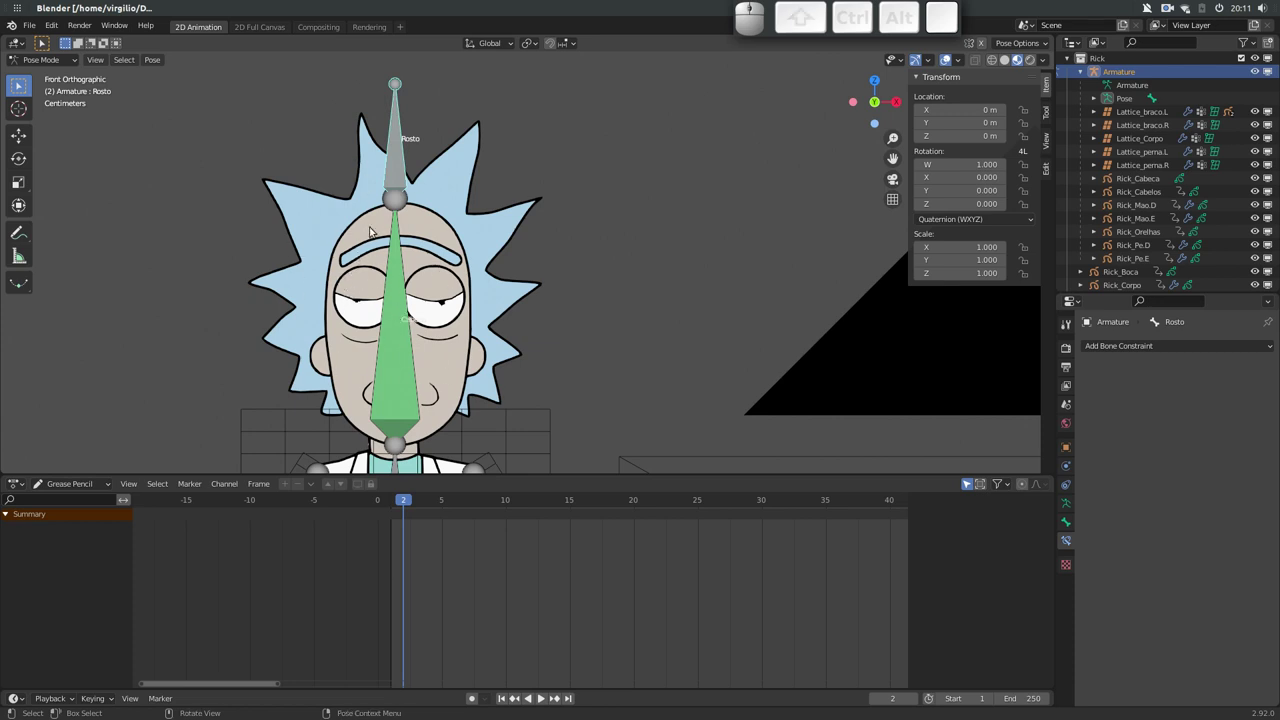
left_click_drag(349, 236, 336, 175)
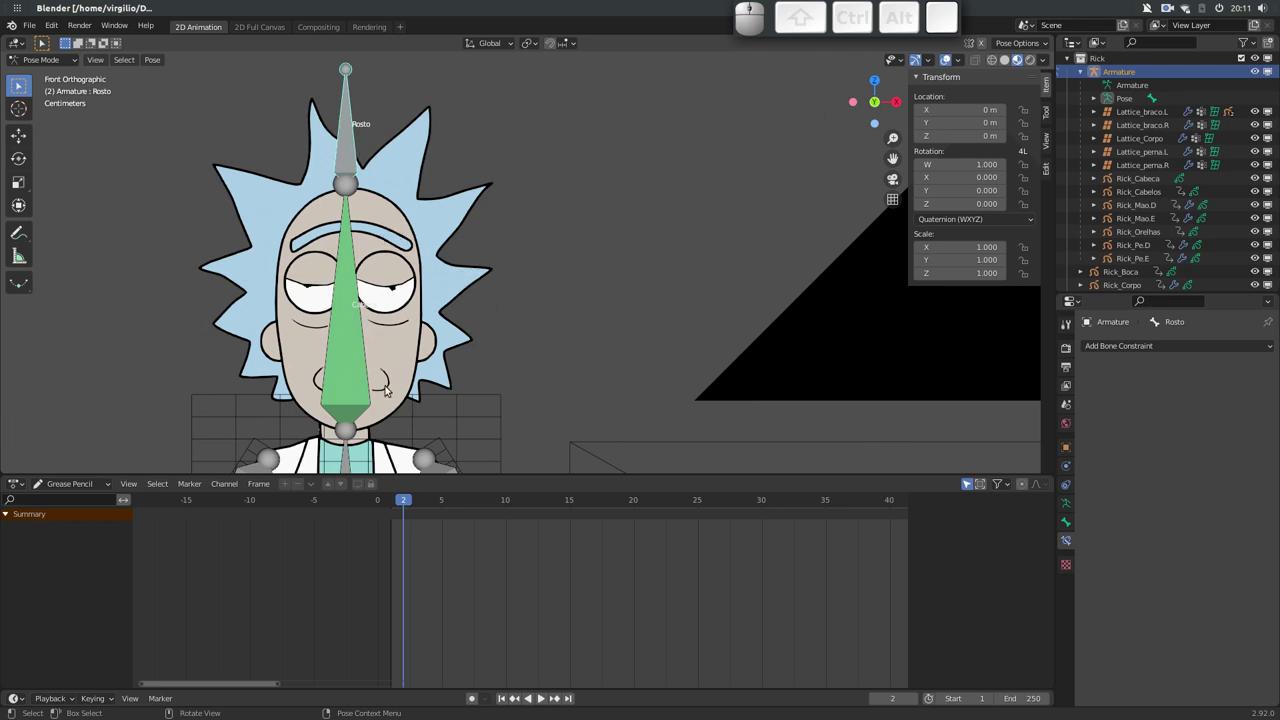
left_click_drag(365, 274, 354, 228)
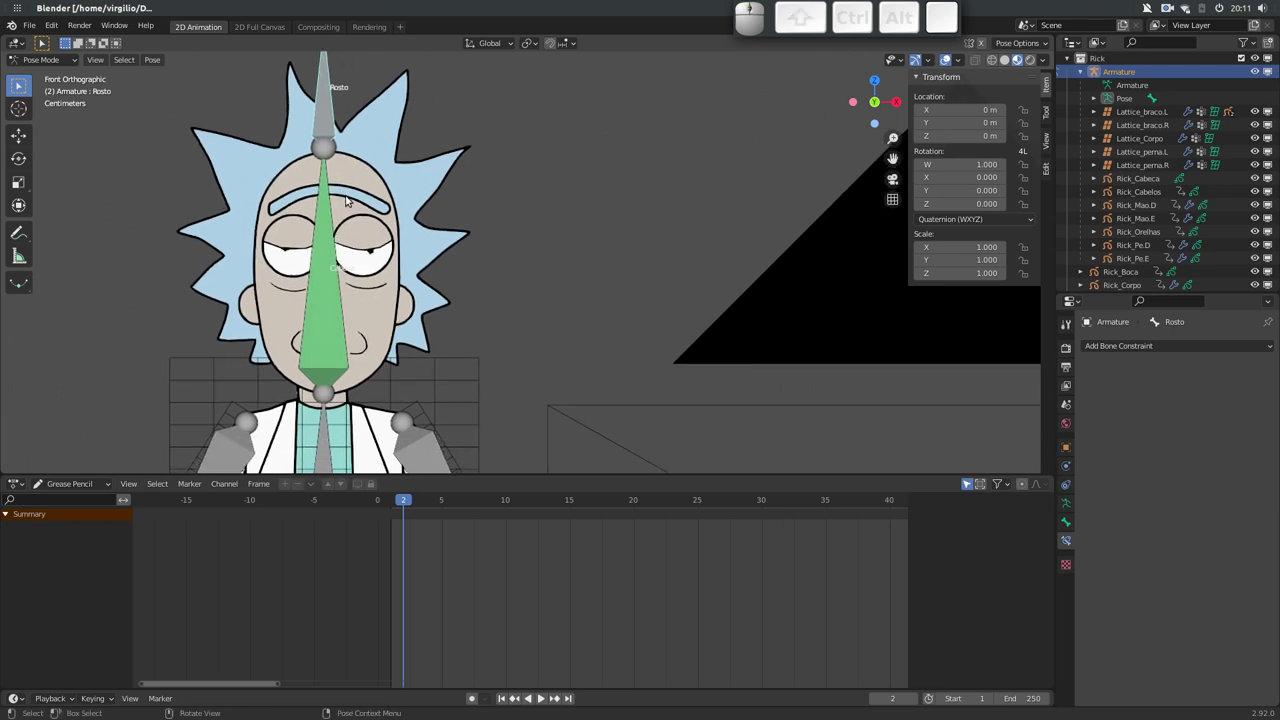
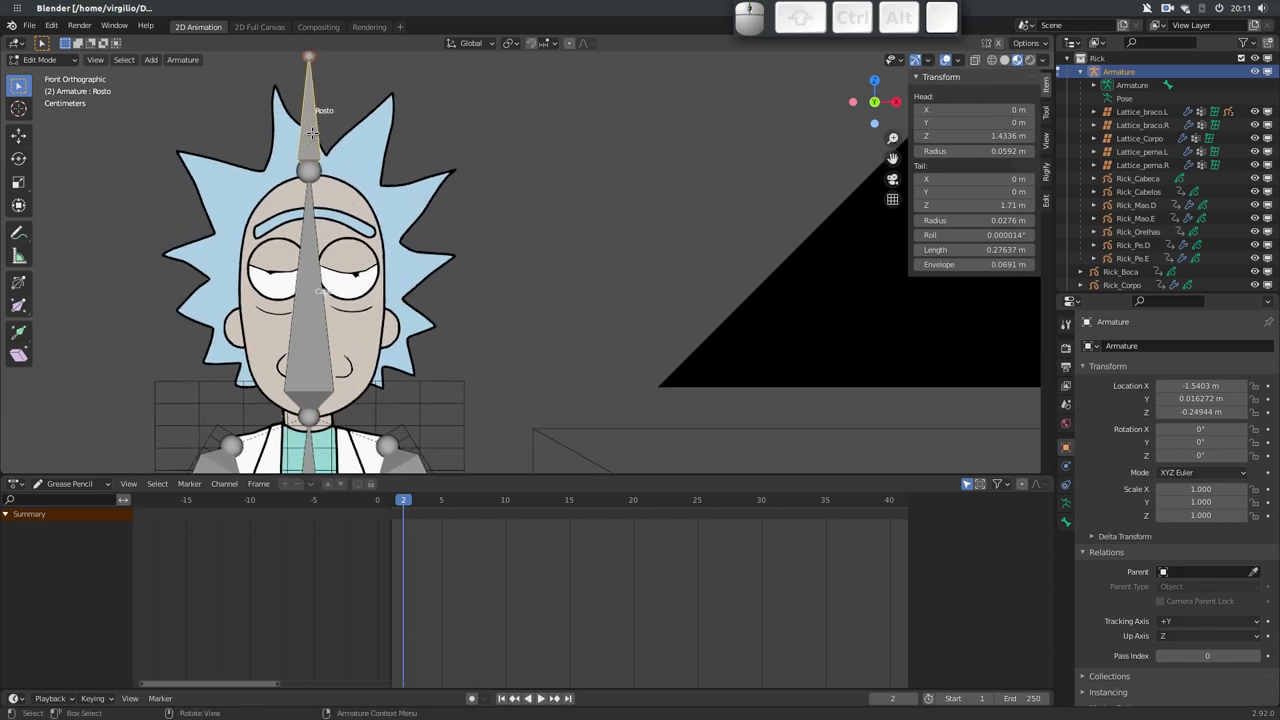
Duplicate Rosto as a small bone and name it Sobrancelha
key("shift+d")
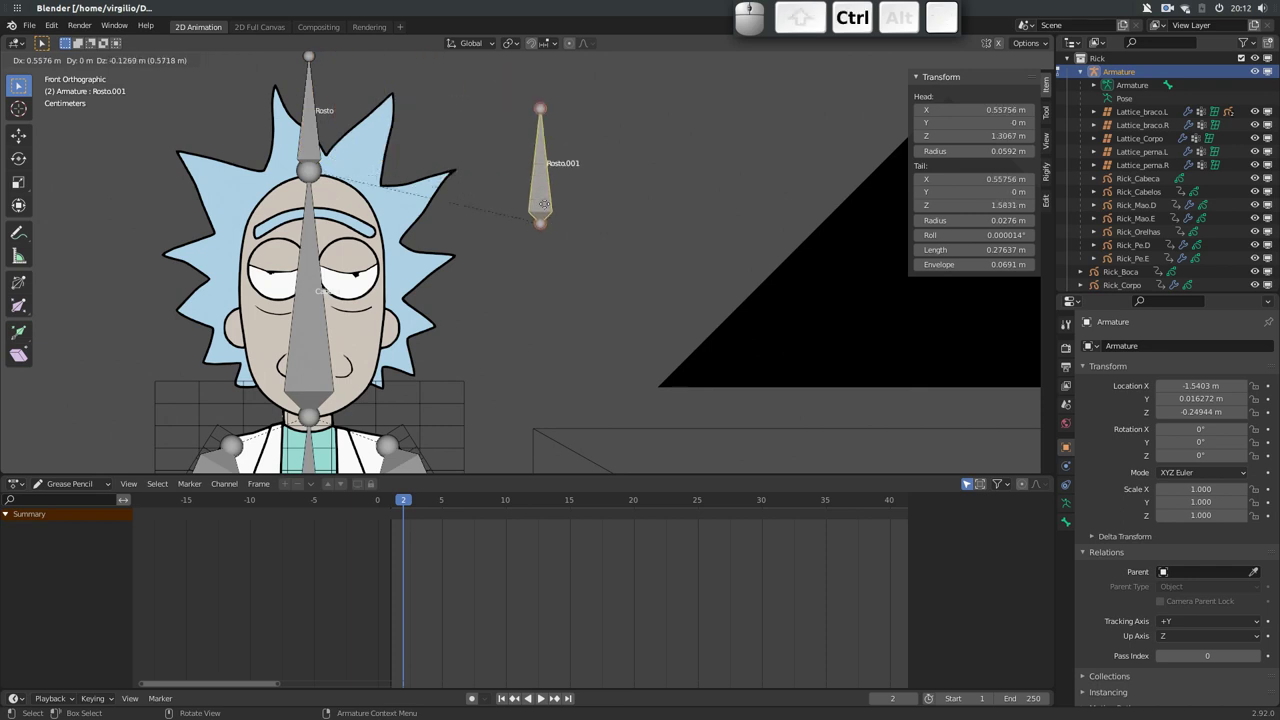
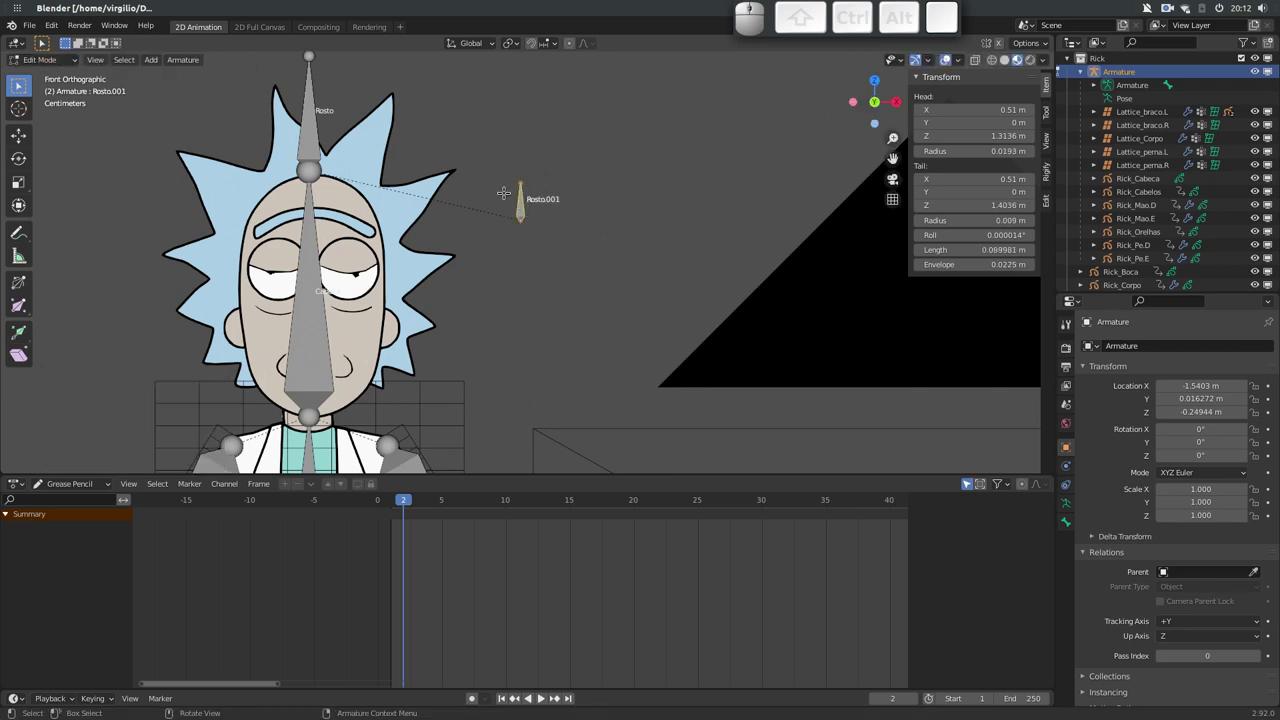
key("F2")
key("shift+s")
key("shift+o")
key("shift+b")
key("shift+r")
key("shift+a")
key("n")
key("c")
key("e")
key("l")
key("h")
key("a")
key("Return")
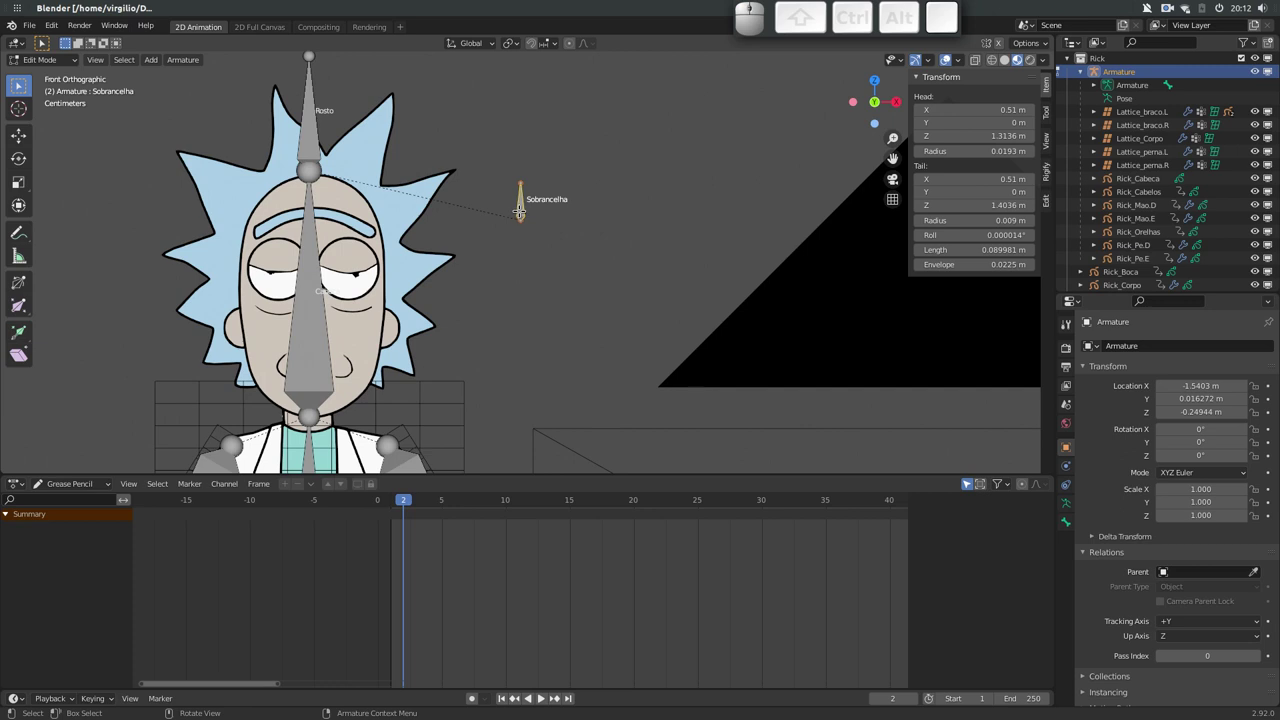
Duplicate Sobrancelha straight down Z for the Palpebras, Olhos and Boca bones
key("shift+d")
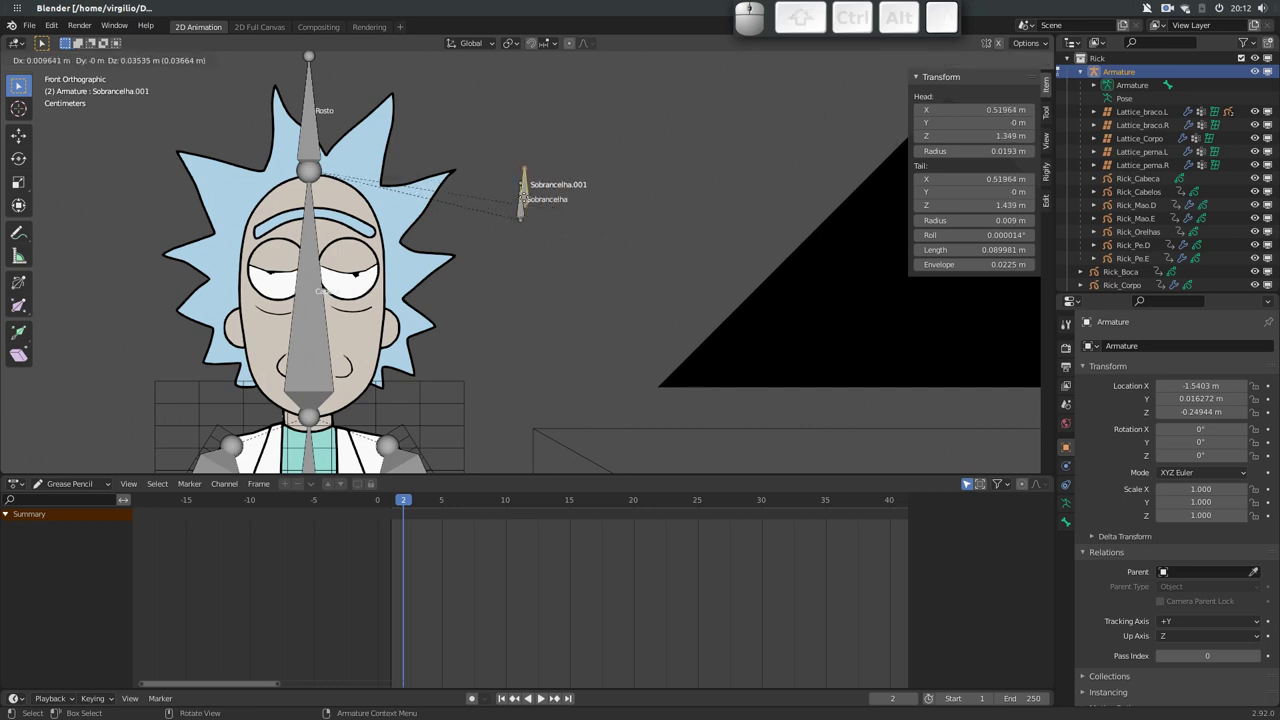
key("z")
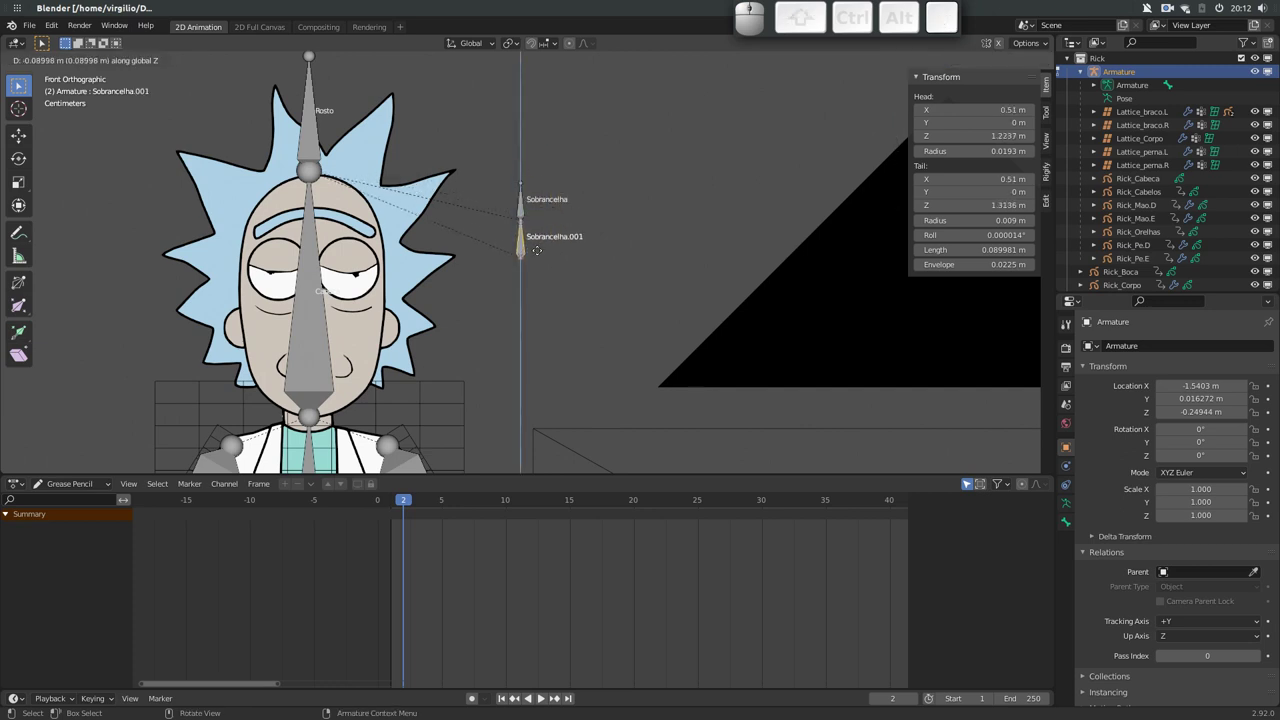
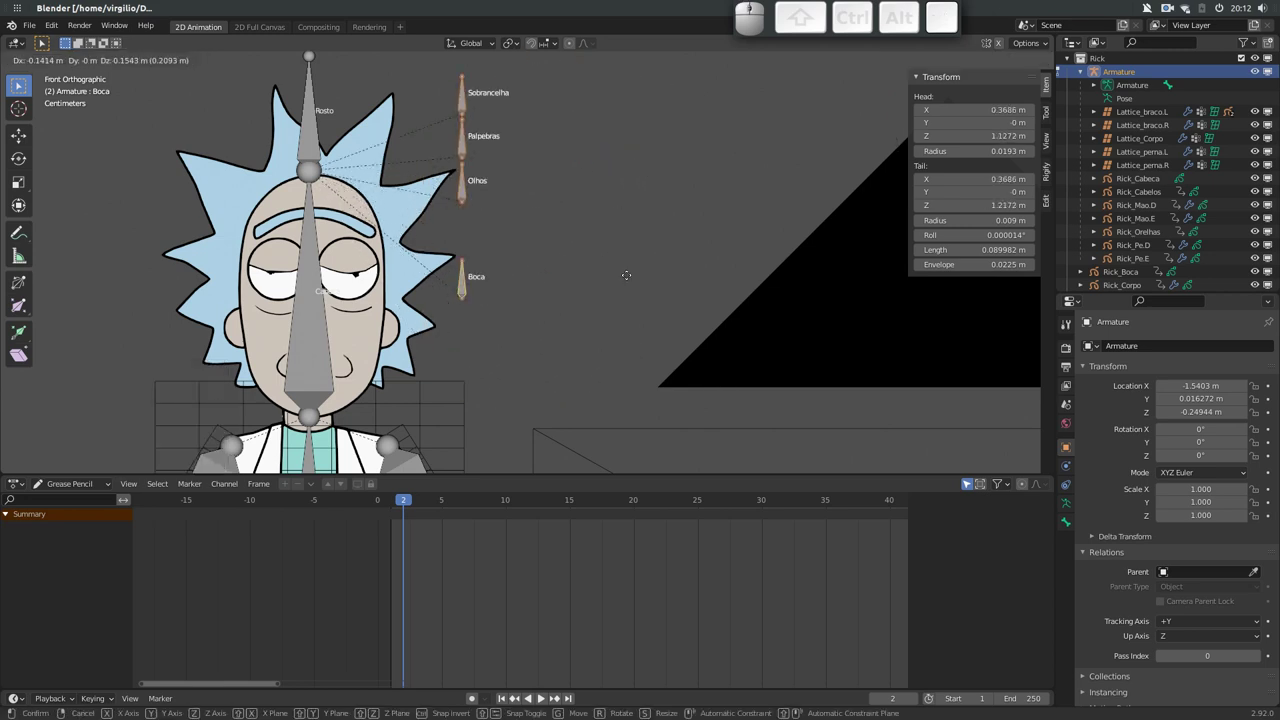
key("Escape")
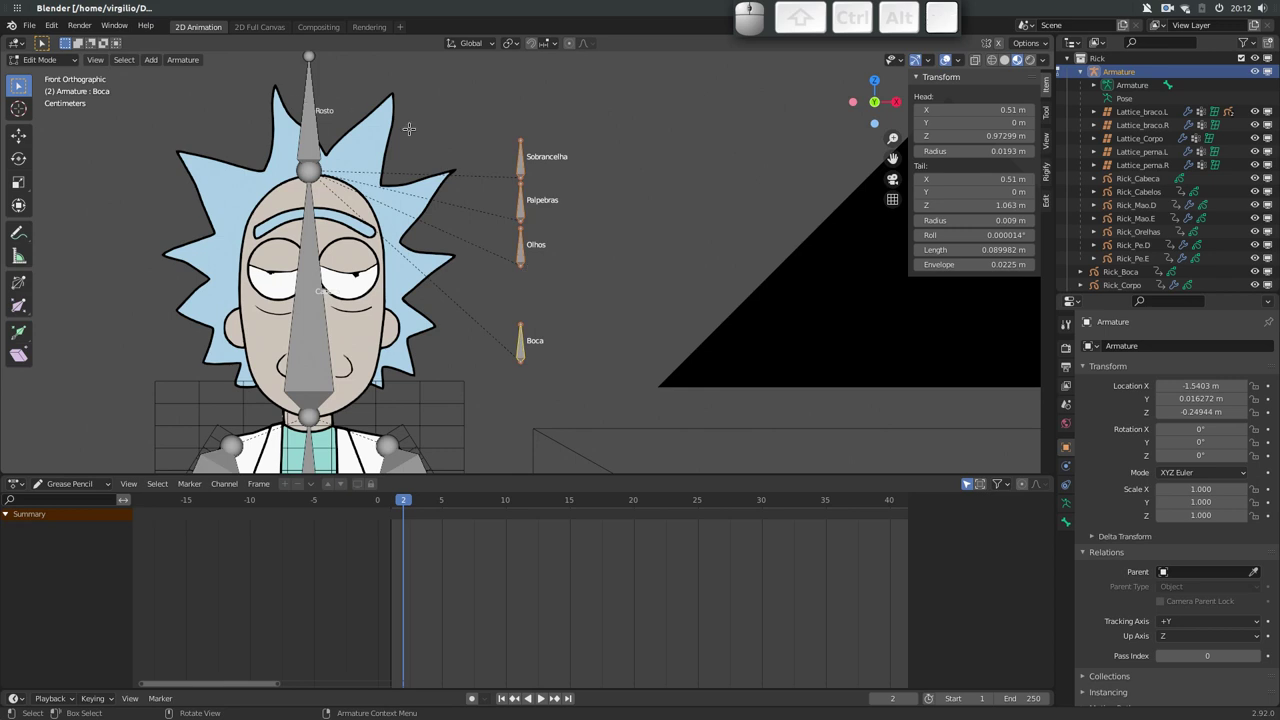
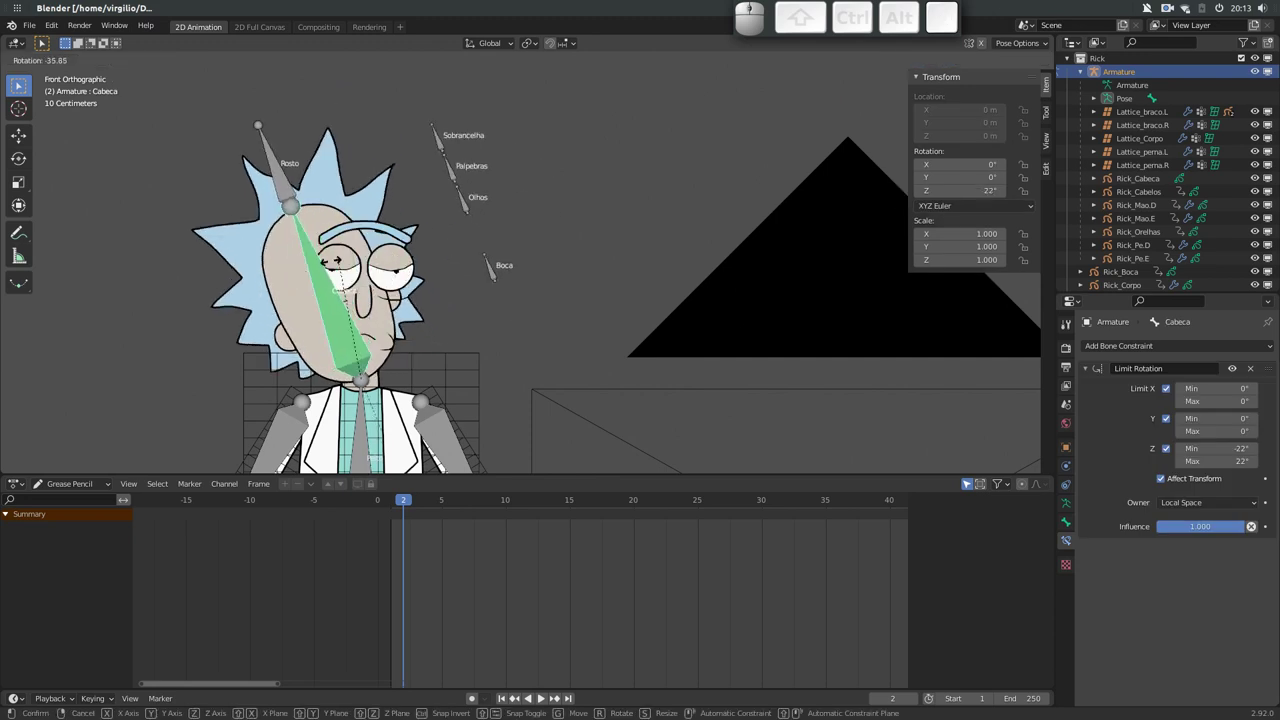
Test that rotating Cabeca and grabbing Rosto carry the facial bones, then box-select the four facial bones
key("Escape")
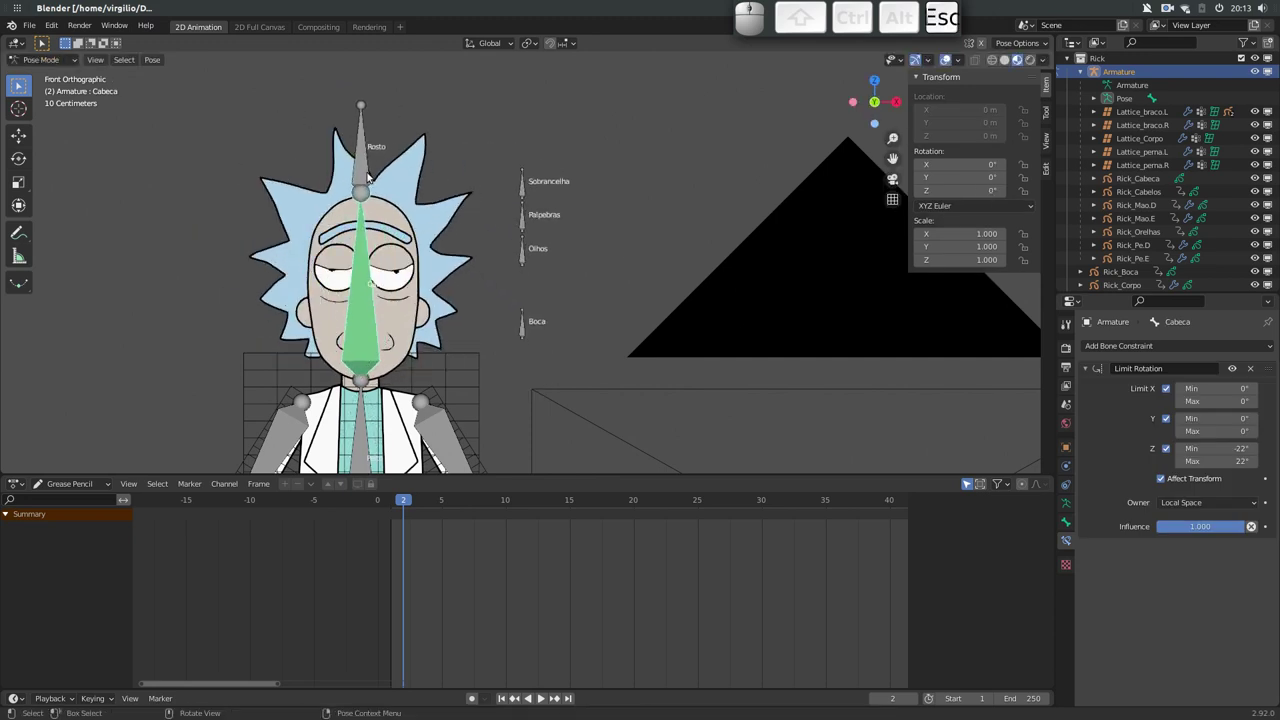
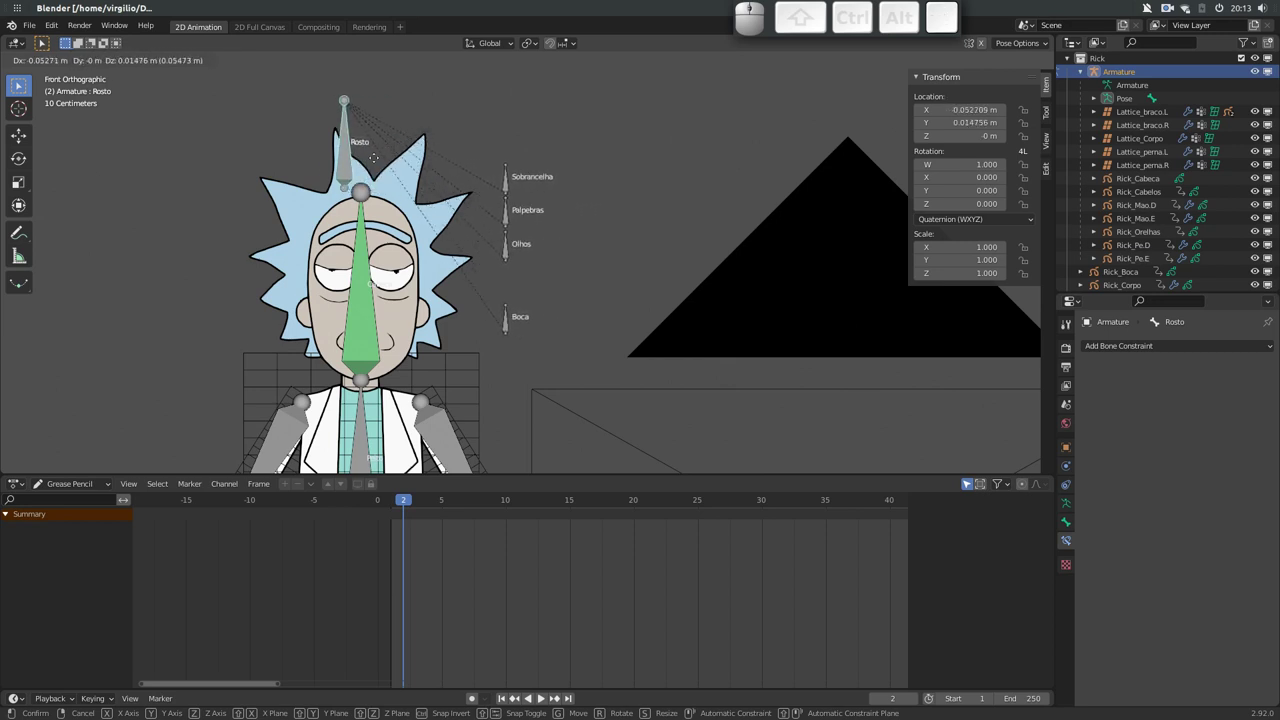
key("Escape")
key("g")
key("Escape")
left_click_drag(504, 168, 538, 219)
left_click(526, 183)
Back in Object Mode, select the Rick_Boca mouth drawing, test-move it and cancel so it stays put
left_click(525, 220)
left_click(526, 257)
left_click(526, 334)
left_click_drag(372, 312, 322, 358)
left_click(319, 387)
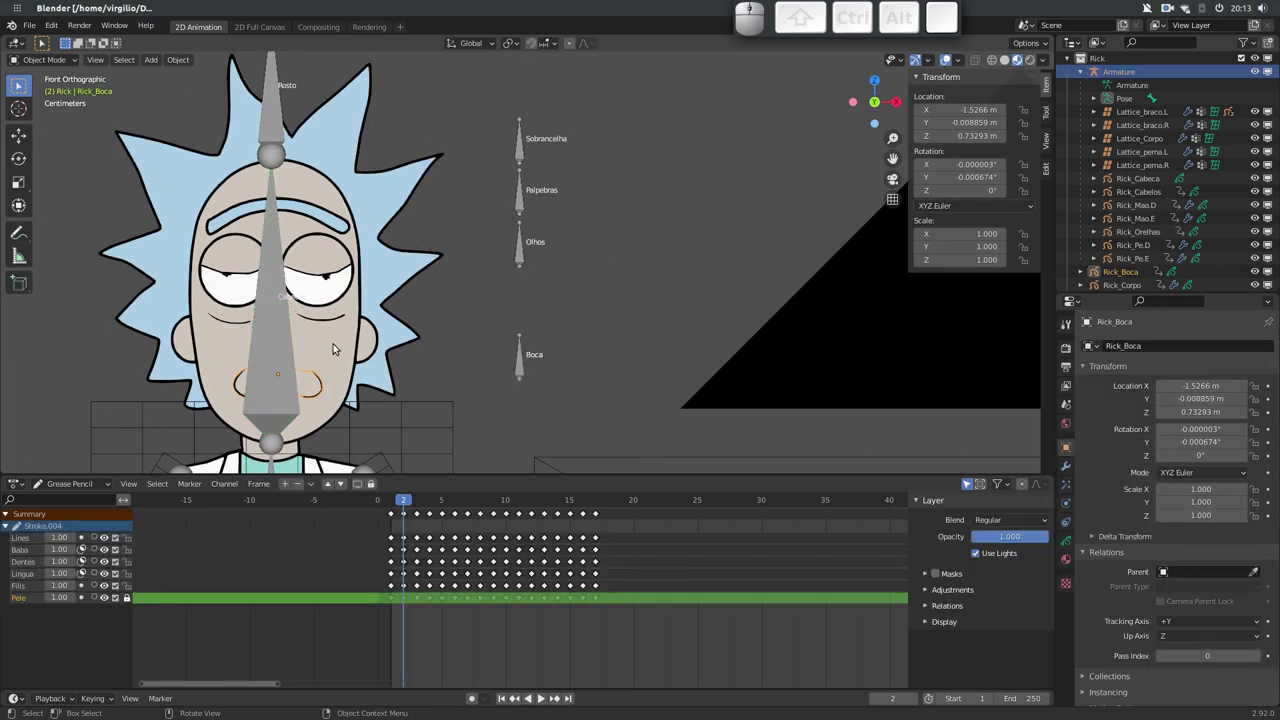
left_click_drag(350, 323, 404, 314)
key("shift+g")
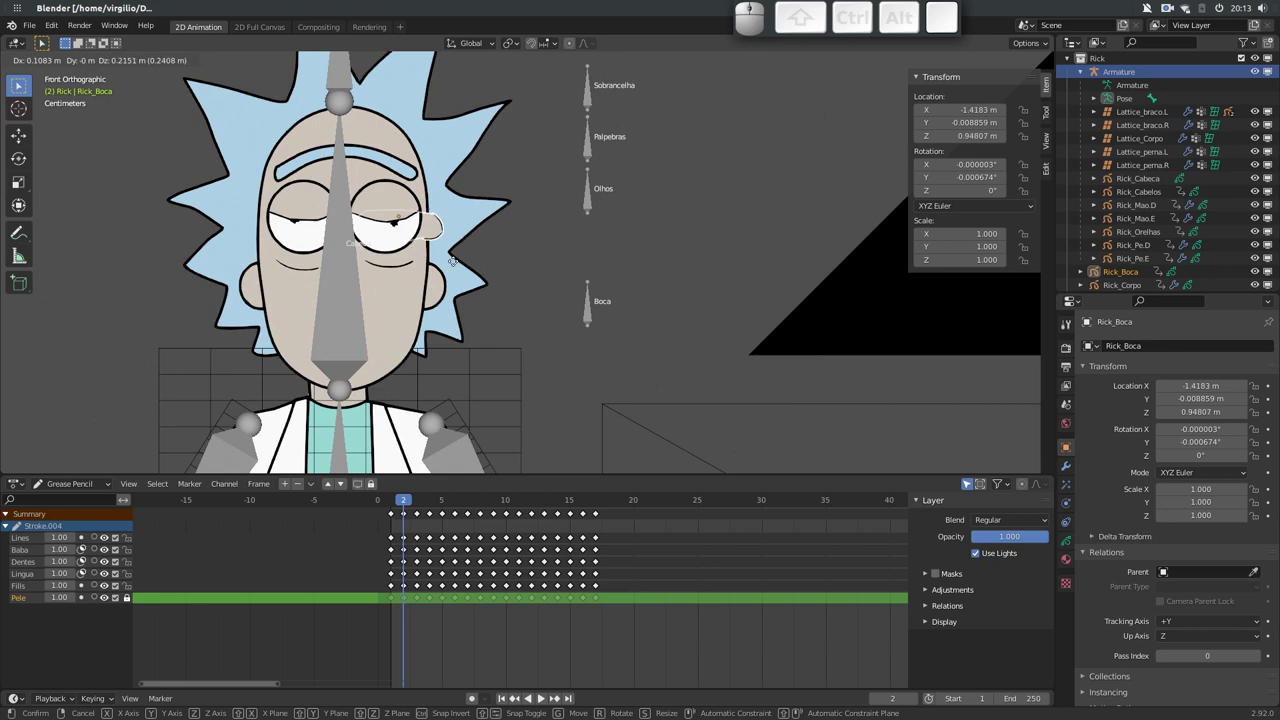
key("Escape")
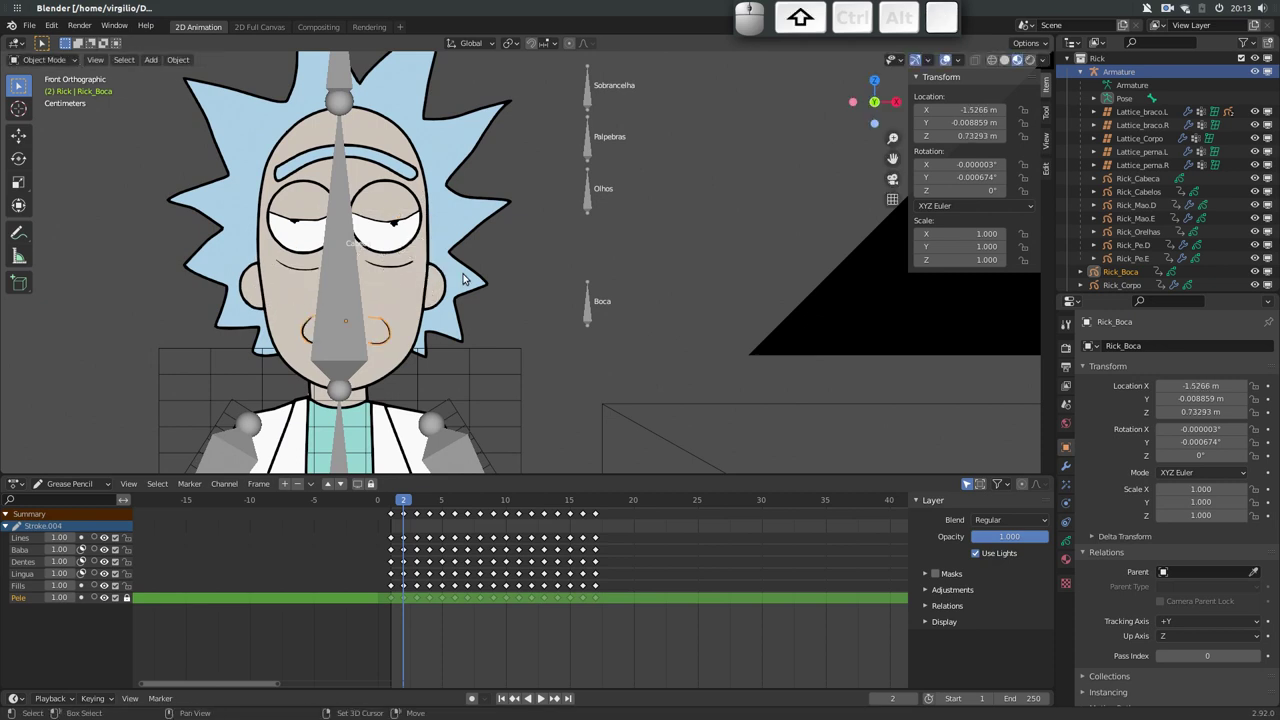
Parent Rick_Boca to the Boca bone (Ctrl+P > Bone) and rotate the Cabeca bone to check the mouth follows
left_click(589, 316)
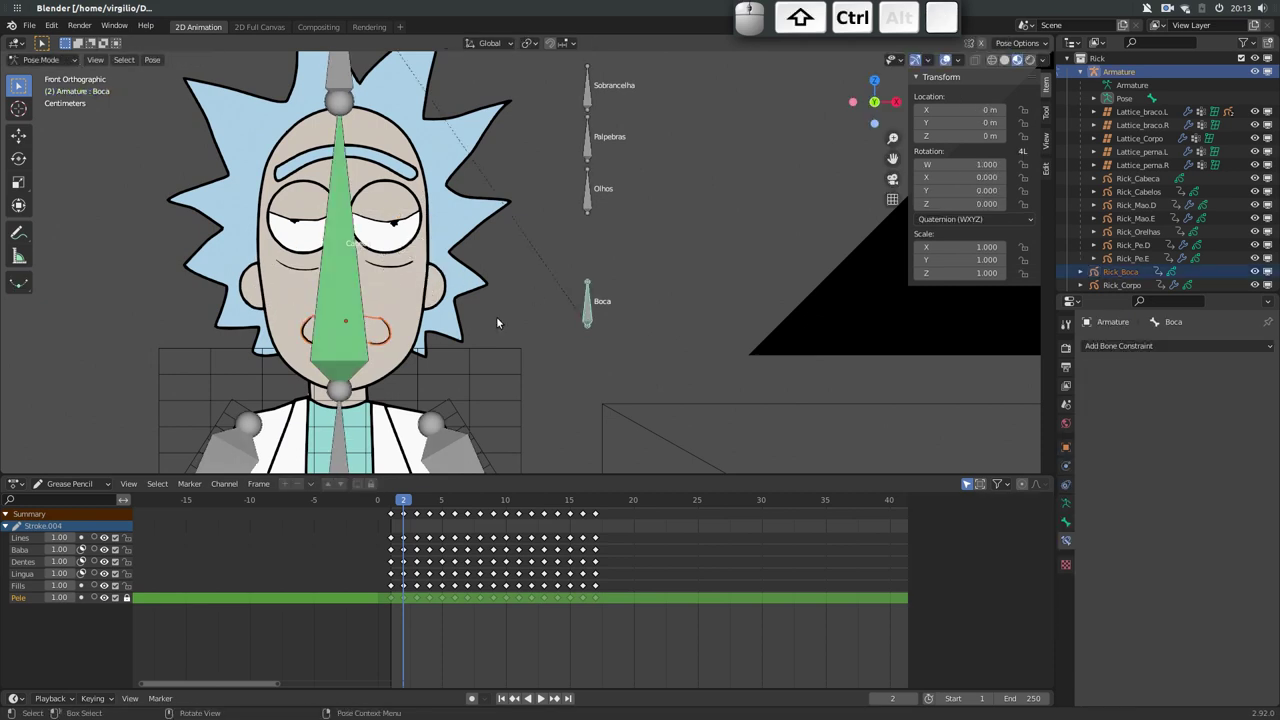
key("ctrl+p")
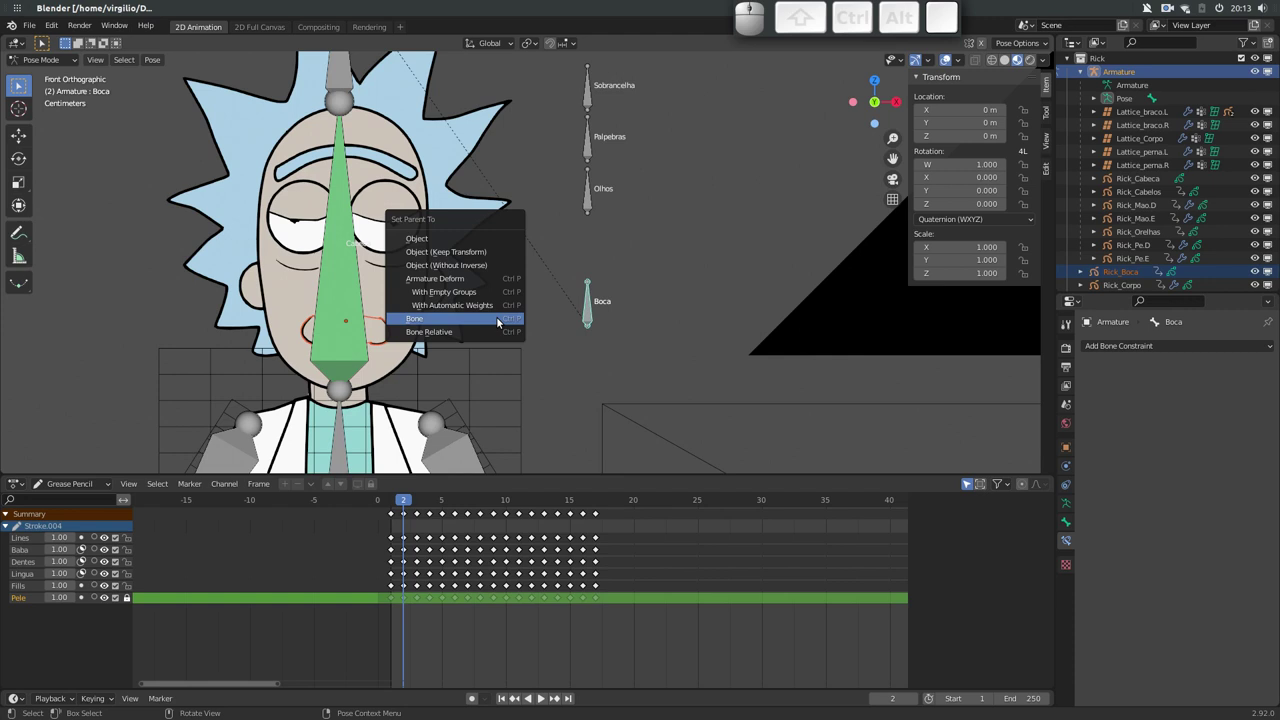
key("Return")
middle_click(479, 260)
left_click(378, 225)
key("r")
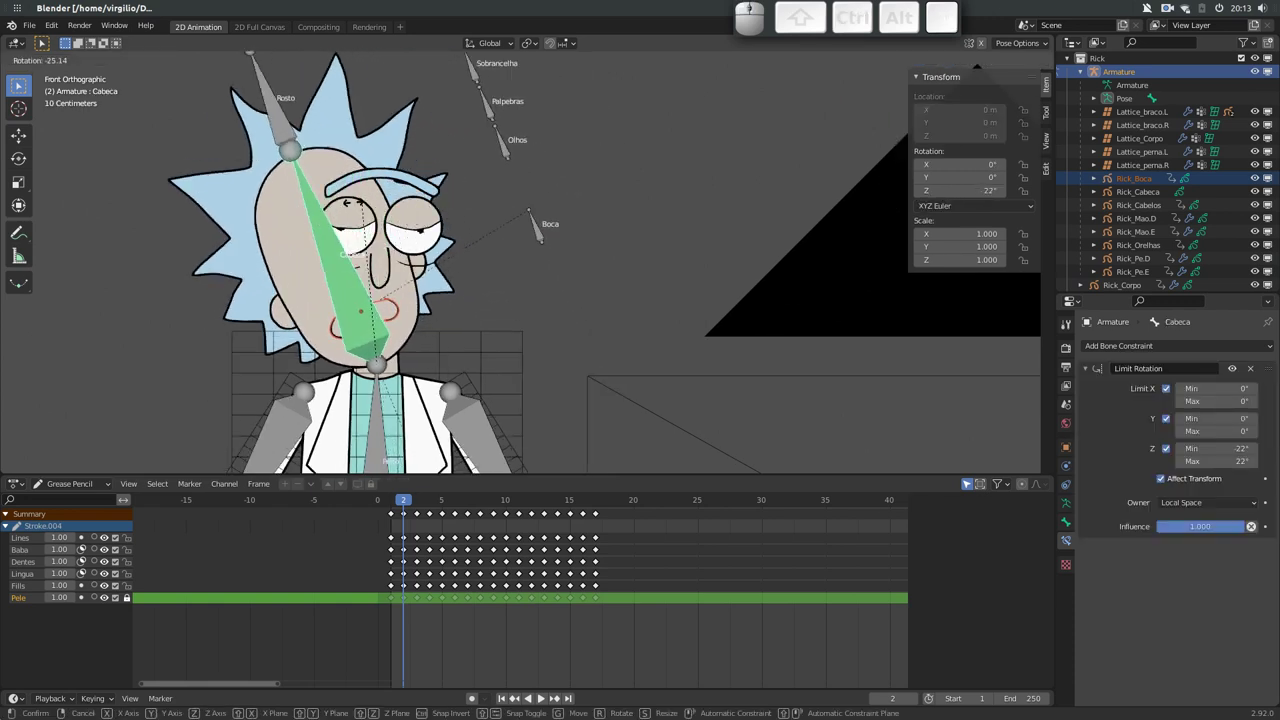
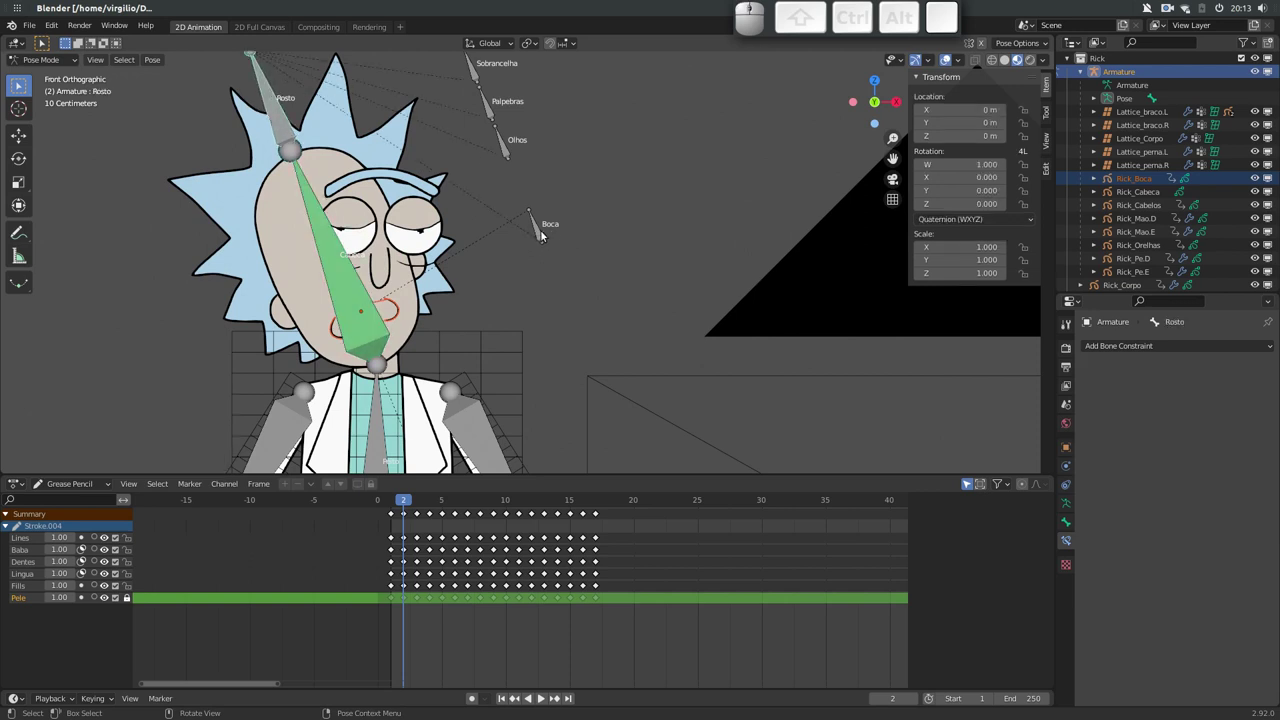
Clear the Cabeca bone's rotation, test-move the Boca bone, and set the armature to display as Wire
left_click(348, 274)
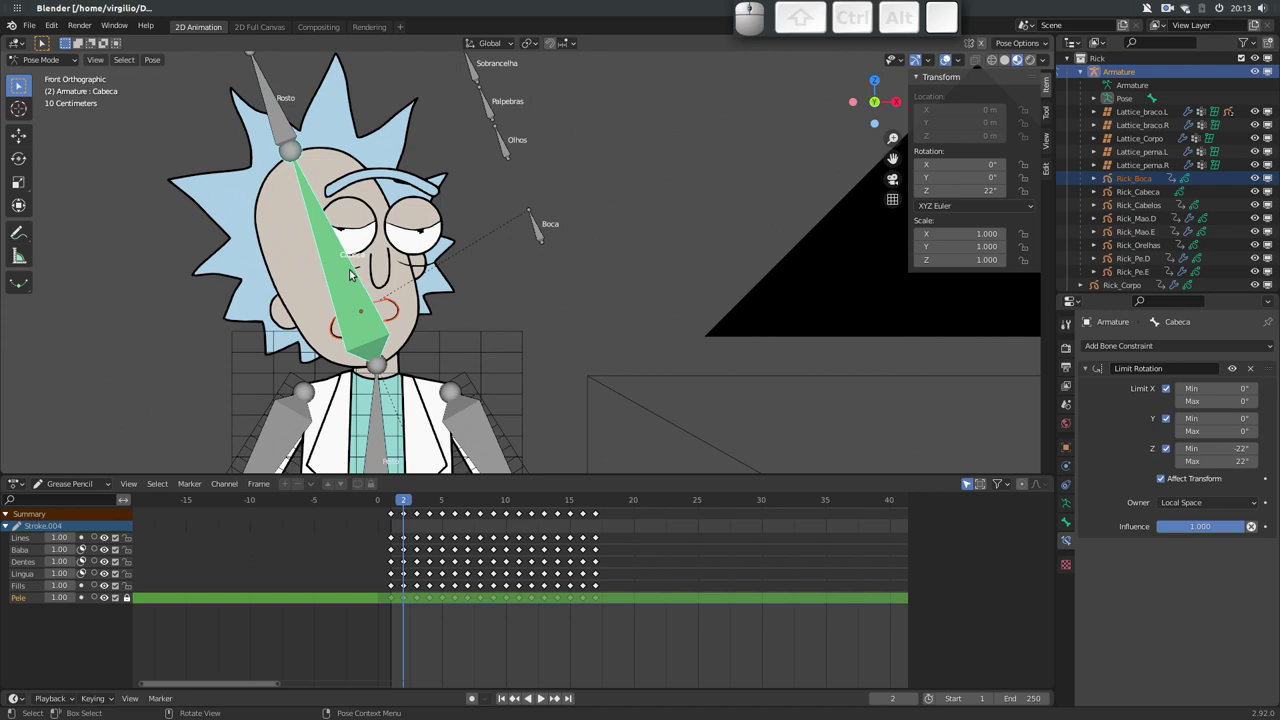
key("alt+r")
left_click(580, 303)
key("g")
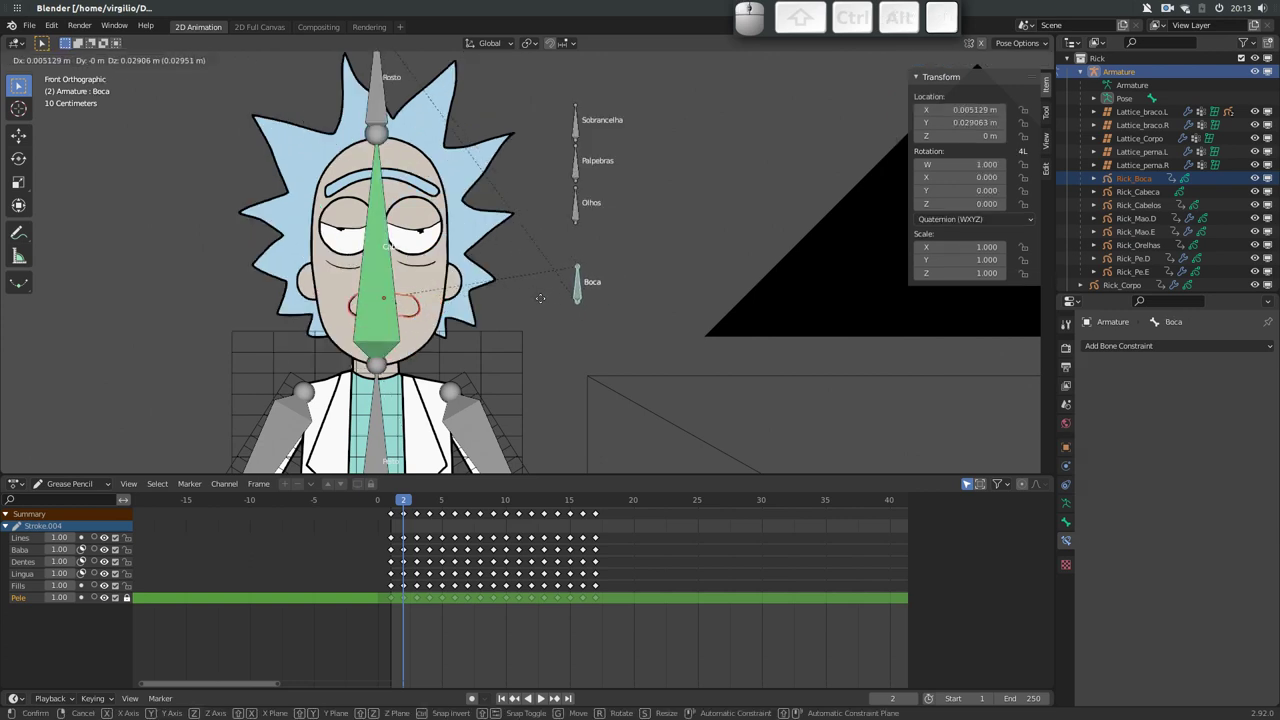
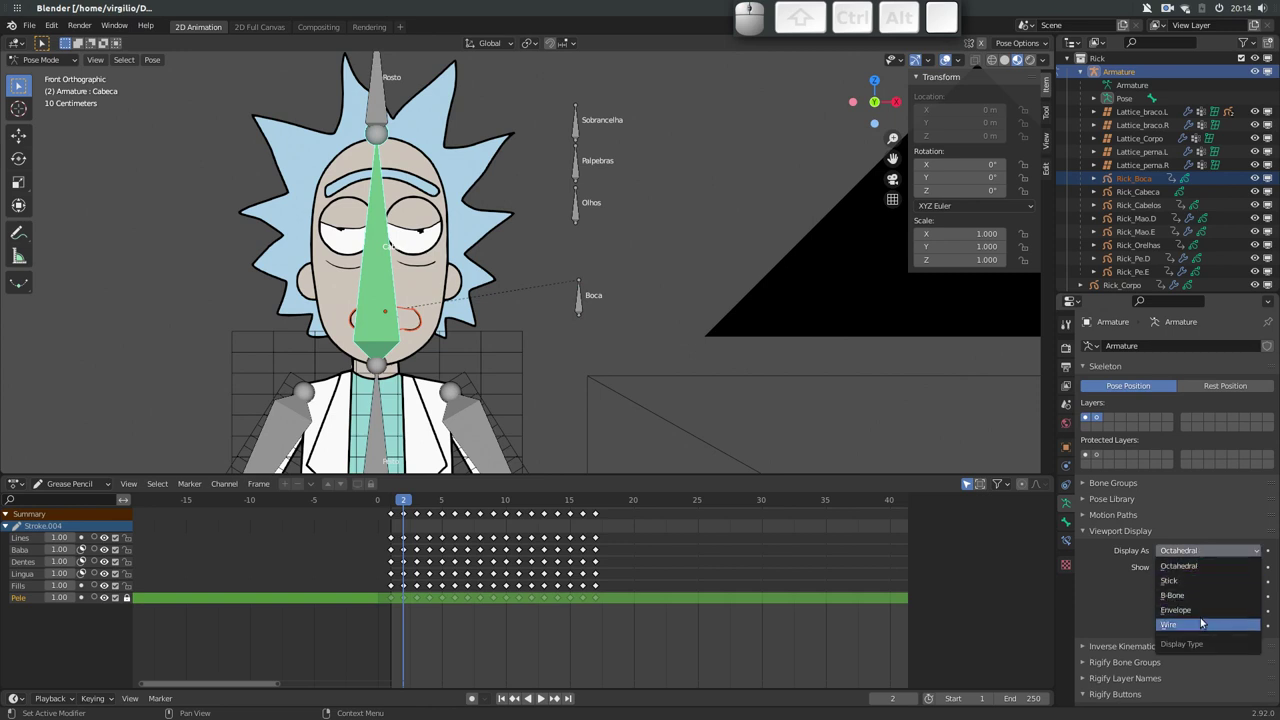
left_click(1207, 625)
Reset the Boca bone's location, zoom on the face, test-move the bone again and cancel
left_click(578, 302)
key("alt+g")
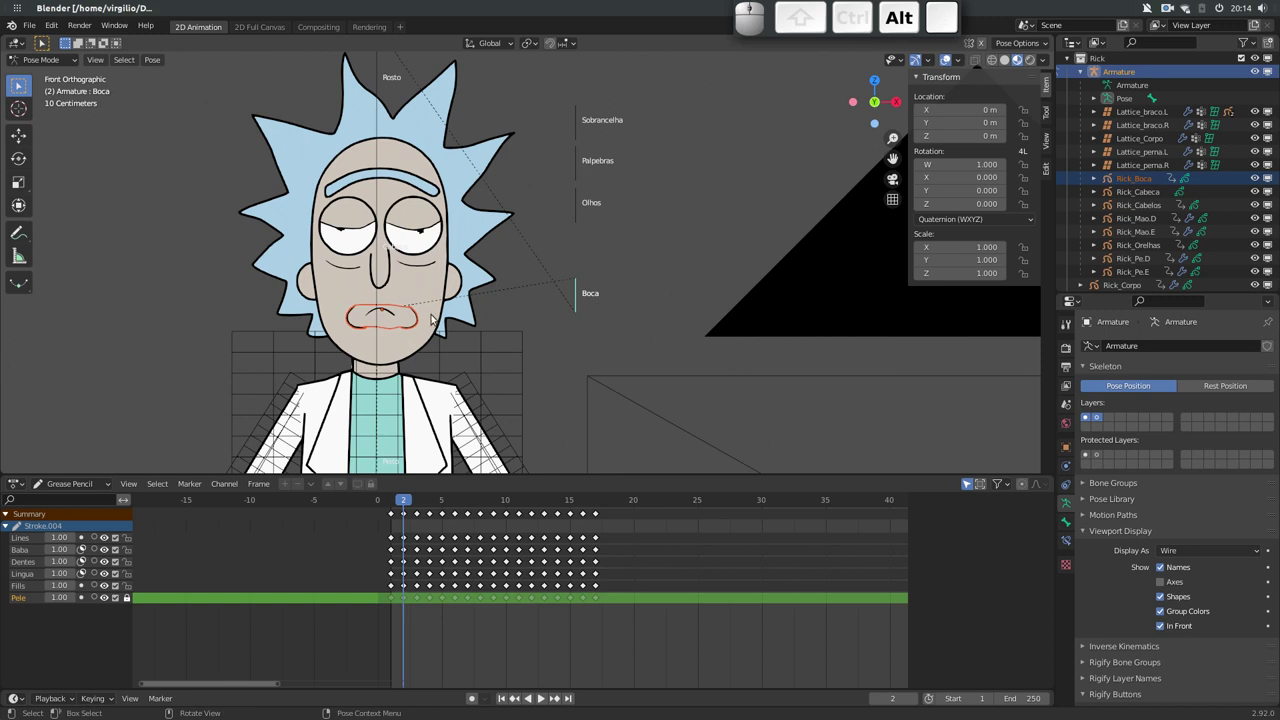
left_click_drag(389, 292, 486, 307)
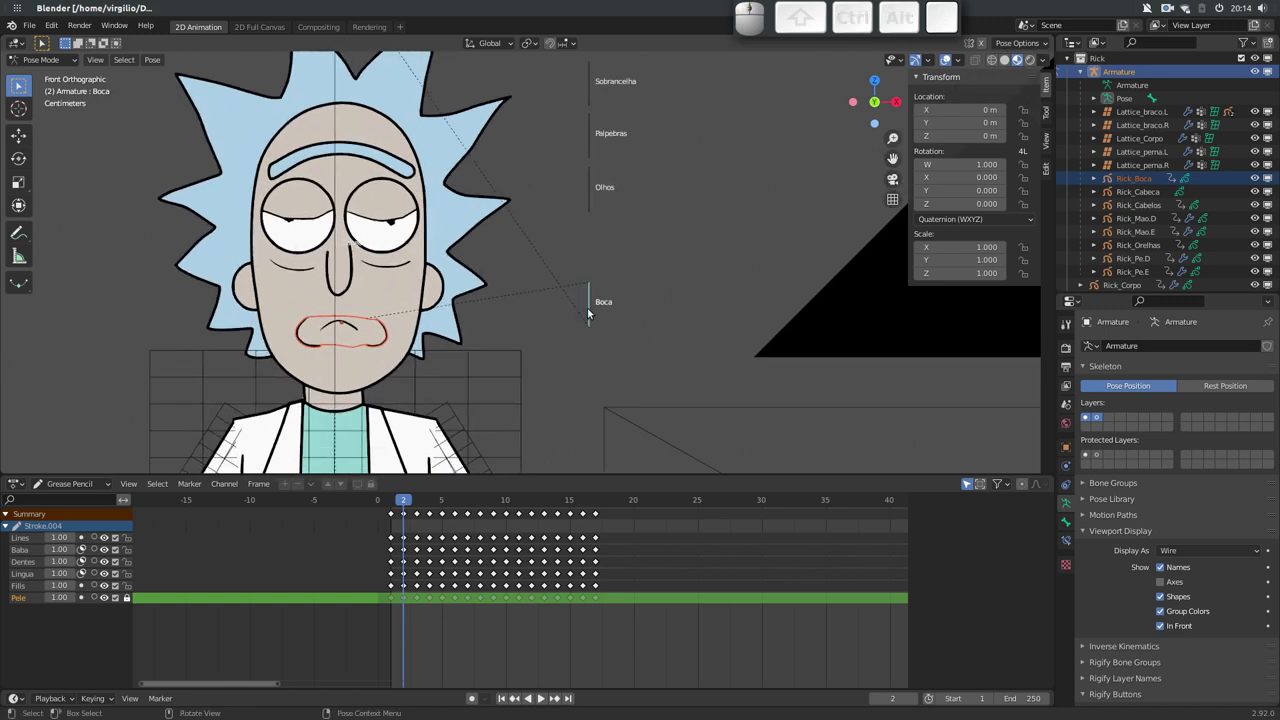
key("g")
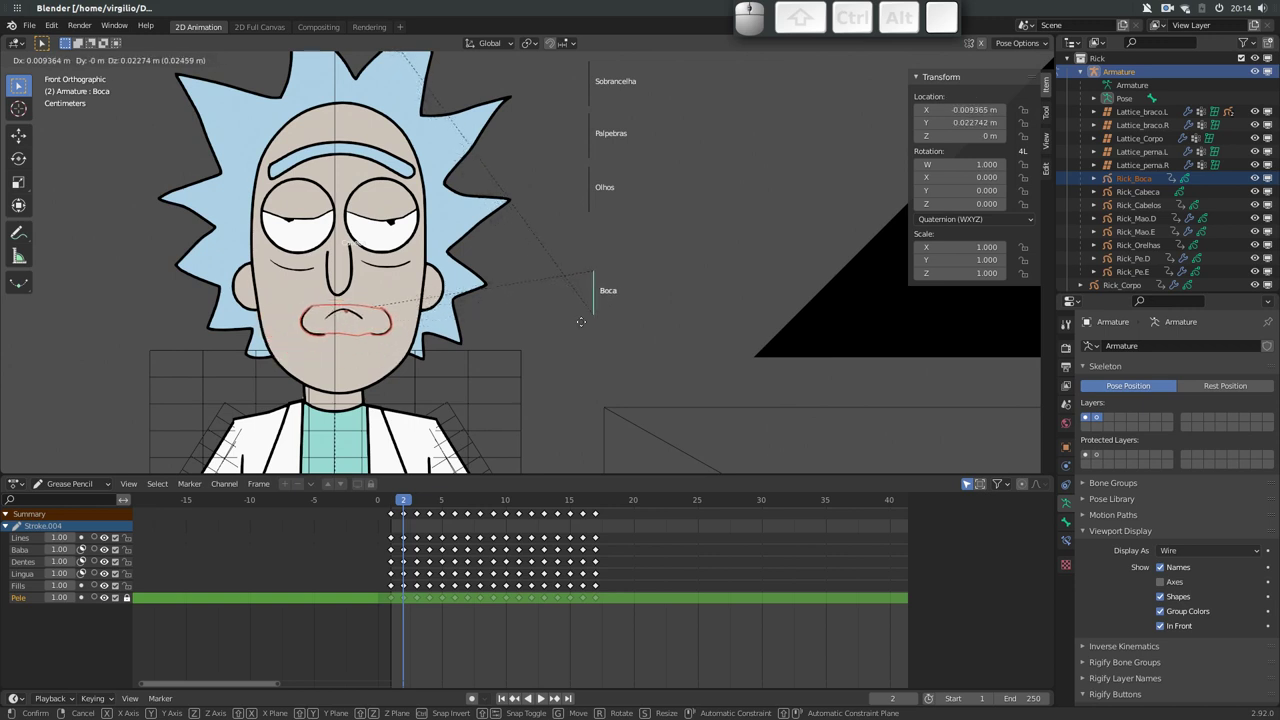
key("Escape")
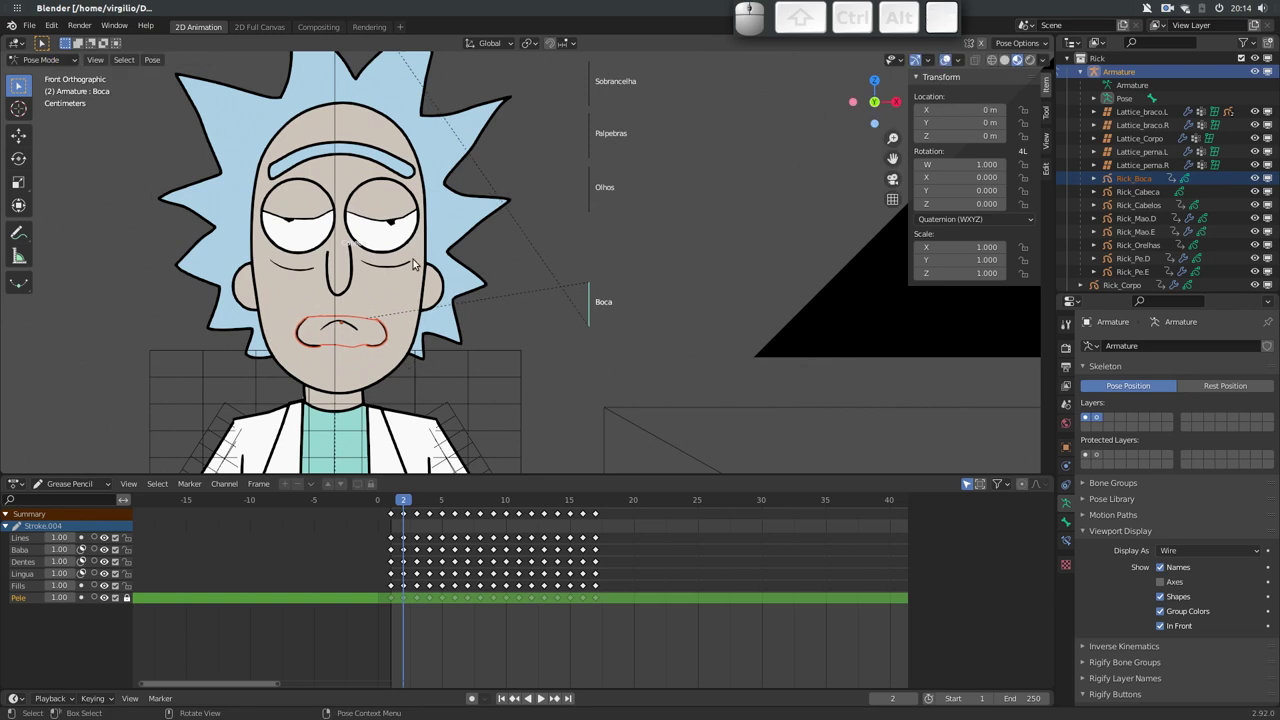
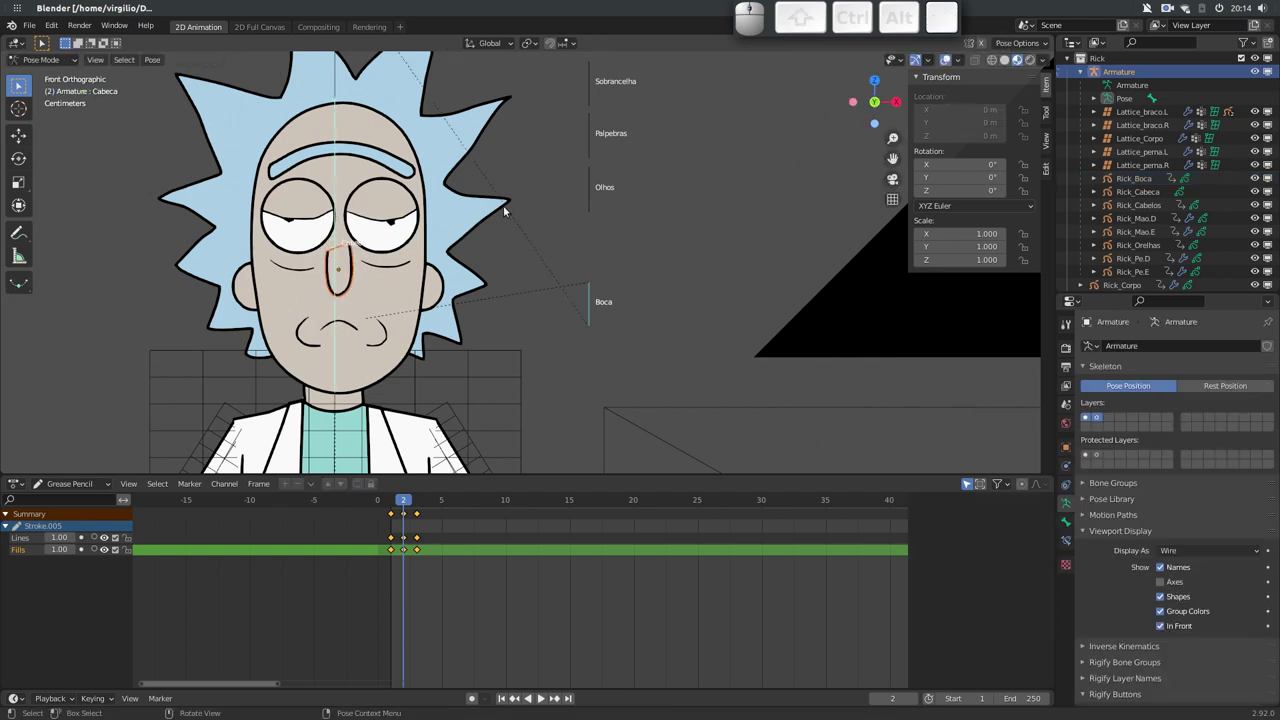
Parent Rick_Nariz to the armature with Armature Deform, then test-move the Rosto bone and cancel
left_click_drag(456, 258, 383, 327)
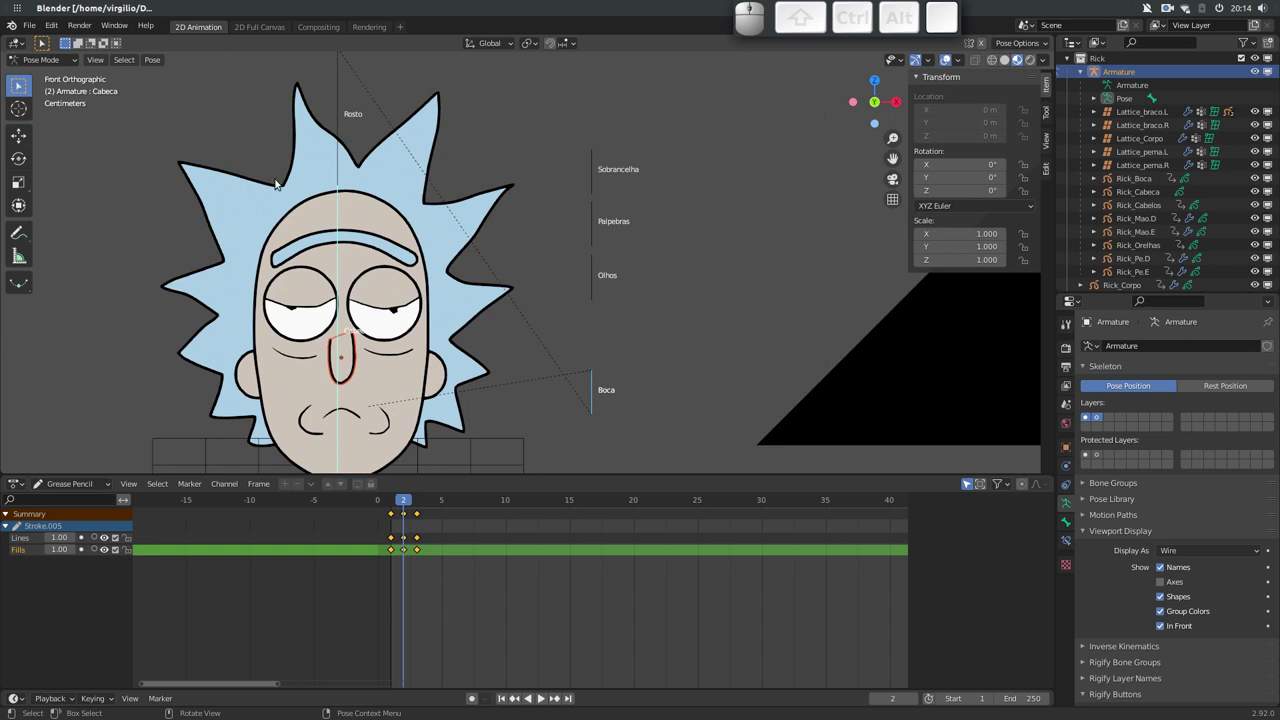
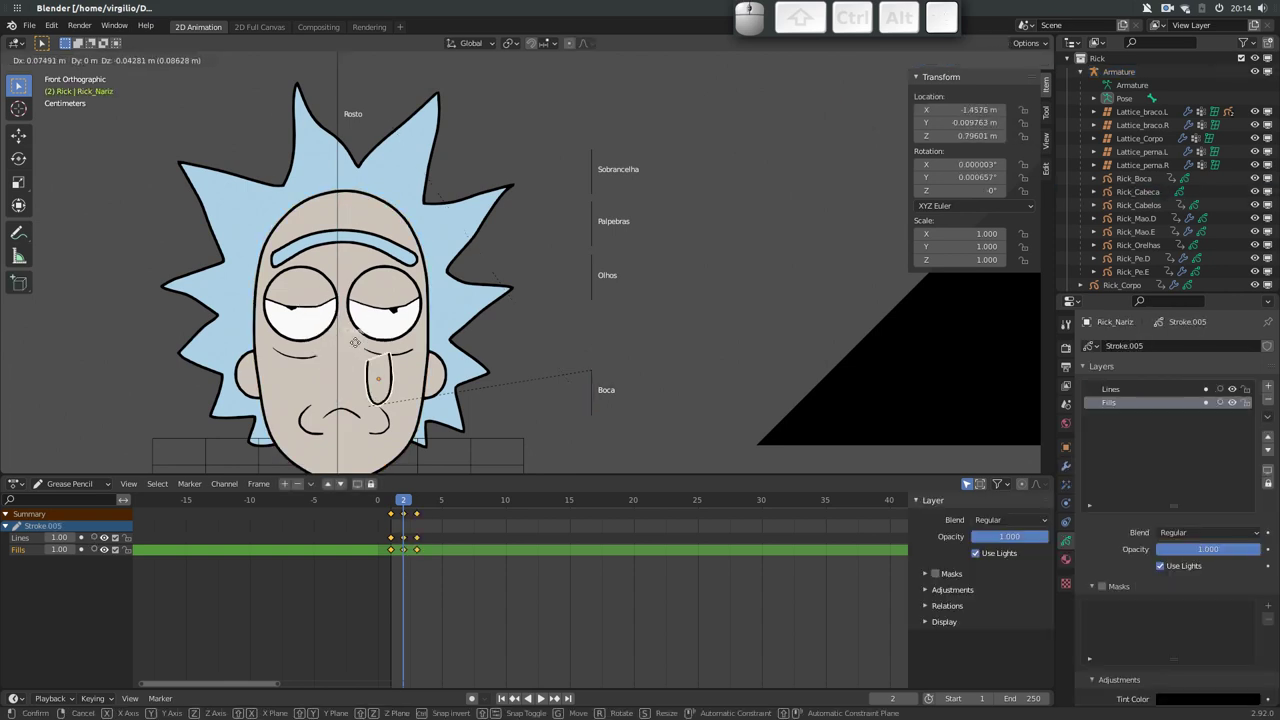
key("Escape")
left_click(338, 90)
key("ctrl+p")
key("Return")
left_click(346, 109)
key("g")
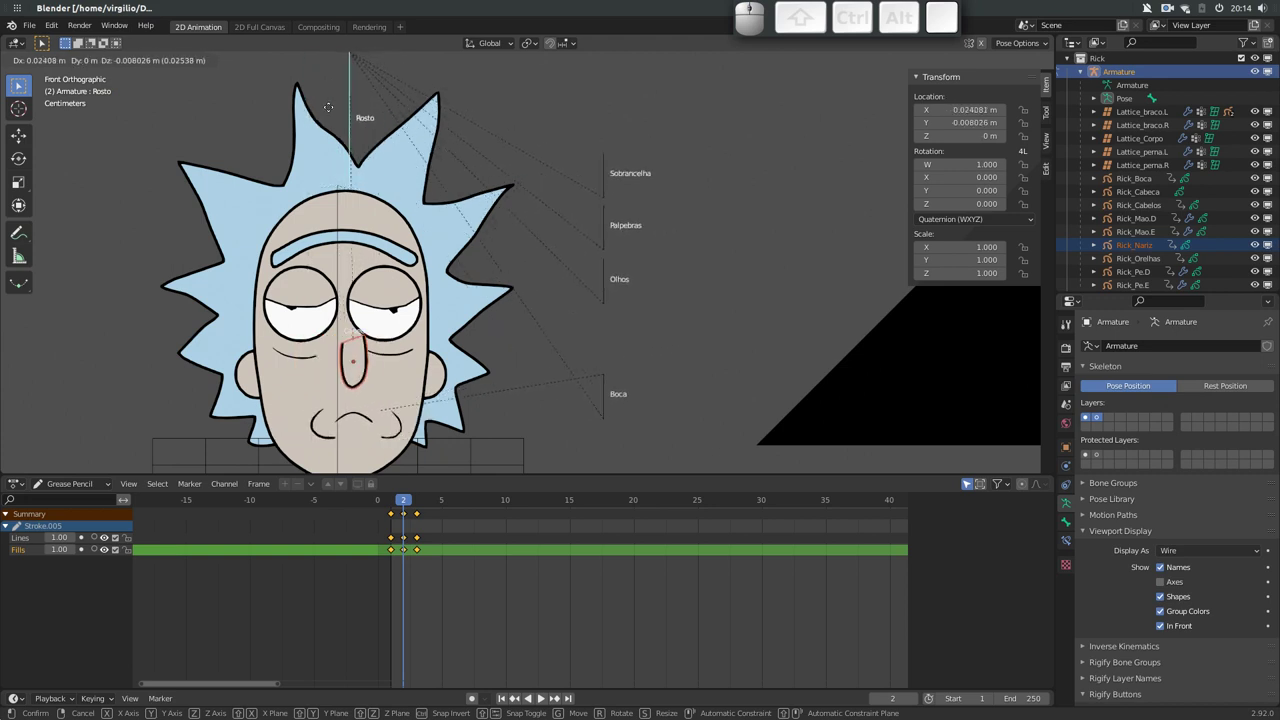
key("Escape")
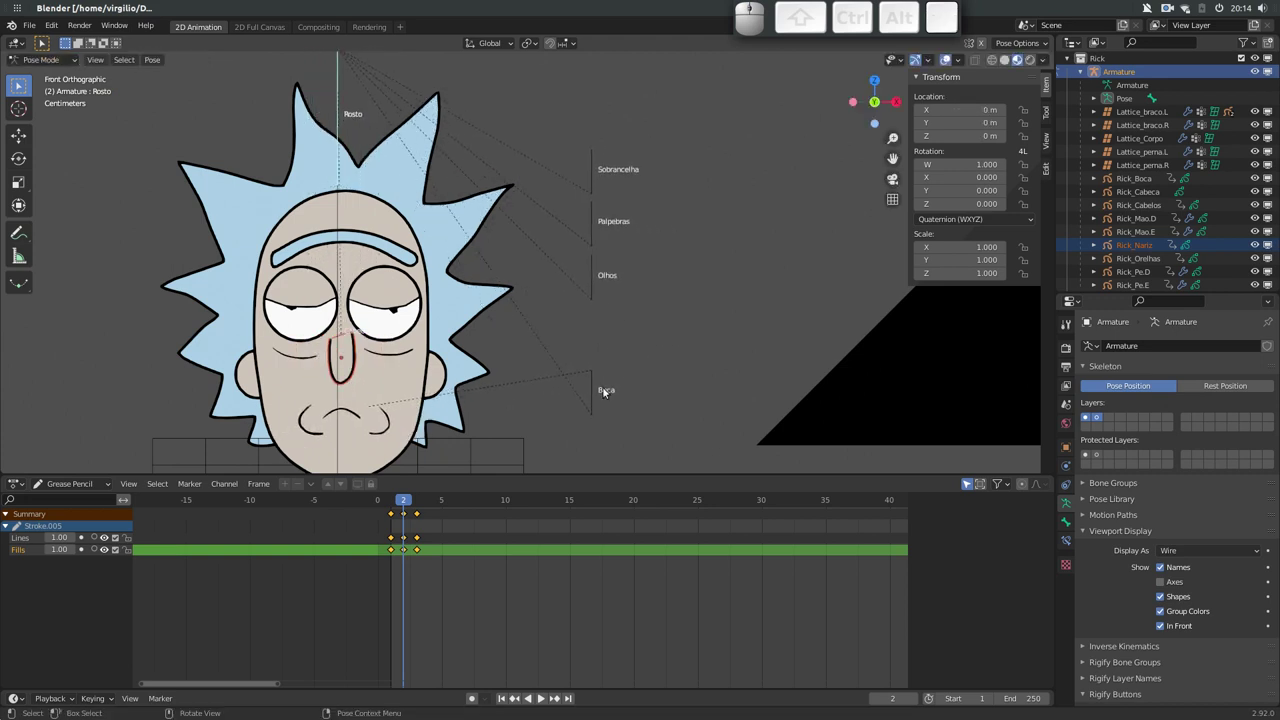
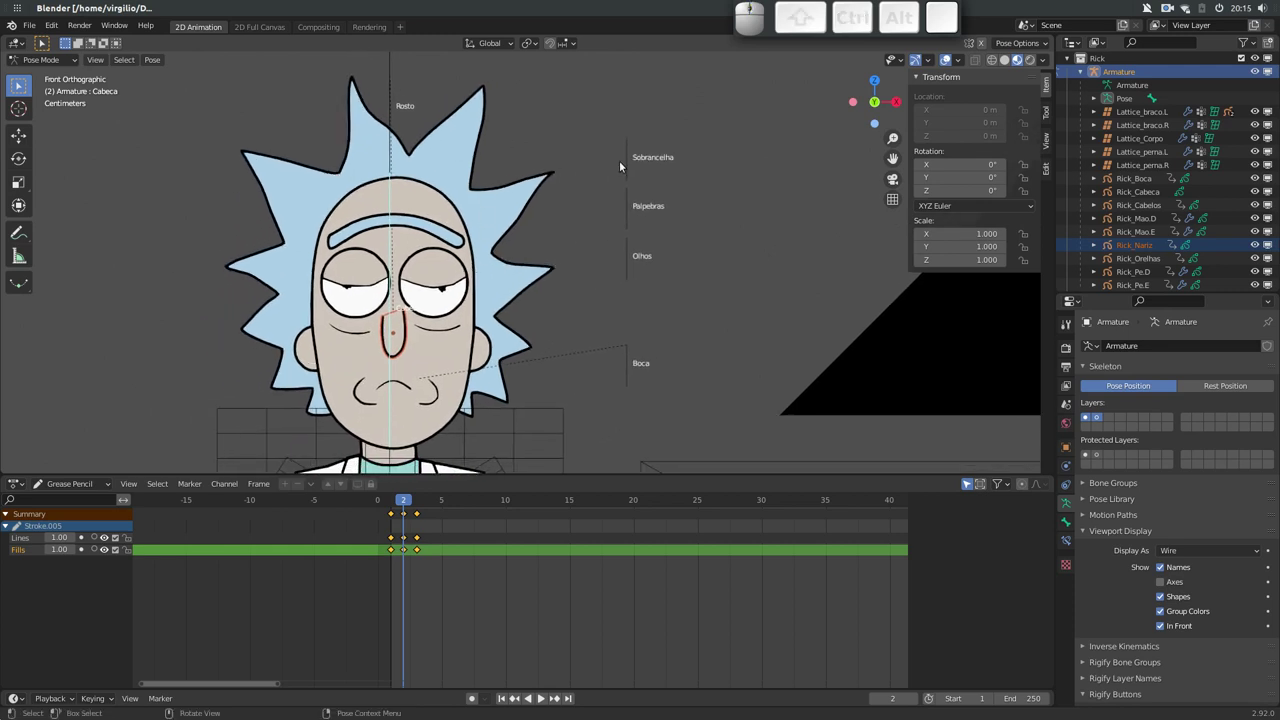
Parent the Rick_Sobrancelha eyebrow drawing to the armature with Armature Deform
left_click(629, 167)
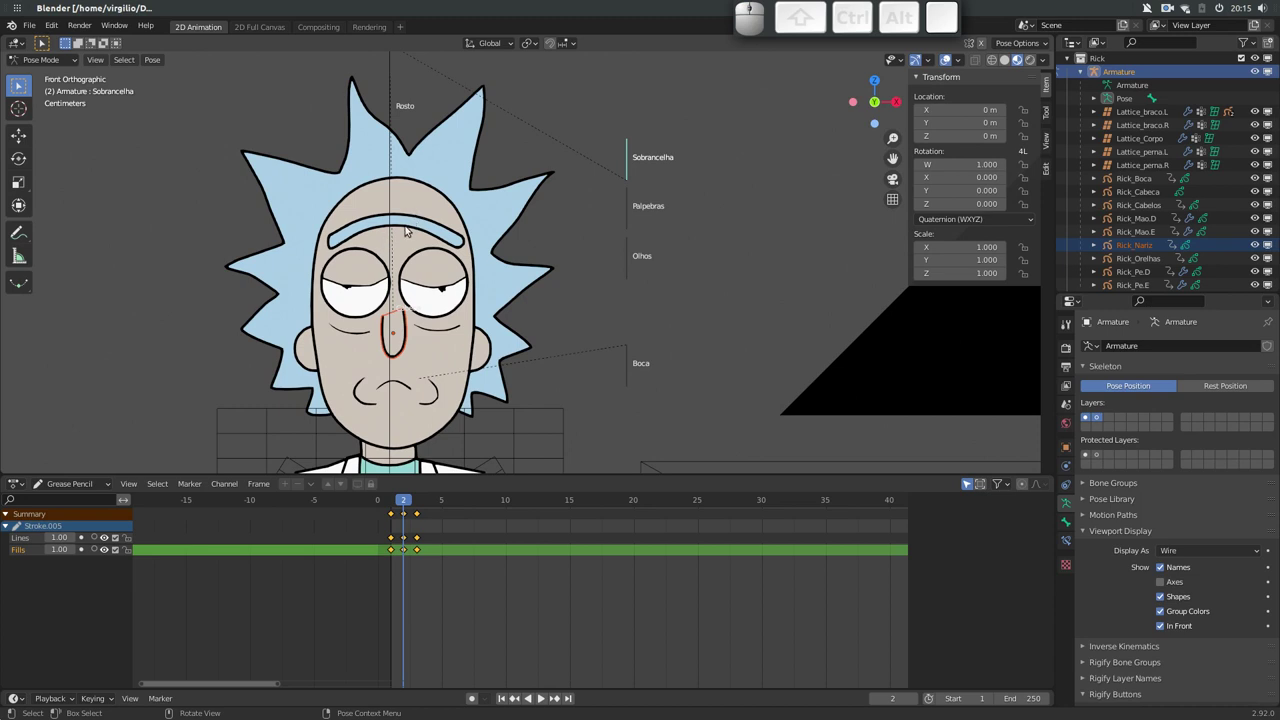
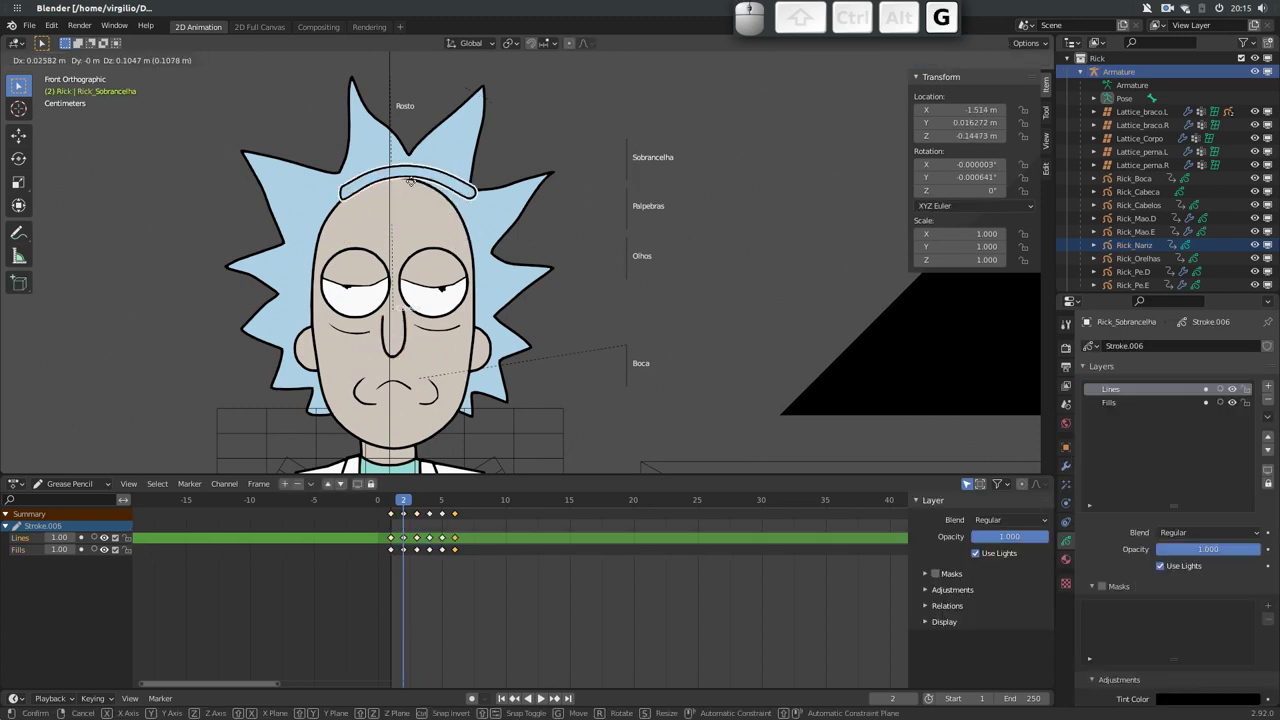
key("Escape")
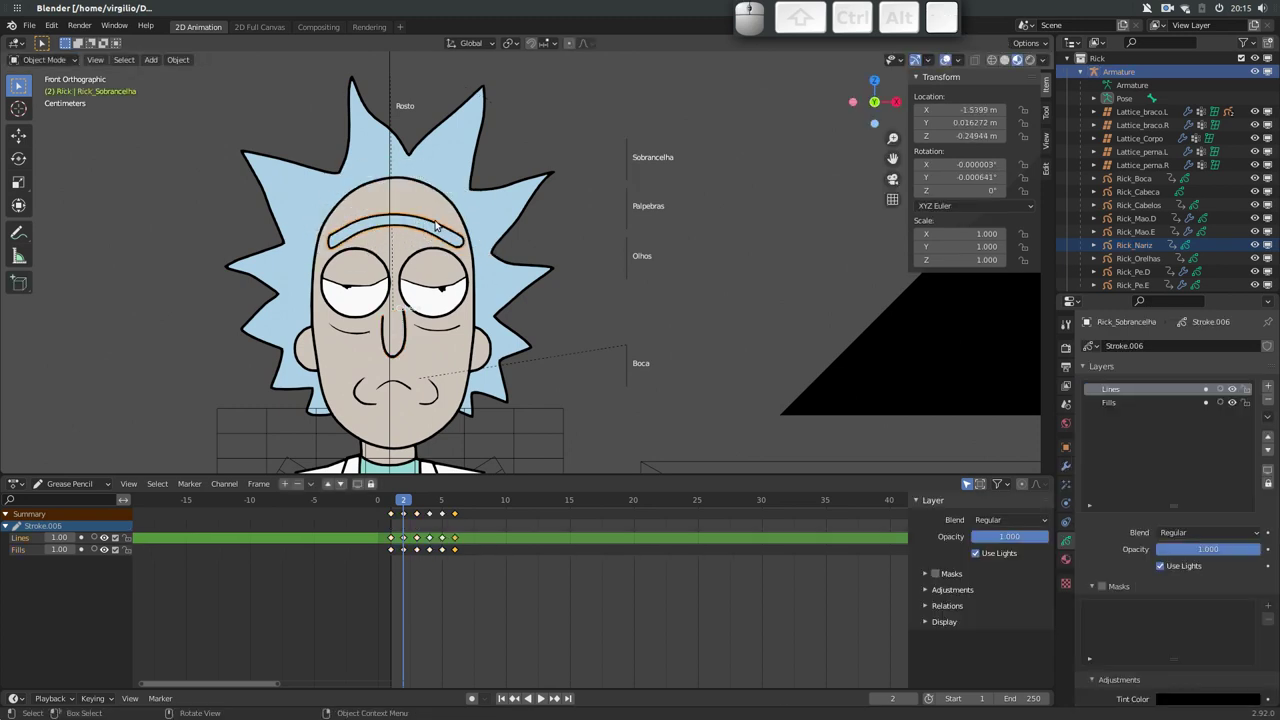
left_click(627, 161)
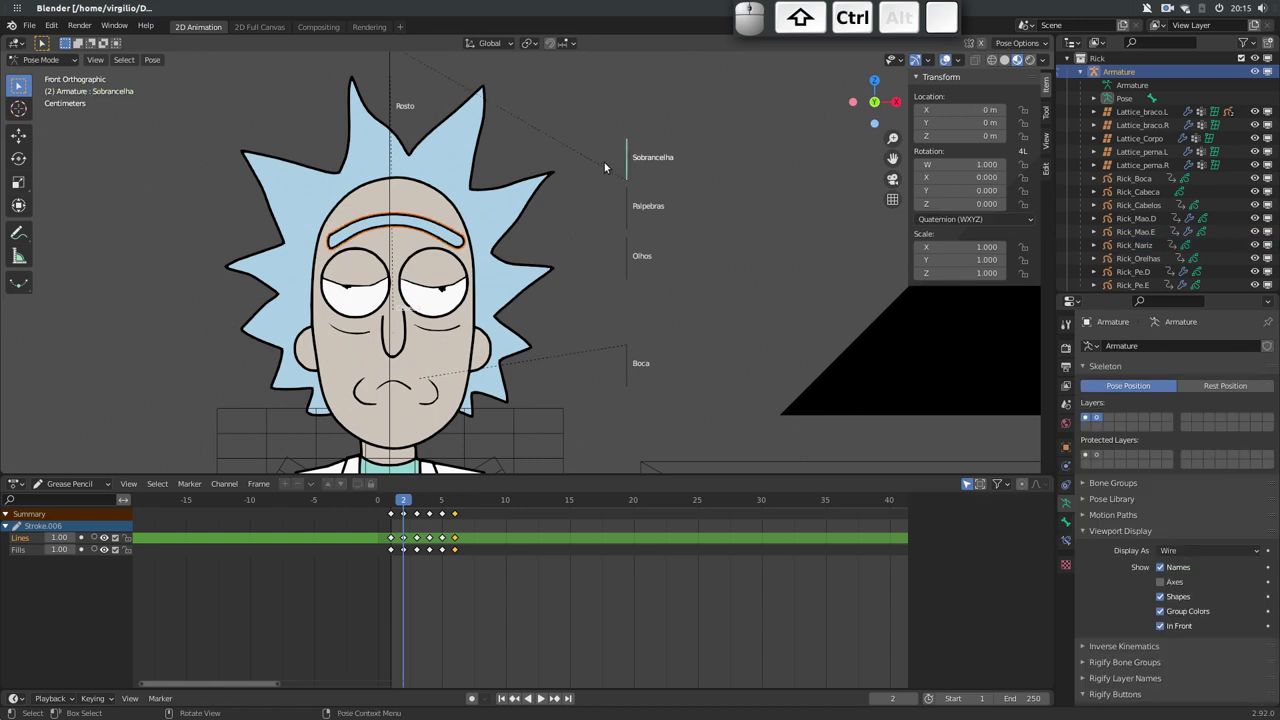
key("ctrl+p")
left_click(633, 171)
Test-move the Sobrancelha and Rosto bones, cancelling each, and zoom out to face and shoulders
key("g")
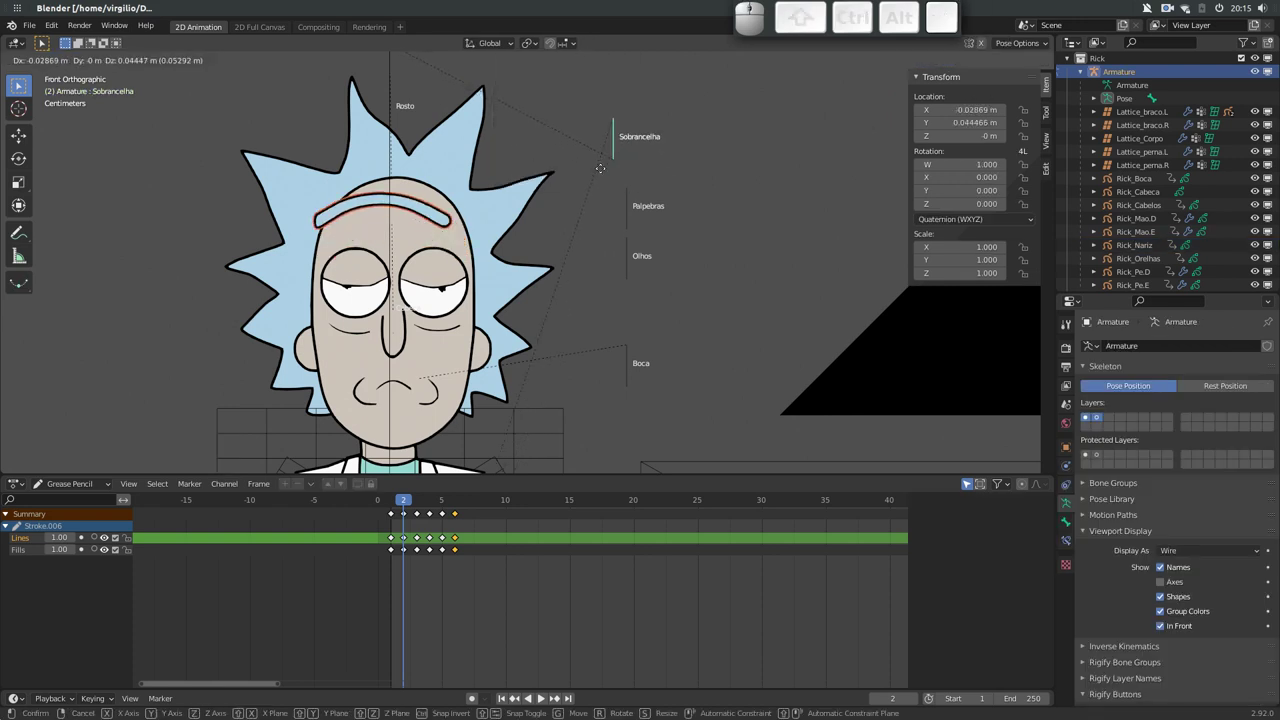
key("Escape")
left_click(393, 99)
key("g")
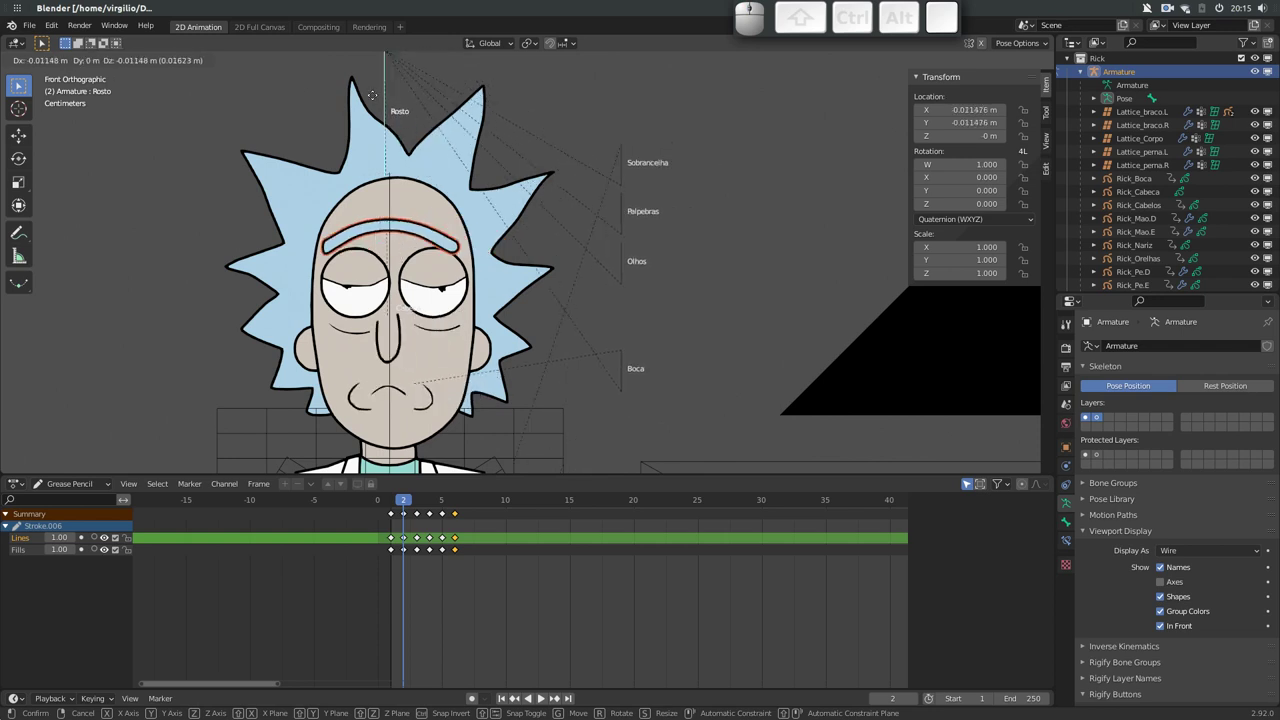
key("Escape")
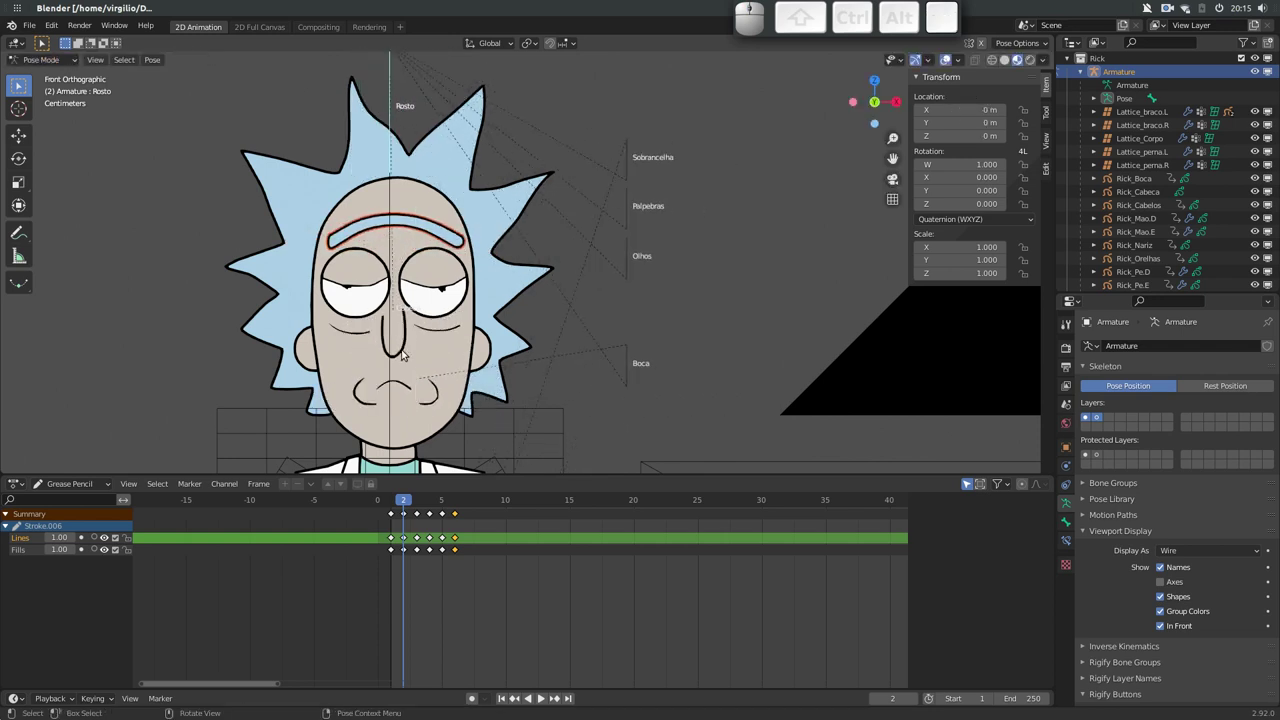
left_click_drag(446, 242, 449, 336)
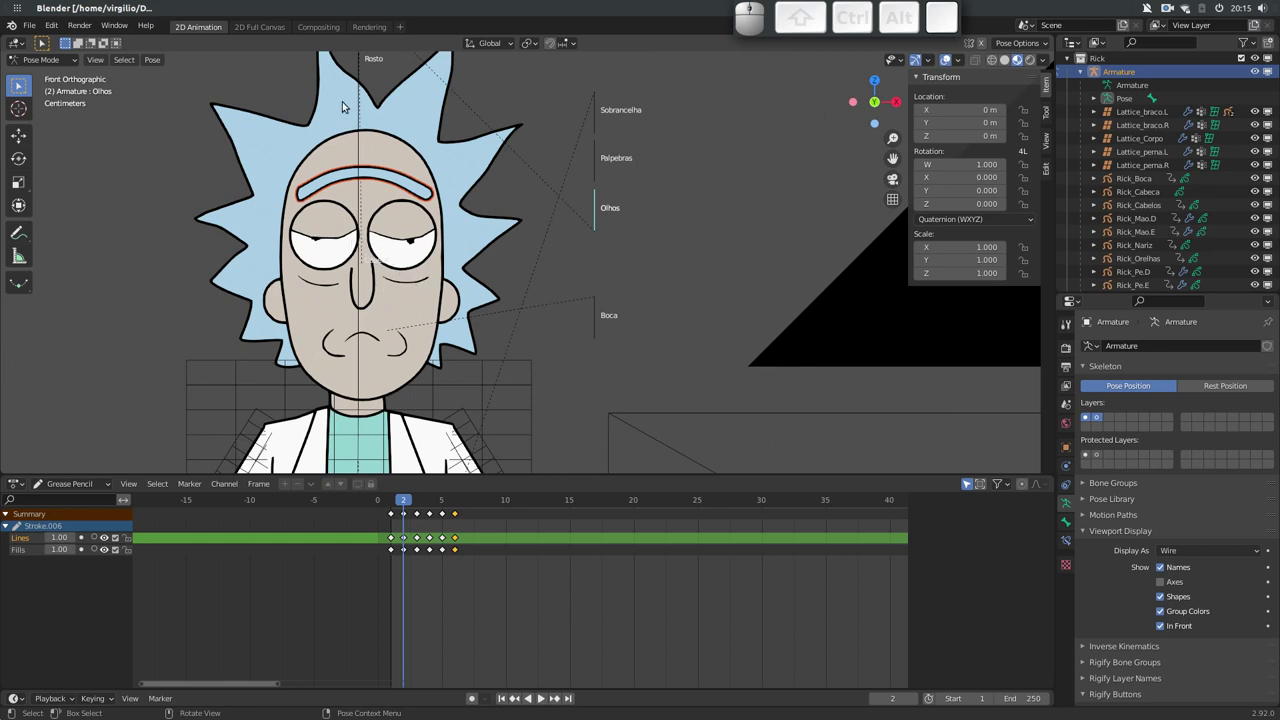
Select the Rick_Olhos eyes drawing and test-move it, cancelling the move
left_click(356, 72)
left_click(360, 70)
left_click(393, 220)
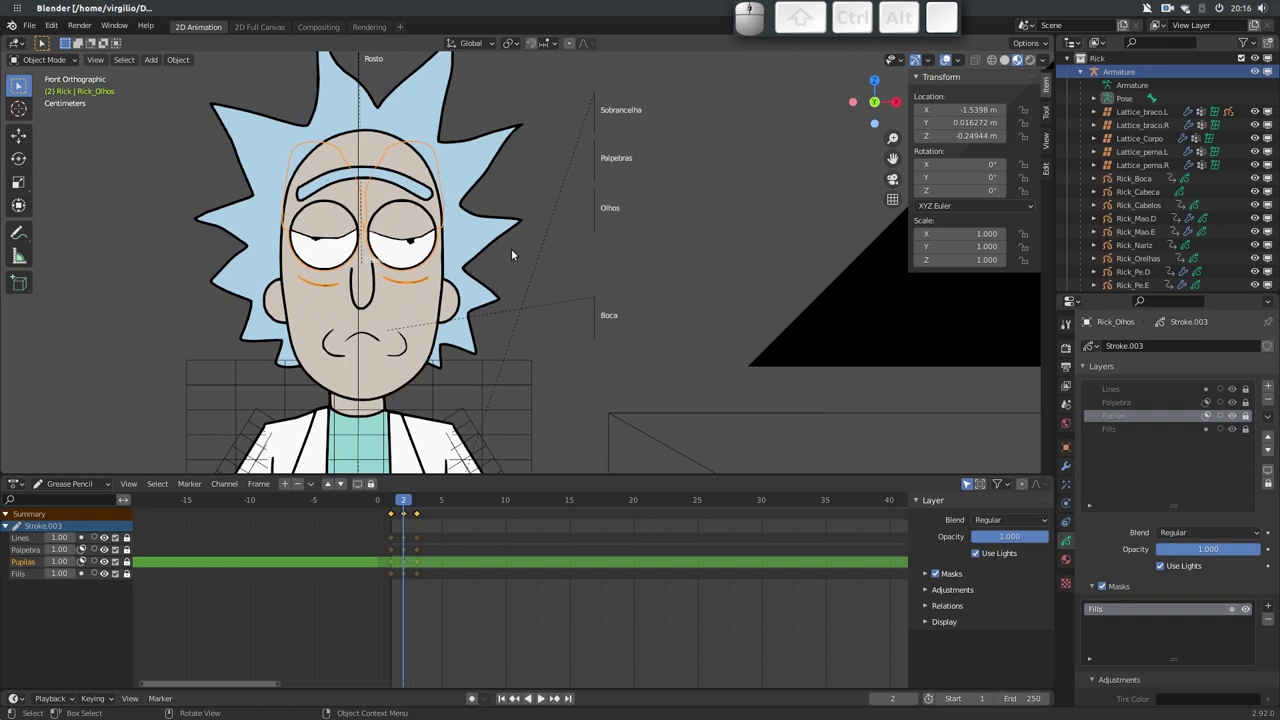
key("g")
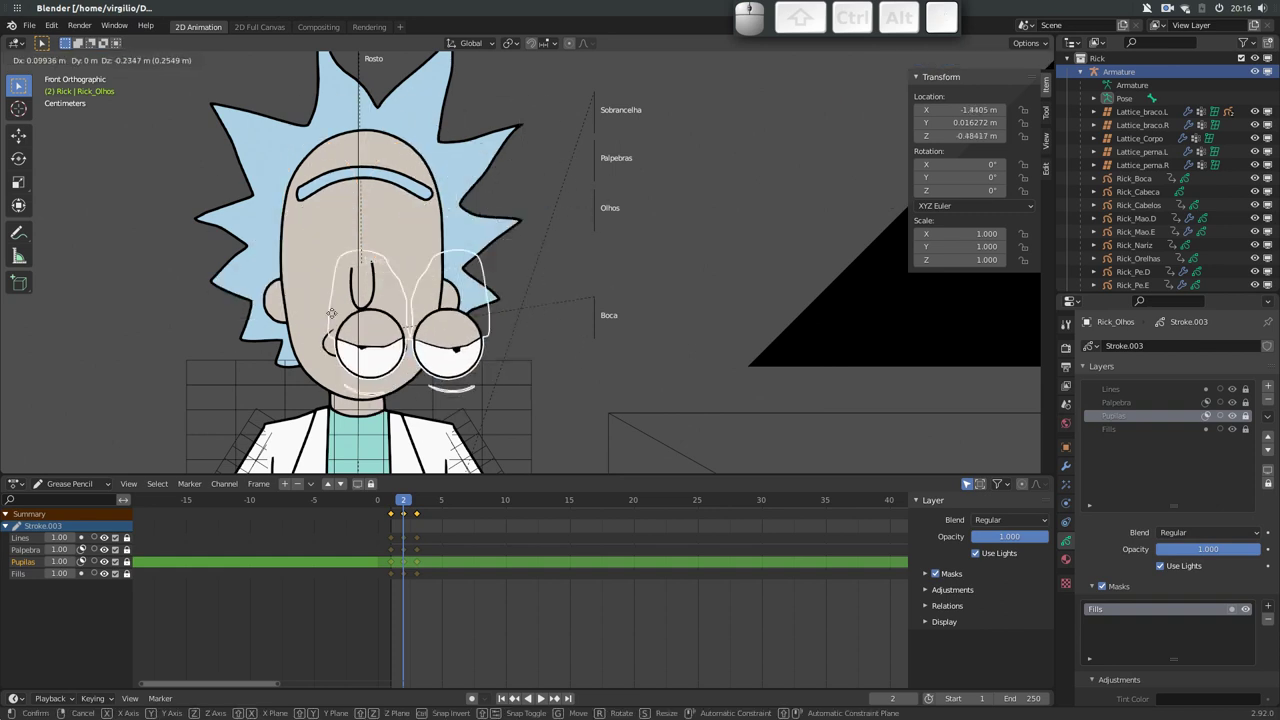
key("Escape")
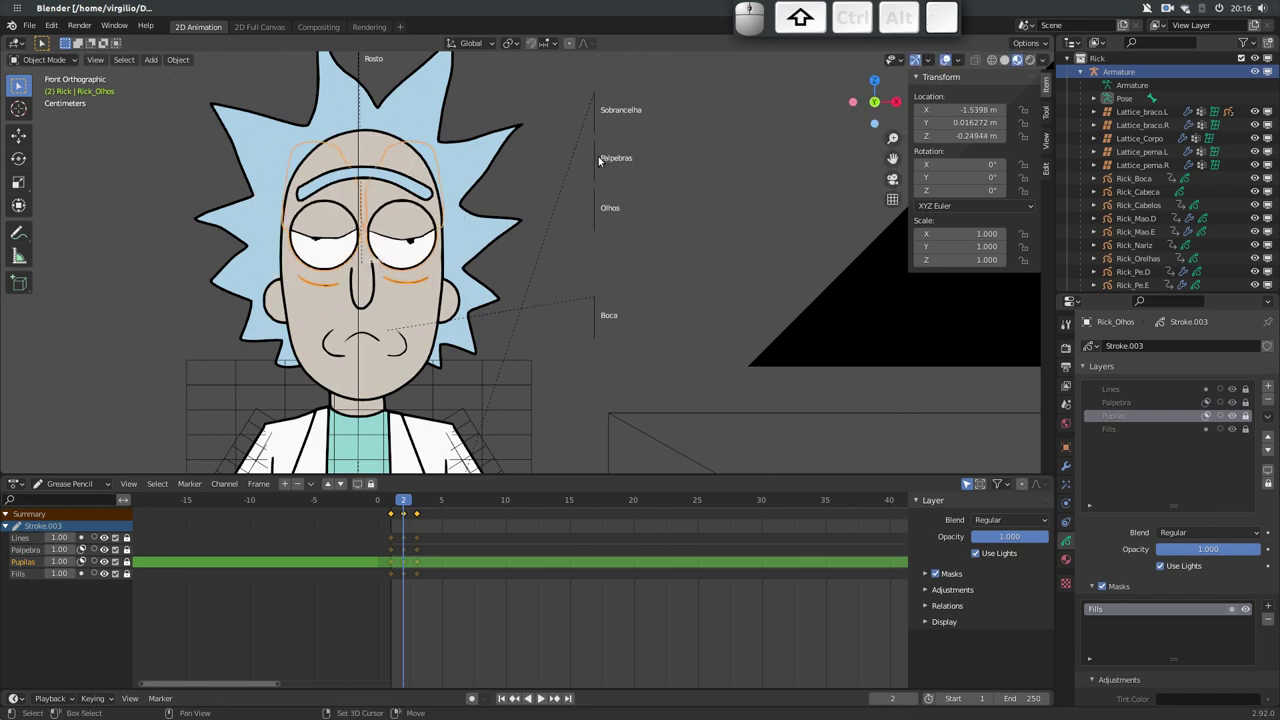
Parent Rick_Olhos to the armature With Empty Groups and return to the eyes drawing in Object Mode
left_click(594, 164)
key("ctrl+p")
key("Up")
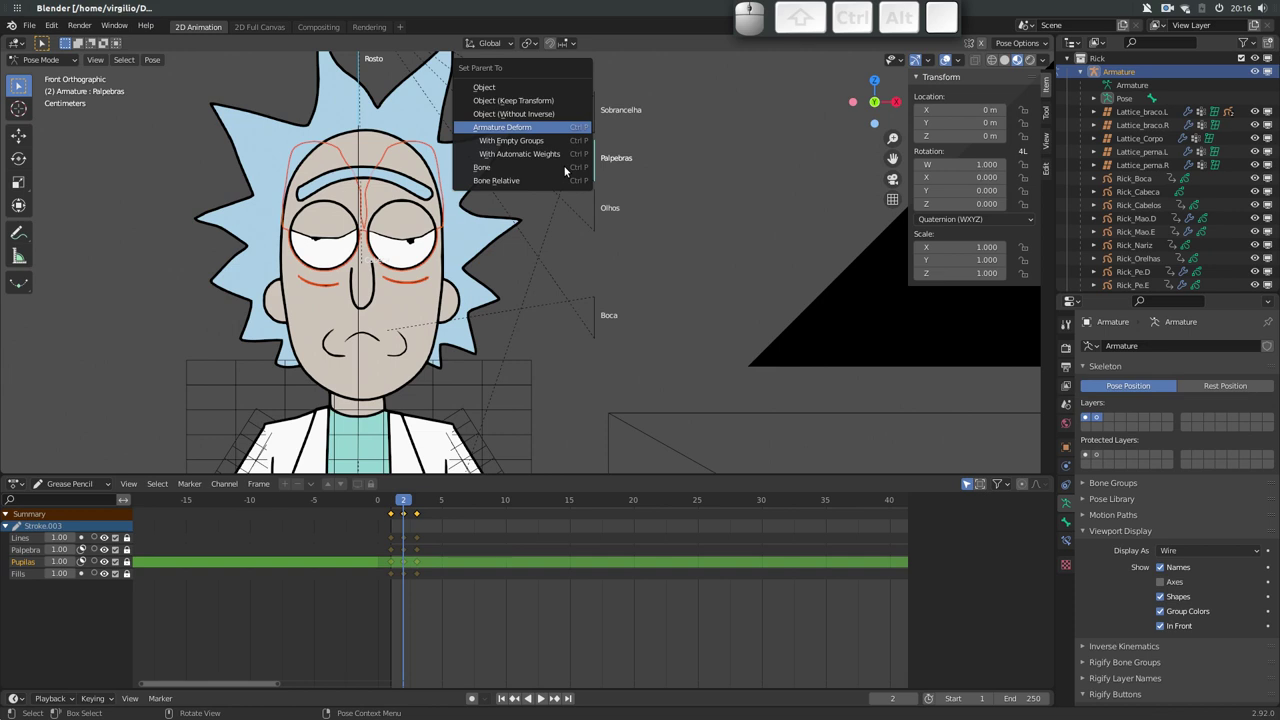
key("Down")
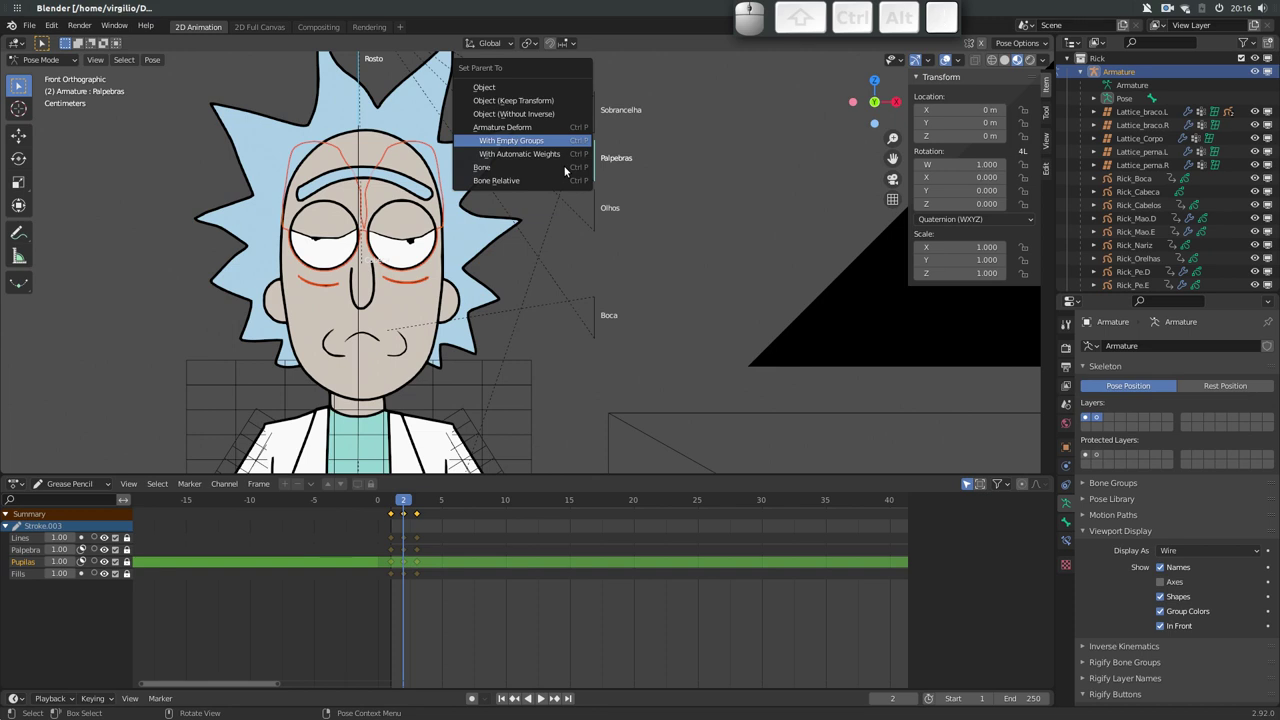
key("Return")
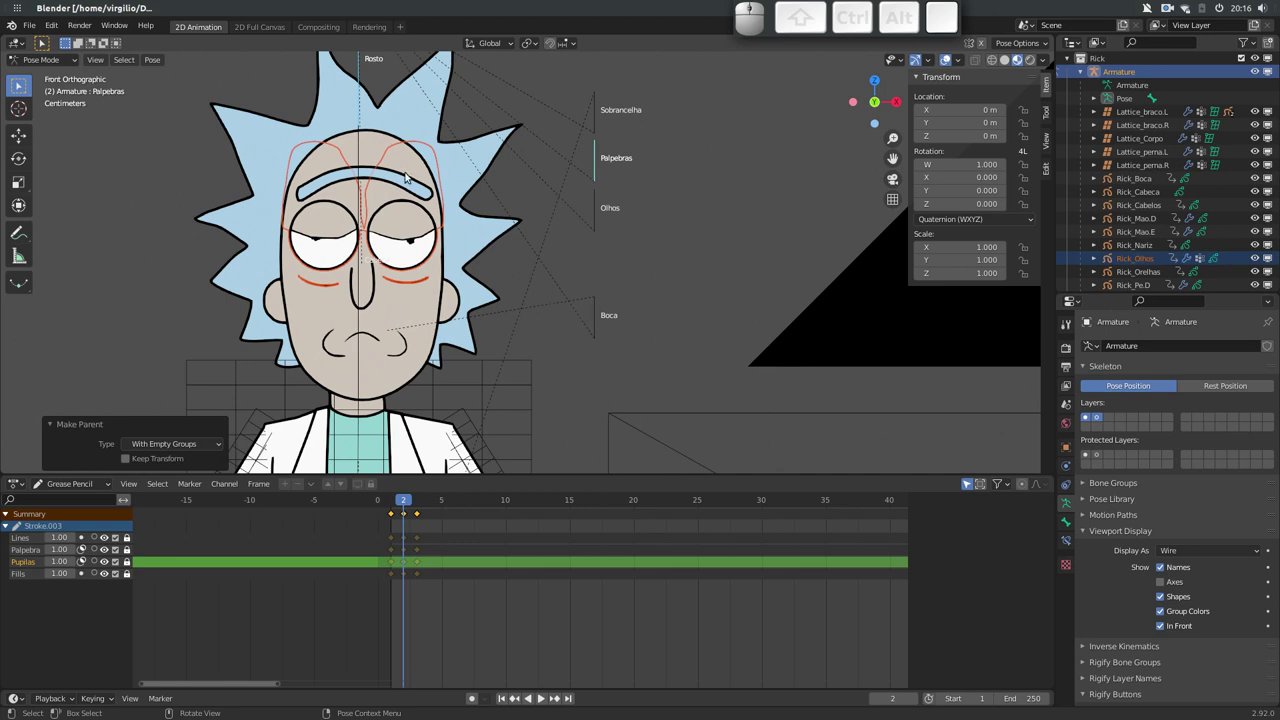
left_click(408, 228)
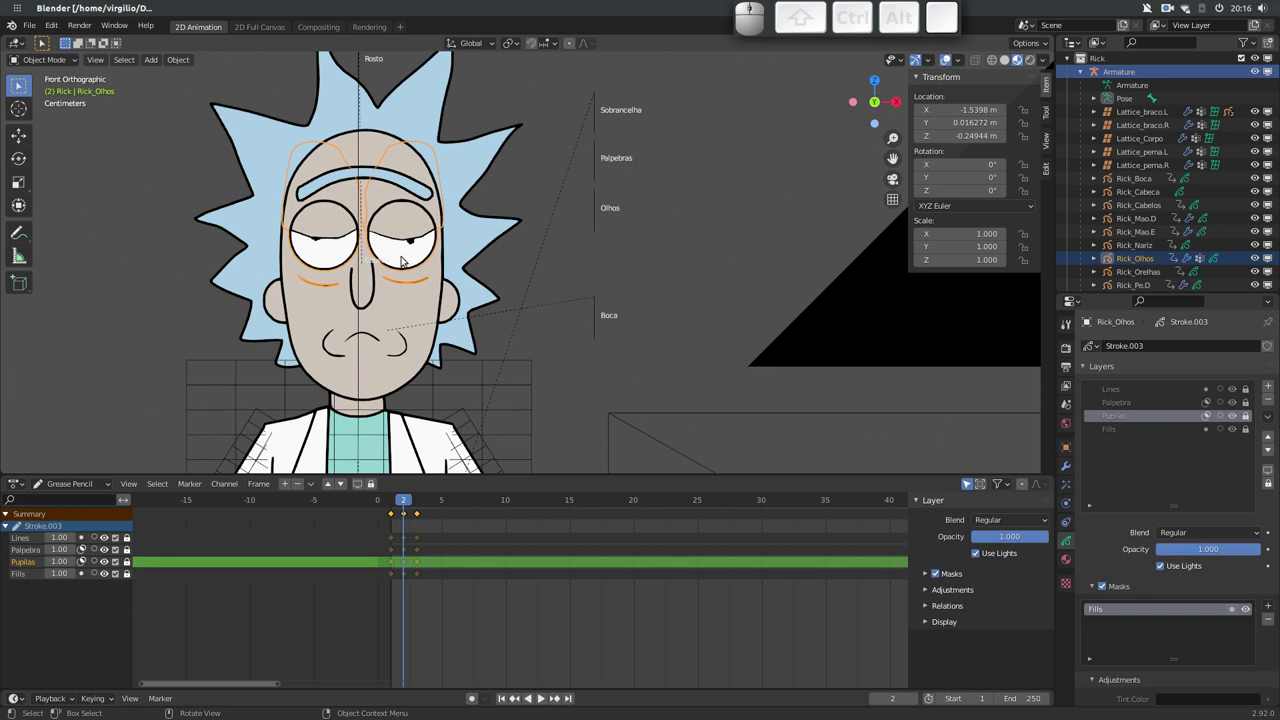
Show the Rick_Olhos object data with its Vertex Groups list
key("g")
key("Escape")
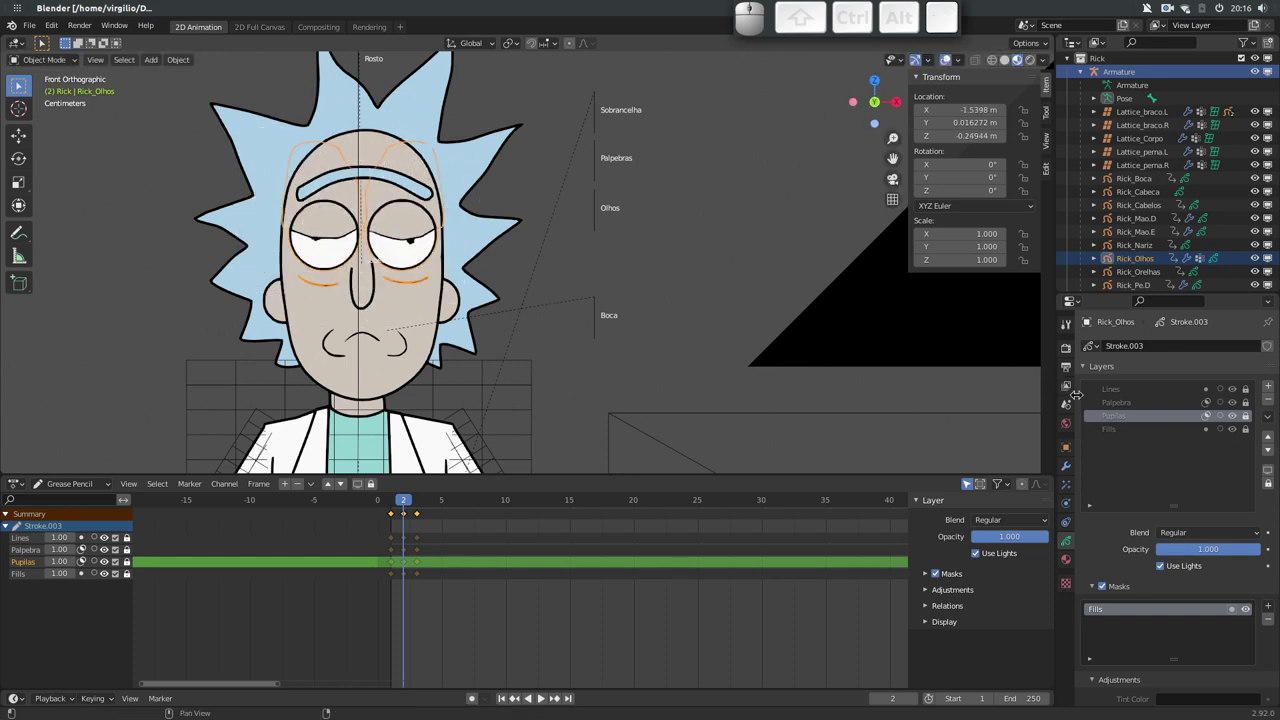
left_click(1064, 466)
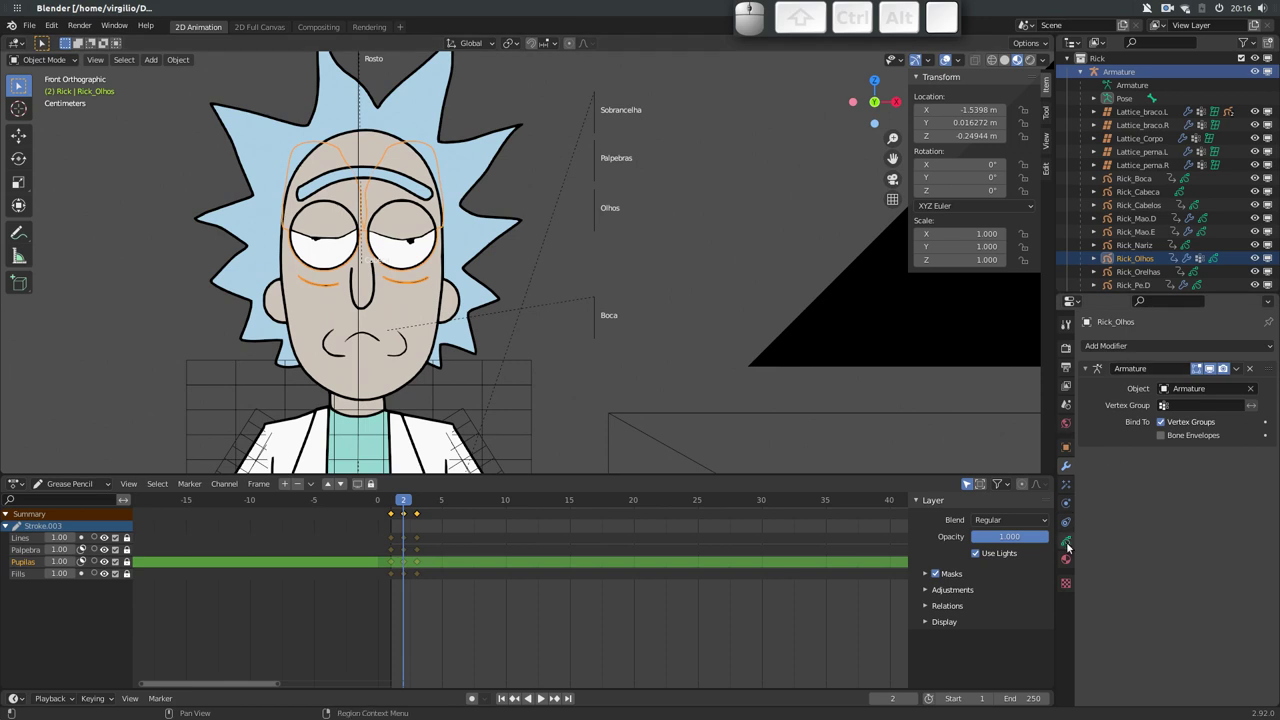
left_click(1066, 542)
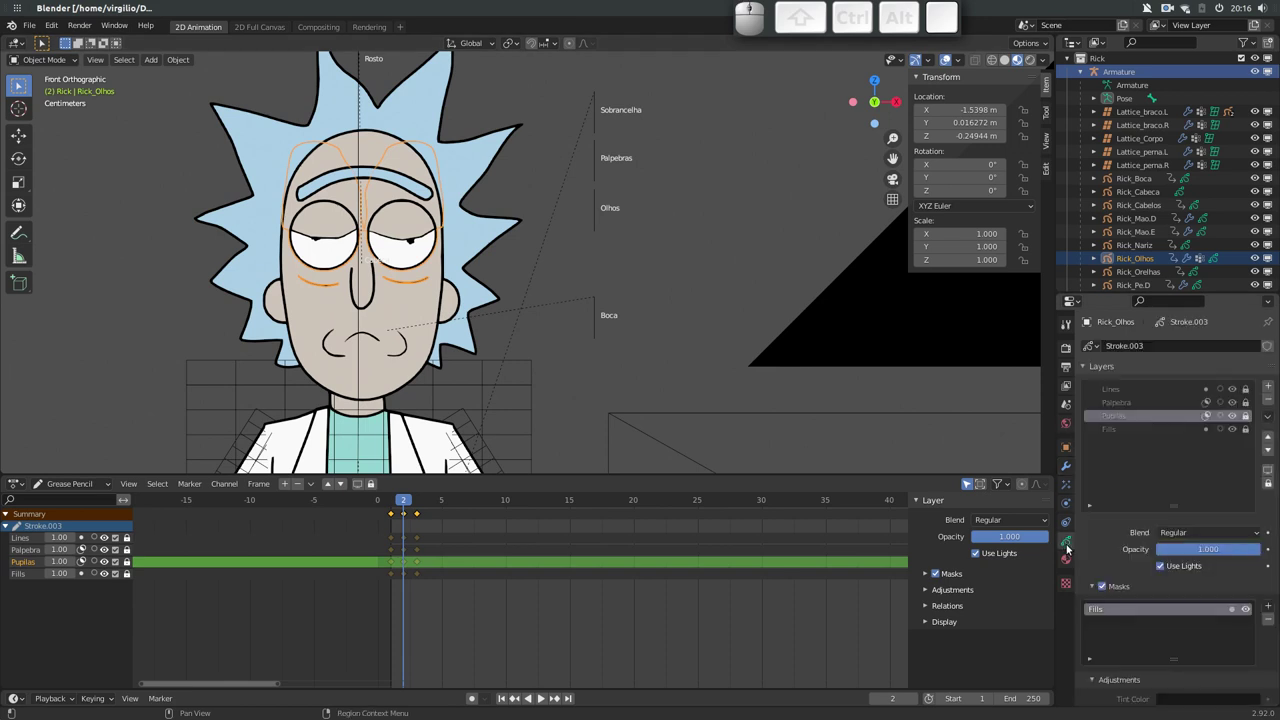
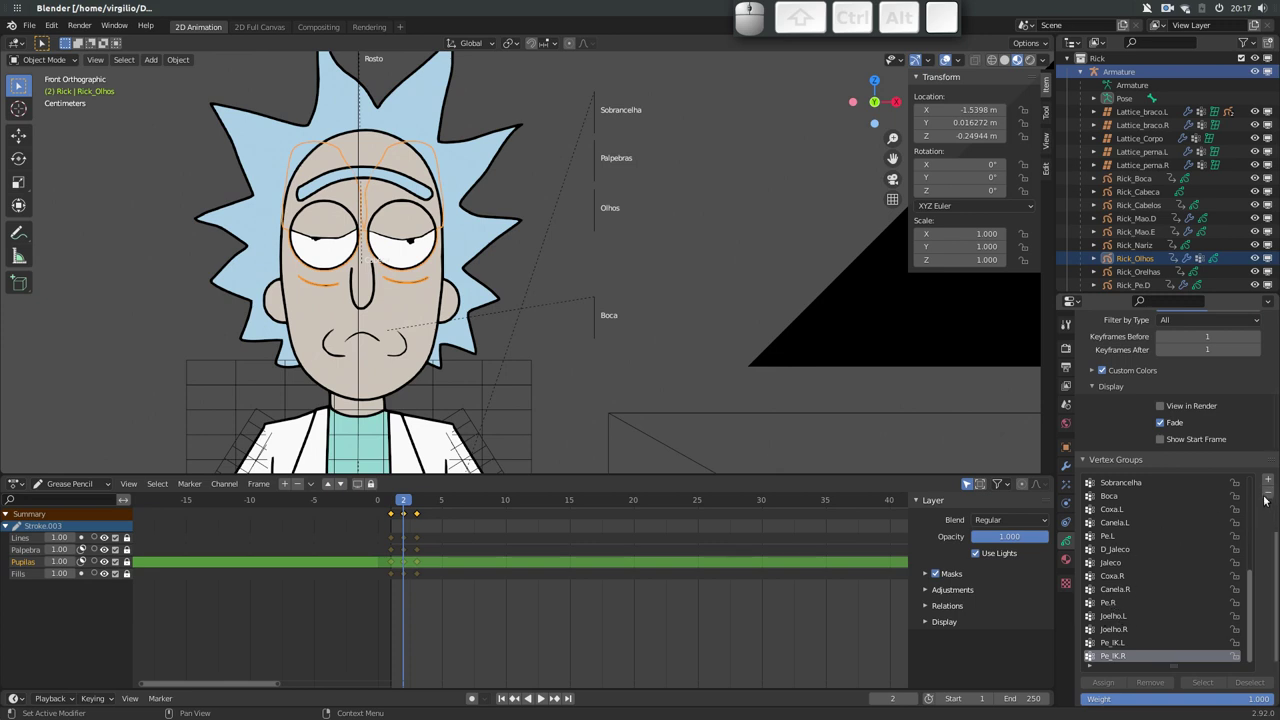
Remove the leftover body vertex groups (Quadril, Peito, Cabeca, Boca, Rick…) until only Olhos, Palpebras and Rosto remain
left_click(1267, 497)
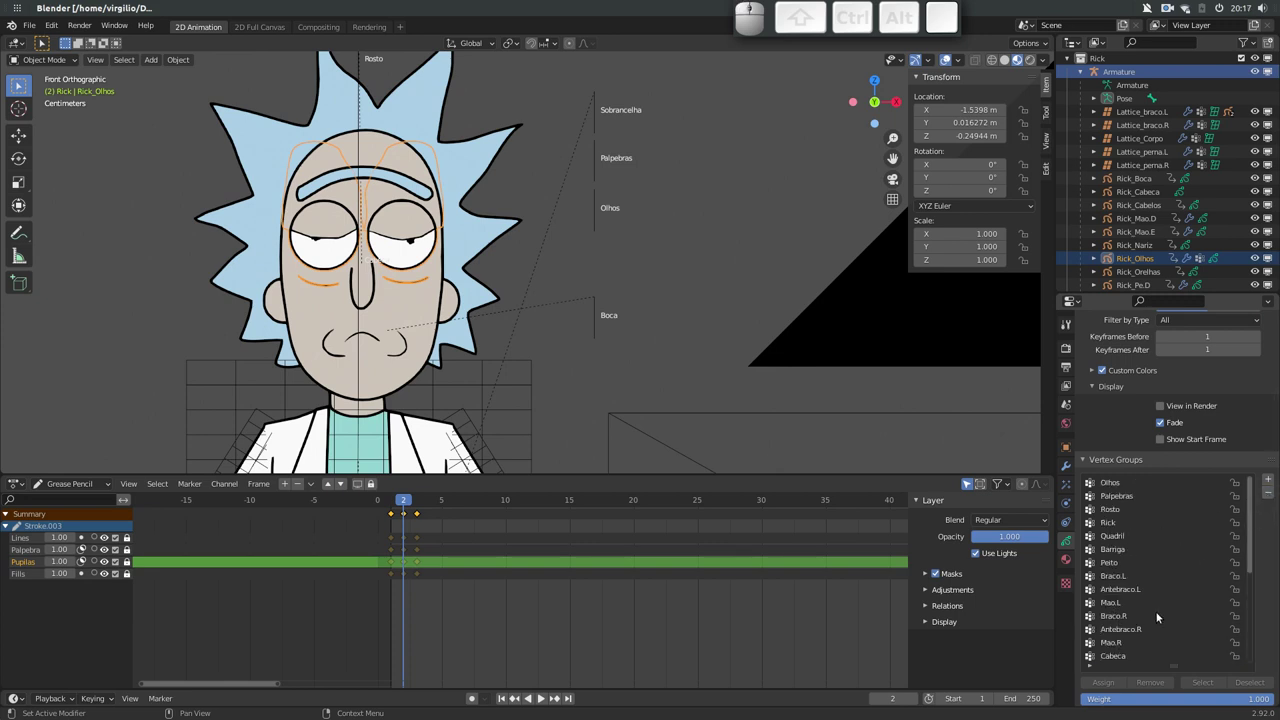
left_click(1269, 494)
left_click(1270, 494)
left_click_drag(1250, 545, 1126, 661)
left_click(1130, 657)
left_click(1269, 496)
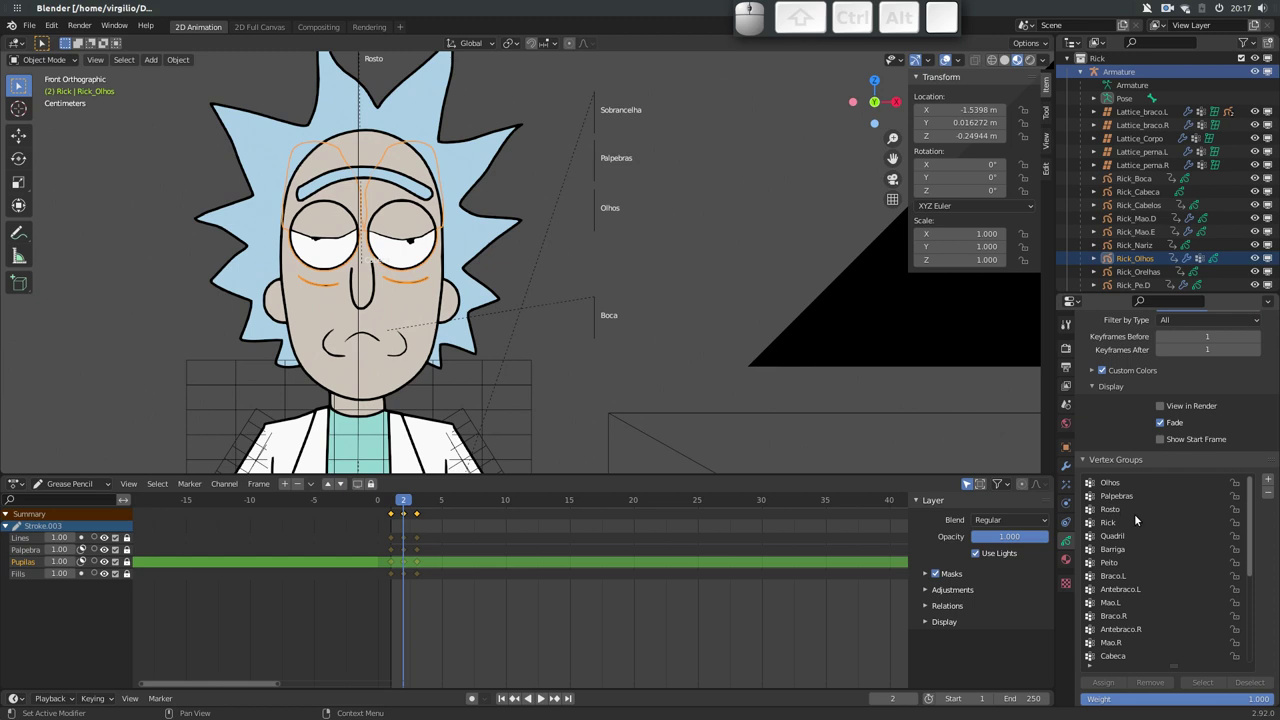
left_click(1248, 502)
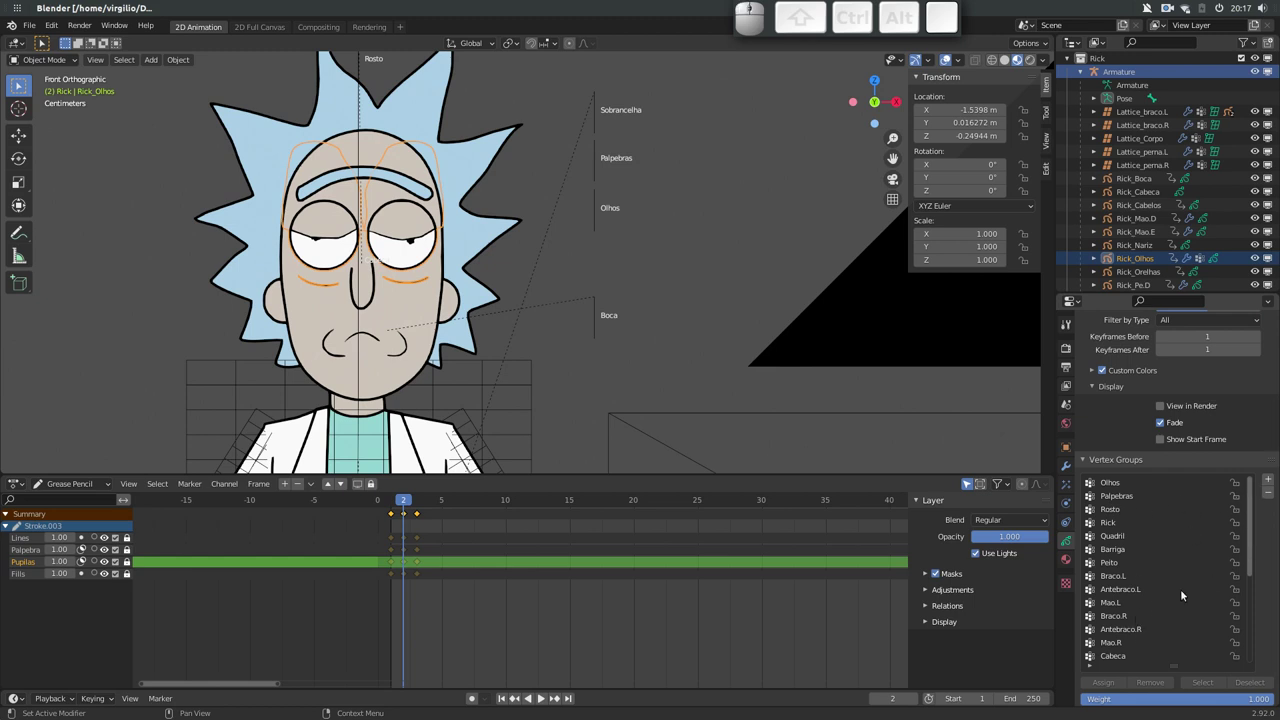
left_click_drag(1247, 563, 1138, 662)
left_click(1142, 661)
left_click(1133, 631)
left_click(1136, 652)
left_click(1267, 499)
left_click(1142, 647)
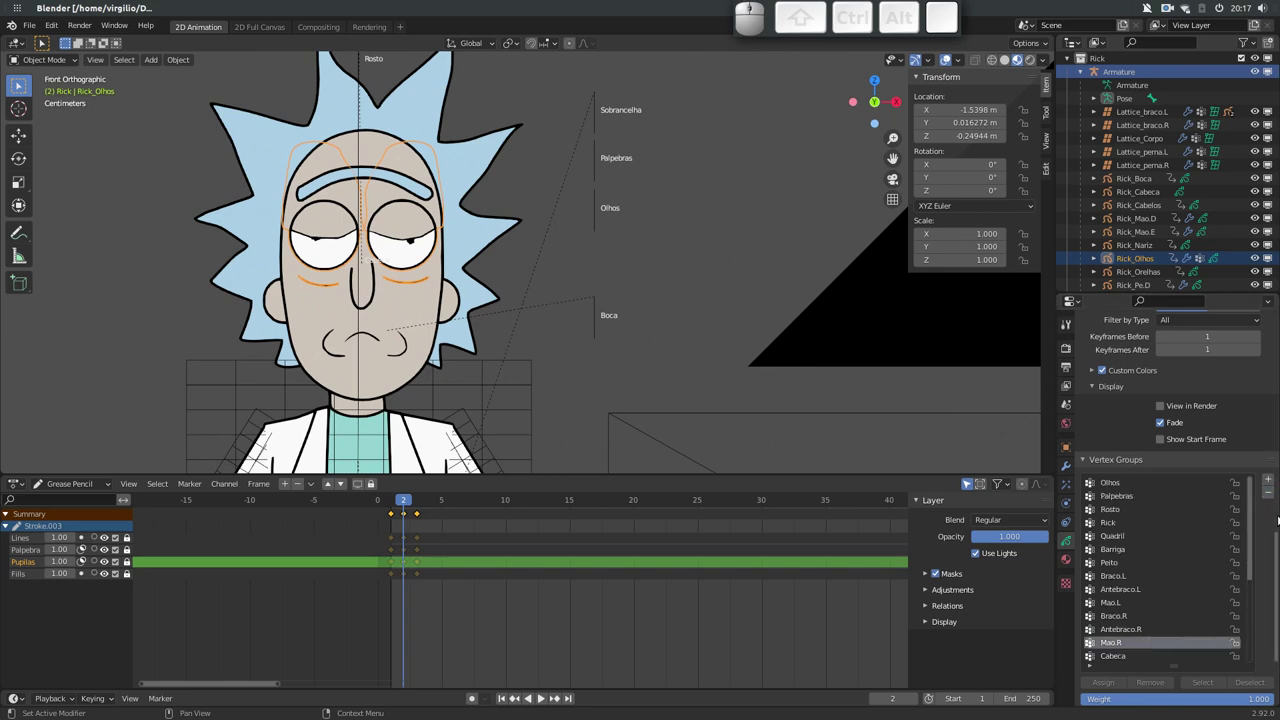
left_click(1270, 494)
left_click(1138, 627)
left_click(1268, 497)
left_click(1131, 613)
left_click(1259, 501)
left_click(1139, 600)
left_click(1269, 494)
left_click(1143, 588)
left_click(1264, 493)
left_click(1129, 575)
left_click(1266, 493)
left_click(1131, 562)
left_click(1271, 496)
left_click(1137, 548)
left_click(1264, 493)
left_click(1139, 536)
left_click(1269, 493)
left_click(1143, 522)
left_click(1259, 495)
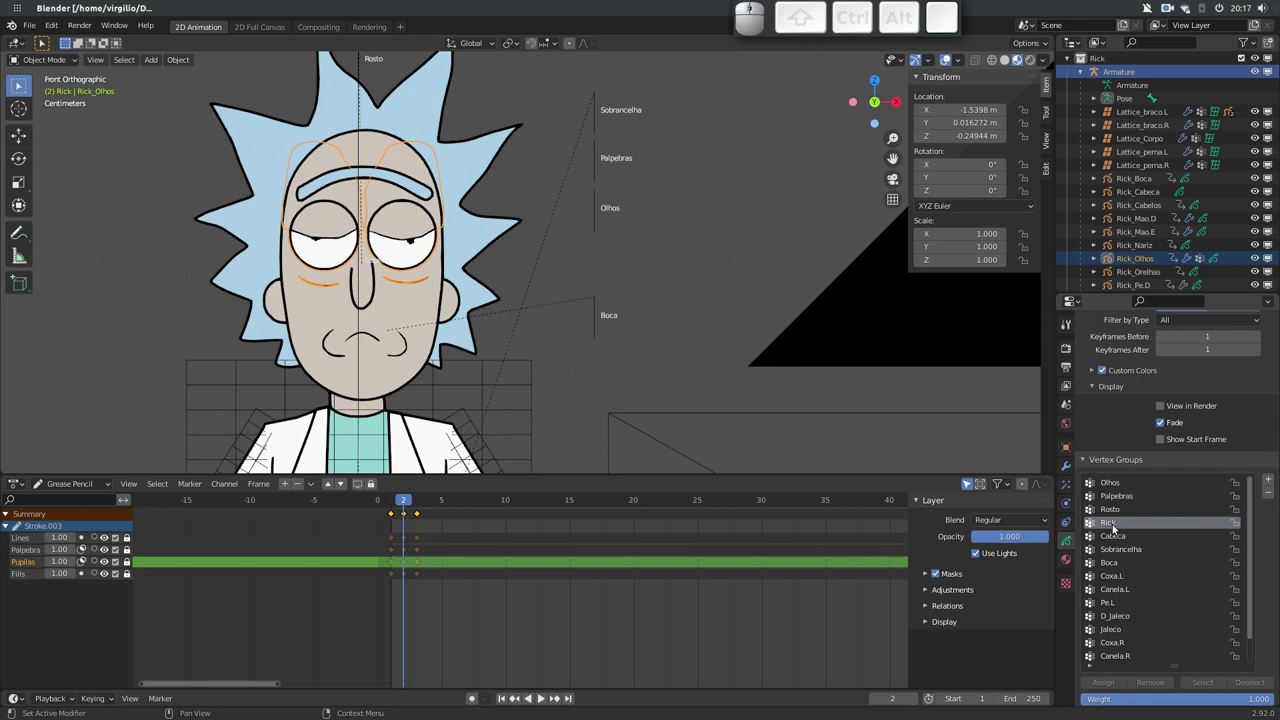
left_click(1113, 525)
left_click(1266, 491)
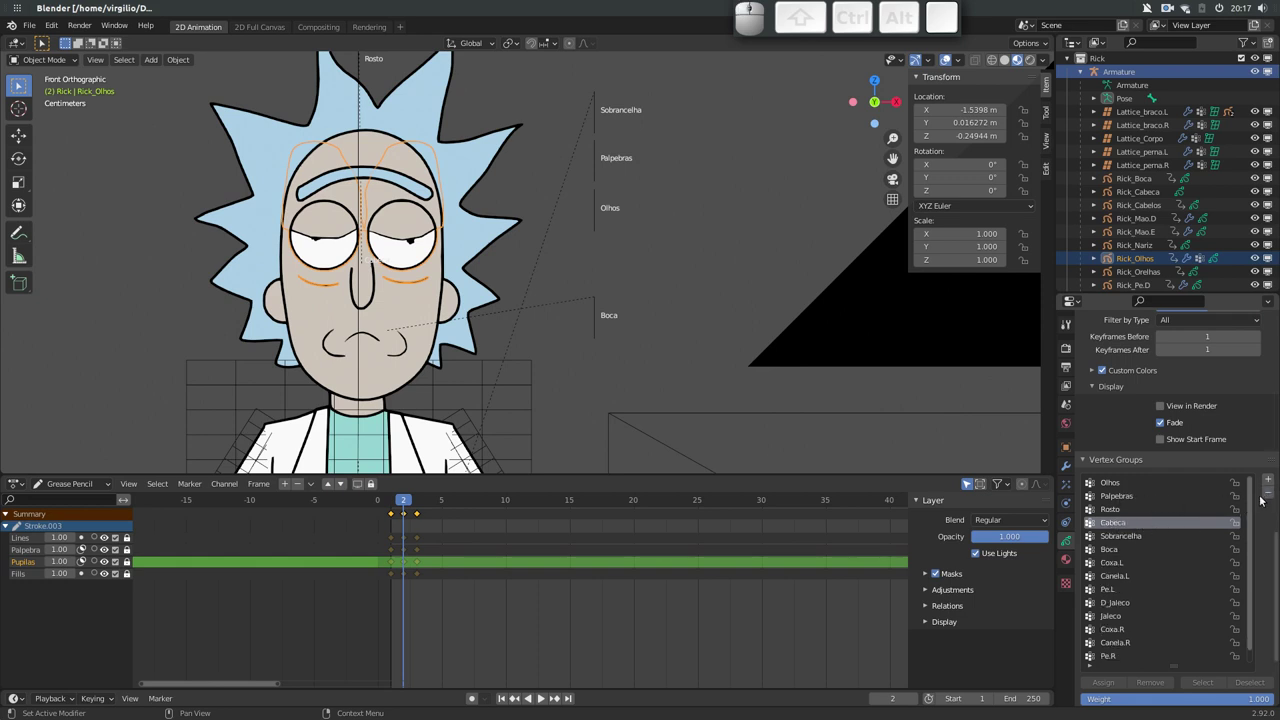
left_click(1268, 494)
left_click(1267, 494)
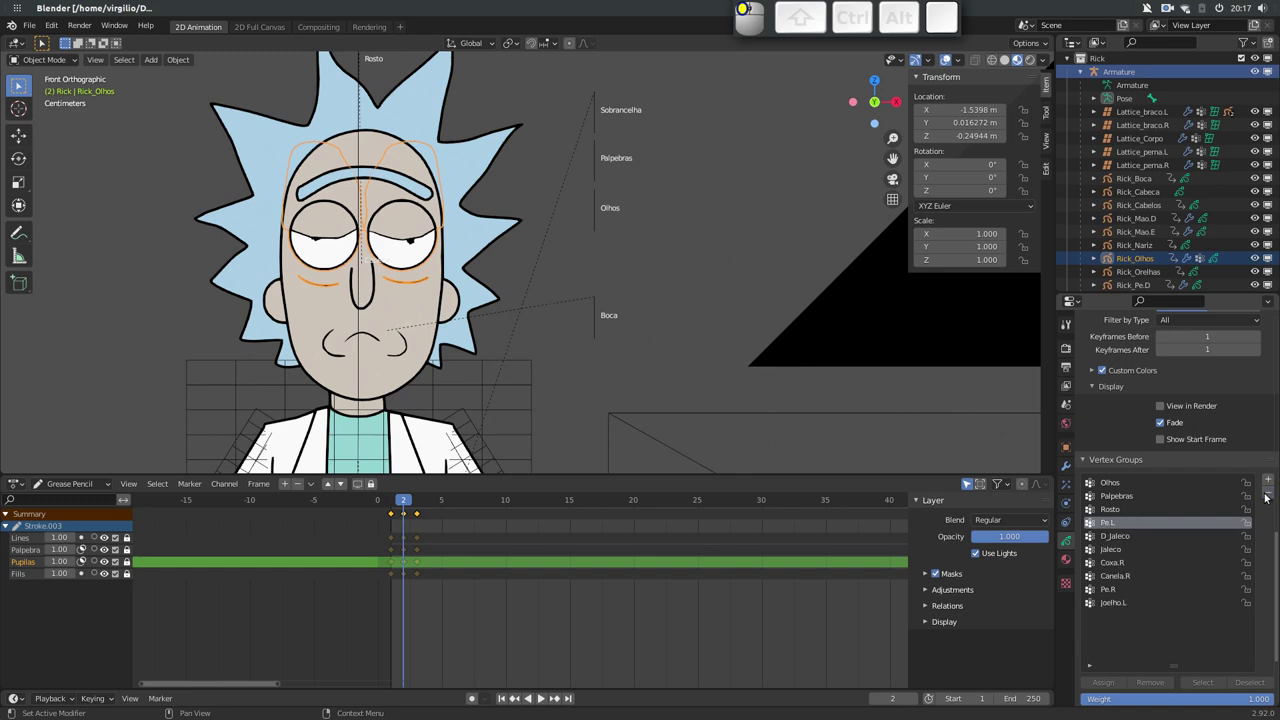
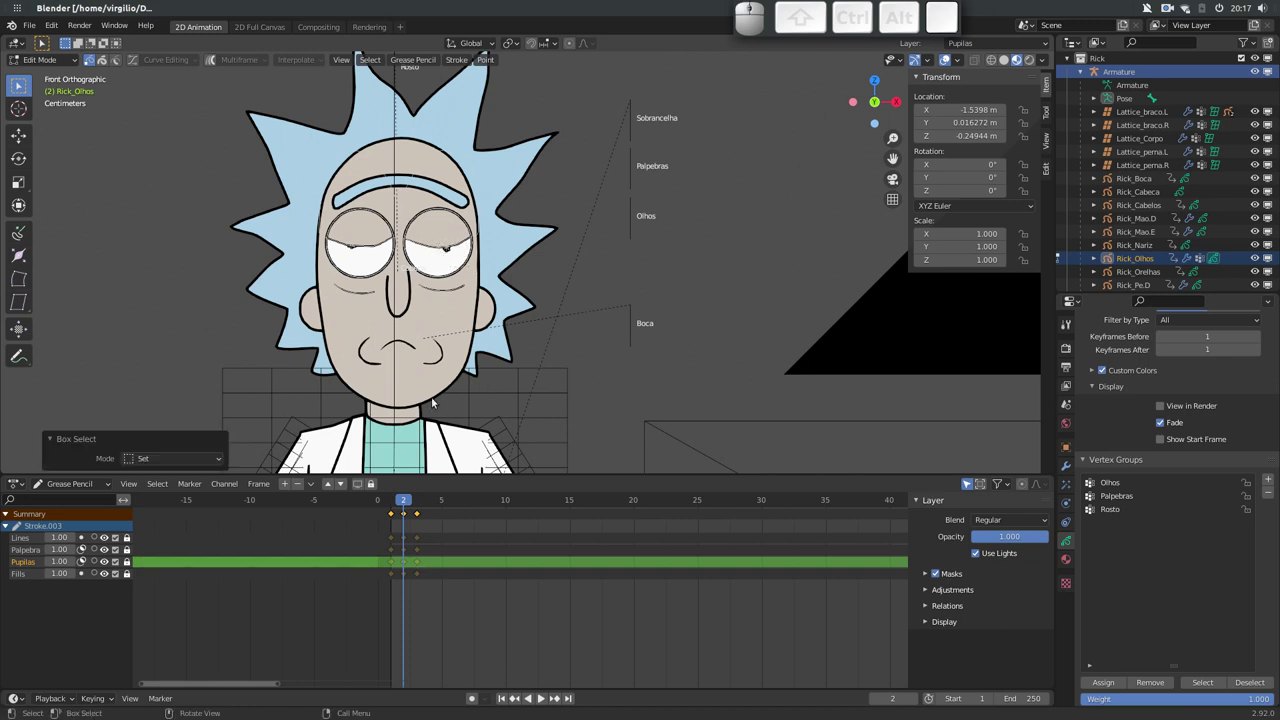
In Edit Mode, box-select the strokes around the eyes
left_click_drag(125, 537, 138, 576)
left_click(128, 576)
left_click_drag(128, 575, 128, 574)
left_click_drag(128, 542, 258, 406)
left_click_drag(330, 341, 338, 297)
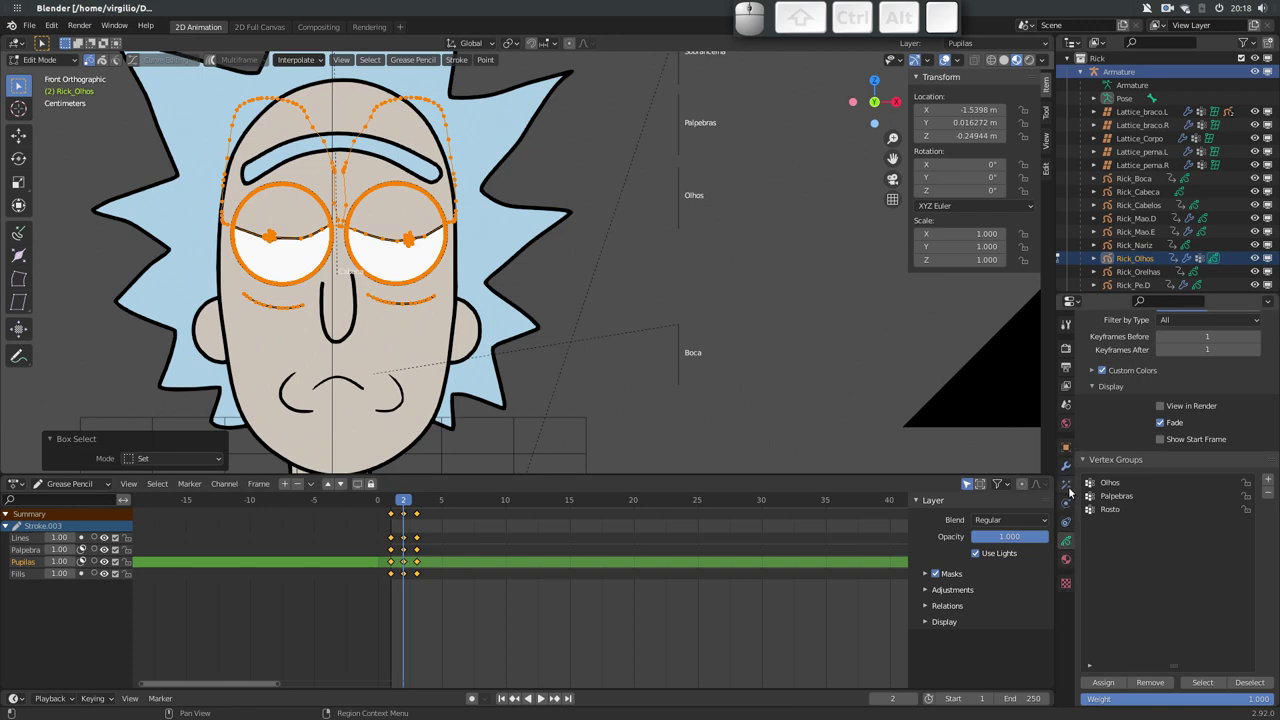
Lock the other grease pencil layers so only the pupil layer can be edited
left_click_drag(1119, 381, 1127, 396)
middle_click(1129, 376)
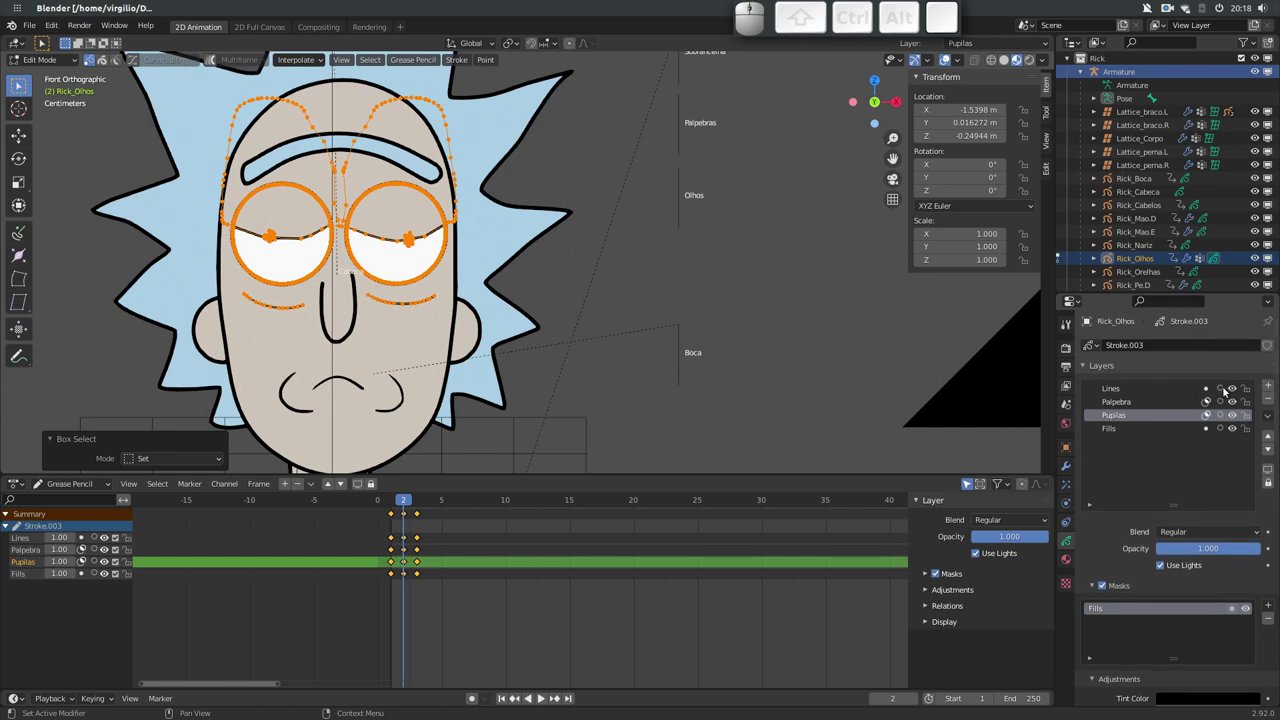
left_click(1232, 388)
left_click(1233, 388)
left_click(1232, 386)
left_click(1232, 386)
left_click(1234, 404)
left_click(1234, 404)
left_click(1233, 416)
left_click(1234, 415)
double_click(1233, 429)
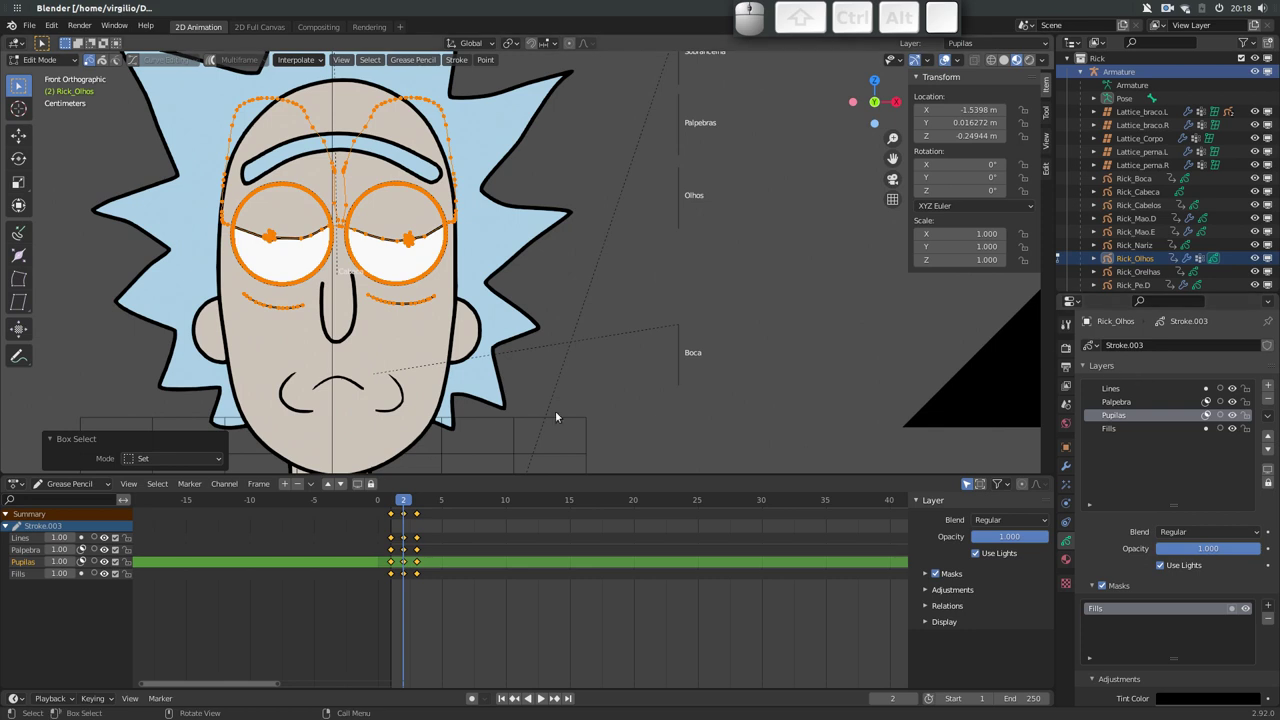
Select the pupil points on keyframes 1–3 and assign them to the Olhos vertex group
left_click_drag(129, 542, 130, 565)
left_click(130, 564)
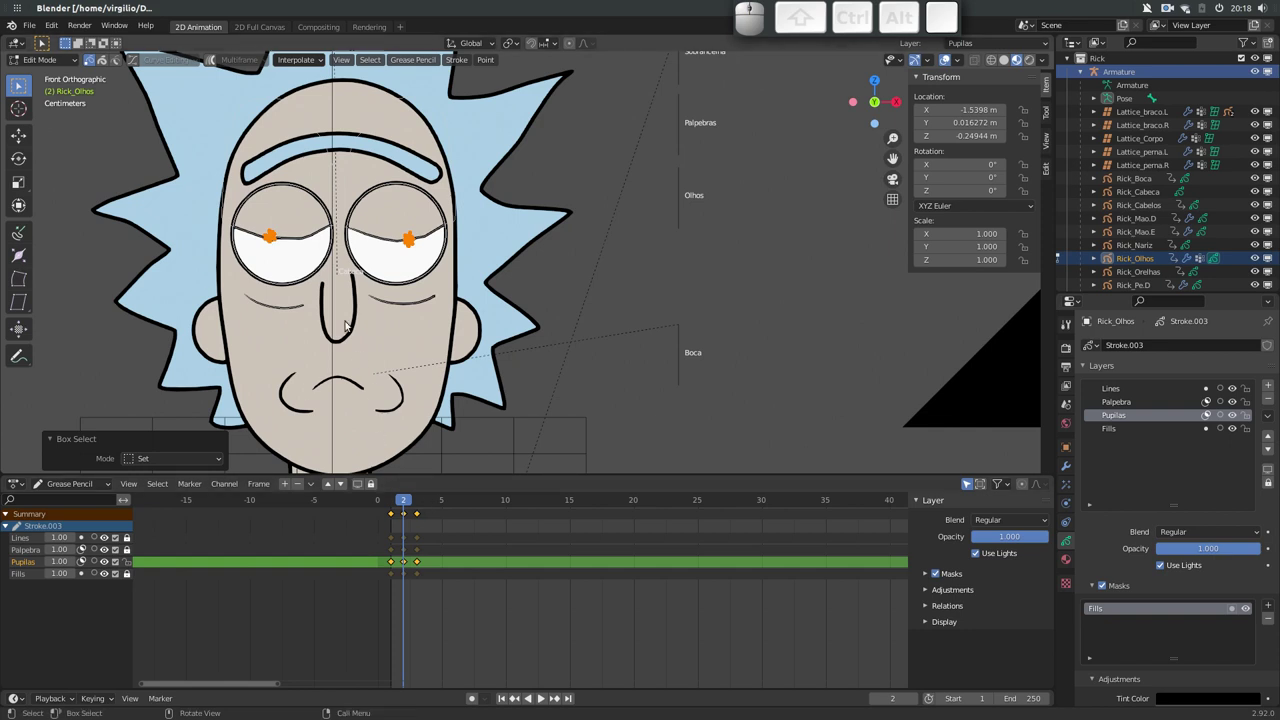
left_click_drag(404, 502, 394, 433)
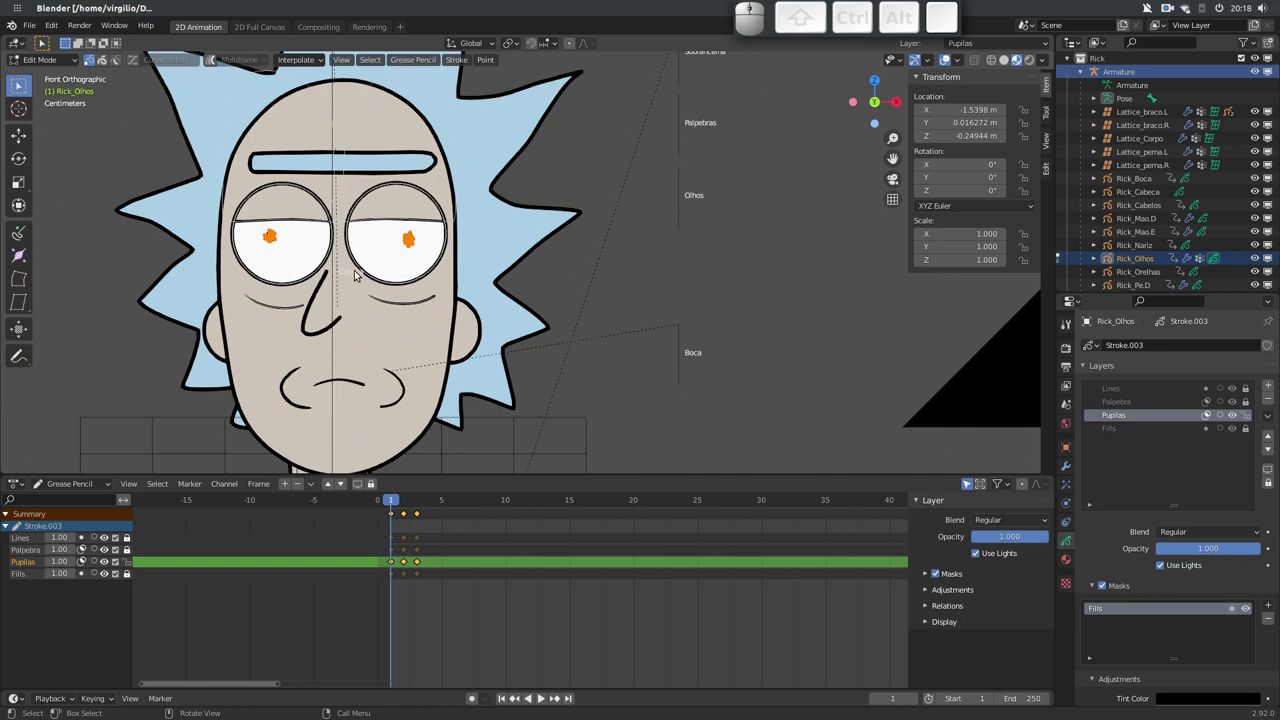
left_click_drag(245, 226, 386, 495)
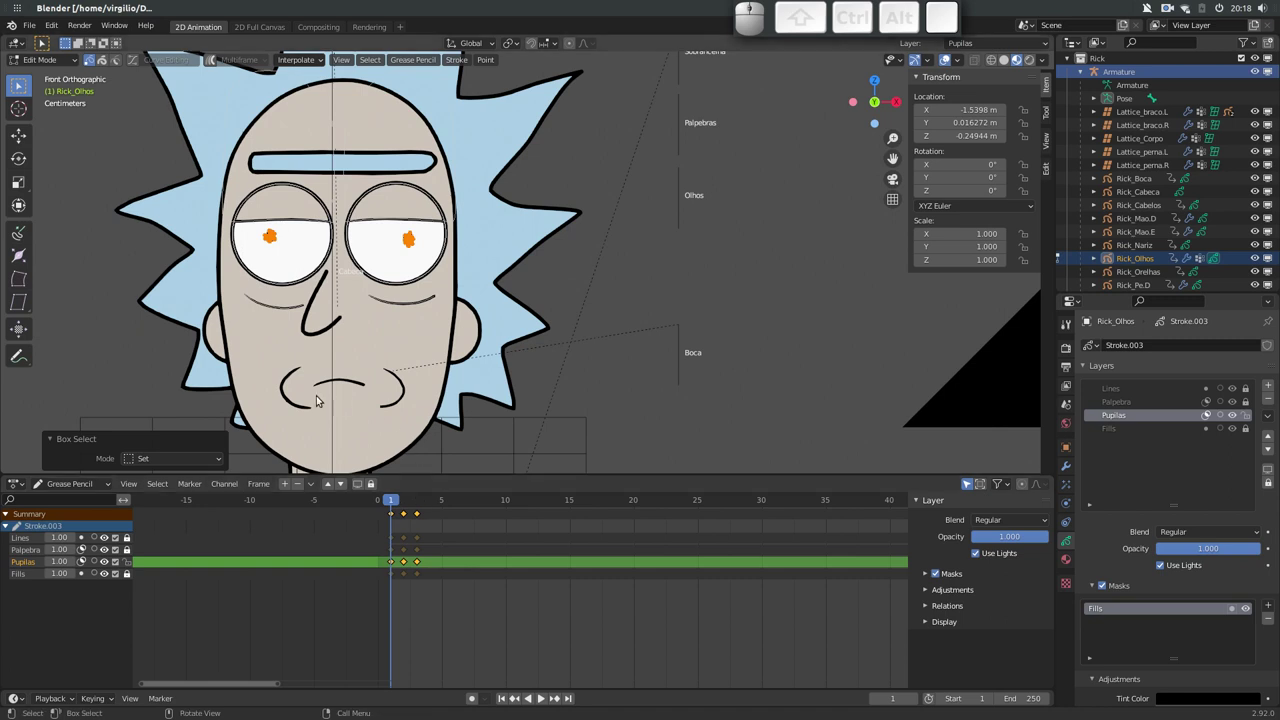
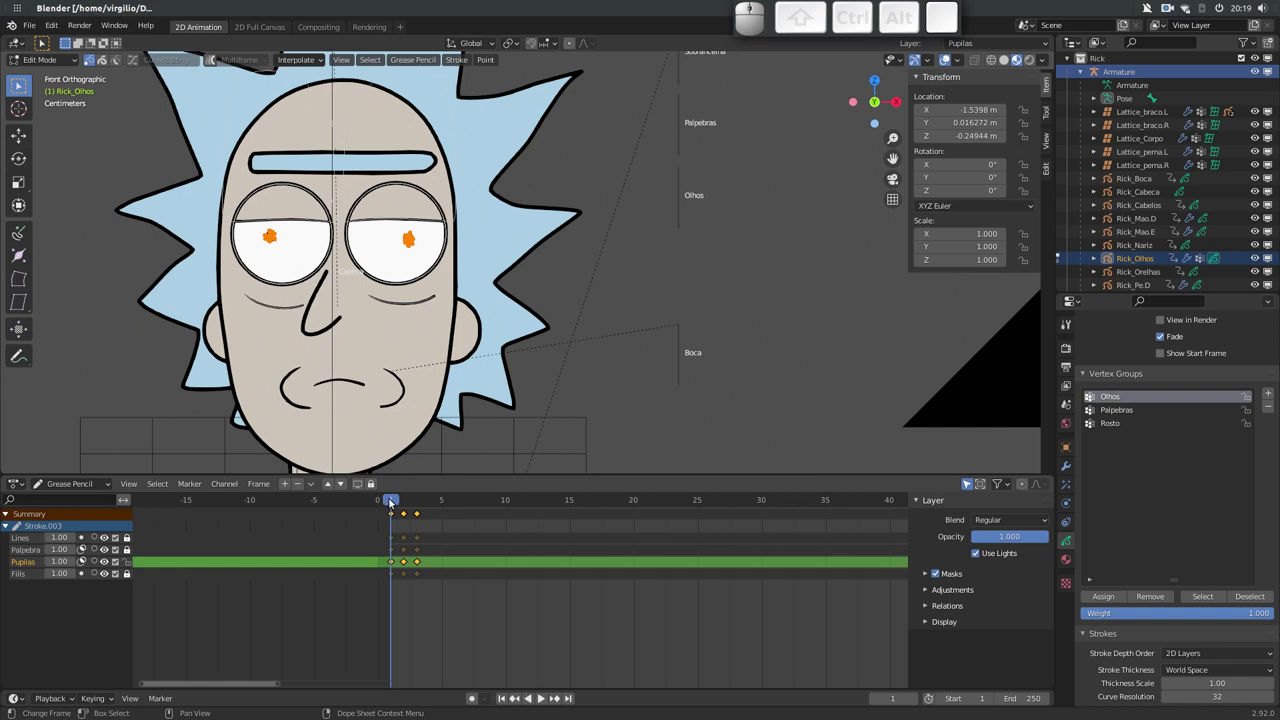
key("Right")
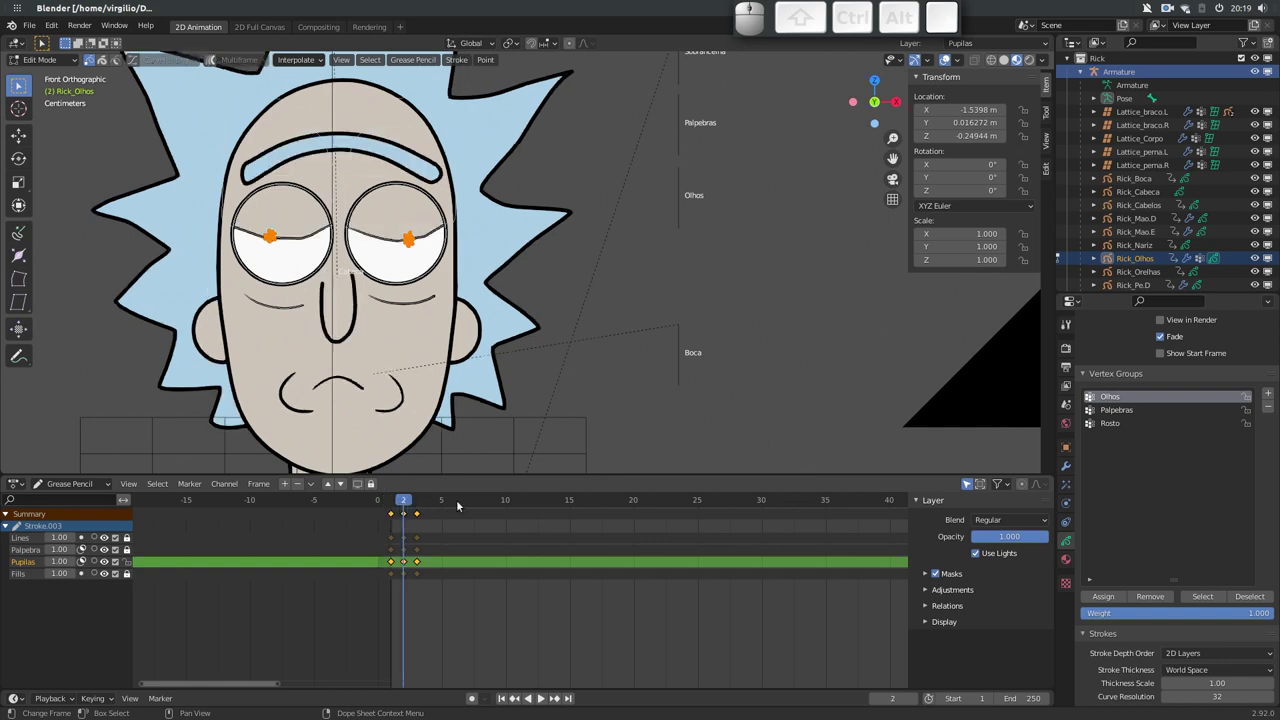
left_click(1106, 599)
key("Right")
left_click(1111, 599)
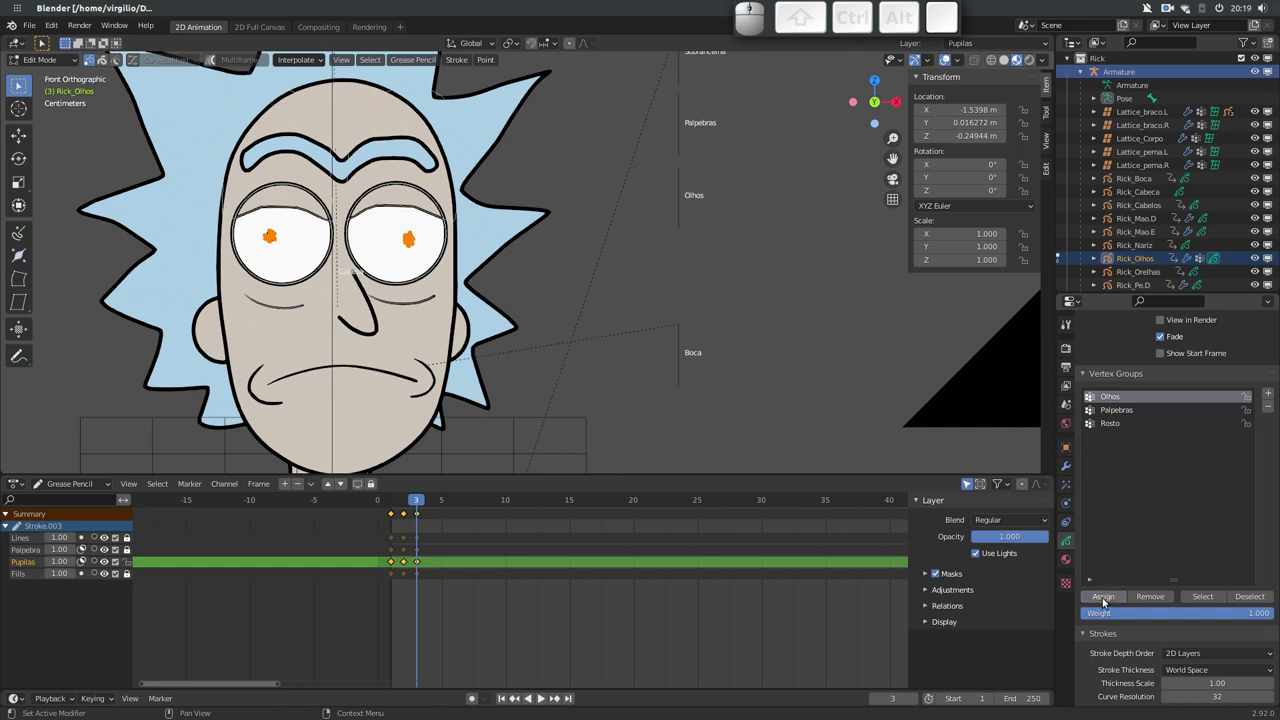
left_click_drag(414, 502, 579, 263)
middle_click(561, 219)
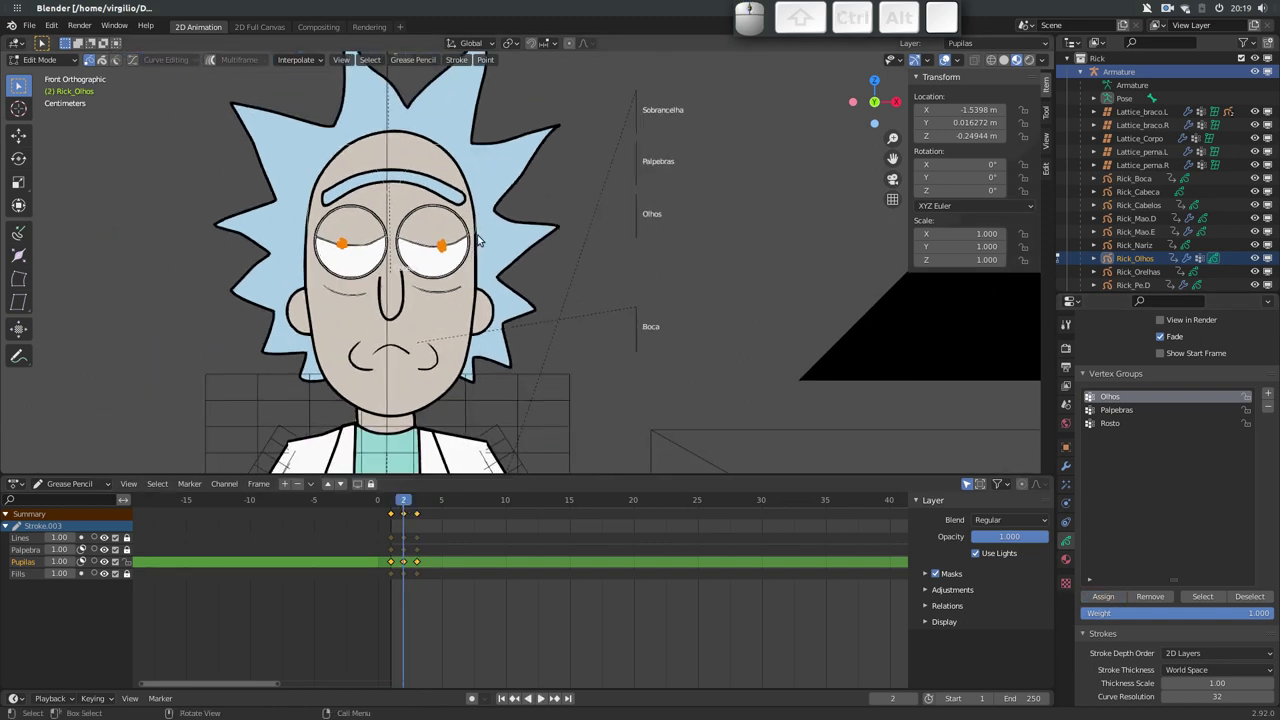
key("Tab")
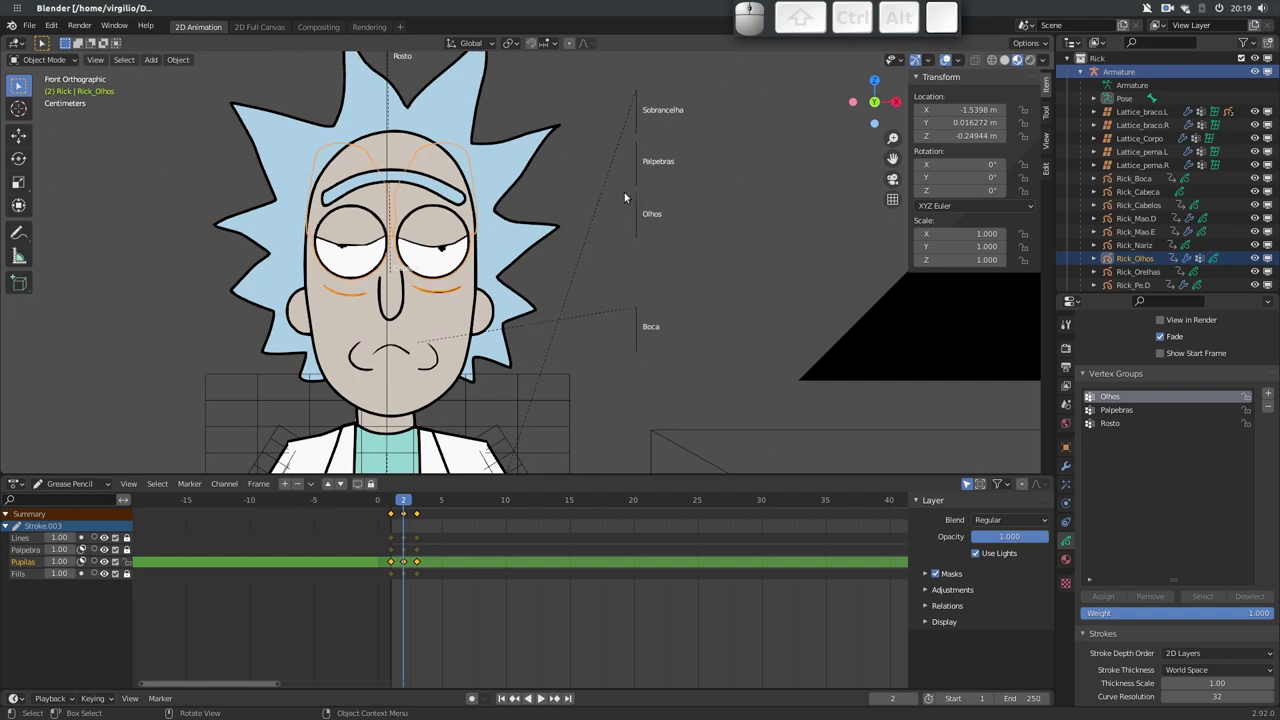
left_click(642, 222)
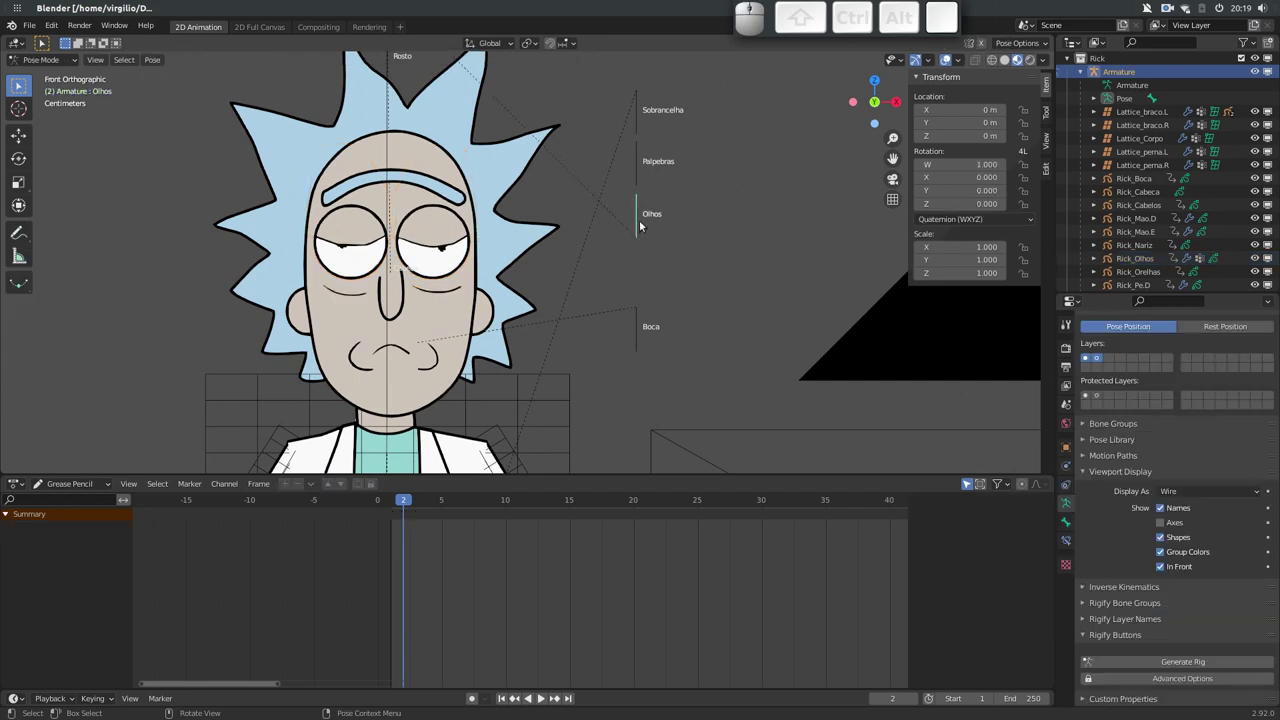
key("g")
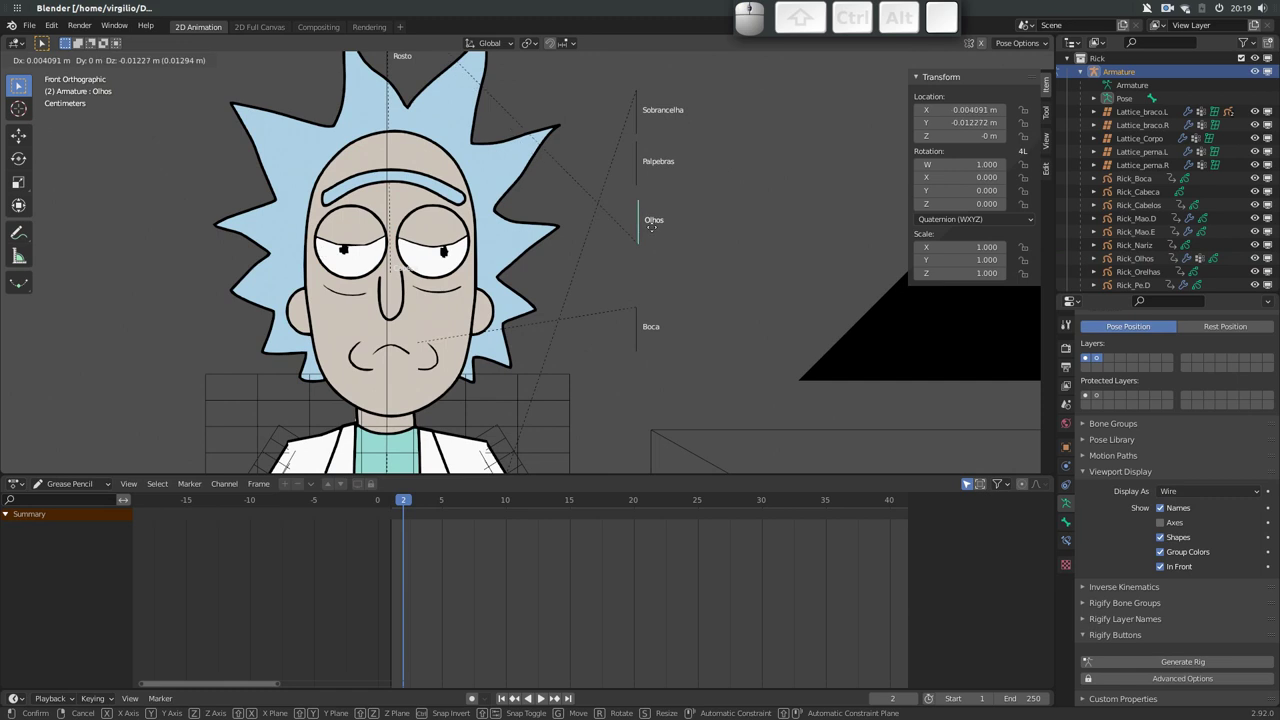
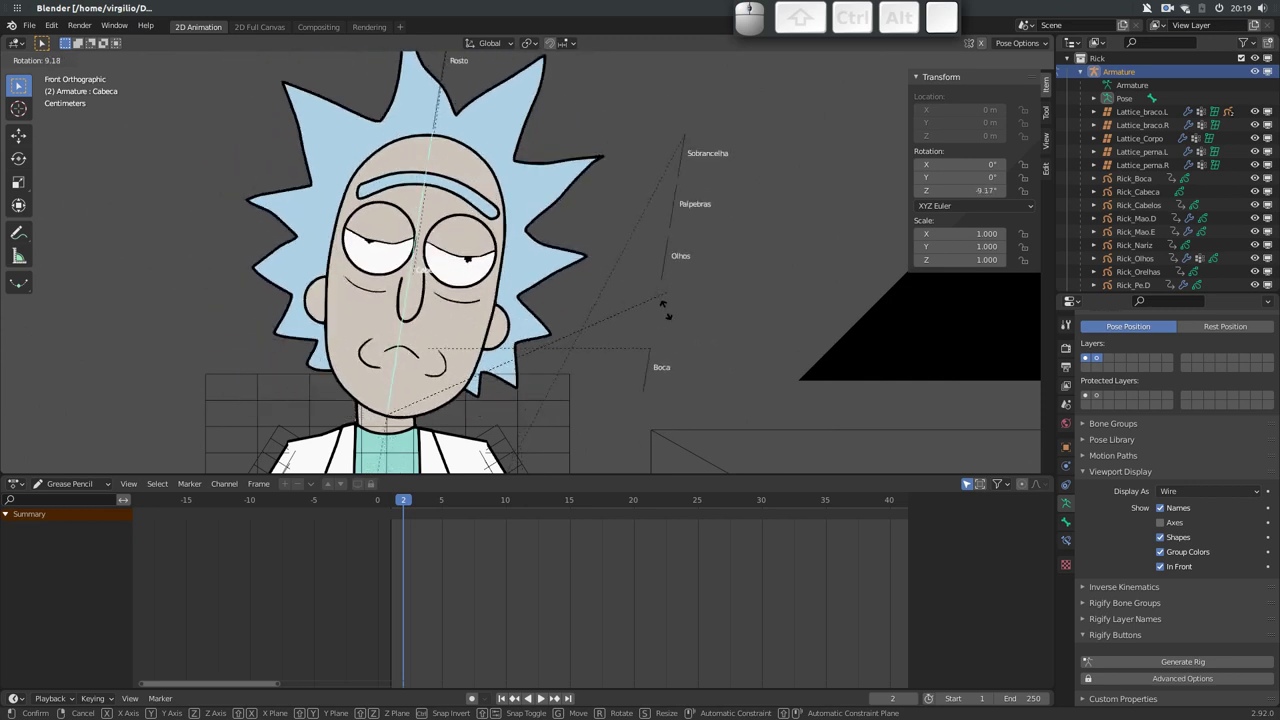
key("Escape")
left_click(639, 171)
key("g")
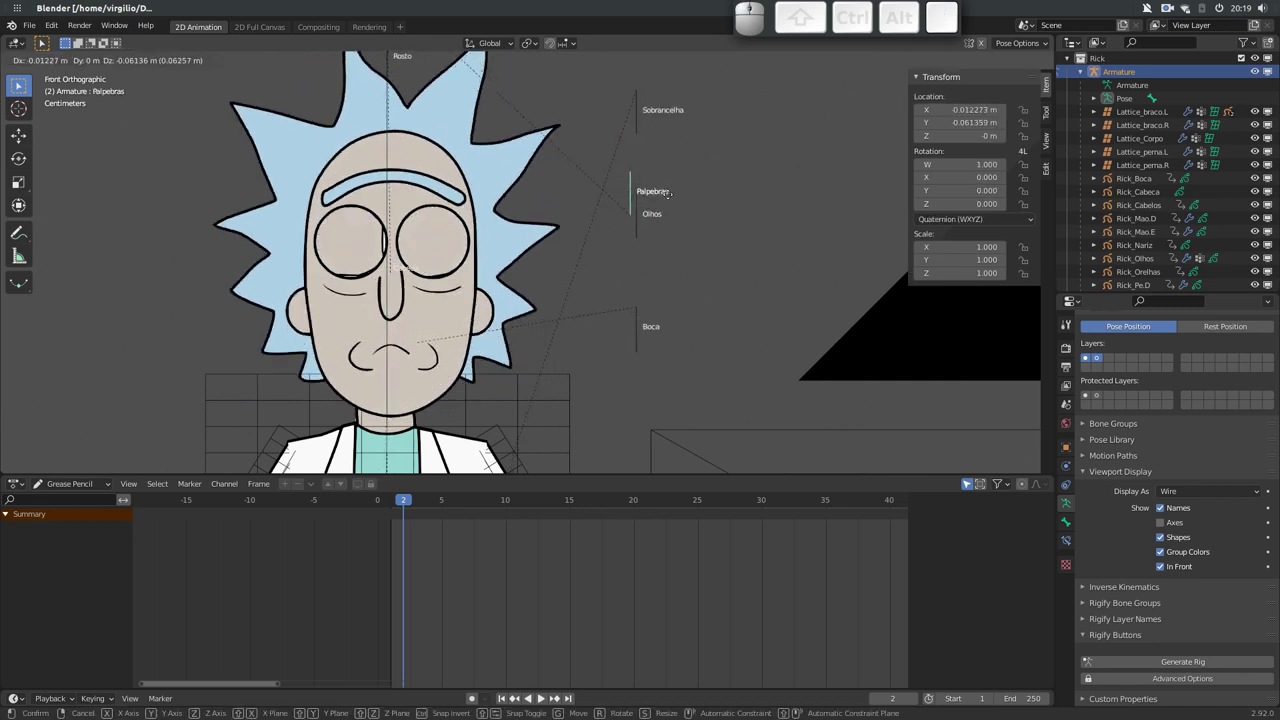
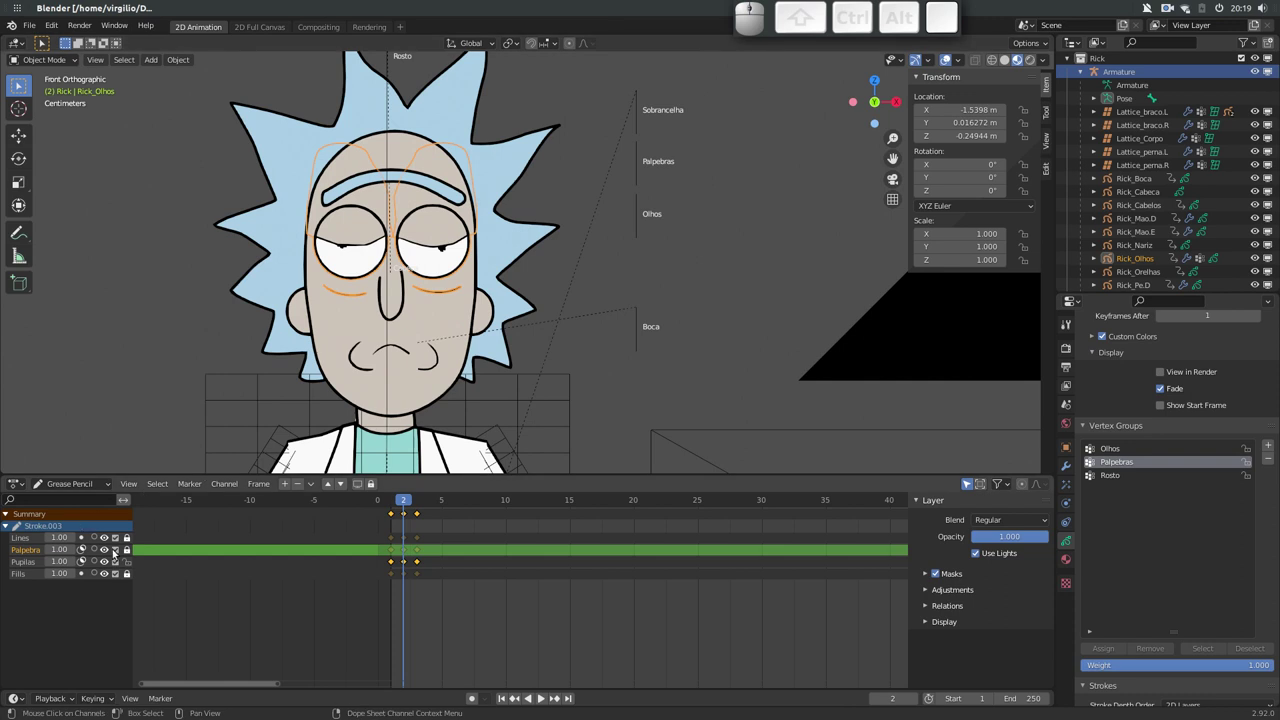
Set up the eye layers of Rick_Olhos, select the eye strokes and enter Edit Mode
left_click(131, 553)
left_click(127, 543)
left_click(128, 576)
left_click(130, 543)
left_click(133, 565)
left_click(131, 575)
left_click_drag(401, 501, 375, 459)
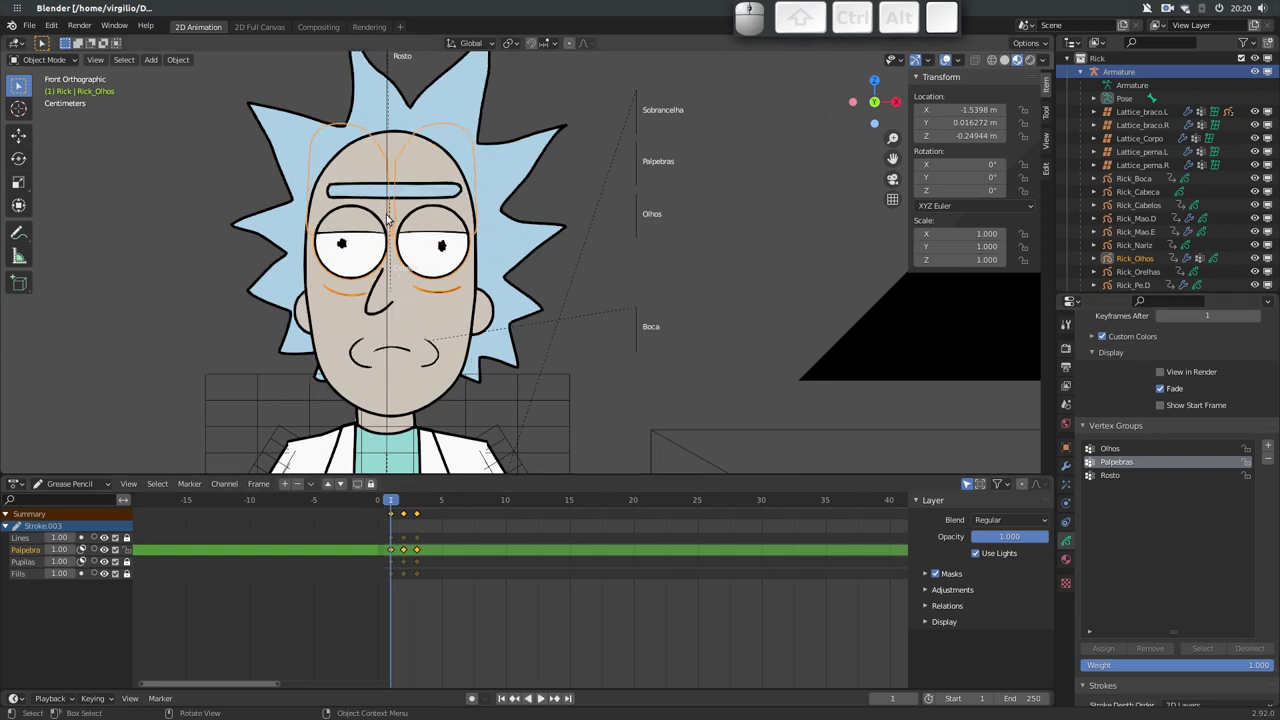
key("Tab")
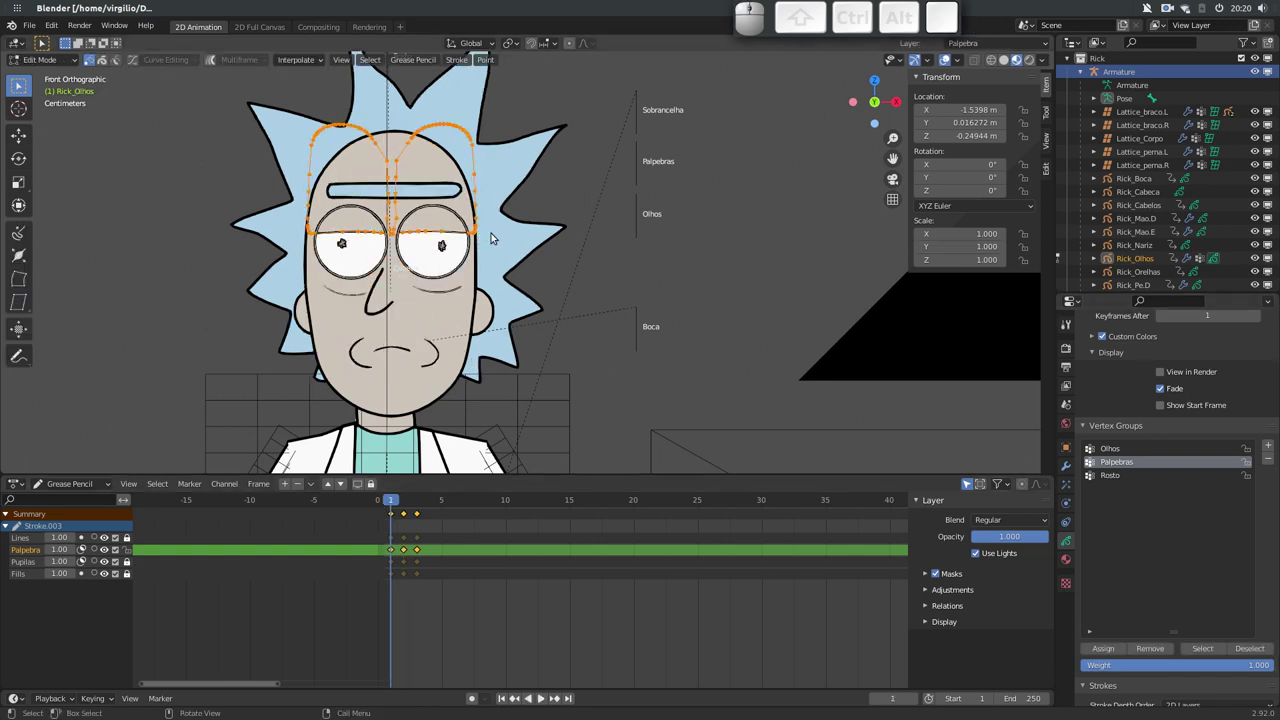
Remove the eye points from the Palpebras group on each of the three keyframes
left_click(1150, 647)
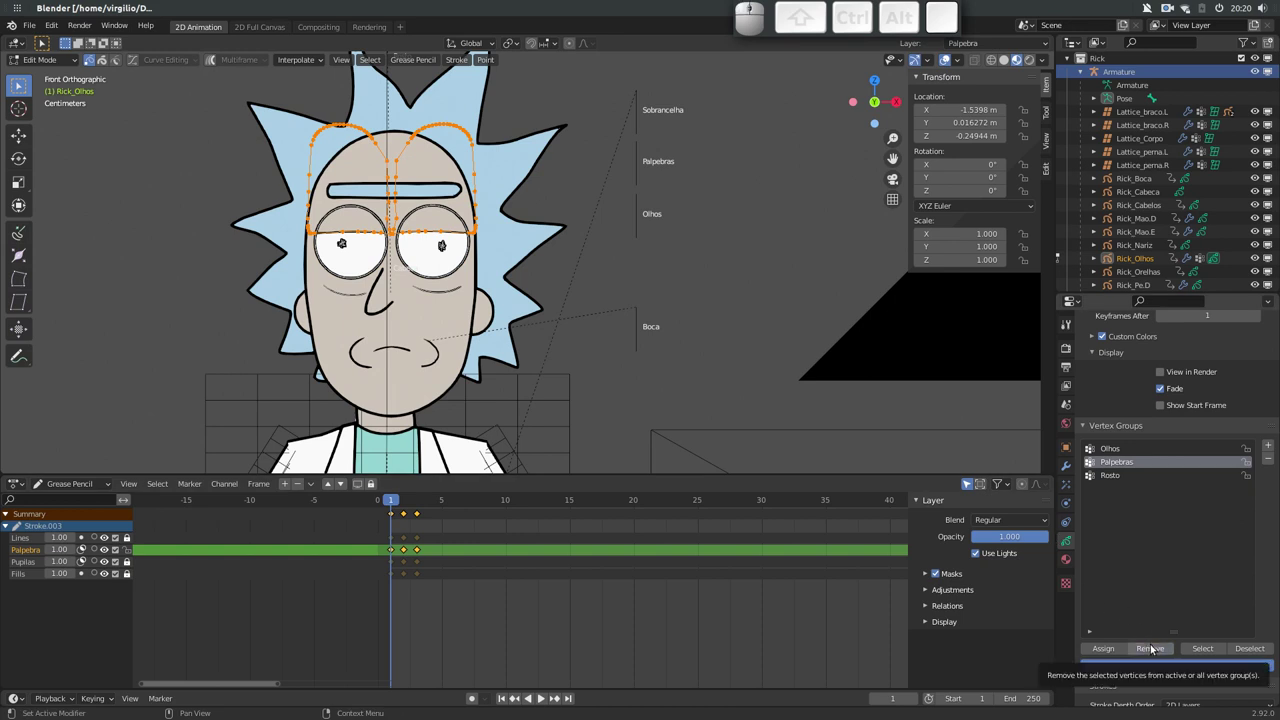
key("Right")
left_click(1154, 646)
key("Right")
left_click(1160, 649)
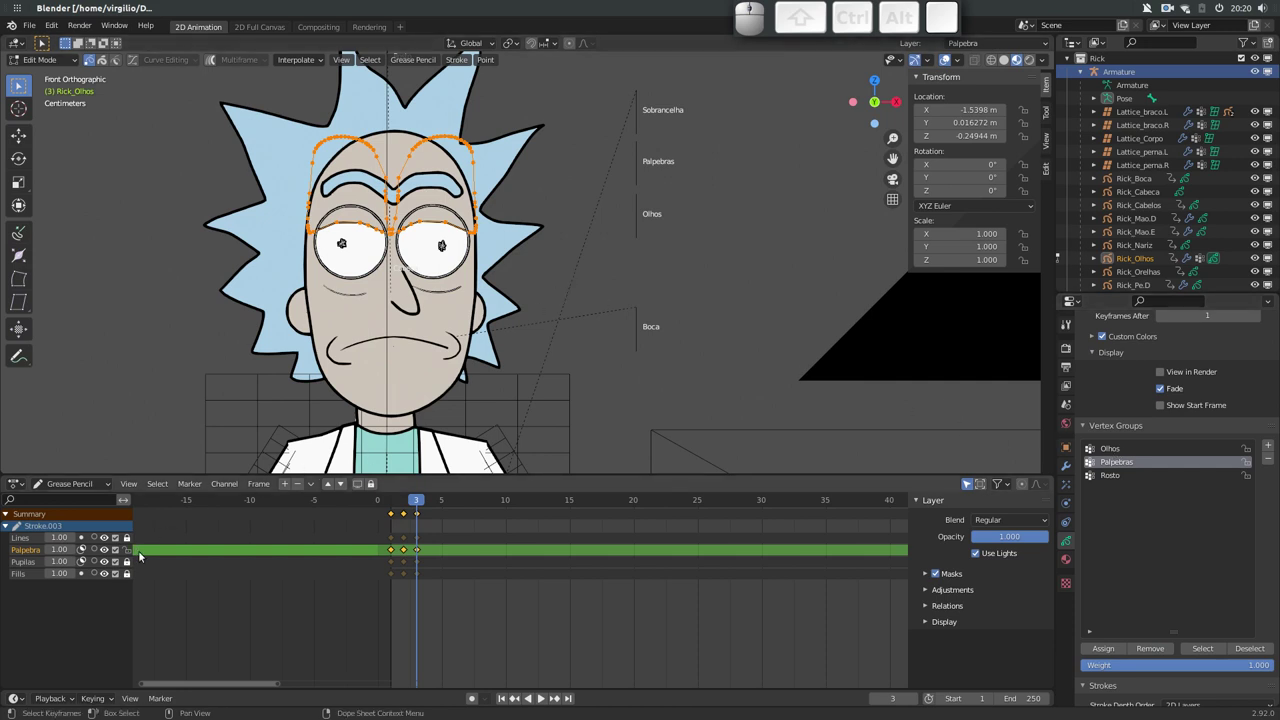
Select all eye strokes on frame 3 and make Olhos the active vertex group
left_click(133, 541)
left_click(131, 567)
left_click(128, 575)
key("a")
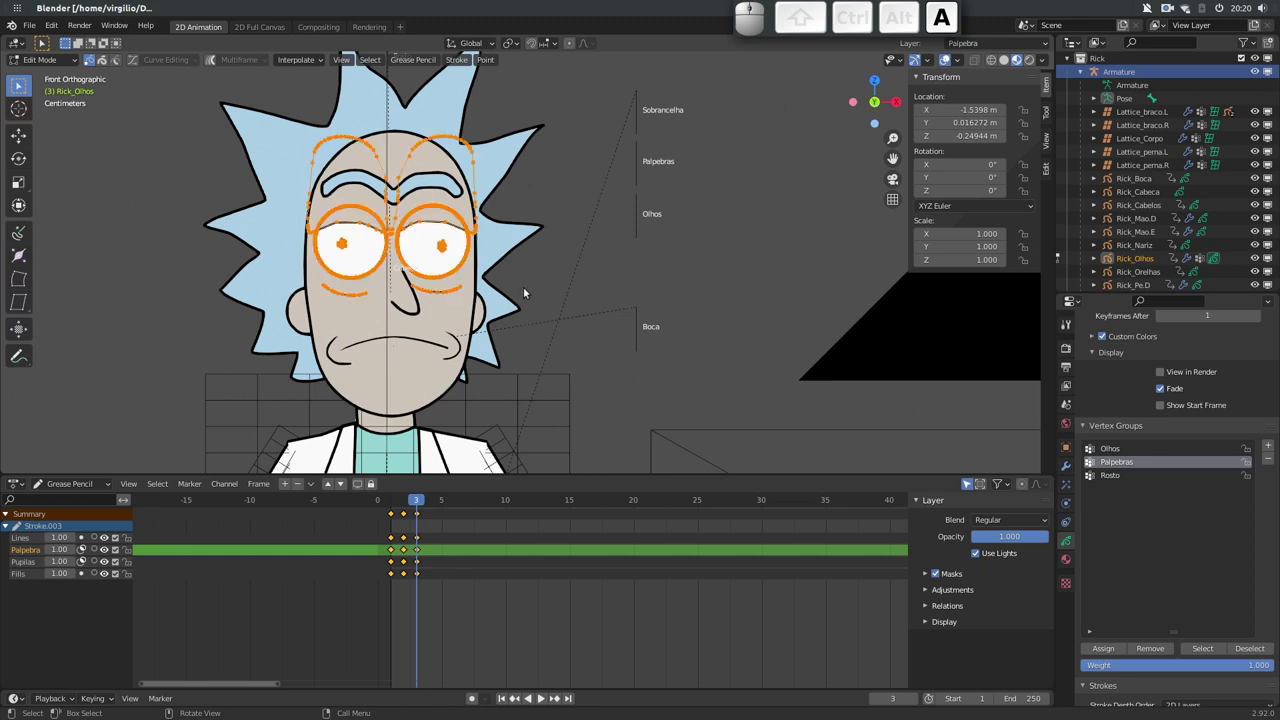
left_click(1119, 449)
left_click(1149, 648)
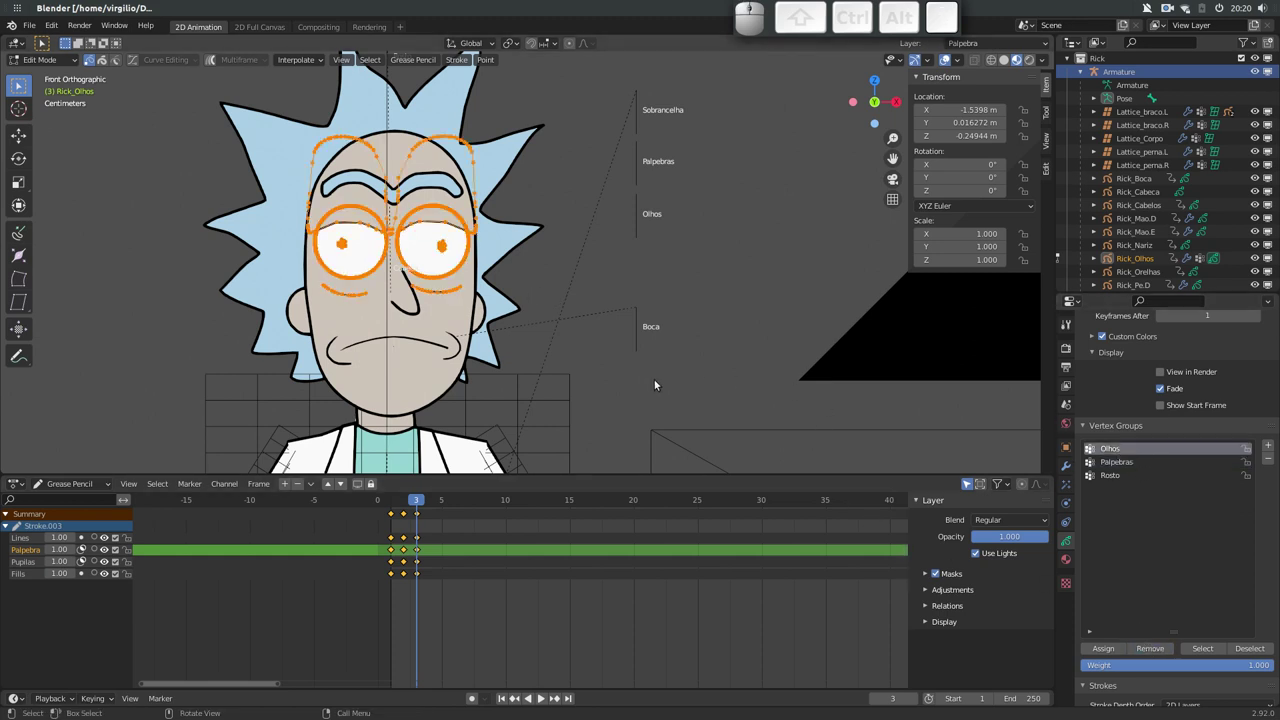
Assign the eye strokes to Olhos on every keyframe, leave Edit Mode and select the armature
key("Left")
left_click(1152, 652)
key("a")
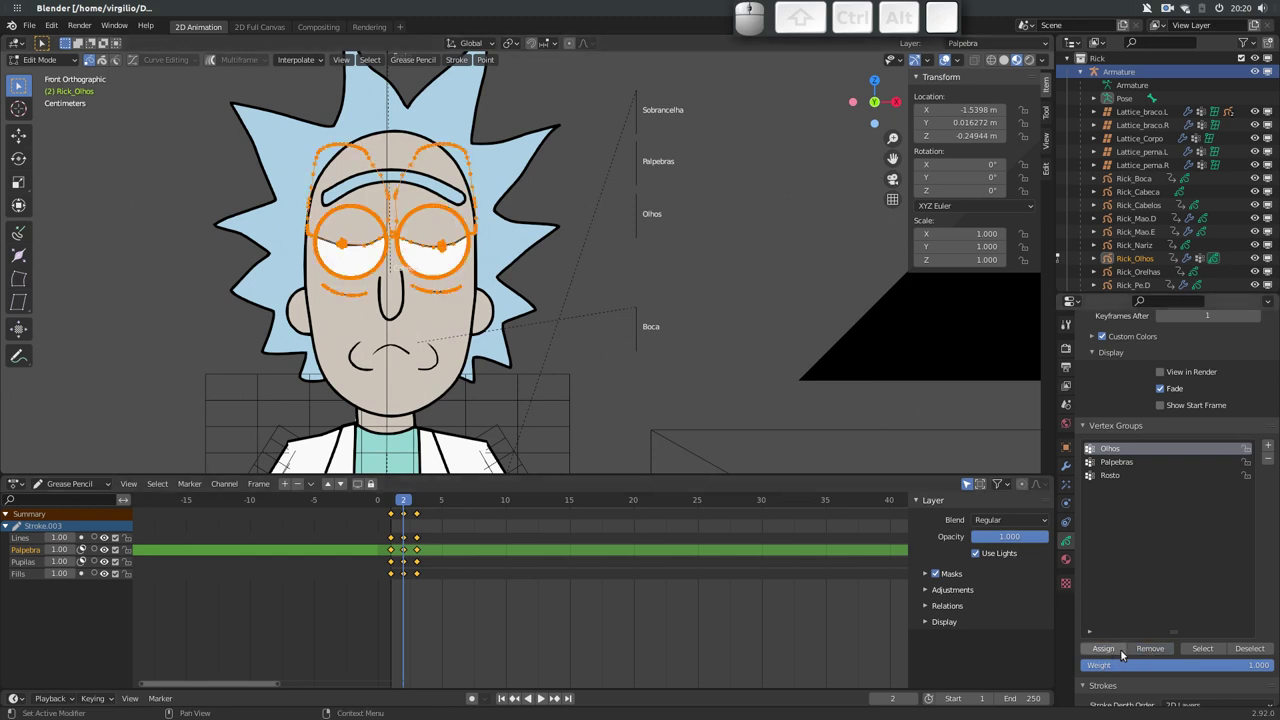
left_click(1148, 651)
key("Left")
key("a")
left_click(1157, 652)
key("Tab")
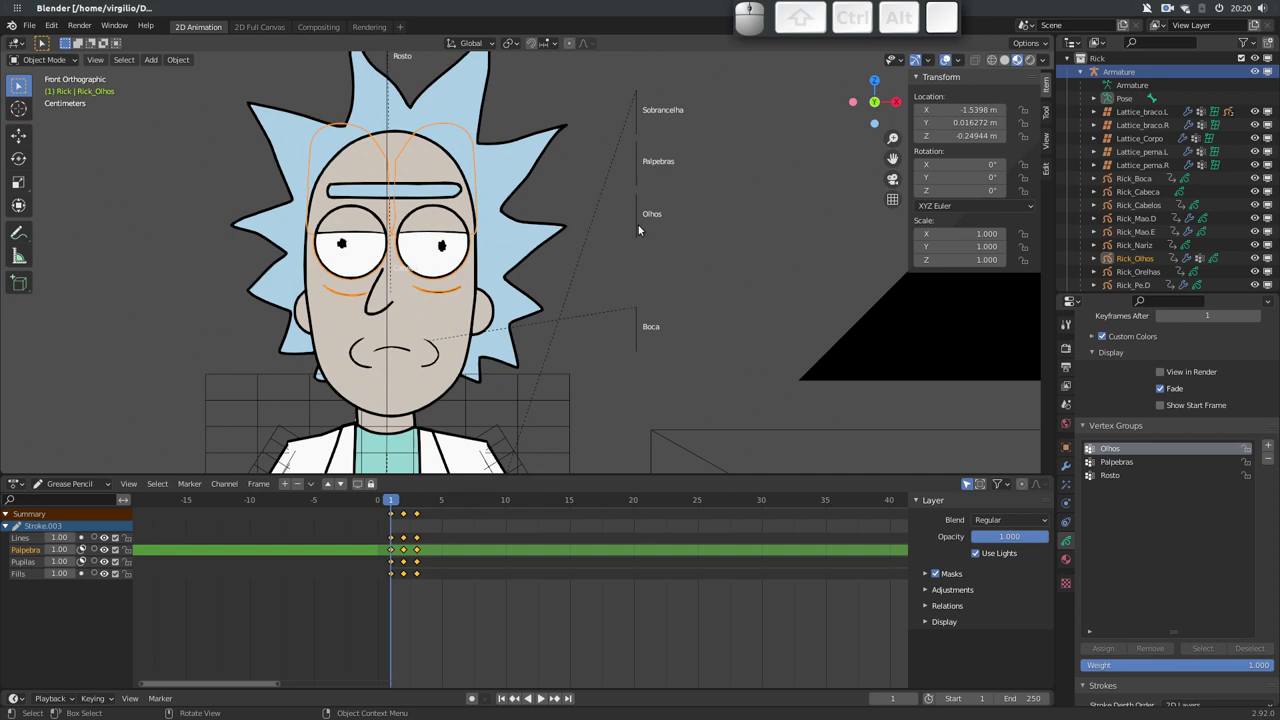
left_click(636, 223)
Test-move the Olhos bone with G and cancel the move
key("g")
key("Escape")
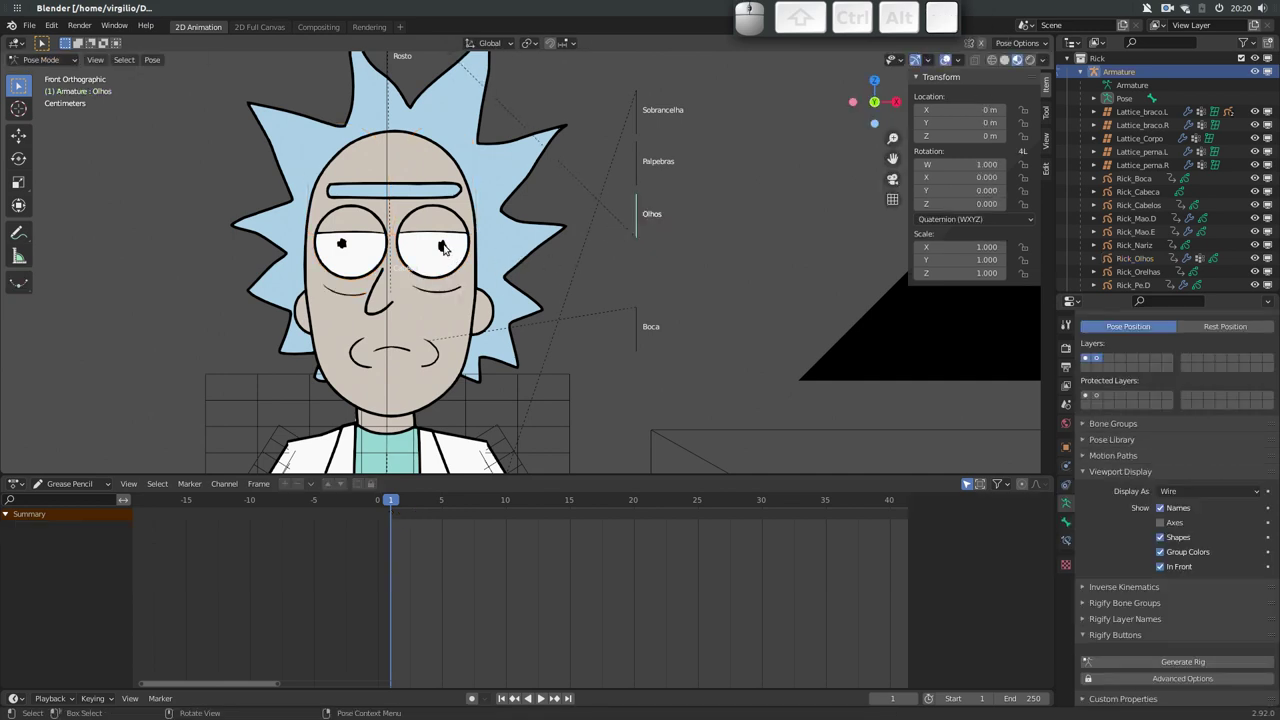
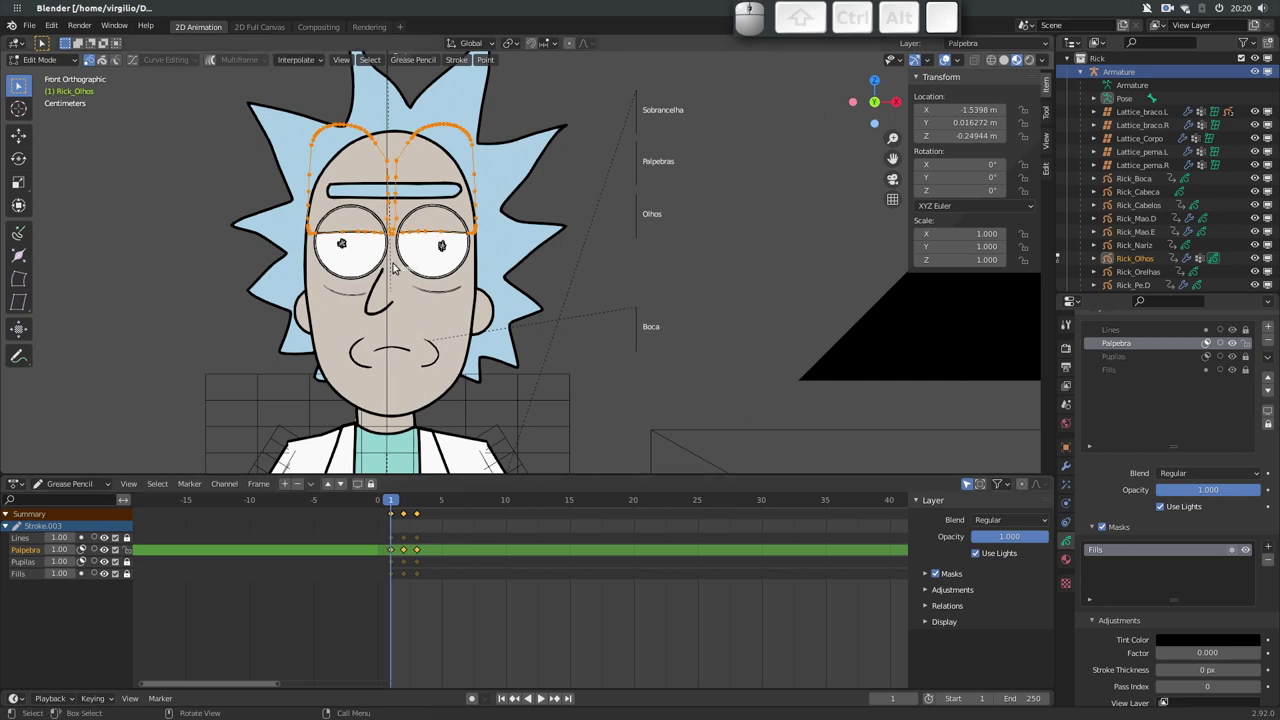
Unlock the Pupilas layer and assign the pupils to Olhos on frames 1 and 2
left_click(133, 555)
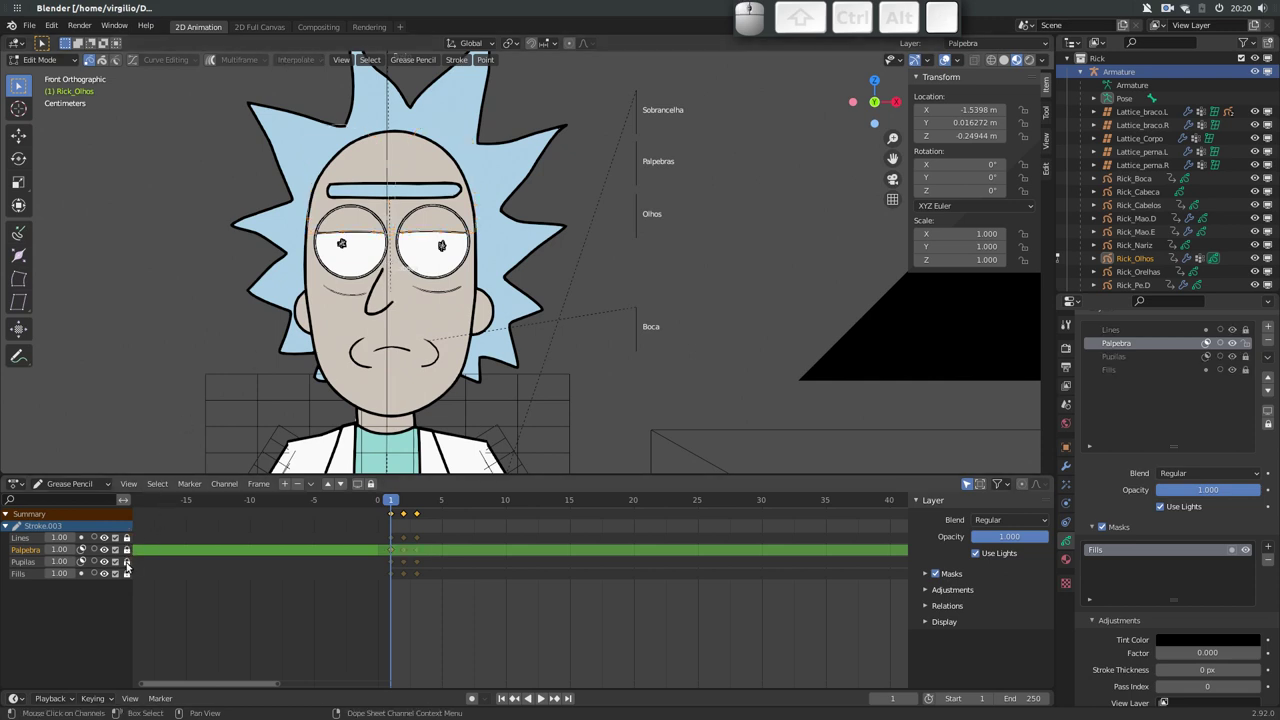
left_click(130, 565)
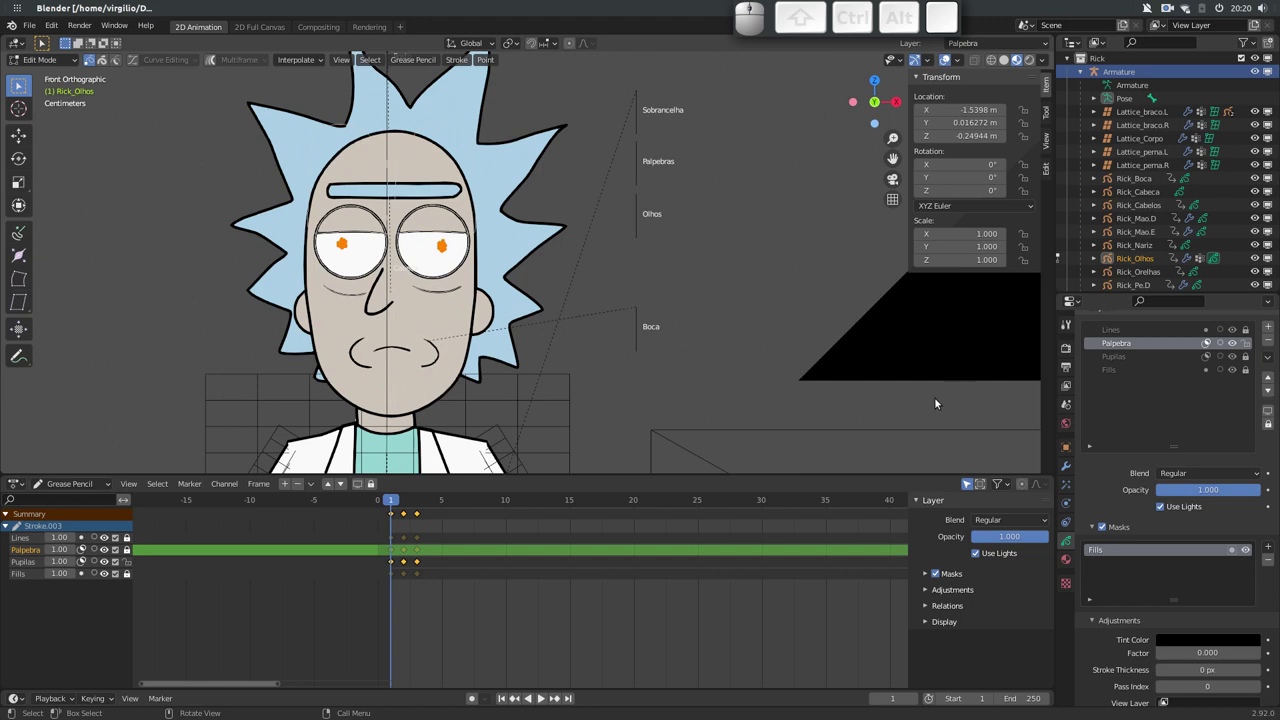
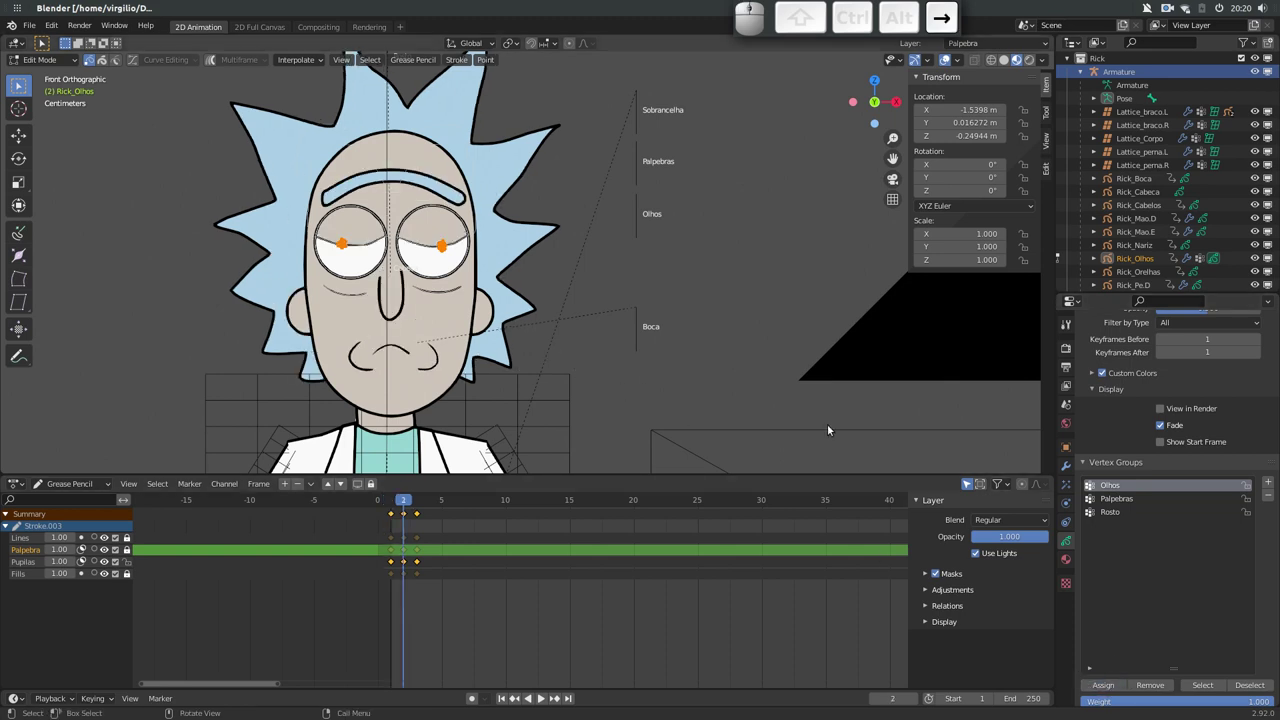
left_click(1110, 687)
key("Right")
left_click(1105, 688)
Select all eye strokes and assign them to the Rosto group on each frame back to frame 1
left_click(1118, 512)
left_click(132, 563)
left_click(128, 540)
left_click(130, 575)
left_click(1150, 685)
key("Left")
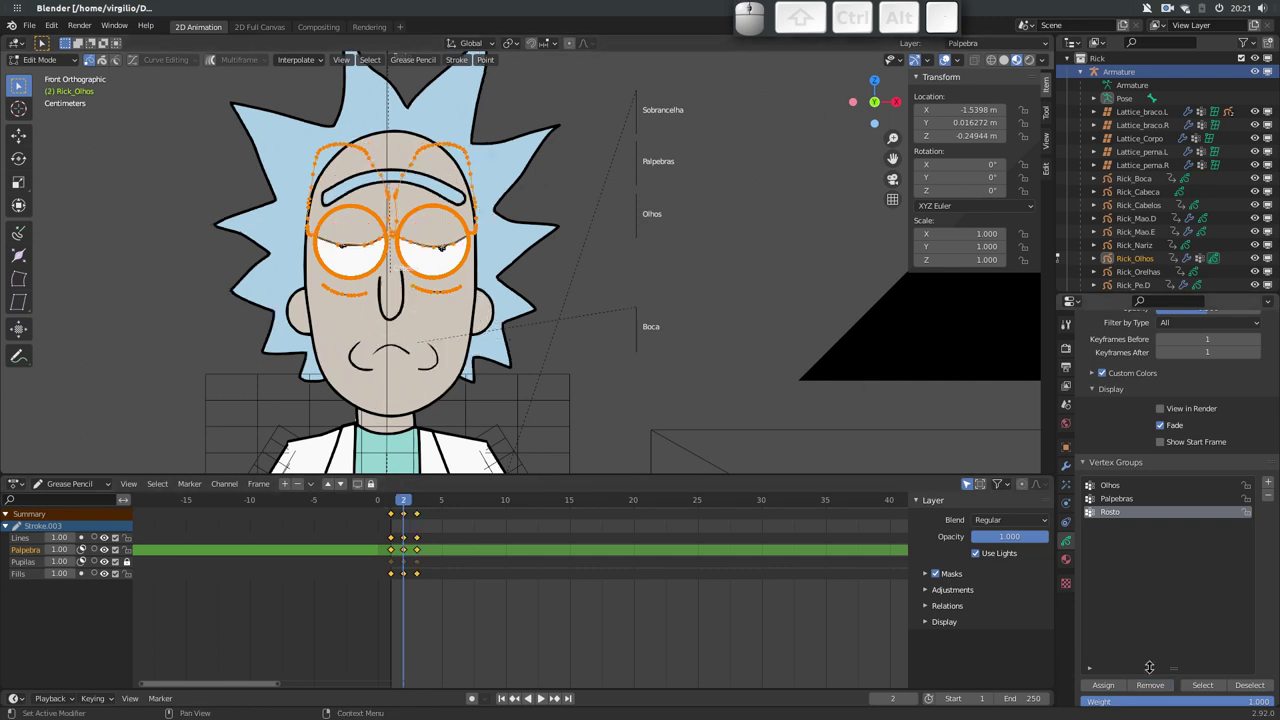
left_click(1160, 687)
key("Left")
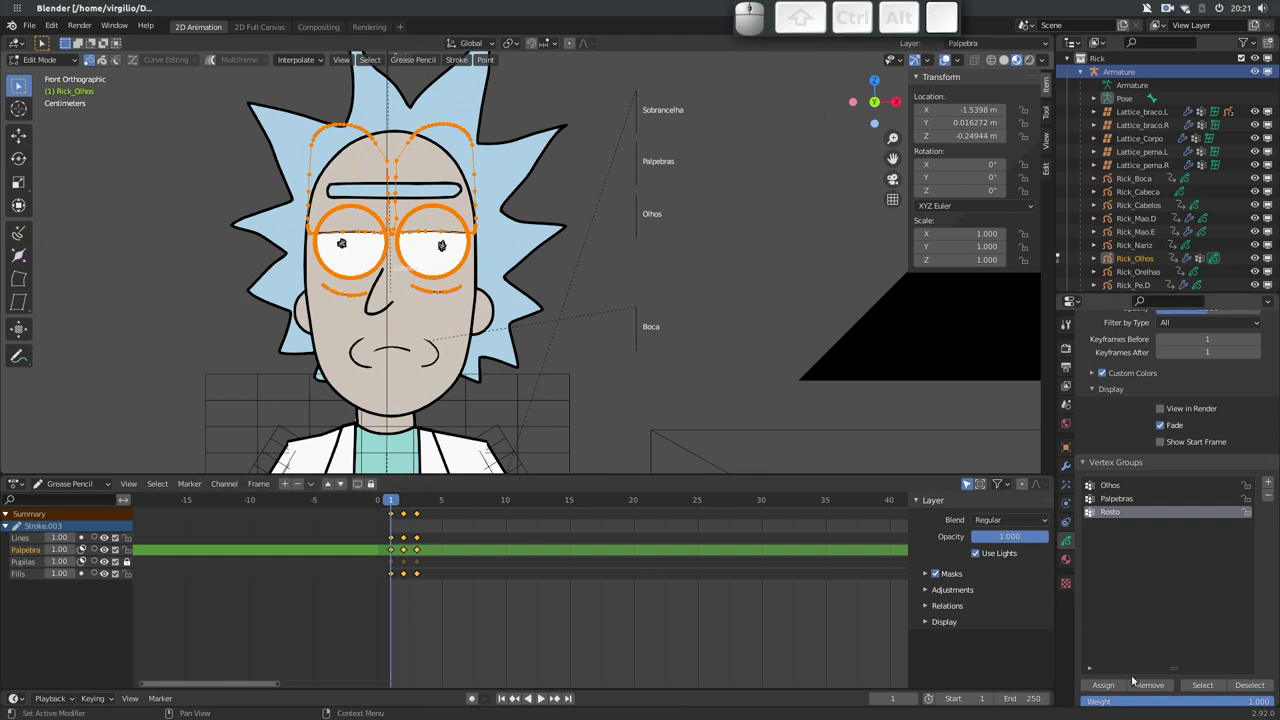
left_click(1153, 685)
Edit the Palpebras group membership of the eye strokes on all three frames and return to Object Mode
left_click(1118, 499)
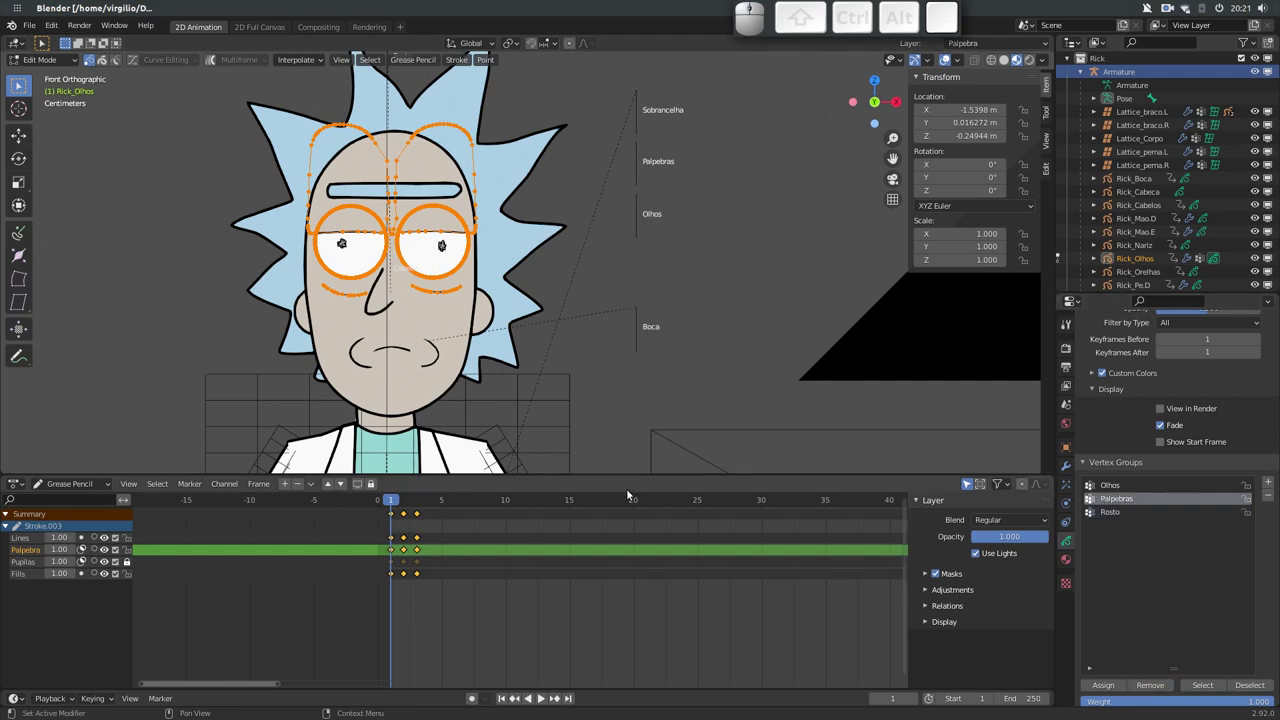
left_click(1148, 687)
key("Right")
left_click(1154, 685)
key("Right")
left_click(1158, 687)
key("Tab")
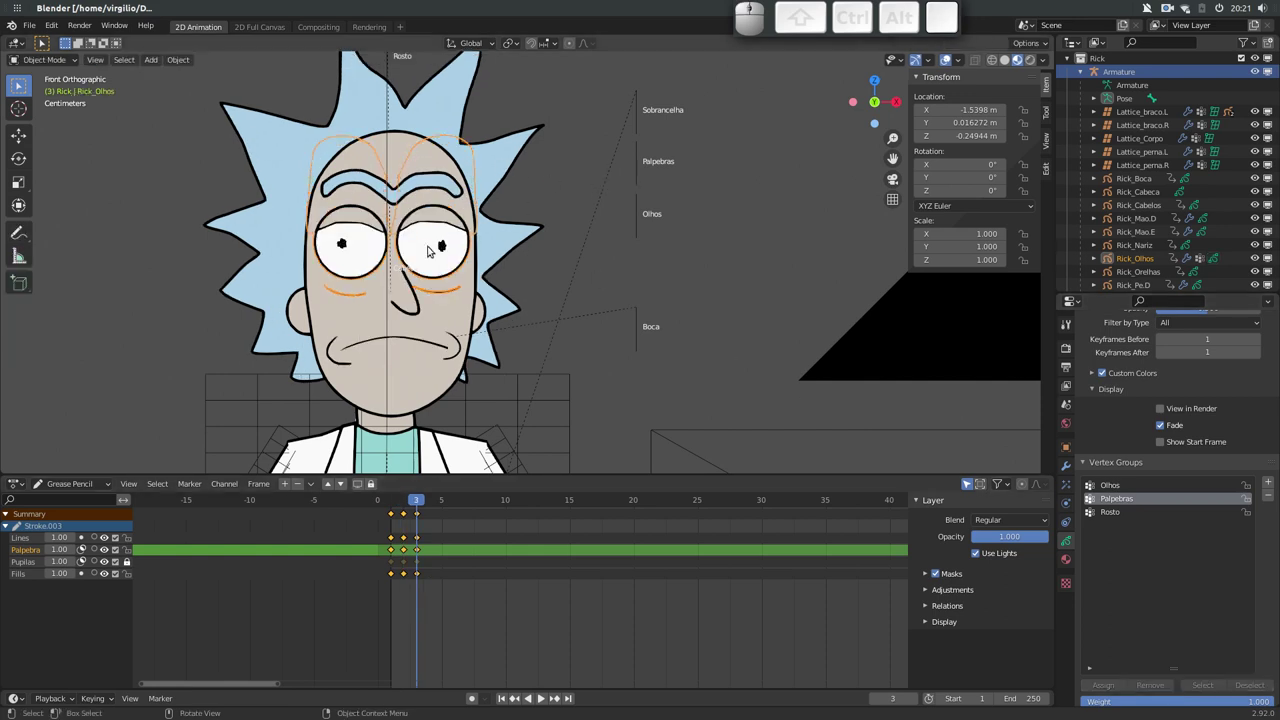
Test-rotate the Cabeca head bone with R and cancel, leaving the face unchanged
left_click(388, 338)
key("r")
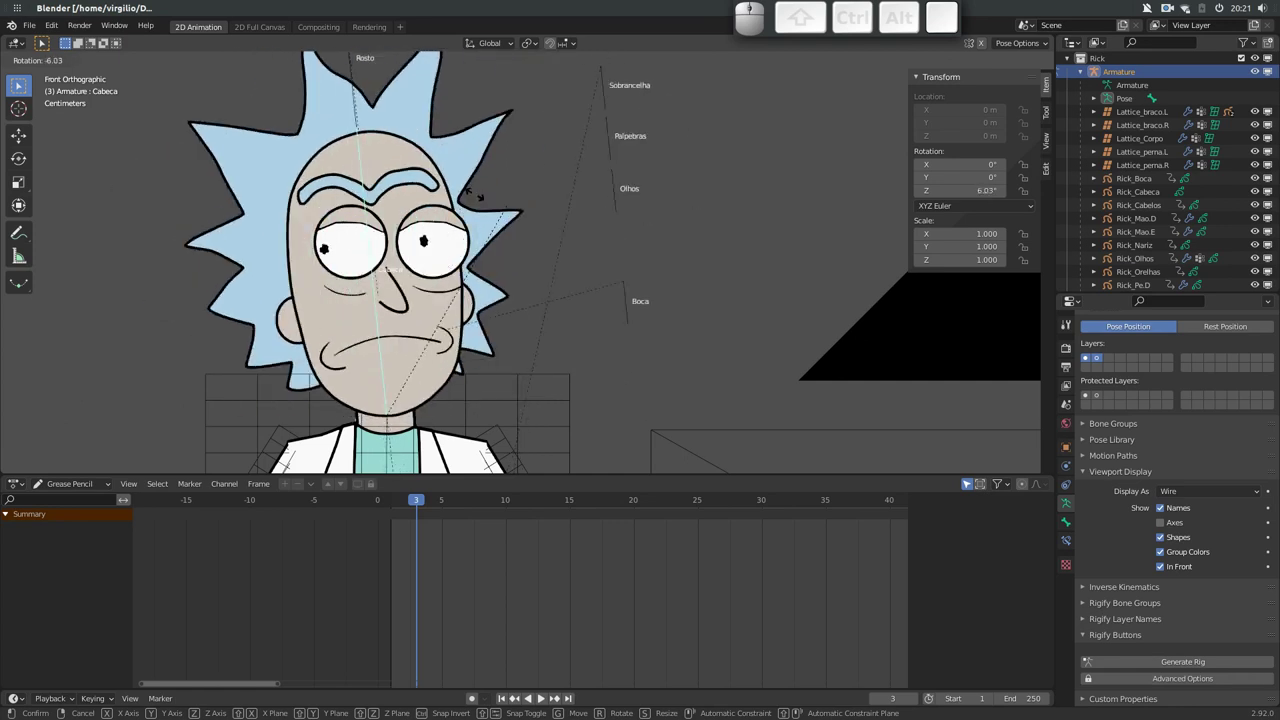
key("Escape")
left_click(450, 272)
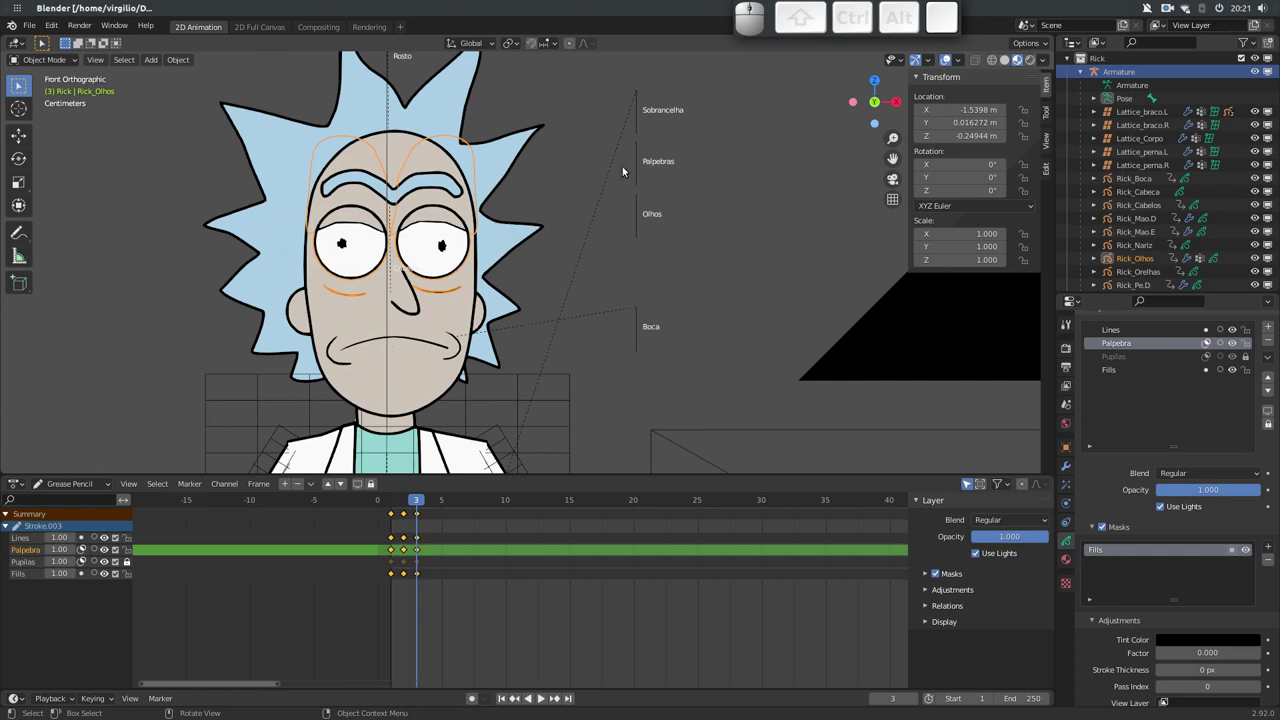
Test-move the Palpebras eyelid bone and cancel, then reopen Rick_Olhos for point editing
left_click(635, 167)
key("g")
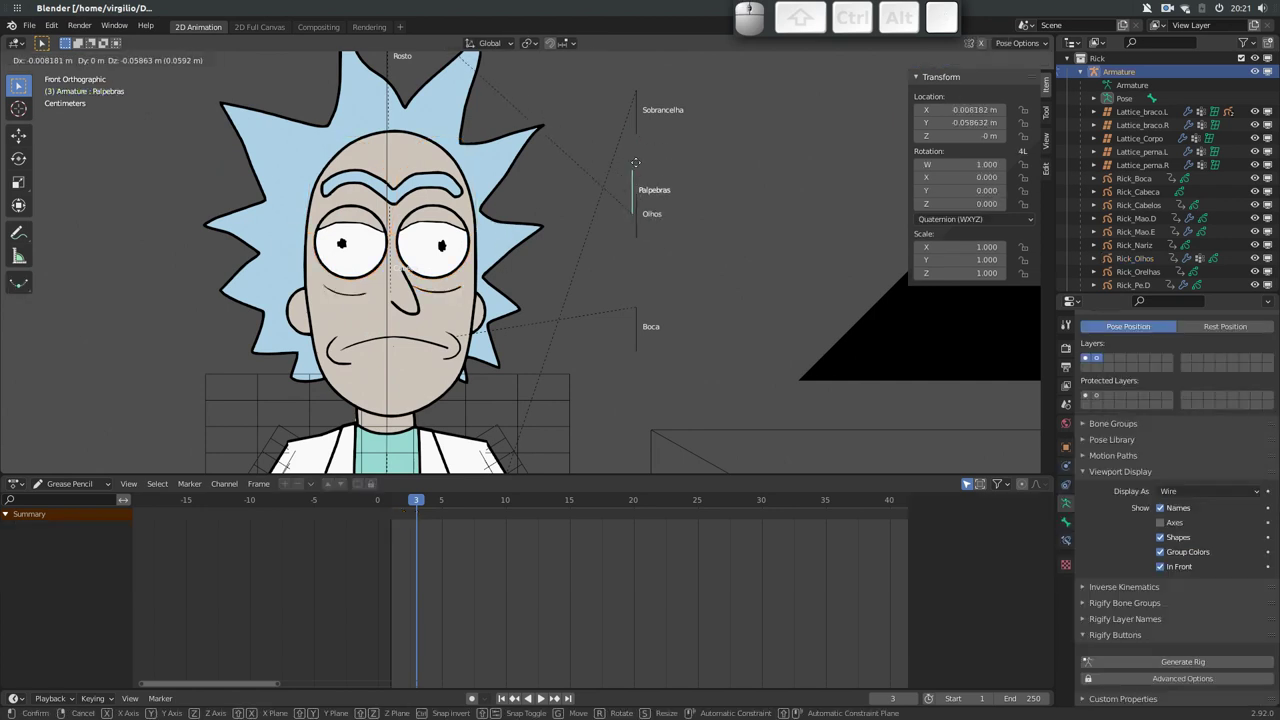
key("Escape")
left_click(429, 227)
key("Tab")
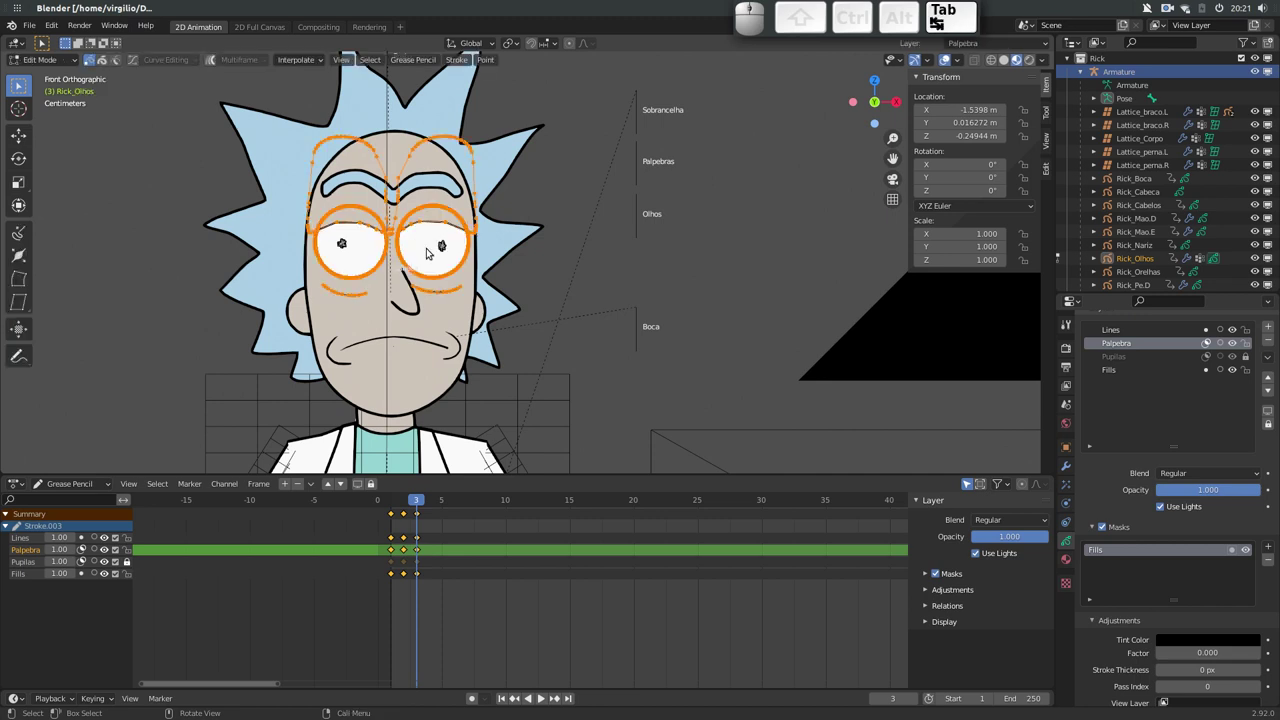
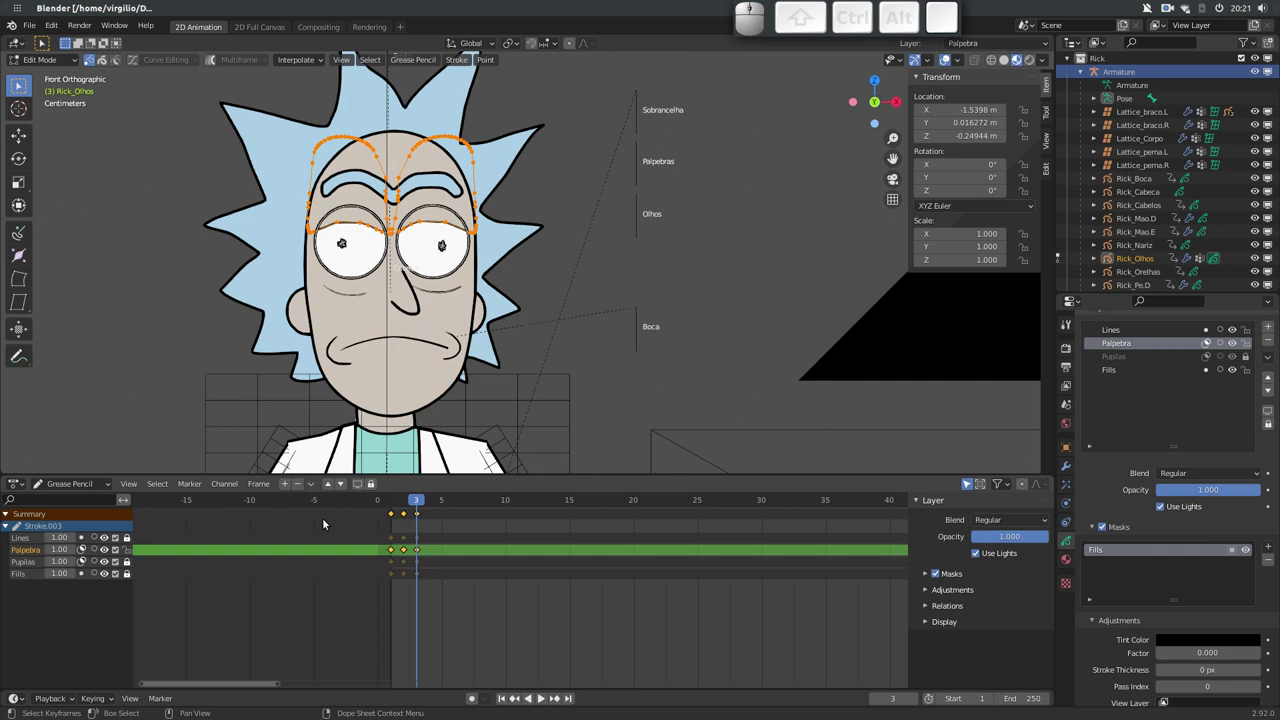
Assign the eyelid strokes to the Palpebras group on frames 1, 2 and 3, then return to Object Mode
key("a")
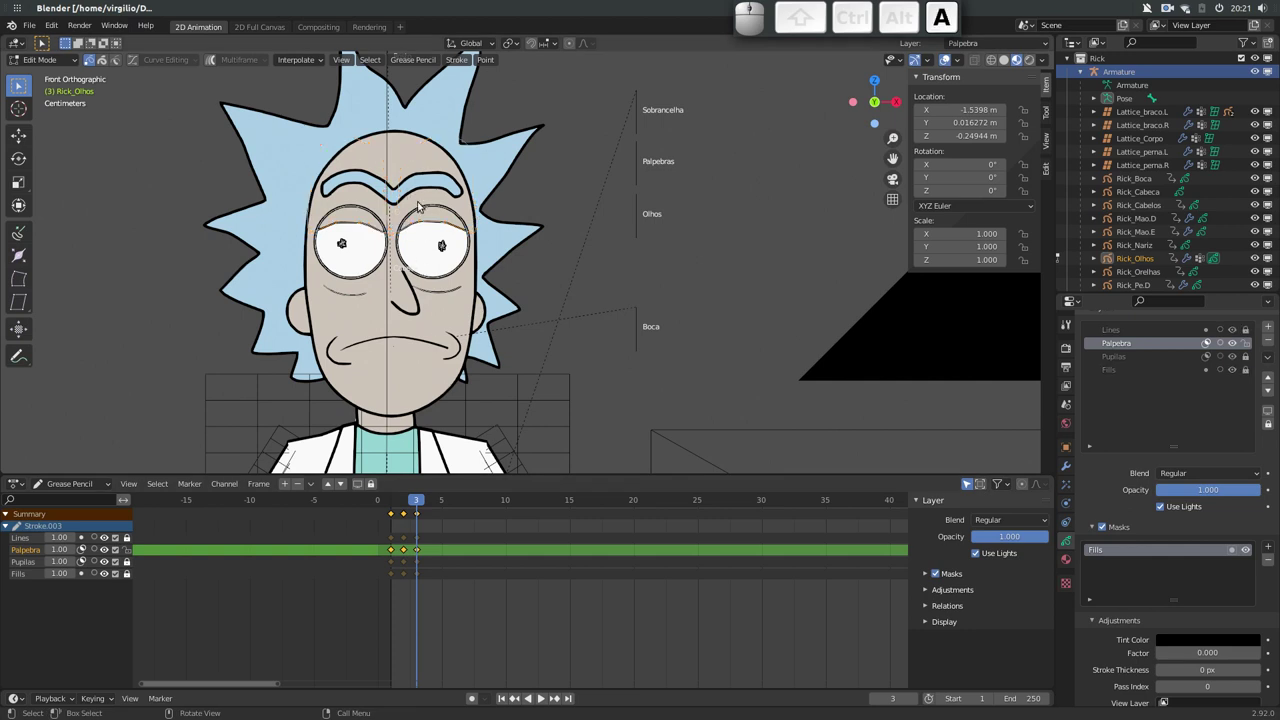
left_click(393, 501)
key("a")
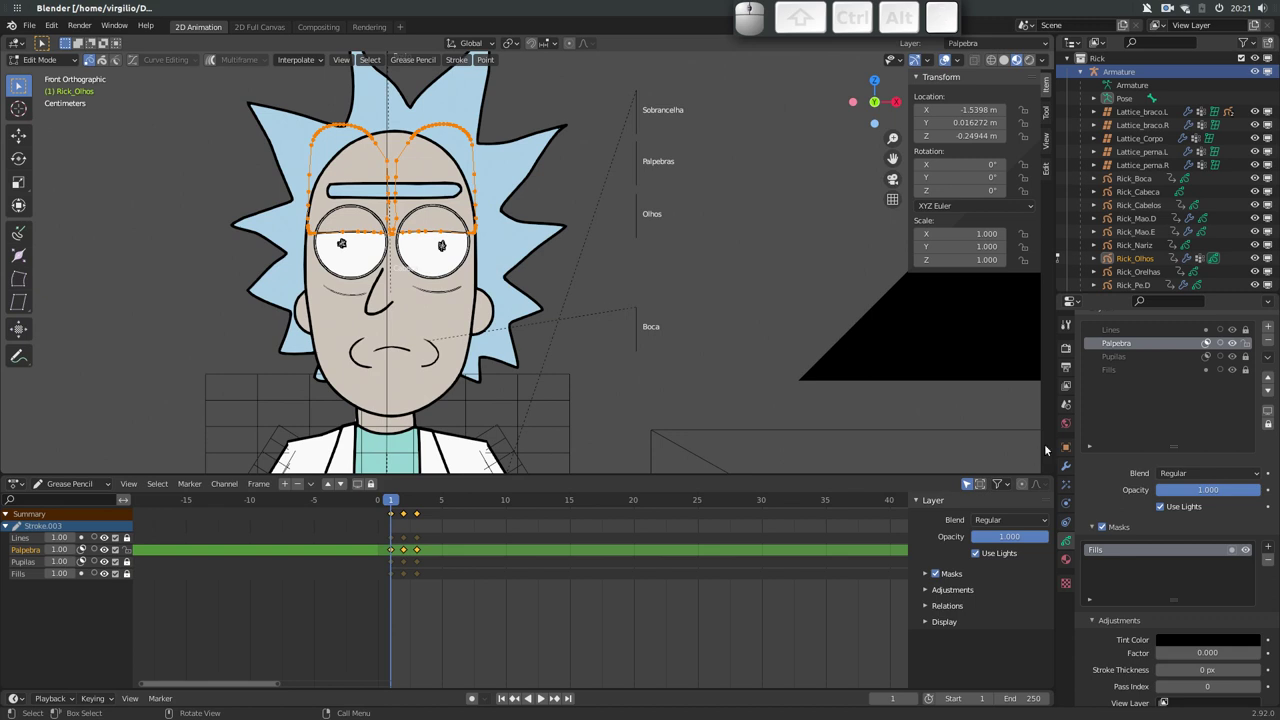
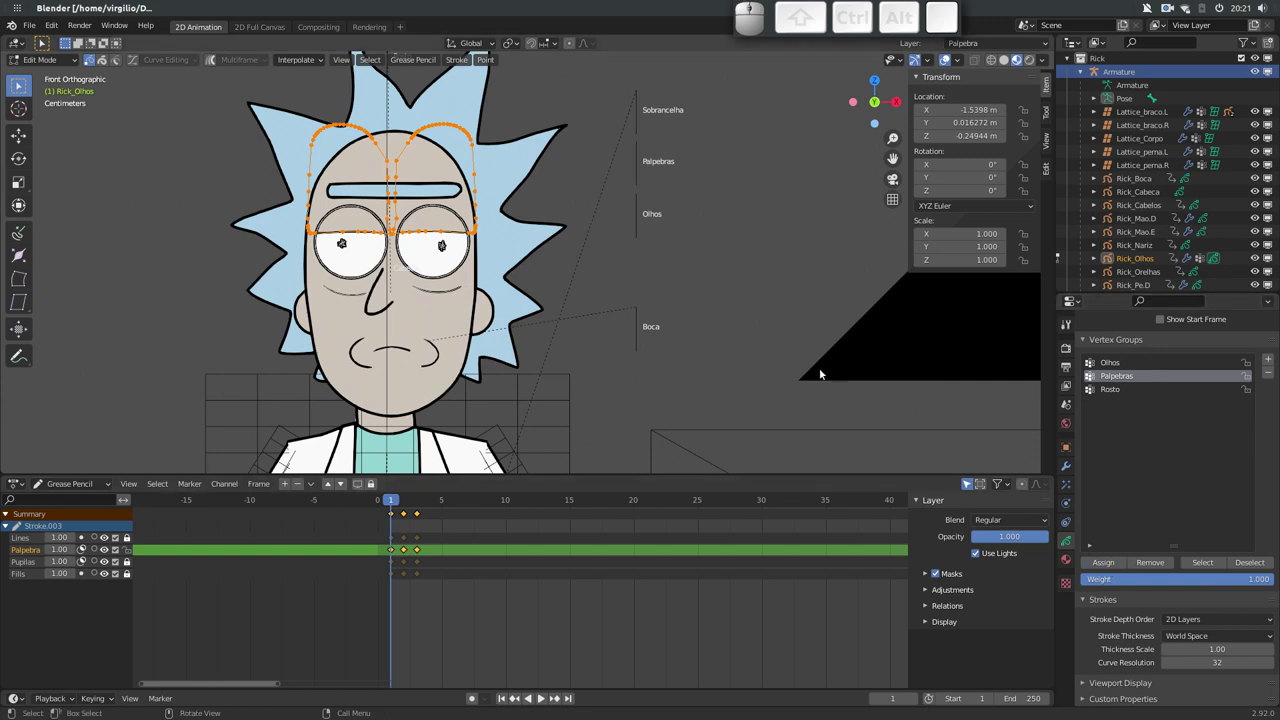
key("Right")
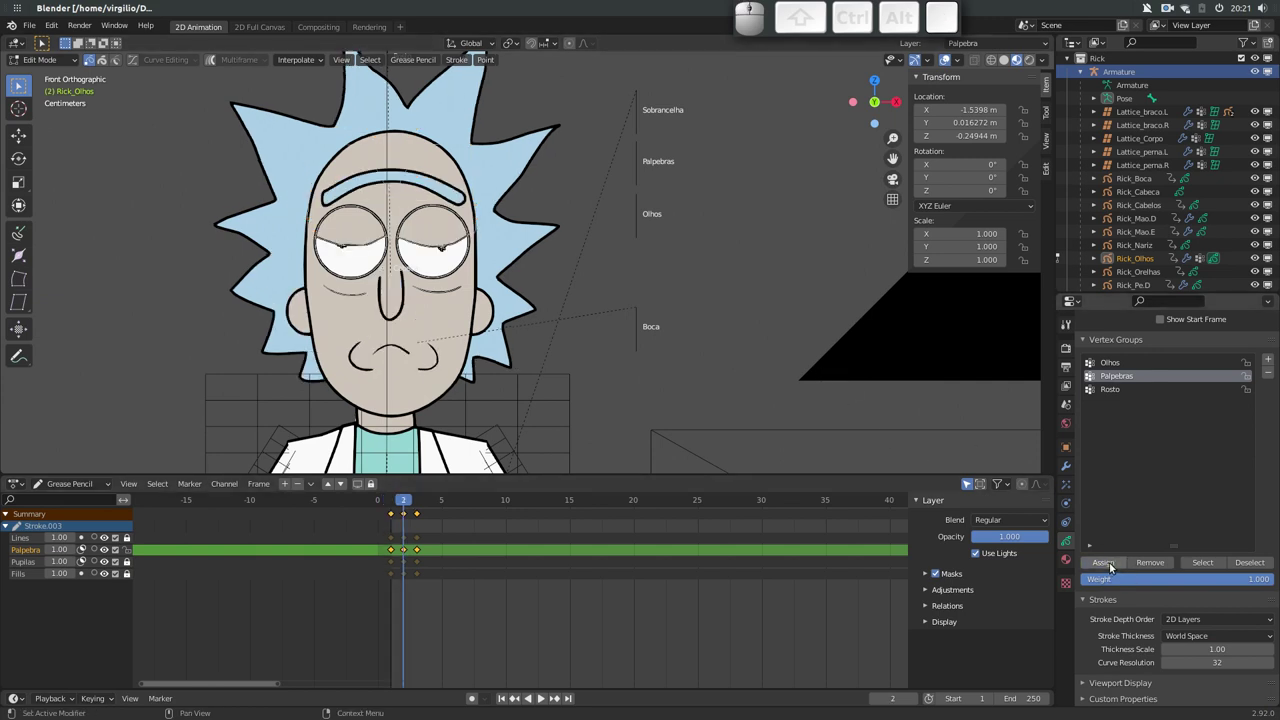
key("a")
left_click(1117, 567)
key("Right")
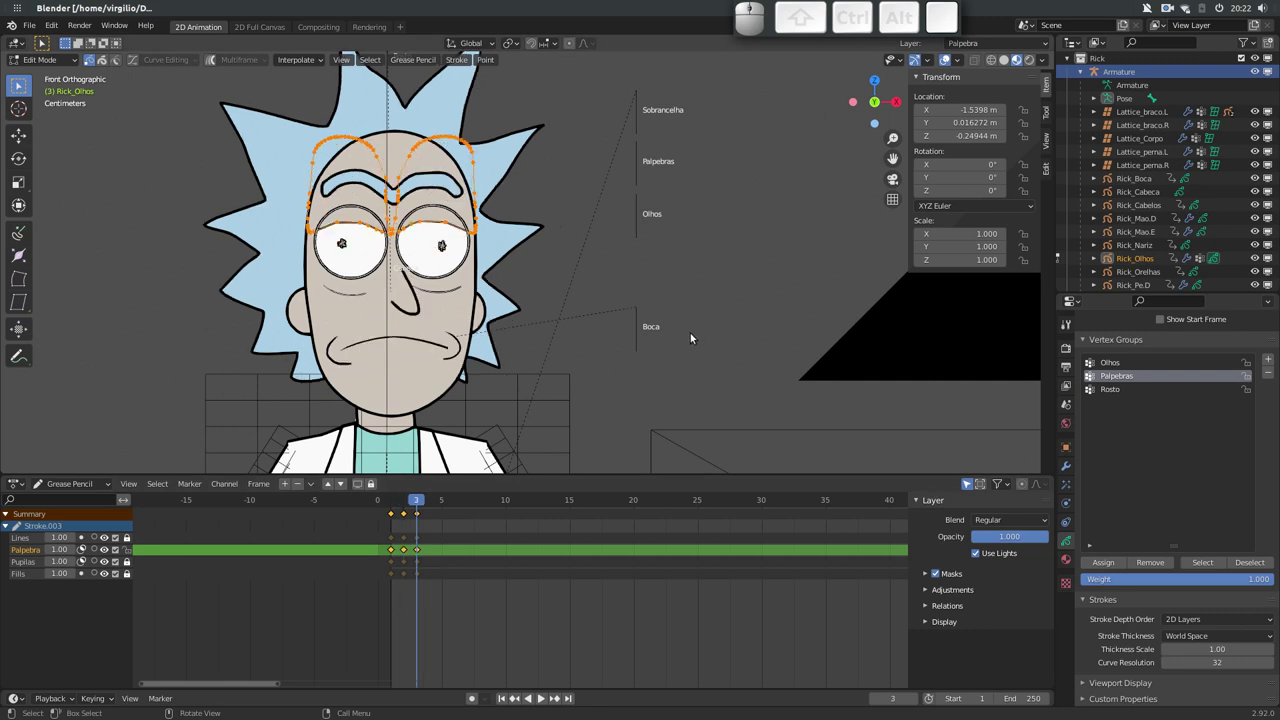
left_click(1110, 564)
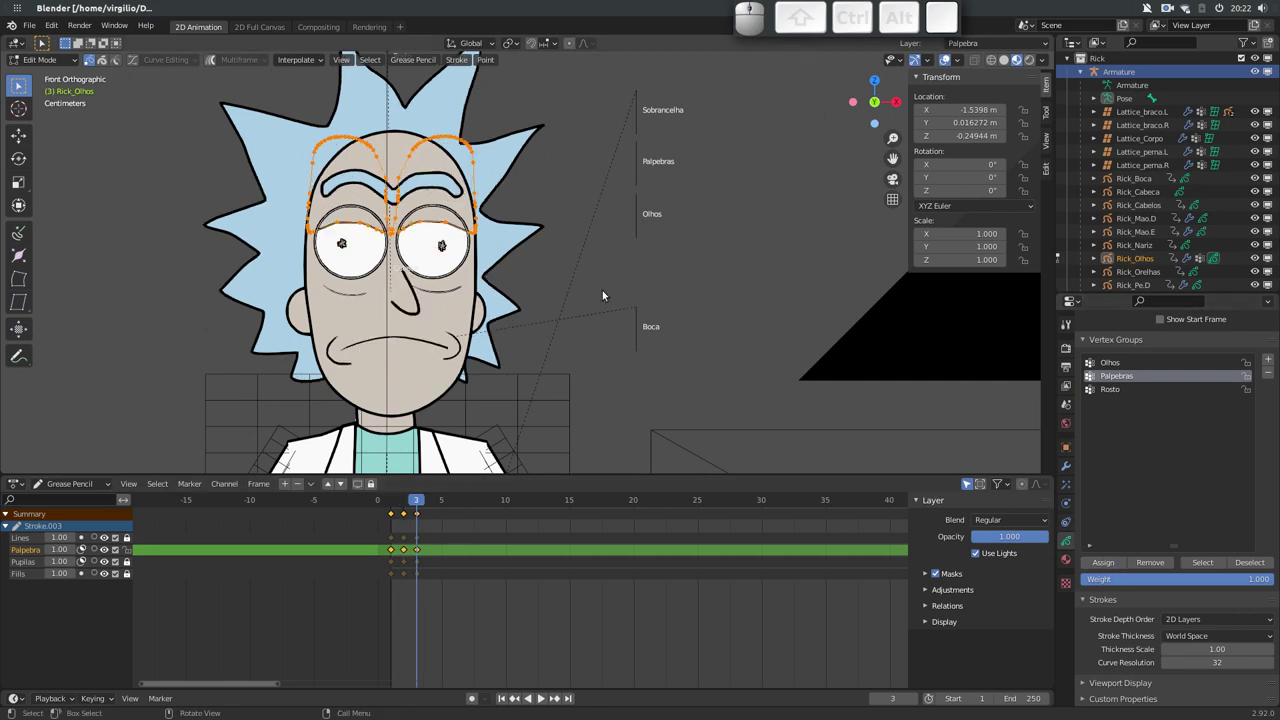
key("Tab")
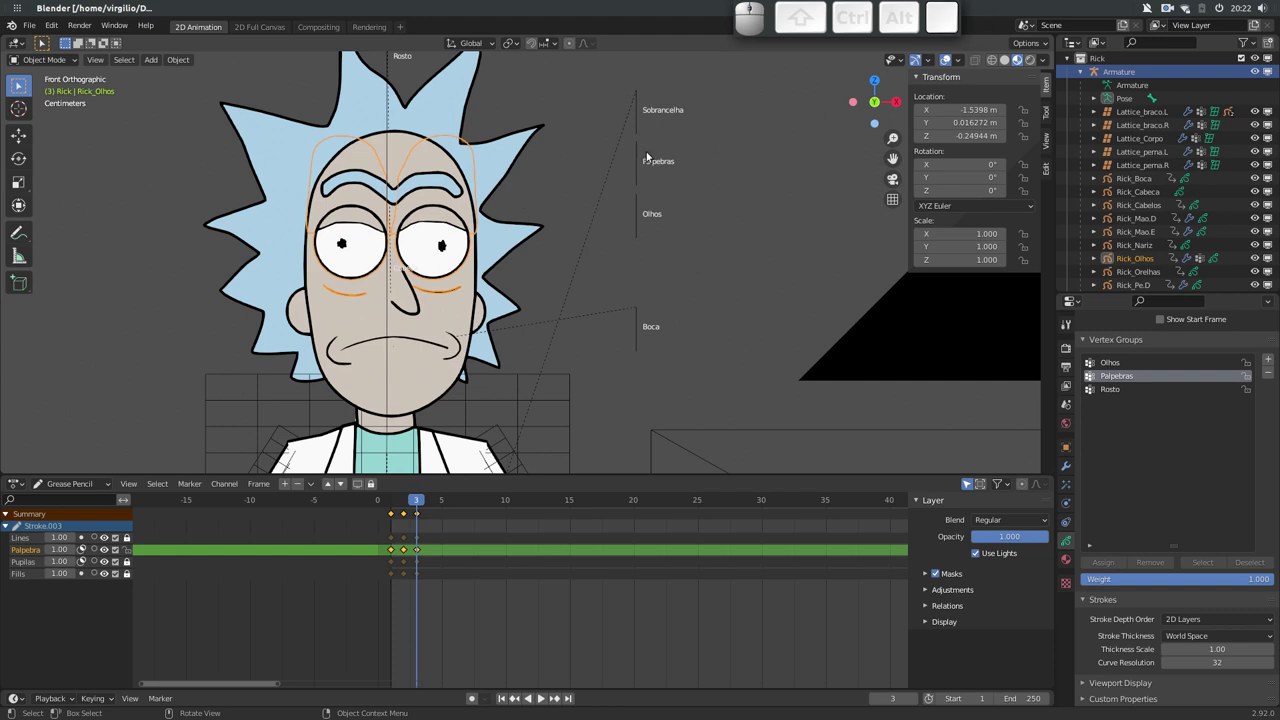
Test-move the Palpebras bone on Z to confirm the eyelids close, cancel, and show its bone constraints
left_click(641, 166)
key("g")
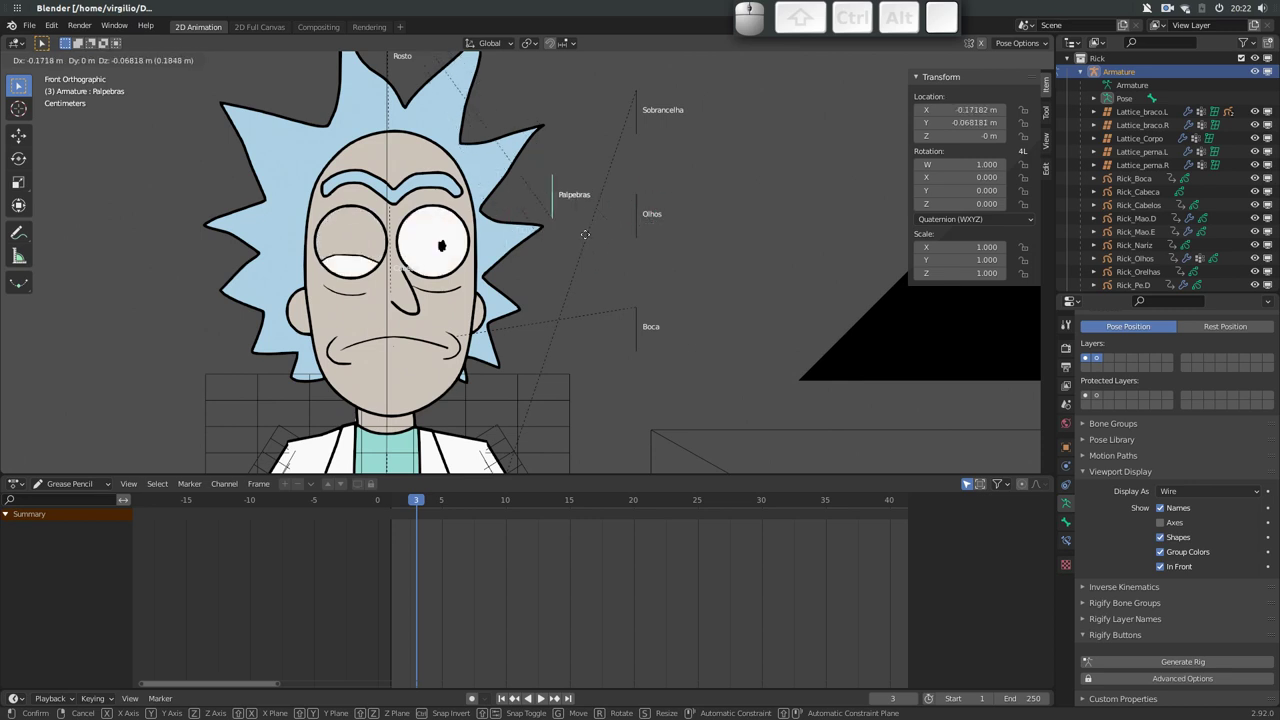
key("Escape")
key("g")
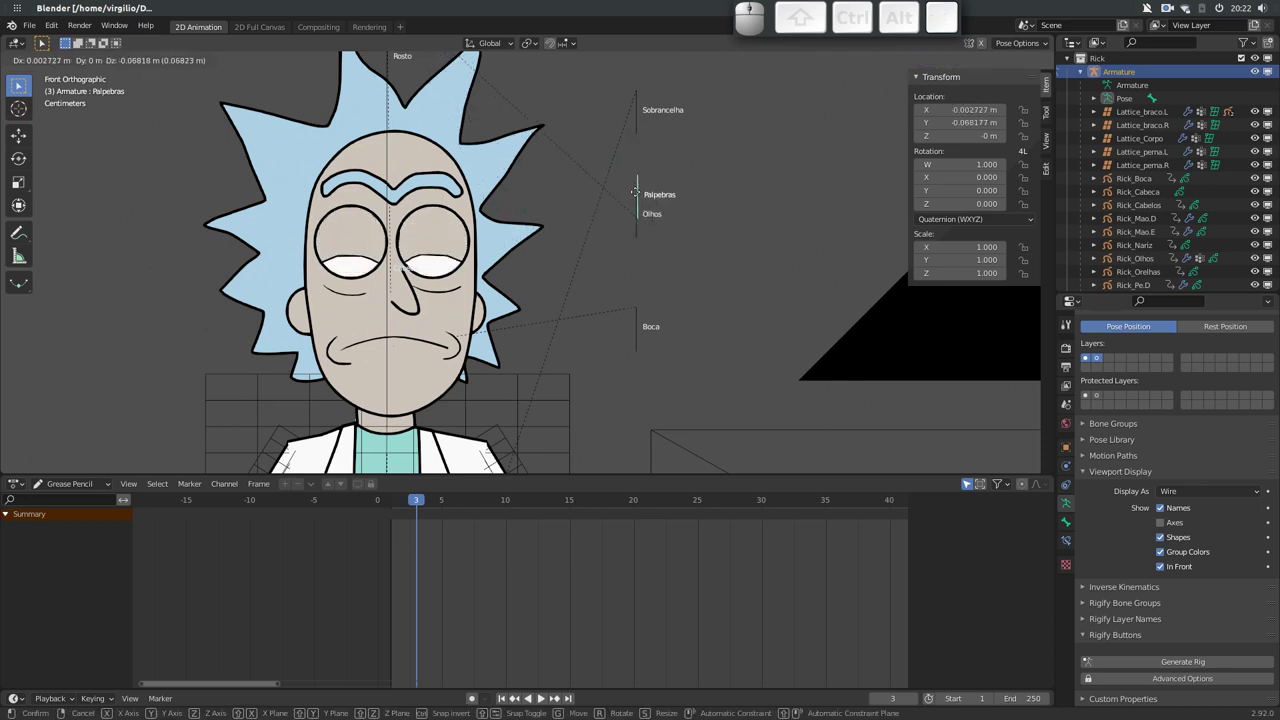
key("Escape")
key("g")
key("z")
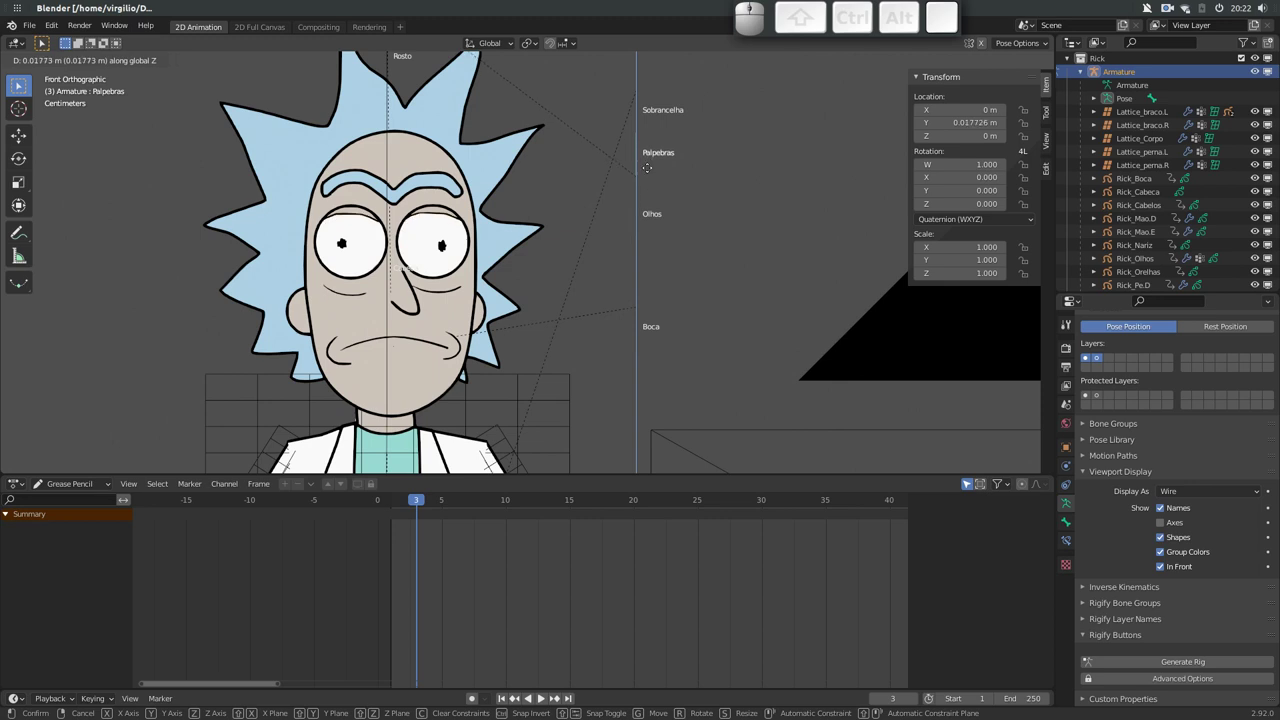
key("Escape")
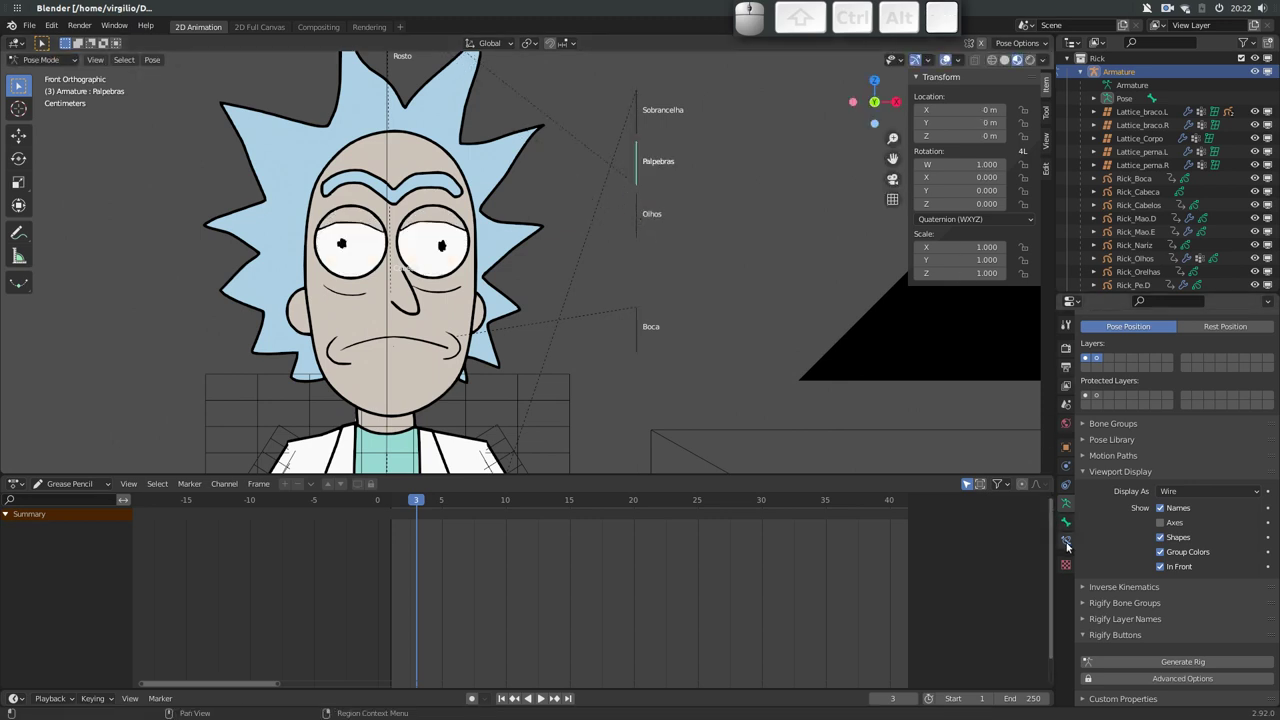
left_click(1068, 545)
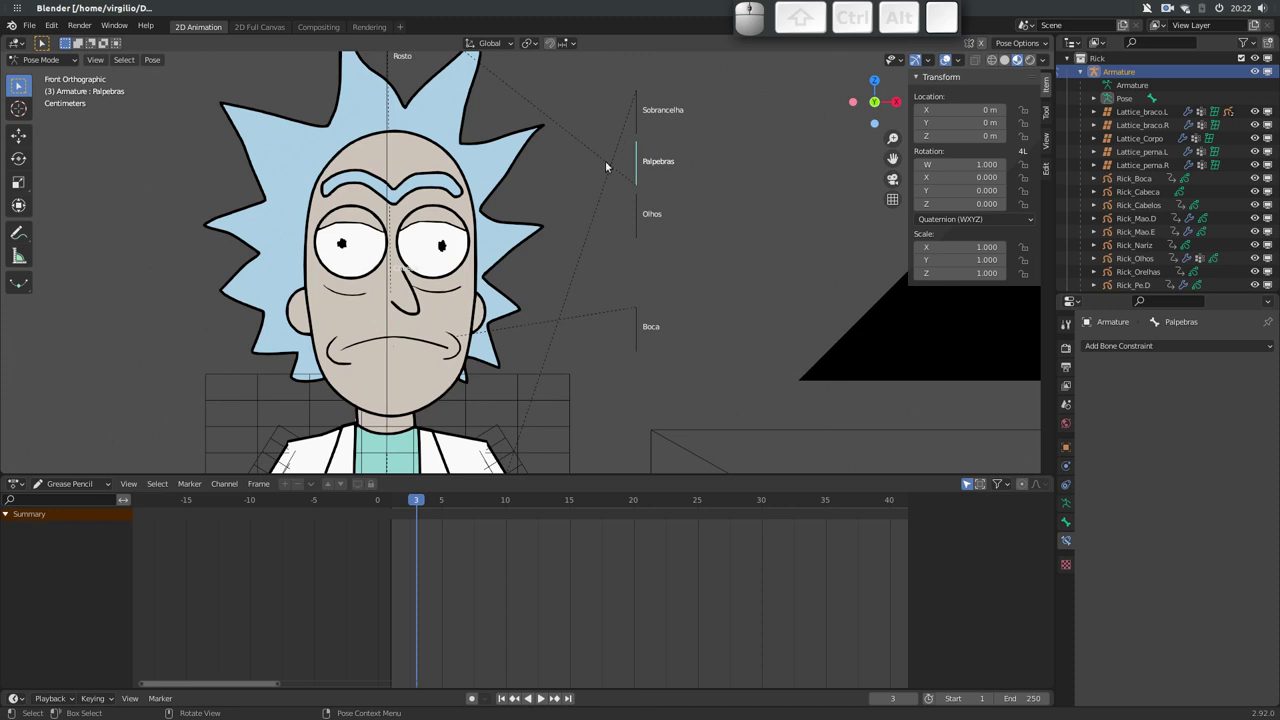
Add a Limit Location constraint in Local space with min and max X and Z limits enabled
left_click(1125, 348)
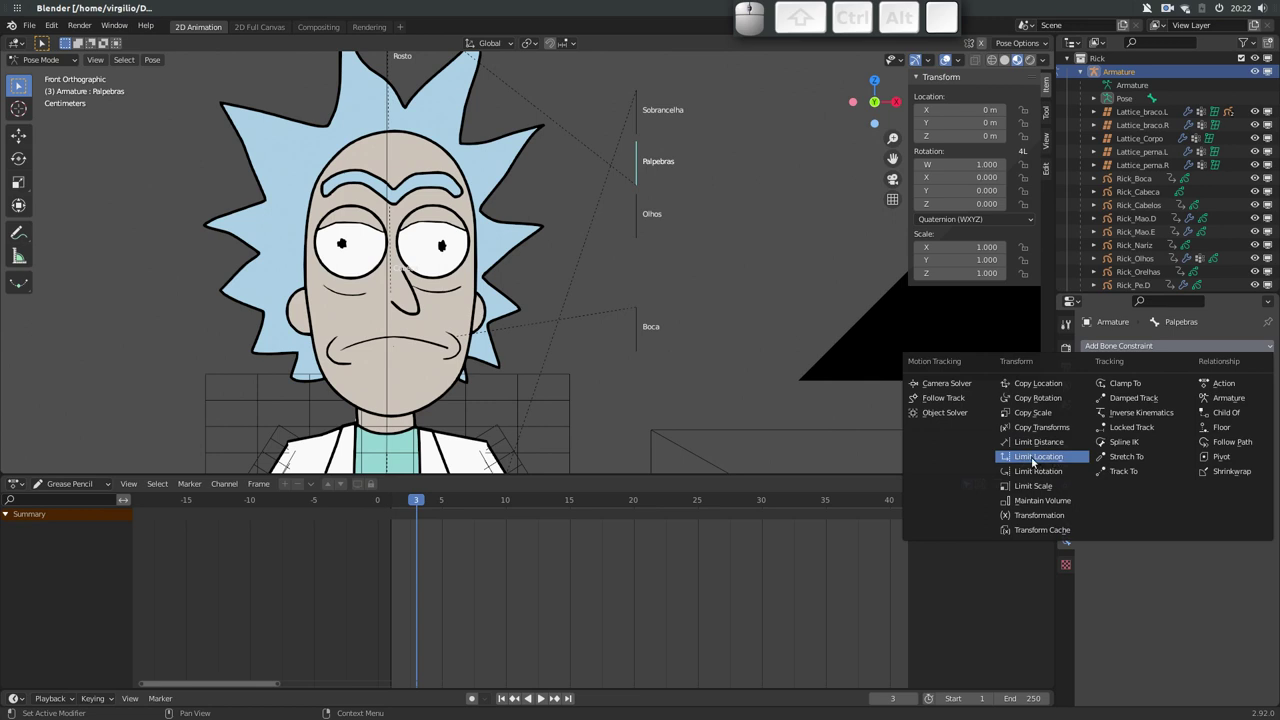
left_click(1036, 458)
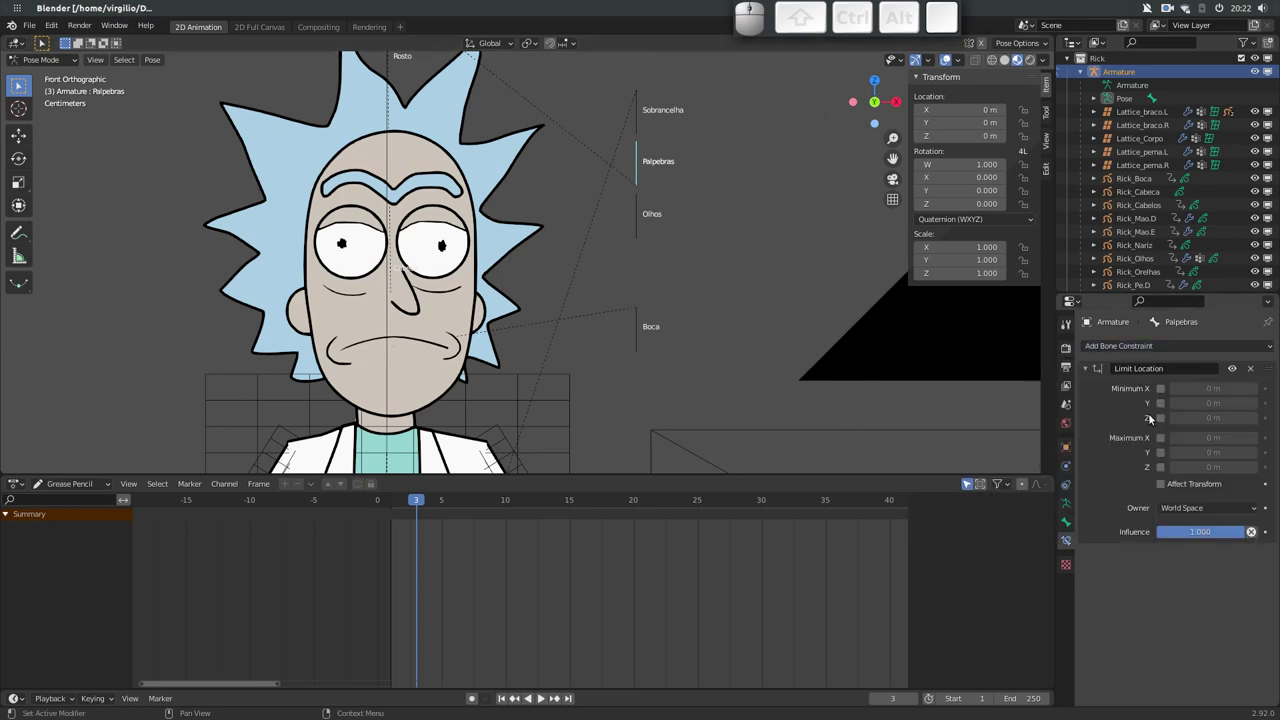
left_click(1182, 506)
left_click(1188, 585)
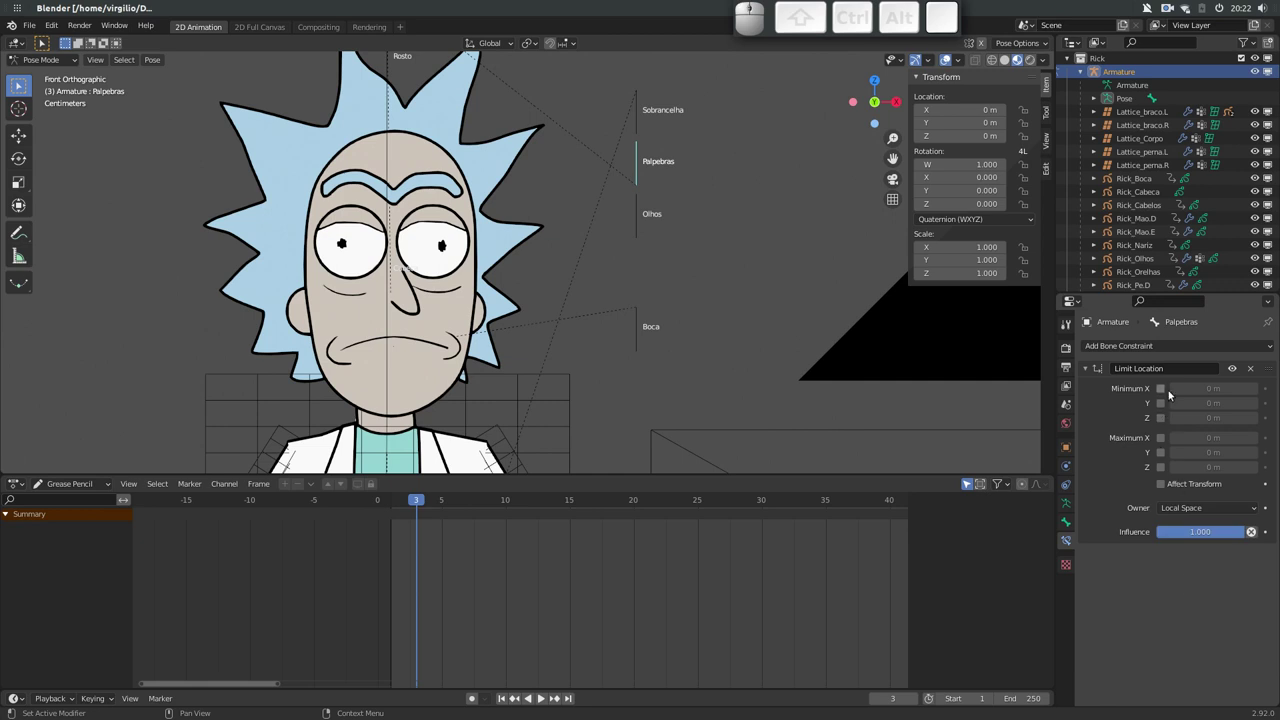
left_click(1163, 391)
left_click(1162, 423)
left_click(1163, 438)
left_click(1163, 467)
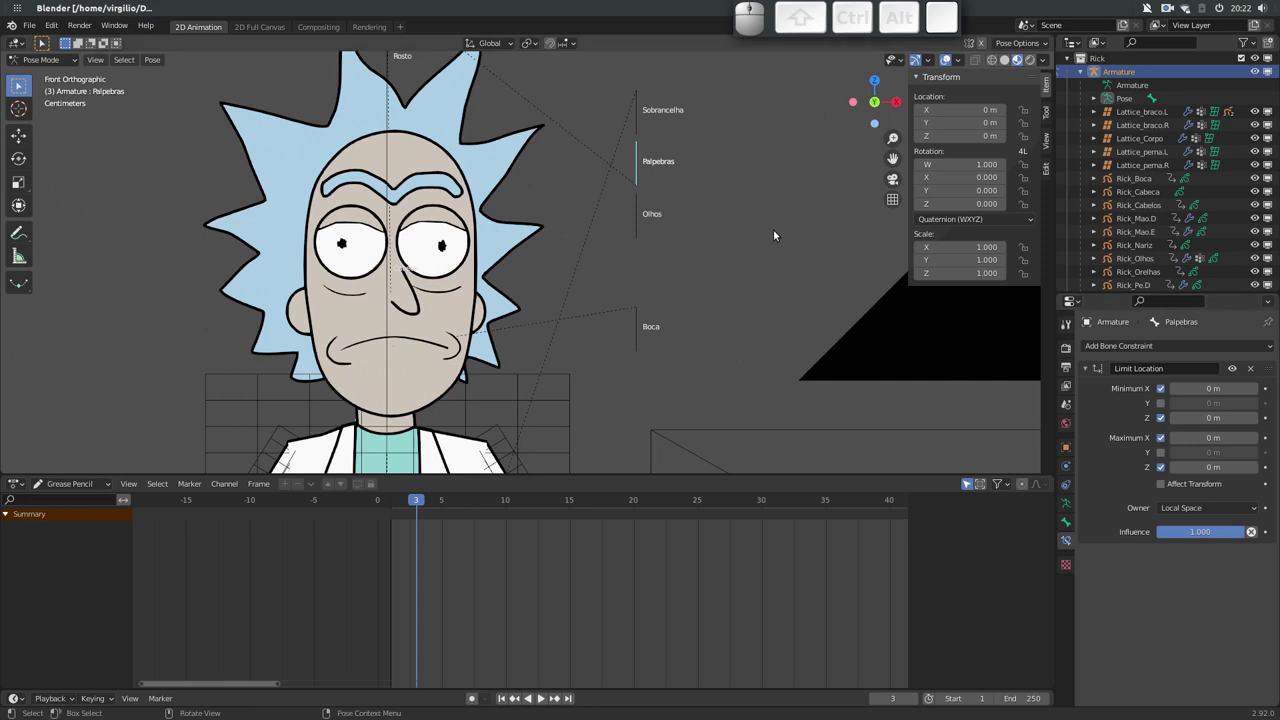
Set the Y limits to -0.12 m minimum and 0.03 m maximum and test-move the eyelid bone
key("g")
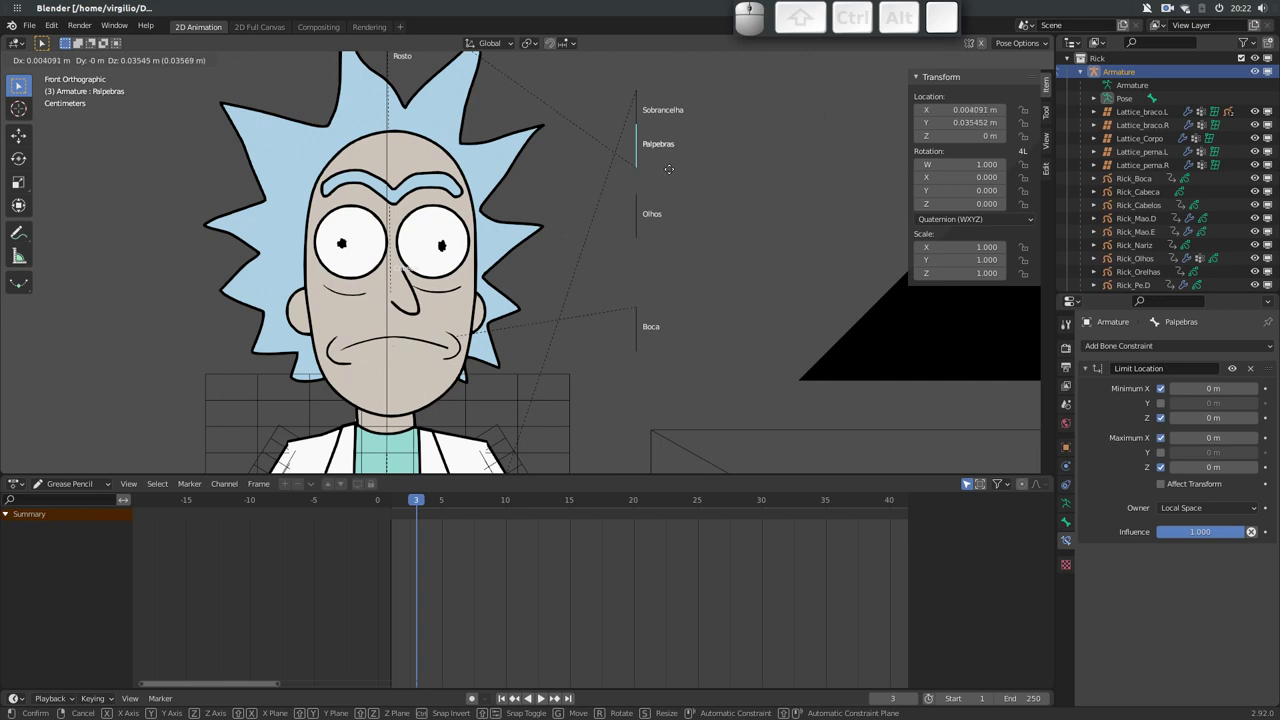
key("Escape")
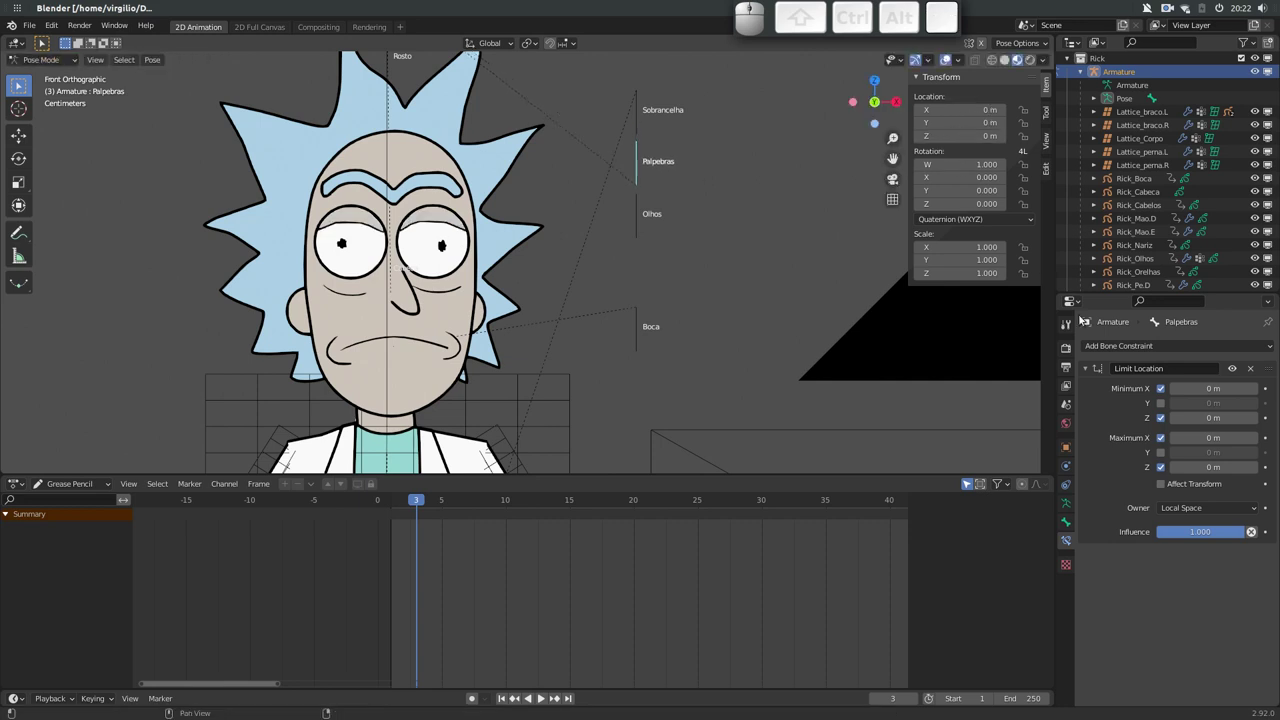
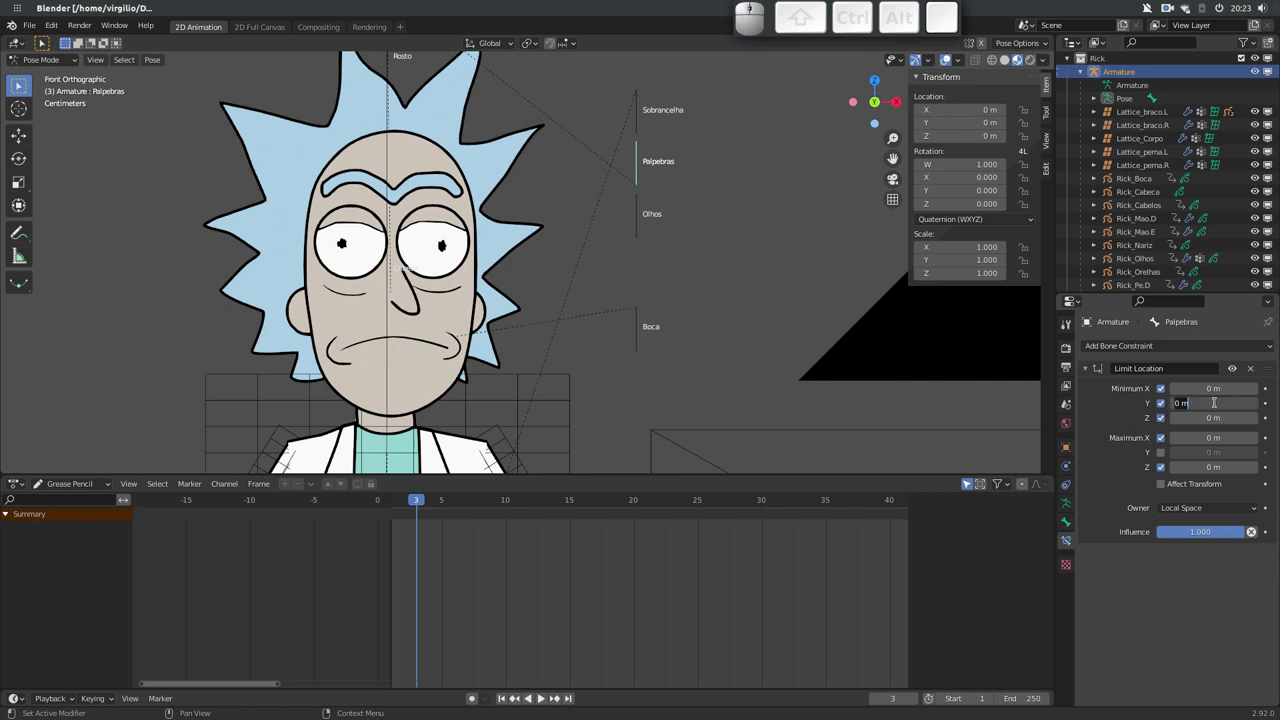
key("-")
key("0")
key(".")
key("1")
key("2")
key("Return")
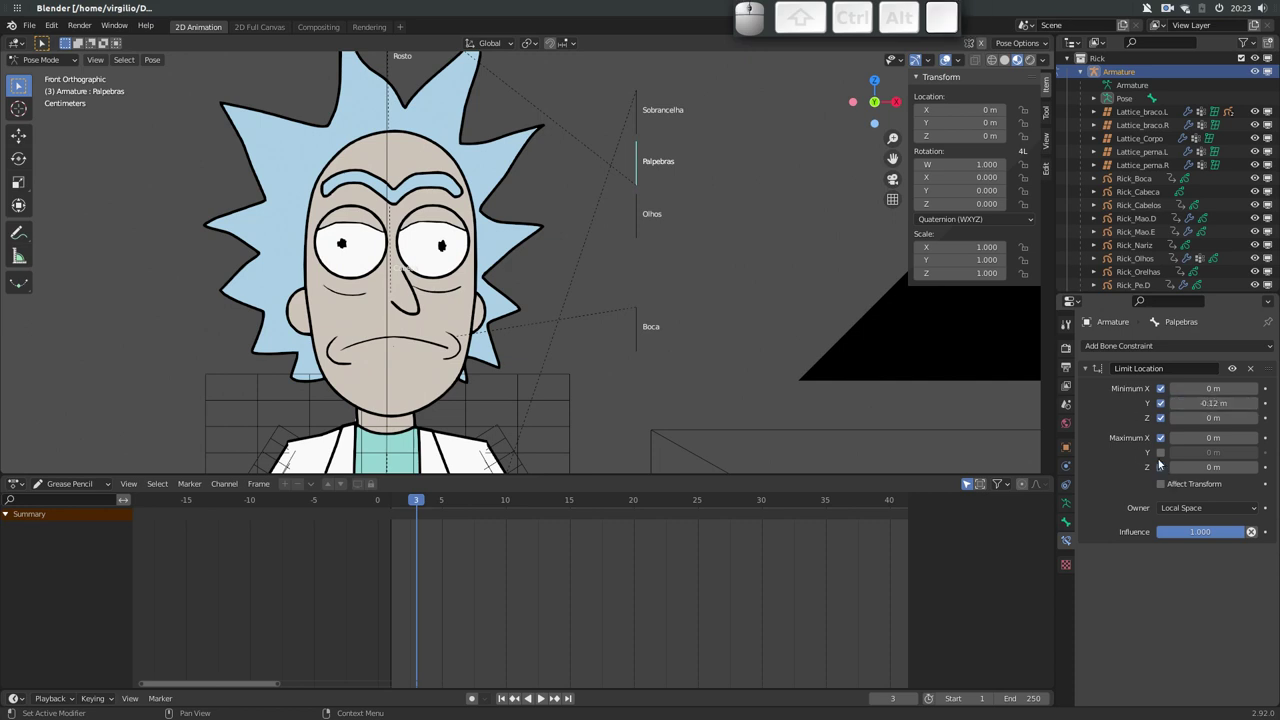
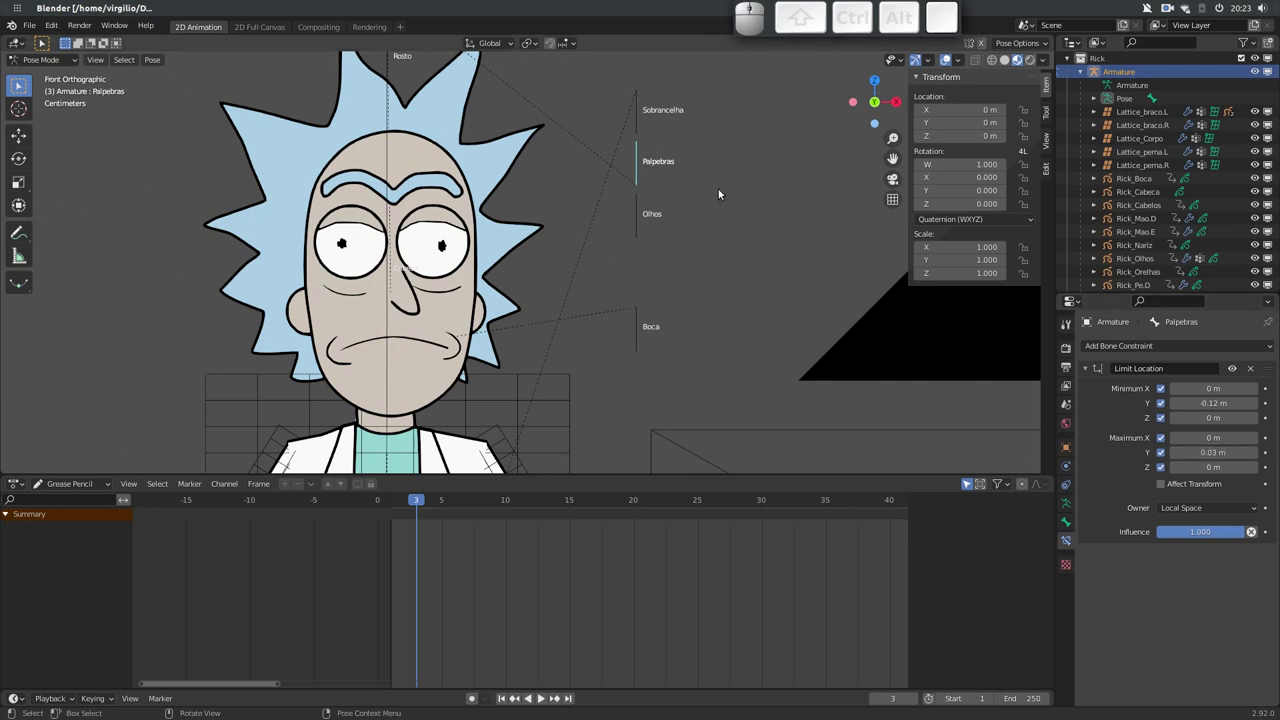
key("g")
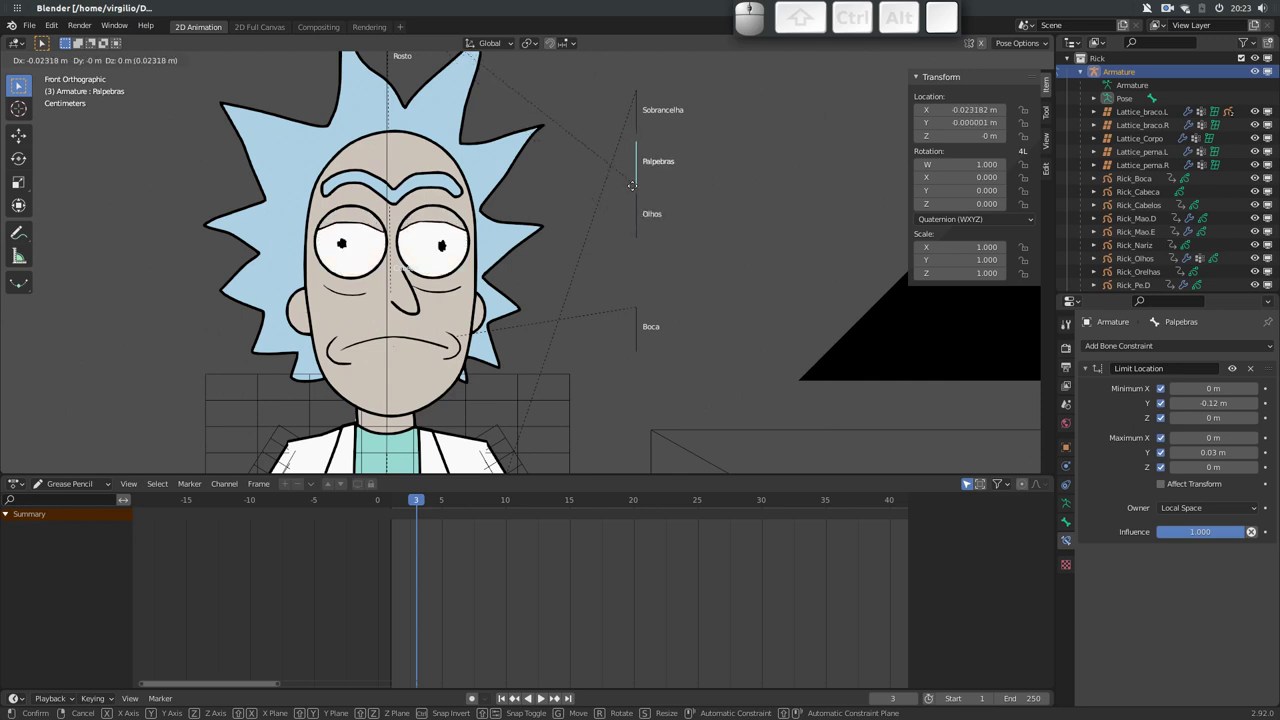
key("Escape")
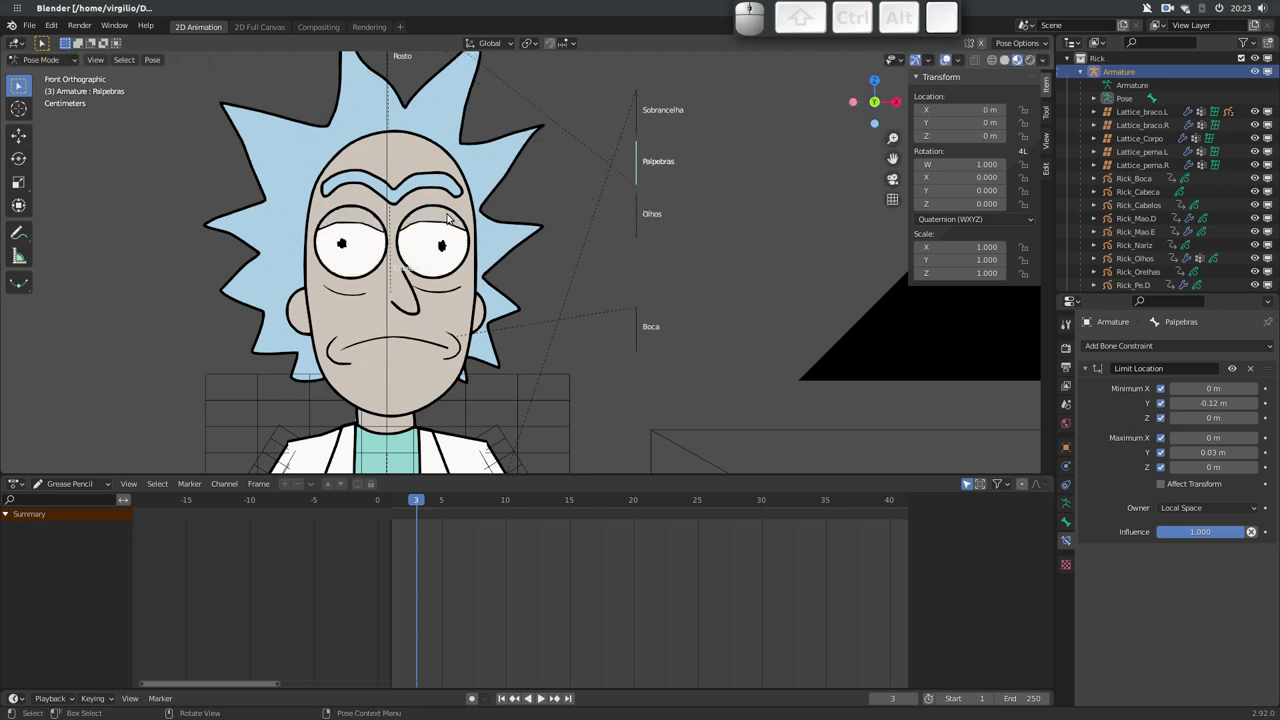
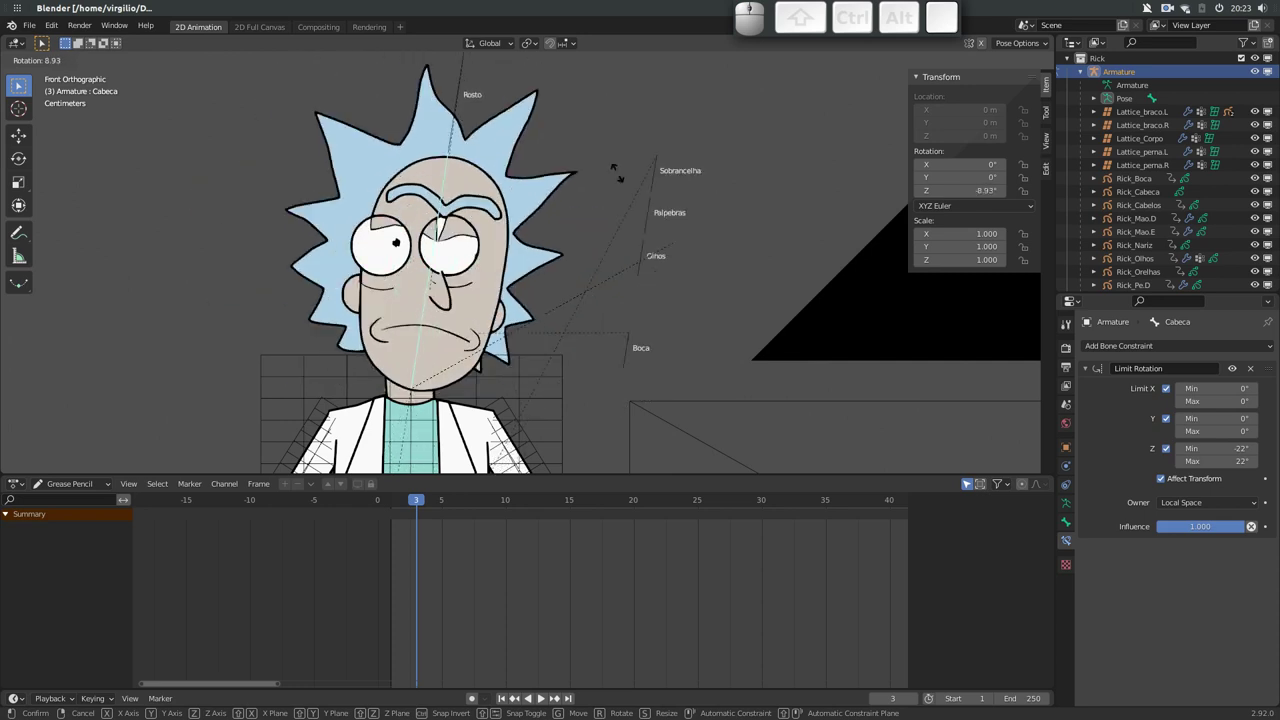
Cancel the test rotation of the Cabeca head bone
key("Escape")
Assign the Rick_Olhos eye strokes to the Rosto group on frame 3 and the next frame, then return to Object Mode
left_click(459, 271)
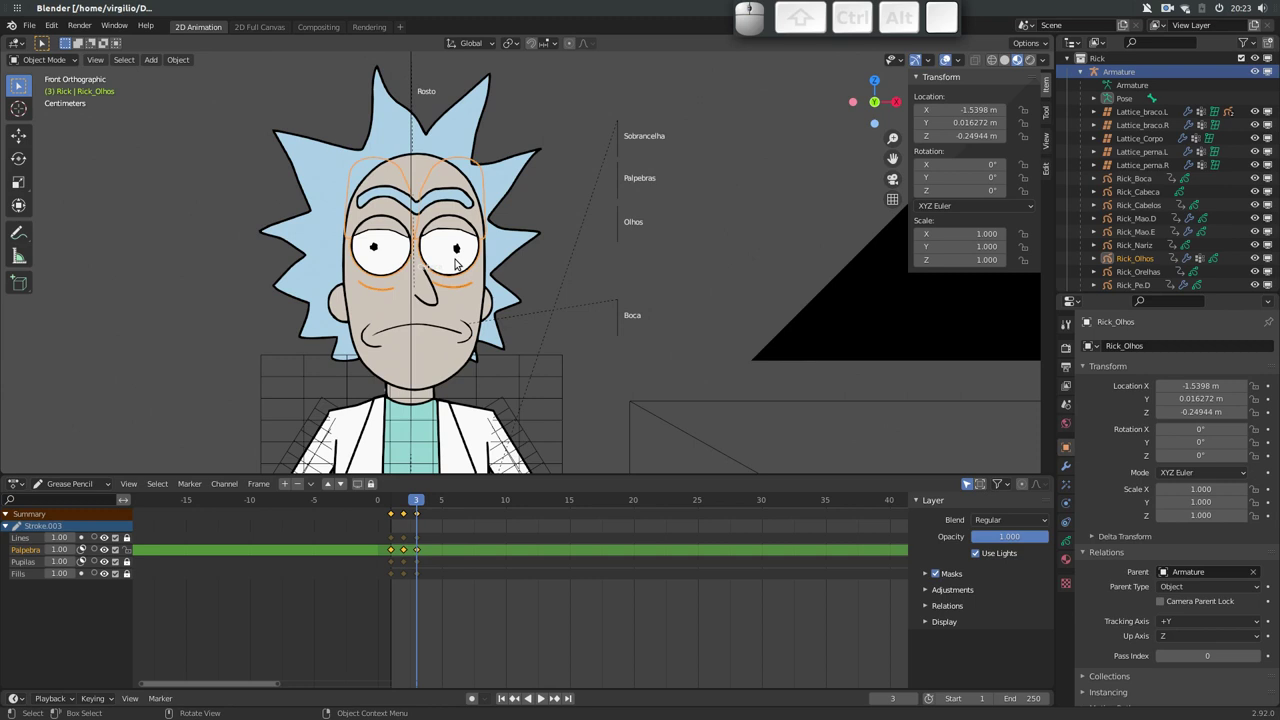
key("Tab")
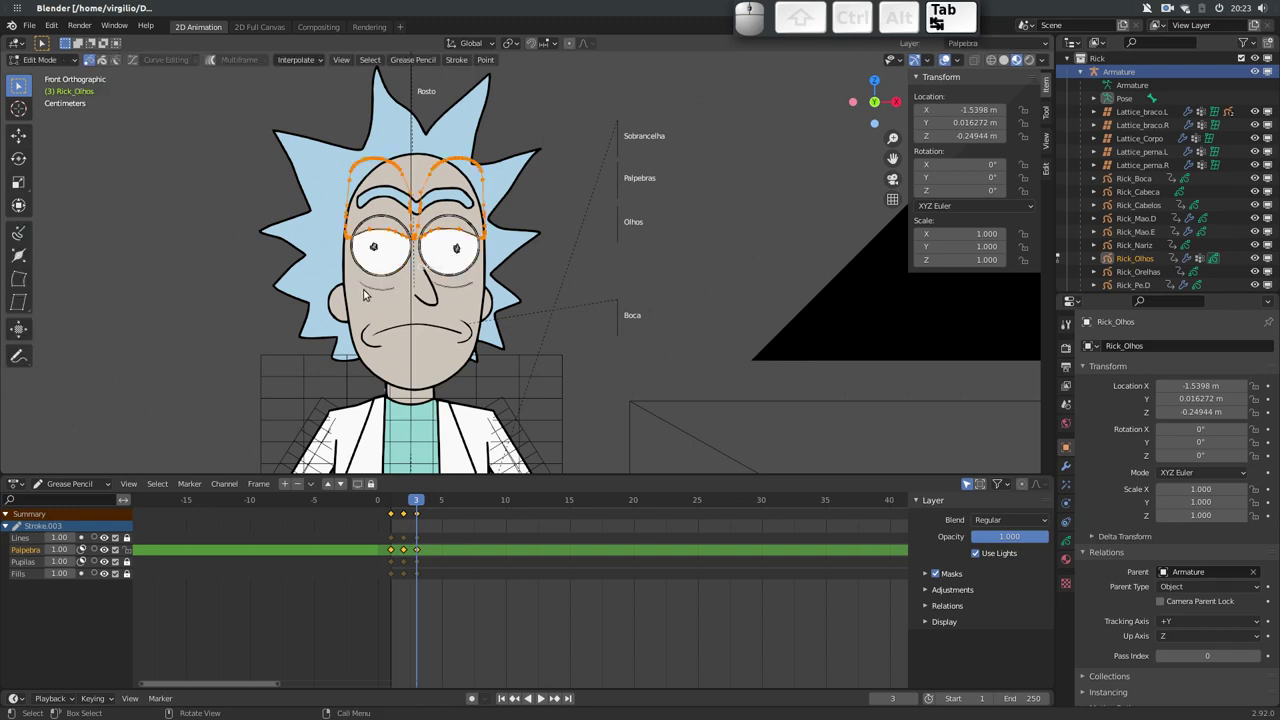
left_click(128, 552)
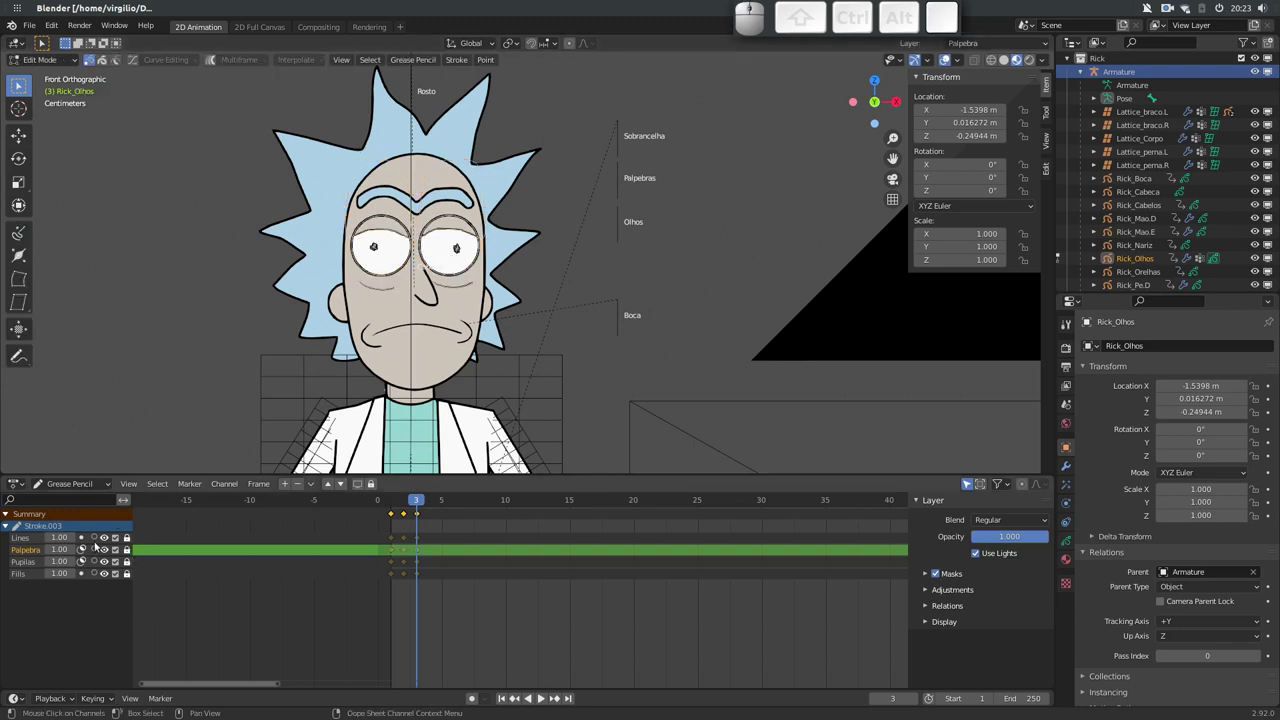
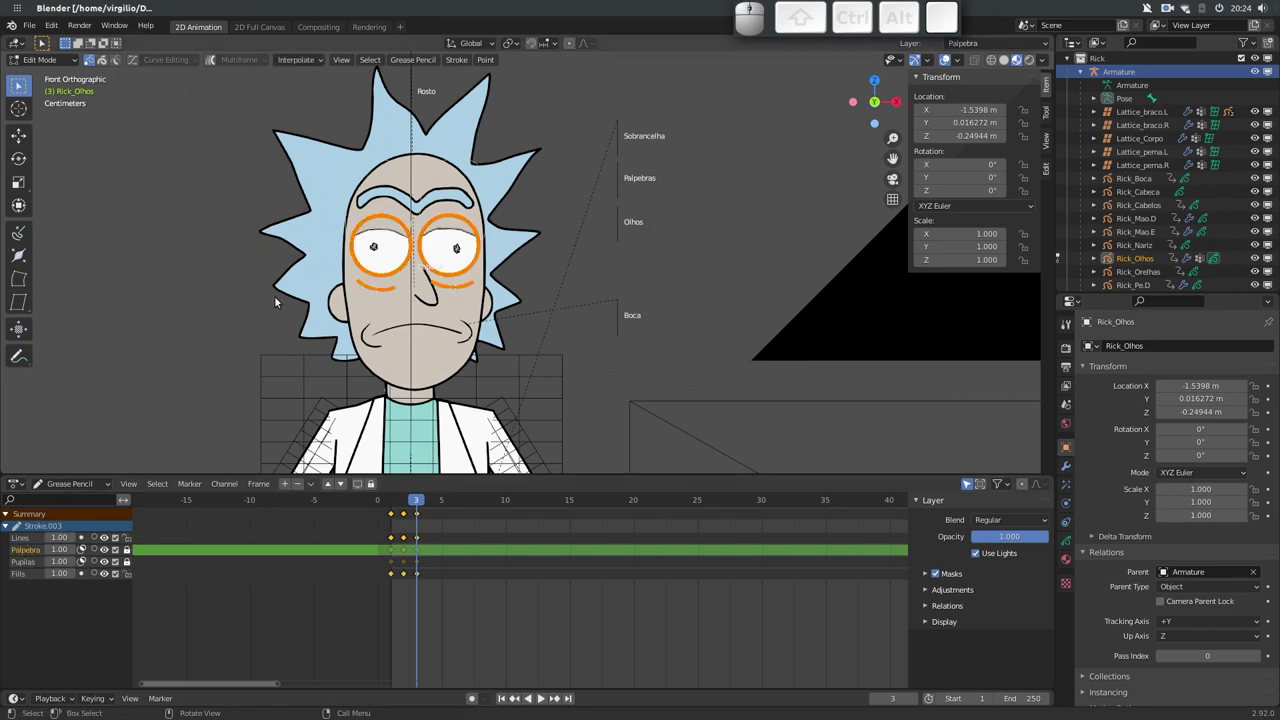
key("a")
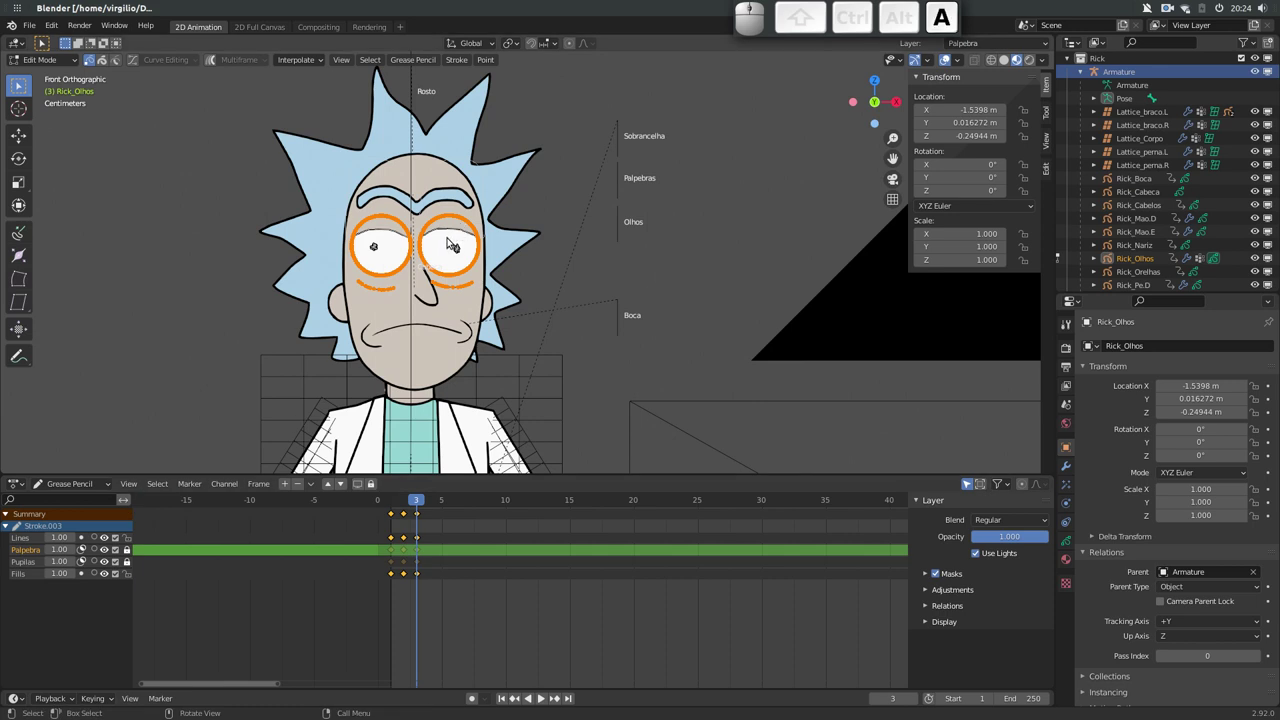
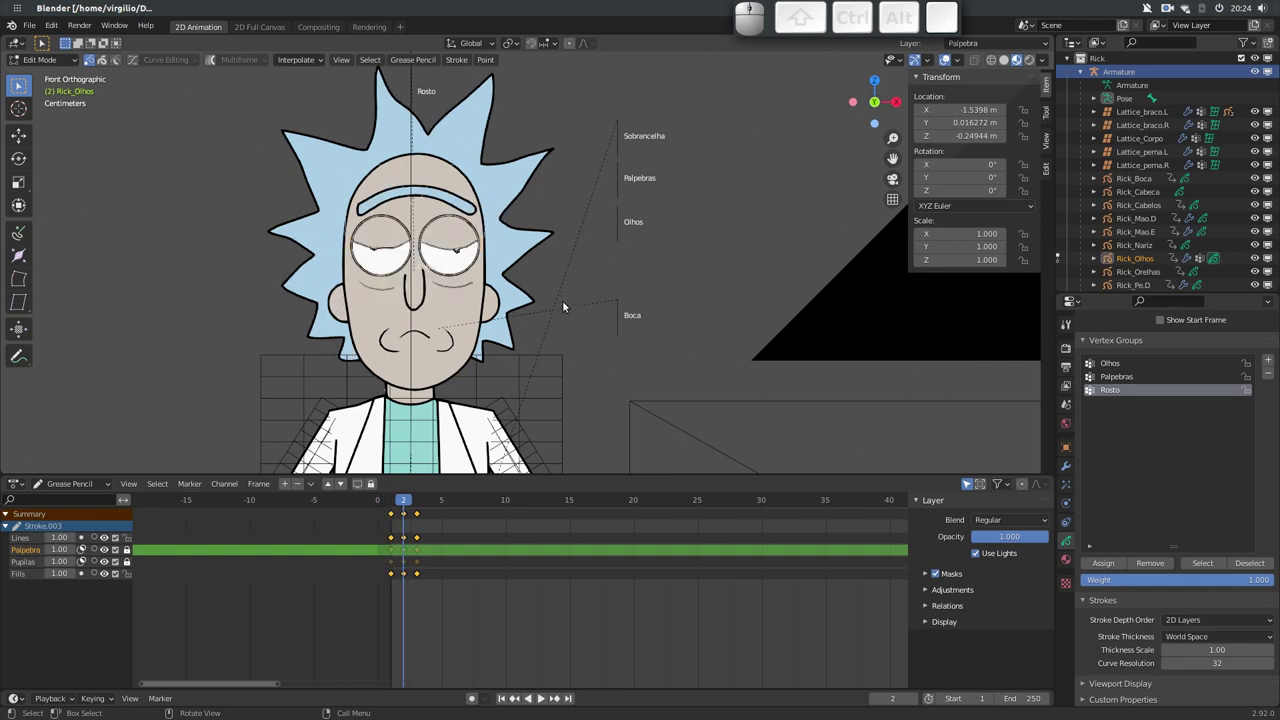
key("a")
left_click(1107, 563)
key("Right")
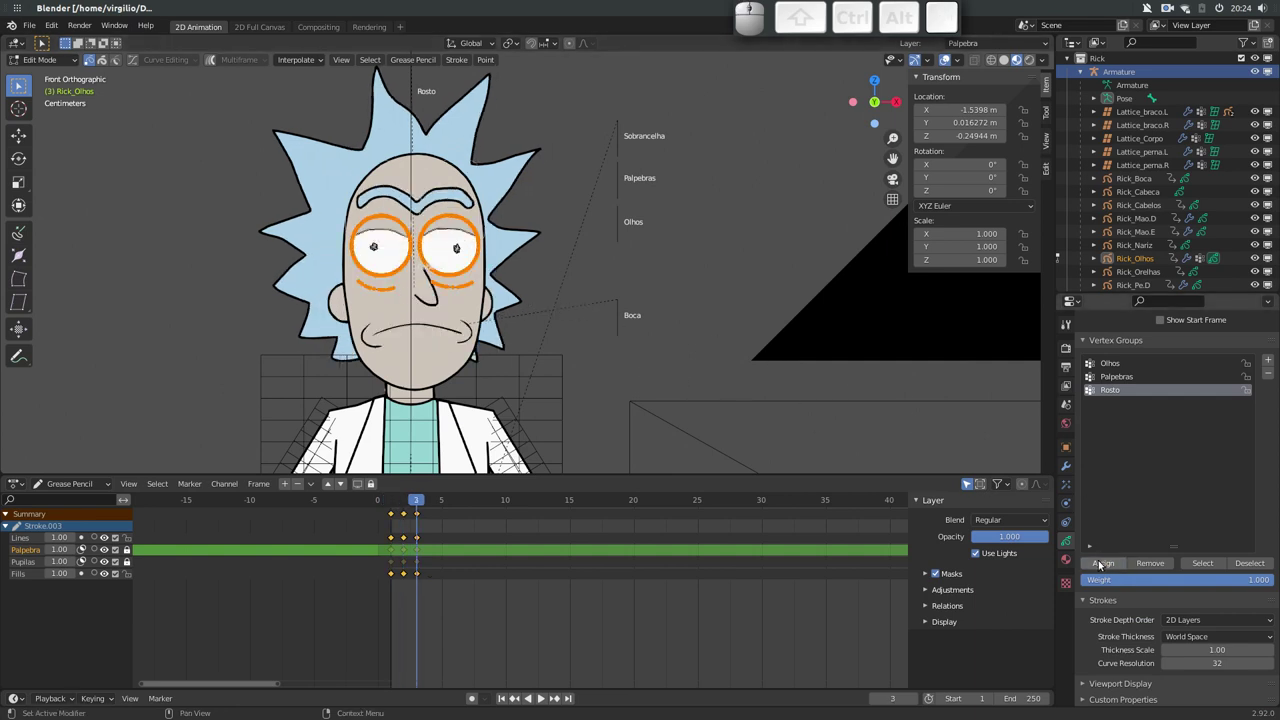
left_click(1102, 566)
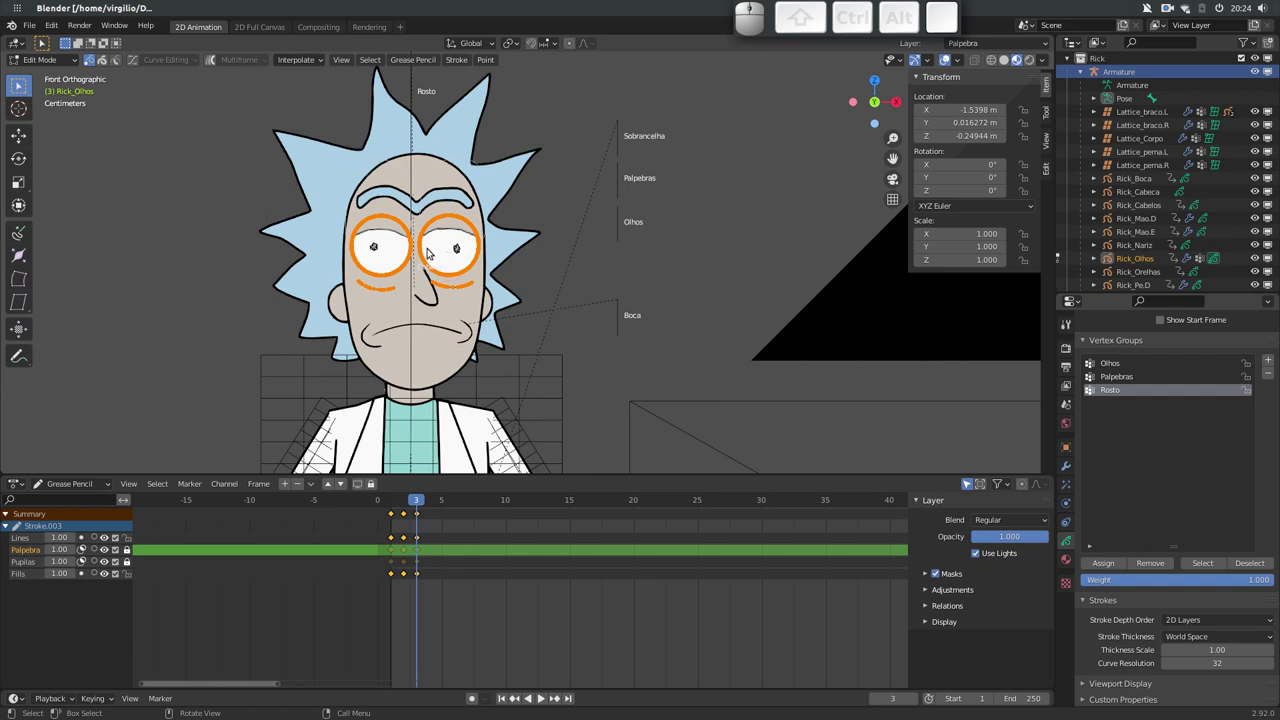
key("Tab")
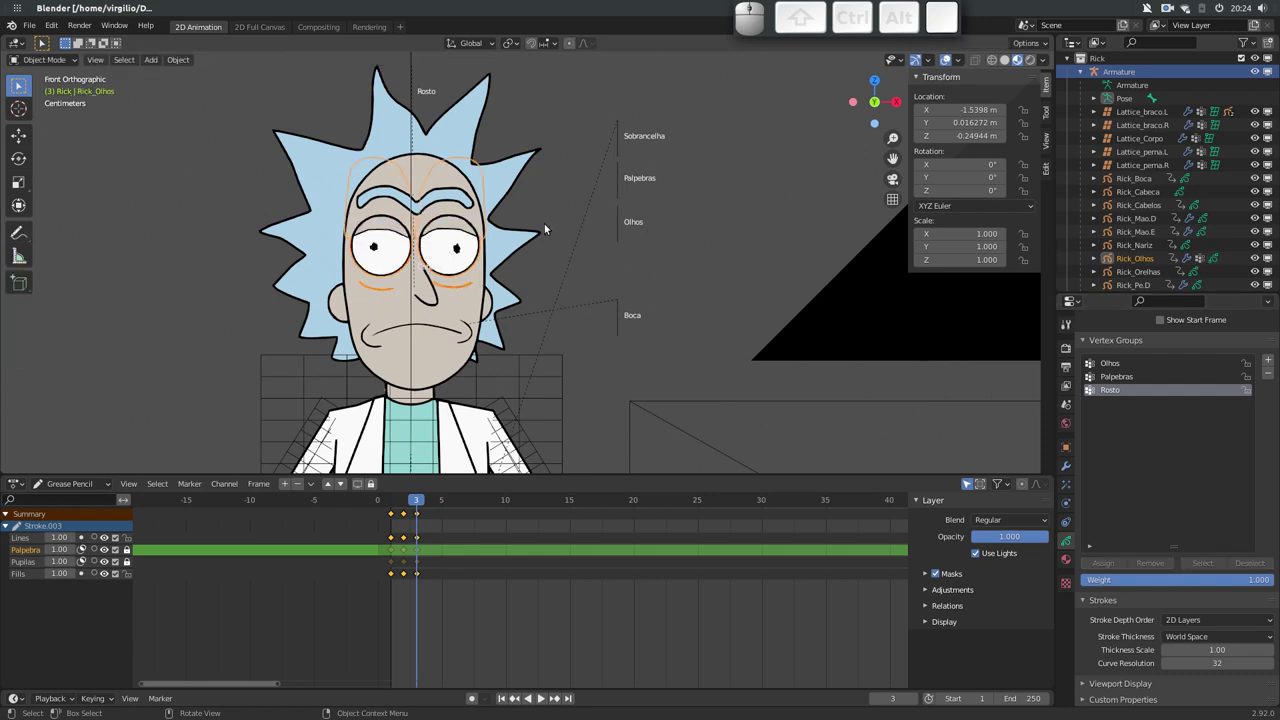
left_click(414, 182)
key("r")
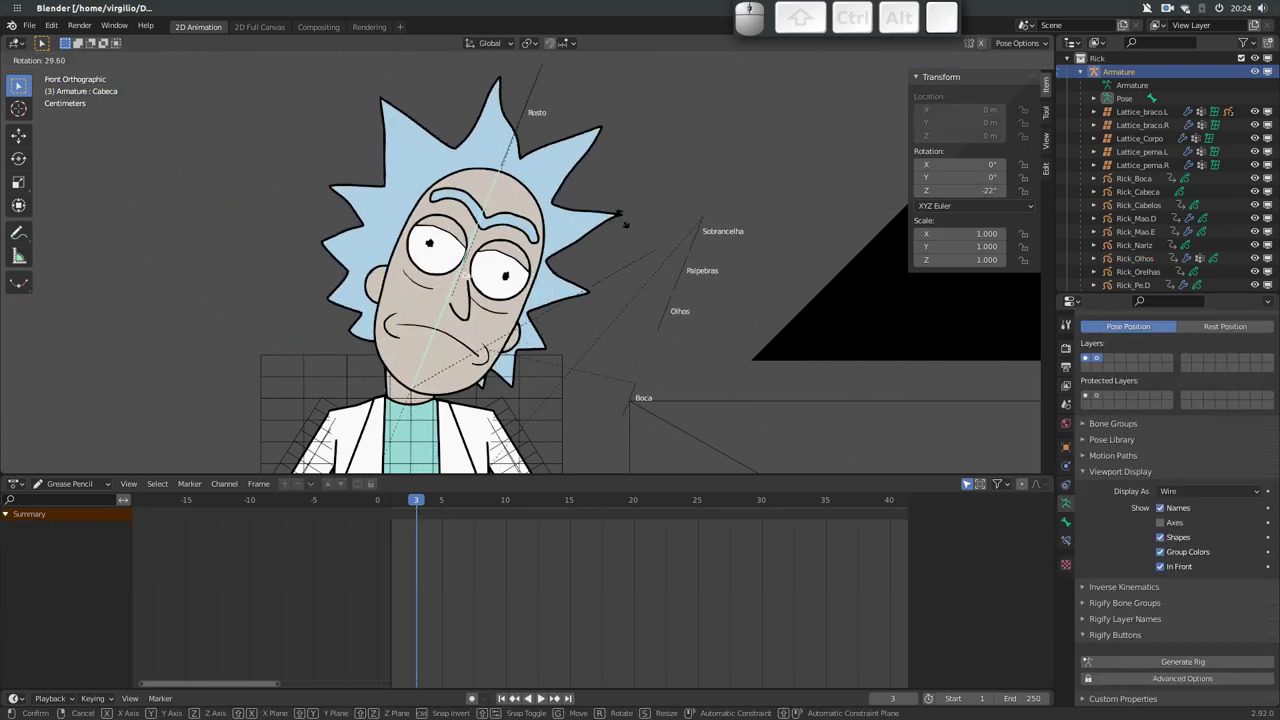
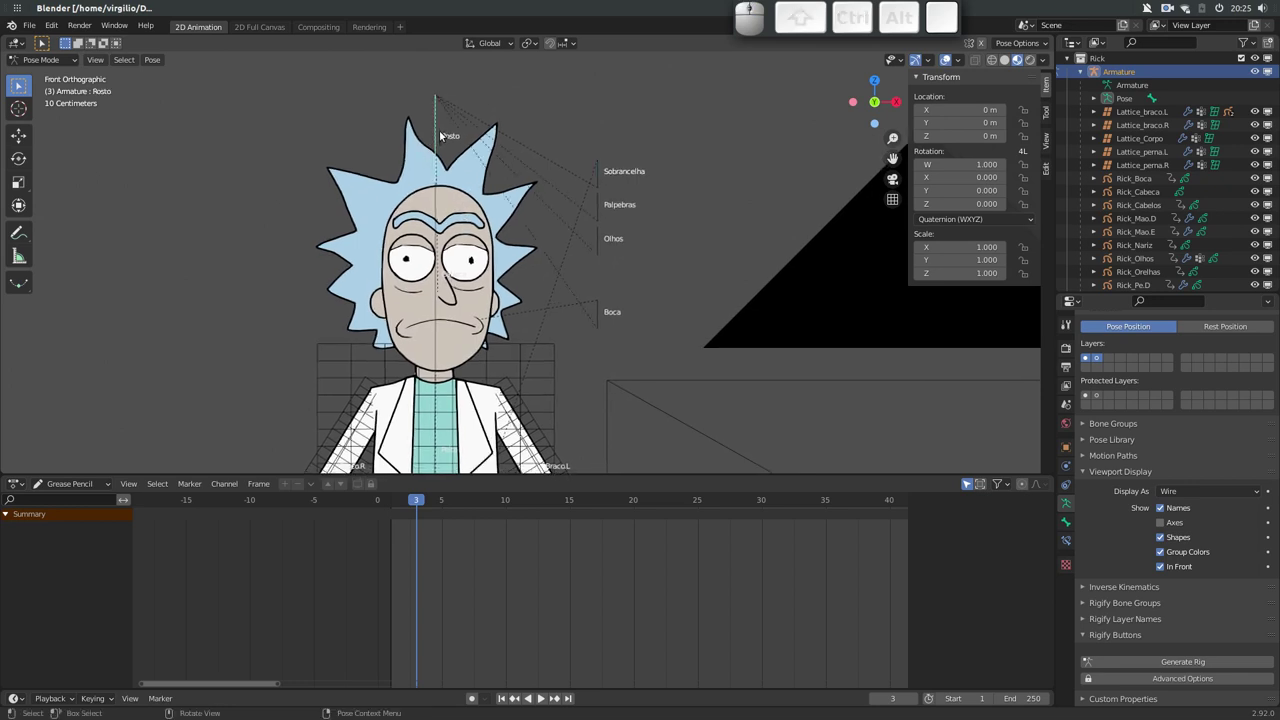
key("g")
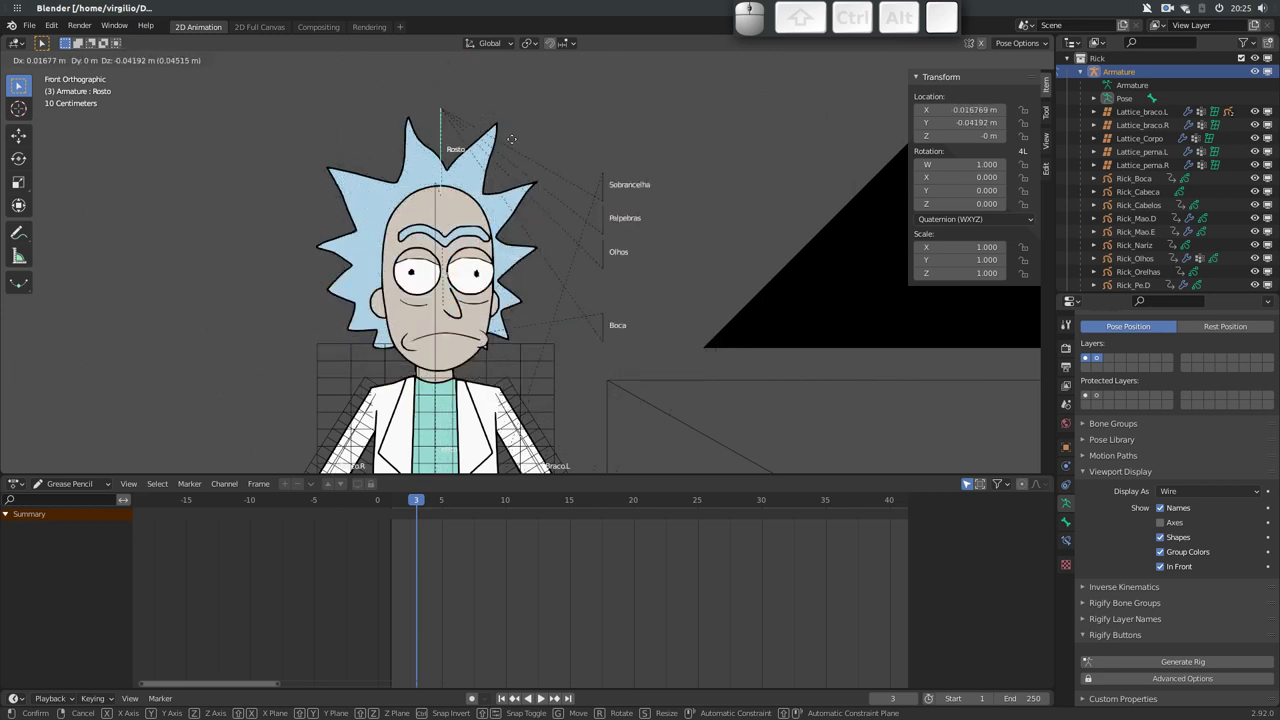
key("Escape")
middle_click(439, 174)
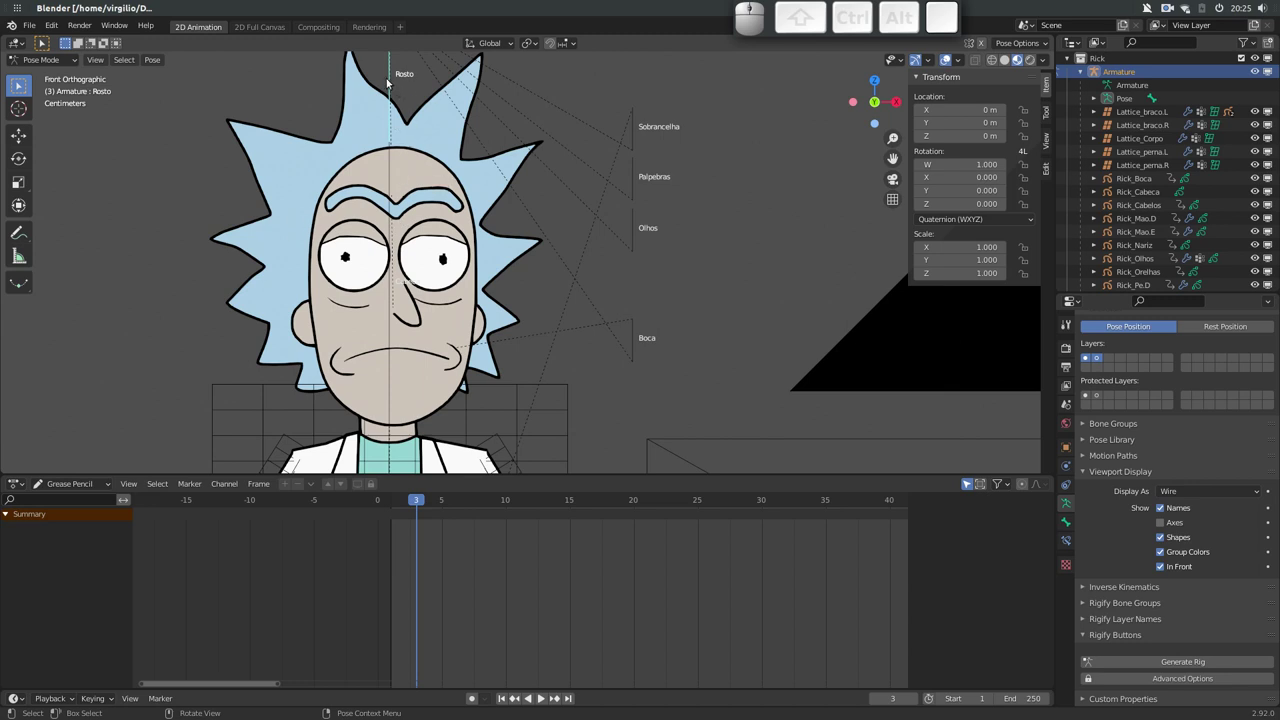
left_click(393, 90)
left_click(388, 80)
key("g")
key("Escape")
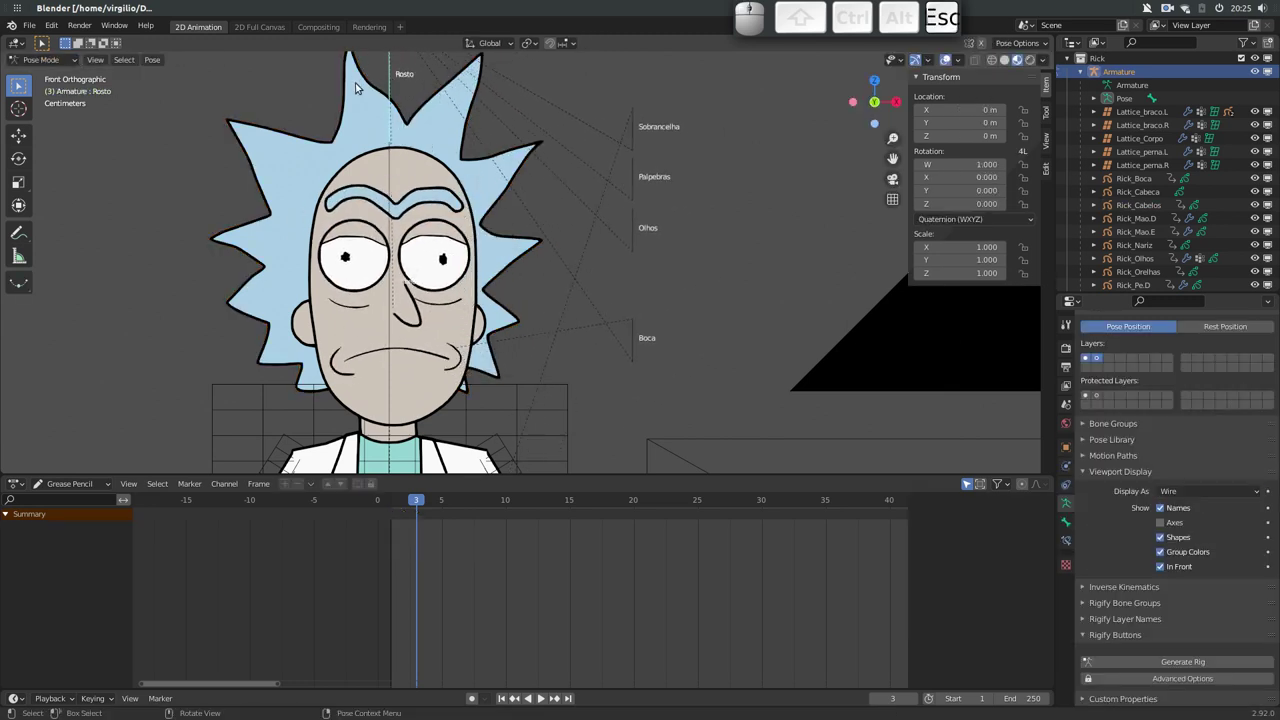
left_click(393, 170)
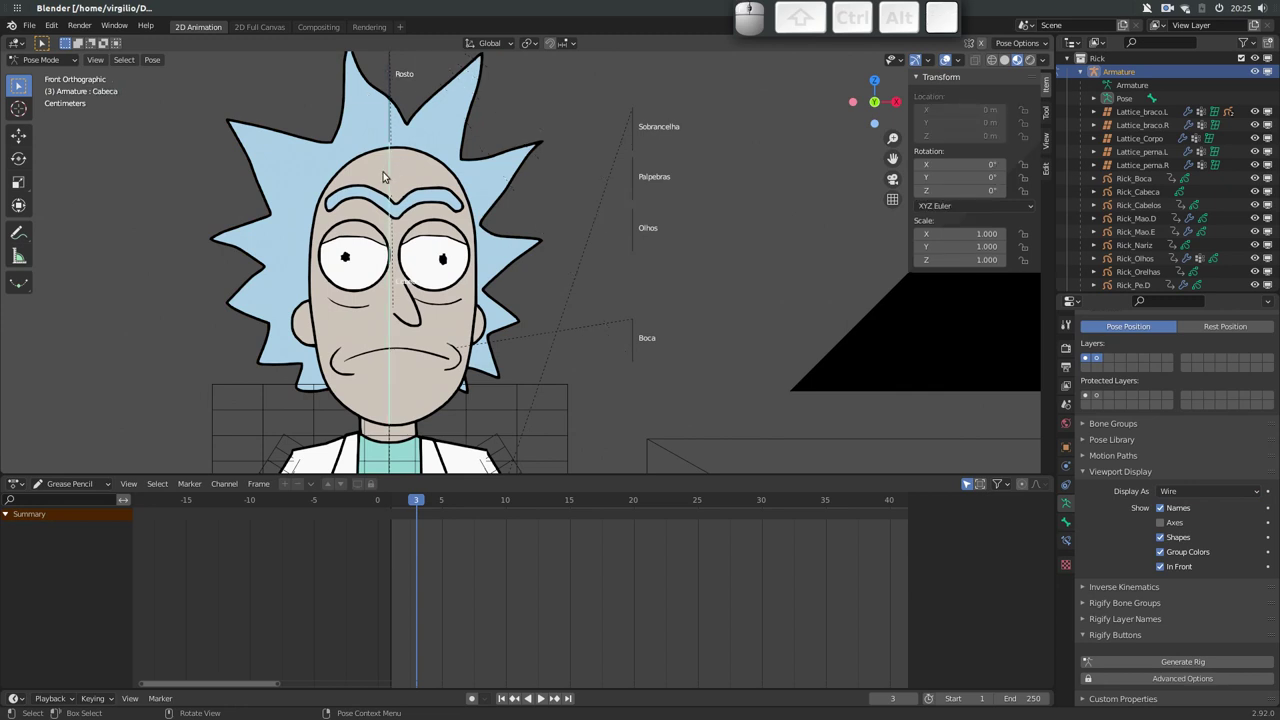
middle_click(392, 235)
left_click_drag(392, 231, 401, 256)
middle_click(394, 236)
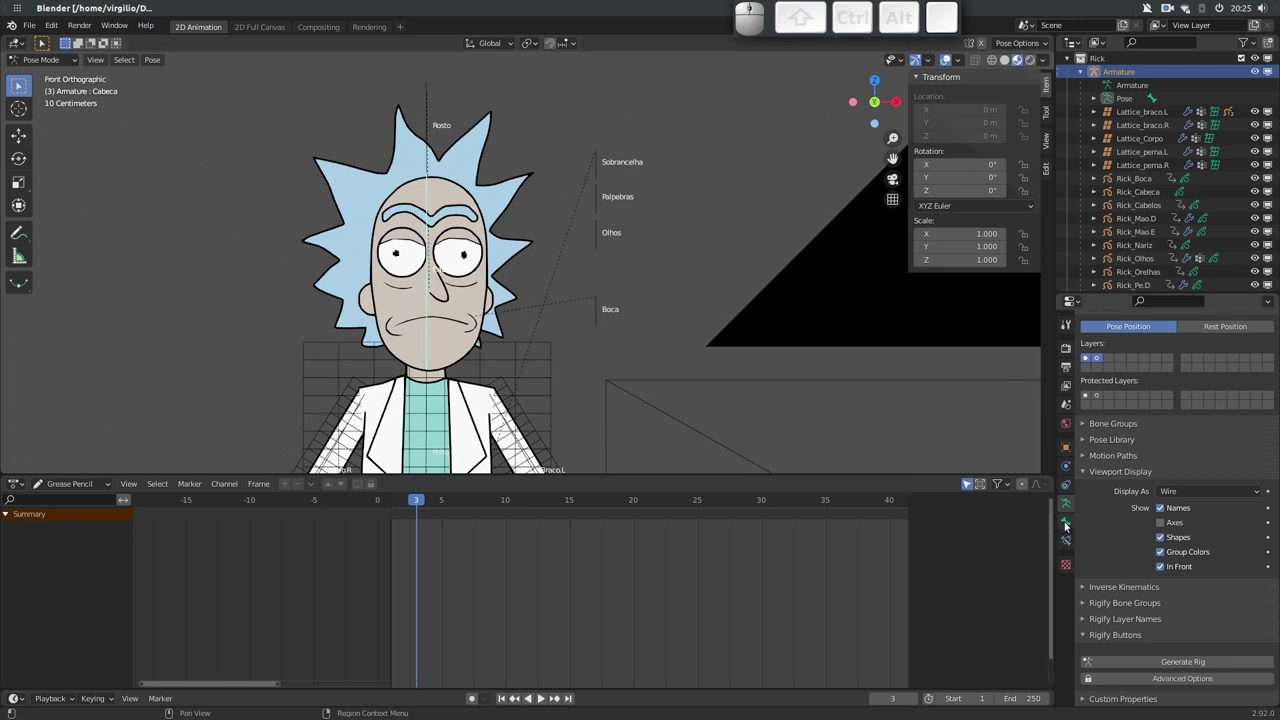
Add a custom property to the Cabeca bone and name it GiraRosto
left_click(1066, 522)
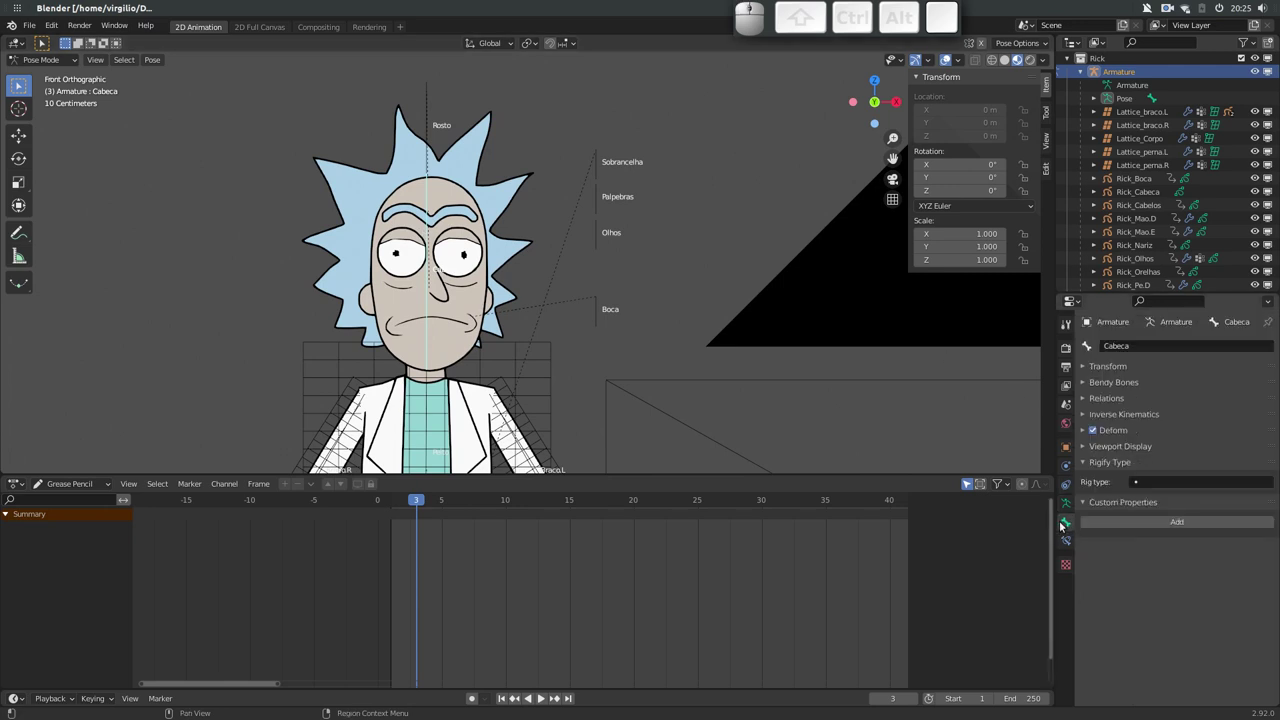
left_click(1156, 521)
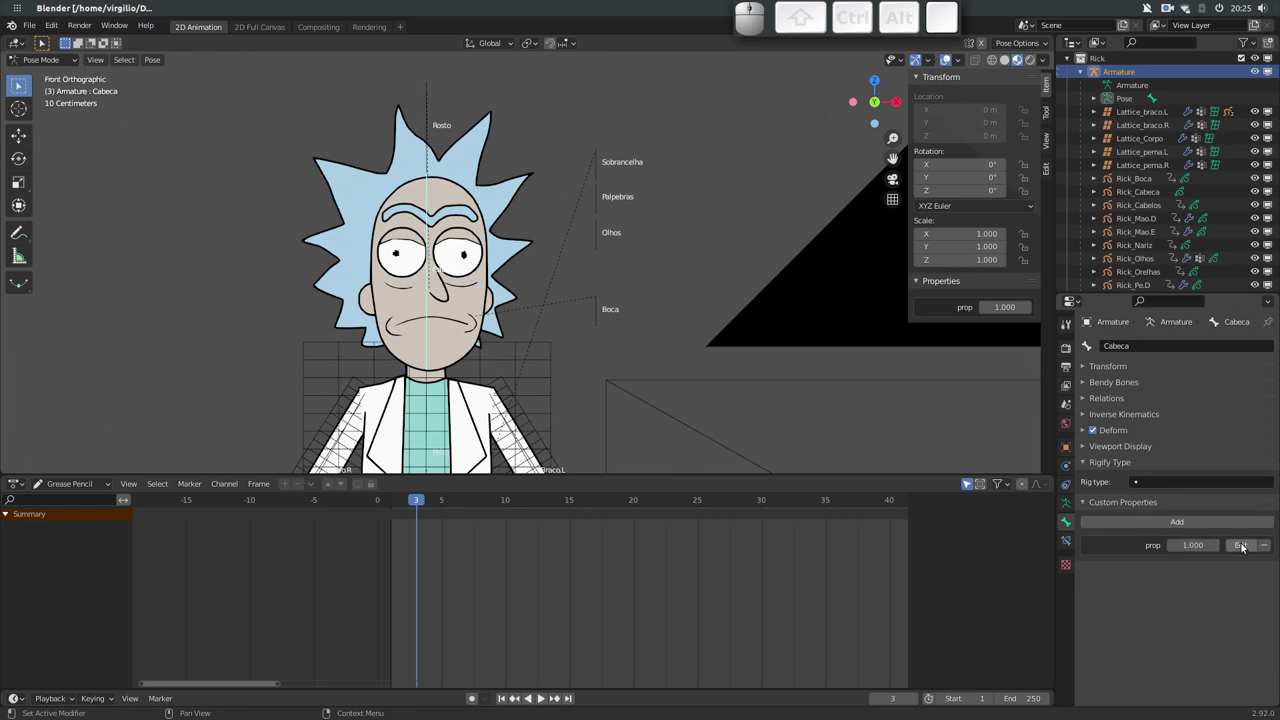
left_click(1246, 548)
left_click(1197, 543)
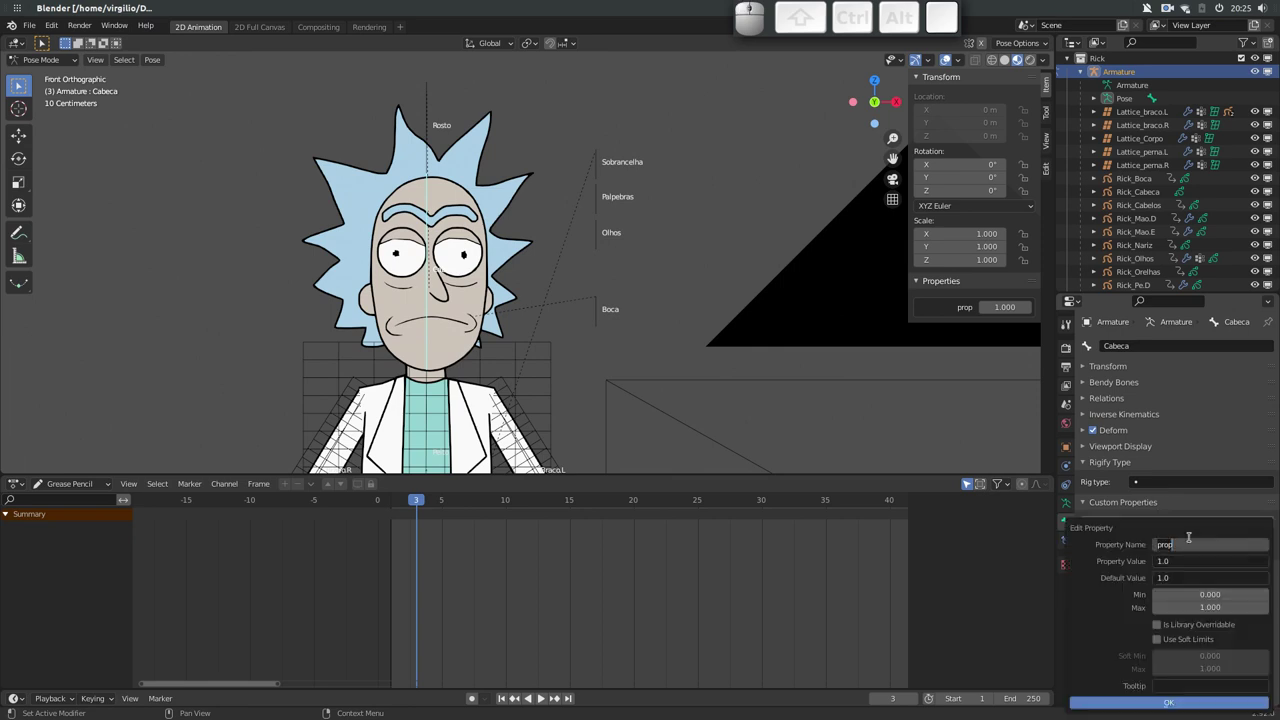
key("shift+g")
key("shift+i")
key("shift+r")
key("shift+a")
key("shift+a")
key("BackSpace")
key("shift+r")
key("shift+o")
key("shift+t")
key("shift+o")
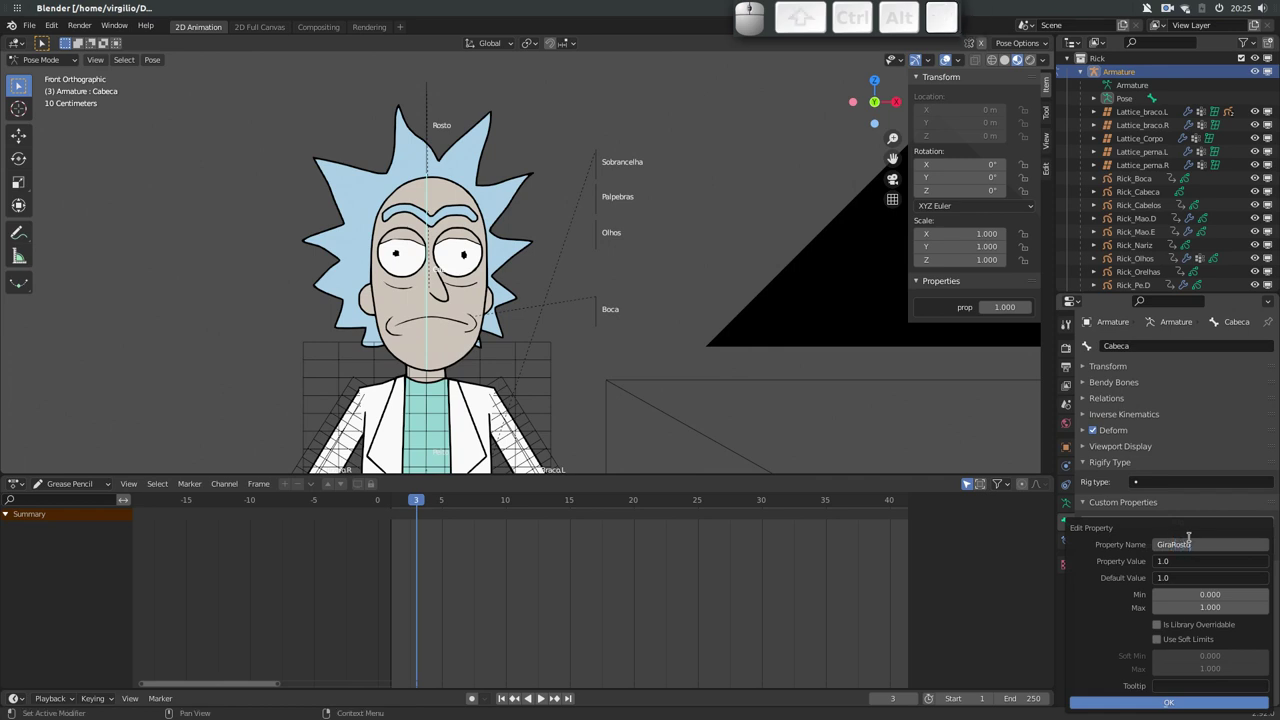
key("Tab")
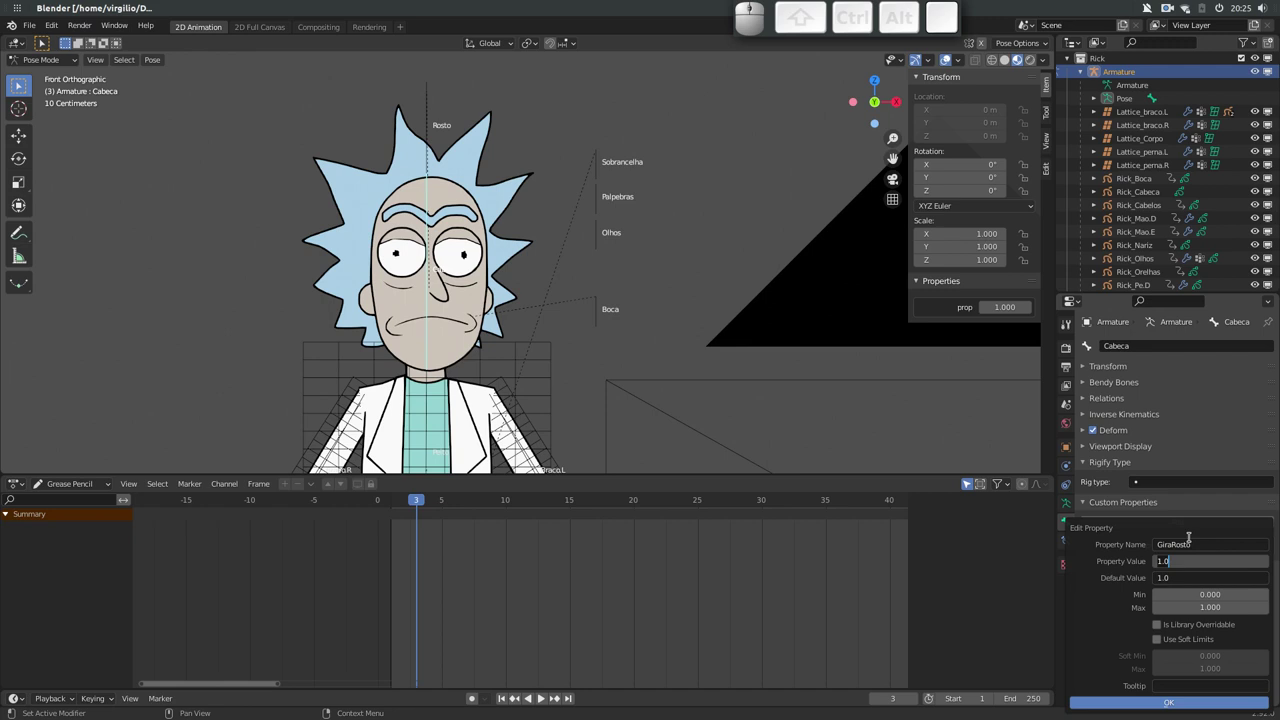
Set GiraRosto's value and default to 2, adjust its range and apply the property
key("2")
key("Tab")
key("2")
key("Tab")
key("1")
key("Tab")
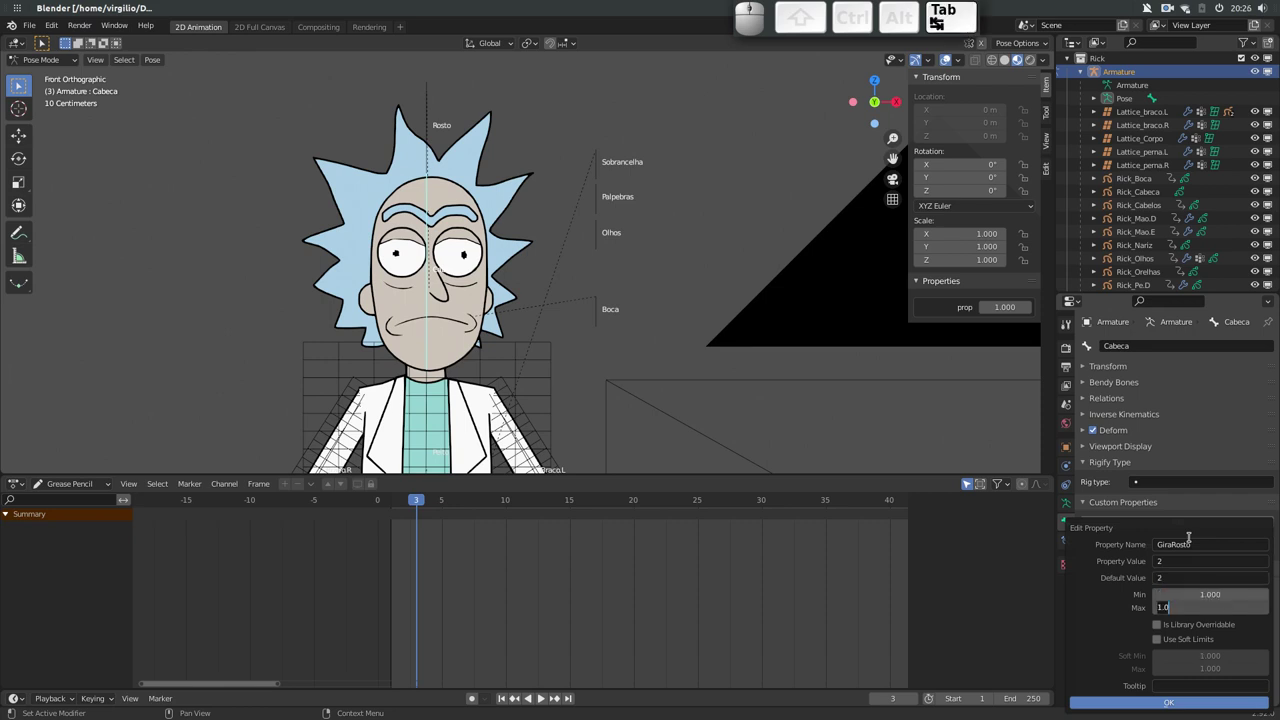
key("3")
key("Return")
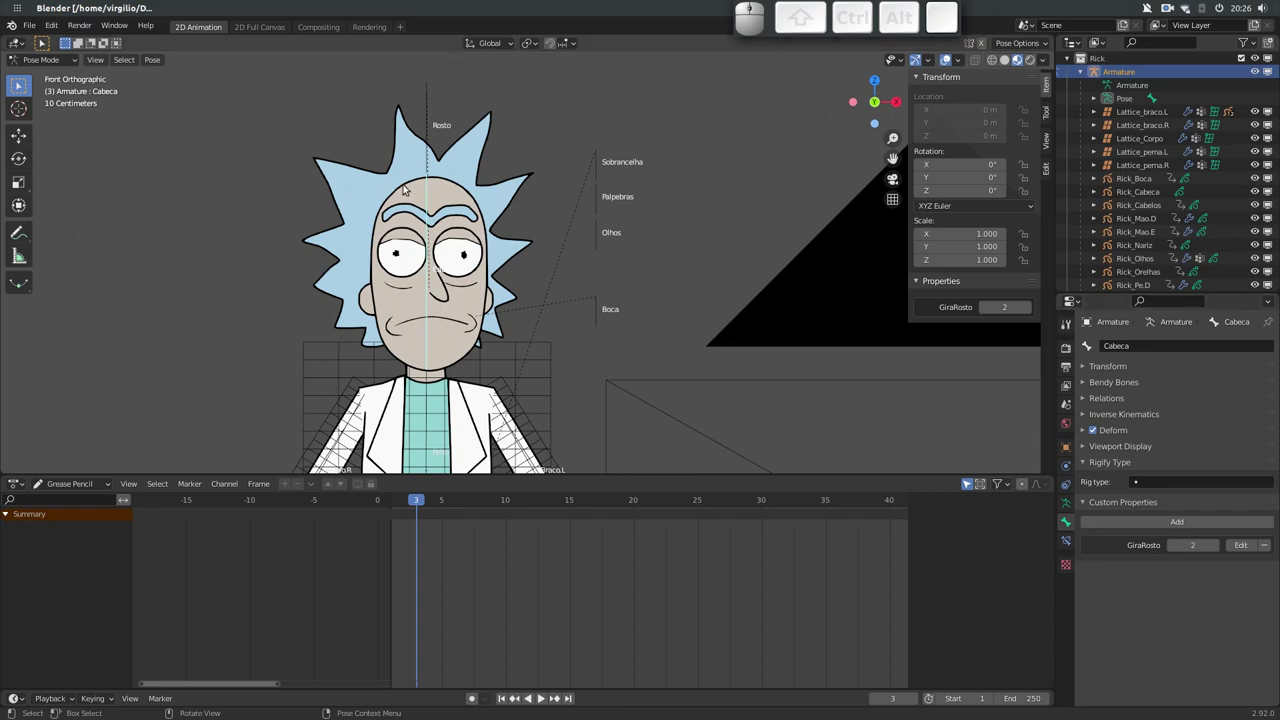
Scrub the hair drawing through frames 1–3, settle on frame 2 and check GiraRosto on the head bone
left_click(362, 173)
left_click_drag(417, 502, 398, 510)
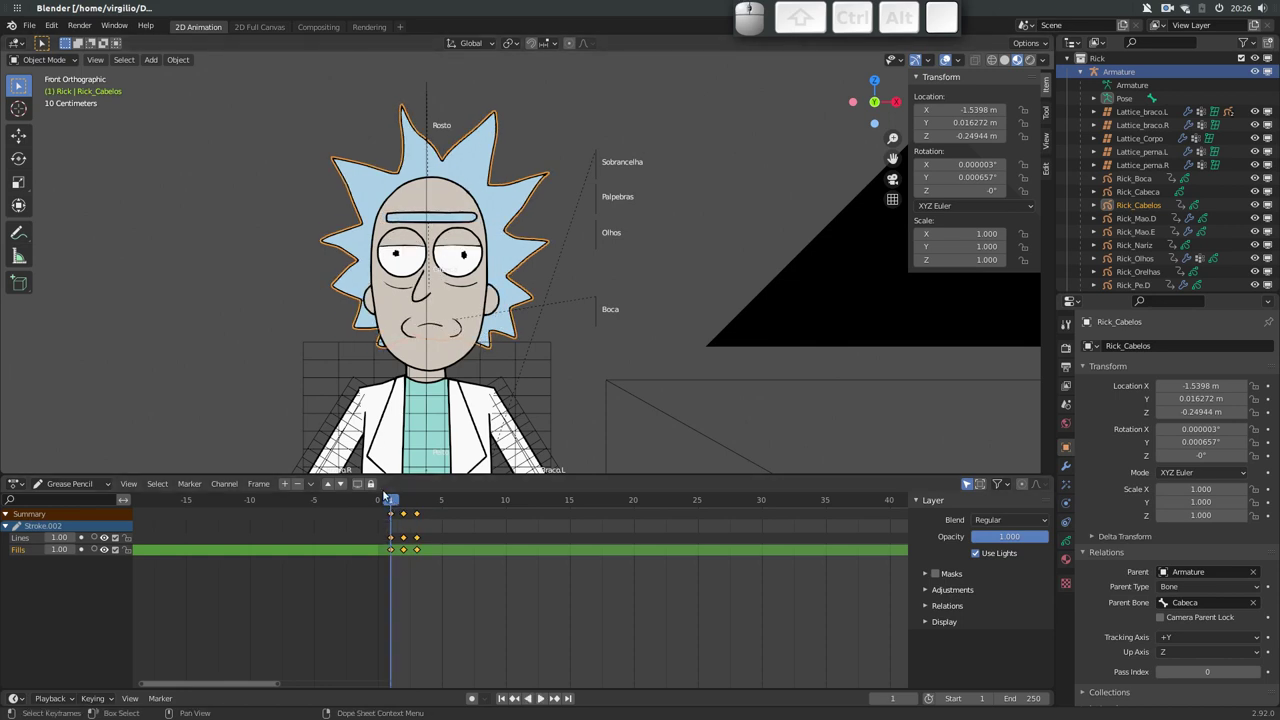
middle_click(309, 253)
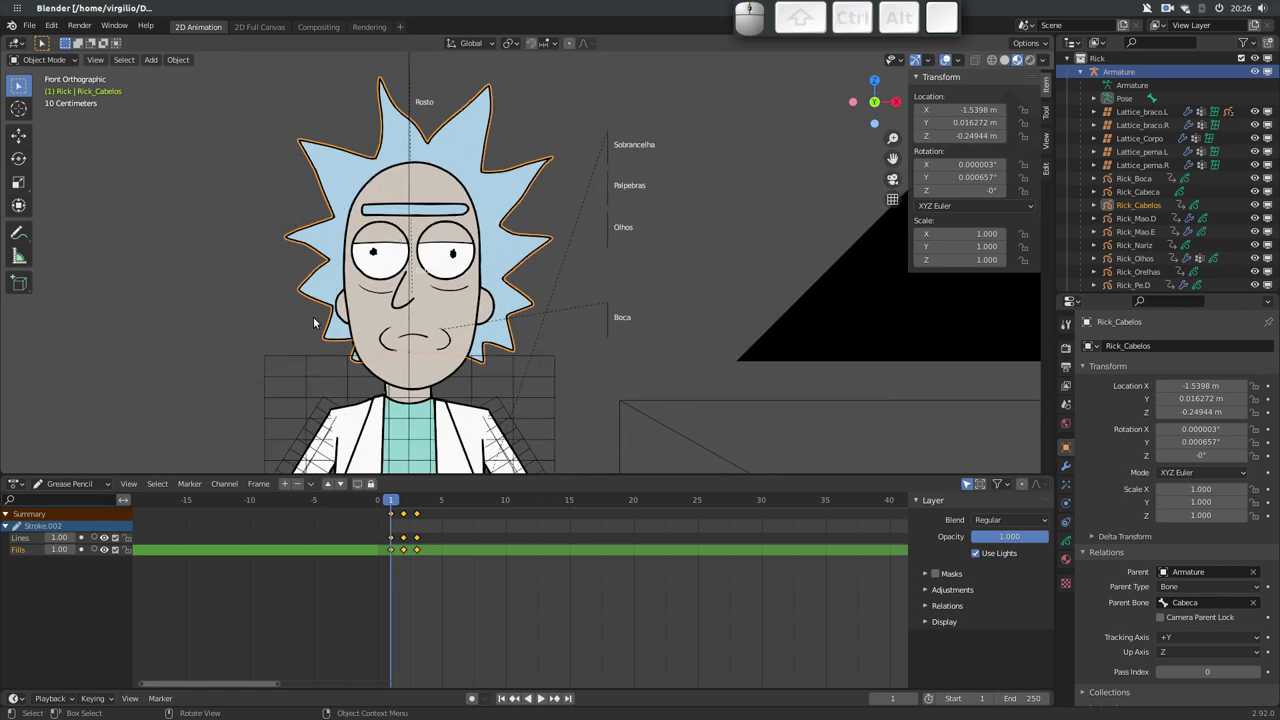
key("Right")
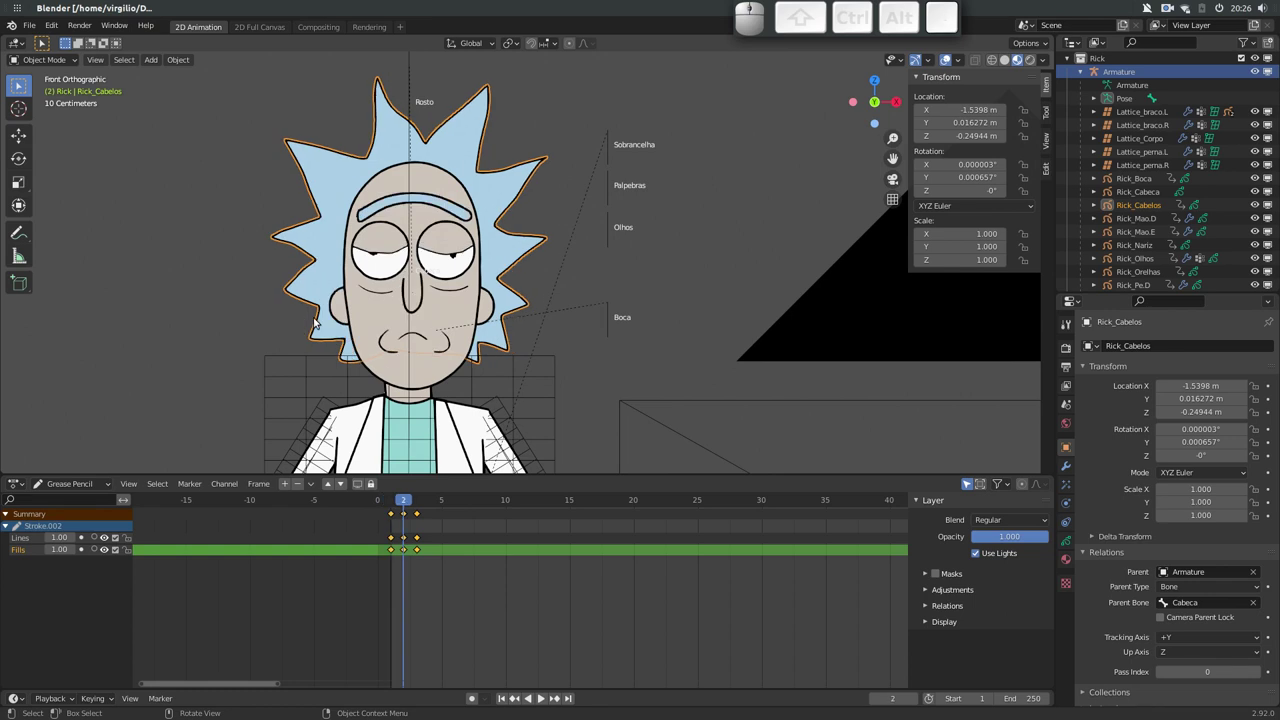
key("Right")
key("Left")
key("Right")
key("Right")
key("Left")
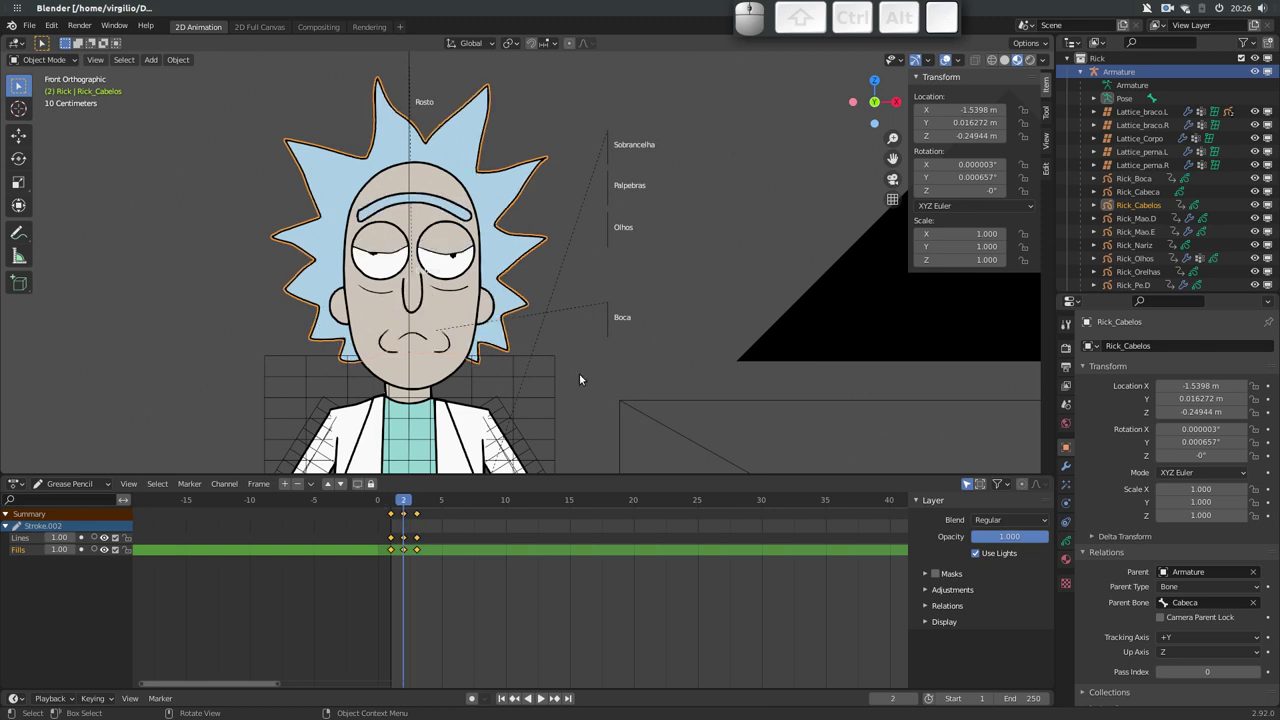
left_click(408, 232)
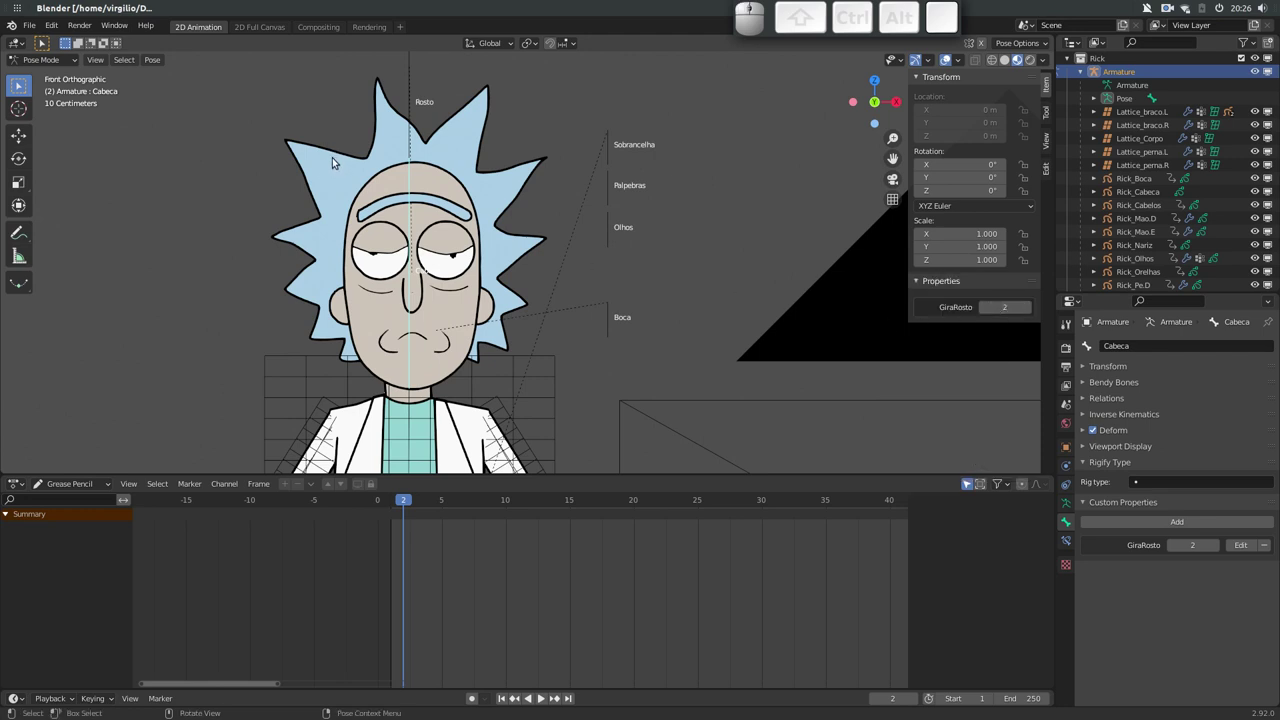
Add a Time Offset modifier to the Rick_Cabelos hair drawing
left_click(336, 161)
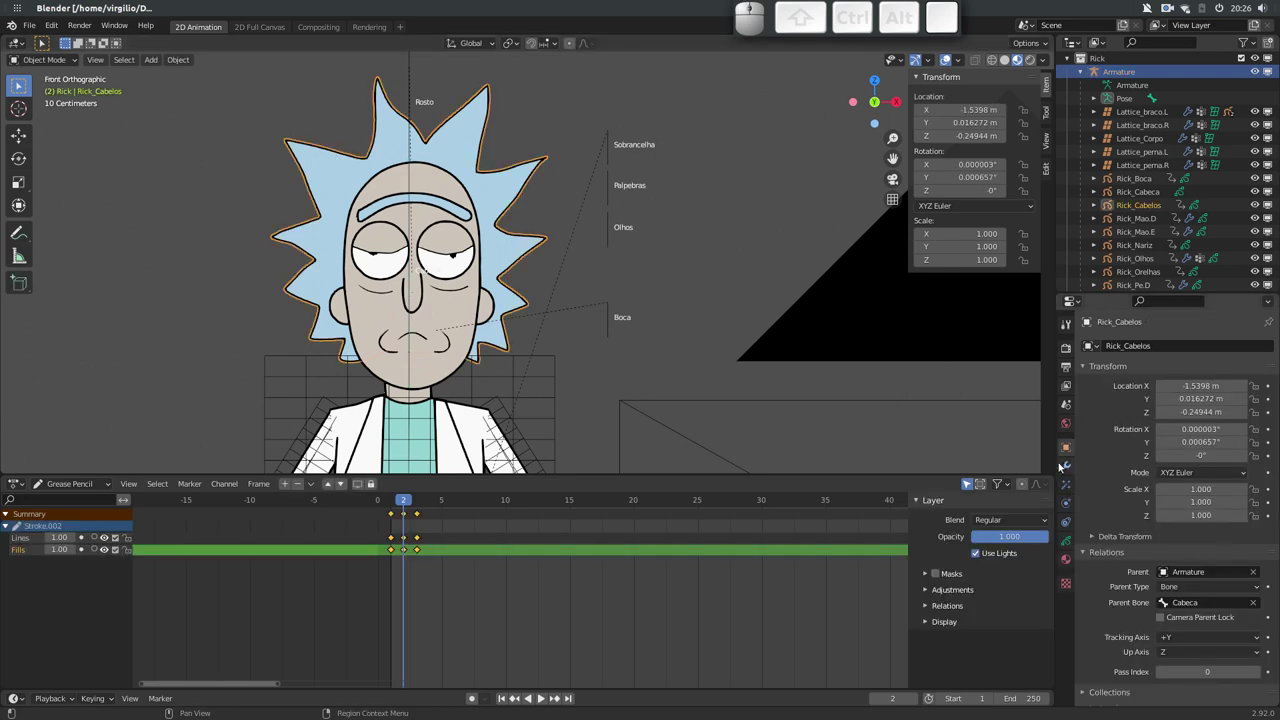
left_click(1067, 465)
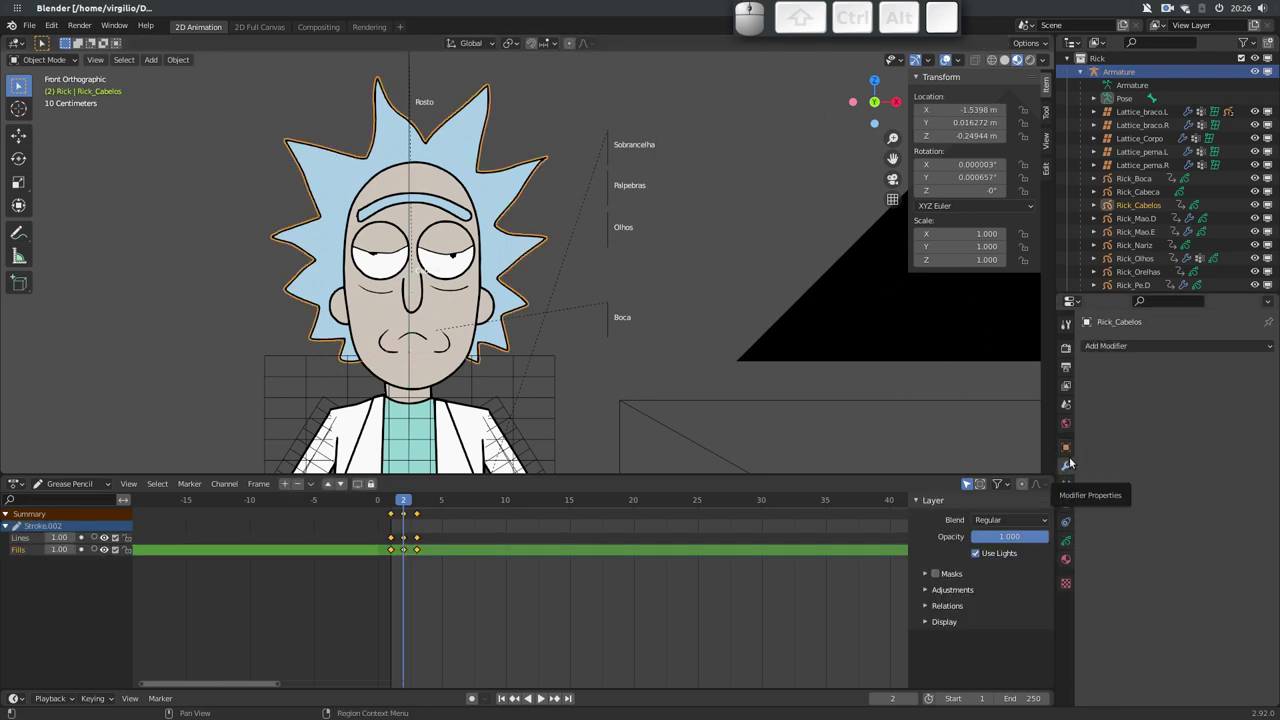
left_click(1213, 344)
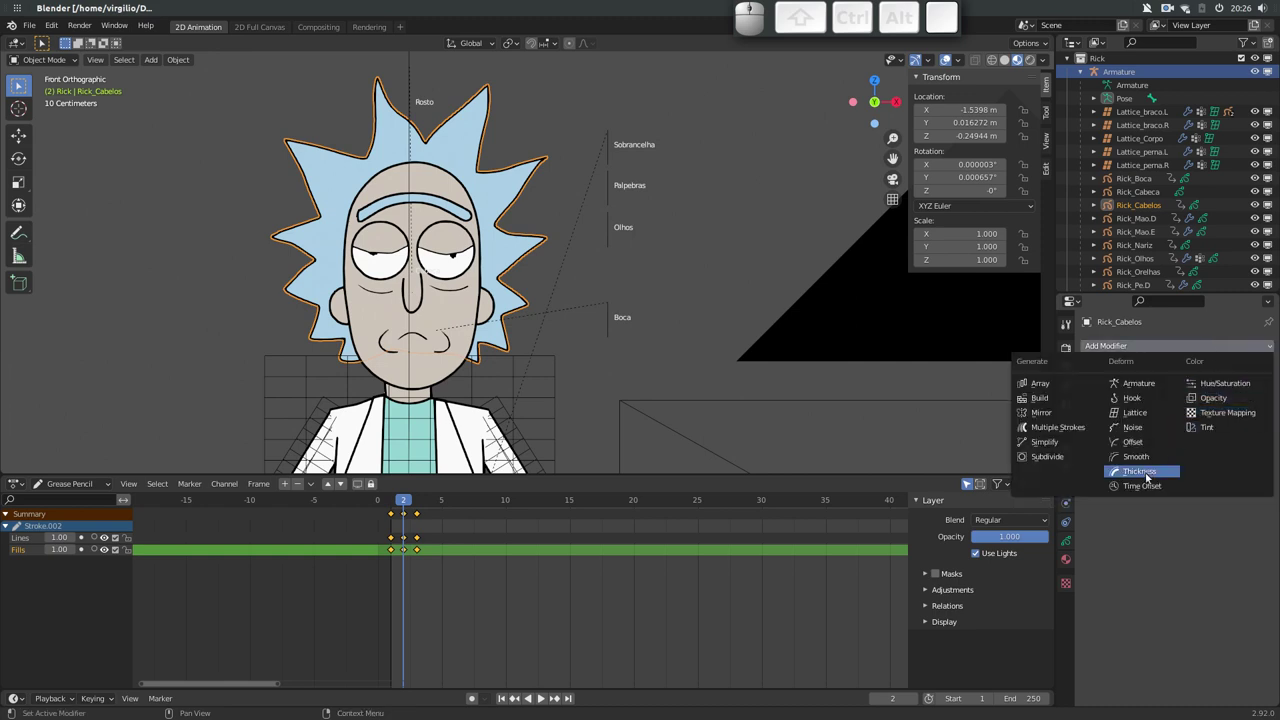
left_click(1147, 487)
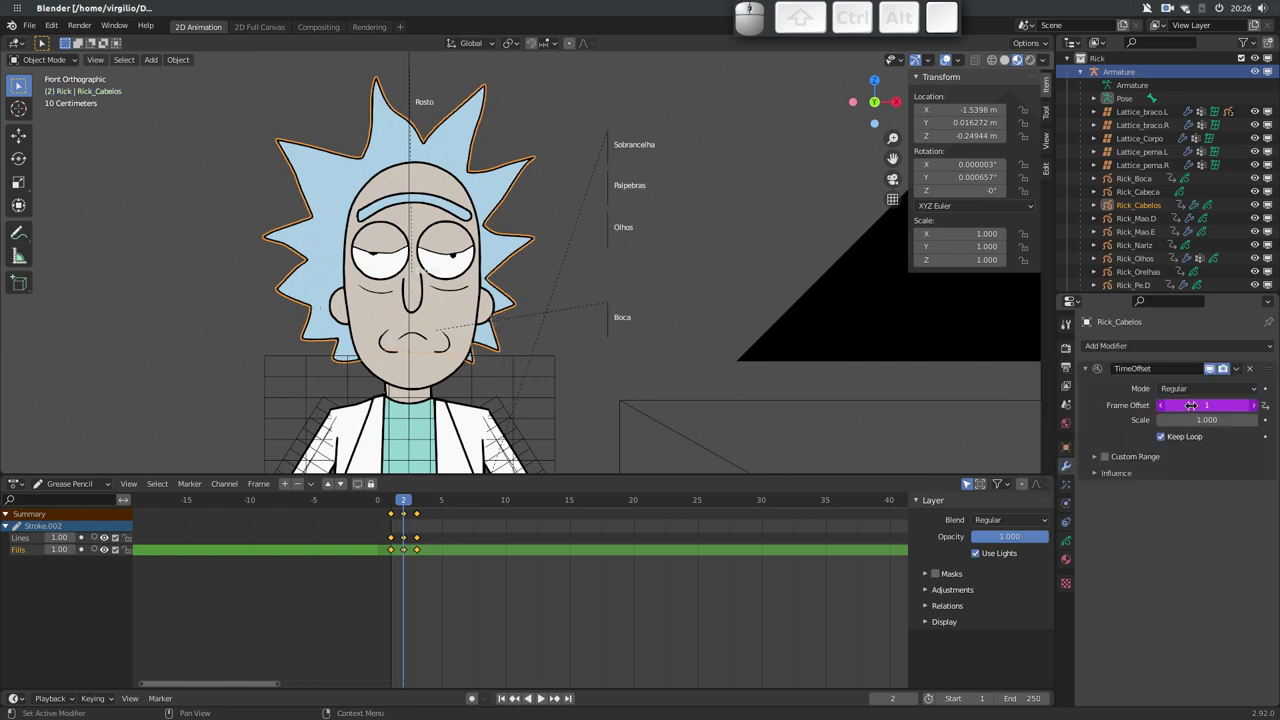
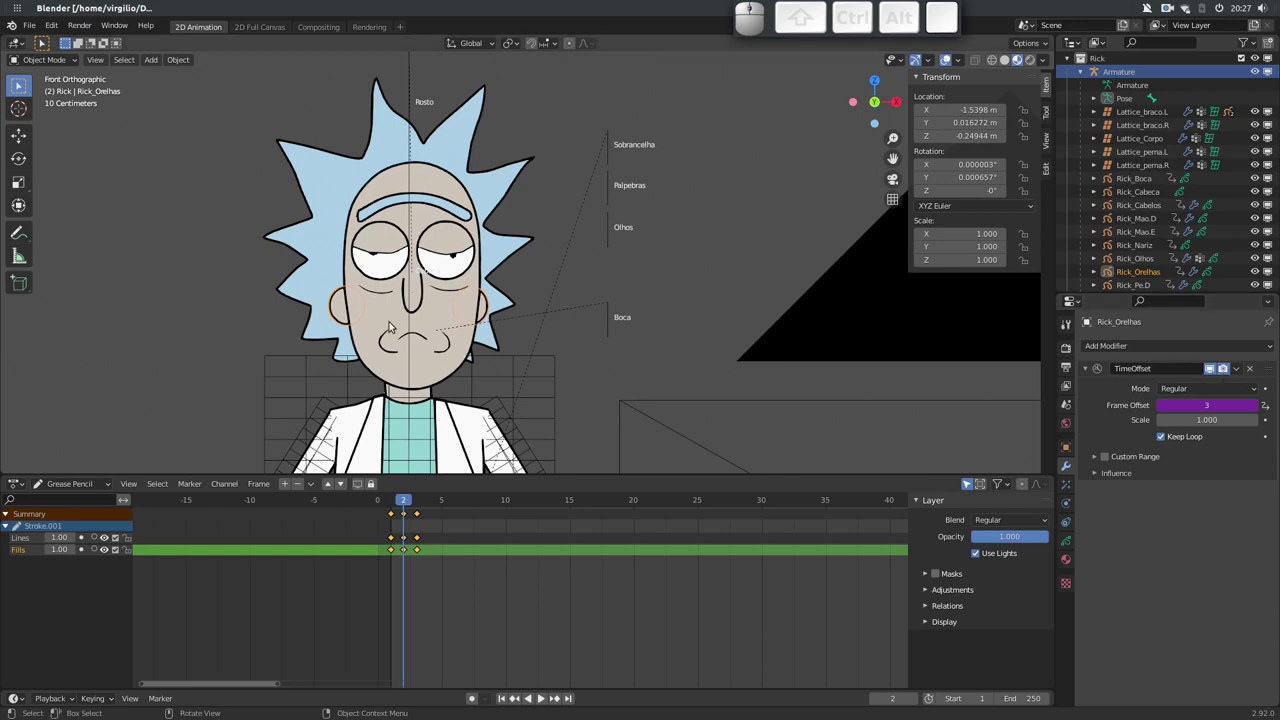
Set the ears' and hair's Time Offset modifiers to Fixed Frame mode
middle_click(424, 321)
left_click(1195, 390)
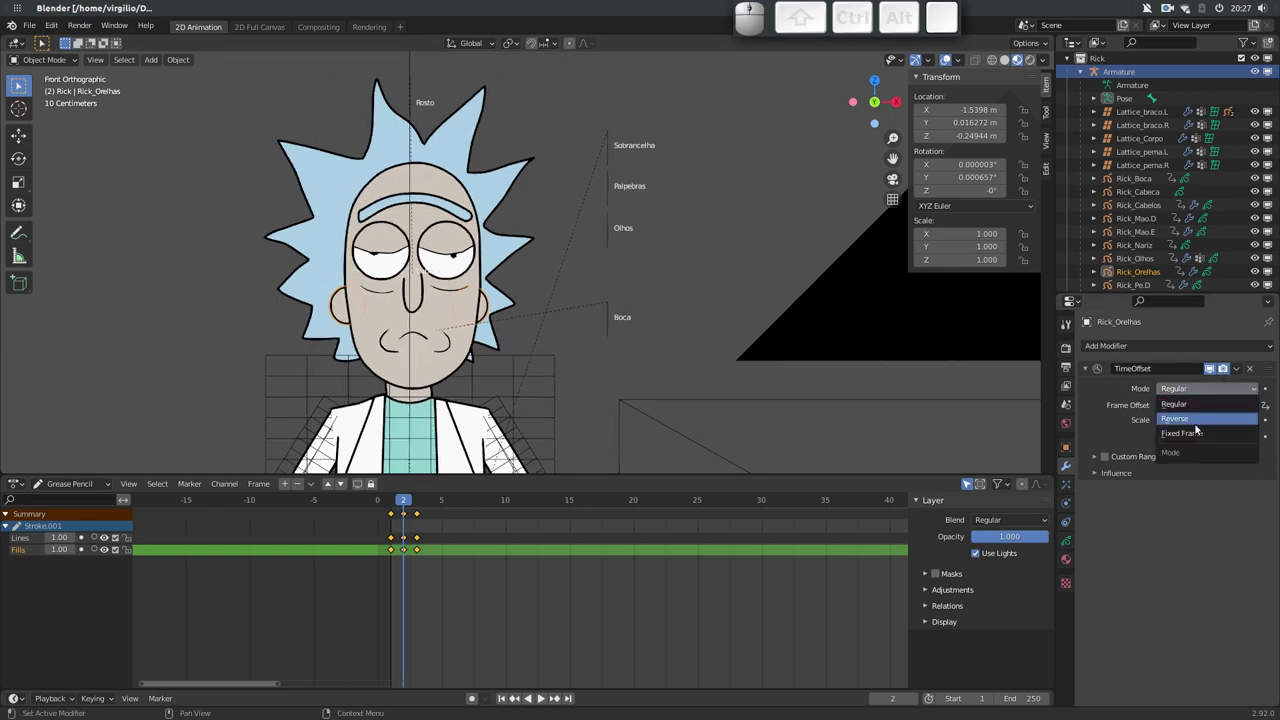
left_click(1196, 435)
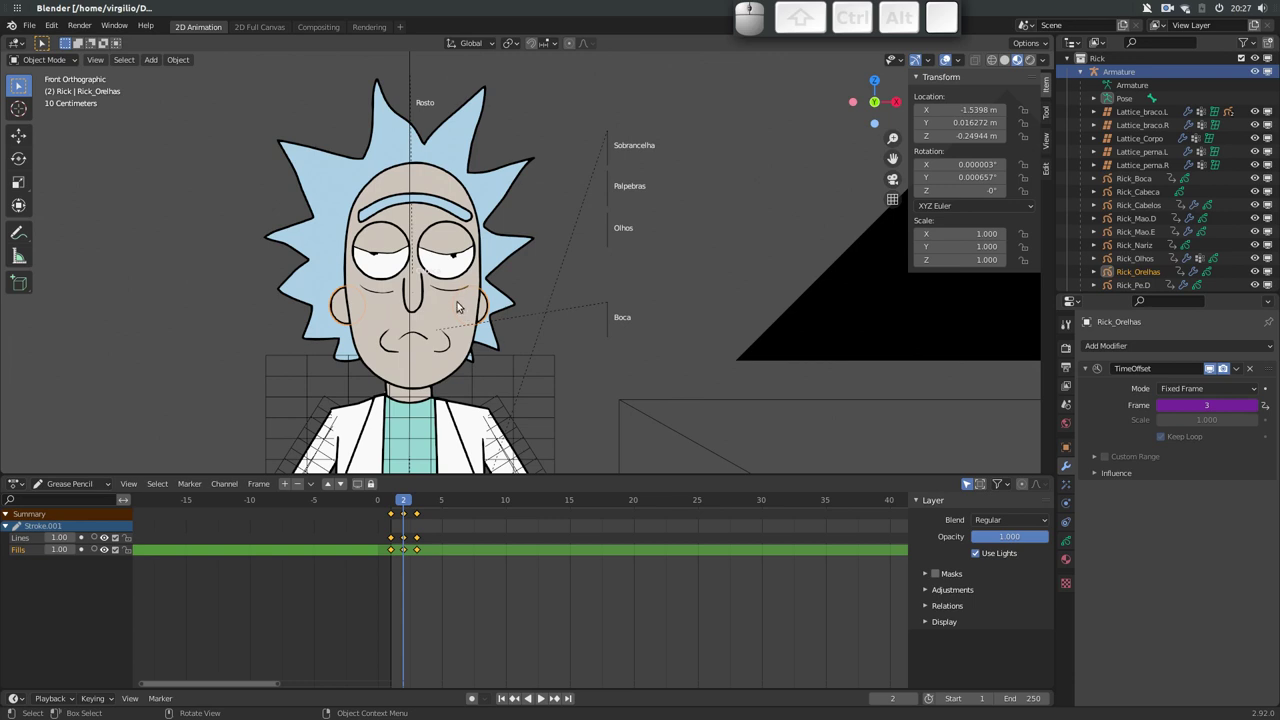
left_click(502, 245)
left_click(1197, 390)
left_click(1193, 433)
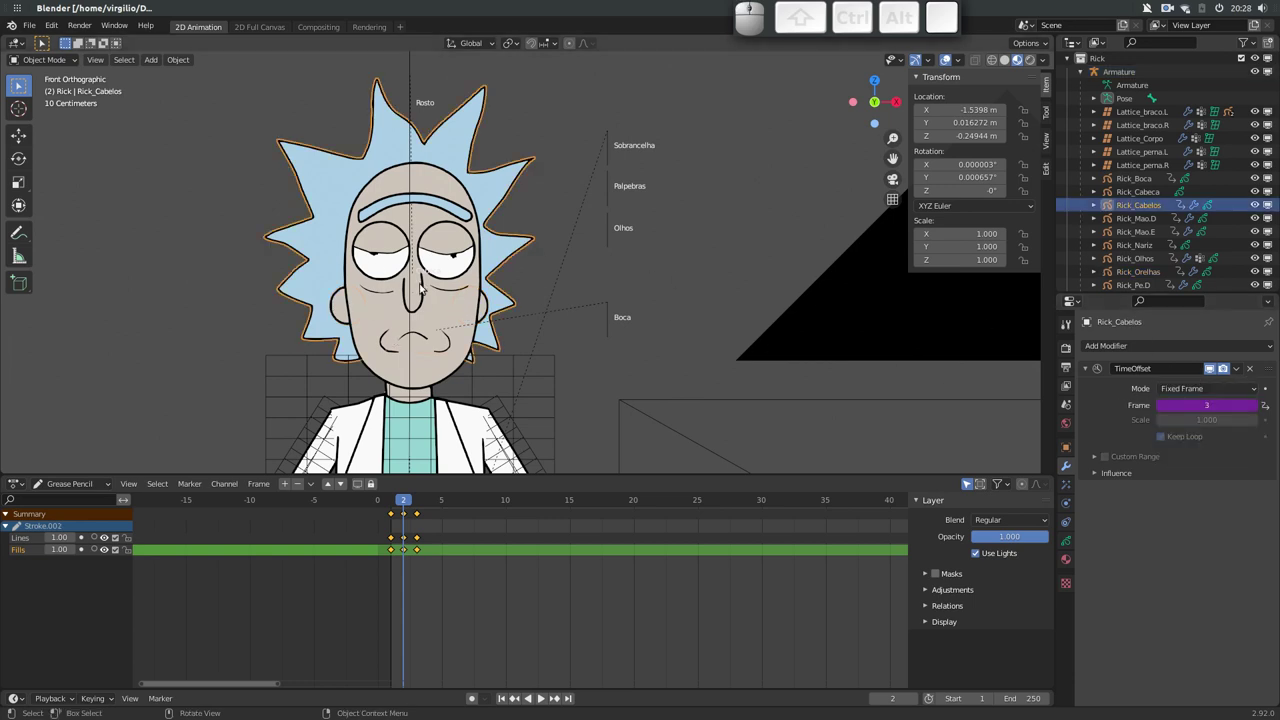
Test GiraRosto on the head bone, then make the nose drawing Rick_Nariz active
left_click(412, 305)
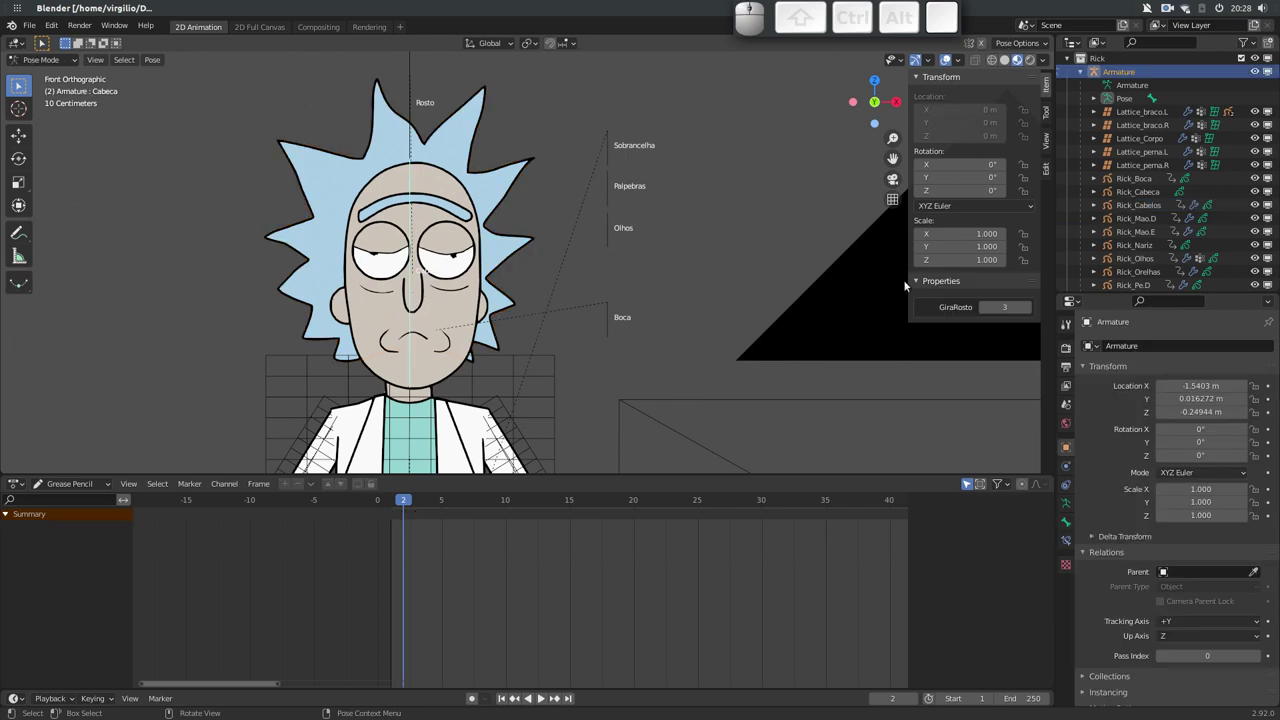
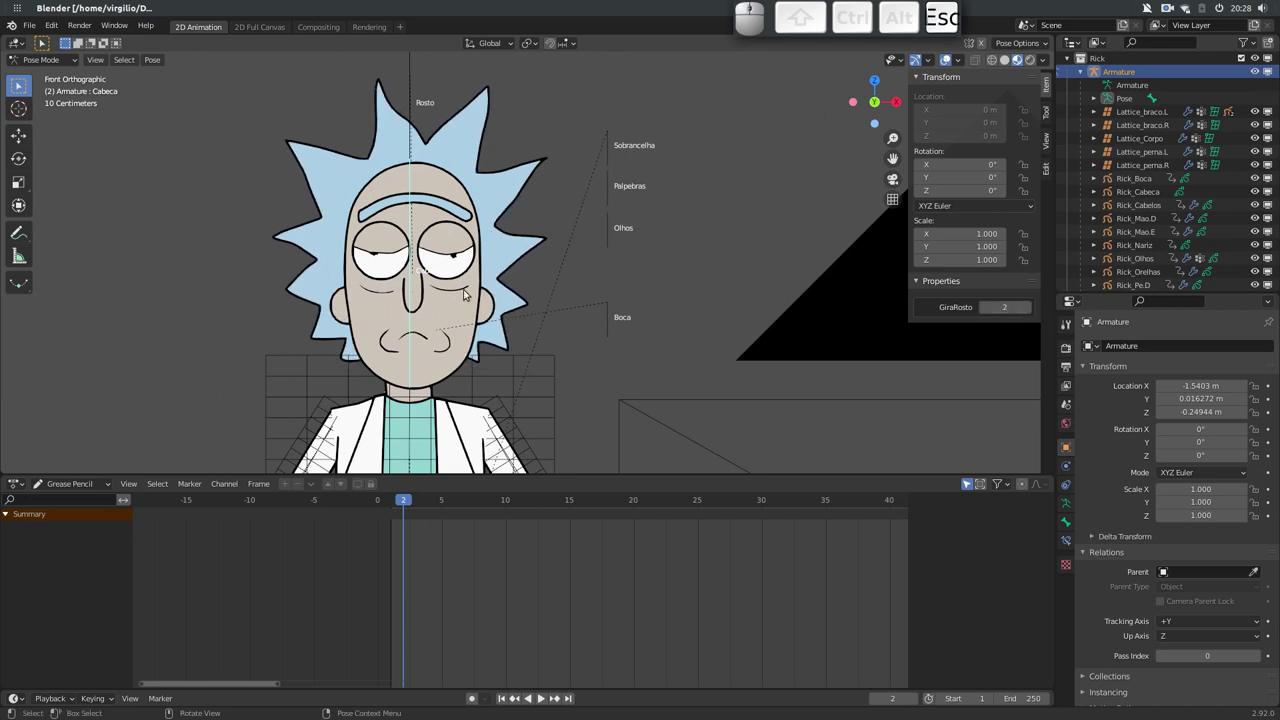
left_click(427, 303)
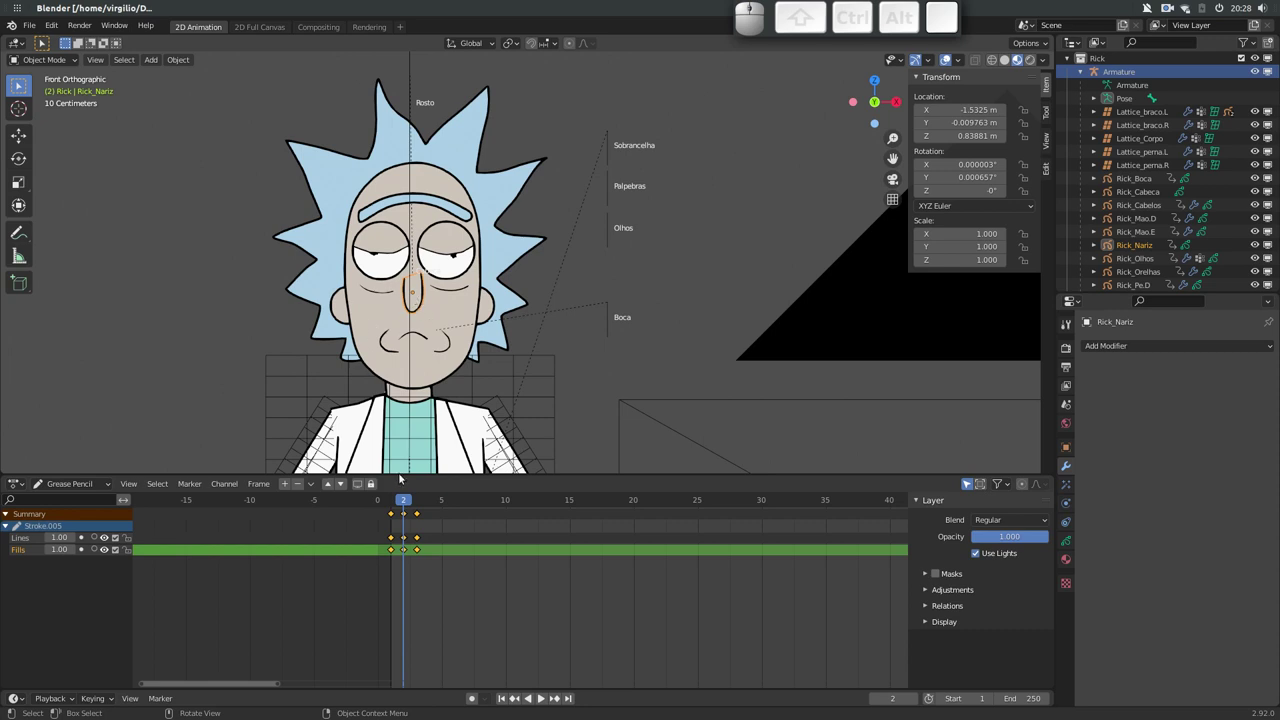
Add a fixed-frame Time Offset to the nose drawing and return GiraRosto to 2
left_click_drag(406, 504, 376, 320)
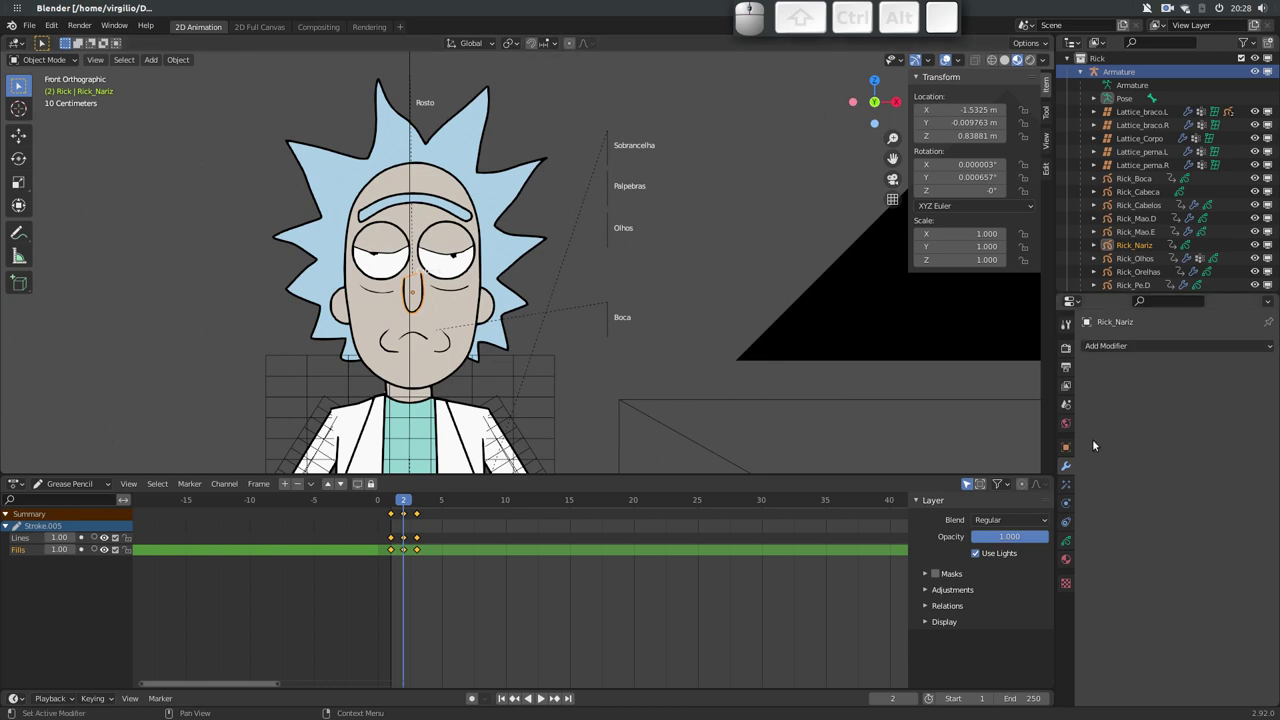
left_click(1176, 349)
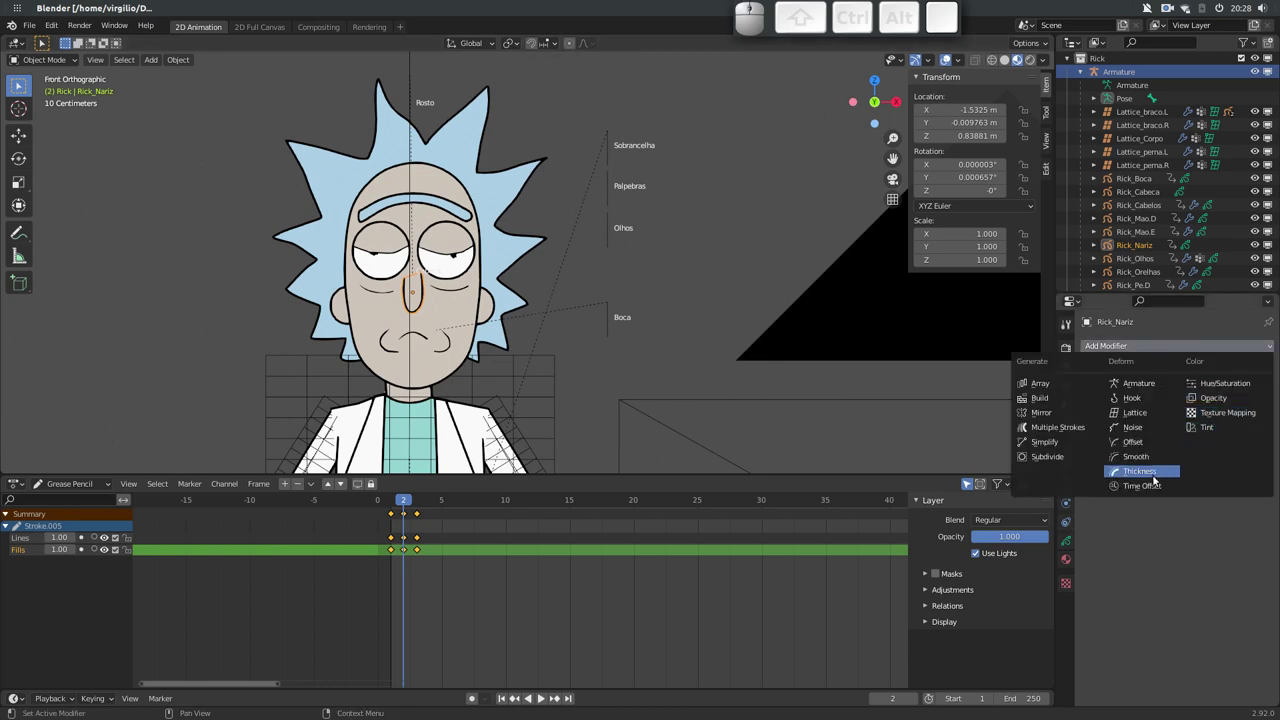
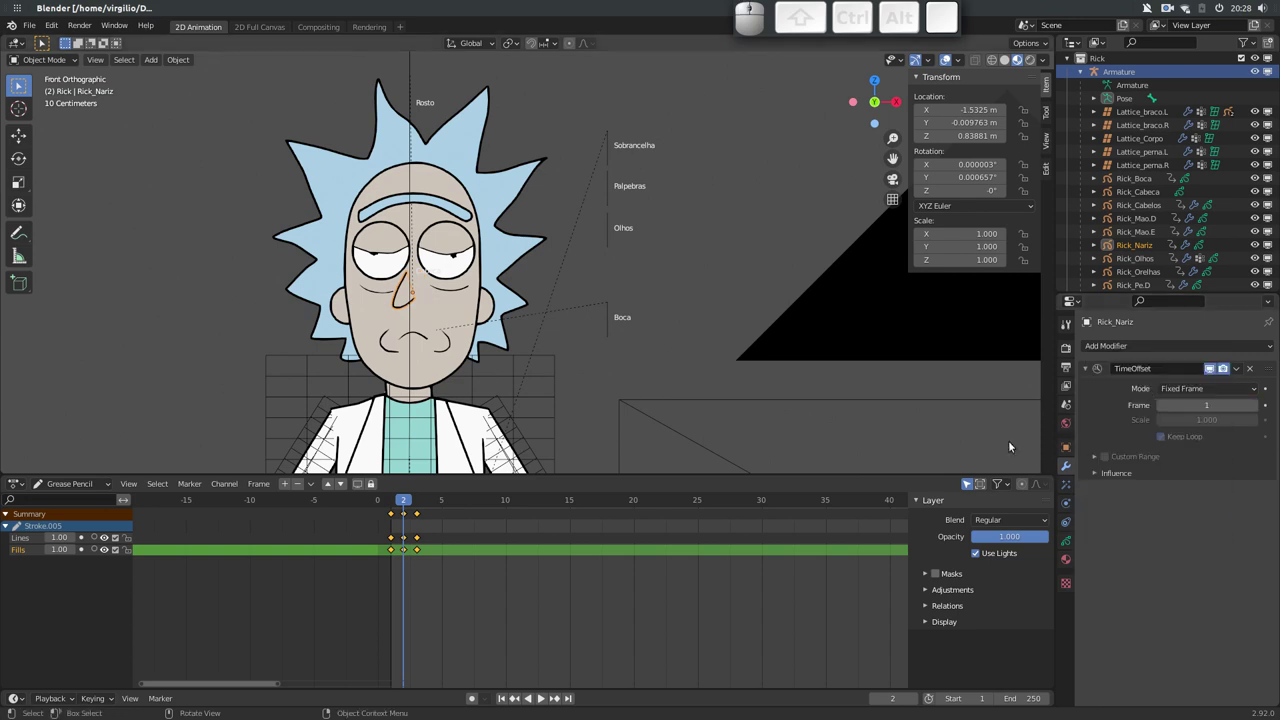
left_click(410, 320)
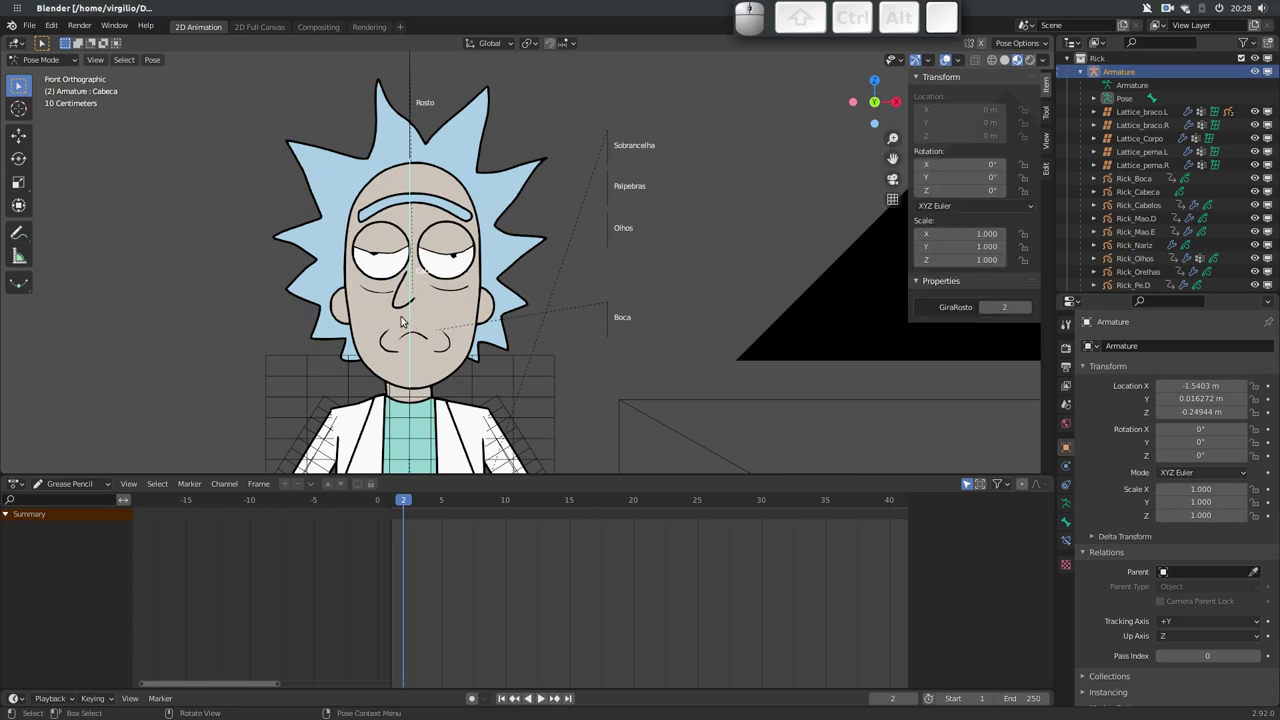
left_click(393, 307)
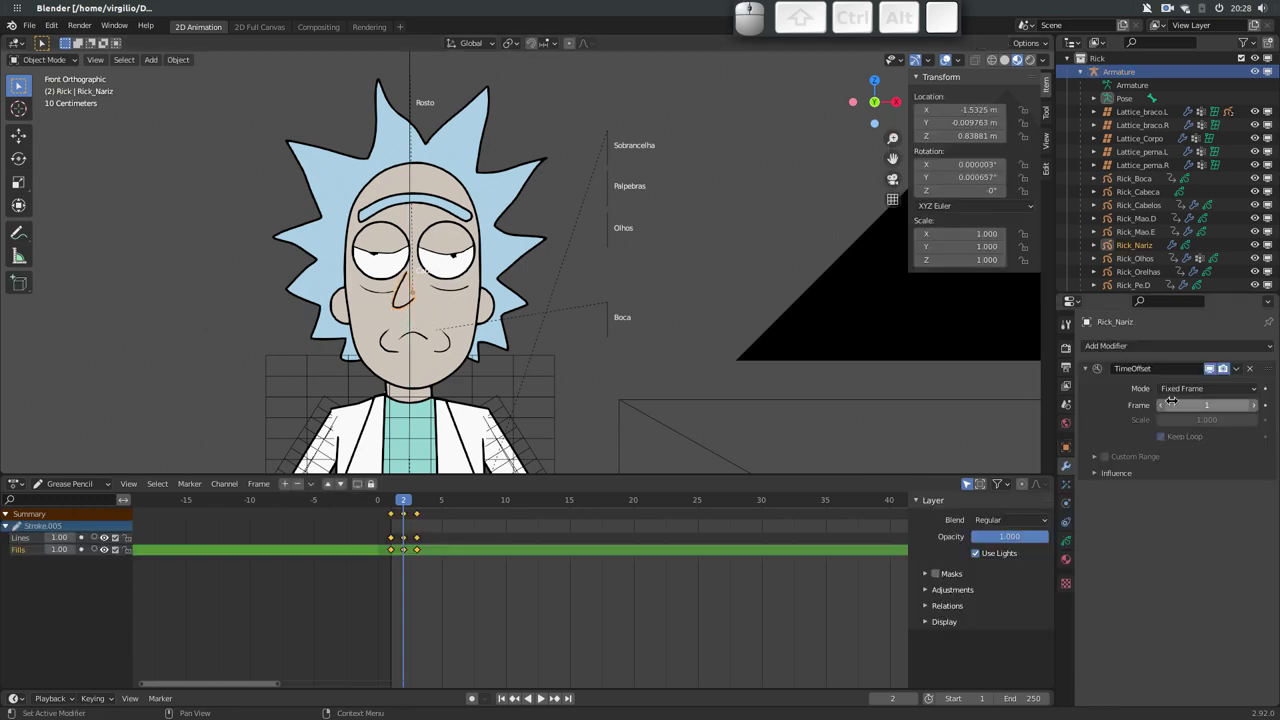
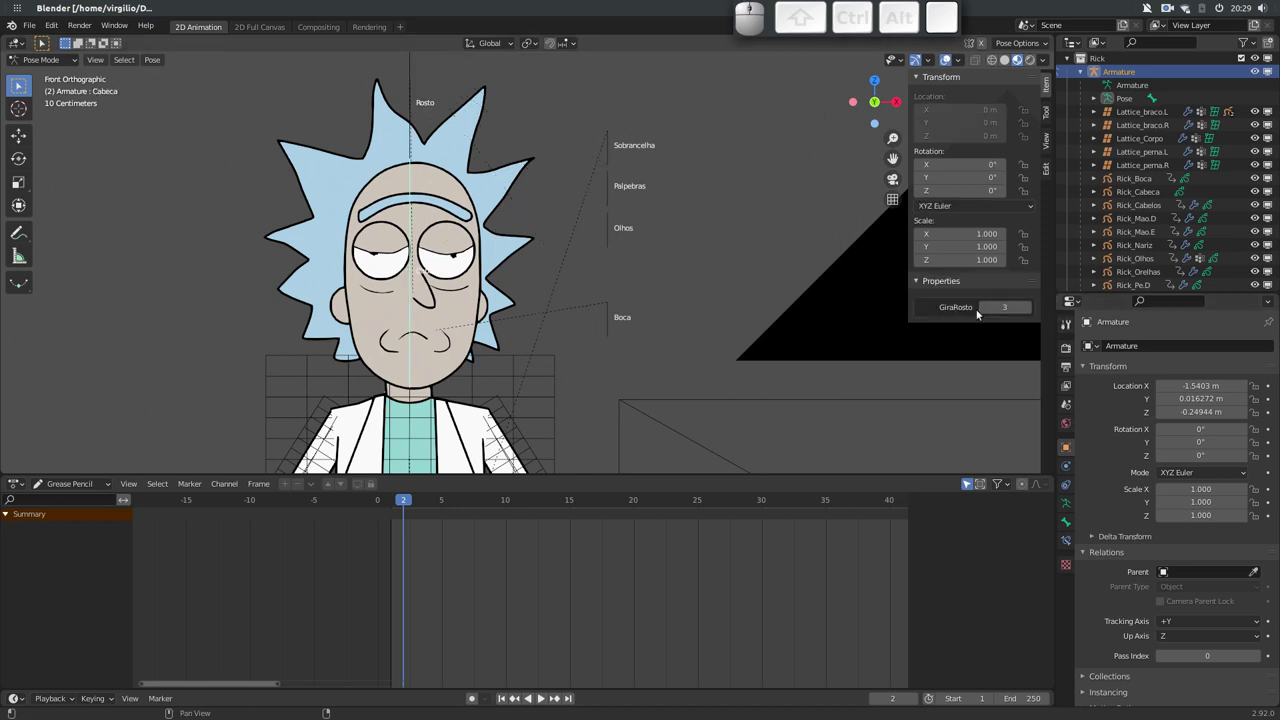
left_click(982, 310)
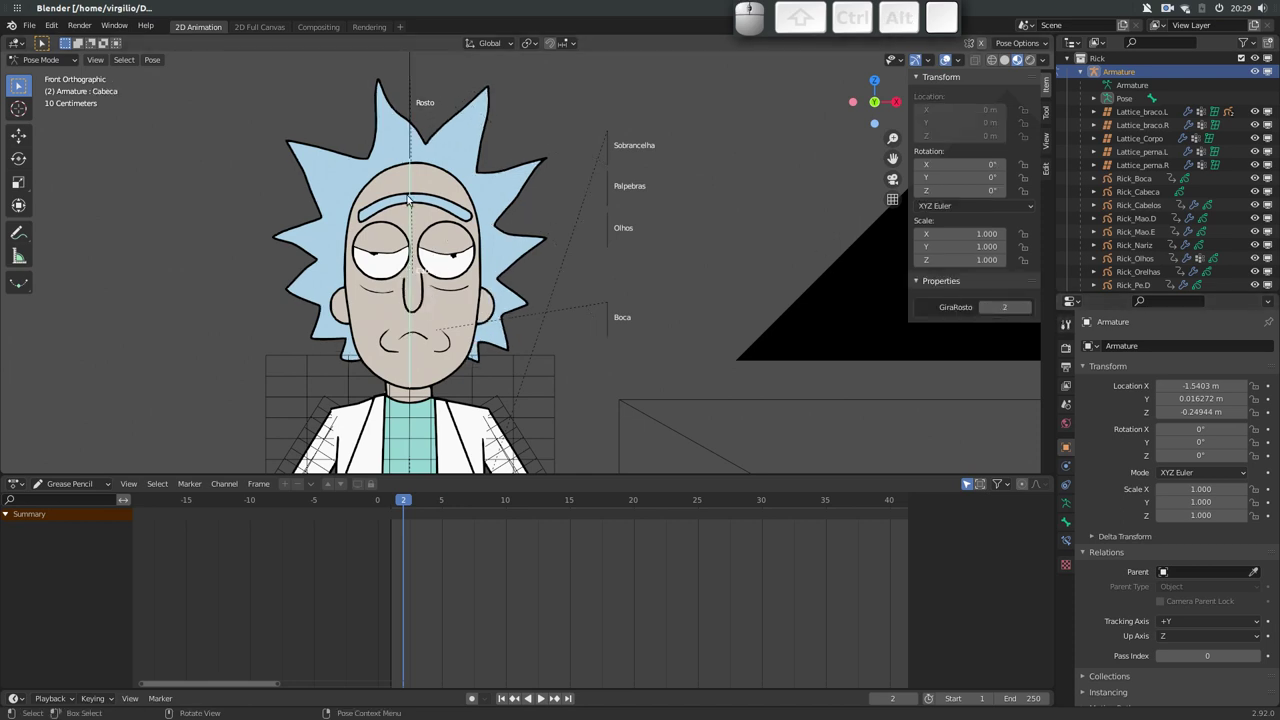
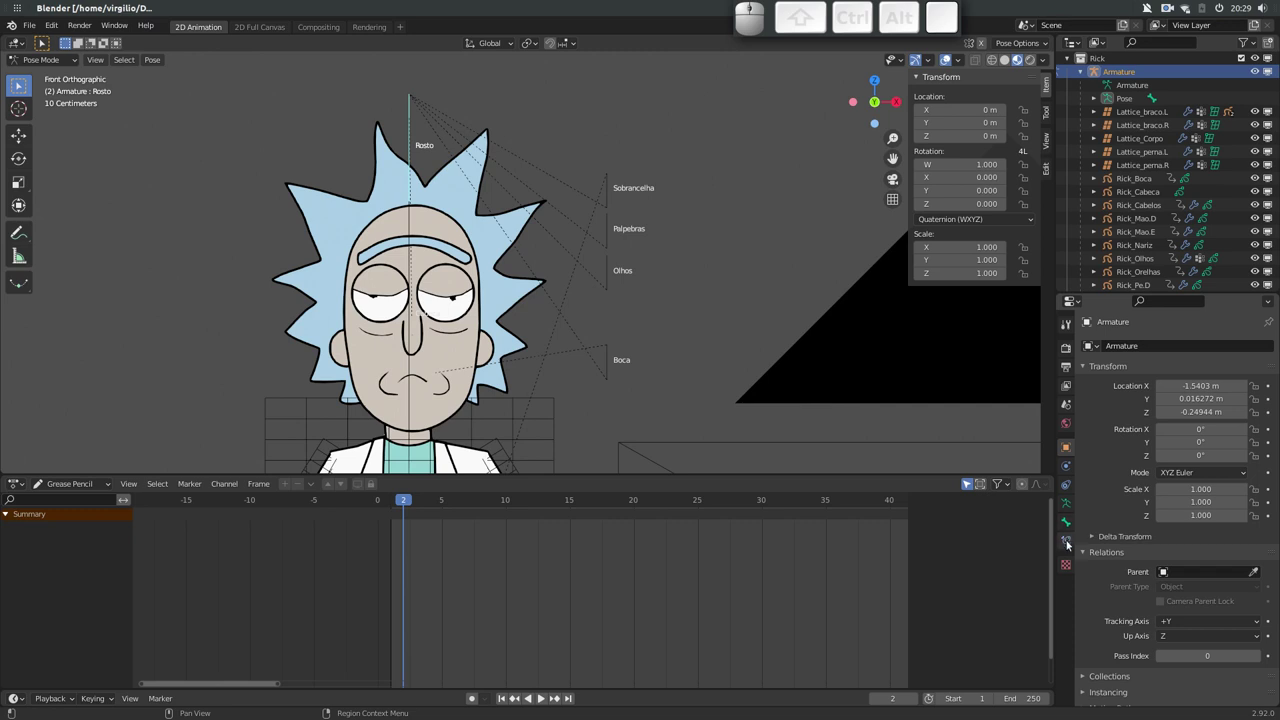
Add a Limit Location constraint to the Rosto face bone allowing X between −0.04 and 0.04 m
left_click(1066, 539)
left_click(1156, 346)
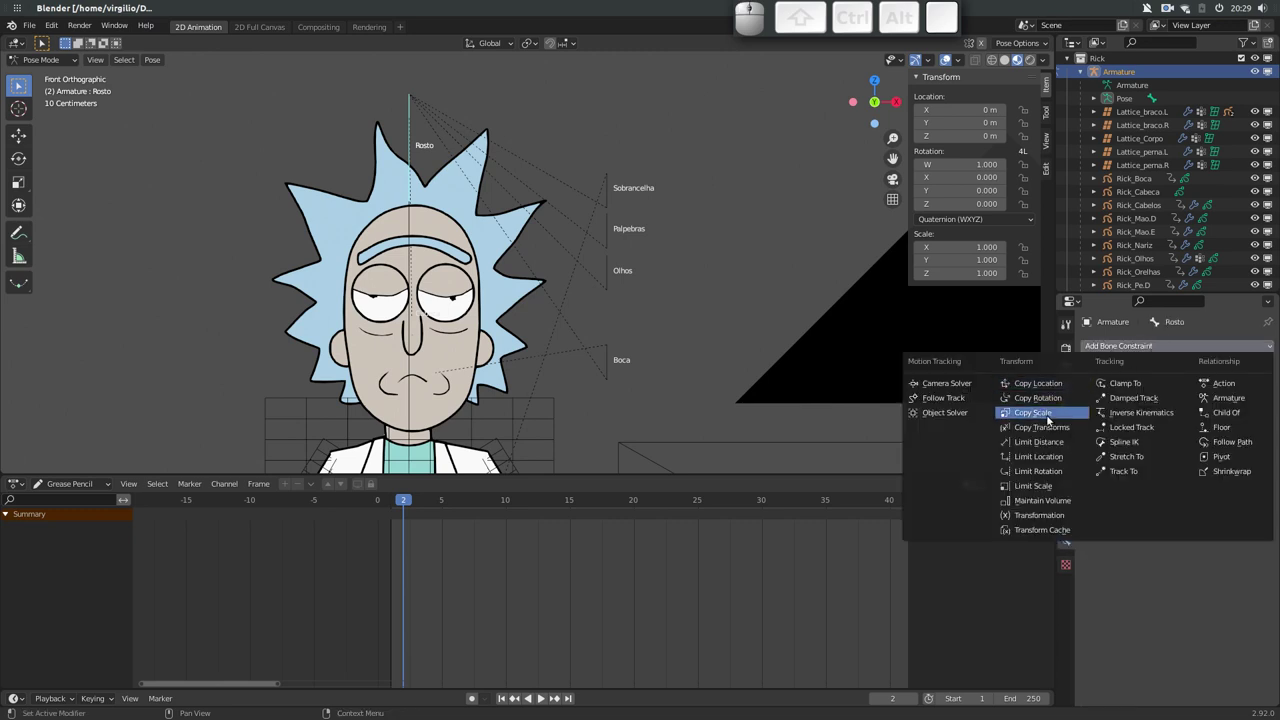
left_click(1045, 460)
left_click(1206, 509)
left_click(1194, 583)
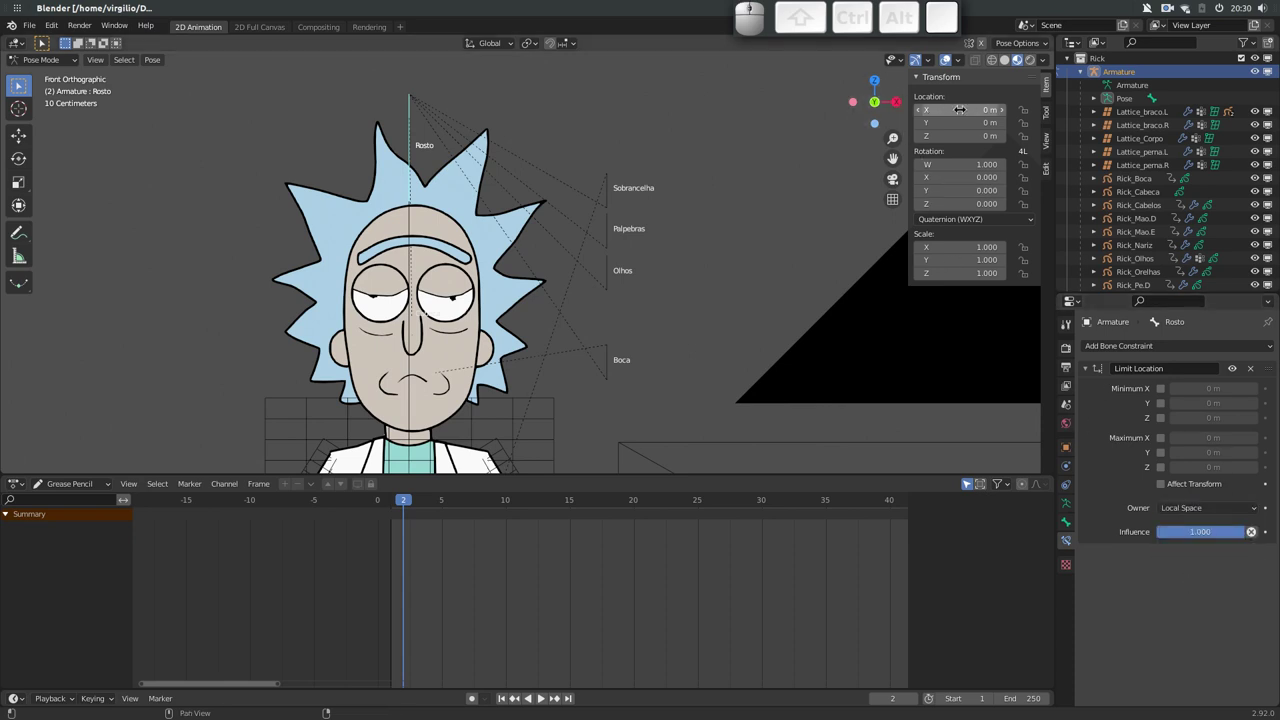
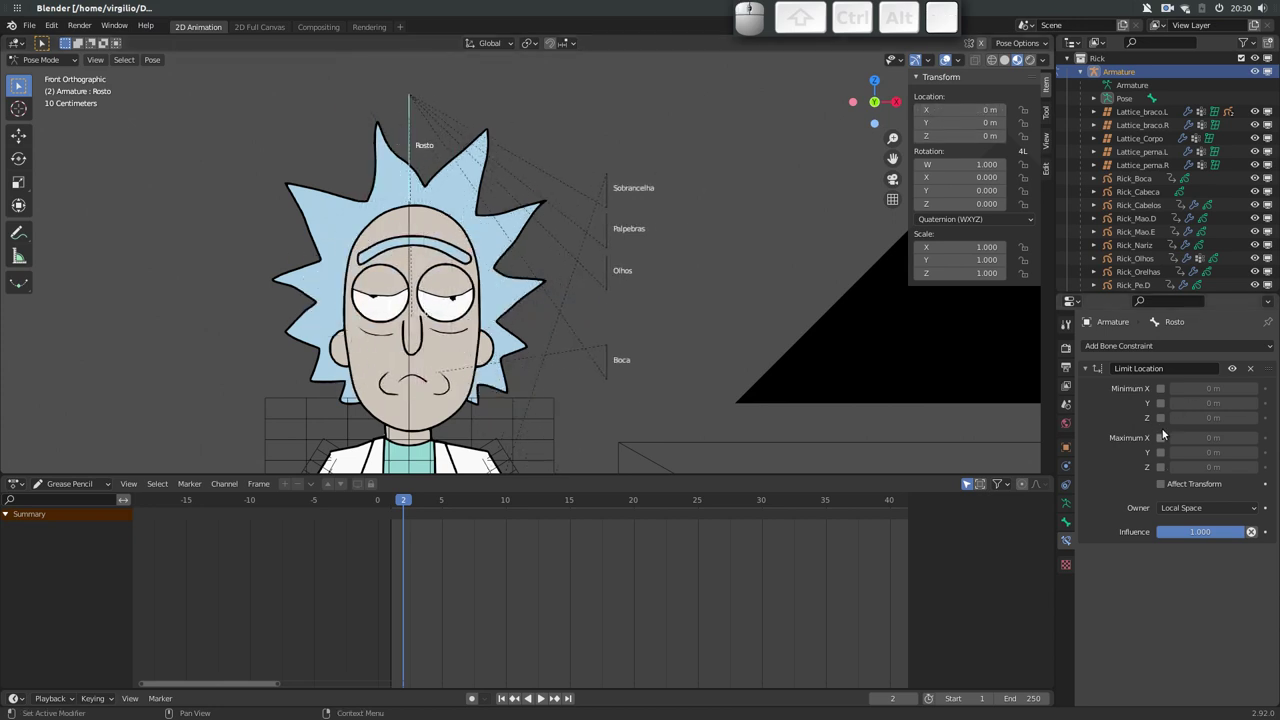
Enable the Y and Z limits with Affect Transform, test-move the bone and cancel
left_click(1165, 410)
left_click(1162, 455)
left_click(1161, 487)
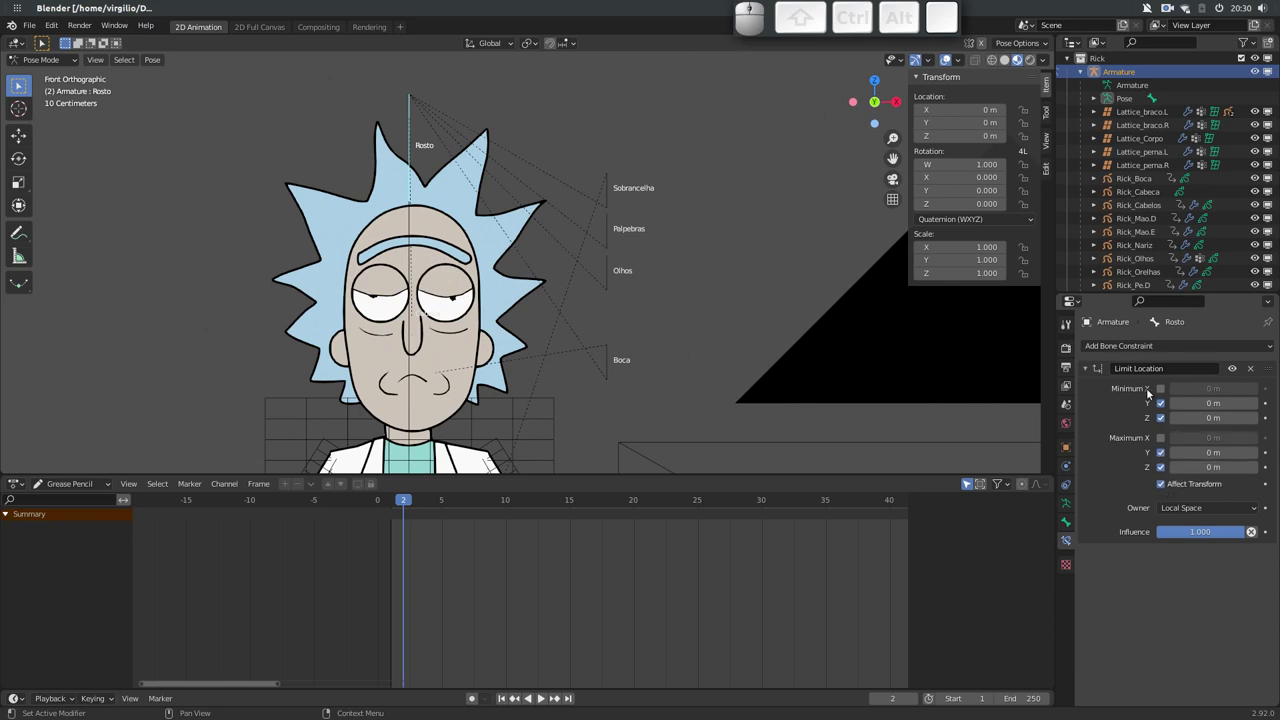
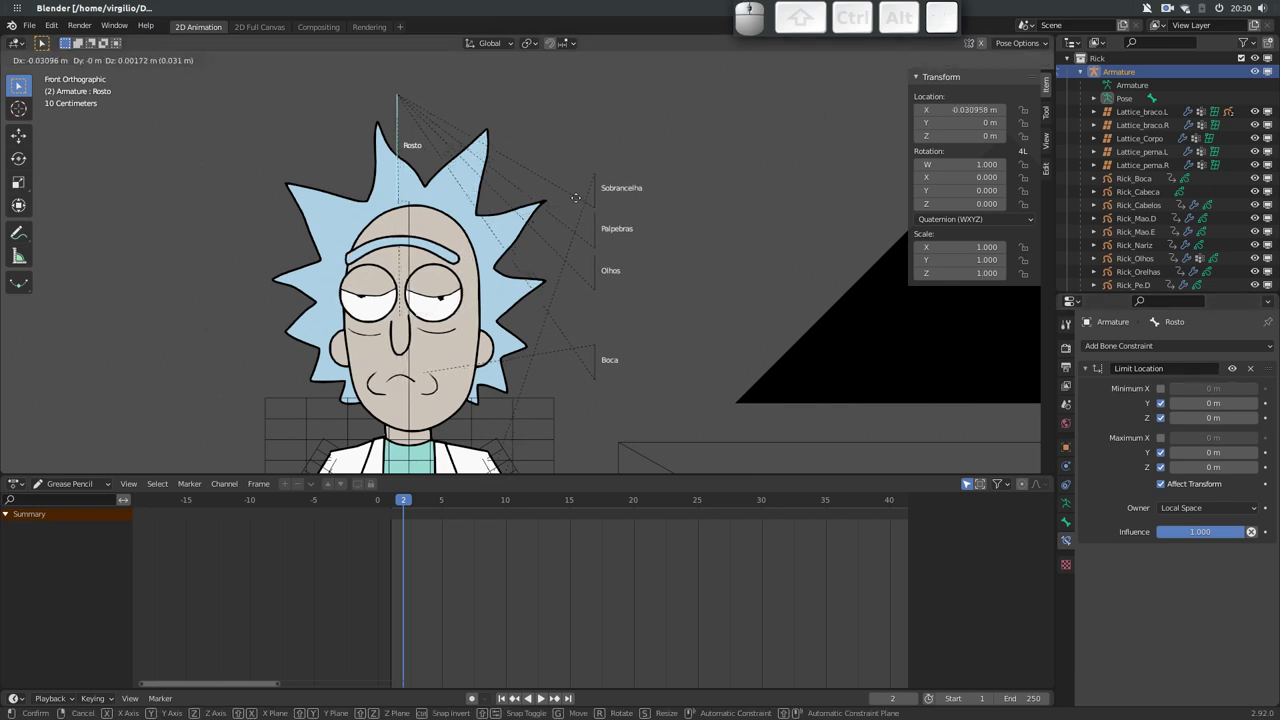
key("Escape")
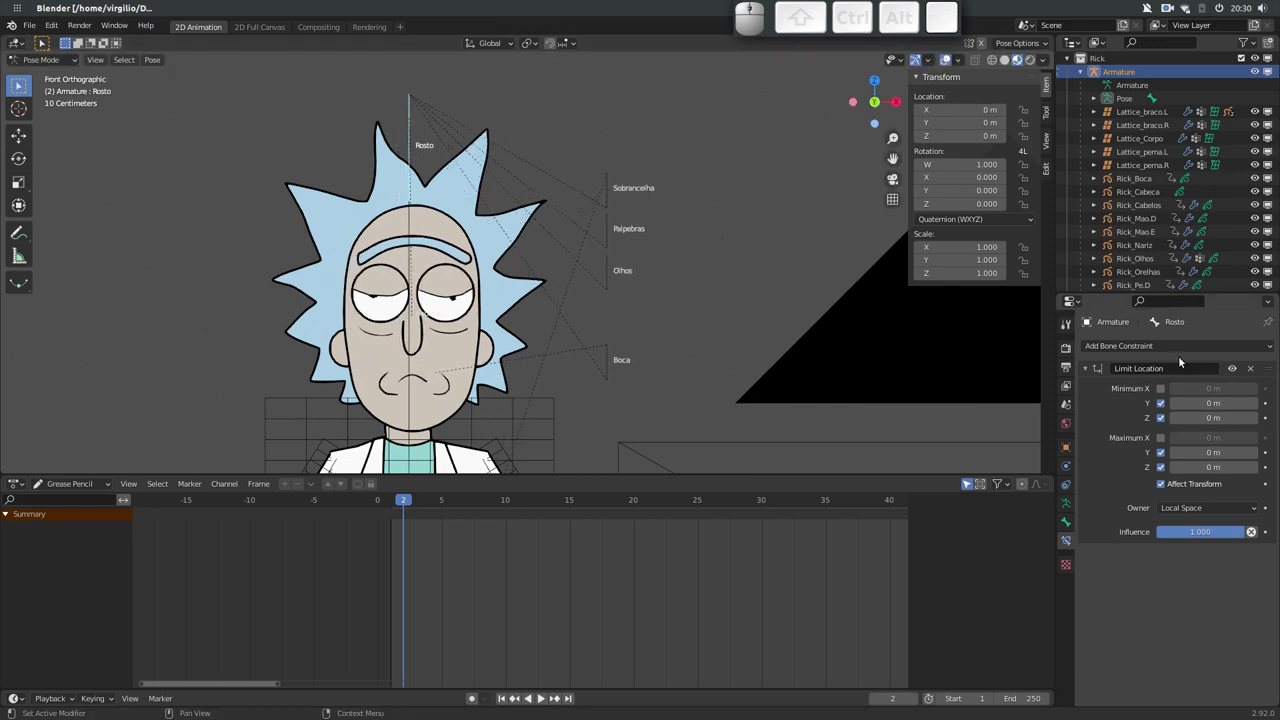
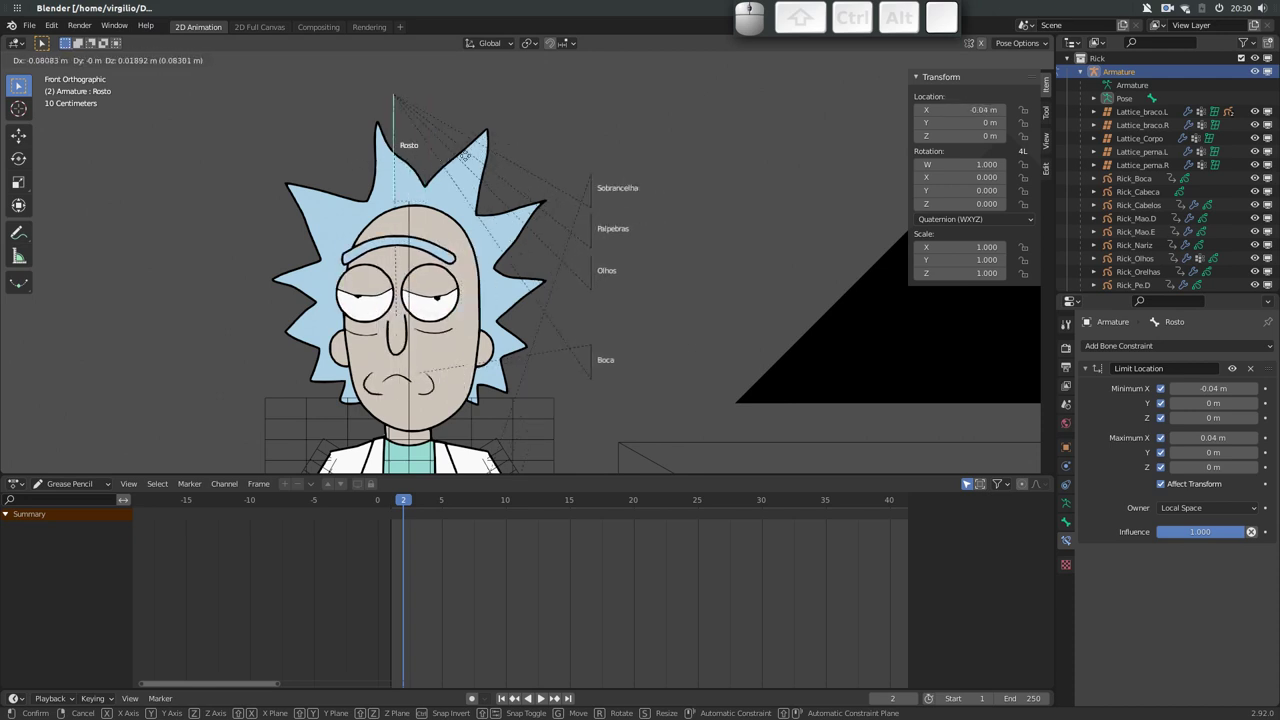
key("Escape")
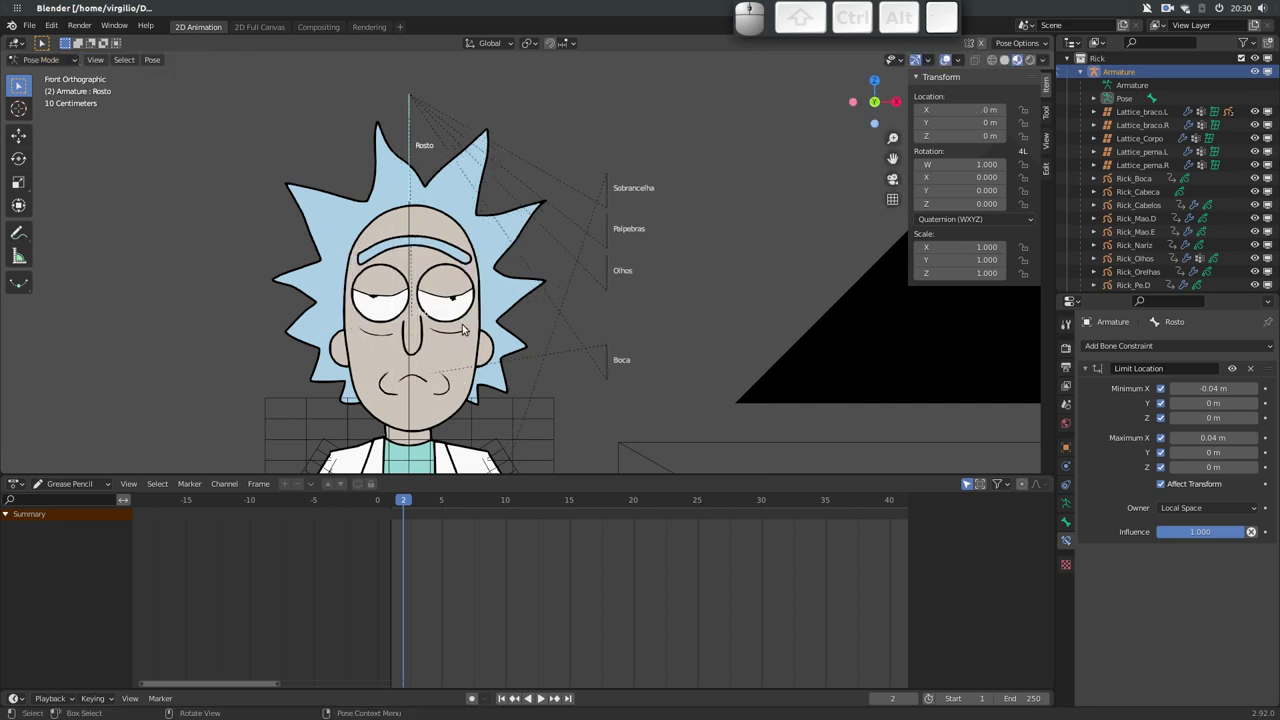
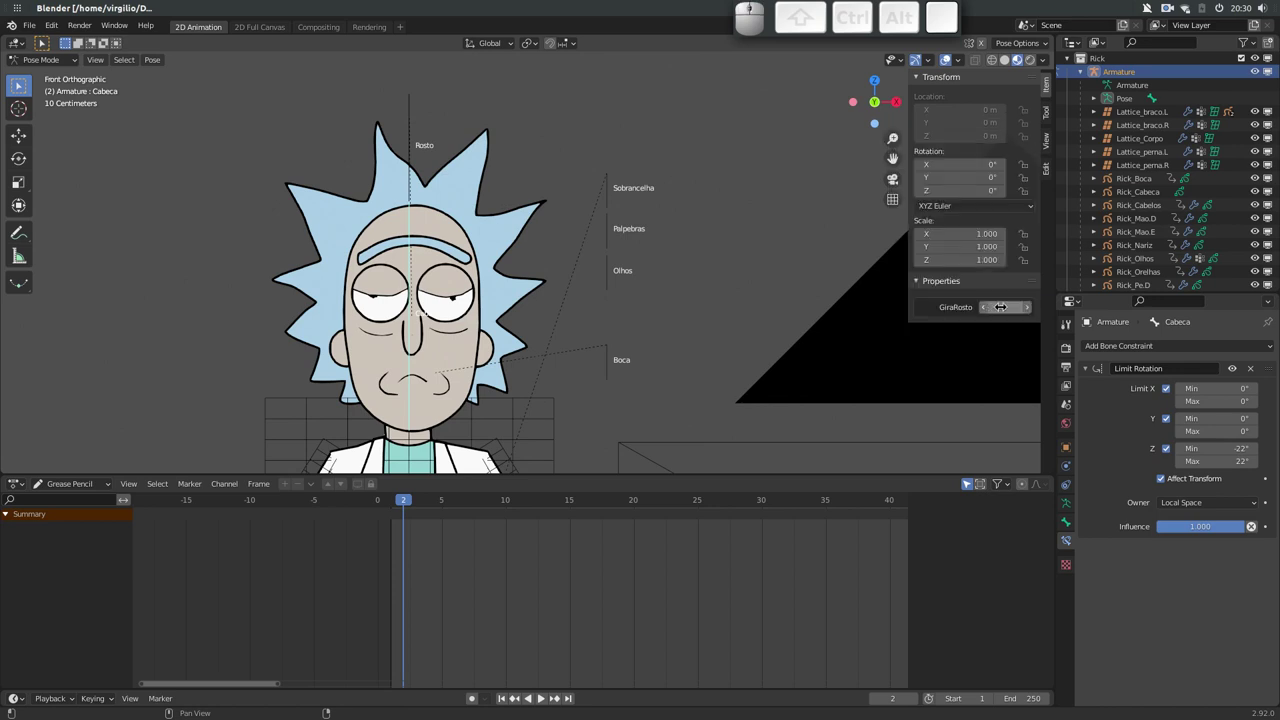
Offset Rosto to X −1 m and mute its Limit Location so the face floats beside the head
left_click(409, 172)
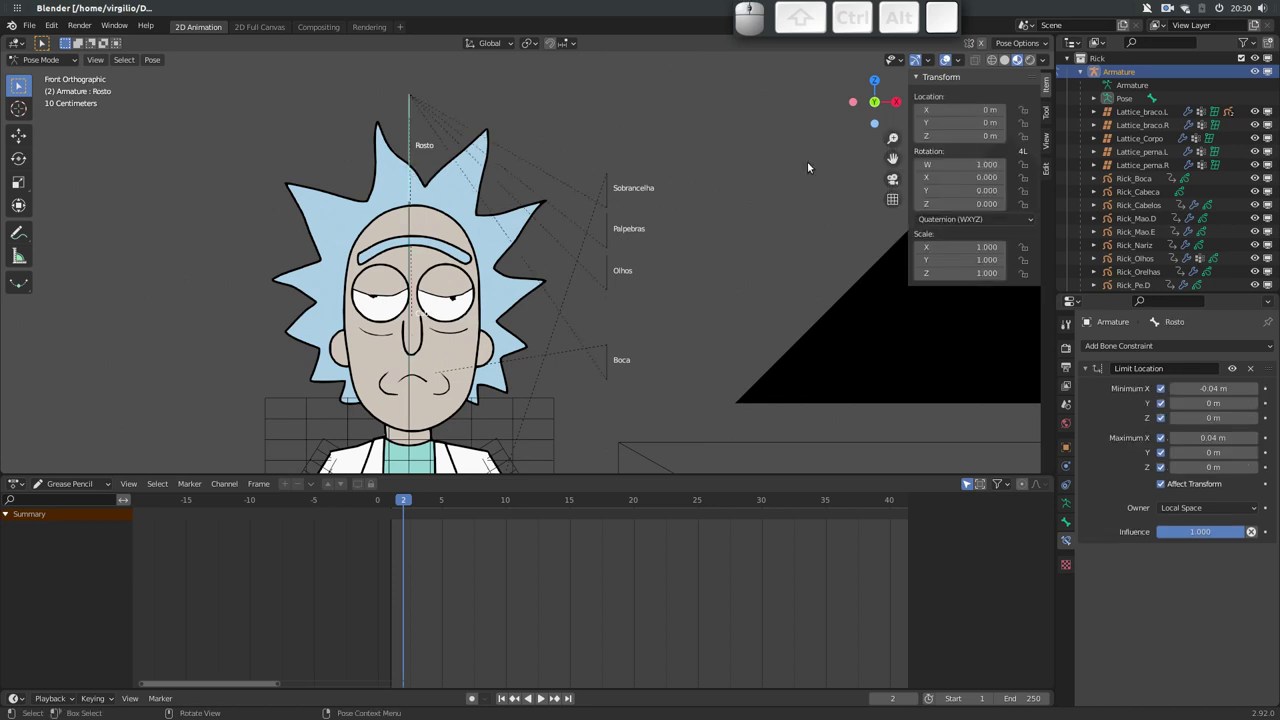
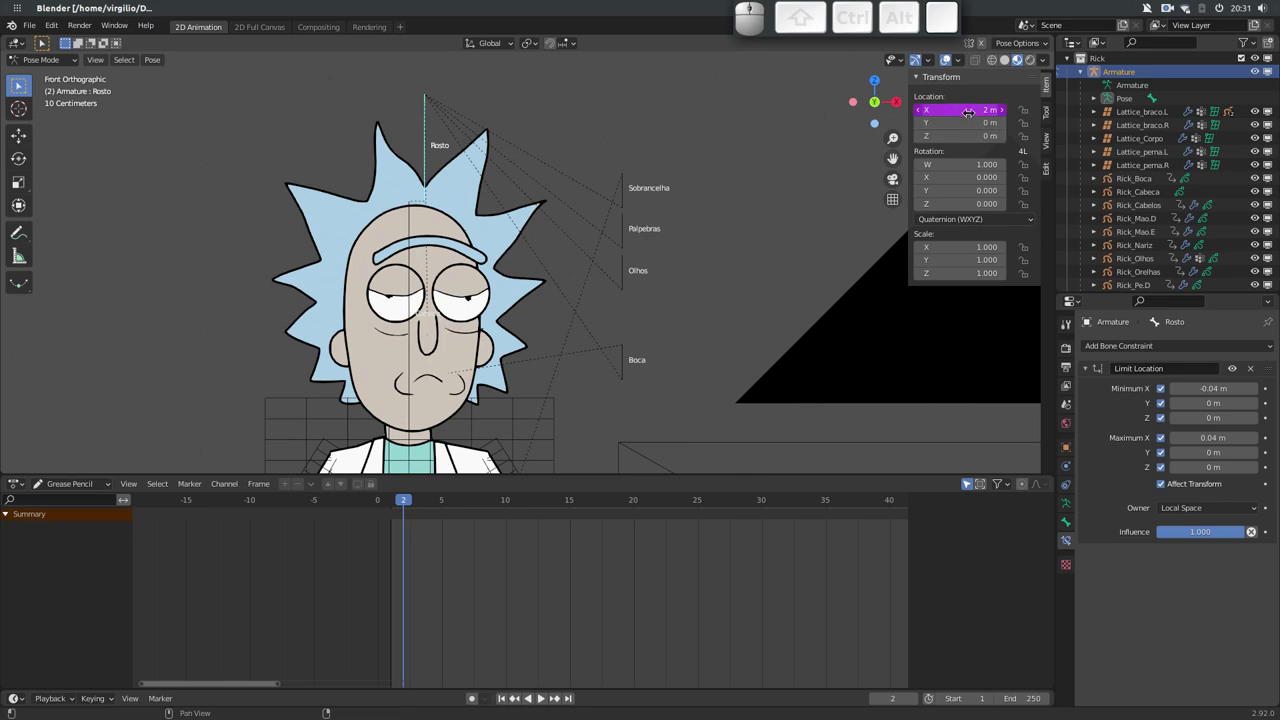
left_click(407, 344)
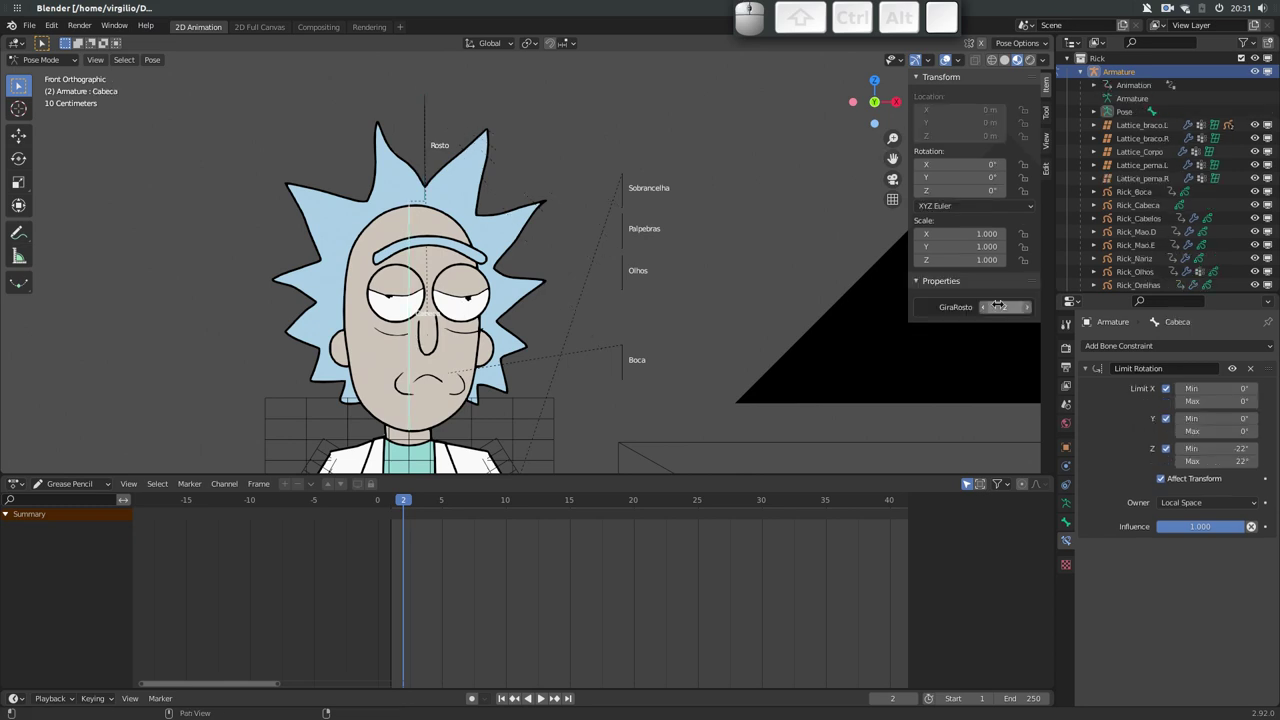
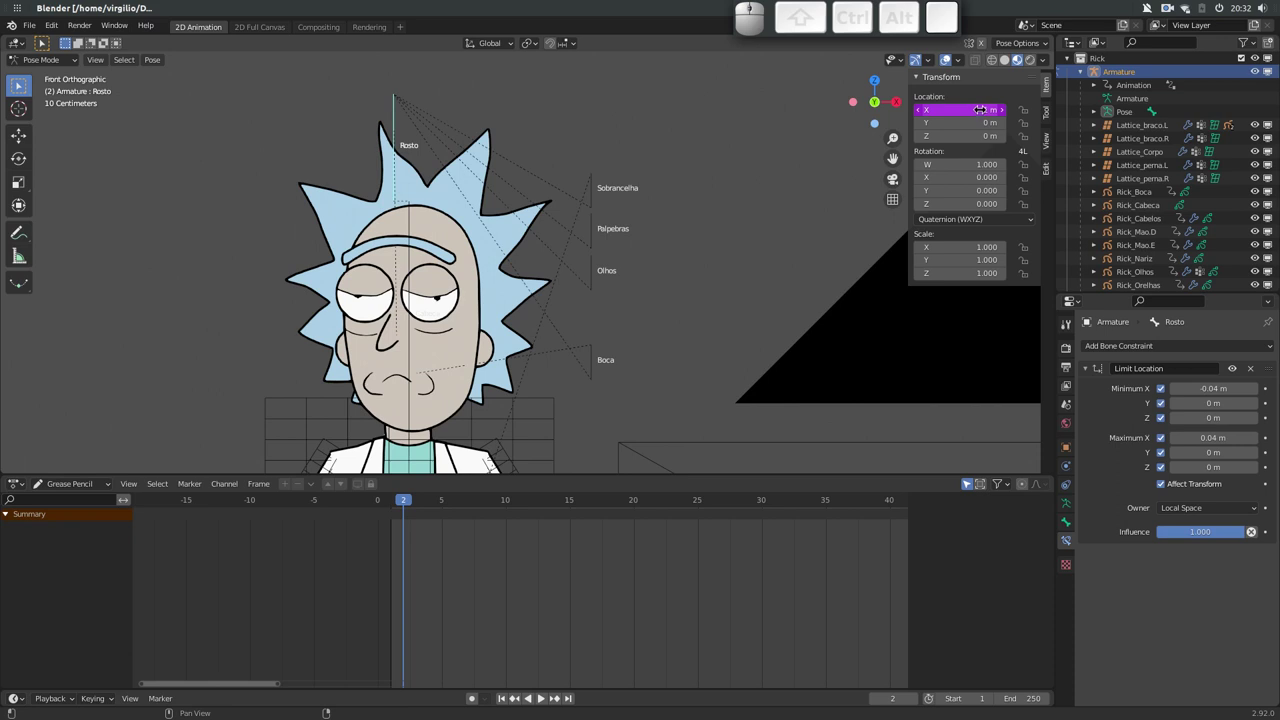
left_click(410, 348)
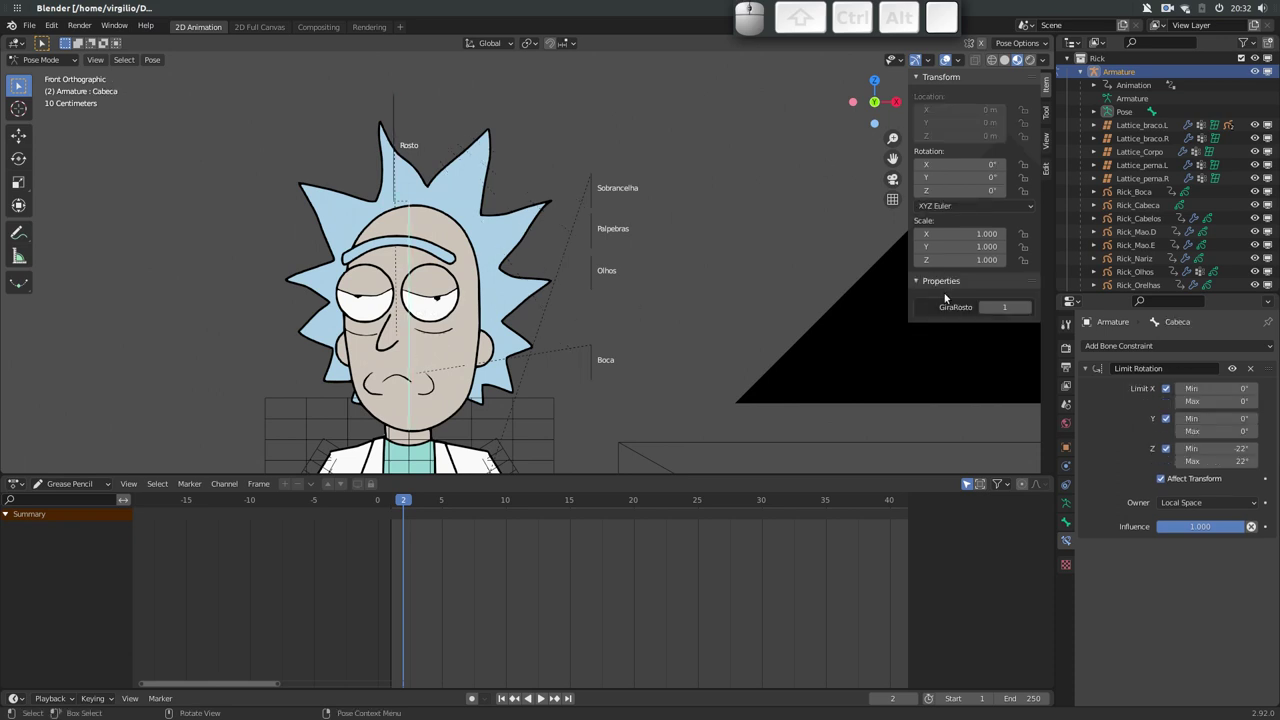
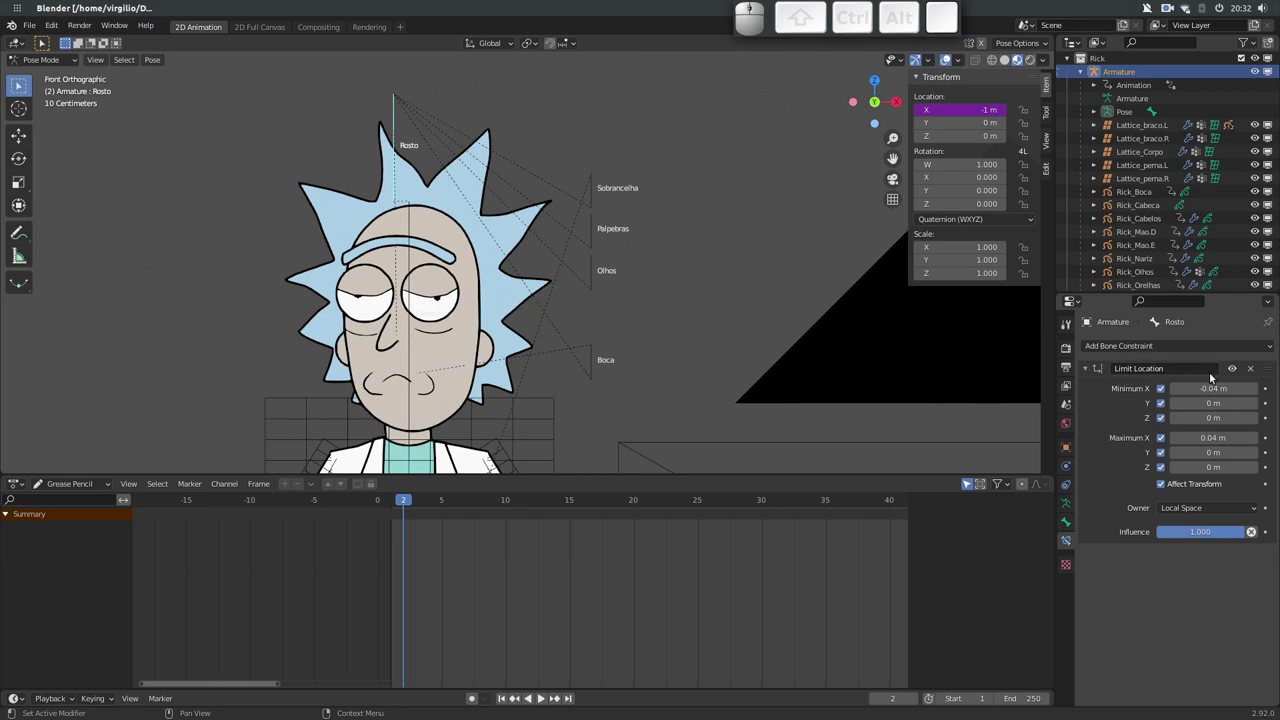
left_click(1233, 371)
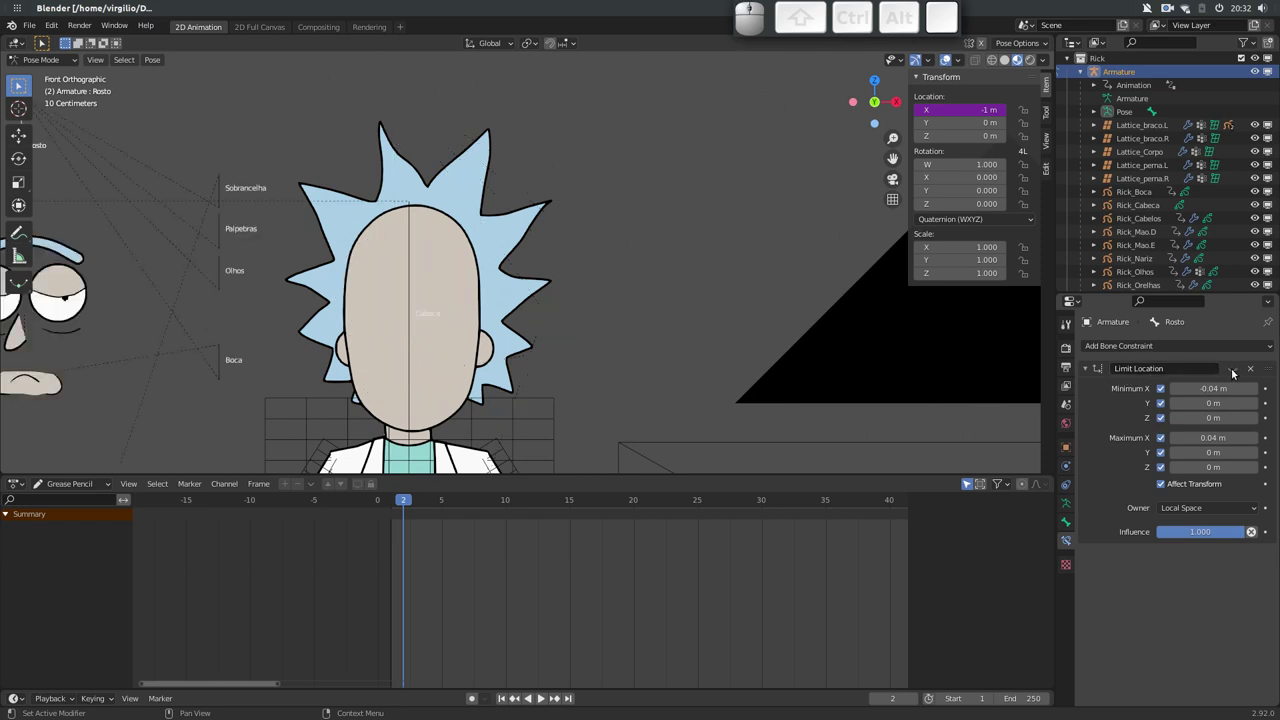
left_click_drag(624, 215, 590, 222)
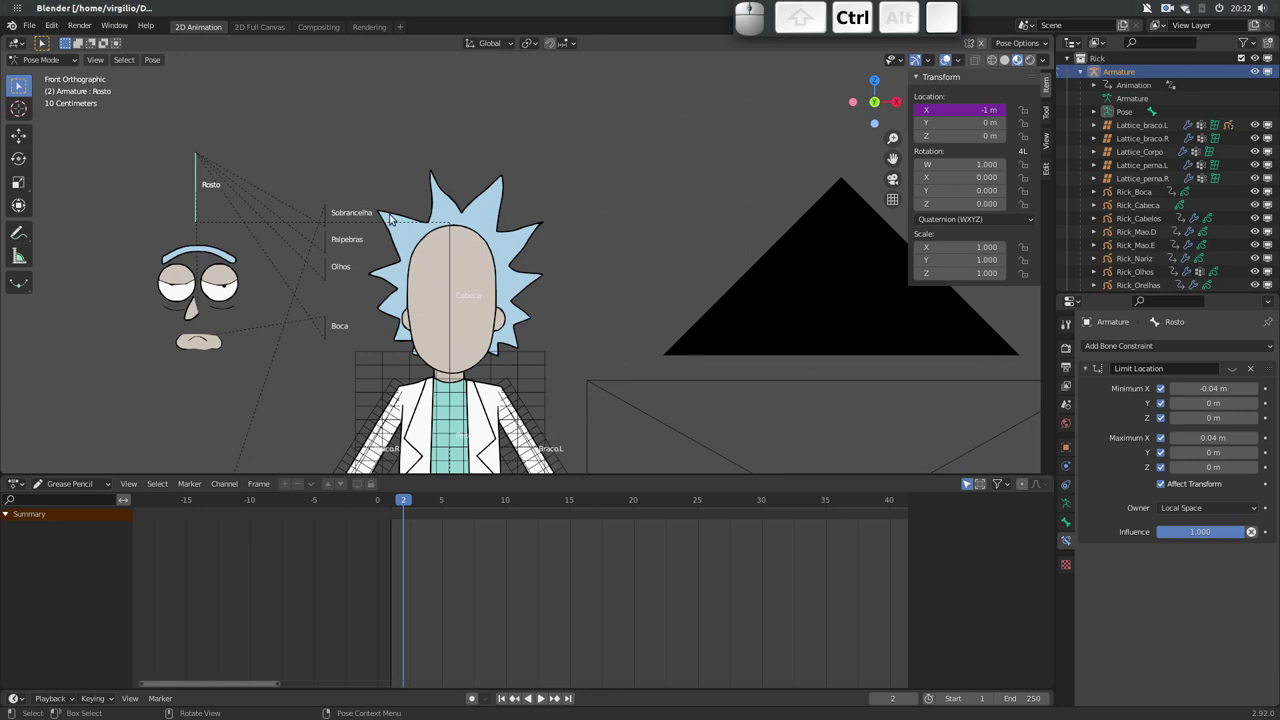
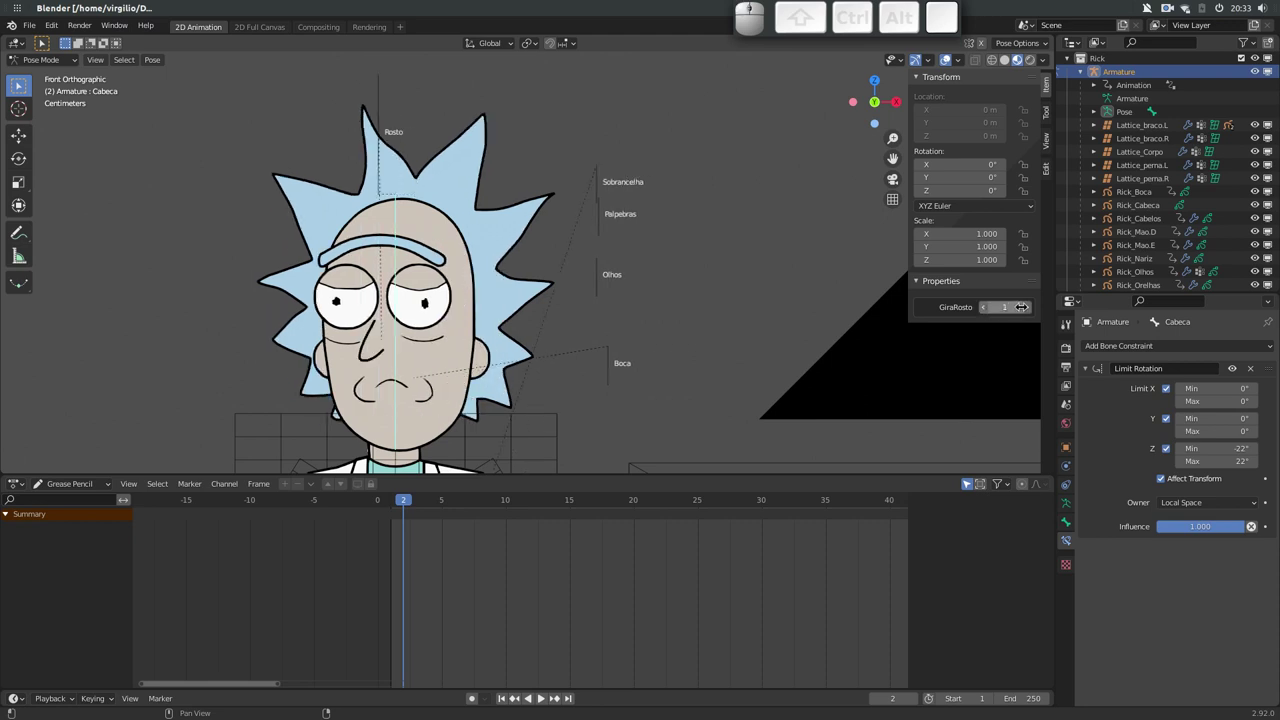
Set GiraRosto to 1 and inspect the Rick_Orelhas ears drawing's fixed-frame Time Offset
left_click(1030, 310)
left_click(483, 353)
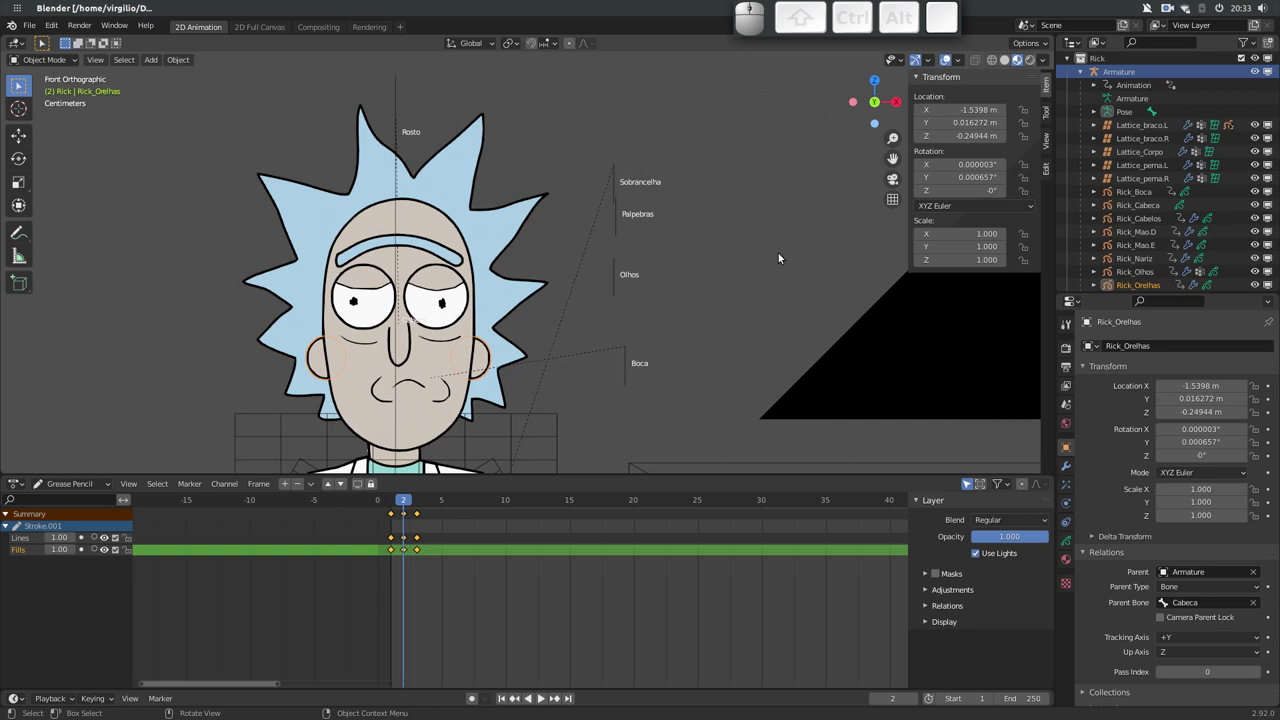
left_click(1068, 466)
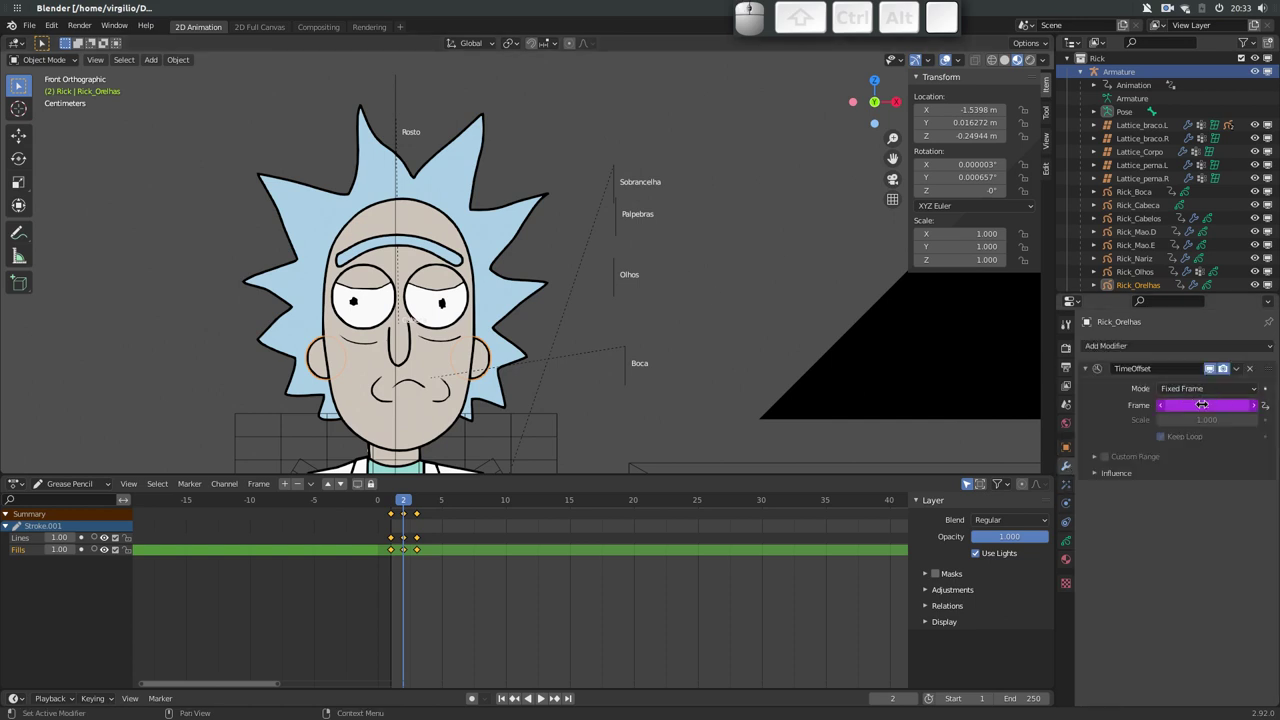
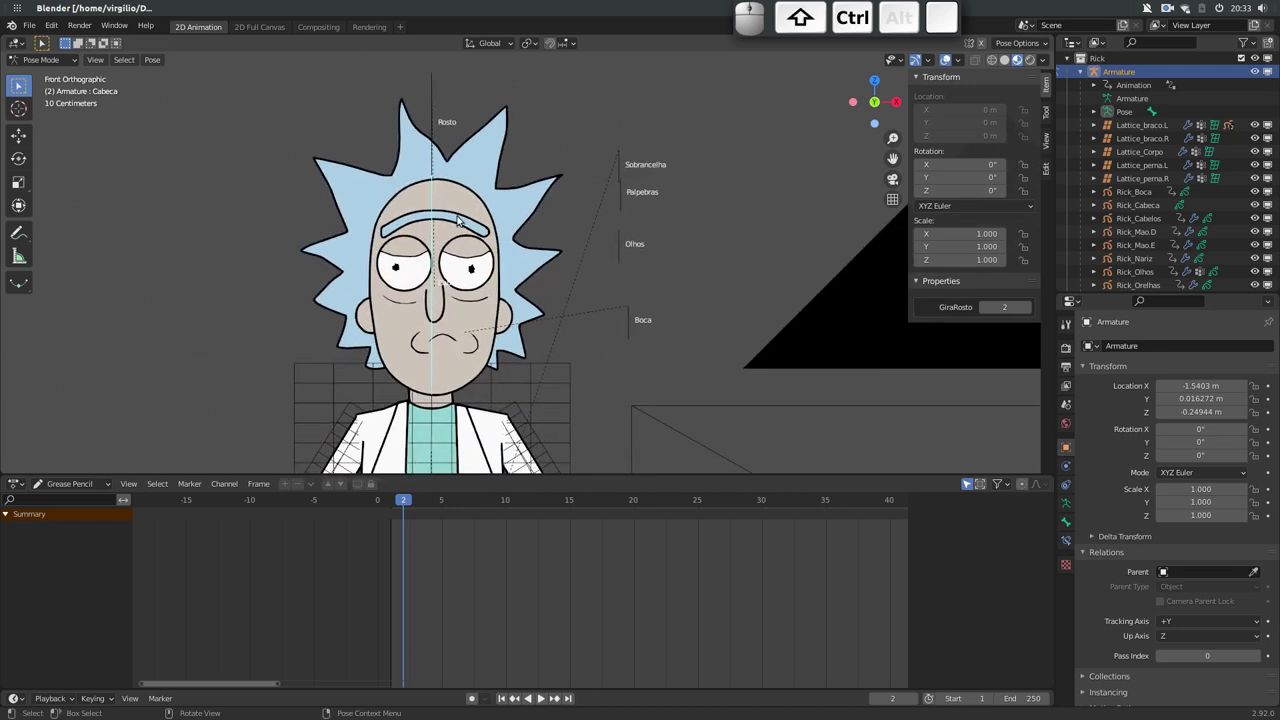
Test-move the Rick_Sobrancelha eyebrow drawing and undo the location reset
left_click(455, 220)
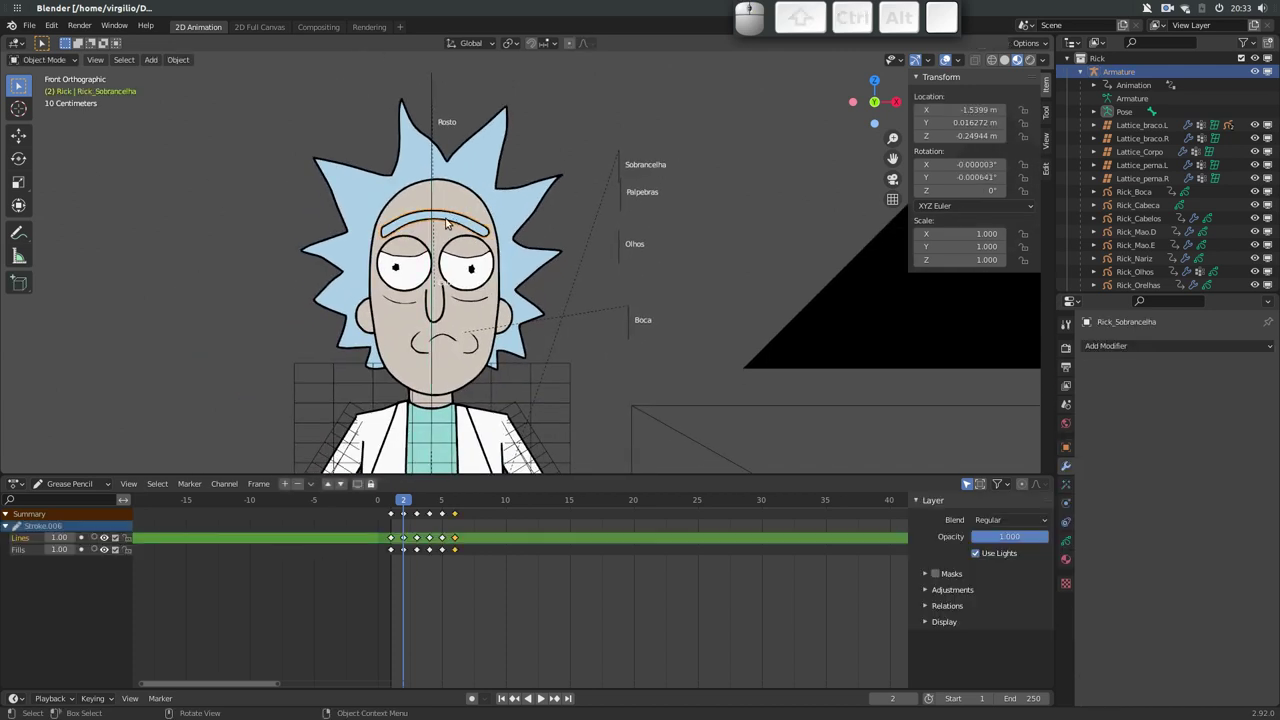
left_click_drag(597, 135, 660, 332)
key("alt+g")
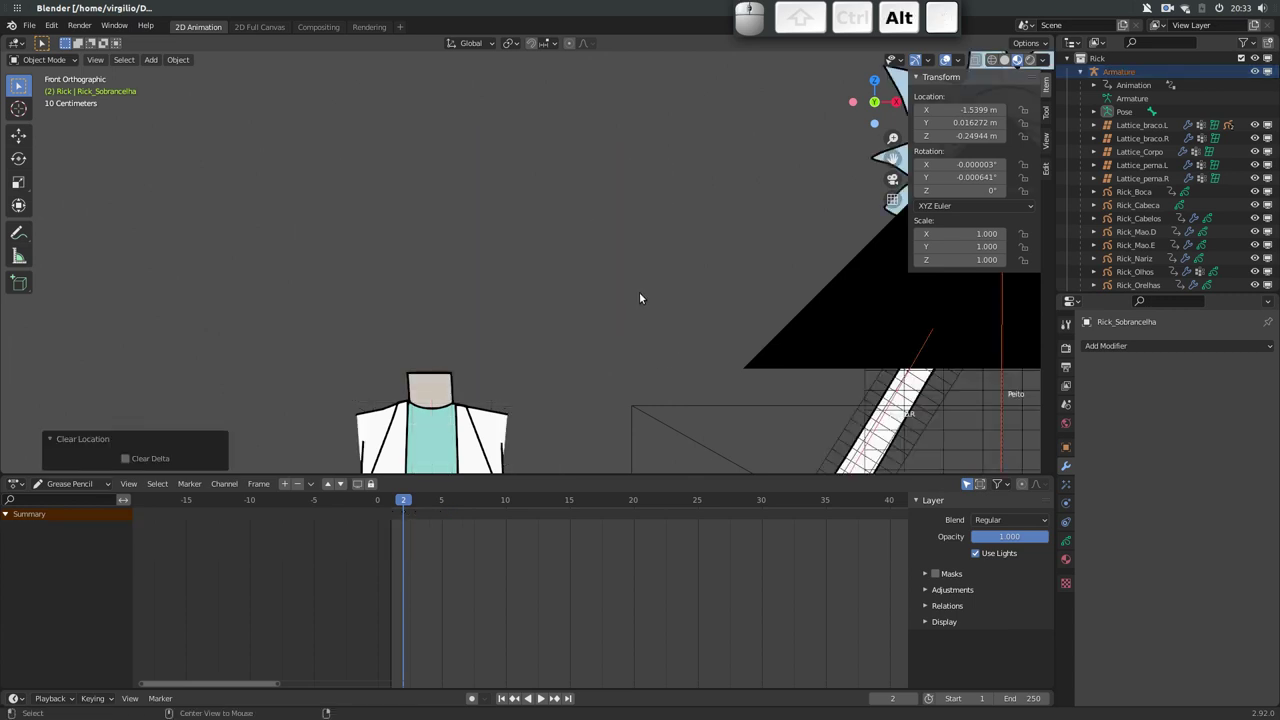
key("ctrl+z")
Test-move the Sobrancelha bone, reset it with Alt+G and return to frame 1
left_click(618, 170)
left_click_drag(603, 136, 671, 325)
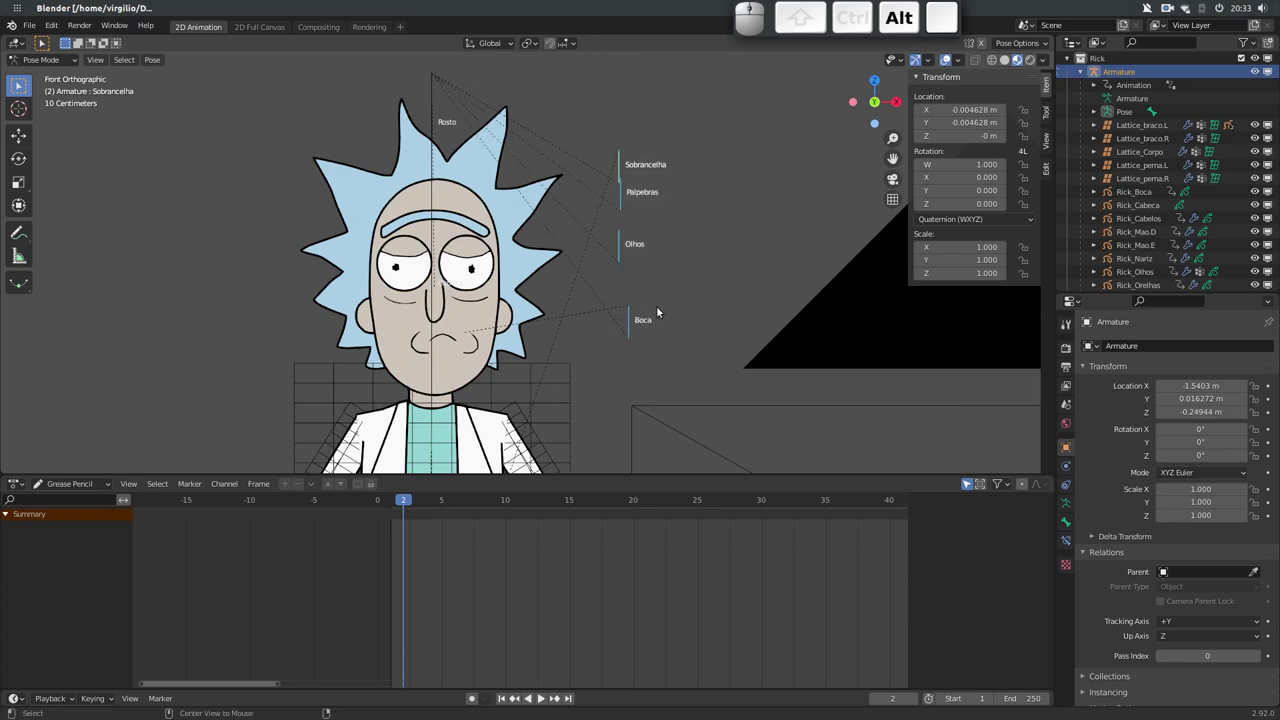
key("alt+g")
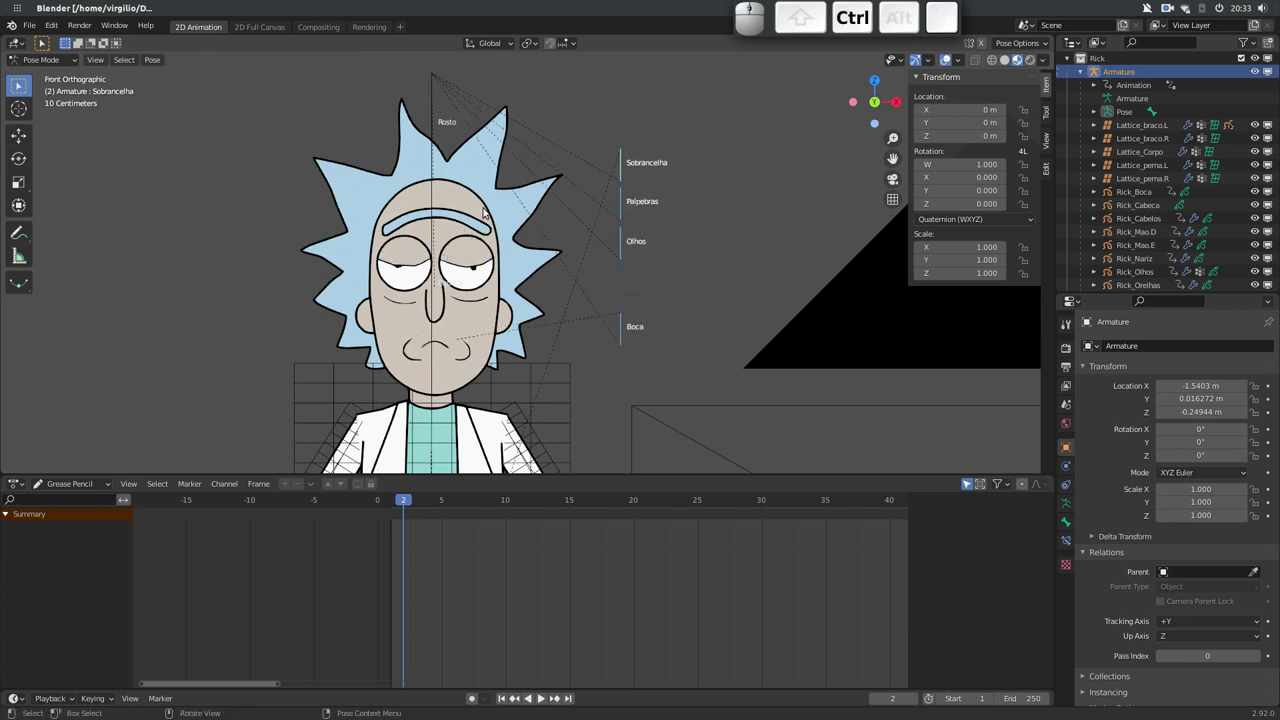
left_click(460, 221)
left_click_drag(402, 502, 592, 228)
Add a custom property to the Sobrancelha eyebrow bone with initial value and limits
left_click(618, 174)
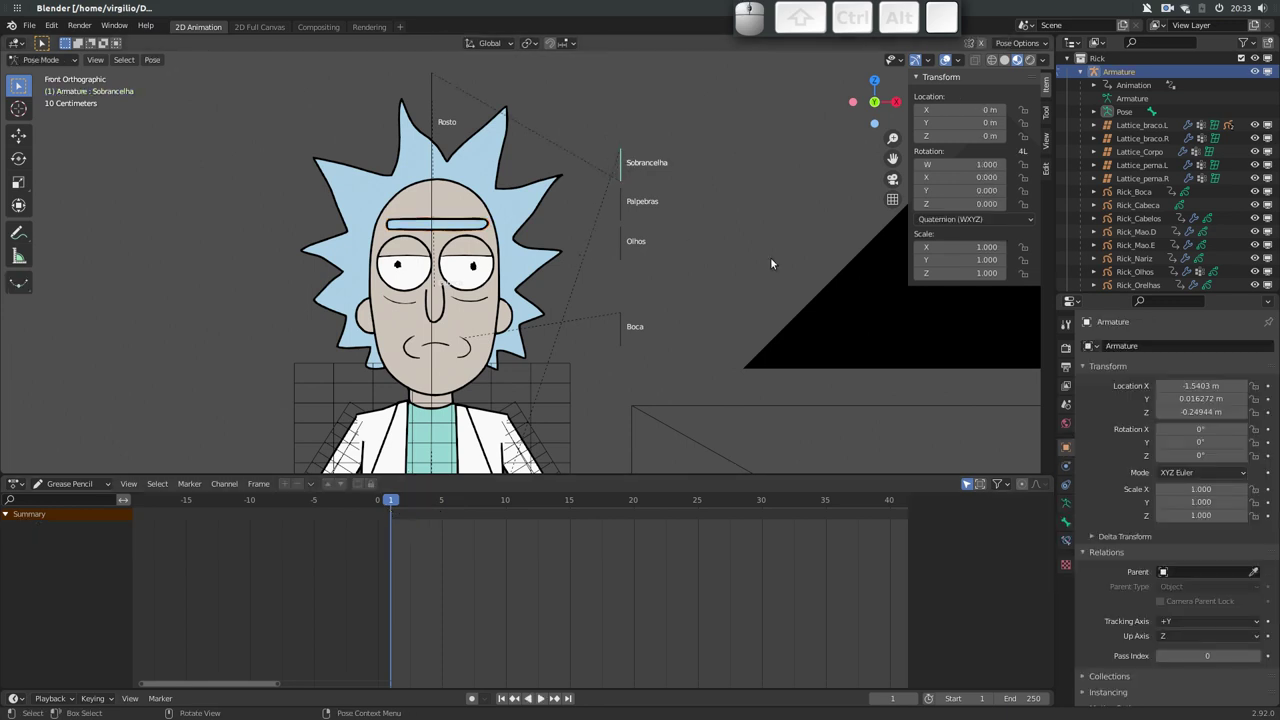
left_click(1070, 525)
left_click(1150, 523)
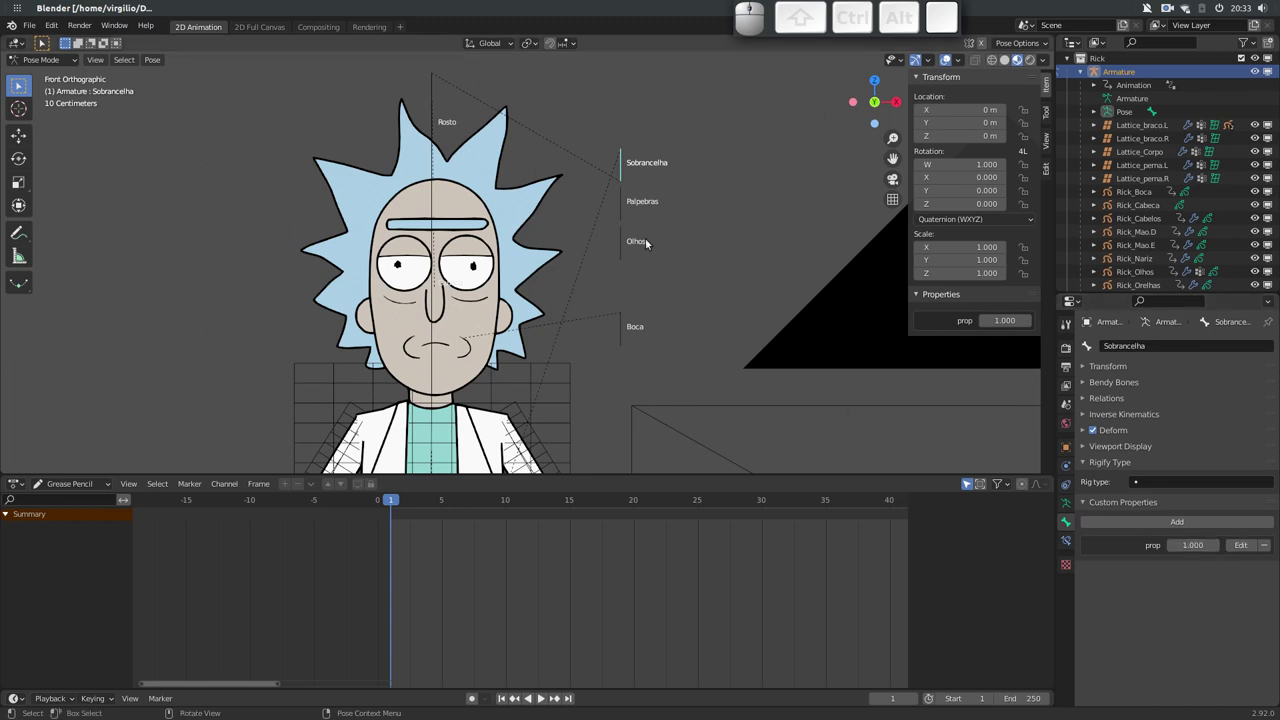
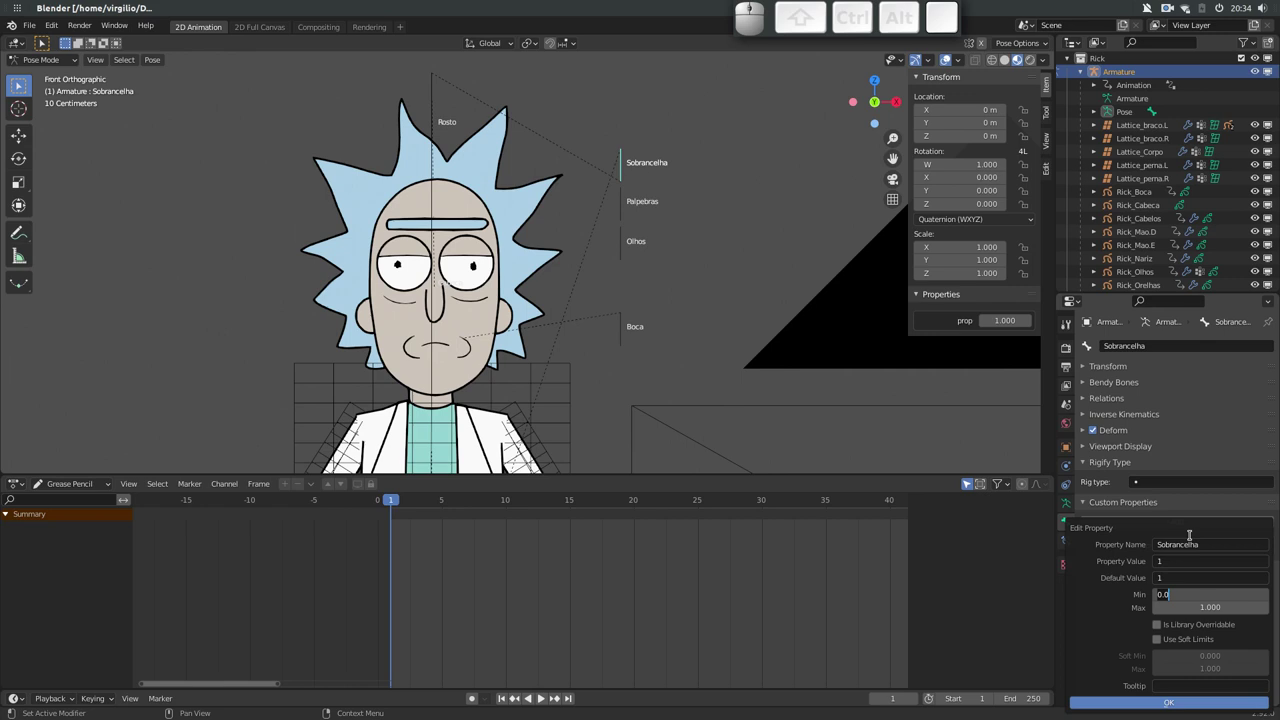
key("1")
key("Tab")
key("7")
key("Return")
left_click(472, 225)
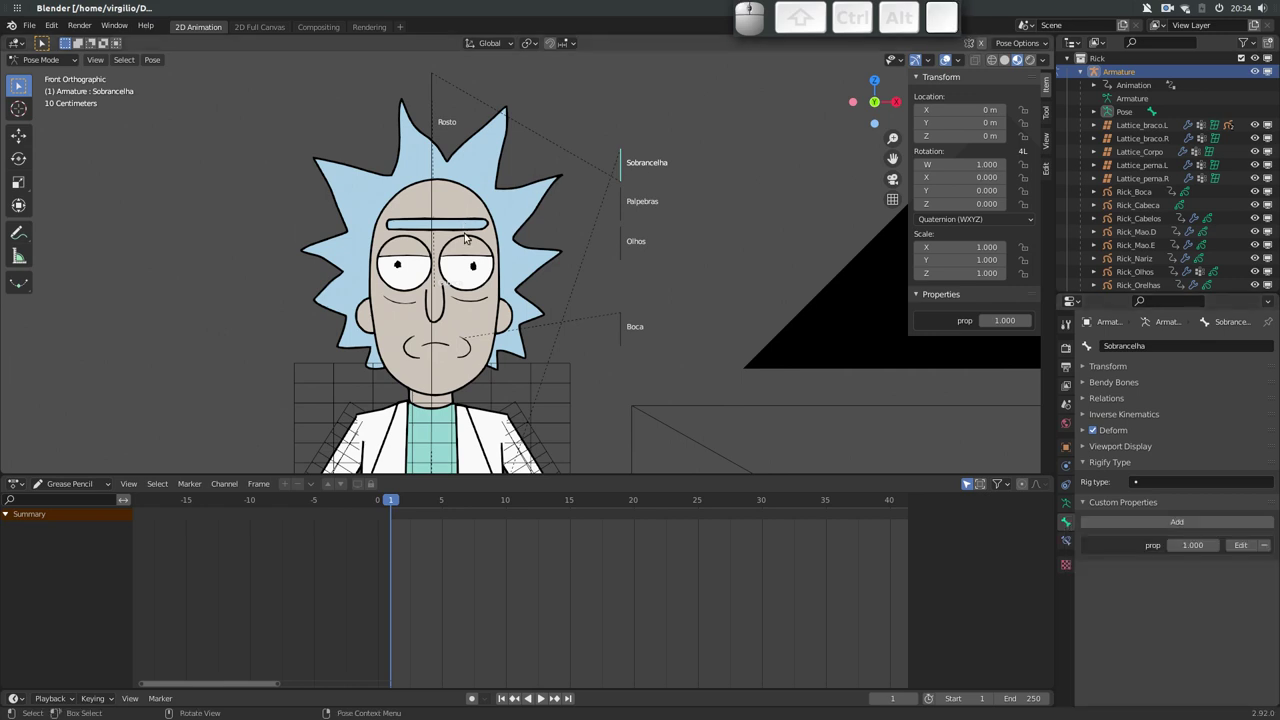
left_click(468, 221)
left_click(455, 502)
left_click(388, 495)
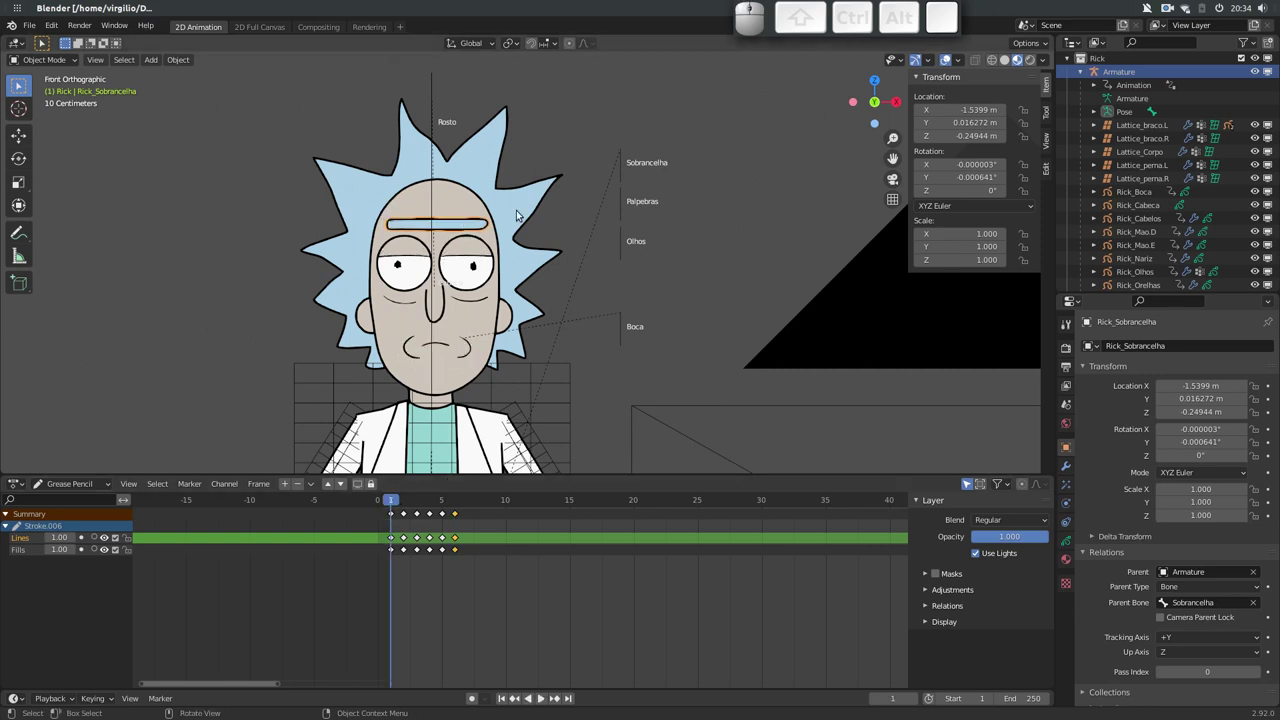
left_click(618, 165)
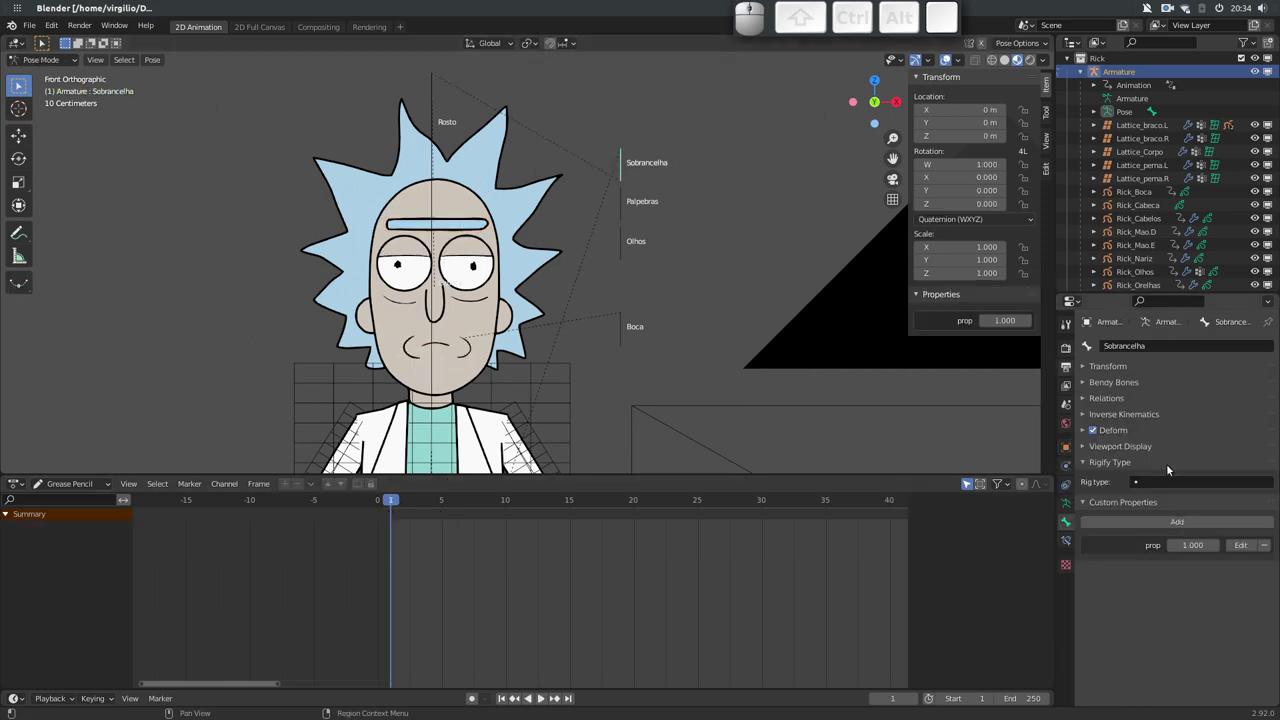
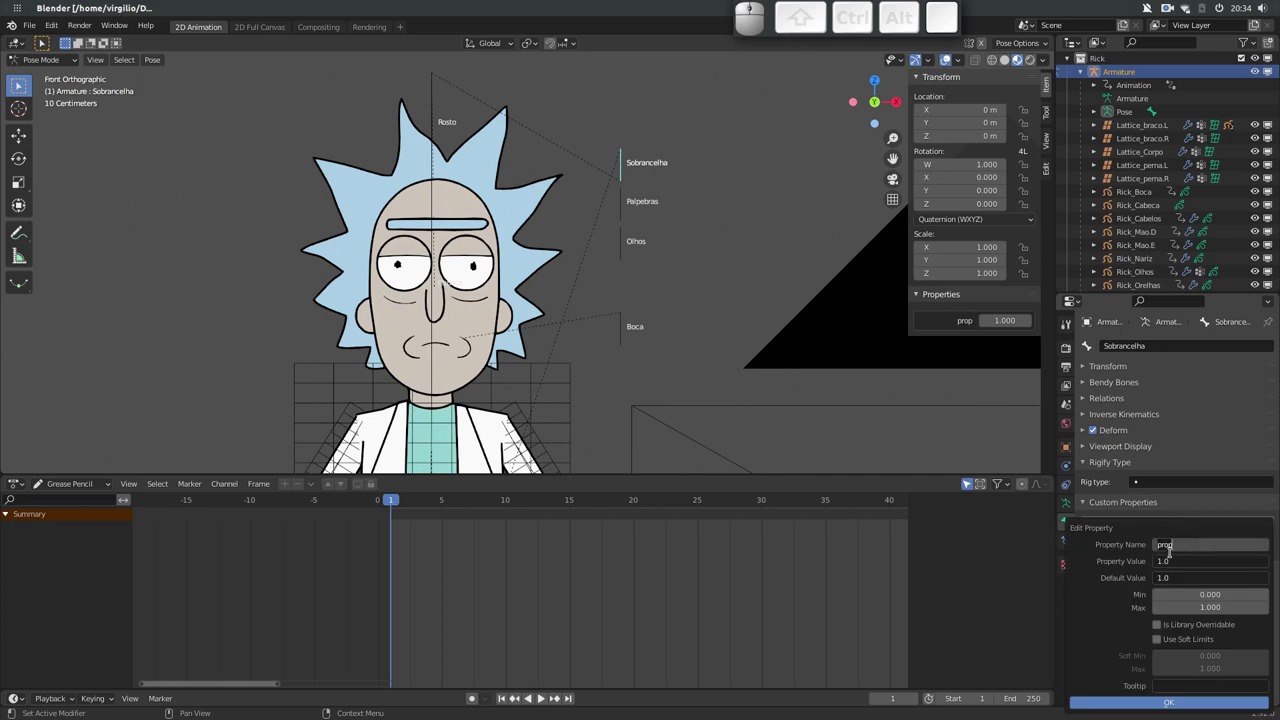
Rename the property to Sobrancelha with value 1 and integer limits 1 to 6
key("shift+s")
key("shift+o")
key("shift+b")
key("shift+n")
key("shift+c")
key("shift+e")
key("shift+l")
key("shift+h")
key("shift+a")
key("shift+2")
key("shift+Tab")
key("shift+BackSpace")
key("shift+Tab")
key("shift+1")
key("shift+Tab")
key("1")
key("Tab")
key("1")
key("Tab")
key("6")
key("Return")
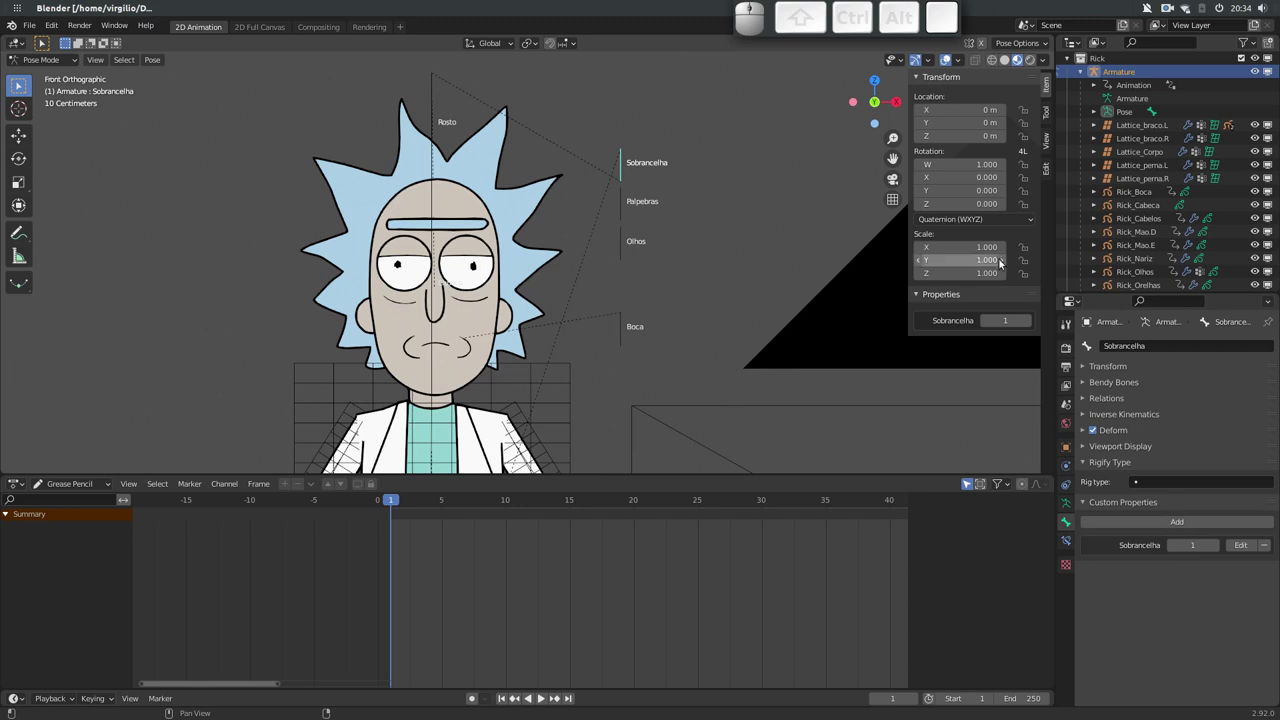
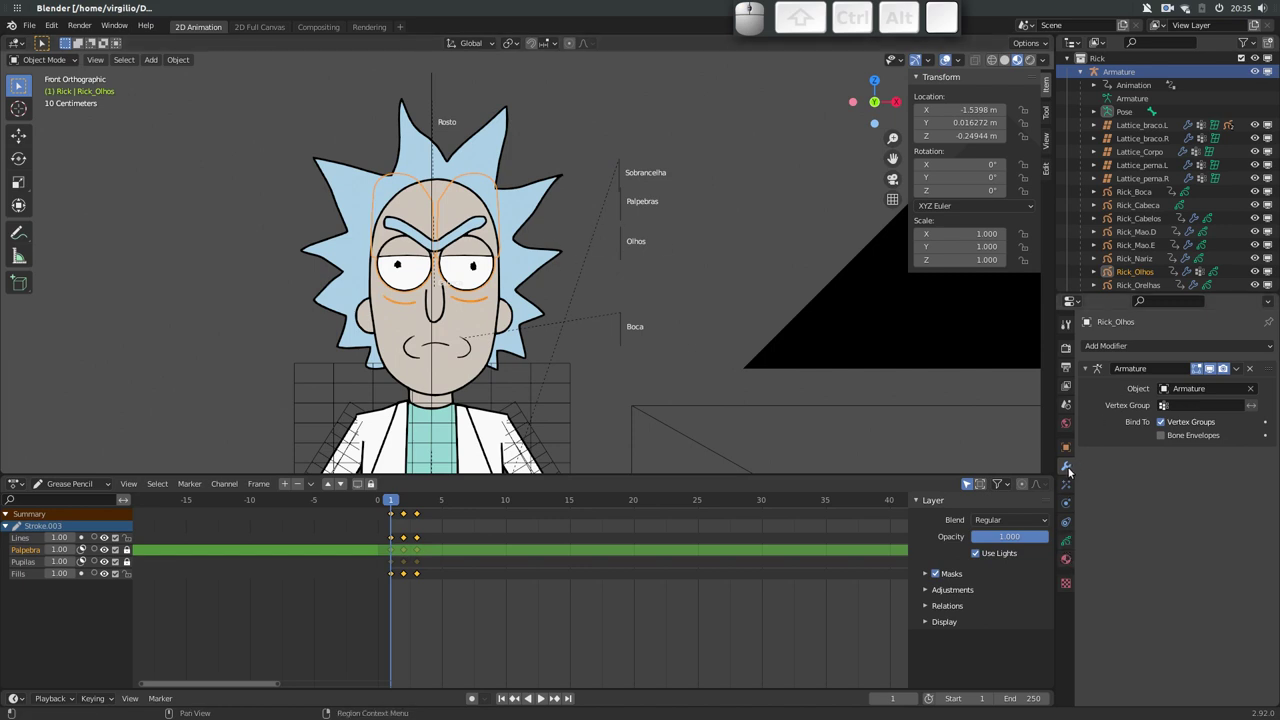
Add a Time Offset modifier to the Rick_Olhos eyes drawing
left_click(1133, 345)
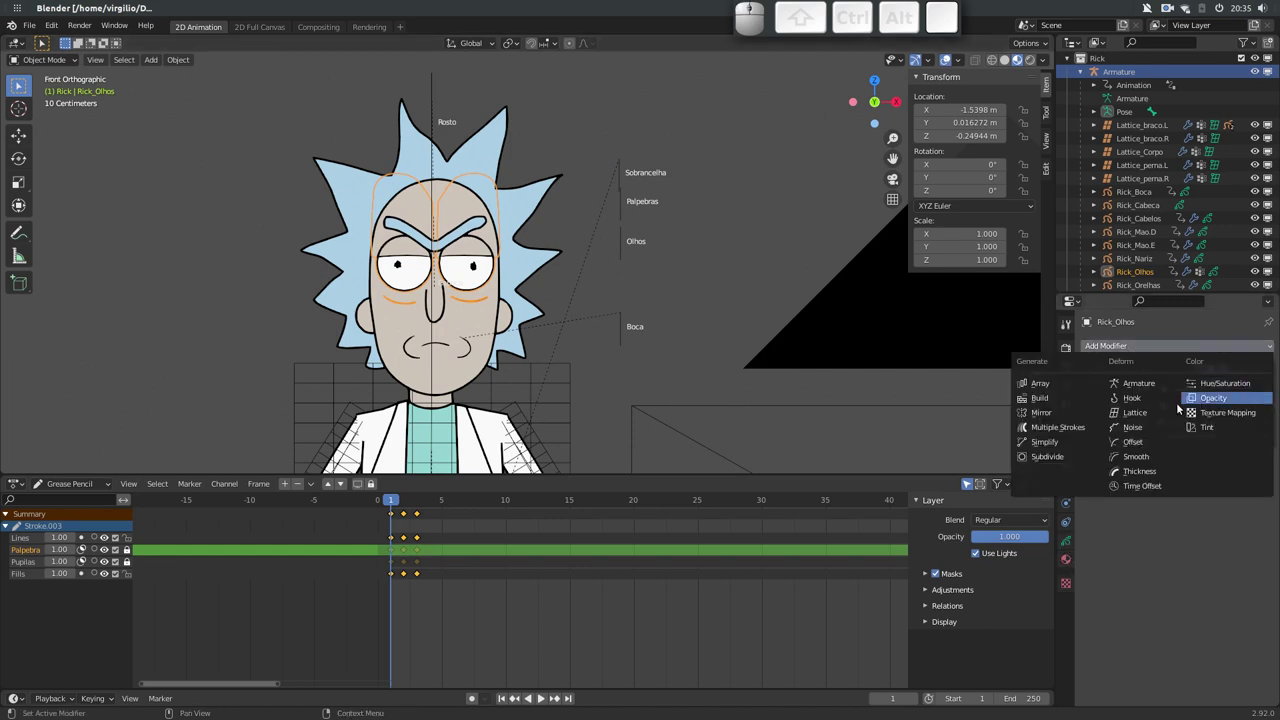
left_click(1147, 485)
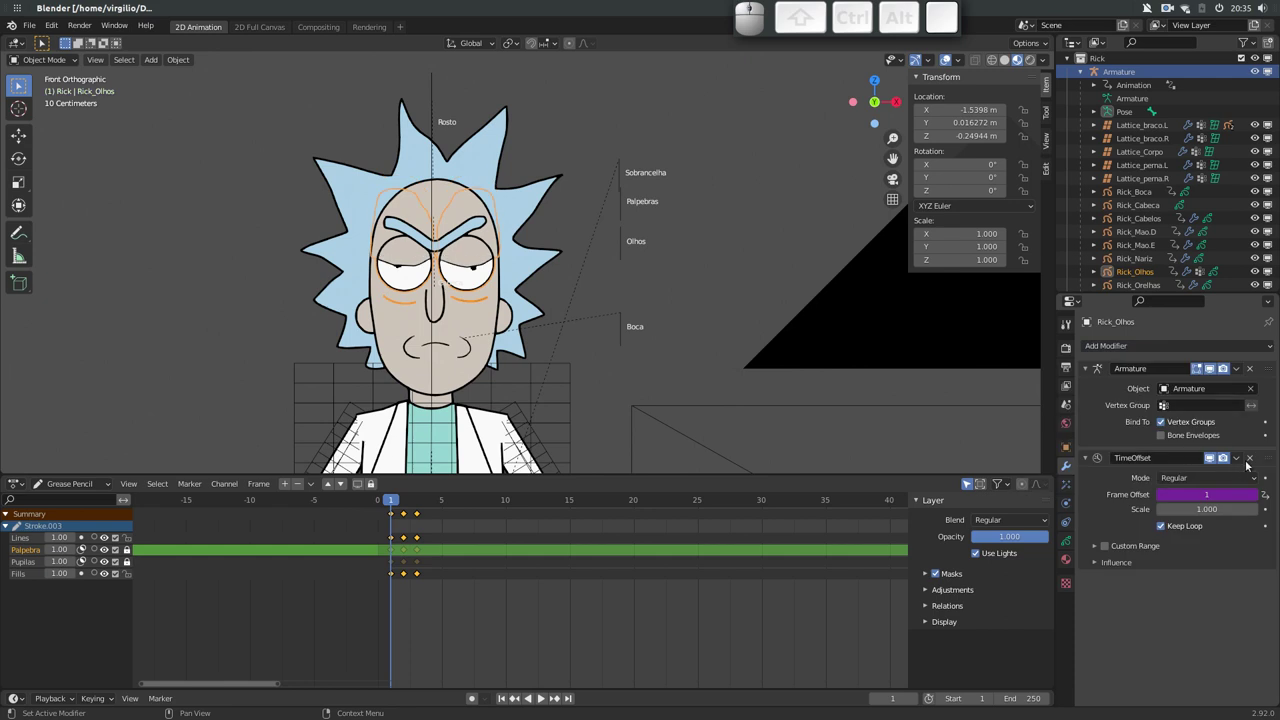
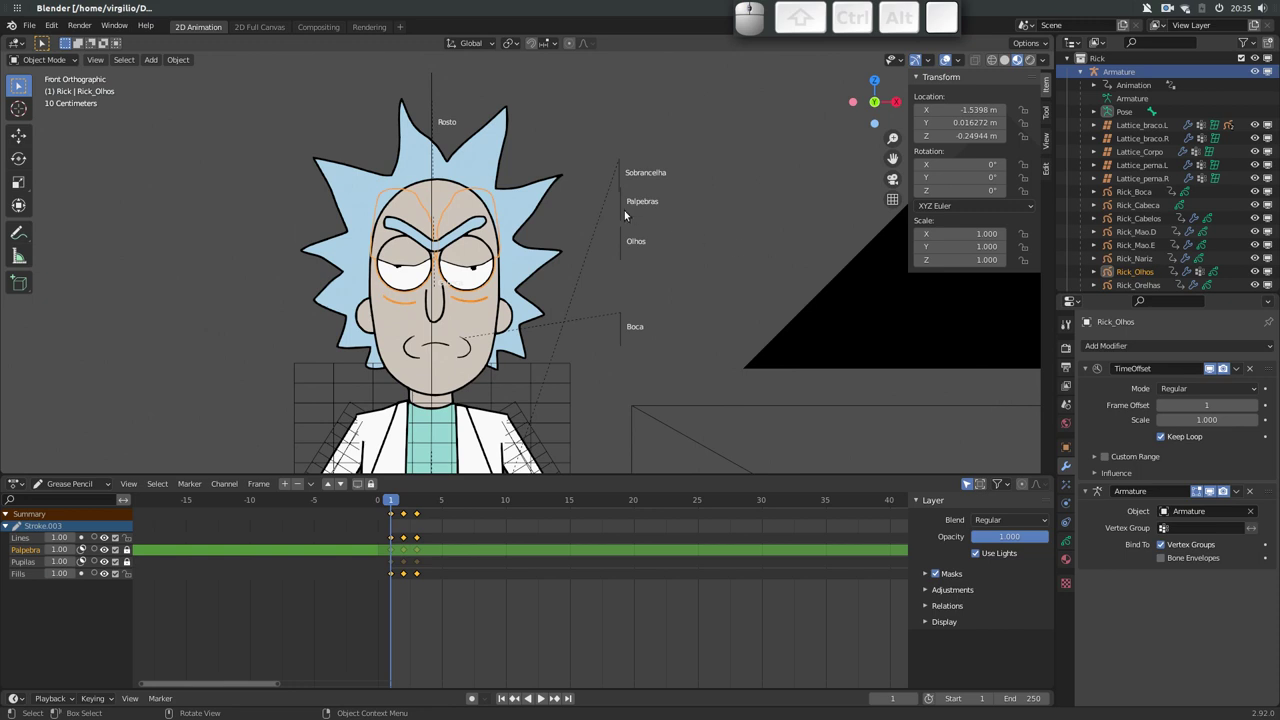
Add a custom property to the eyelid bone and name it Palpebras
left_click(620, 214)
left_click(1066, 525)
left_click(1144, 522)
left_click(1244, 548)
left_click(1210, 549)
key("shift+p")
key("shift+a")
key("shift+p")
key("shift+BackSpace")
key("shift+l")
key("shift+p")
key("shift+e")
key("shift+b")
key("shift+a")
Set the Palpebras property's value and limits (1, 1, 1, 3) and confirm
key("shift+s")
key("shift+Tab")
key("1")
key("Tab")
key("1")
key("Tab")
key("1")
key("Tab")
key("3")
key("Return")
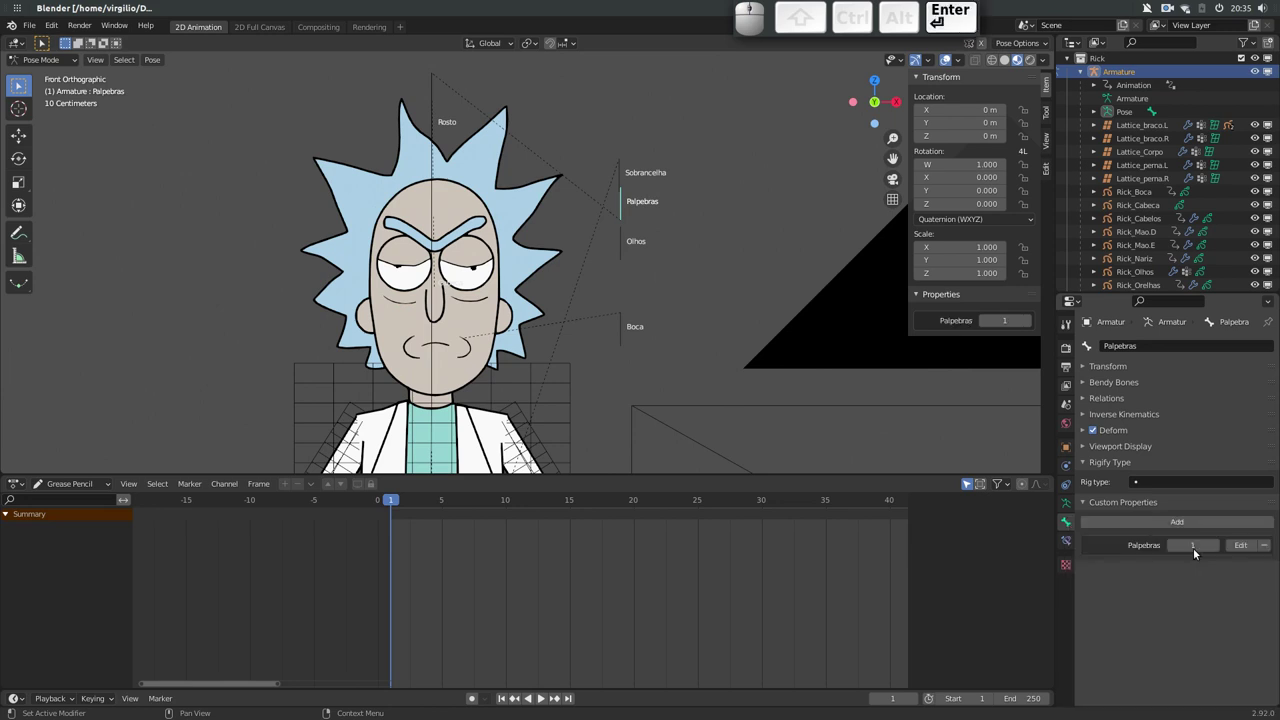
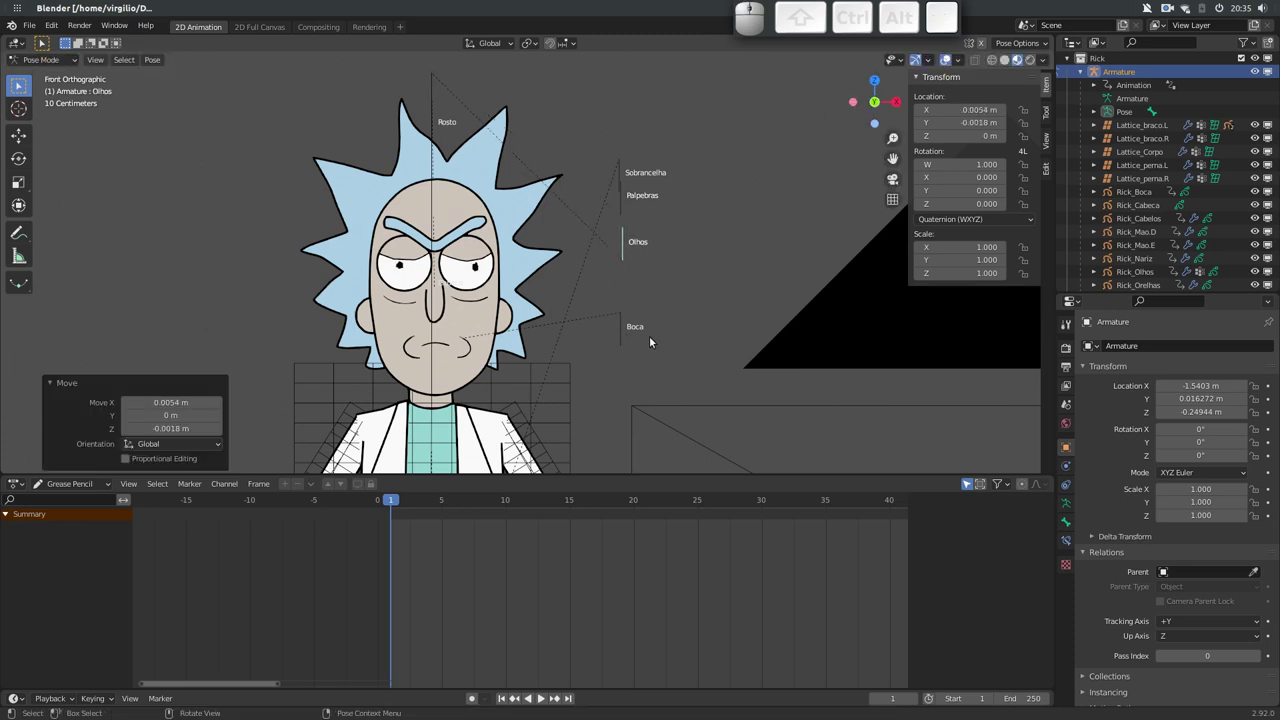
Scrub the Rick_Boca mouth drawing's frames, stopping on the open mouth at frame 8, then return to posing
left_click(622, 336)
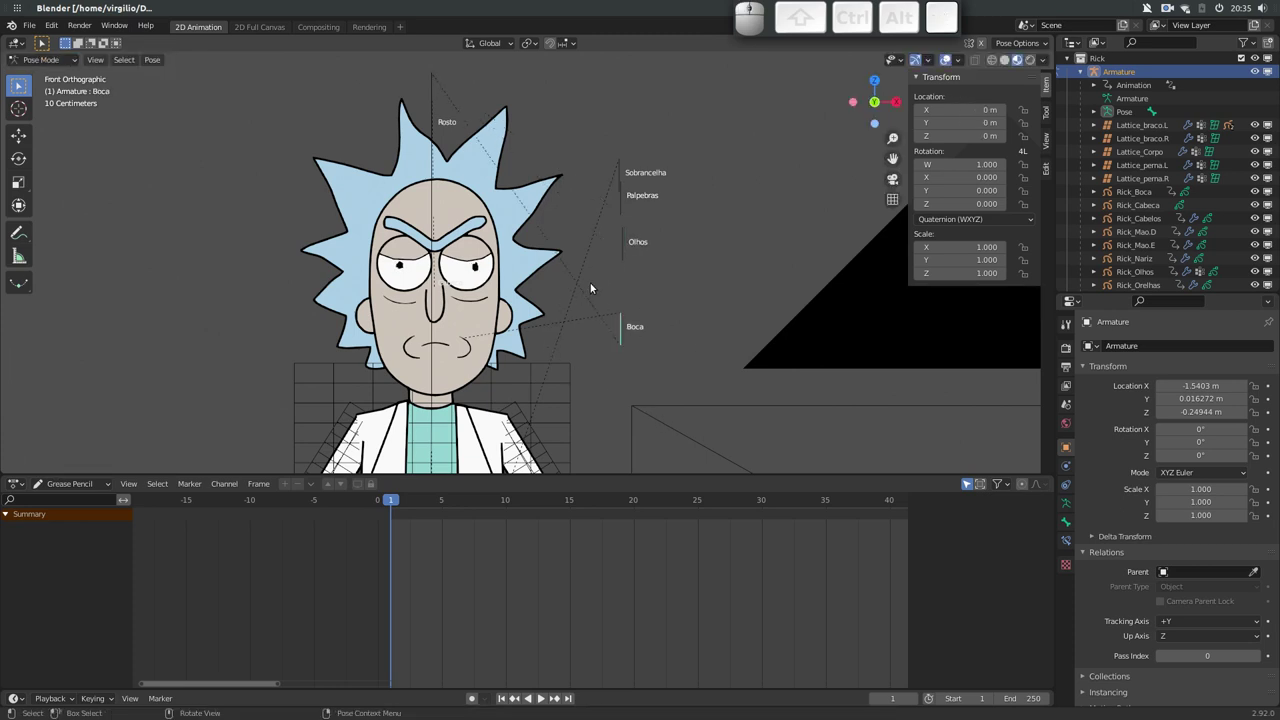
left_click(468, 353)
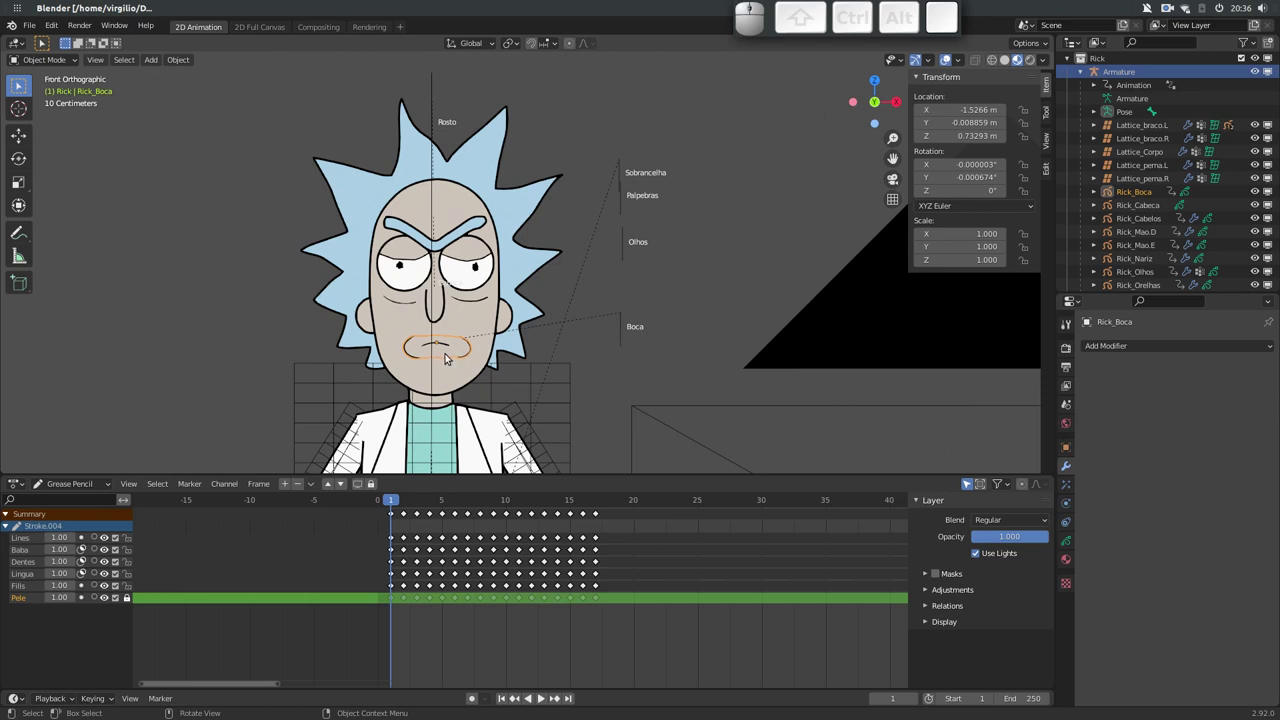
left_click_drag(392, 505, 429, 456)
left_click_drag(596, 505, 479, 376)
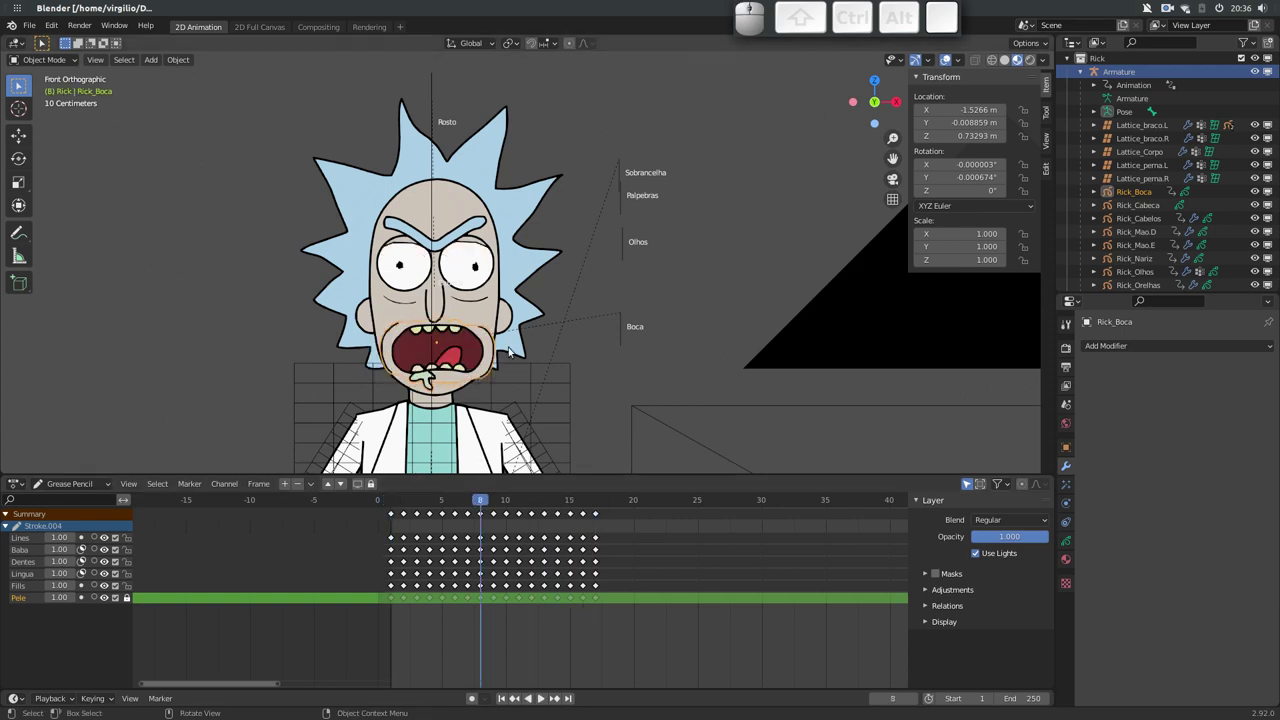
left_click(624, 336)
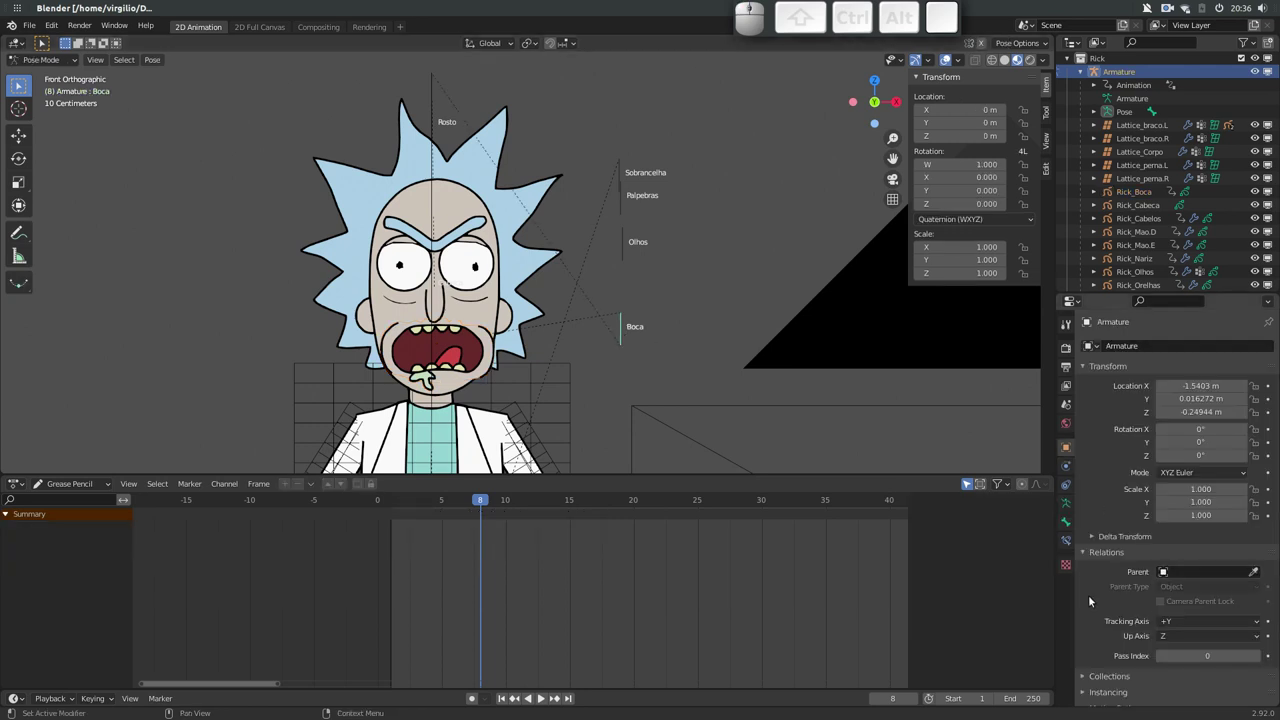
Add a custom property to the Boca mouth bone and name it Boca
left_click(1069, 524)
middle_click(1121, 635)
left_click(1150, 523)
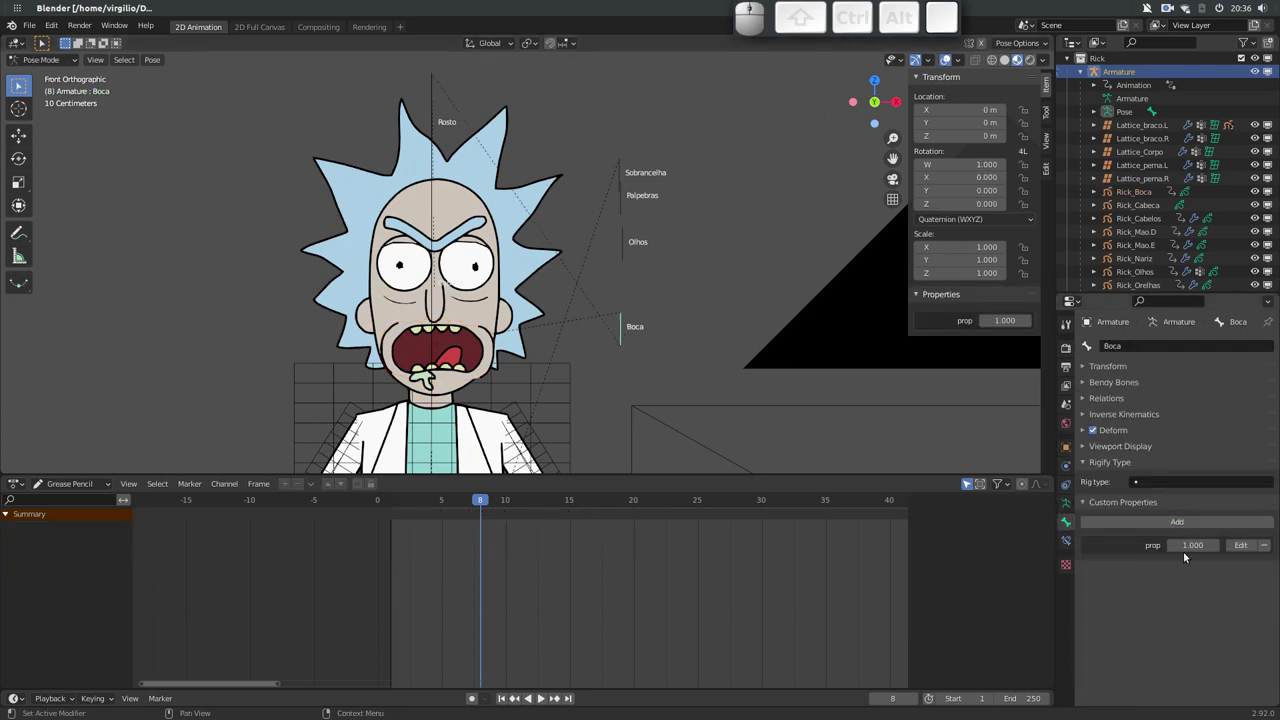
left_click(1244, 547)
left_click(1206, 548)
key("shift+b")
key("shift+o")
key("shift+c")
key("shift+a")
Set the Boca property to whole-number value 1 with its limits, confirm, and copy its data path
key("shift+Tab")
key("shift+2")
key("shift+BackSpace")
key("1")
key("Tab")
key("1")
key("Tab")
key("1")
key("7")
key("Return")
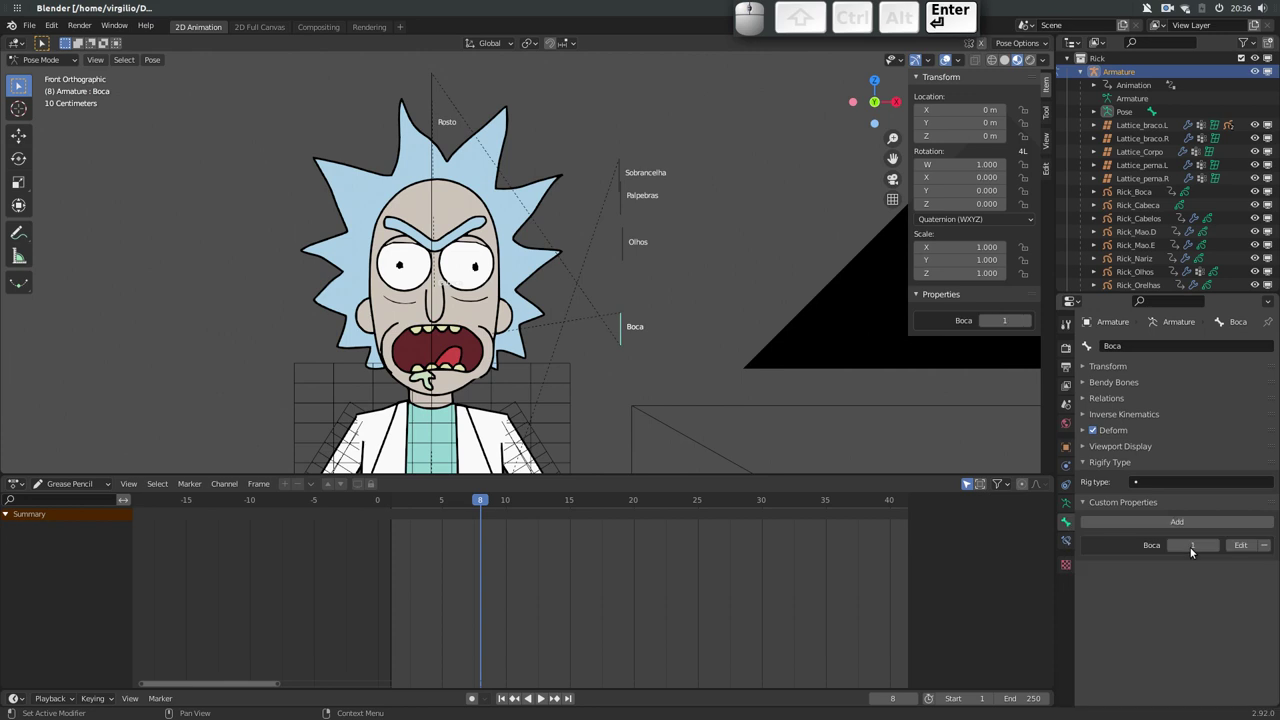
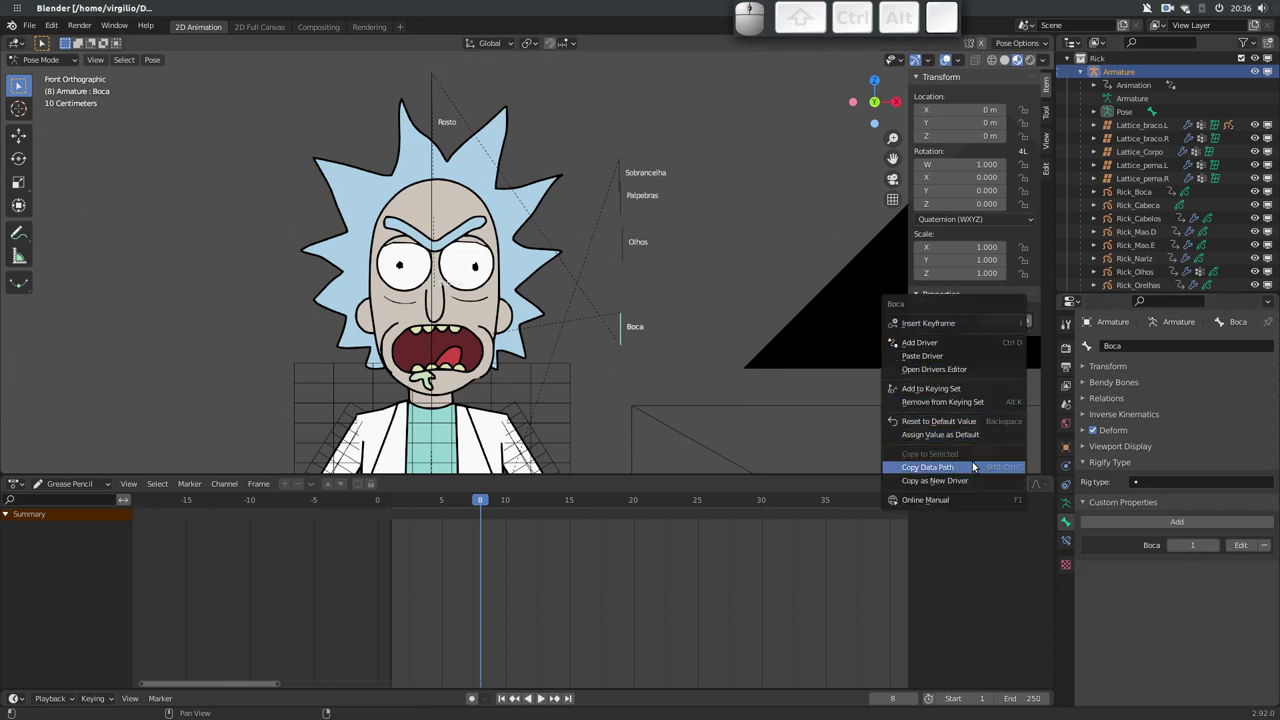
left_click(971, 483)
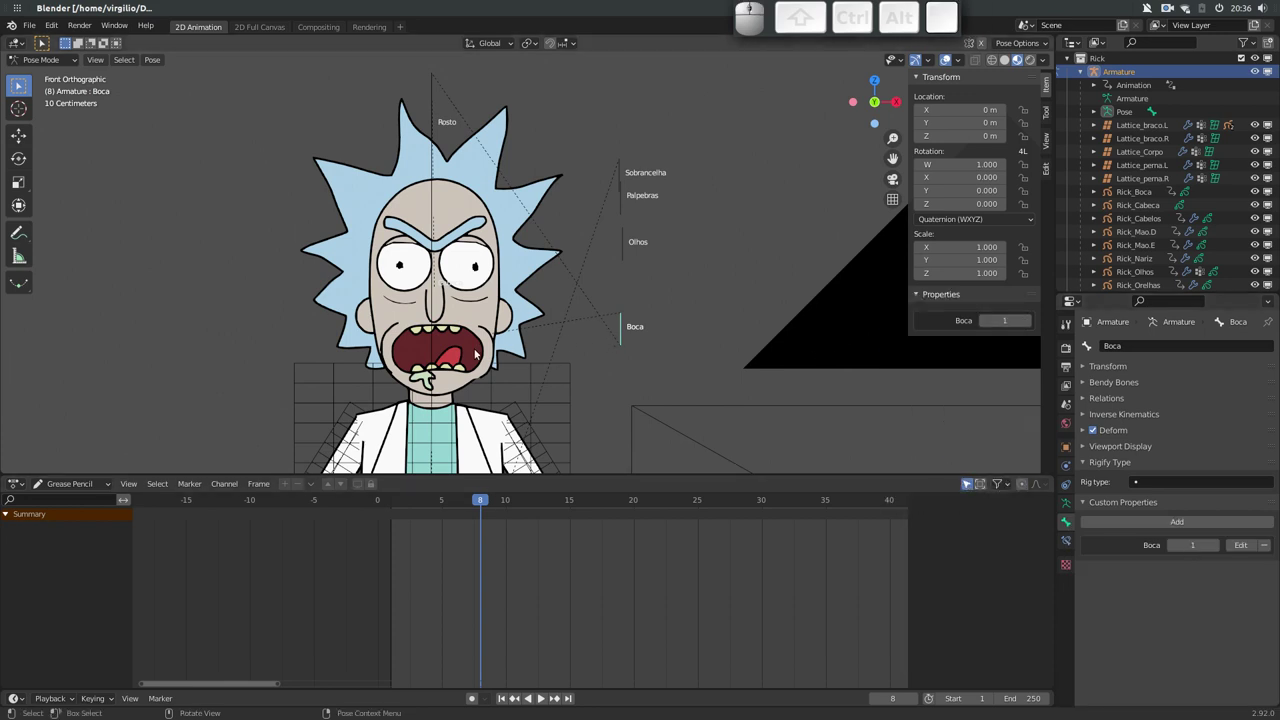
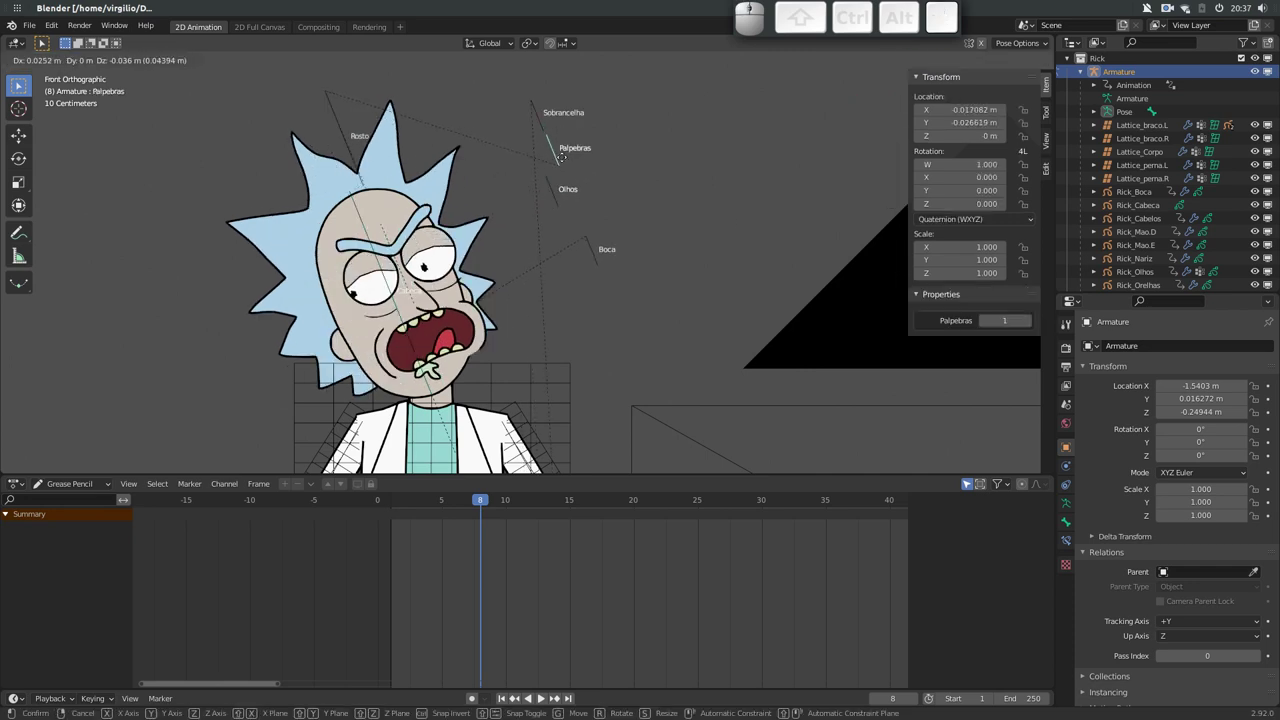
Tilt Rick's face bone to test the rig, then clear its rotation and location back to rest
left_click(562, 158)
left_click_drag(498, 277, 520, 382)
left_click_drag(333, 132, 675, 447)
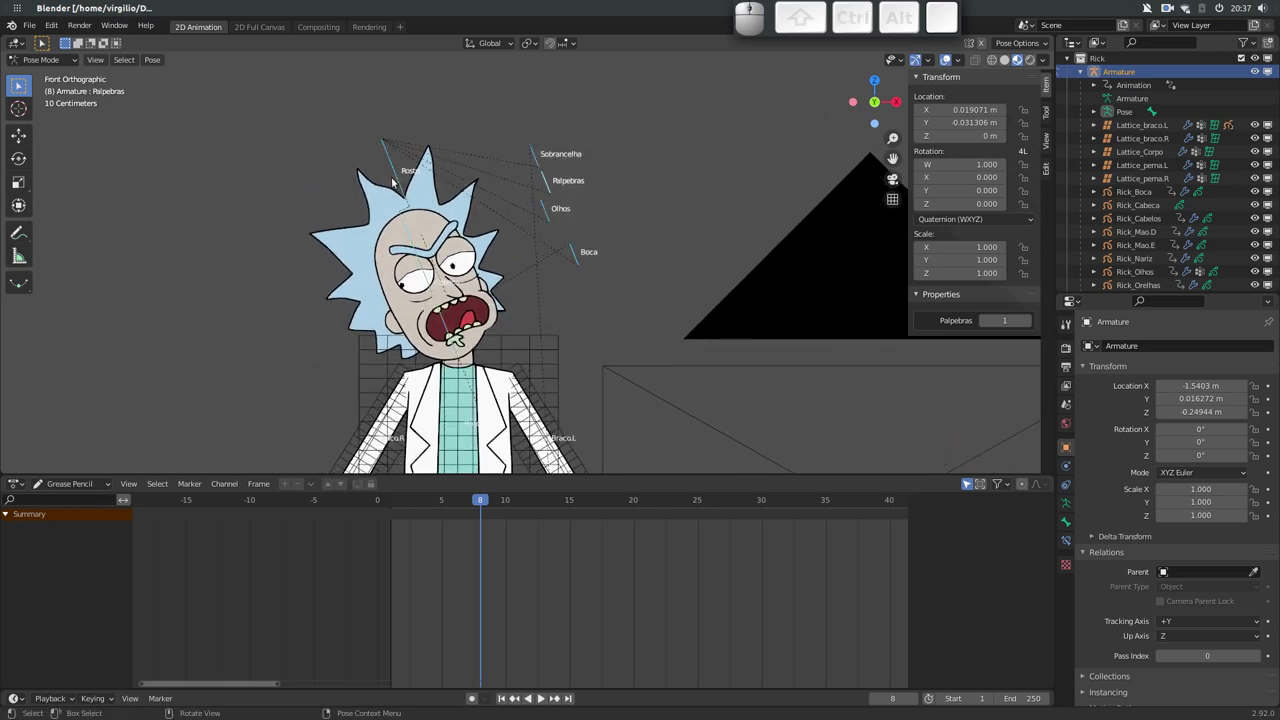
key("alt+r")
key("alt+g")
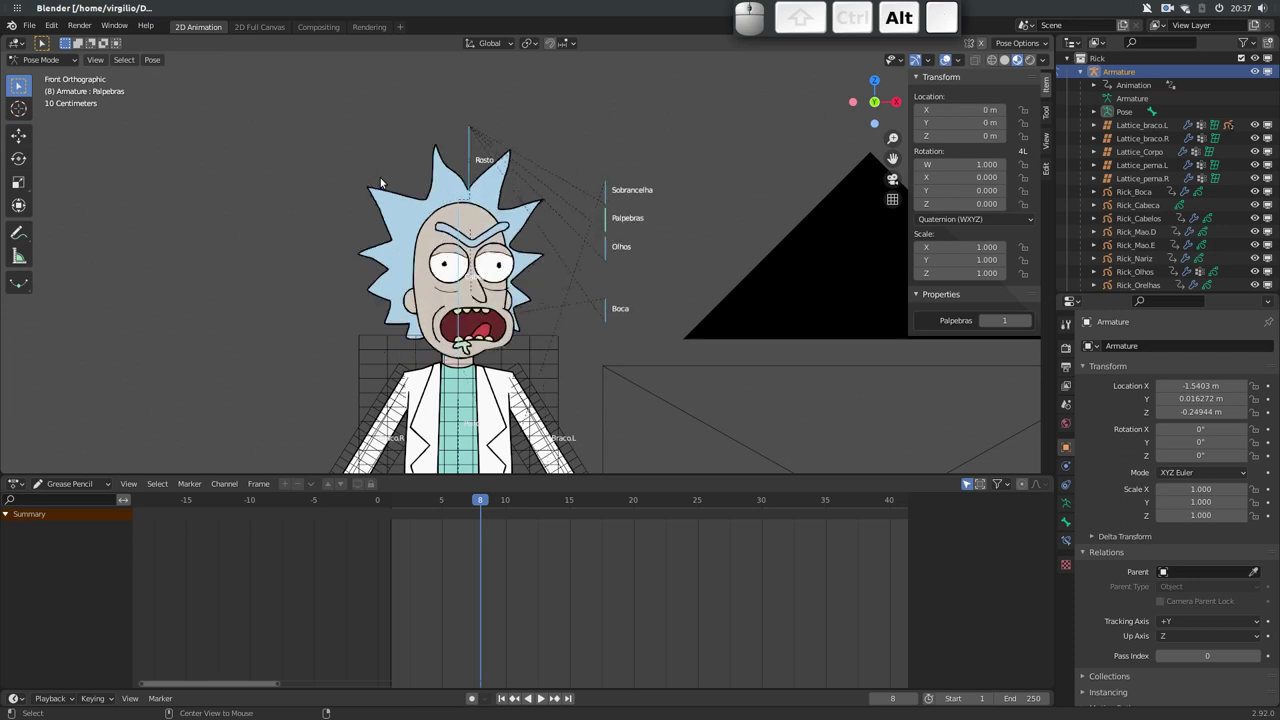
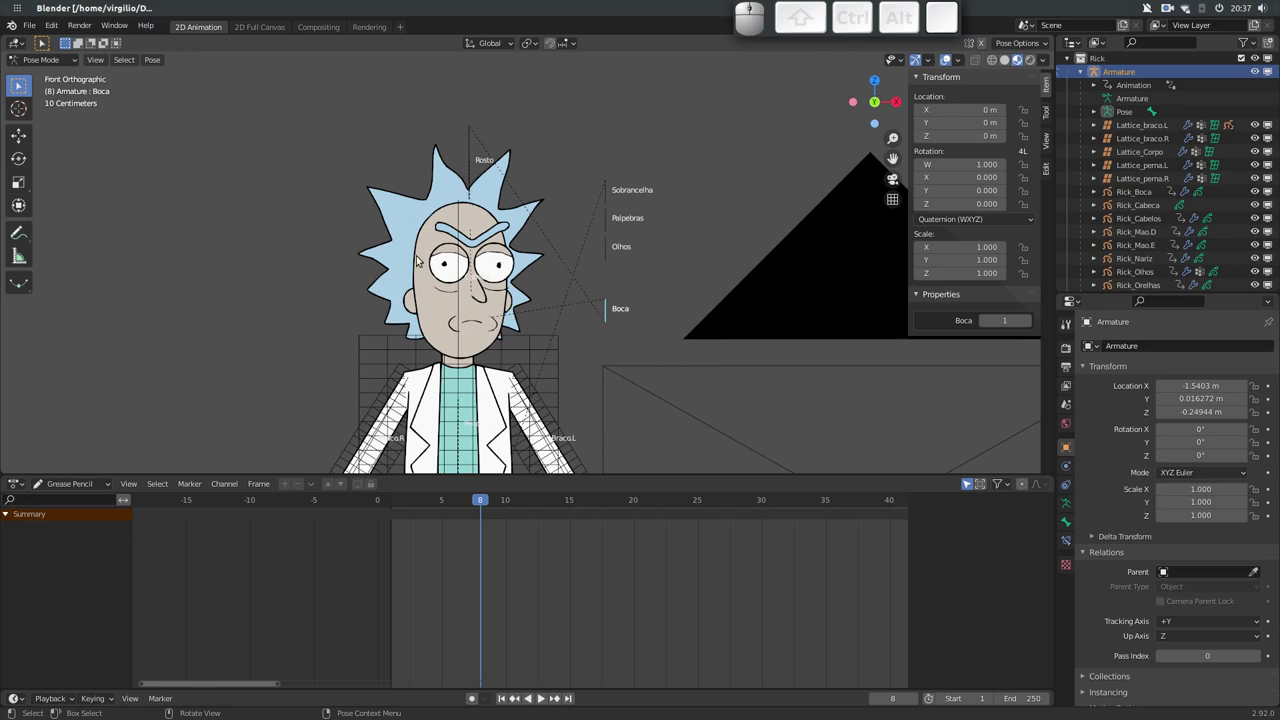
In Object Mode select the Rick_Orelhas ears drawing and step its animation to frame 2
left_click(410, 299)
left_click(405, 501)
left_click_drag(405, 502, 416, 512)
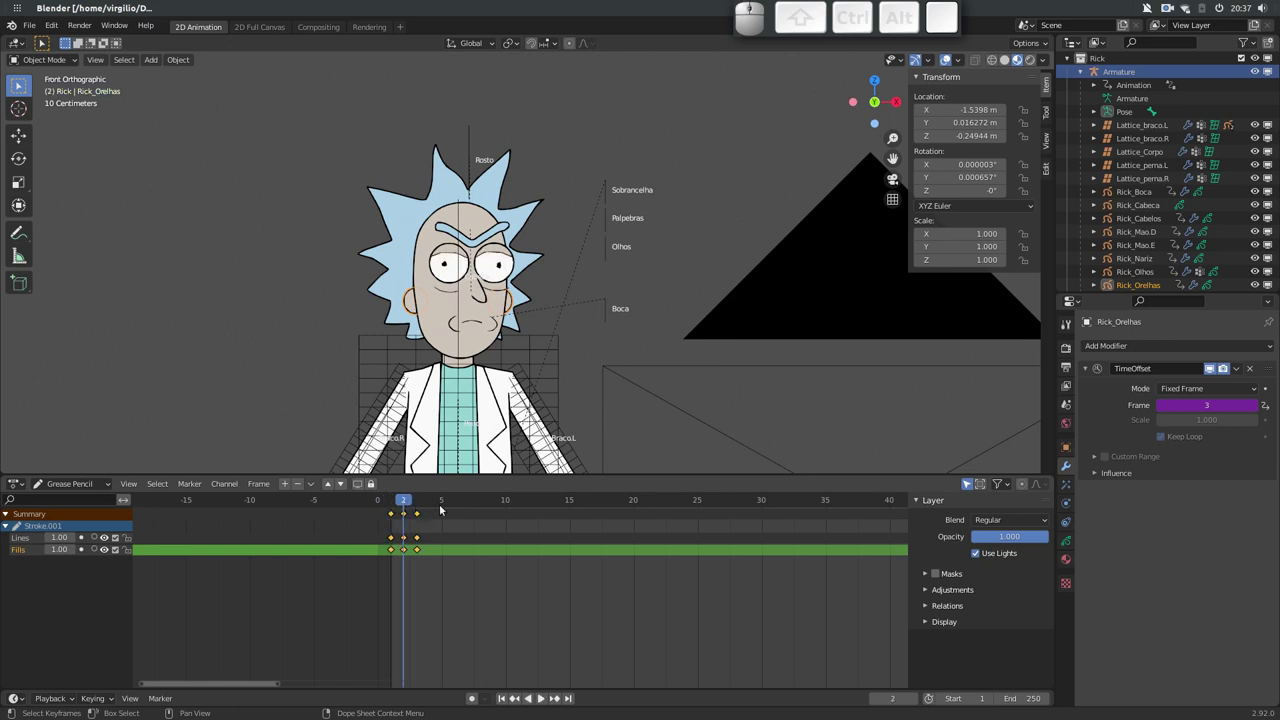
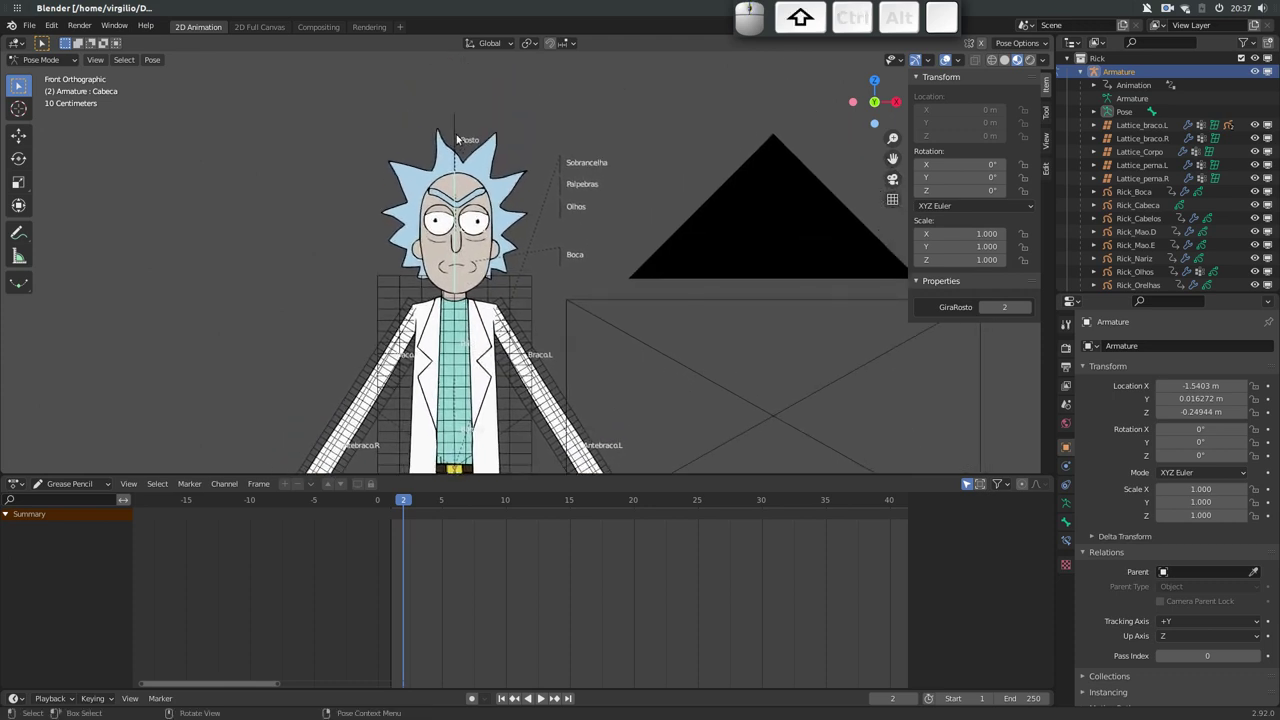
Check which bone layer the Rosto face bone uses and view the armature's layer settings
left_click(460, 137)
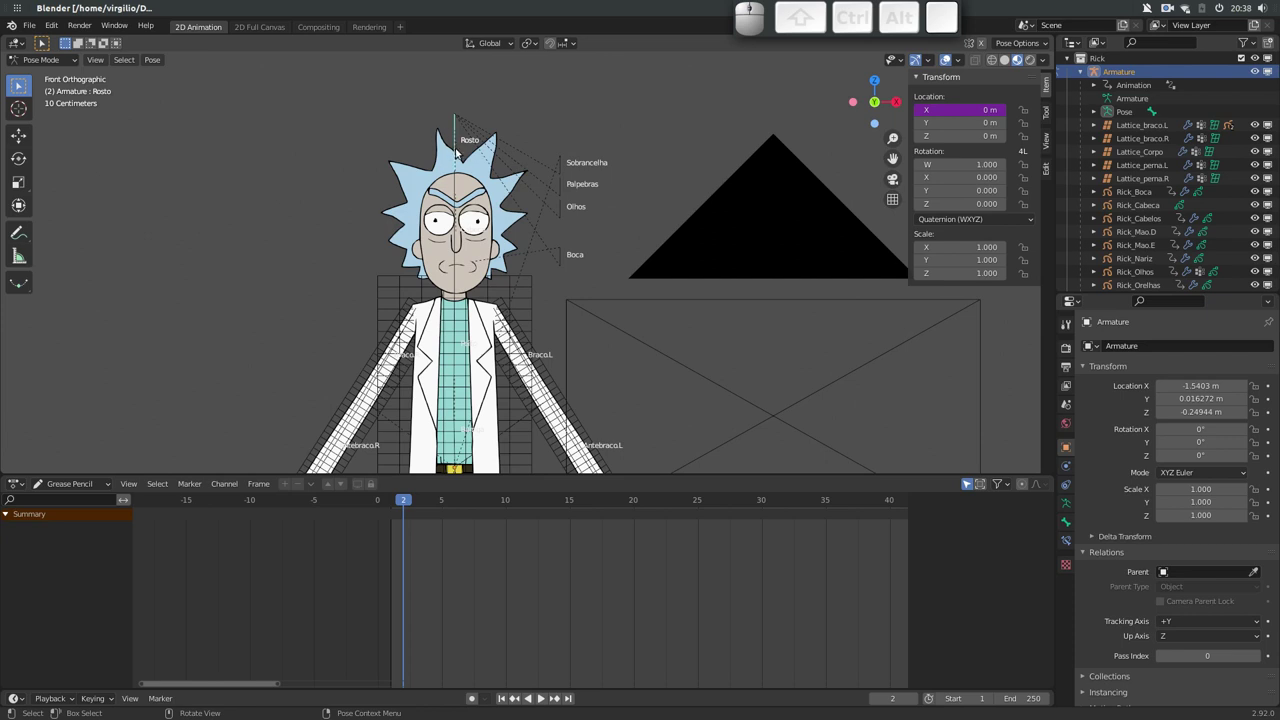
key("m")
left_click(475, 186)
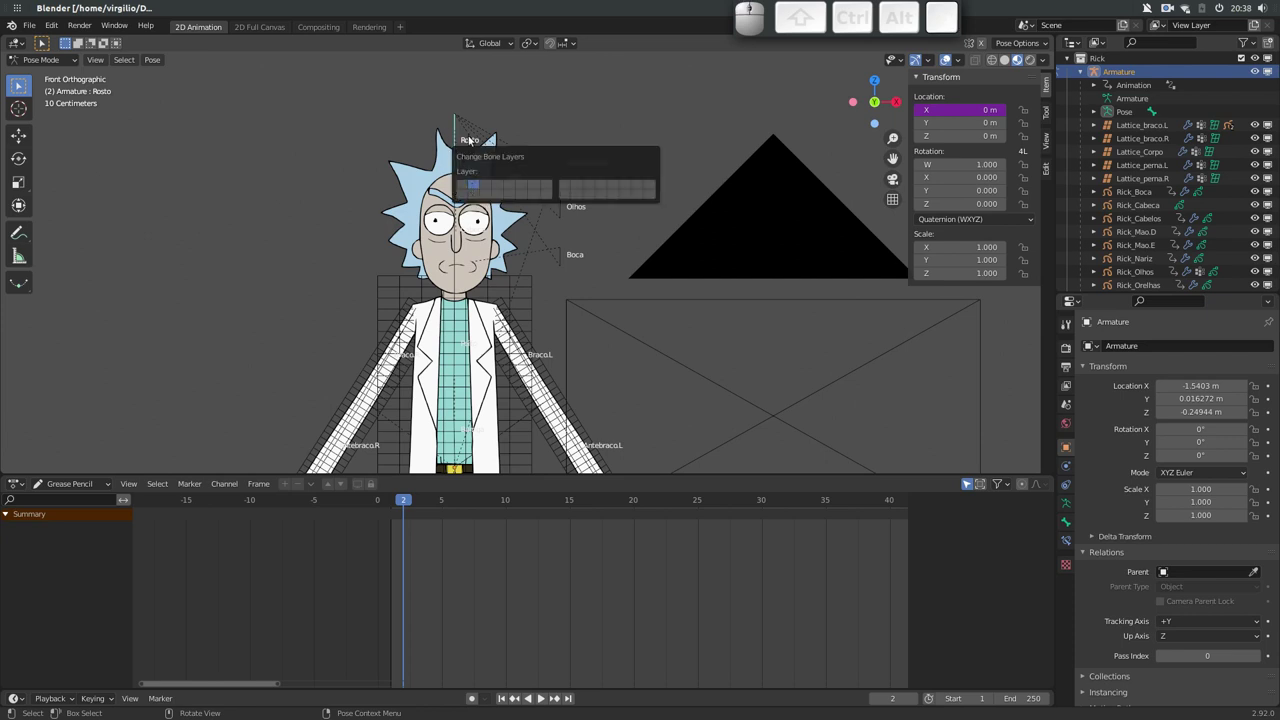
left_click(1068, 504)
left_click(1100, 421)
Pan down to Rick's legs and select the Lattice_perna.L left leg lattice
left_click_drag(437, 346, 468, 244)
left_click_drag(483, 337, 489, 375)
left_click_drag(486, 347, 474, 315)
left_click_drag(476, 310, 484, 364)
left_click(487, 389)
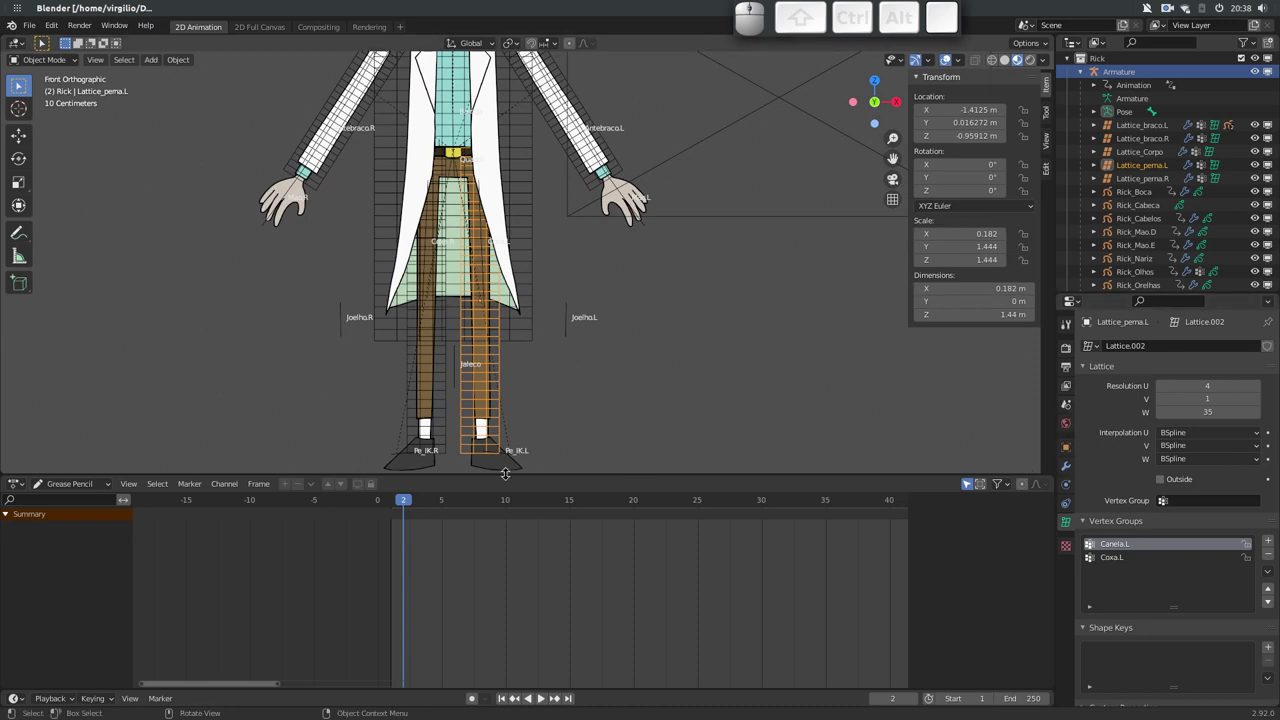
Move the Canela.R and Canela.L shin bones to bone layer 2 and show only layer 1
left_click(344, 332)
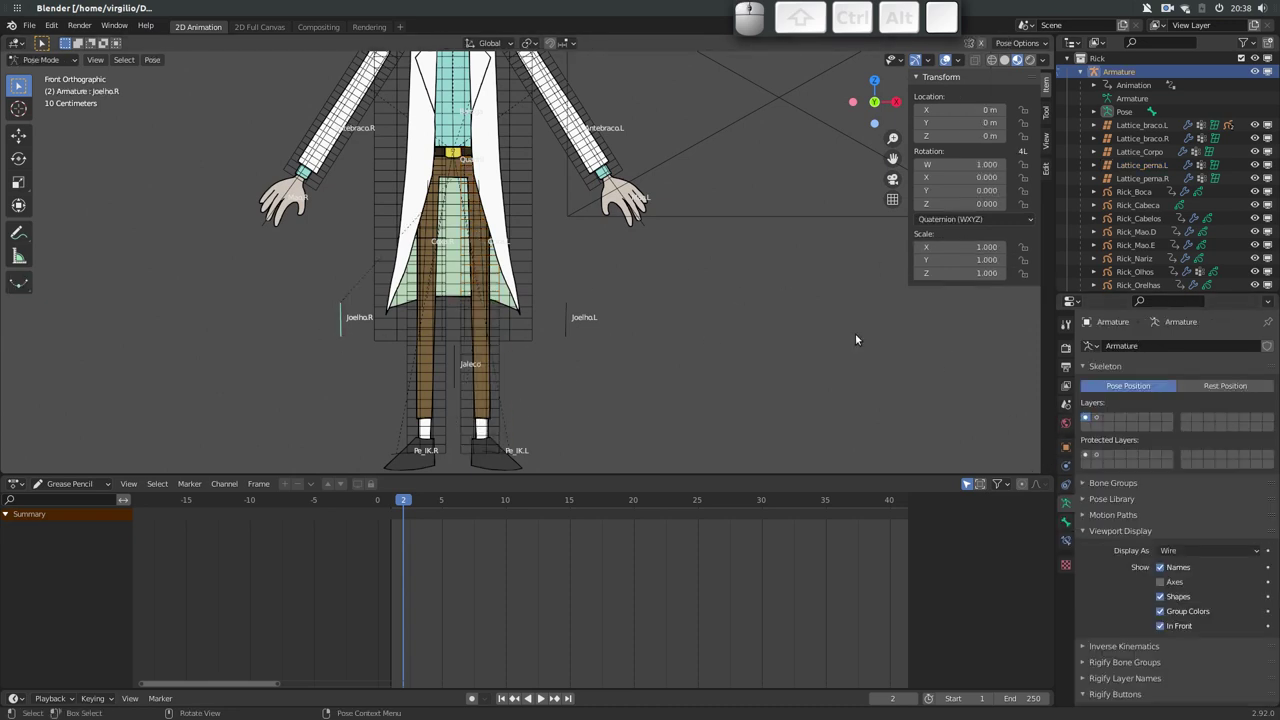
left_click(1098, 420)
left_click(486, 398)
left_click(484, 393)
key("g")
key("Escape")
left_click(424, 389)
key("m")
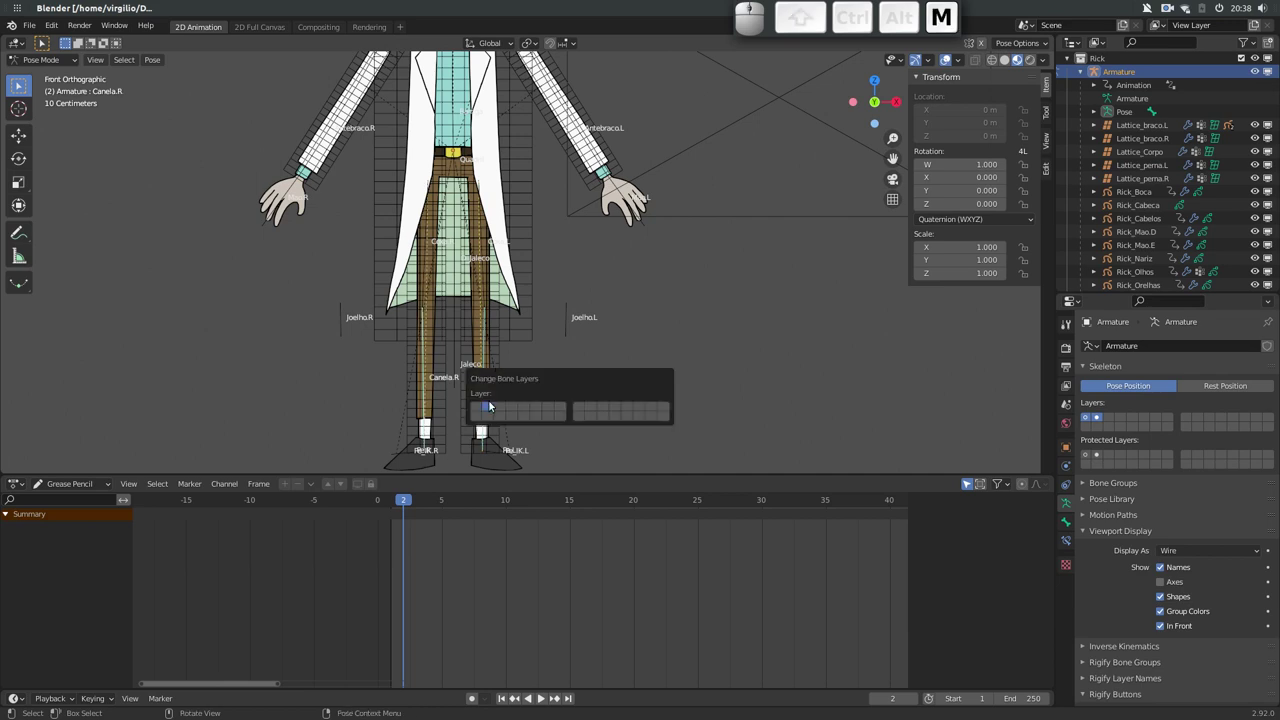
left_click(492, 408)
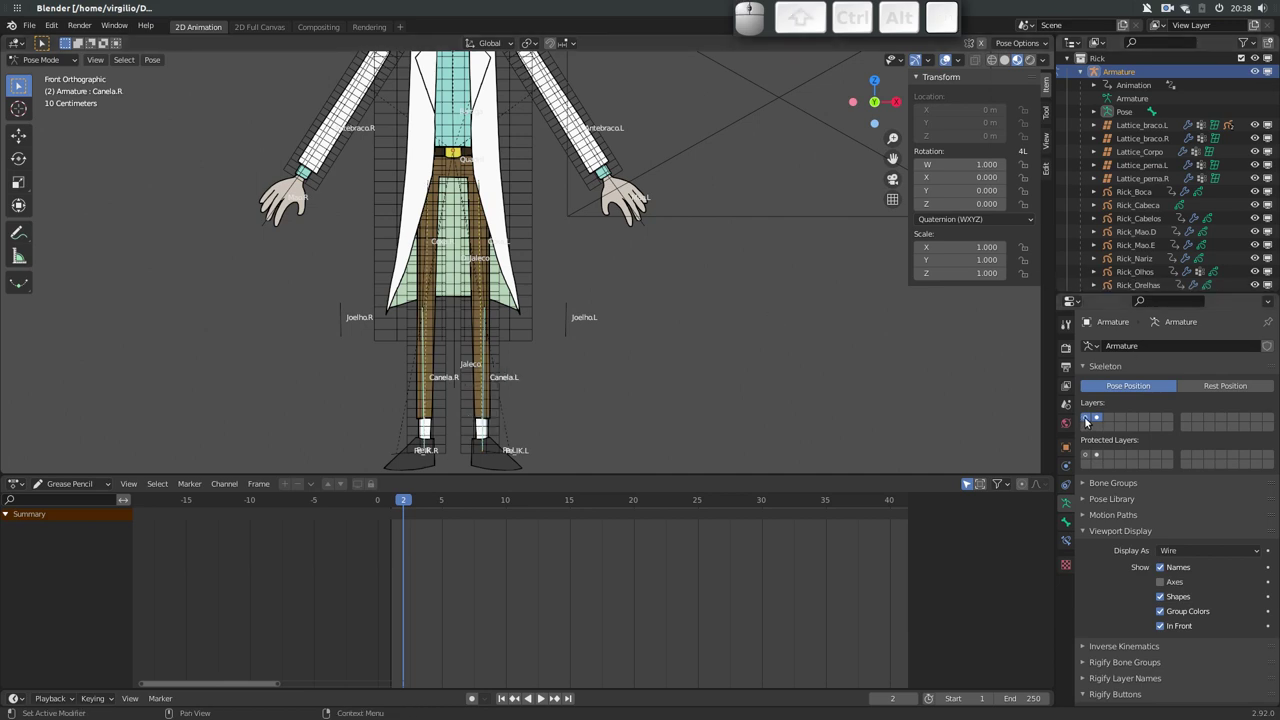
left_click(1096, 419)
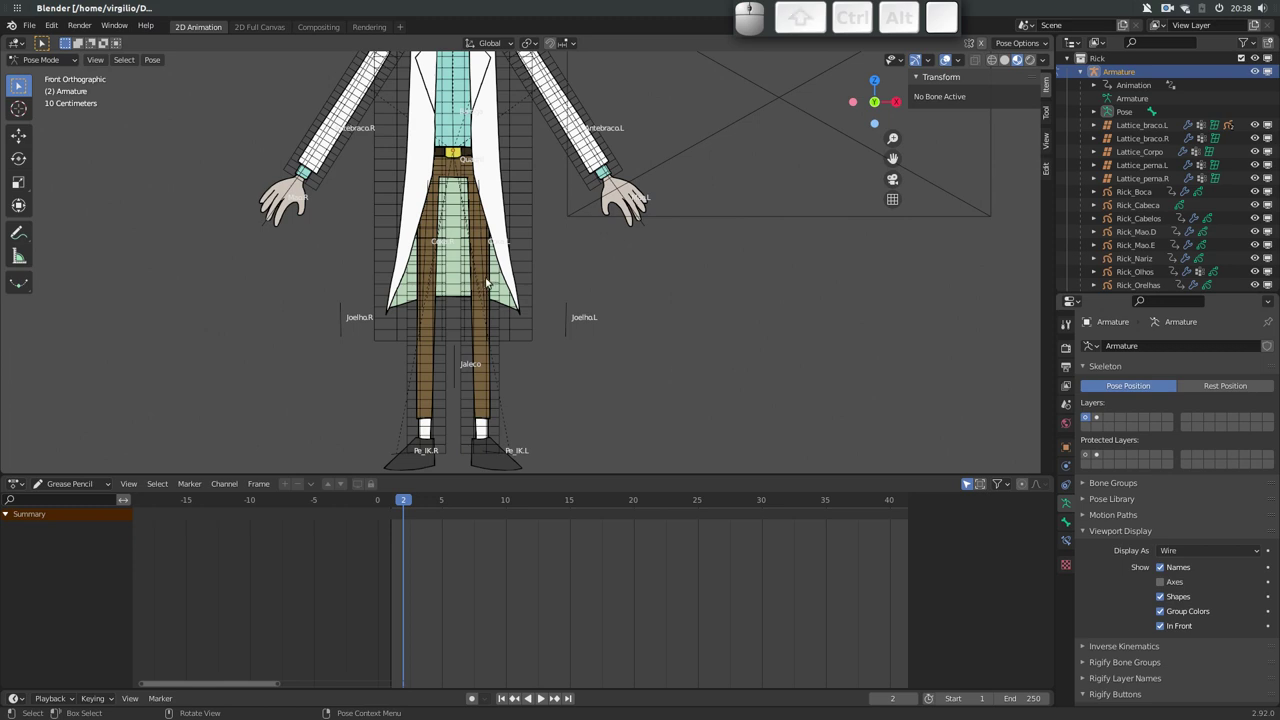
Test-move the Coxa.L thigh and other leg bones, resetting each after checking the bend
left_click(489, 279)
key("g")
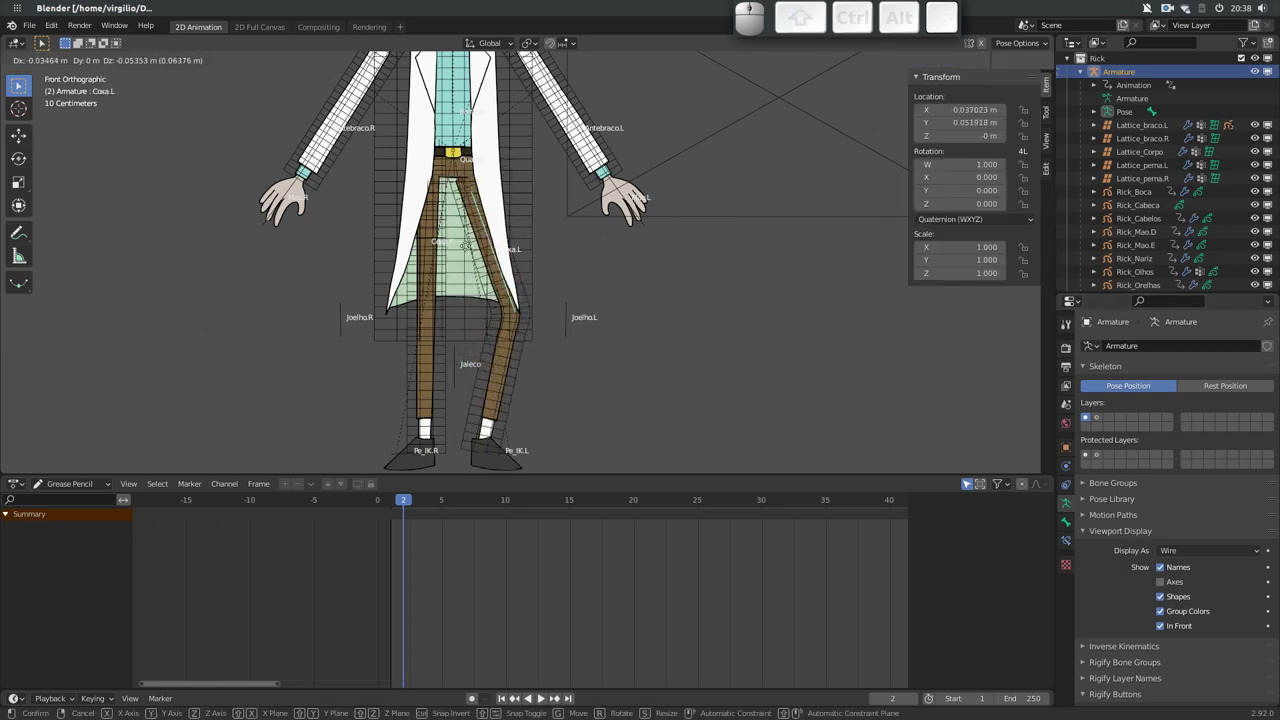
key("Escape")
left_click(567, 328)
key("g")
key("Escape")
left_click(497, 453)
key("g")
key("Escape")
Leave Pose Mode and select the Lattice_Corpo body lattice
left_click_drag(473, 236, 454, 410)
left_click(448, 441)
left_click_drag(384, 240, 330, 234)
left_click(306, 234)
left_click(345, 130)
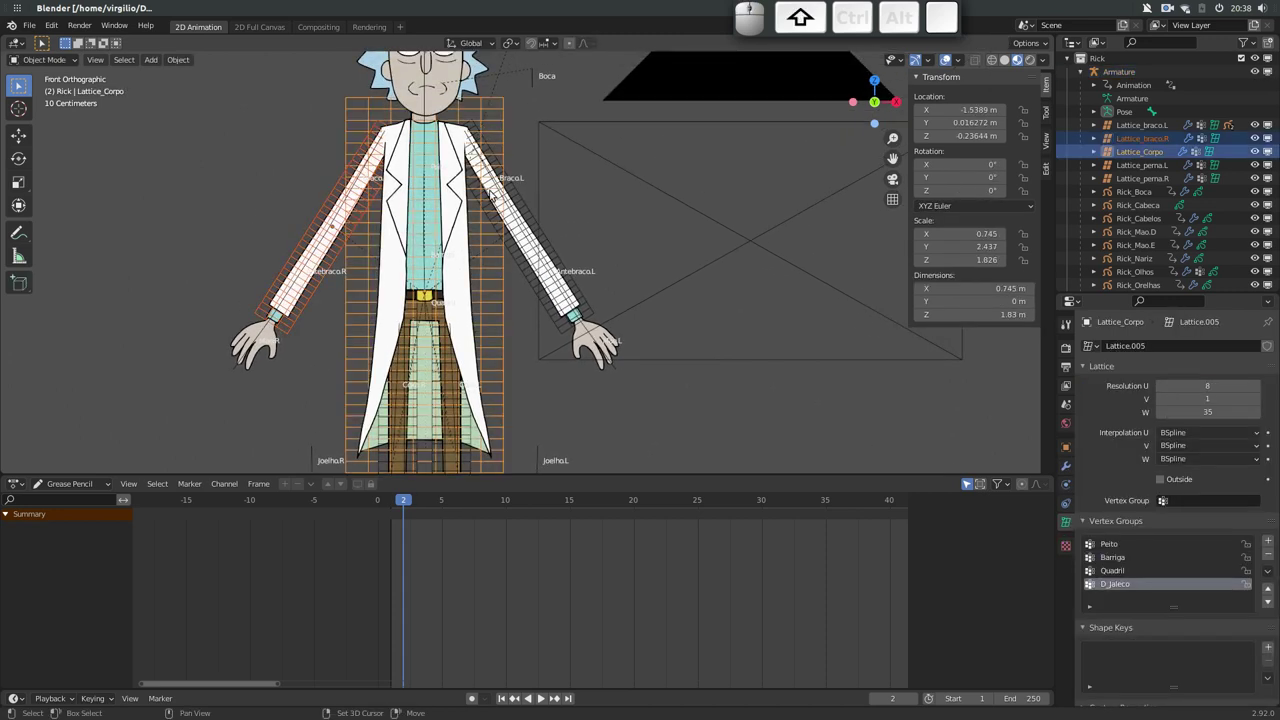
Select all five body, arm and leg lattices and bring up the Outliner's extra visibility toggle options
left_click(522, 200)
left_click_drag(449, 272, 380, 377)
left_click(366, 391)
left_click(384, 418)
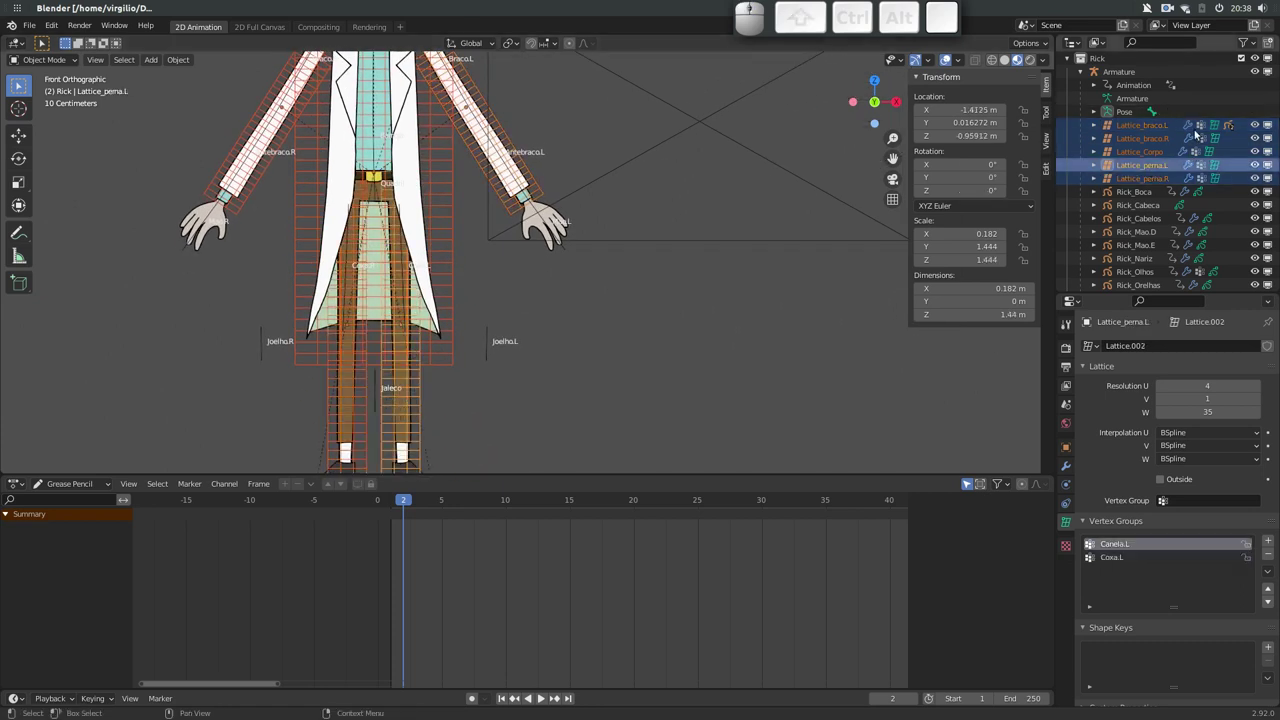
left_click(1253, 43)
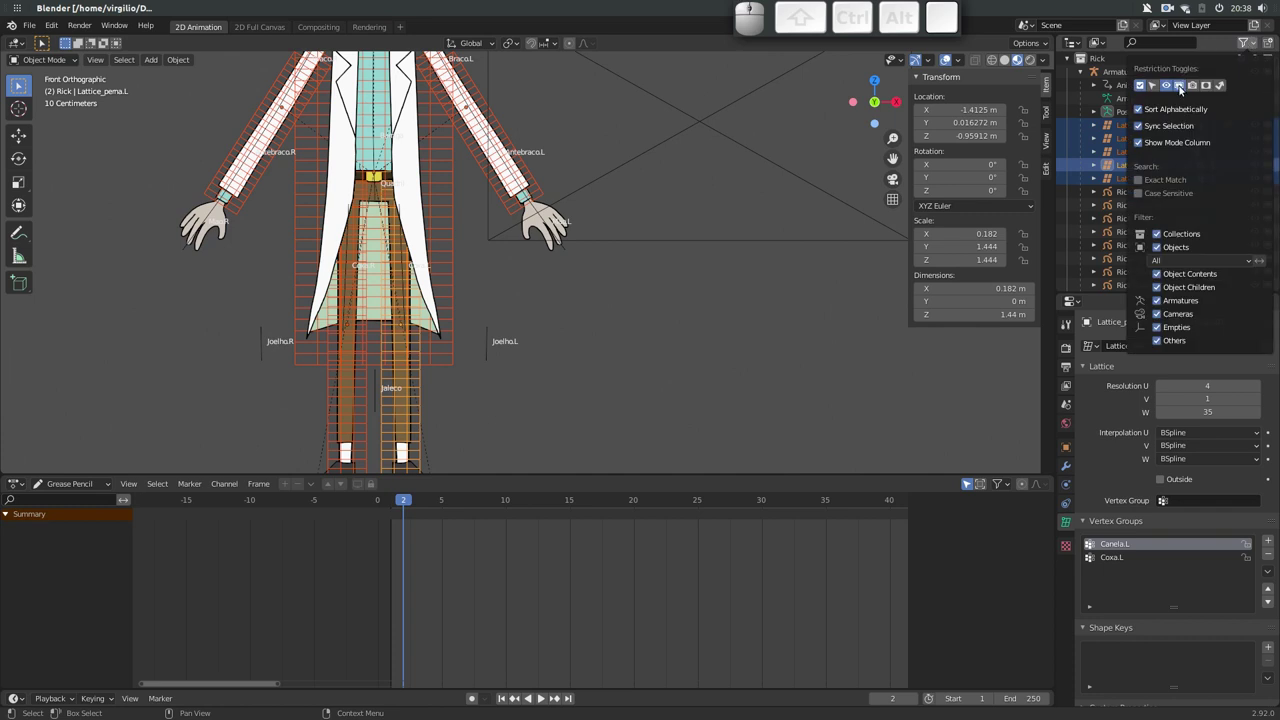